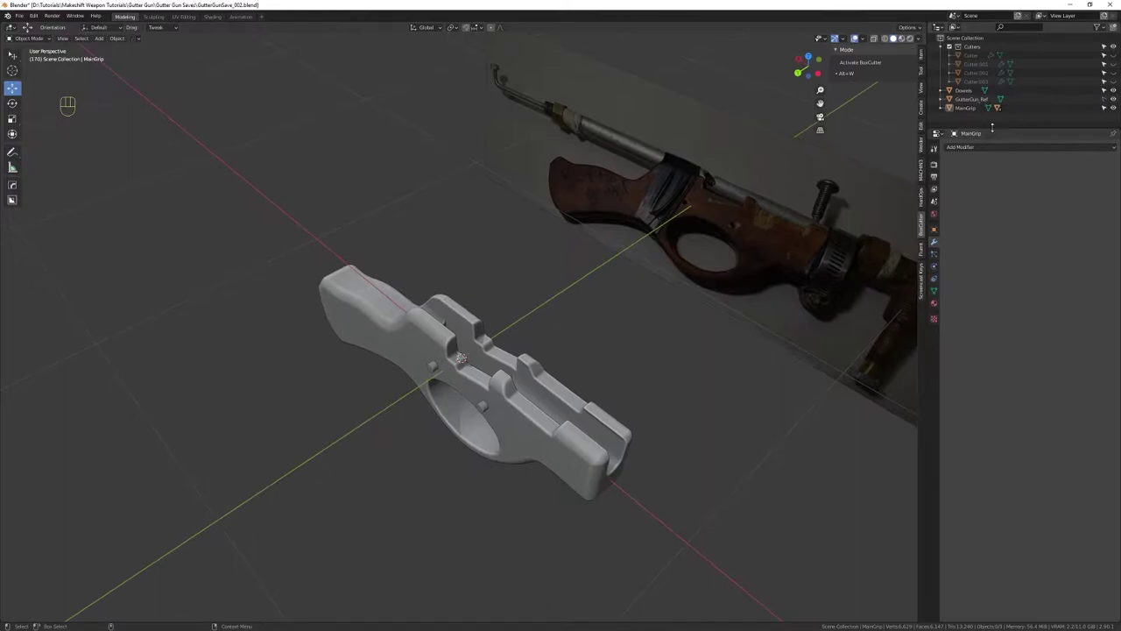
# Save a new incremental version of the gutter gun file
pyautogui.moveTo(503, 426); pyautogui.dragTo(574, 394)
pyautogui.moveTo(546, 390); pyautogui.dragTo(605, 365)
pyautogui.rightClick(606, 372)
pyautogui.click(593, 372)
pyautogui.press('ctrl+s')
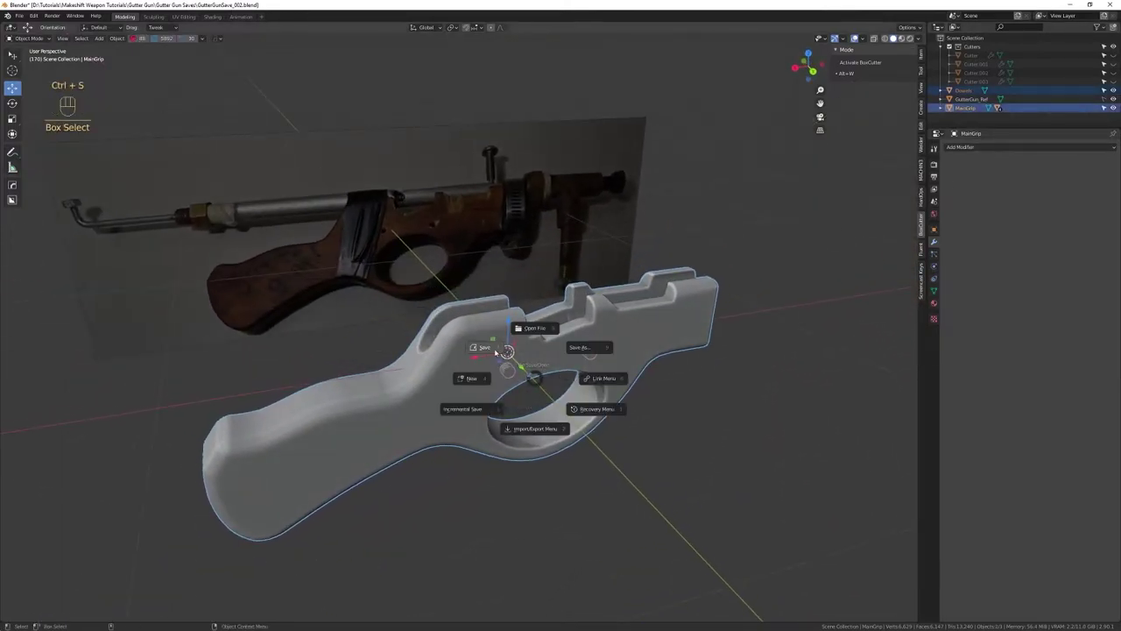
pyautogui.press('ctrl+s')
# Delete the MainGrip and Dowels objects, leaving the reference image
pyautogui.moveTo(626, 368); pyautogui.dragTo(602, 379)
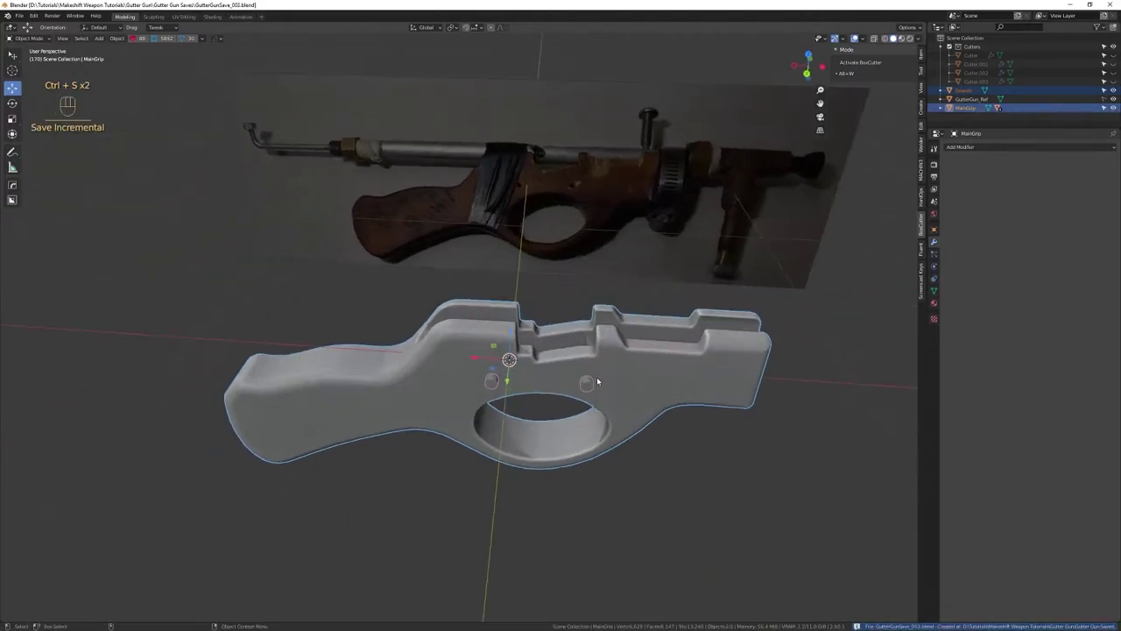
pyautogui.press('Delete')
pyautogui.middleClick(597, 336)
pyautogui.moveTo(577, 359); pyautogui.dragTo(576, 341)
pyautogui.moveTo(577, 342); pyautogui.dragTo(591, 337)
pyautogui.press('shift+Tab')
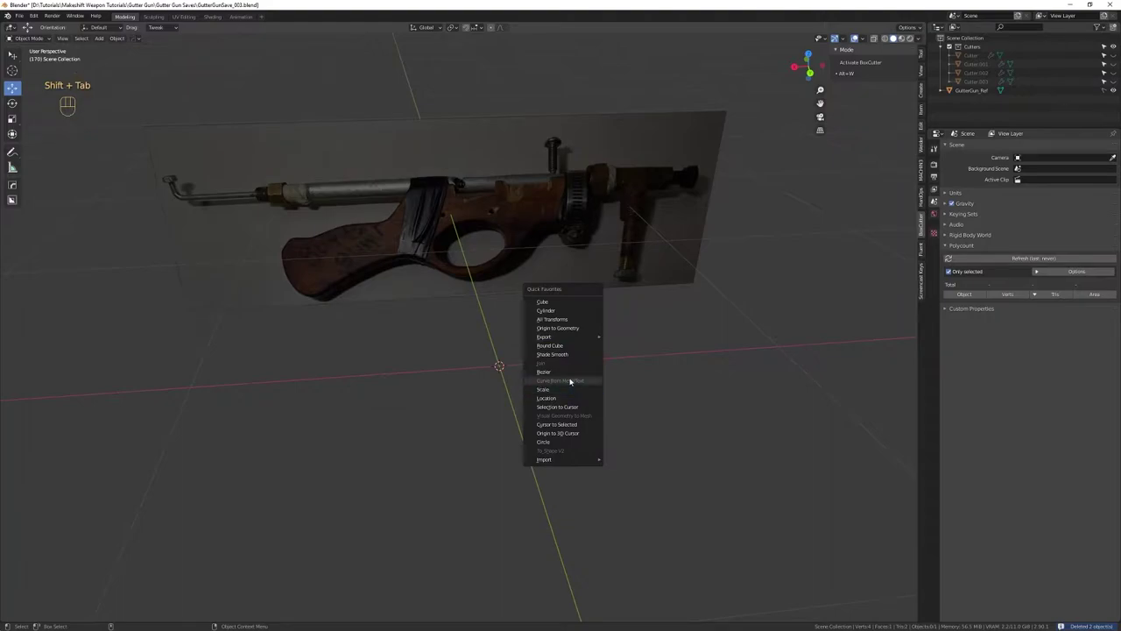
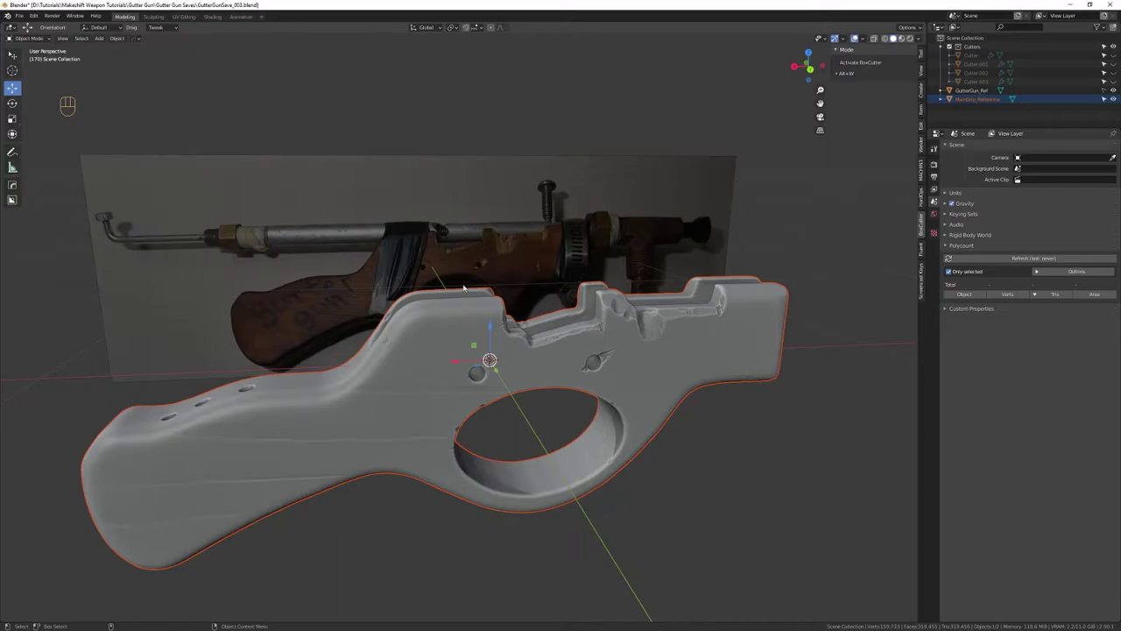
# Import the scanned MainGrip_Reference grip mesh into the scene
pyautogui.rightClick(491, 321)
pyautogui.click(490, 317)
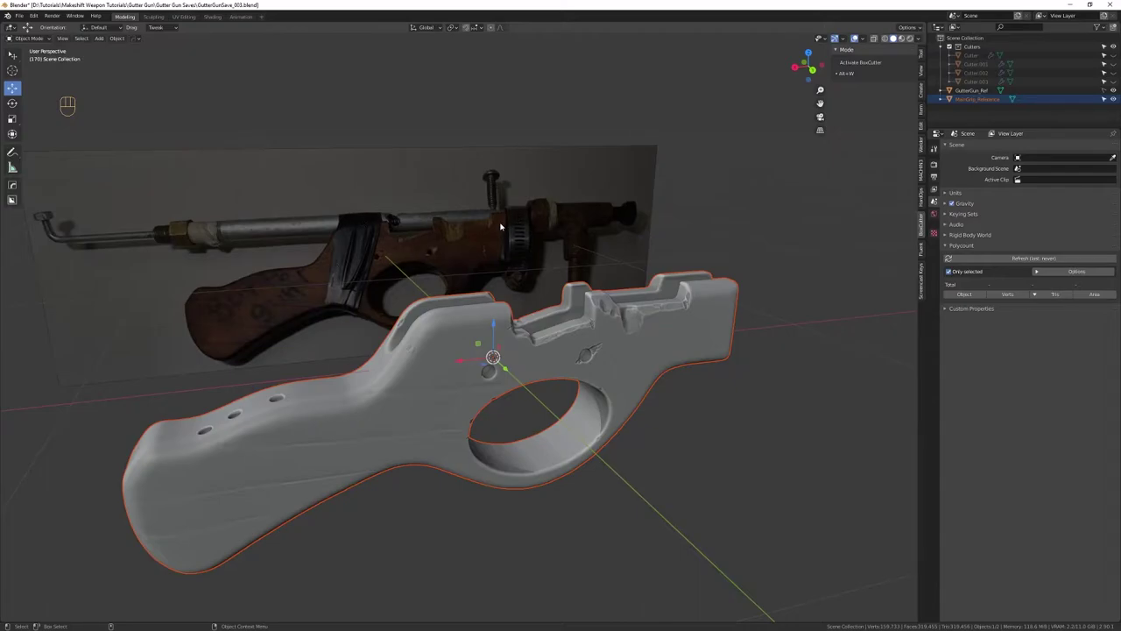
pyautogui.moveTo(570, 229); pyautogui.dragTo(569, 242)
pyautogui.moveTo(509, 254); pyautogui.dragTo(493, 259)
pyautogui.click(438, 318)
# Line the grip up over the reference photo in front orthographic view
pyautogui.moveTo(432, 336); pyautogui.dragTo(508, 337)
pyautogui.moveTo(509, 337); pyautogui.dragTo(503, 310)
pyautogui.moveTo(502, 304); pyautogui.dragTo(483, 283)
pyautogui.moveTo(569, 346); pyautogui.dragTo(828, 133)
pyautogui.moveTo(617, 349); pyautogui.dragTo(570, 330)
pyautogui.press('shift+x')
pyautogui.moveTo(499, 296); pyautogui.dragTo(528, 289)
pyautogui.press('shift+x')
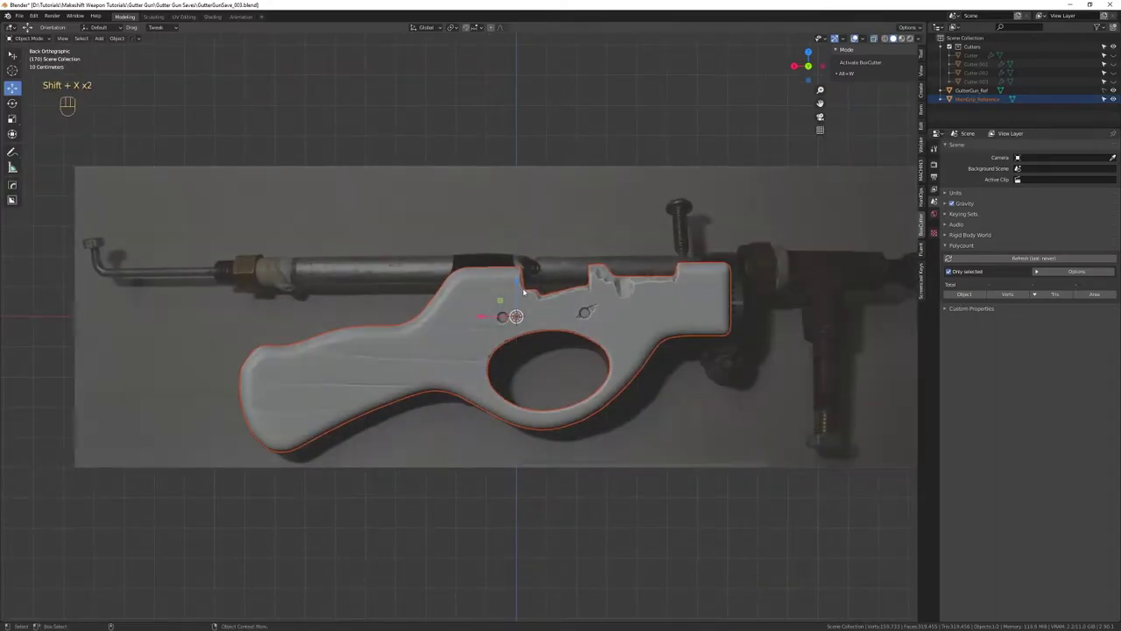
# Add a cylinder from Quick Favorites, rotate it 90° and shrink it down
pyautogui.press('shift+Tab')
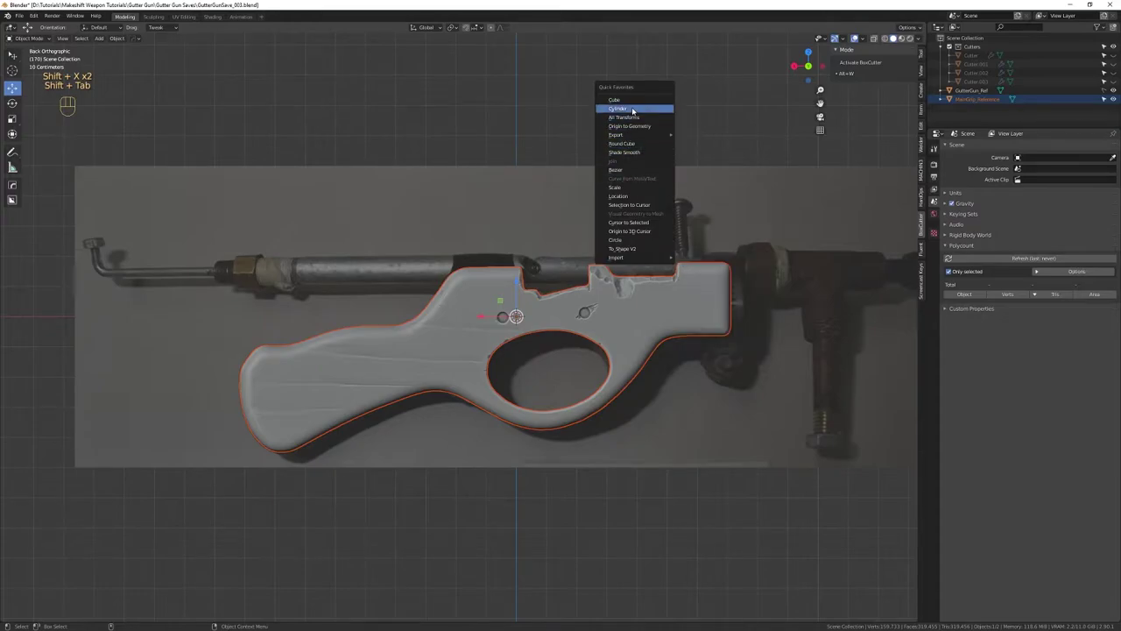
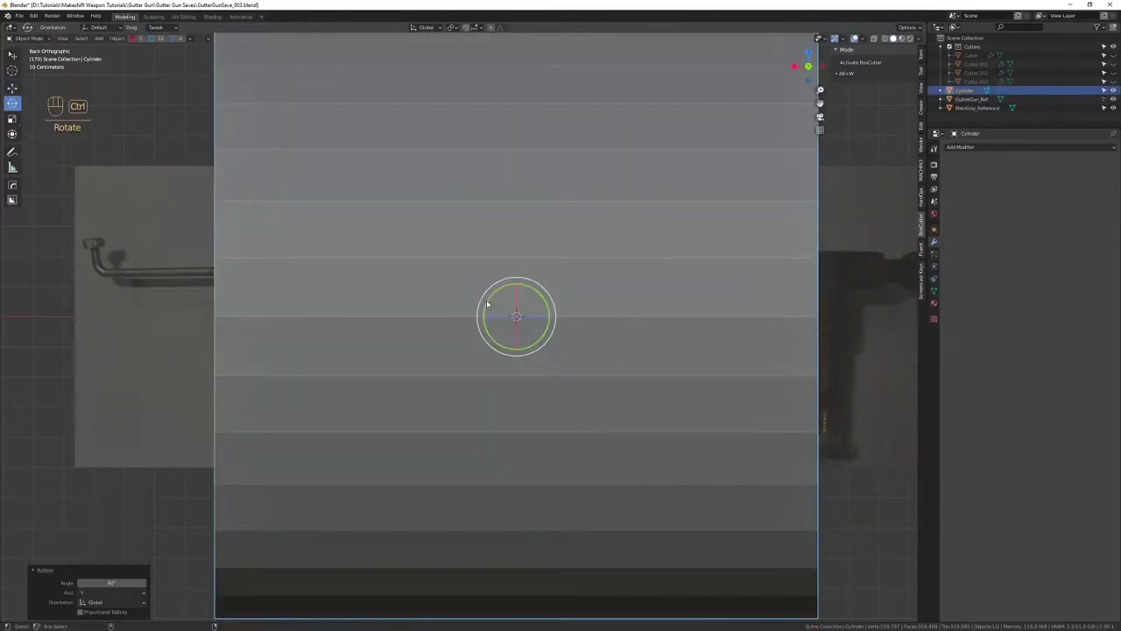
pyautogui.moveTo(633, 358); pyautogui.dragTo(586, 264)
pyautogui.click(589, 271)
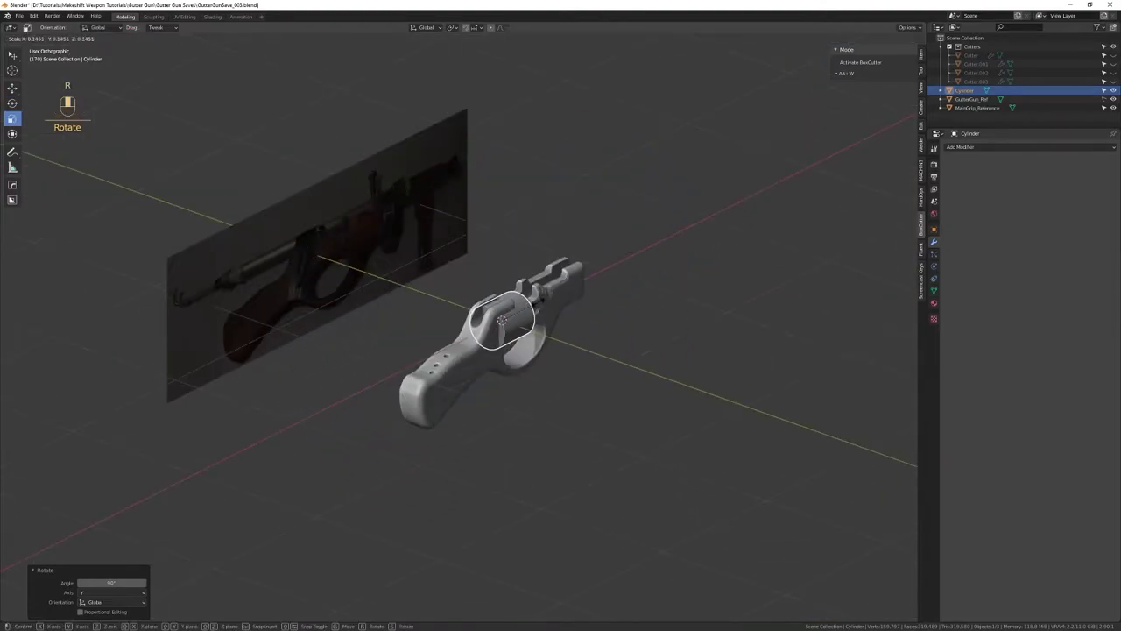
pyautogui.middleClick(533, 309)
pyautogui.press('w')
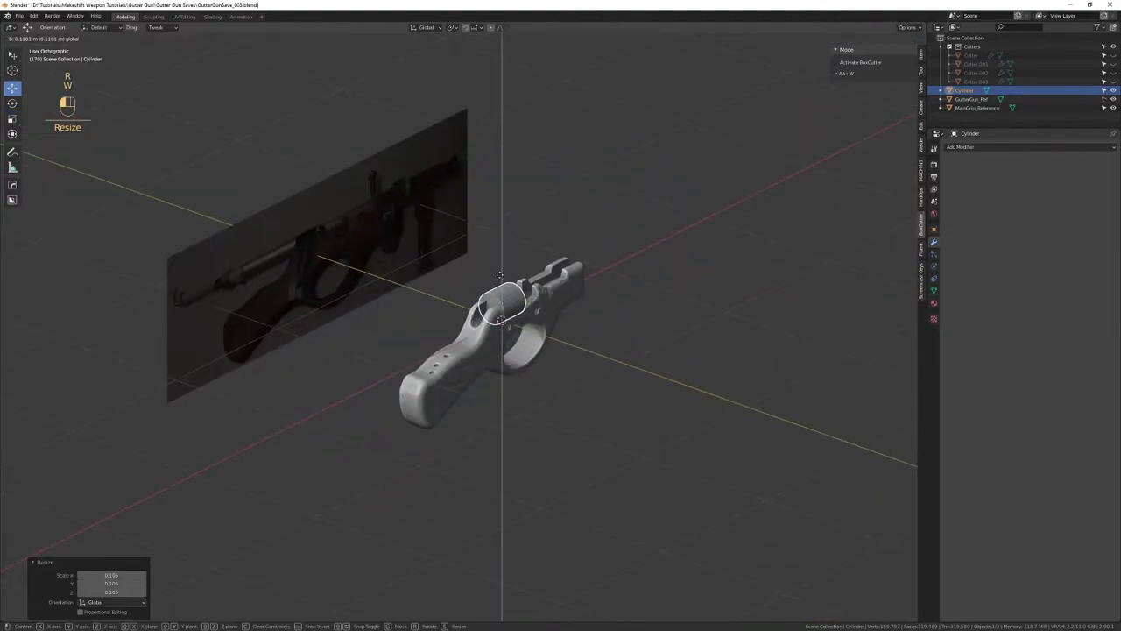
pyautogui.click(825, 131)
# Move the cylinder into the grip's top notch and stretch it to the pipe's thickness
pyautogui.moveTo(547, 295); pyautogui.dragTo(569, 389)
pyautogui.moveTo(559, 311); pyautogui.dragTo(562, 340)
pyautogui.moveTo(610, 257); pyautogui.dragTo(538, 369)
pyautogui.moveTo(563, 330); pyautogui.dragTo(555, 356)
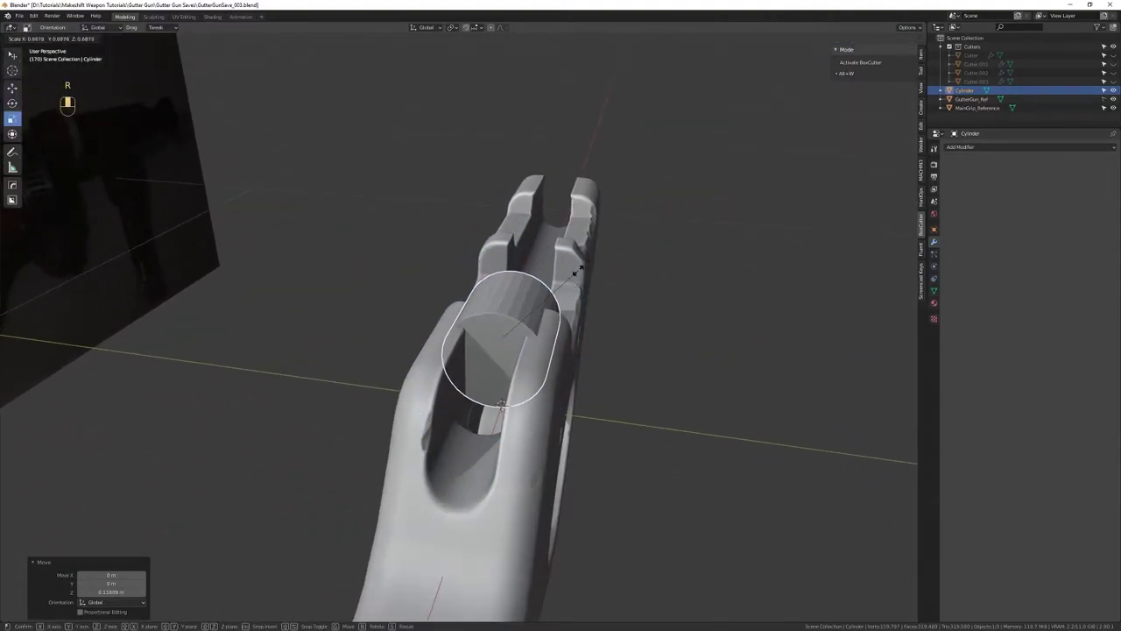
pyautogui.press('w')
pyautogui.rightClick(857, 35)
pyautogui.rightClick(856, 35)
pyautogui.click(857, 35)
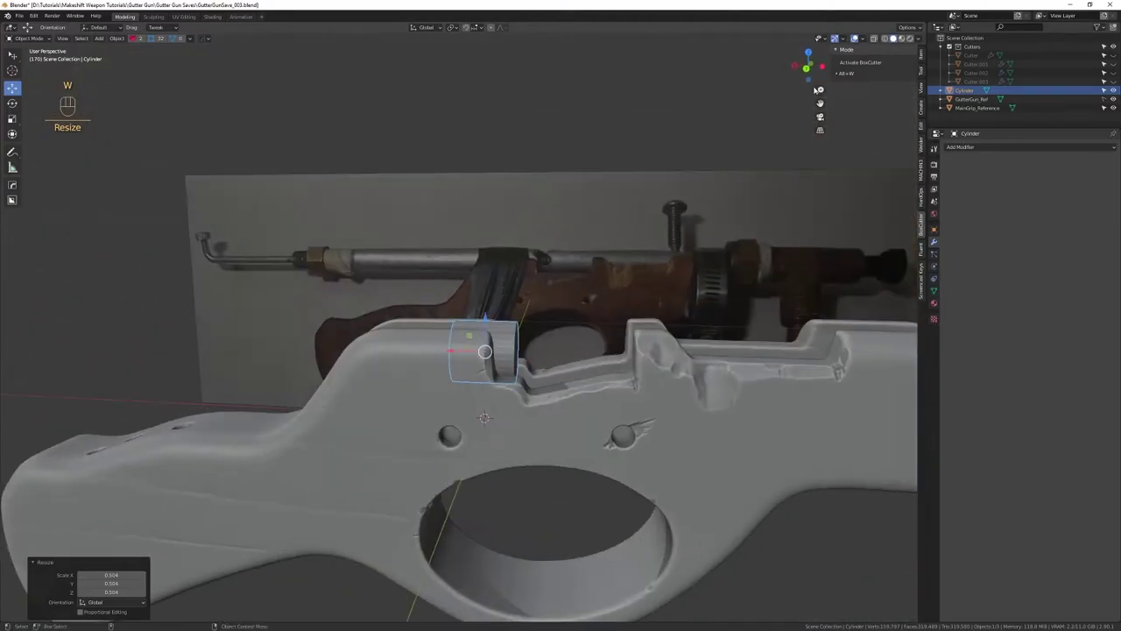
pyautogui.click(824, 129)
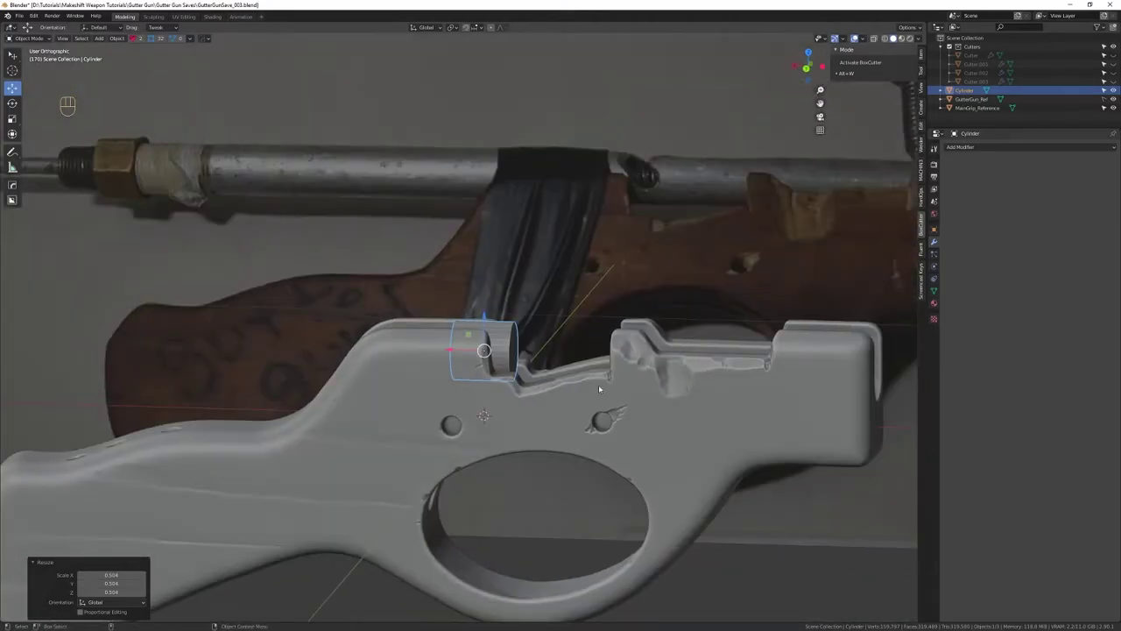
pyautogui.click(857, 35)
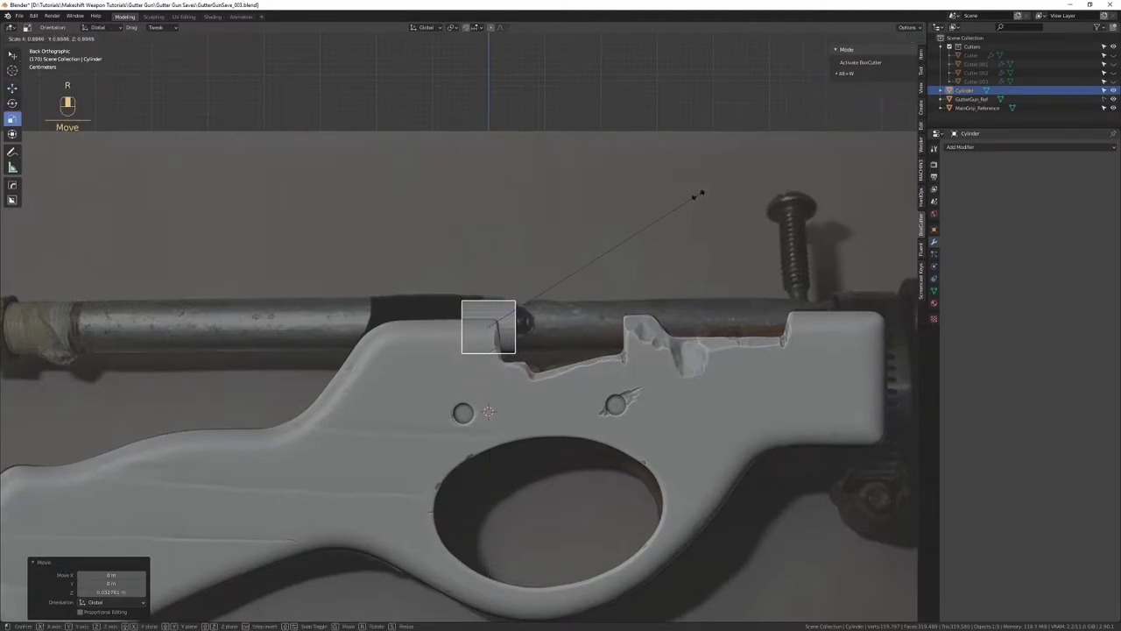
pyautogui.press('w')
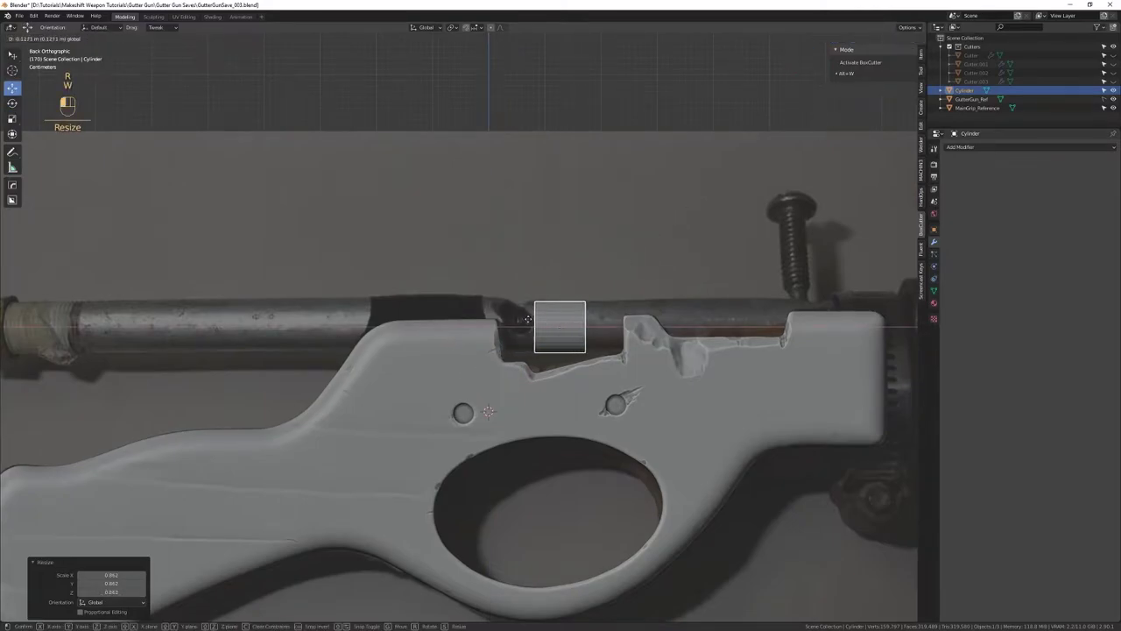
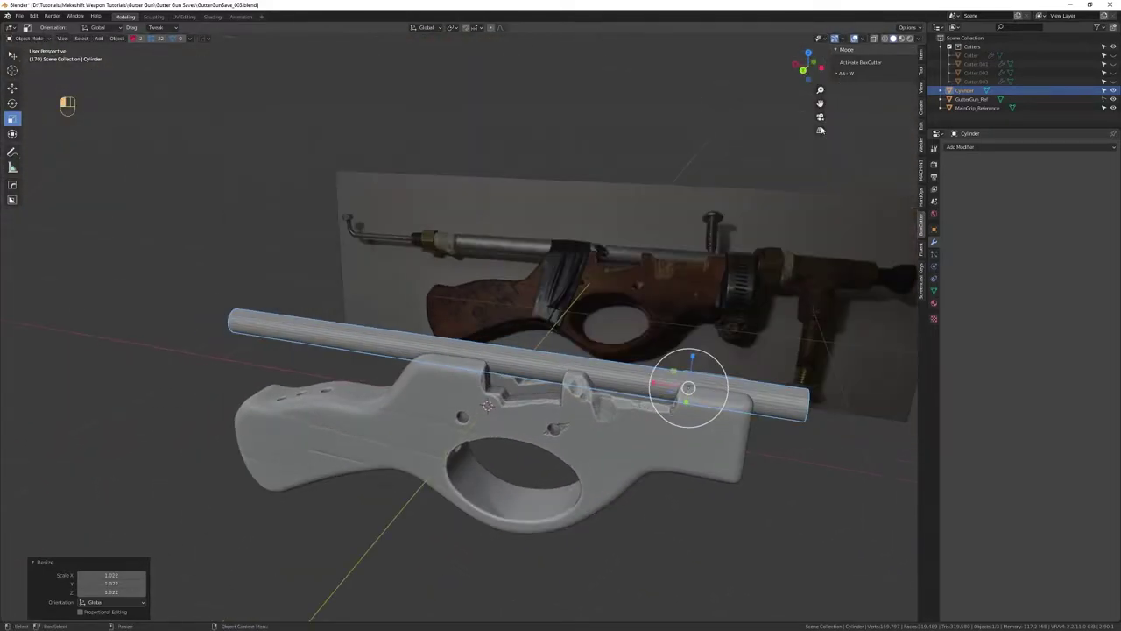
# Apply all transforms so the pipe cylinder's rotation and scale are baked in
pyautogui.moveTo(549, 426); pyautogui.dragTo(588, 419)
pyautogui.press('w')
pyautogui.moveTo(589, 349); pyautogui.dragTo(622, 310)
pyautogui.rightClick(623, 319)
pyautogui.click(617, 320)
pyautogui.press('shift+Tab')
pyautogui.click(581, 293)
pyautogui.moveTo(548, 303); pyautogui.dragTo(601, 307)
pyautogui.moveTo(595, 313); pyautogui.dragTo(590, 282)
pyautogui.click(592, 285)
pyautogui.press('shift+Tab')
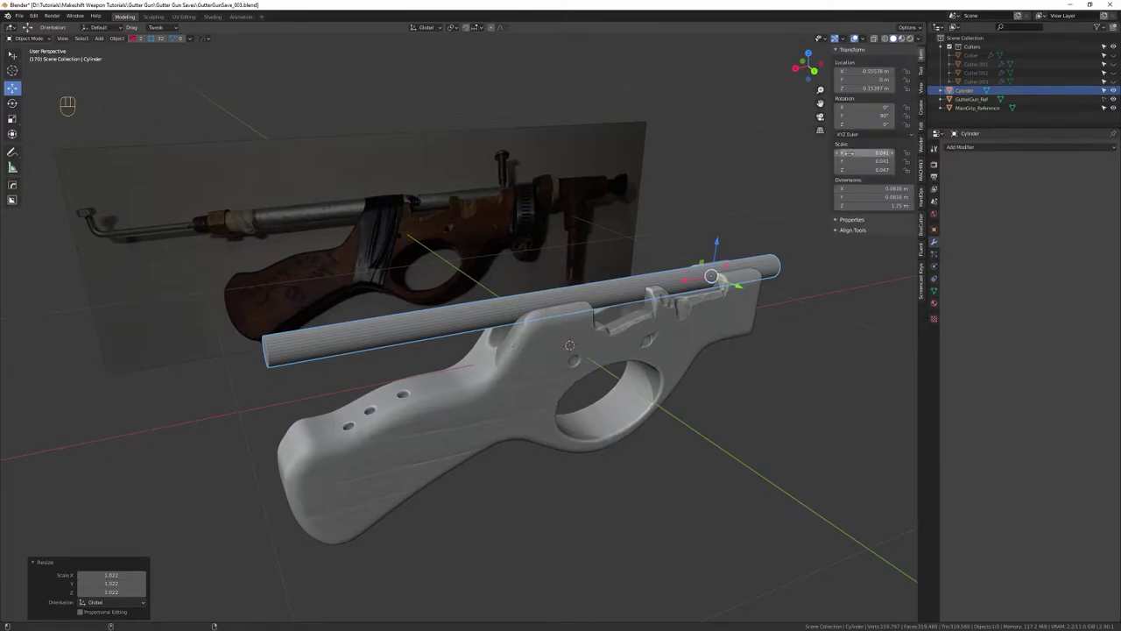
pyautogui.press('shift+Tab')
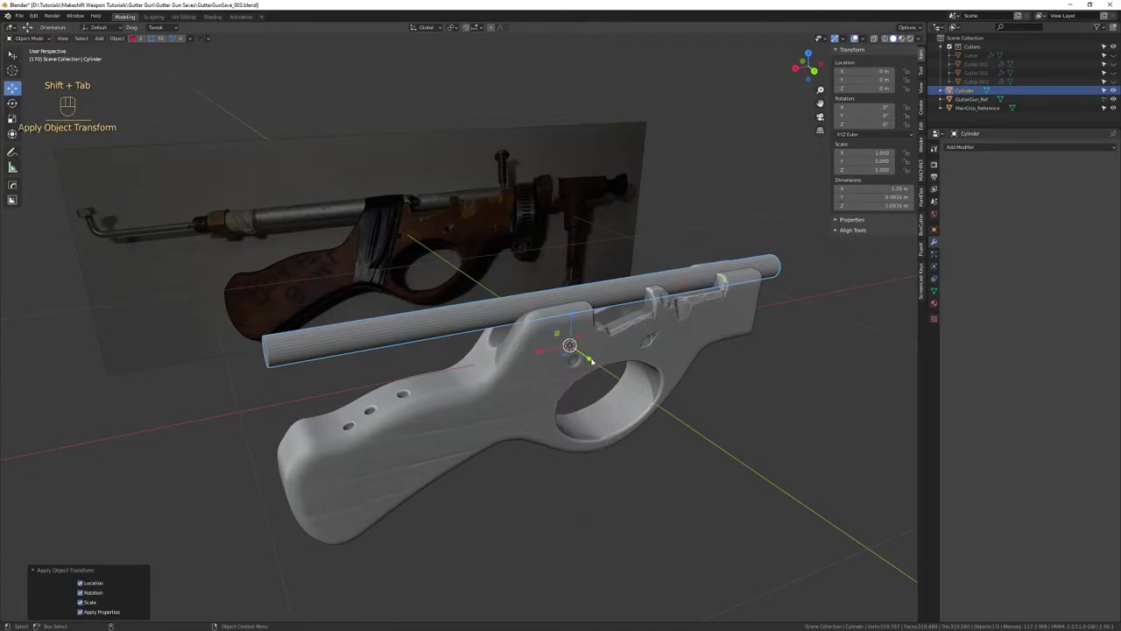
# Recentre the pipe's origin on its own geometry via Origin to Geometry
pyautogui.press('shift+Tab')
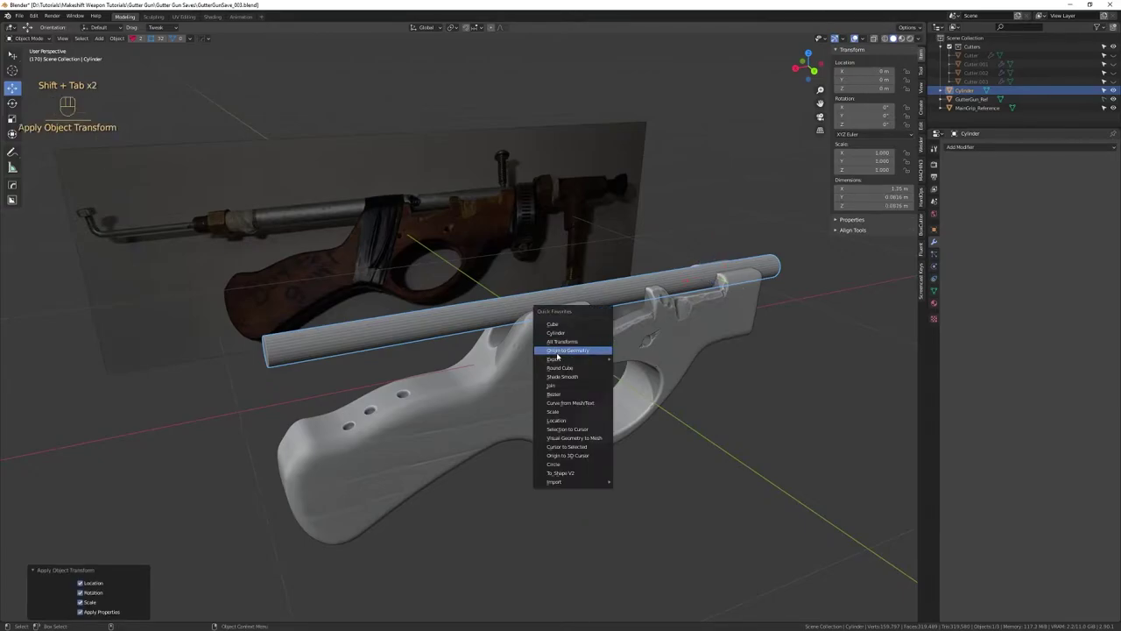
pyautogui.moveTo(541, 302); pyautogui.dragTo(474, 312)
pyautogui.press('f')
pyautogui.moveTo(595, 351); pyautogui.dragTo(365, 336)
pyautogui.moveTo(525, 343); pyautogui.dragTo(537, 392)
pyautogui.moveTo(555, 369); pyautogui.dragTo(559, 379)
pyautogui.moveTo(610, 334); pyautogui.dragTo(499, 325)
pyautogui.moveTo(442, 334); pyautogui.dragTo(559, 342)
pyautogui.moveTo(553, 349); pyautogui.dragTo(535, 311)
pyautogui.moveTo(529, 324); pyautogui.dragTo(534, 336)
pyautogui.middleClick(546, 331)
# Orbit around and along the pipe to compare it with the real barrel footage
pyautogui.rightClick(544, 344)
pyautogui.moveTo(550, 350); pyautogui.dragTo(528, 375)
pyautogui.moveTo(528, 373); pyautogui.dragTo(479, 375)
pyautogui.moveTo(539, 427); pyautogui.dragTo(542, 384)
pyautogui.moveTo(541, 396); pyautogui.dragTo(556, 398)
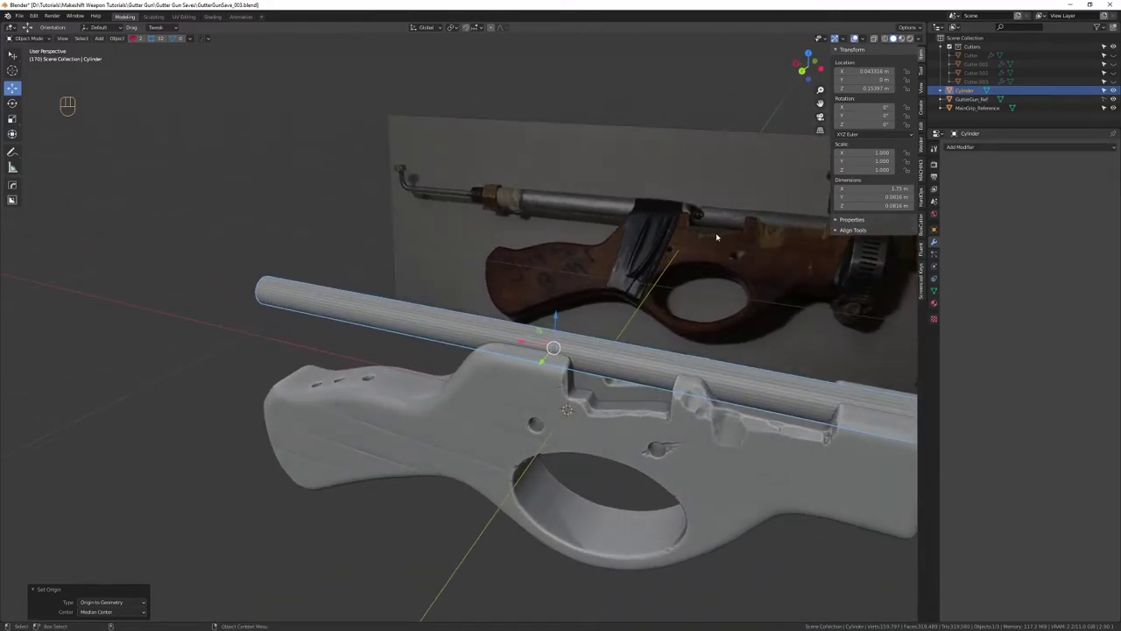
pyautogui.moveTo(668, 276); pyautogui.dragTo(616, 284)
pyautogui.moveTo(612, 291); pyautogui.dragTo(609, 325)
pyautogui.moveTo(641, 297); pyautogui.dragTo(671, 300)
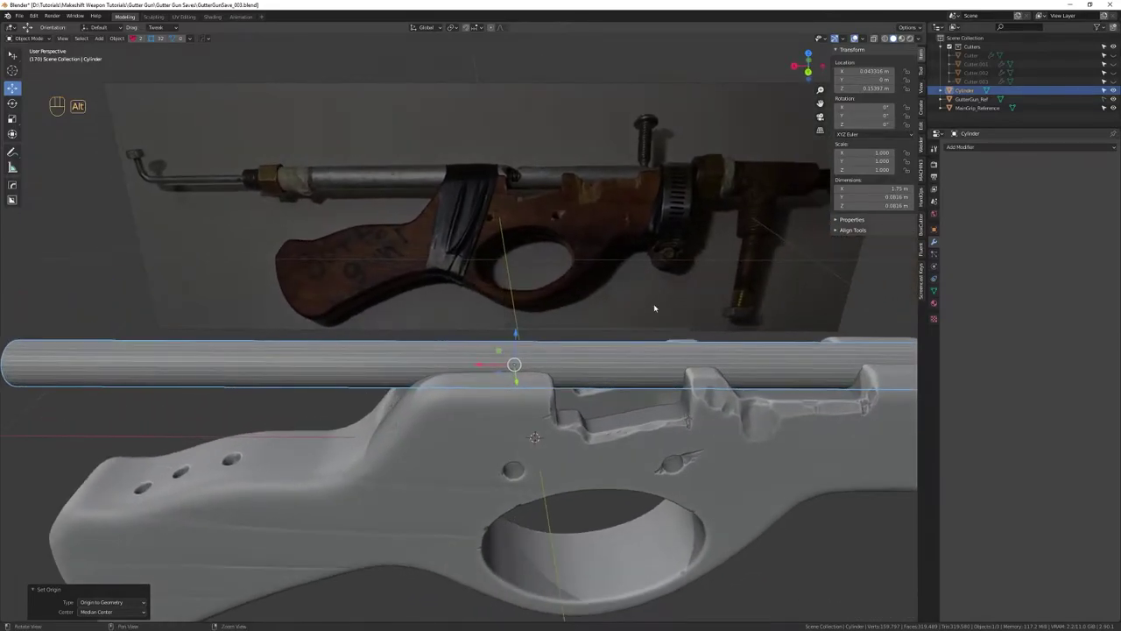
pyautogui.moveTo(646, 300); pyautogui.dragTo(640, 282)
pyautogui.moveTo(638, 284); pyautogui.dragTo(603, 273)
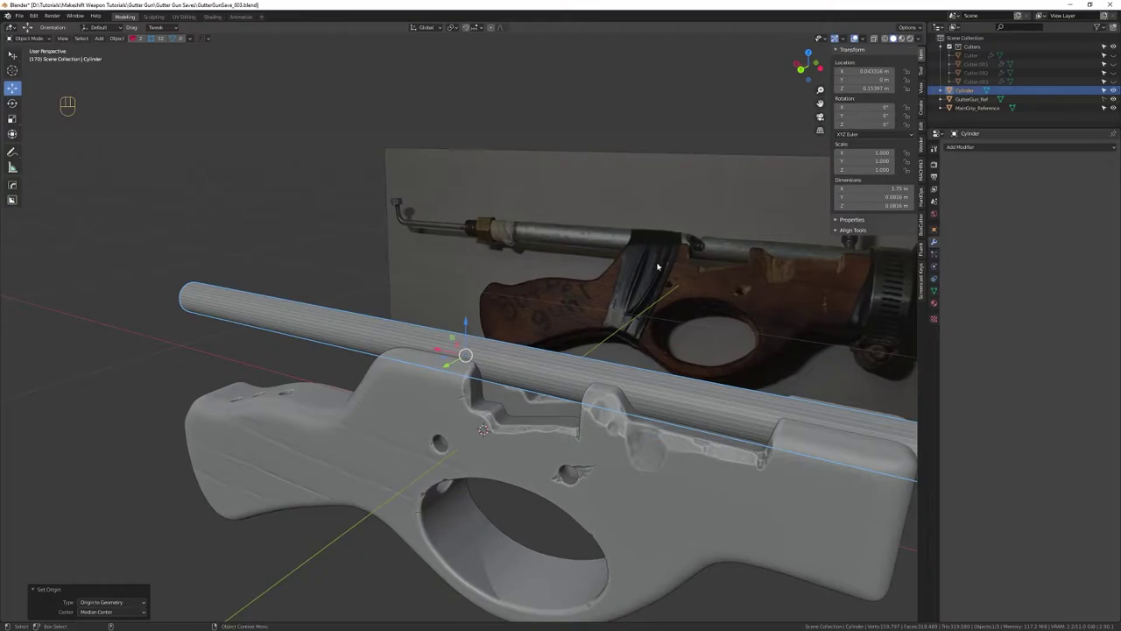
pyautogui.moveTo(653, 297); pyautogui.dragTo(702, 304)
pyautogui.moveTo(537, 403); pyautogui.dragTo(544, 325)
pyautogui.moveTo(544, 314); pyautogui.dragTo(517, 308)
pyautogui.moveTo(531, 313); pyautogui.dragTo(494, 312)
pyautogui.moveTo(494, 324); pyautogui.dragTo(518, 334)
pyautogui.rightClick(526, 337)
pyautogui.moveTo(518, 338); pyautogui.dragTo(525, 361)
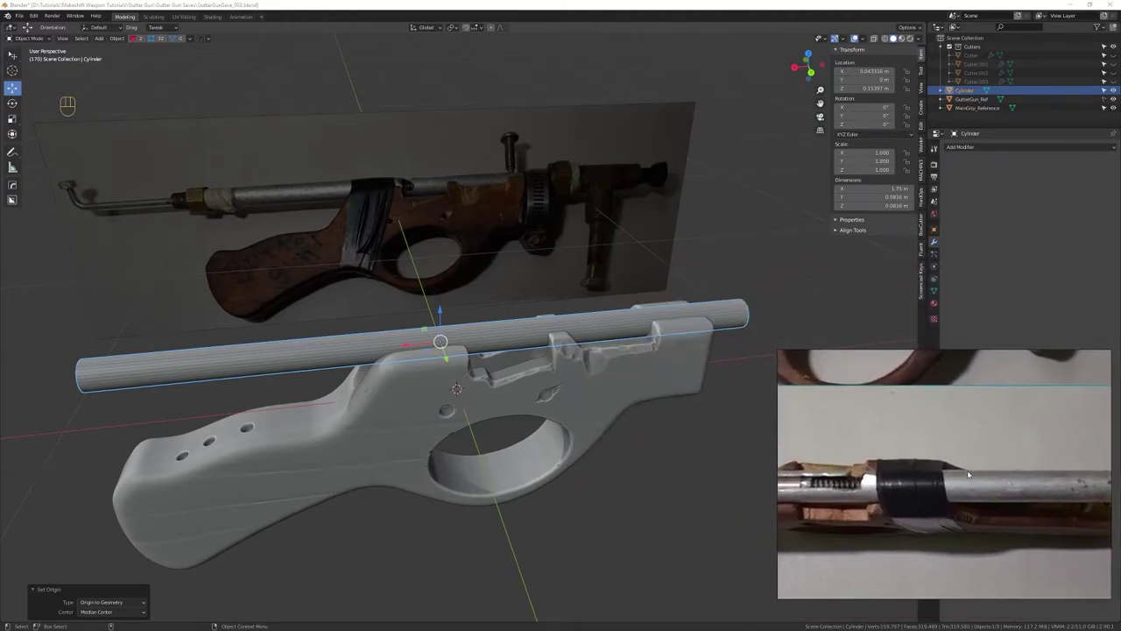
# Apply Hard Ops Sharpen to the pipe cylinder so its edges are marked sharp
pyautogui.moveTo(738, 510); pyautogui.dragTo(557, 389)
pyautogui.click(503, 374)
pyautogui.moveTo(414, 353); pyautogui.dragTo(585, 352)
pyautogui.moveTo(594, 361); pyautogui.dragTo(566, 373)
pyautogui.moveTo(559, 361); pyautogui.dragTo(583, 356)
pyautogui.press('q')
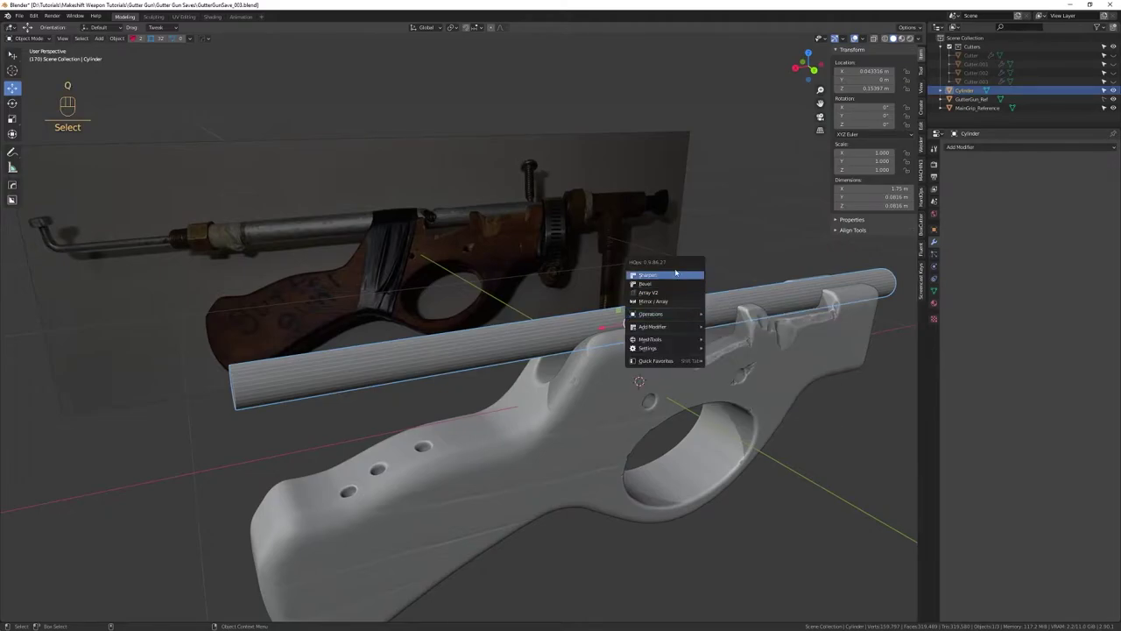
pyautogui.moveTo(659, 349); pyautogui.dragTo(642, 316)
pyautogui.moveTo(643, 310); pyautogui.dragTo(677, 303)
pyautogui.moveTo(576, 340); pyautogui.dragTo(555, 349)
pyautogui.moveTo(563, 370); pyautogui.dragTo(422, 374)
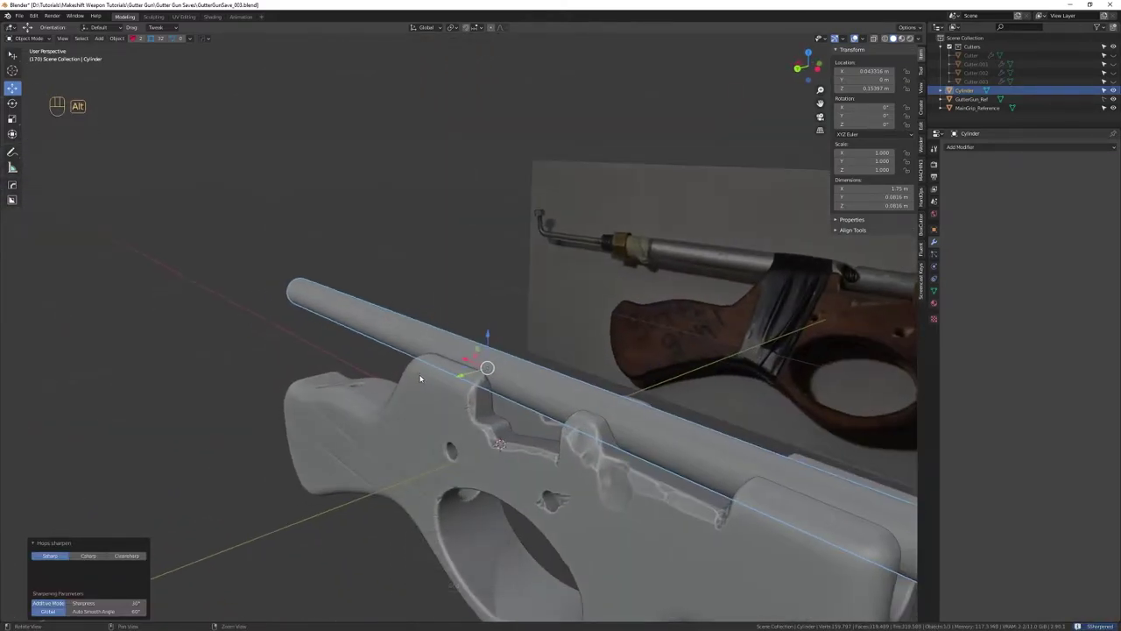
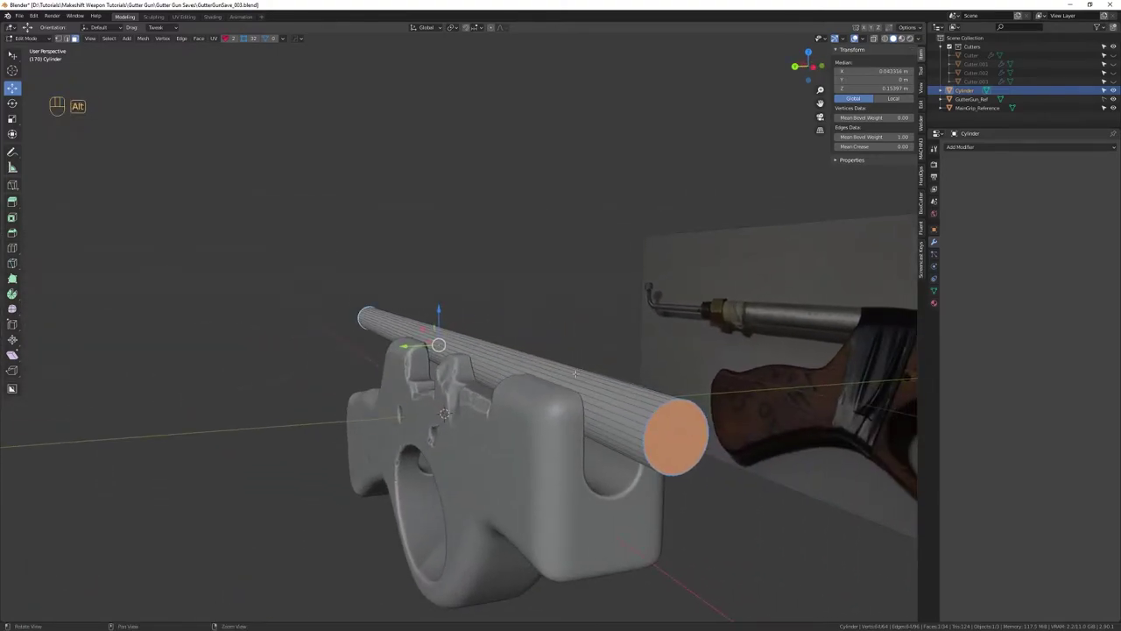
# Inset the pipe's circular end faces and extrude inward to hollow it out
pyautogui.press('shift+Tab')
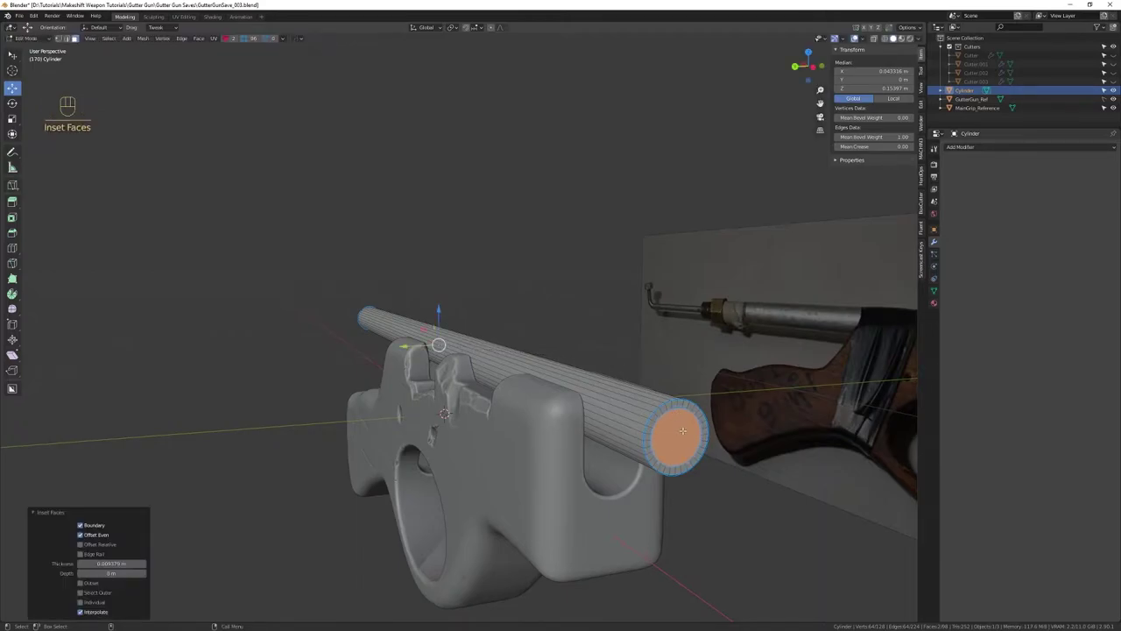
pyautogui.press('shift+Tab')
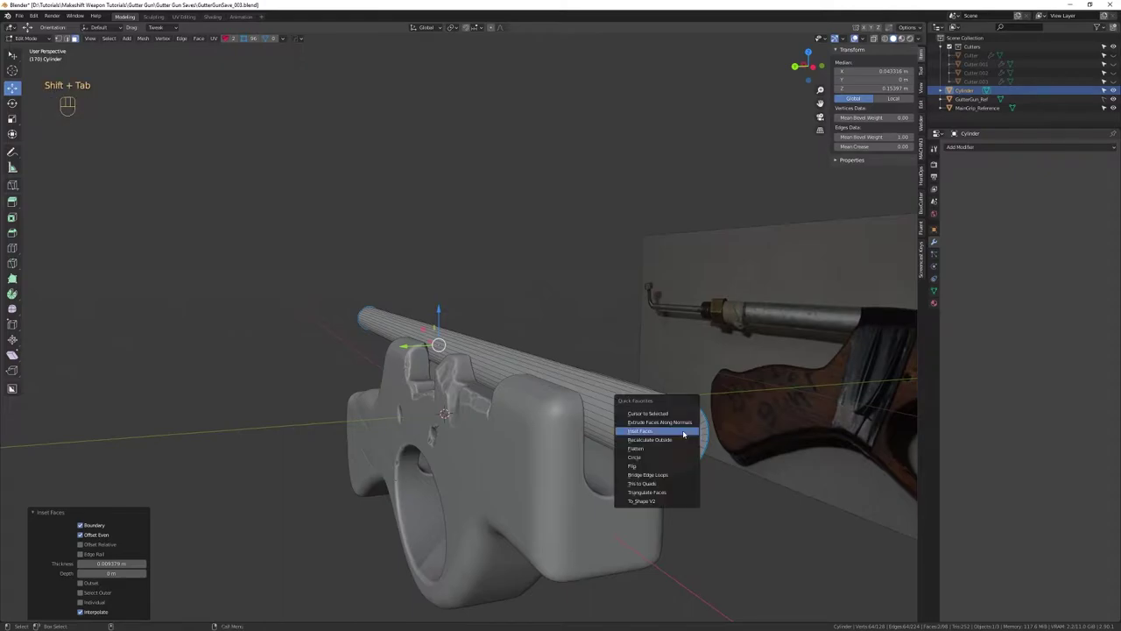
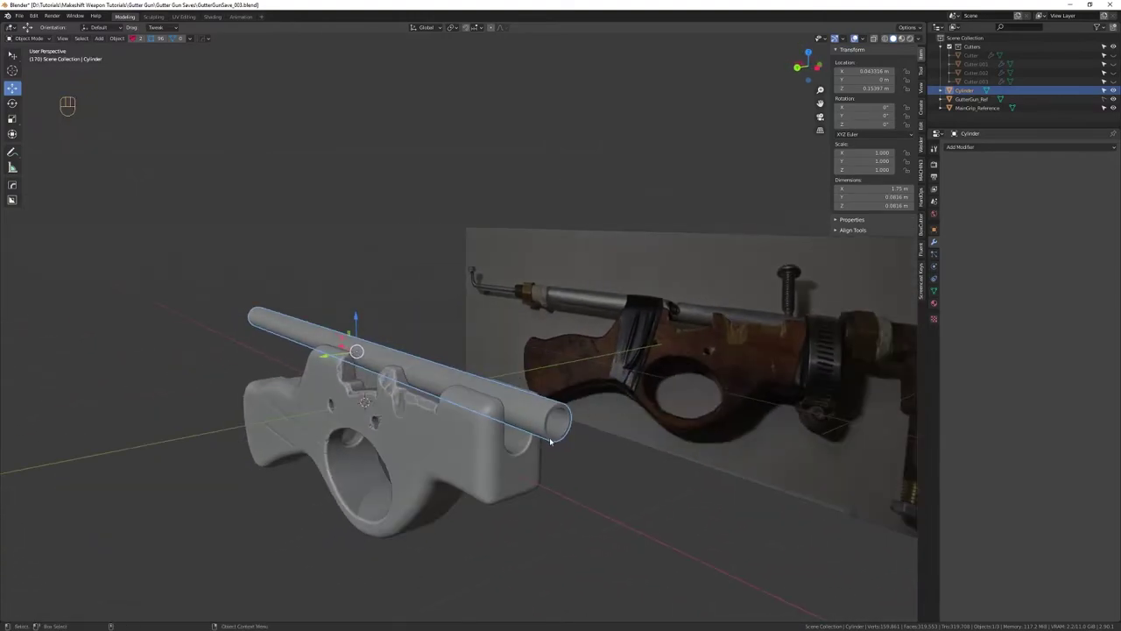
# Add a HardOps bevel modifier with a 30° angle limit to the pipe
pyautogui.moveTo(860, 348); pyautogui.dragTo(887, 345)
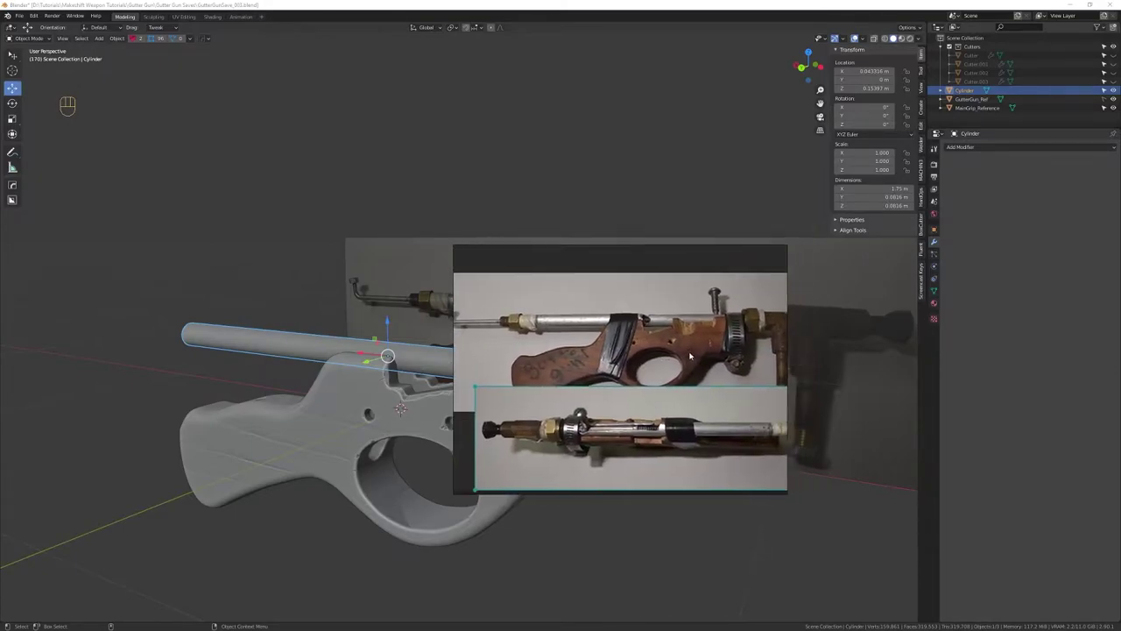
pyautogui.click(656, 524)
pyautogui.moveTo(587, 408); pyautogui.dragTo(584, 443)
pyautogui.click(616, 417)
pyautogui.moveTo(569, 419); pyautogui.dragTo(561, 460)
pyautogui.moveTo(581, 443); pyautogui.dragTo(570, 400)
pyautogui.moveTo(571, 400); pyautogui.dragTo(627, 415)
pyautogui.rightClick(581, 404)
# Tune the bevel width by mouse and raise its segment count to 5
pyautogui.moveTo(572, 390); pyautogui.dragTo(505, 376)
pyautogui.moveTo(506, 383); pyautogui.dragTo(513, 418)
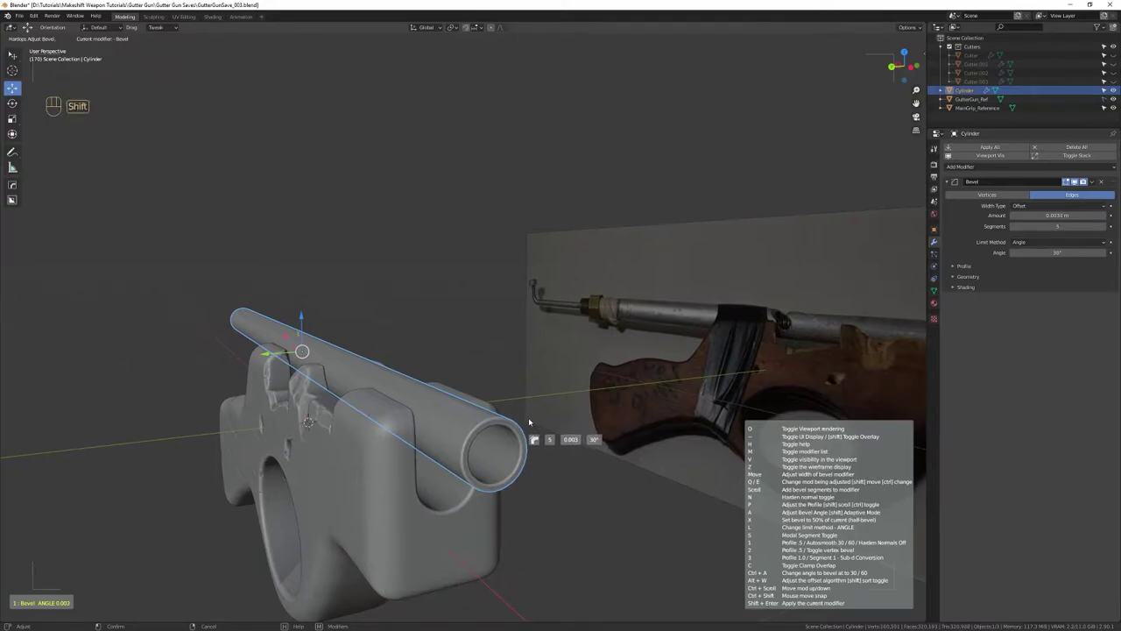
pyautogui.moveTo(477, 474); pyautogui.dragTo(471, 348)
pyautogui.moveTo(471, 355); pyautogui.dragTo(398, 373)
pyautogui.press('ctrl+s')
pyautogui.moveTo(399, 355); pyautogui.dragTo(507, 346)
pyautogui.press('ctrl+s')
# Settle on a small bevel width and confirm the bevel on the pipe
pyautogui.moveTo(525, 369); pyautogui.dragTo(575, 308)
pyautogui.moveTo(581, 321); pyautogui.dragTo(576, 351)
pyautogui.moveTo(597, 336); pyautogui.dragTo(589, 350)
pyautogui.click(590, 335)
pyautogui.moveTo(575, 338); pyautogui.dragTo(510, 365)
pyautogui.moveTo(509, 365); pyautogui.dragTo(527, 334)
pyautogui.moveTo(527, 336); pyautogui.dragTo(526, 325)
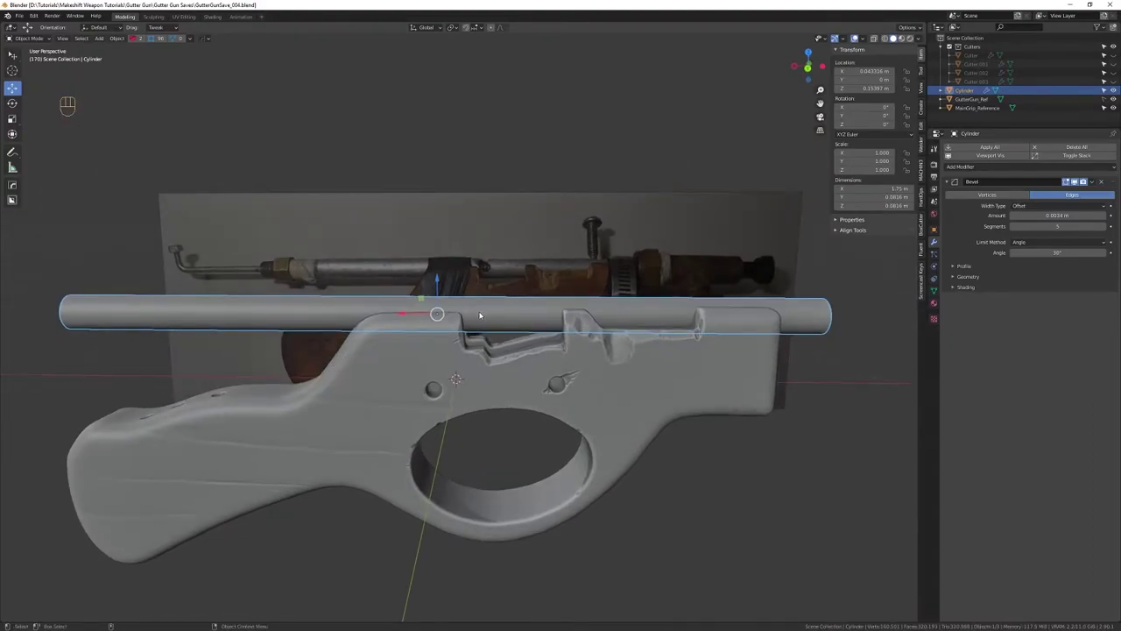
# Zoom to the pipe's rear and switch to the close-up clamp-and-spring reference photo
pyautogui.moveTo(493, 320); pyautogui.dragTo(504, 337)
pyautogui.moveTo(493, 327); pyautogui.dragTo(469, 328)
pyautogui.moveTo(476, 343); pyautogui.dragTo(481, 378)
pyautogui.moveTo(491, 367); pyautogui.dragTo(470, 355)
pyautogui.moveTo(469, 351); pyautogui.dragTo(466, 325)
pyautogui.moveTo(467, 332); pyautogui.dragTo(483, 336)
pyautogui.middleClick(488, 333)
pyautogui.rightClick(493, 345)
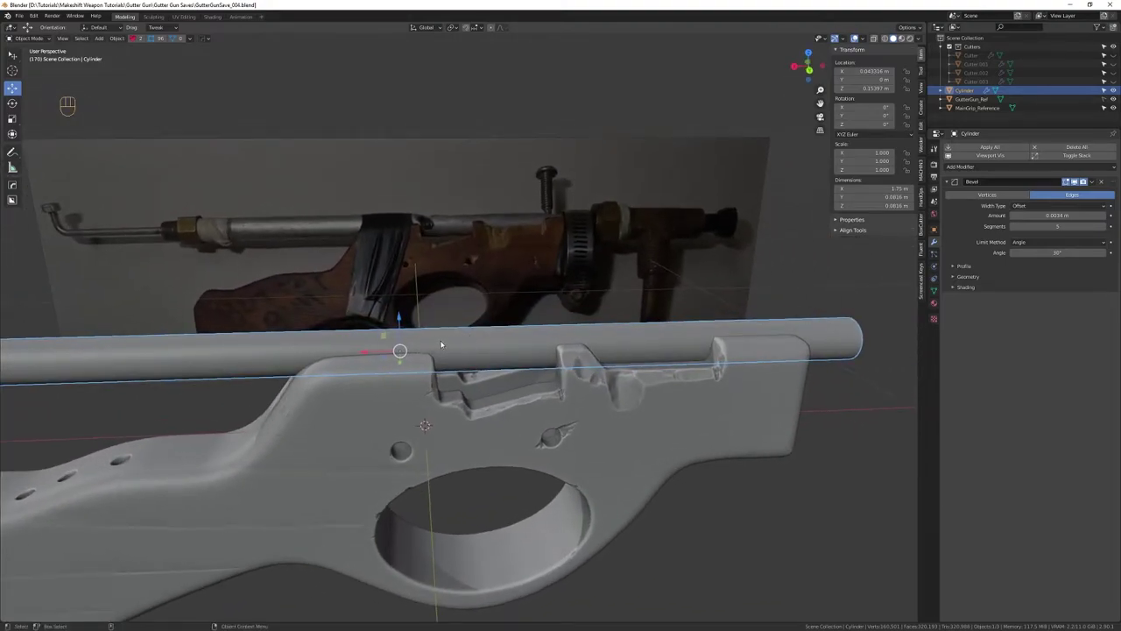
pyautogui.rightClick(486, 345)
pyautogui.click(498, 337)
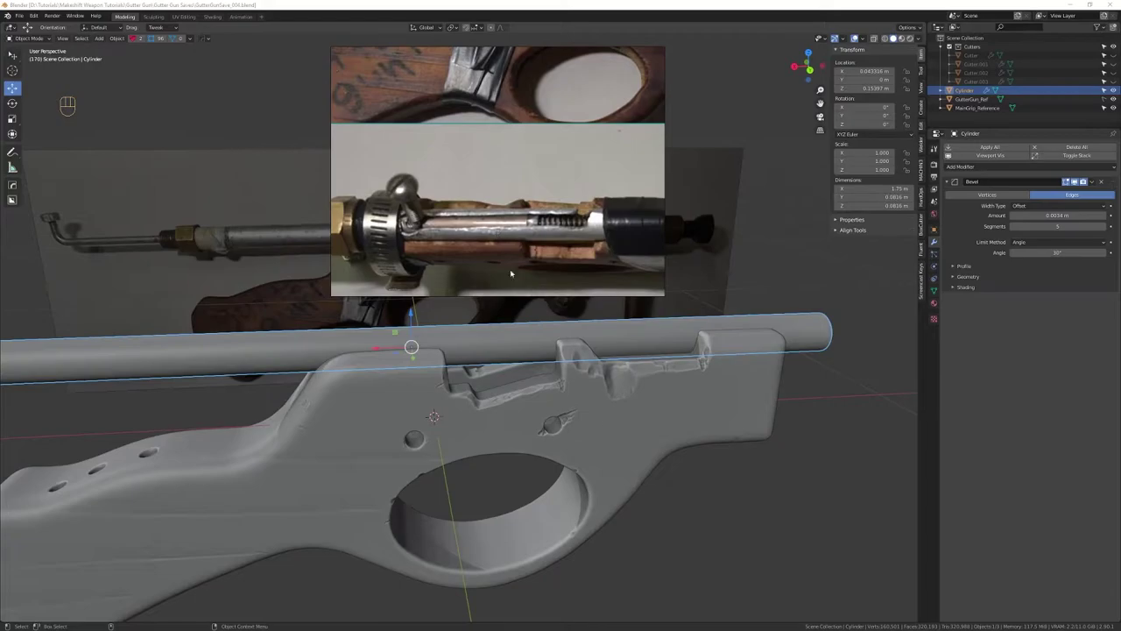
# Orbit to look down on the pipe, ready to add the slot-cutter block
pyautogui.moveTo(837, 533); pyautogui.dragTo(556, 401)
pyautogui.moveTo(553, 405); pyautogui.dragTo(546, 433)
pyautogui.moveTo(535, 435); pyautogui.dragTo(517, 417)
pyautogui.moveTo(612, 398); pyautogui.dragTo(617, 394)
pyautogui.moveTo(617, 396); pyautogui.dragTo(613, 435)
pyautogui.moveTo(590, 438); pyautogui.dragTo(581, 388)
pyautogui.moveTo(579, 396); pyautogui.dragTo(577, 418)
pyautogui.press('shift+Tab')
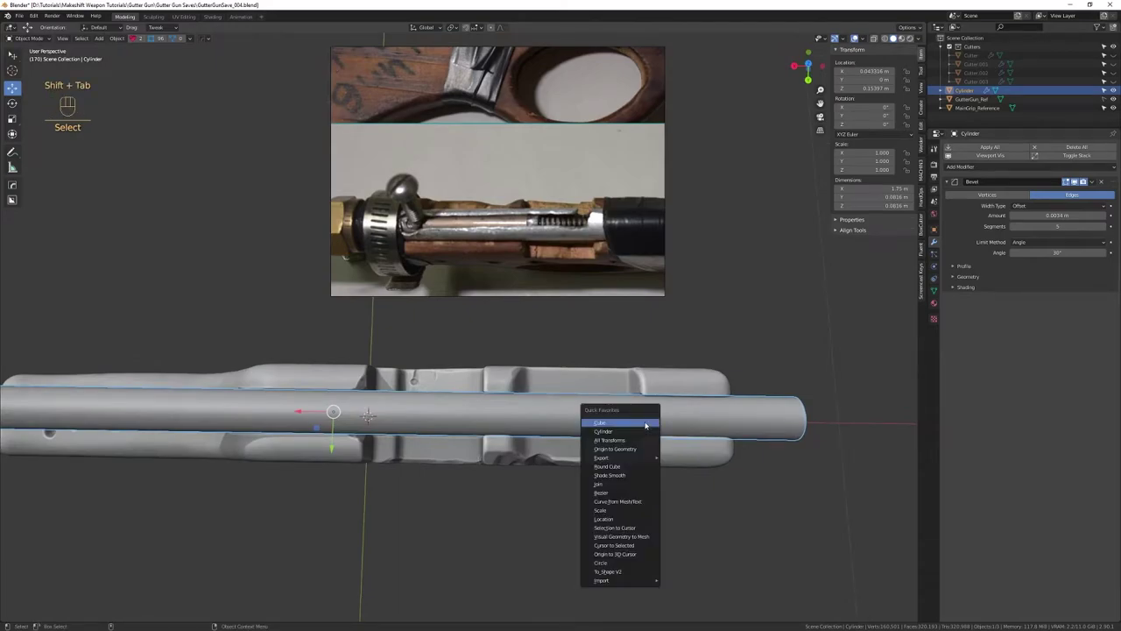
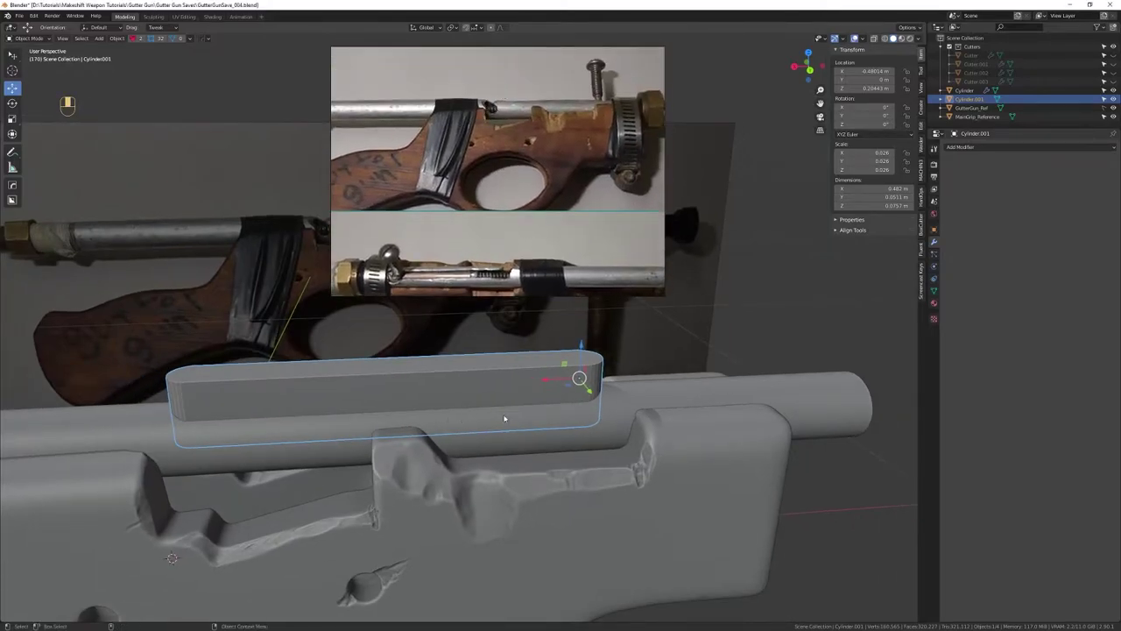
# Run a HardOps Difference boolean so the rounded block carves a slot in the pipe
pyautogui.moveTo(458, 411); pyautogui.dragTo(554, 410)
pyautogui.moveTo(387, 409); pyautogui.dragTo(590, 399)
pyautogui.rightClick(531, 403)
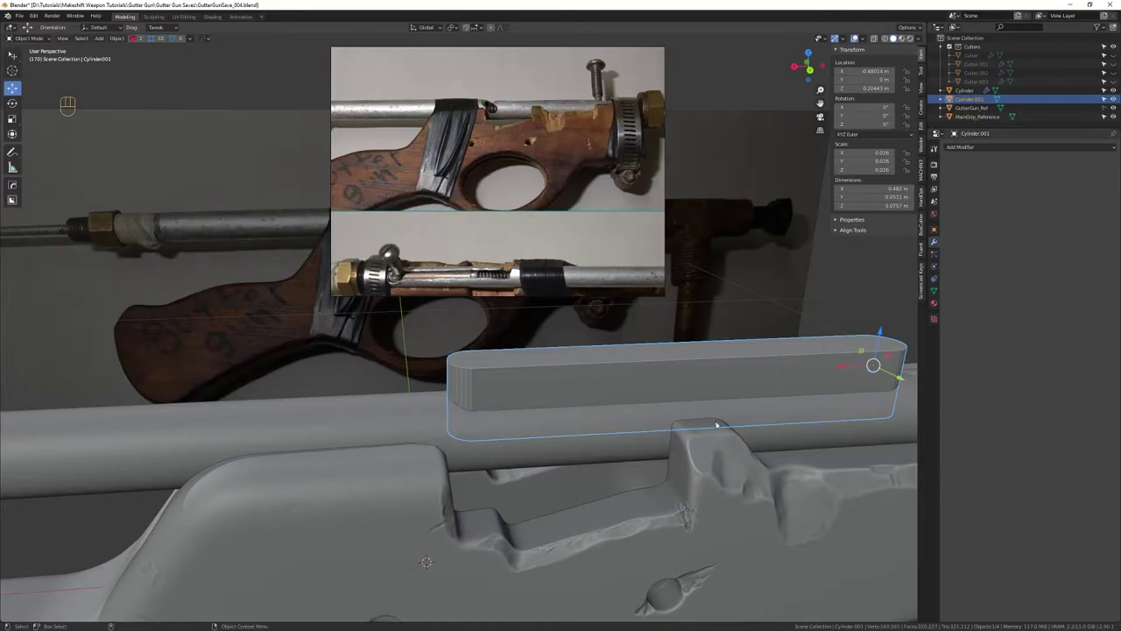
pyautogui.click(612, 430)
pyautogui.click(496, 358)
pyautogui.press('q')
# Orbit around the pipe barrel to inspect the newly cut slot from all sides
pyautogui.moveTo(516, 397); pyautogui.dragTo(616, 411)
pyautogui.moveTo(350, 428); pyautogui.dragTo(481, 464)
pyautogui.moveTo(470, 458); pyautogui.dragTo(442, 384)
pyautogui.moveTo(442, 399); pyautogui.dragTo(340, 375)
pyautogui.press('alt+q')
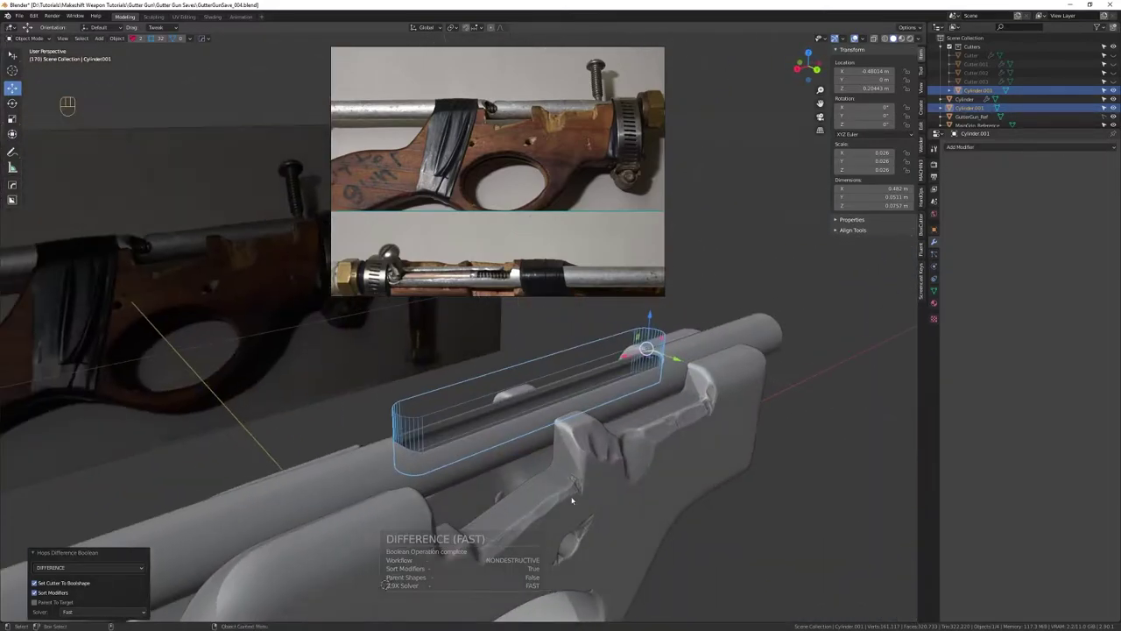
pyautogui.moveTo(809, 489); pyautogui.dragTo(804, 549)
pyautogui.moveTo(803, 549); pyautogui.dragTo(723, 455)
pyautogui.moveTo(650, 432); pyautogui.dragTo(609, 465)
pyautogui.middleClick(542, 401)
pyautogui.moveTo(546, 414); pyautogui.dragTo(542, 441)
pyautogui.moveTo(539, 410); pyautogui.dragTo(528, 469)
pyautogui.moveTo(495, 424); pyautogui.dragTo(502, 377)
pyautogui.moveTo(436, 432); pyautogui.dragTo(514, 407)
pyautogui.moveTo(517, 411); pyautogui.dragTo(513, 426)
pyautogui.moveTo(460, 483); pyautogui.dragTo(538, 498)
pyautogui.moveTo(537, 495); pyautogui.dragTo(471, 464)
pyautogui.moveTo(471, 463); pyautogui.dragTo(460, 384)
pyautogui.moveTo(449, 420); pyautogui.dragTo(466, 426)
pyautogui.press('shift+Tab')
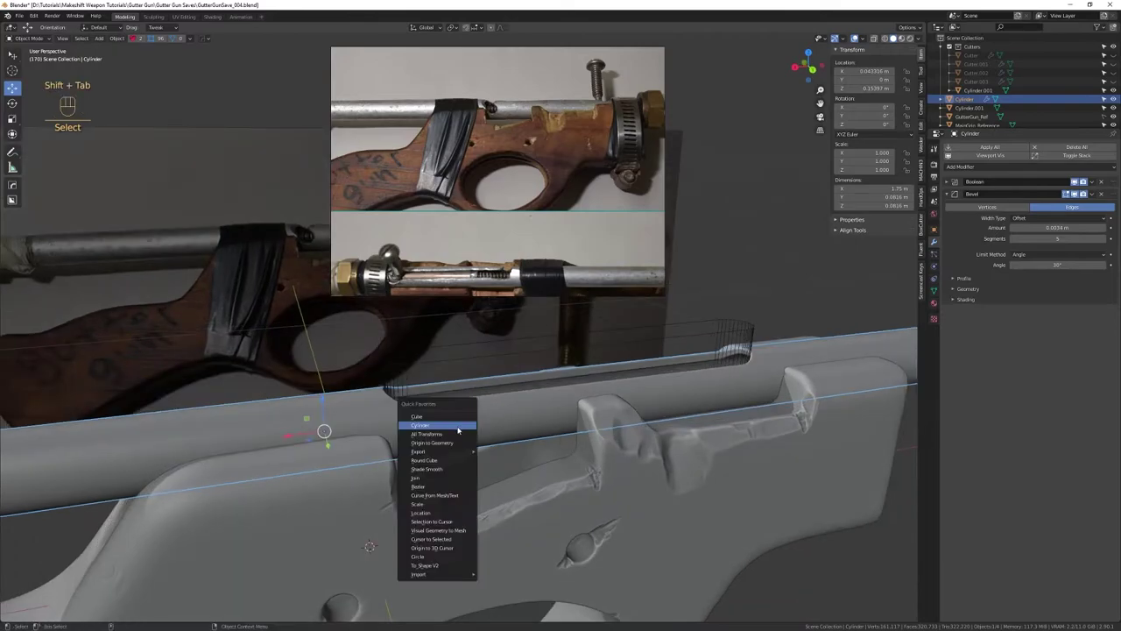
# Add a Cylinder from Quick Favorites and shrink it down to peg size
pyautogui.rightClick(532, 523)
pyautogui.rightClick(490, 549)
pyautogui.moveTo(458, 422); pyautogui.dragTo(431, 352)
pyautogui.moveTo(469, 418); pyautogui.dragTo(511, 413)
pyautogui.press('e')
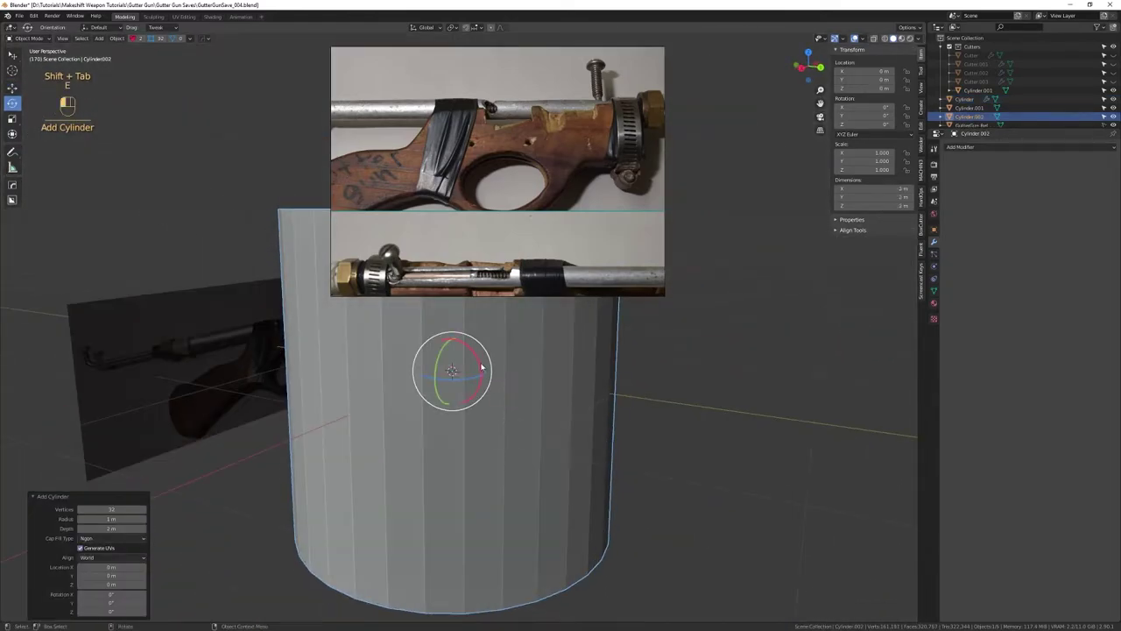
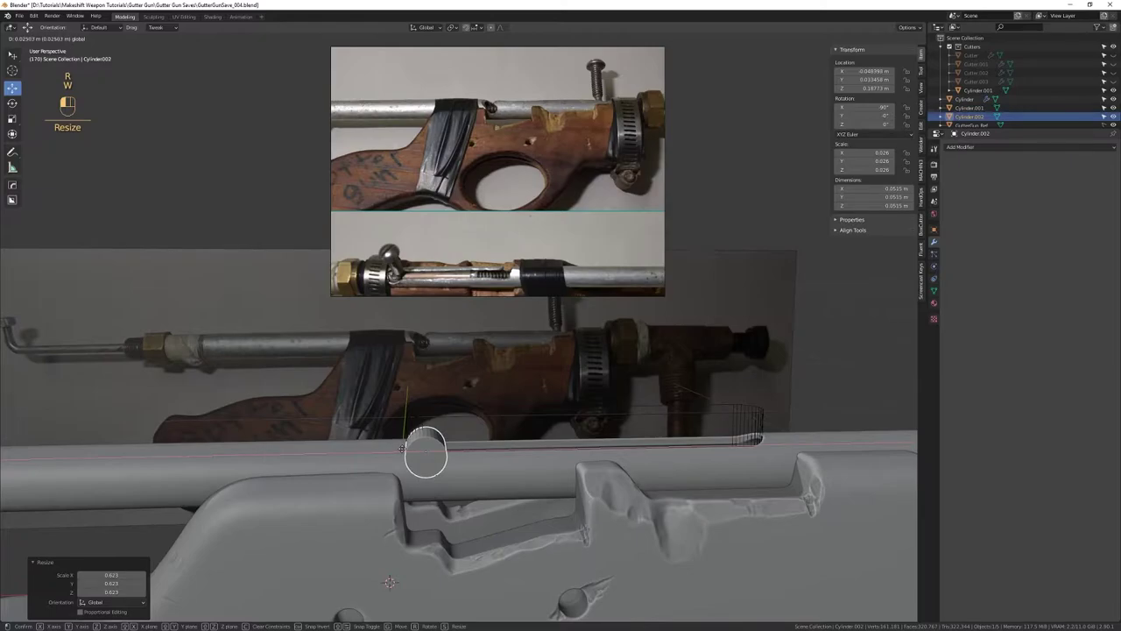
pyautogui.moveTo(479, 459); pyautogui.dragTo(361, 472)
pyautogui.moveTo(421, 421); pyautogui.dragTo(476, 403)
pyautogui.moveTo(481, 412); pyautogui.dragTo(488, 491)
# Rotate the small cylinder 90° on X and move it into the pipe's slot
pyautogui.moveTo(508, 443); pyautogui.dragTo(502, 505)
pyautogui.moveTo(512, 470); pyautogui.dragTo(501, 460)
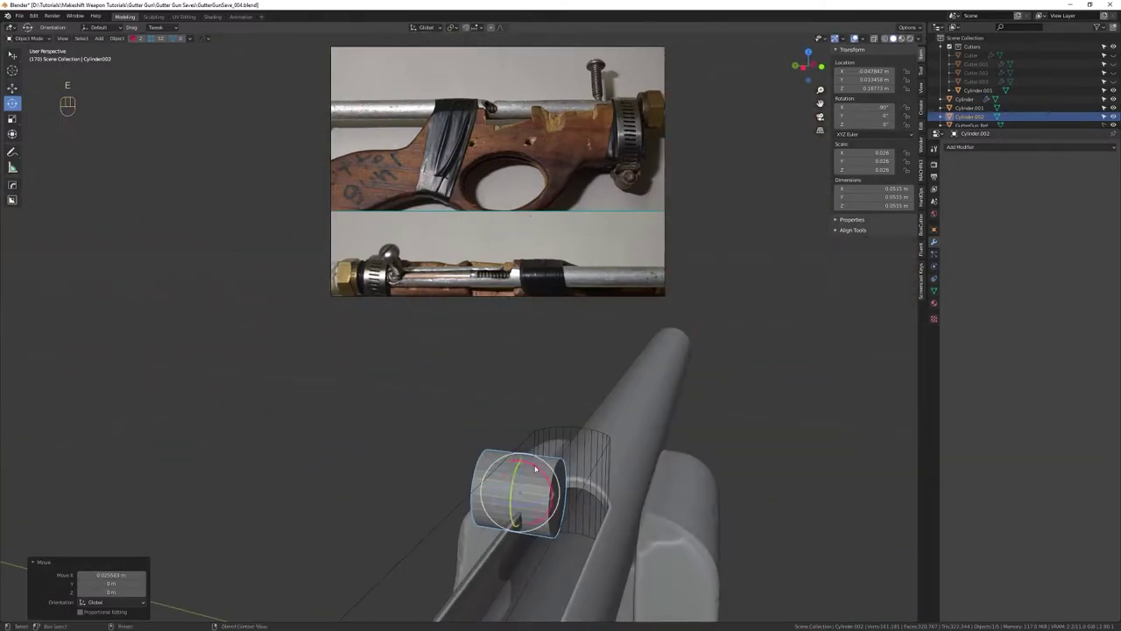
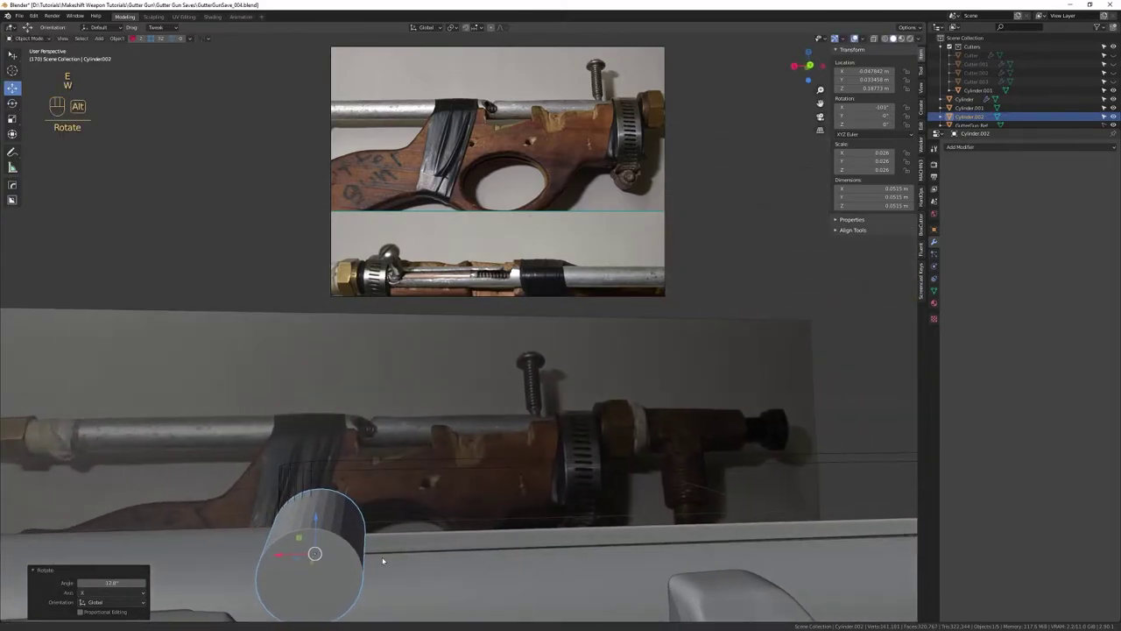
pyautogui.press('e')
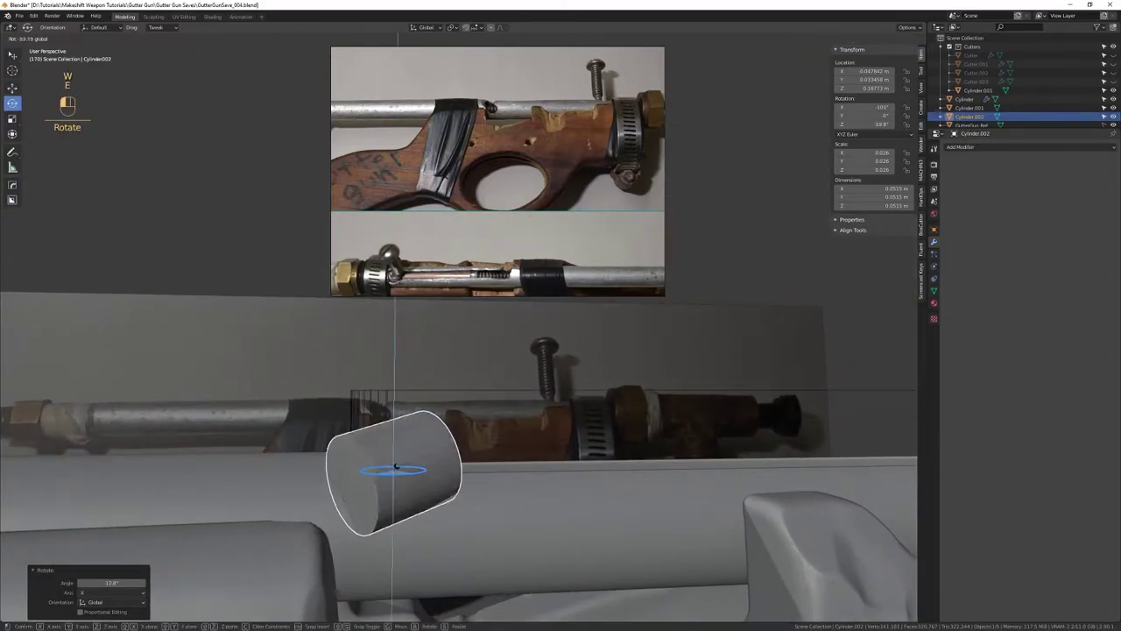
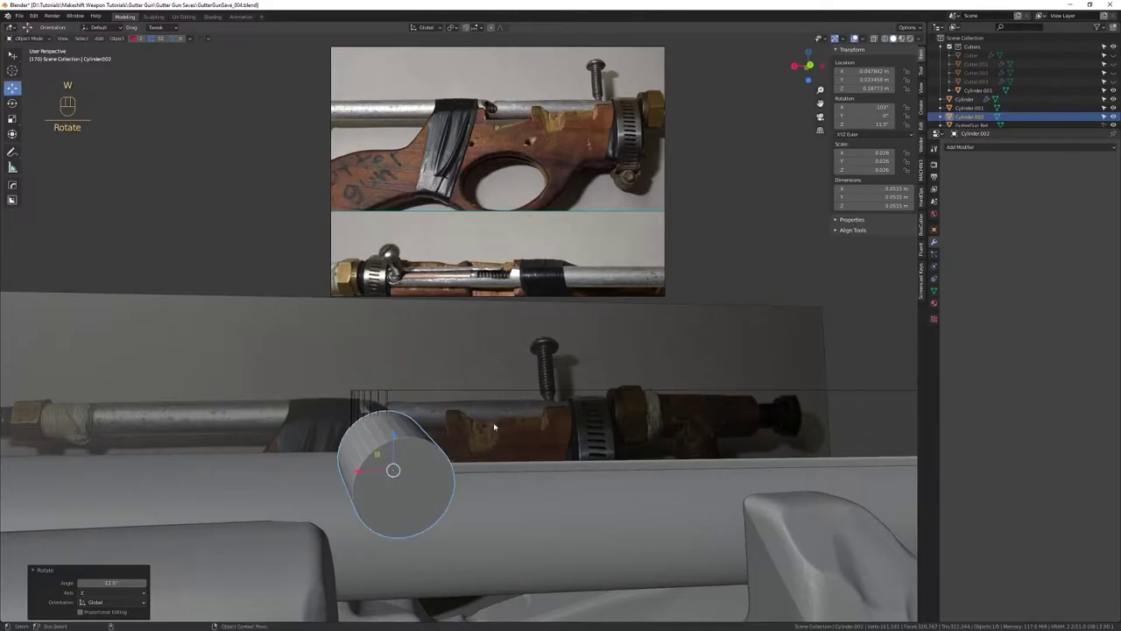
pyautogui.click(388, 252)
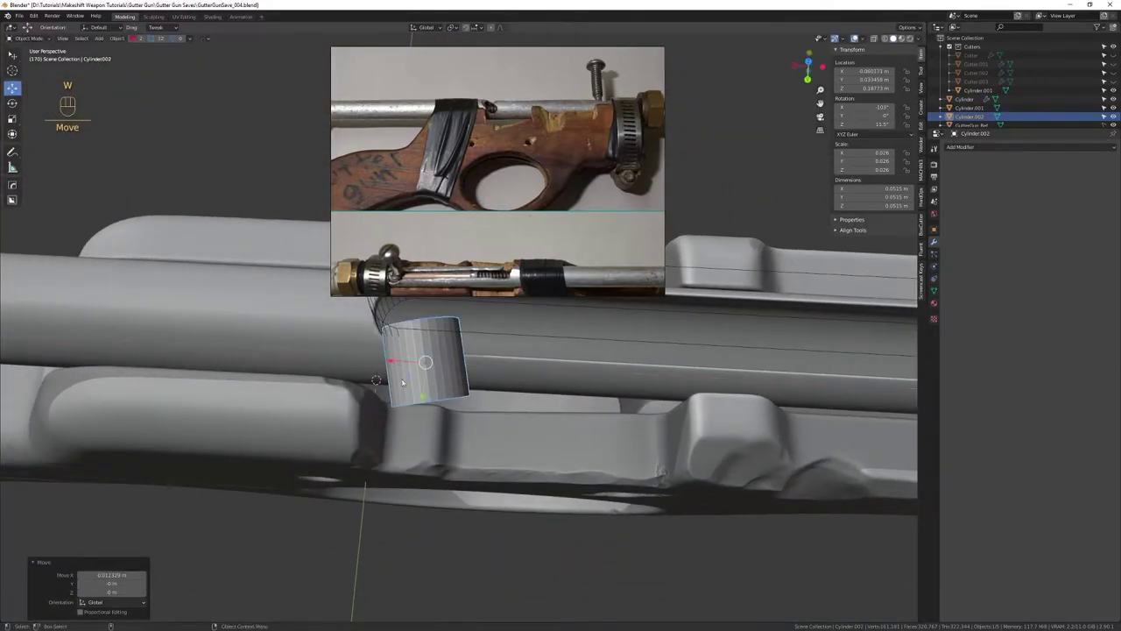
pyautogui.moveTo(412, 381); pyautogui.dragTo(498, 351)
# Slide the peg along the slot in edit mode until it sits across it
pyautogui.press('3')
pyautogui.moveTo(388, 252); pyautogui.dragTo(442, 34)
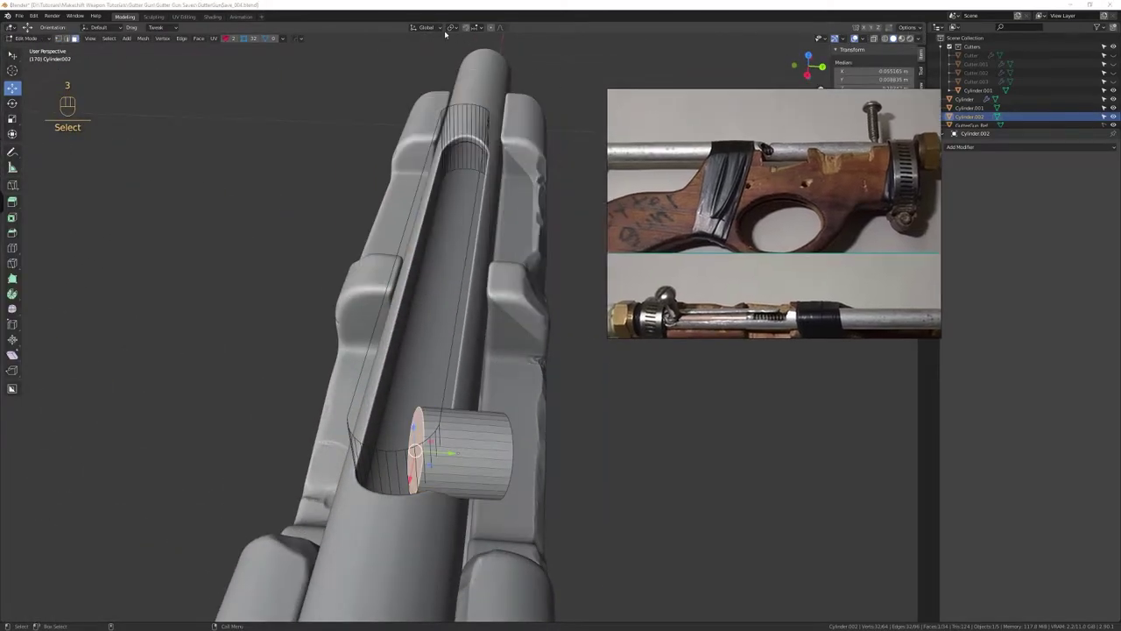
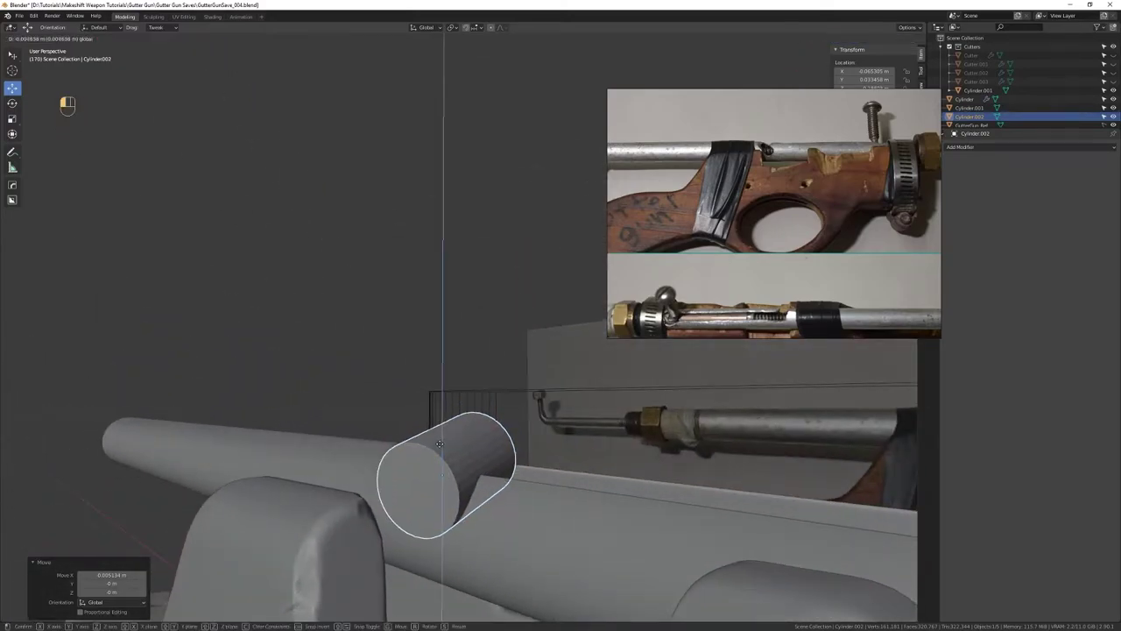
pyautogui.moveTo(466, 515); pyautogui.dragTo(446, 384)
pyautogui.moveTo(451, 397); pyautogui.dragTo(519, 479)
pyautogui.moveTo(516, 449); pyautogui.dragTo(498, 387)
pyautogui.moveTo(485, 383); pyautogui.dragTo(476, 352)
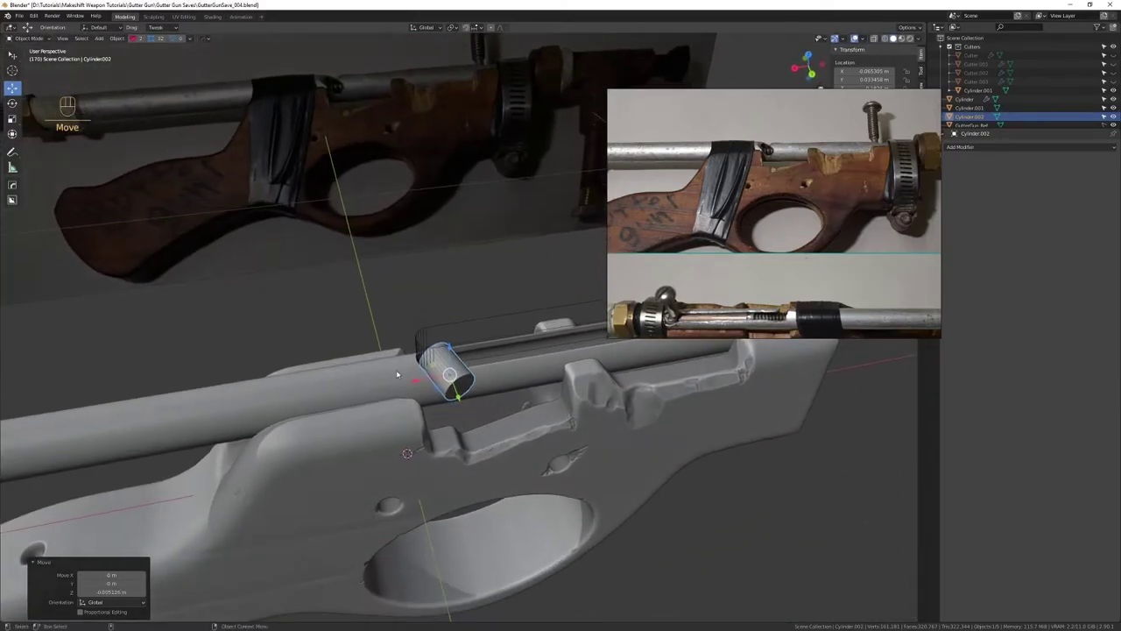
pyautogui.press('q')
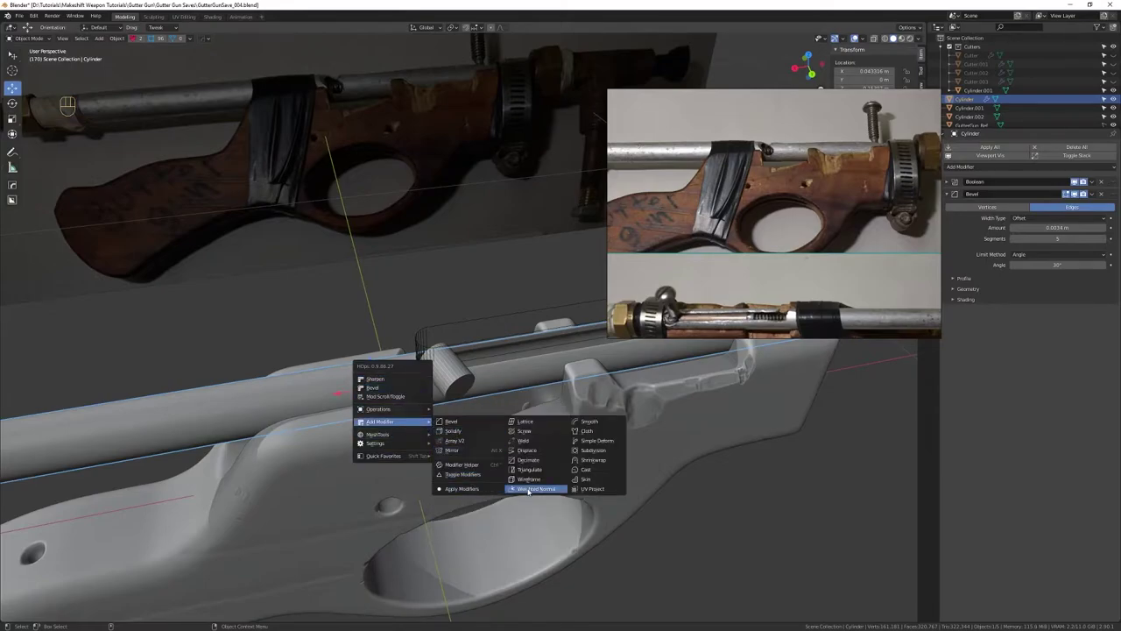
# Give the pipe Boolean, Bevel and Weighted Normal modifiers for rounded edges
pyautogui.moveTo(507, 394); pyautogui.dragTo(406, 386)
pyautogui.press('ctrl+z')
pyautogui.moveTo(437, 380); pyautogui.dragTo(510, 370)
pyautogui.moveTo(488, 390); pyautogui.dragTo(563, 376)
pyautogui.rightClick(559, 403)
pyautogui.rightClick(554, 408)
pyautogui.moveTo(549, 399); pyautogui.dragTo(543, 382)
pyautogui.click(537, 378)
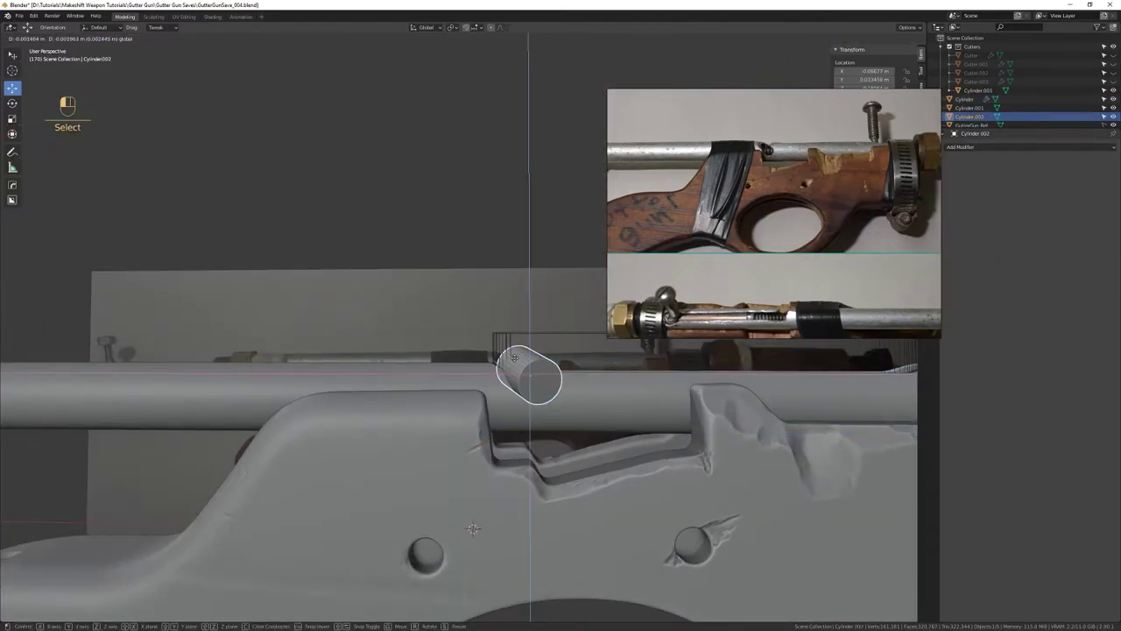
# Nudge the peg cylinder into place at the slot and view the gun from the side
pyautogui.moveTo(518, 428); pyautogui.dragTo(515, 389)
pyautogui.moveTo(517, 388); pyautogui.dragTo(489, 410)
pyautogui.moveTo(517, 447); pyautogui.dragTo(463, 431)
pyautogui.moveTo(464, 428); pyautogui.dragTo(486, 357)
pyautogui.click(483, 366)
pyautogui.moveTo(407, 378); pyautogui.dragTo(560, 433)
pyautogui.moveTo(539, 443); pyautogui.dragTo(435, 372)
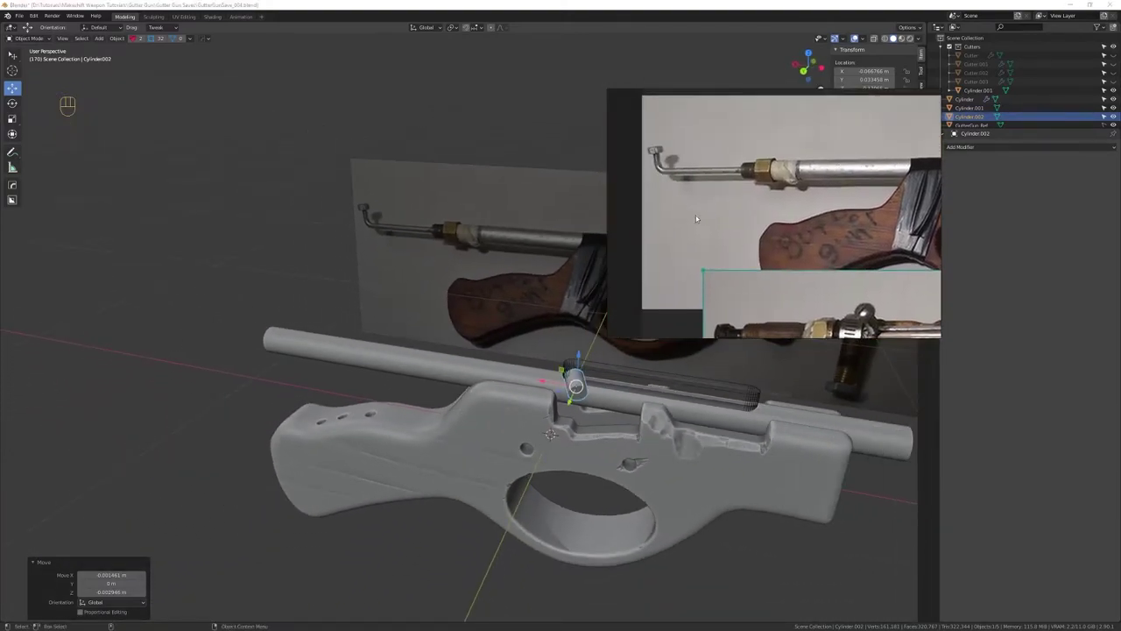
pyautogui.moveTo(254, 256); pyautogui.dragTo(363, 344)
pyautogui.moveTo(376, 339); pyautogui.dragTo(399, 319)
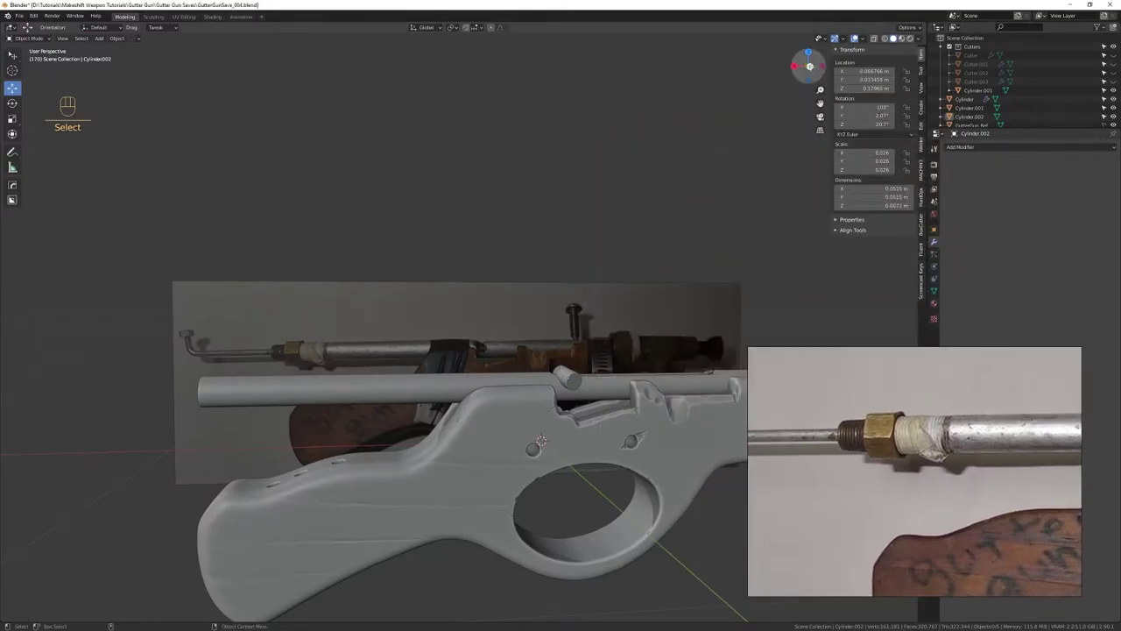
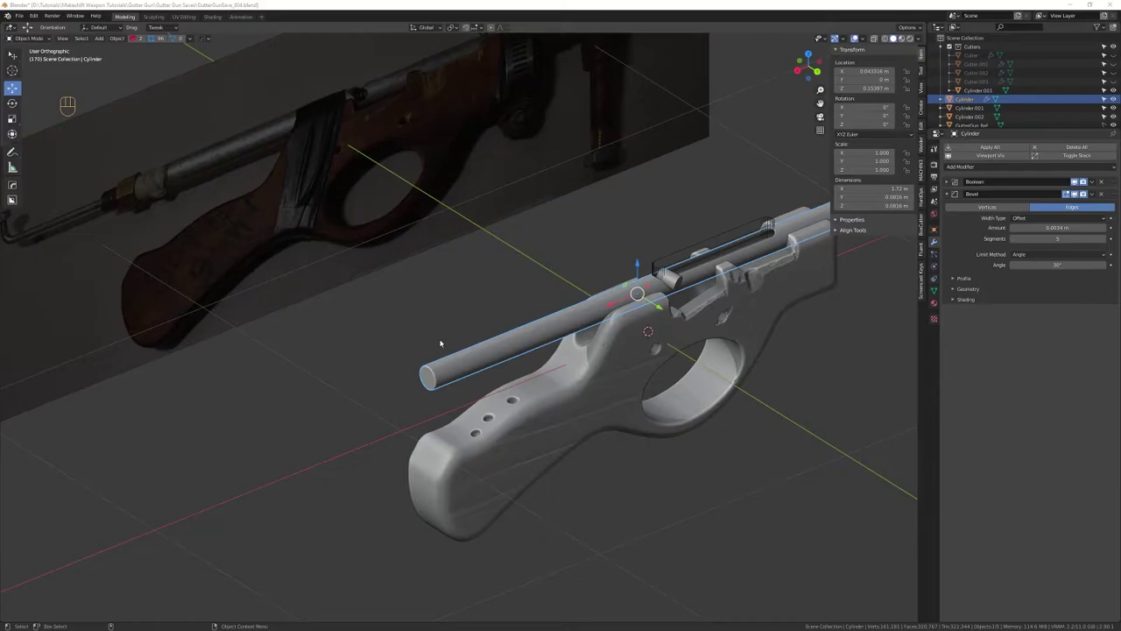
# Select the small peg cylinder and save the project to its current file
pyautogui.click(519, 282)
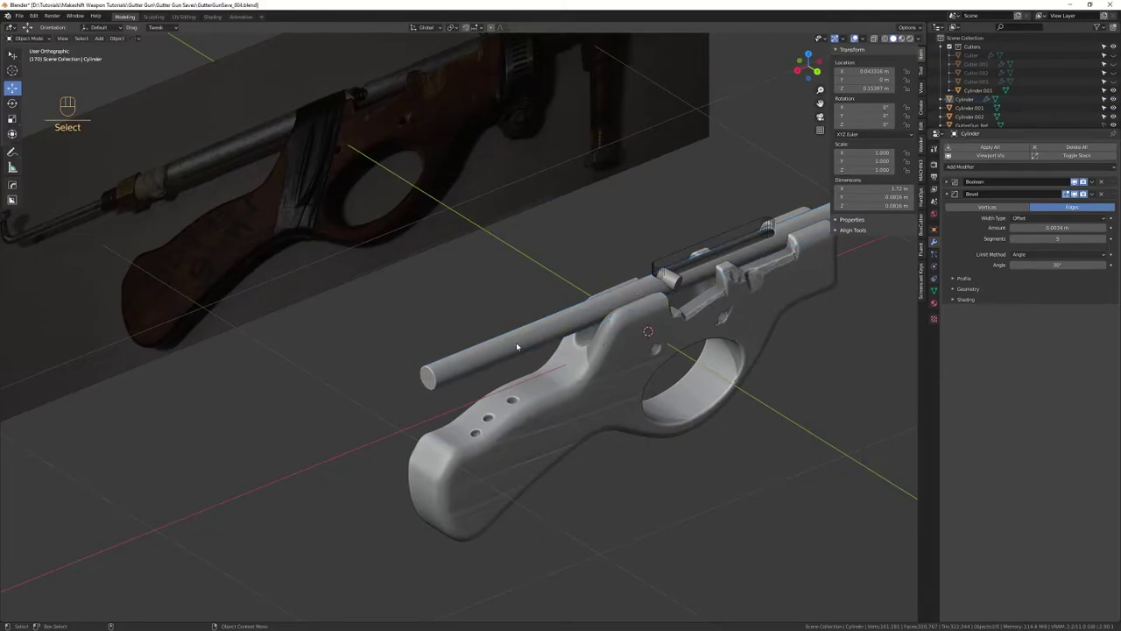
pyautogui.moveTo(693, 279); pyautogui.dragTo(569, 337)
pyautogui.moveTo(567, 355); pyautogui.dragTo(562, 401)
pyautogui.click(586, 345)
pyautogui.press('ctrl+s')
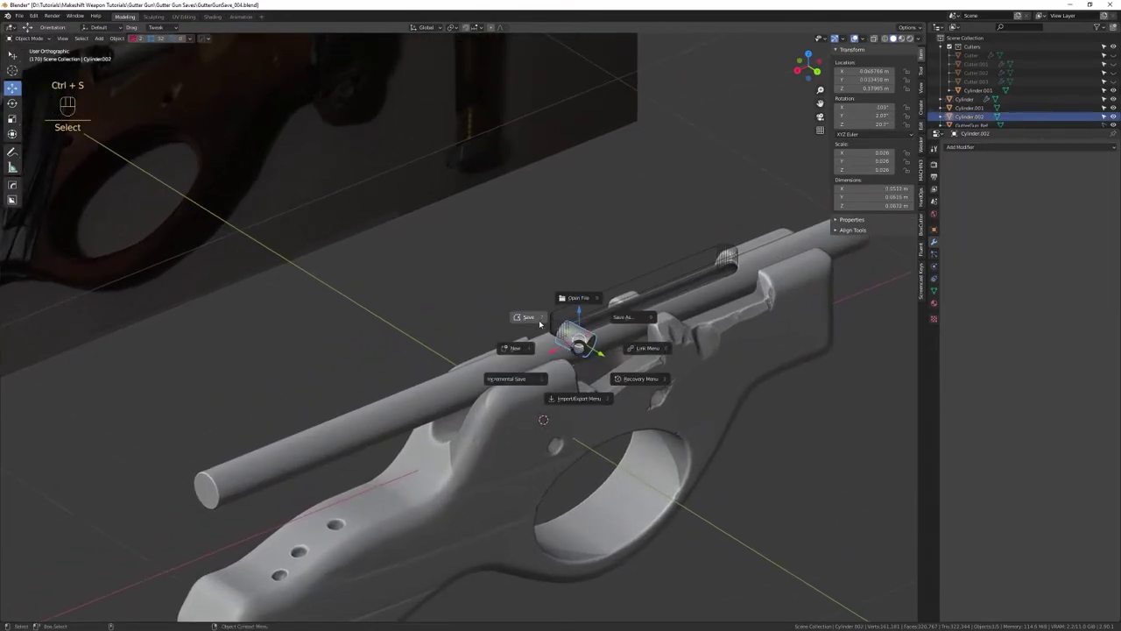
pyautogui.moveTo(674, 482); pyautogui.dragTo(574, 325)
pyautogui.click(561, 311)
# Orbit the view around the gutter gun to review the model
pyautogui.moveTo(652, 447); pyautogui.dragTo(591, 343)
pyautogui.moveTo(587, 354); pyautogui.dragTo(569, 372)
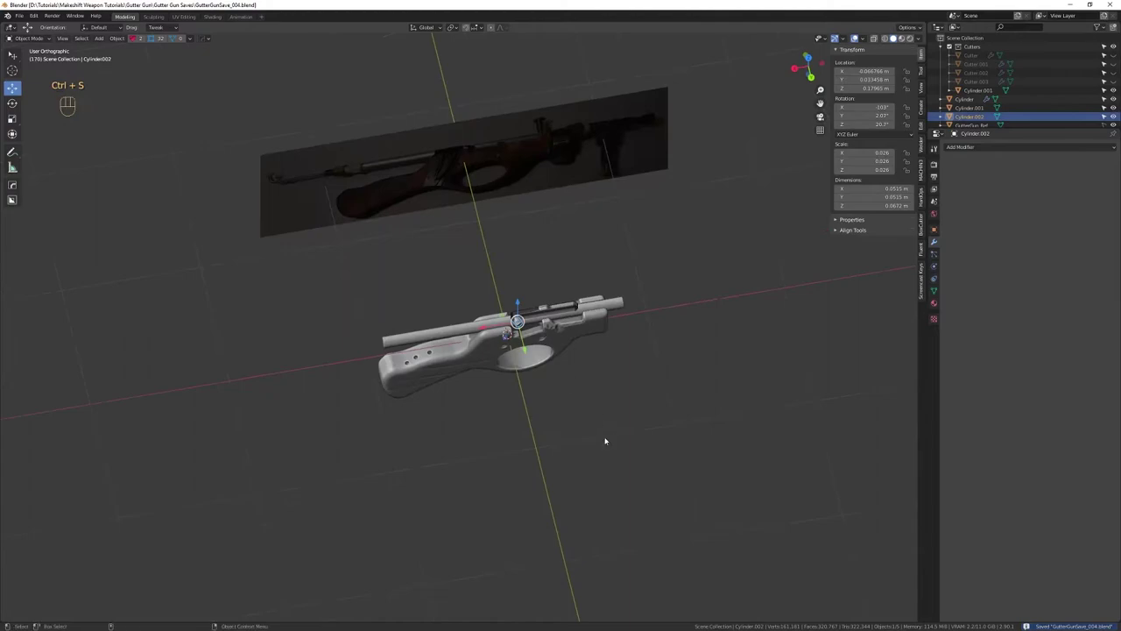
pyautogui.moveTo(614, 367); pyautogui.dragTo(634, 326)
pyautogui.moveTo(619, 352); pyautogui.dragTo(536, 349)
pyautogui.moveTo(534, 366); pyautogui.dragTo(541, 389)
pyautogui.moveTo(551, 379); pyautogui.dragTo(553, 398)
pyautogui.moveTo(553, 397); pyautogui.dragTo(628, 391)
pyautogui.moveTo(628, 404); pyautogui.dragTo(626, 423)
pyautogui.press('shift+Tab')
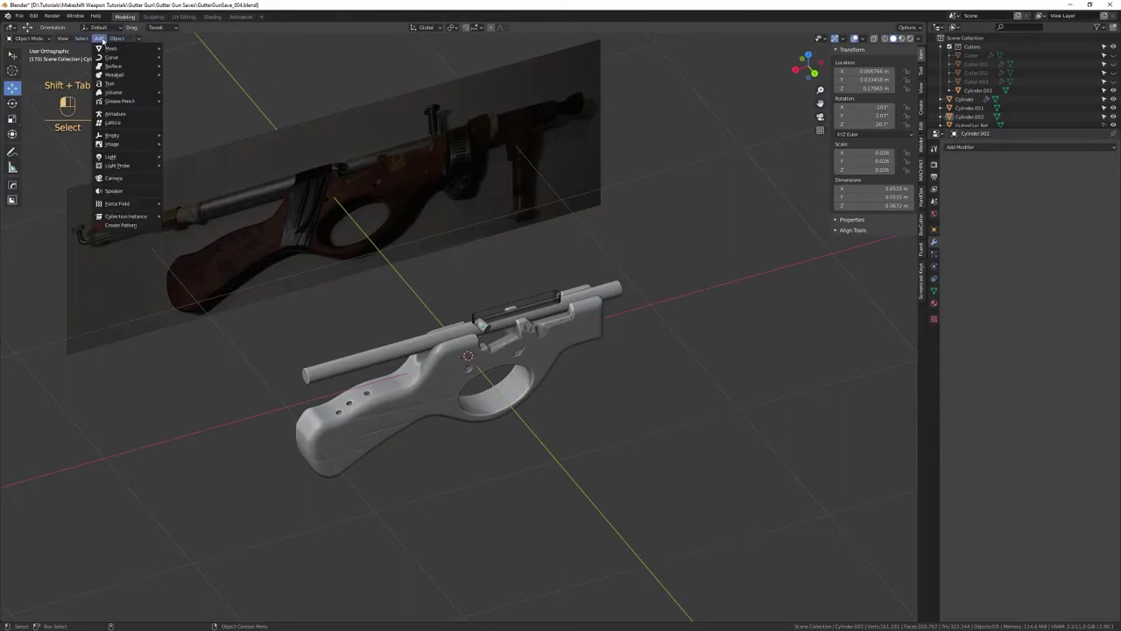
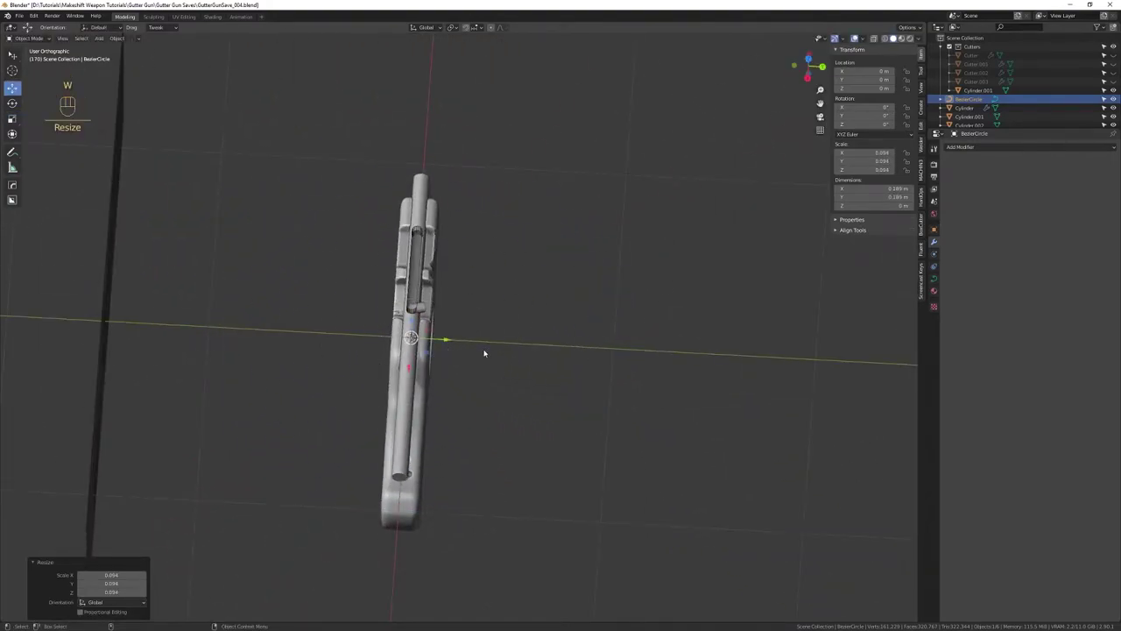
# Select all points of the Bezier circle in edit mode and move them off-centre
pyautogui.press('3')
pyautogui.press('ctrl+a')
pyautogui.press('w')
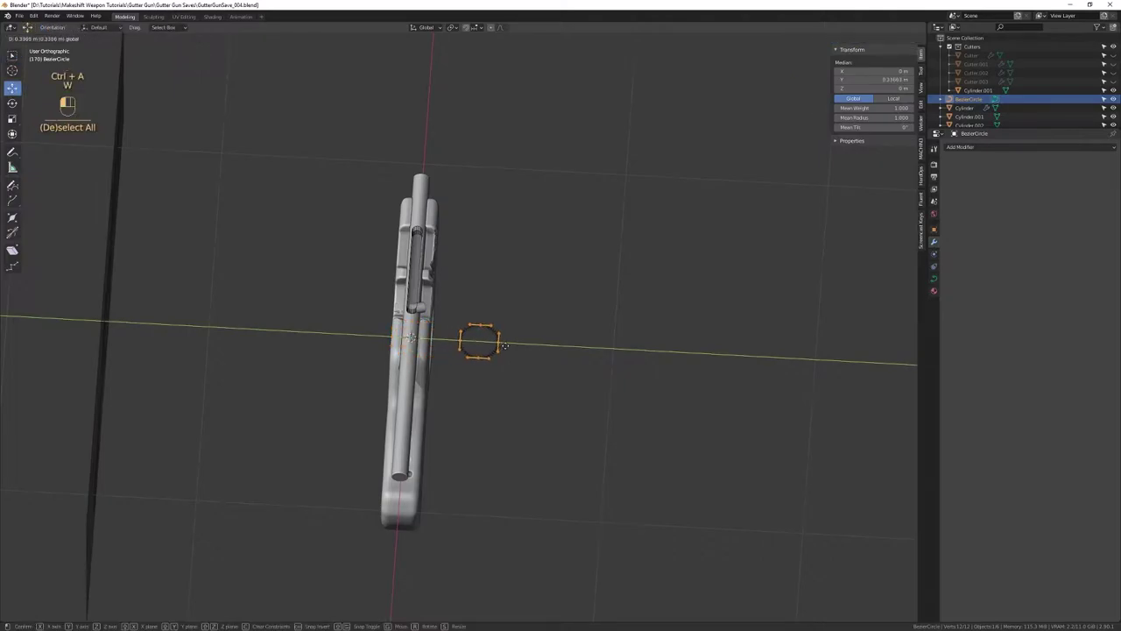
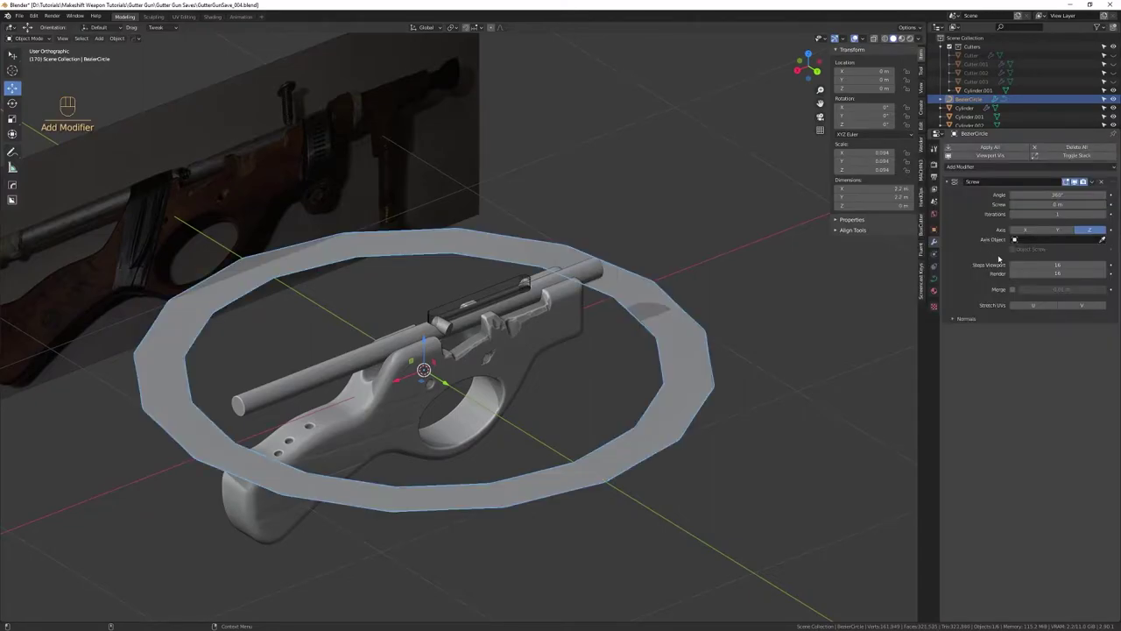
# Set the Screw modifier to the X axis with Screw 10 and 10 iterations, forming a long coil
pyautogui.moveTo(1083, 179); pyautogui.dragTo(759, 382)
pyautogui.moveTo(615, 422); pyautogui.dragTo(613, 343)
pyautogui.moveTo(610, 343); pyautogui.dragTo(575, 341)
pyautogui.moveTo(627, 310); pyautogui.dragTo(787, 326)
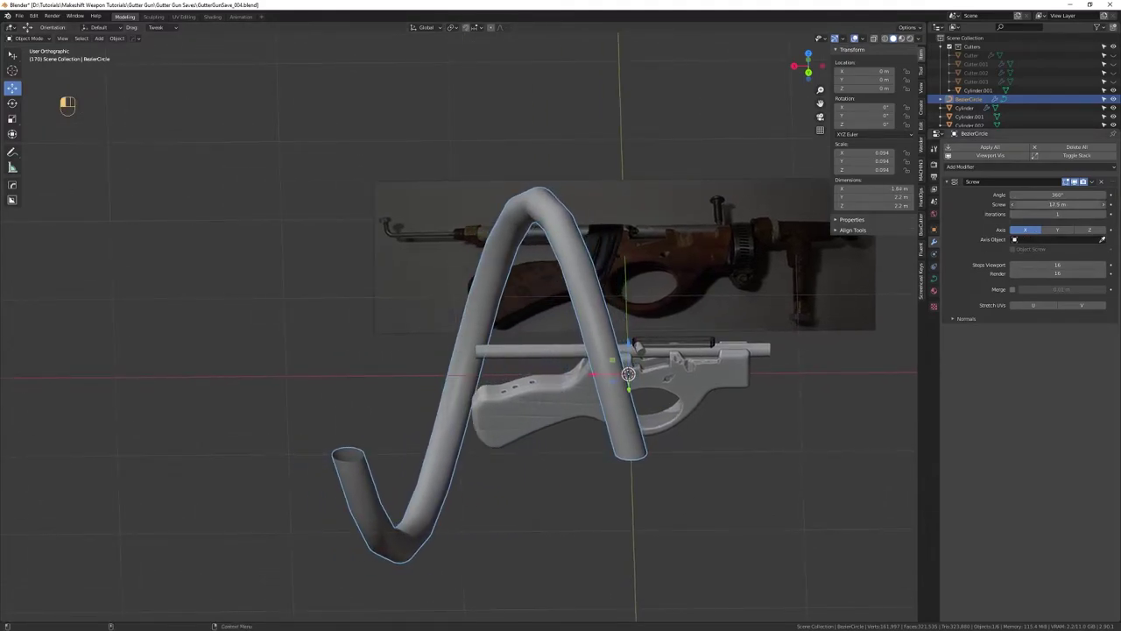
pyautogui.click(1082, 178)
pyautogui.moveTo(593, 329); pyautogui.dragTo(656, 342)
pyautogui.moveTo(657, 348); pyautogui.dragTo(633, 285)
pyautogui.moveTo(623, 304); pyautogui.dragTo(617, 274)
pyautogui.moveTo(611, 283); pyautogui.dragTo(619, 275)
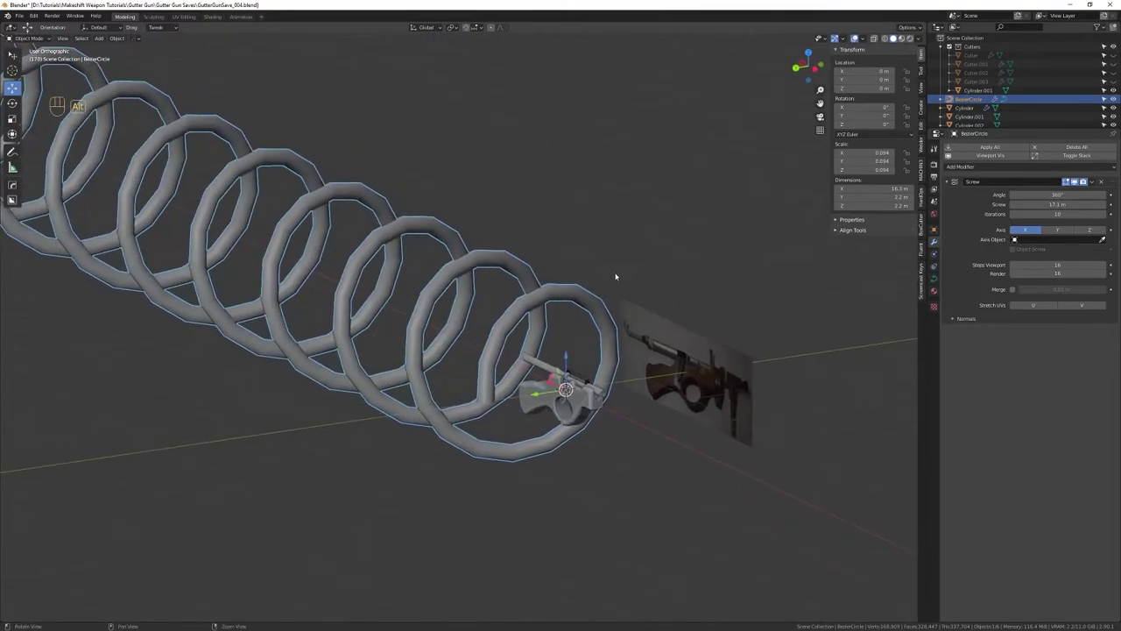
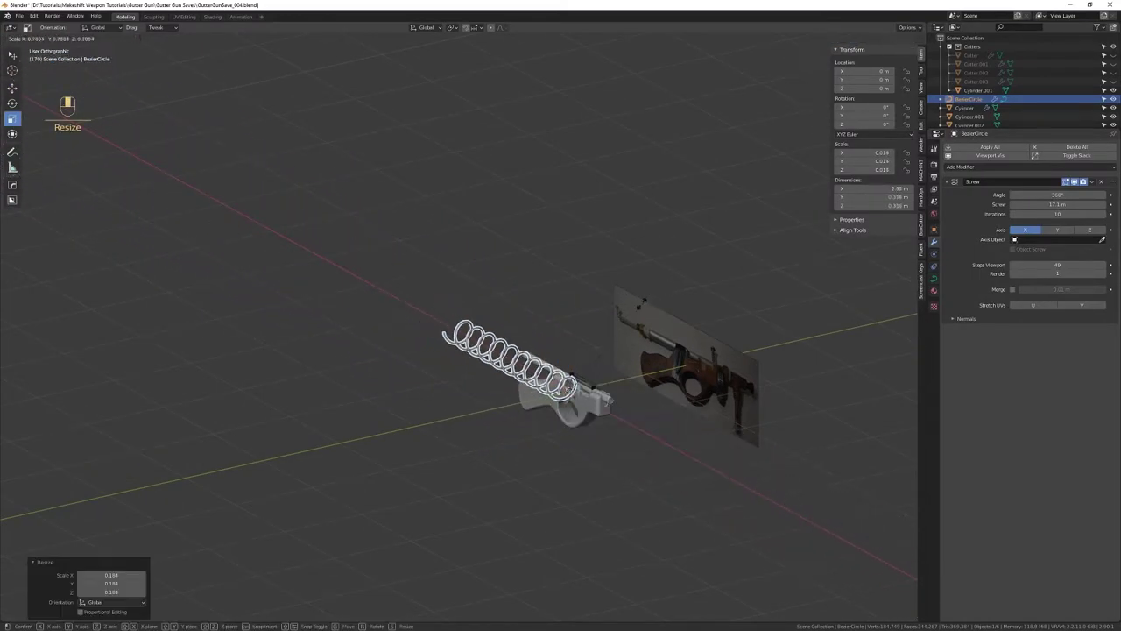
# Scale the spring to pipe size and slide it onto the end of the pipe in X-ray view
pyautogui.press('w')
pyautogui.moveTo(534, 402); pyautogui.dragTo(581, 385)
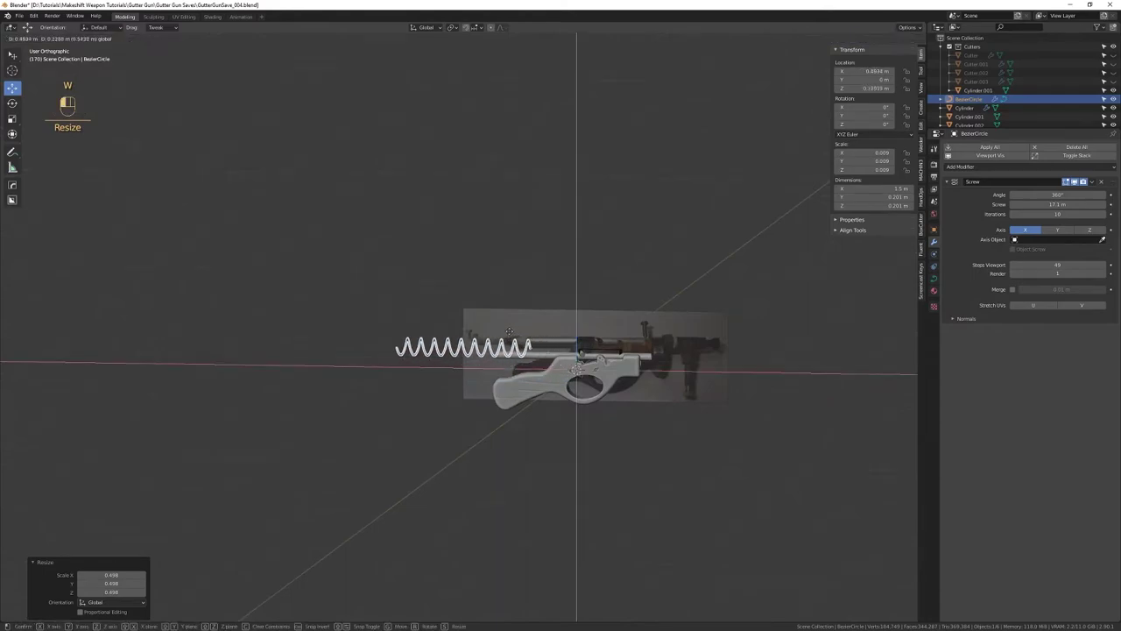
pyautogui.press('f')
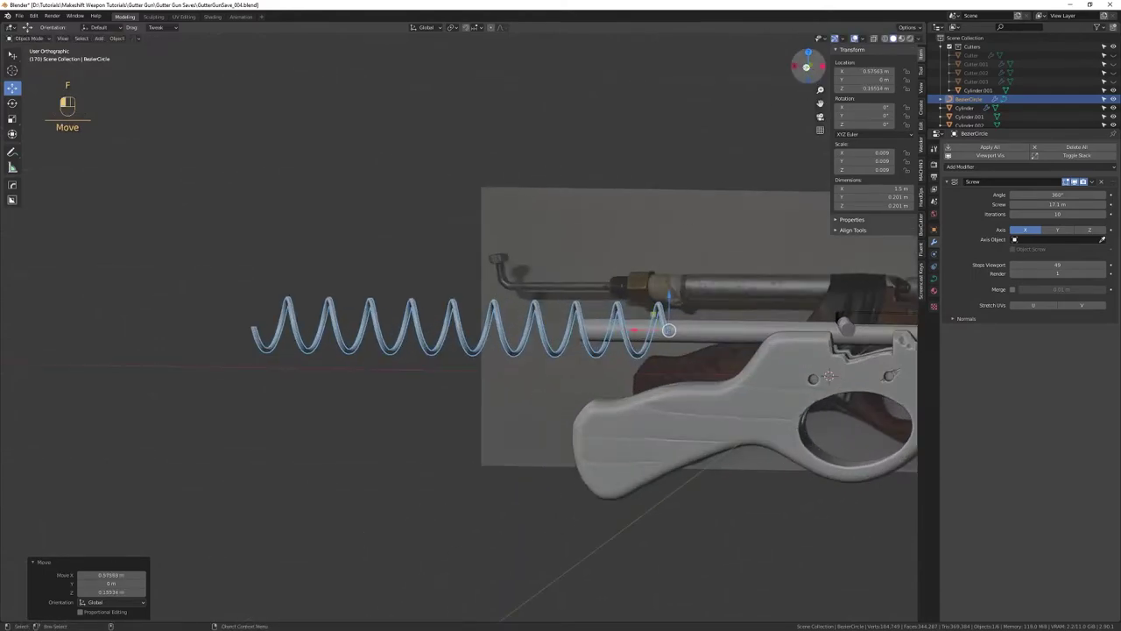
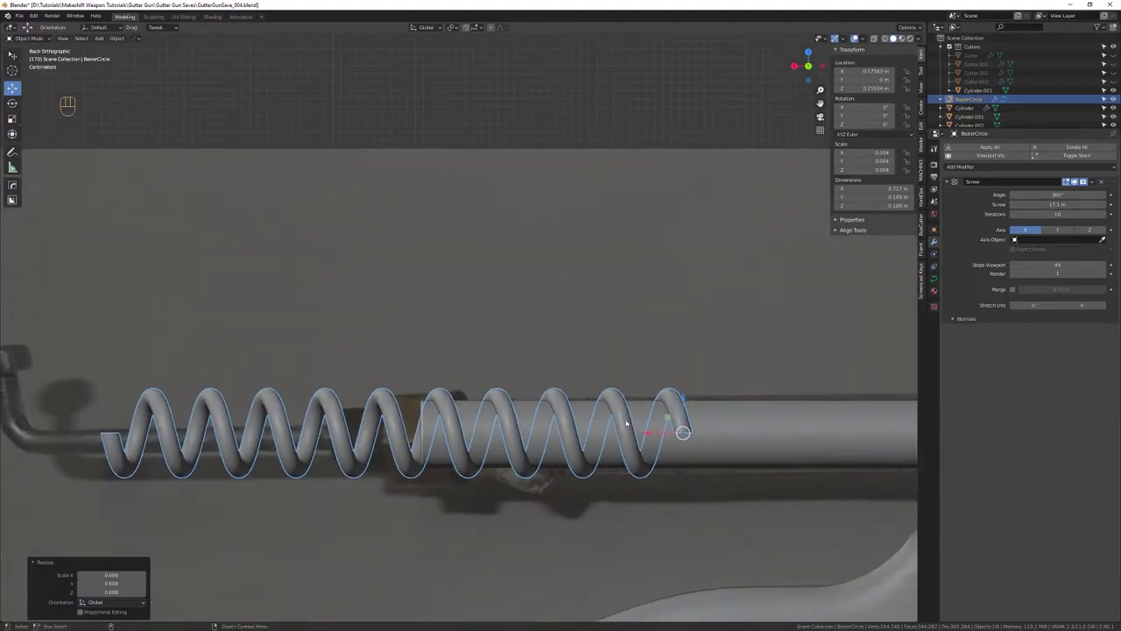
pyautogui.press('shift+x')
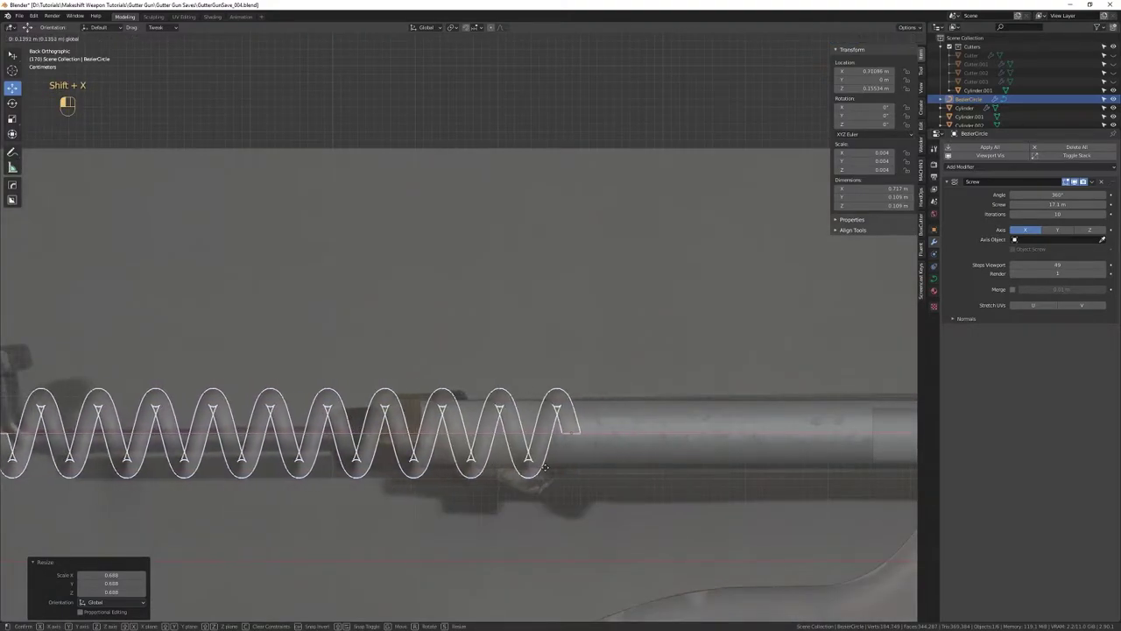
pyautogui.press('shift+x')
pyautogui.moveTo(627, 444); pyautogui.dragTo(592, 331)
pyautogui.moveTo(586, 343); pyautogui.dragTo(581, 372)
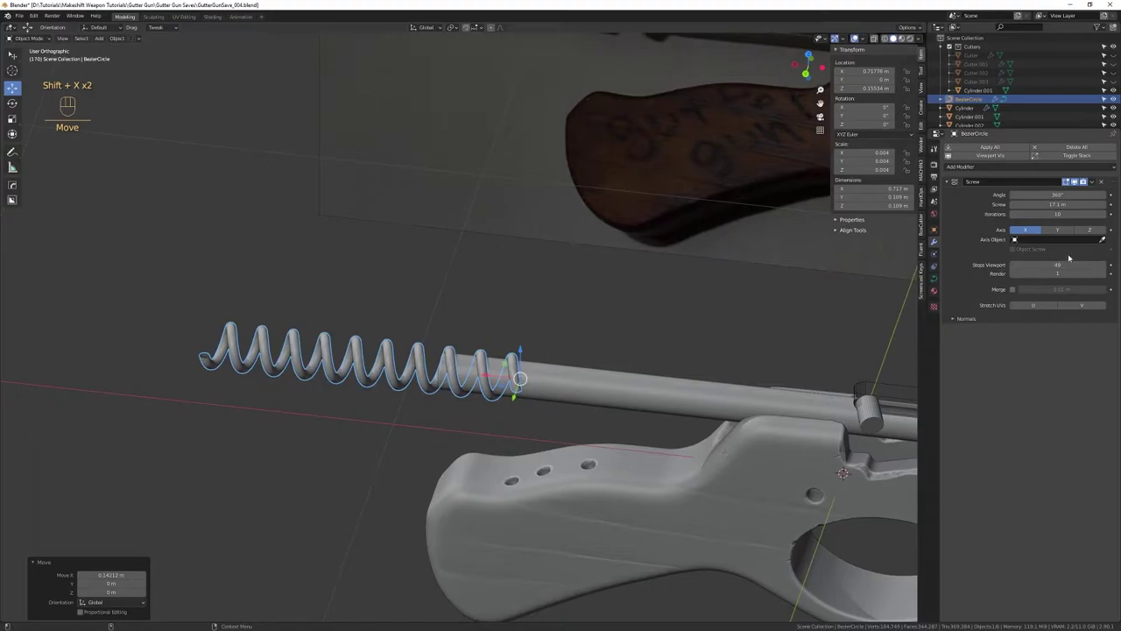
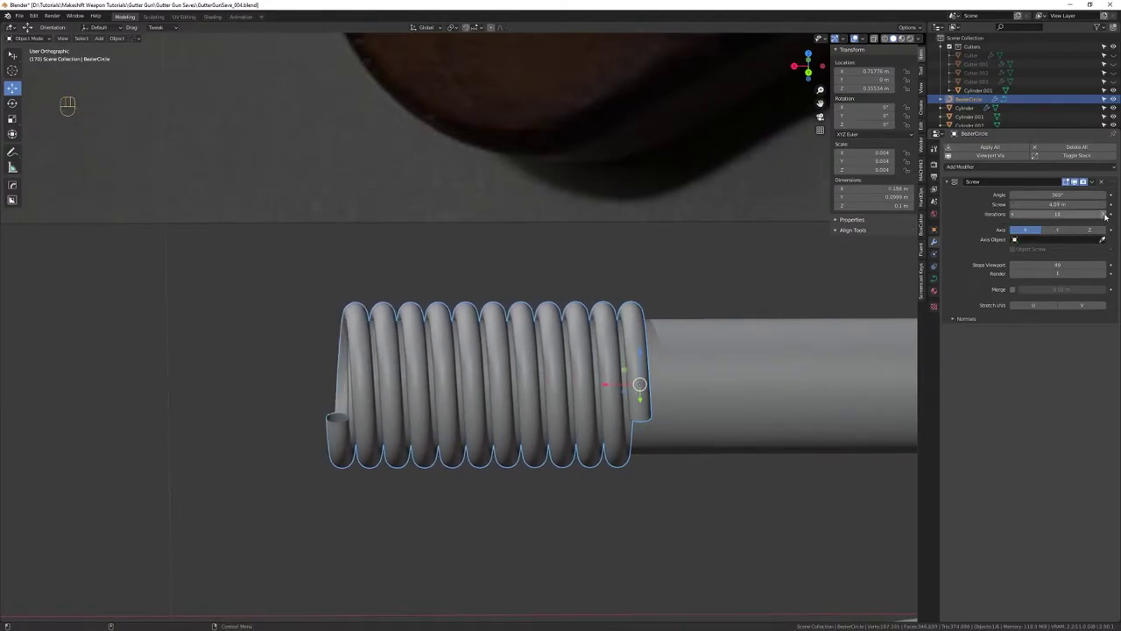
# Lower Screw to 4.09 m and raise Iterations to 12 for a tightly wound spring
pyautogui.moveTo(1083, 179); pyautogui.dragTo(1107, 215)
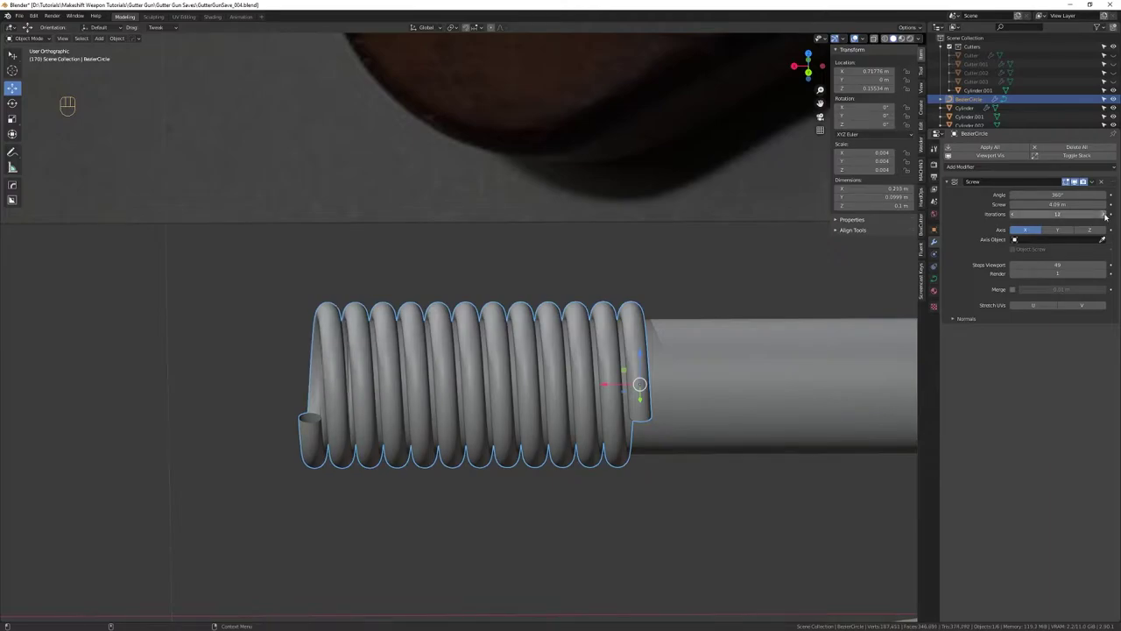
pyautogui.moveTo(484, 257); pyautogui.dragTo(494, 223)
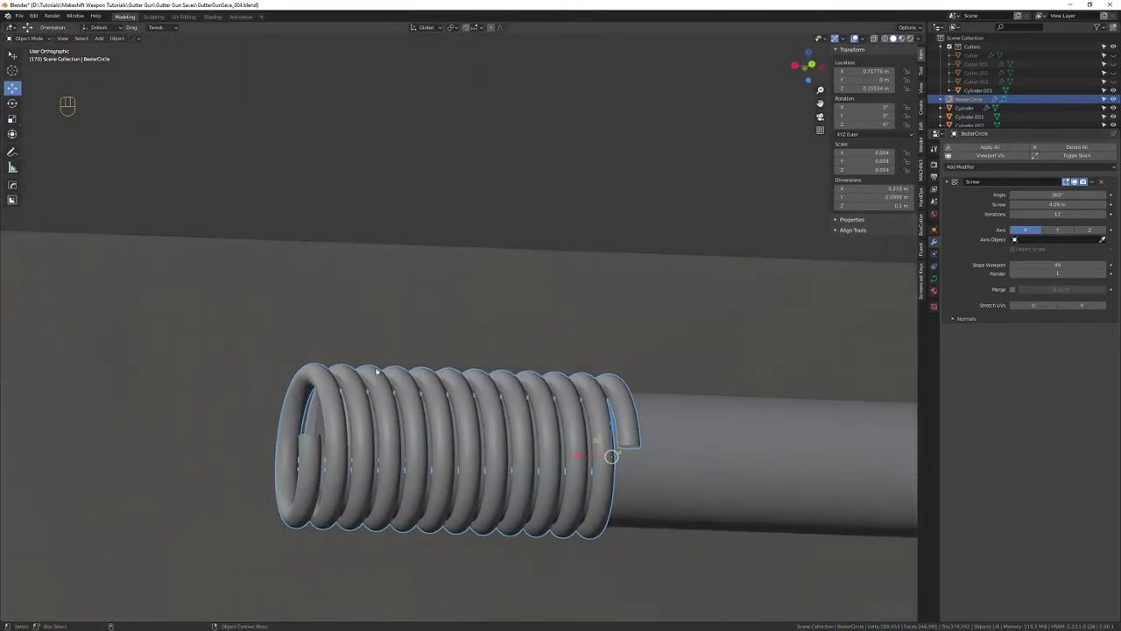
pyautogui.moveTo(519, 284); pyautogui.dragTo(492, 322)
pyautogui.moveTo(582, 369); pyautogui.dragTo(576, 302)
pyautogui.moveTo(570, 357); pyautogui.dragTo(573, 306)
pyautogui.moveTo(575, 303); pyautogui.dragTo(546, 309)
pyautogui.moveTo(544, 328); pyautogui.dragTo(553, 371)
pyautogui.moveTo(574, 371); pyautogui.dragTo(574, 414)
pyautogui.moveTo(585, 396); pyautogui.dragTo(614, 382)
pyautogui.moveTo(613, 393); pyautogui.dragTo(596, 344)
pyautogui.moveTo(593, 357); pyautogui.dragTo(587, 322)
pyautogui.moveTo(590, 318); pyautogui.dragTo(609, 328)
# View the spring at the pipe end and enter edit mode on its profile circle
pyautogui.rightClick(598, 354)
pyautogui.moveTo(648, 380); pyautogui.dragTo(674, 422)
pyautogui.moveTo(710, 387); pyautogui.dragTo(610, 348)
pyautogui.press('1')
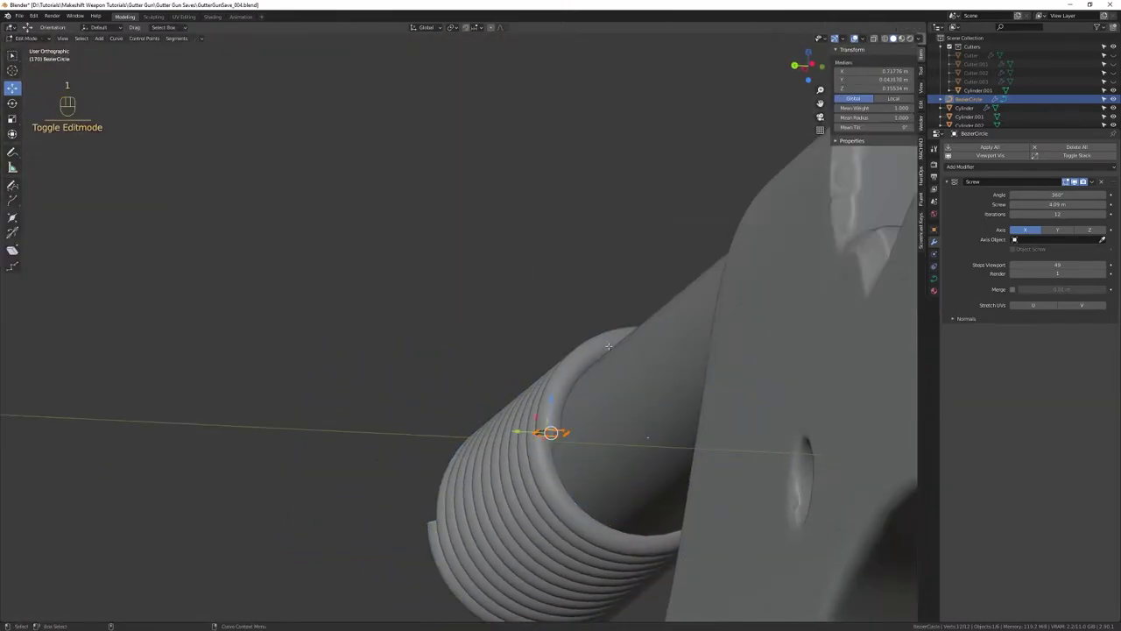
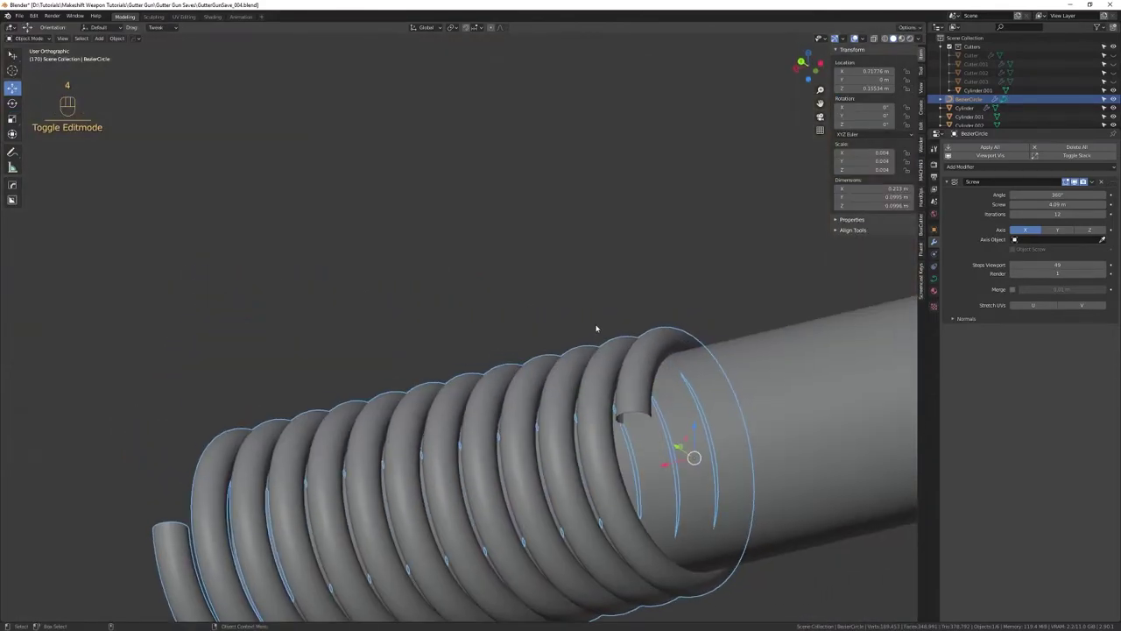
# Leave edit mode, select the spring and convert it from curve to mesh, baking the Screw
pyautogui.press('1')
pyautogui.press('4')
pyautogui.press('1')
pyautogui.press('4')
pyautogui.click(598, 342)
pyautogui.press('shift+Tab')
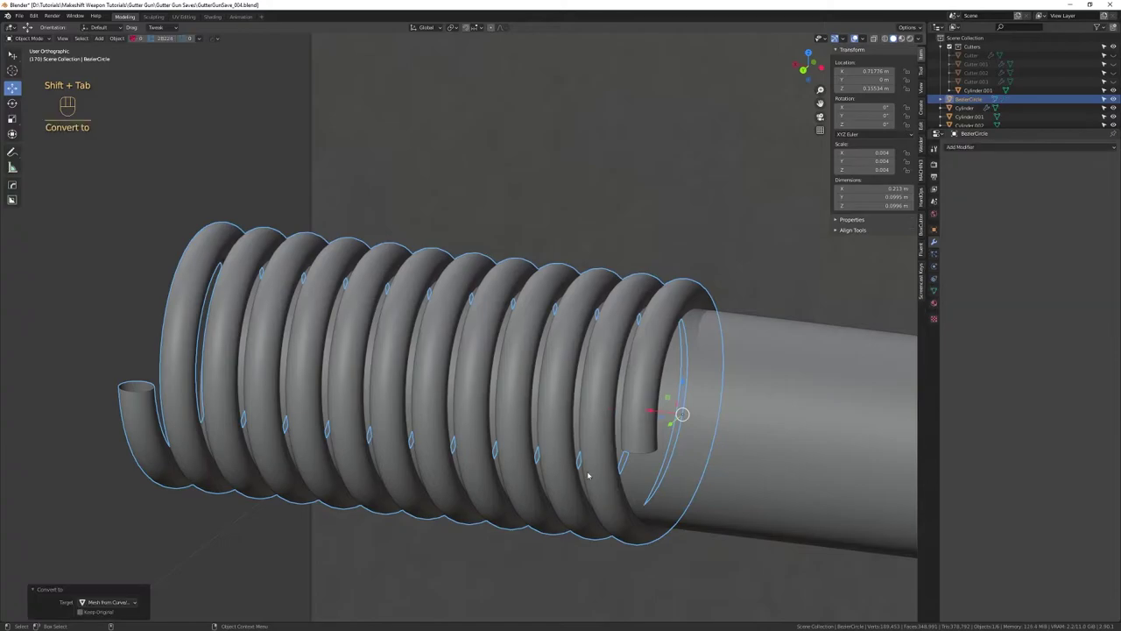
pyautogui.press('1')
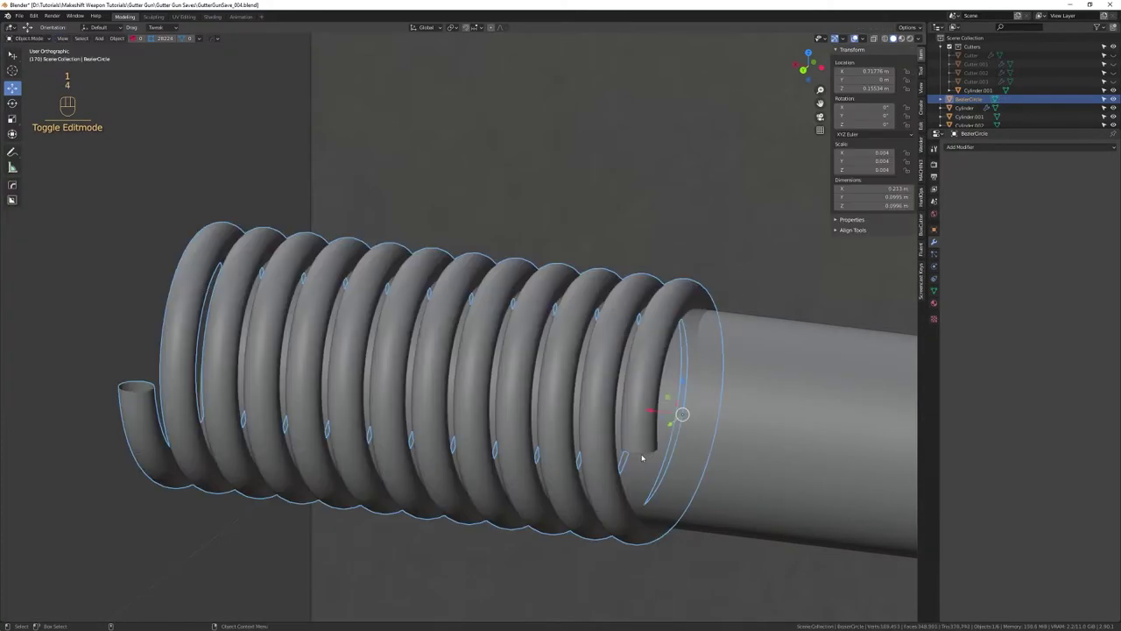
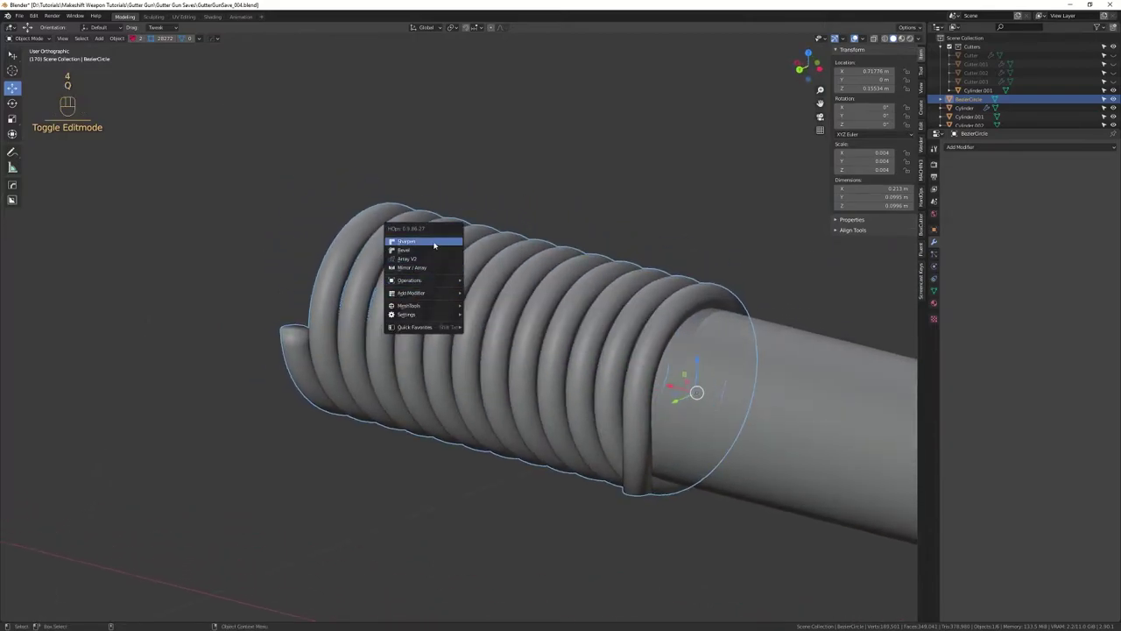
pyautogui.press('q')
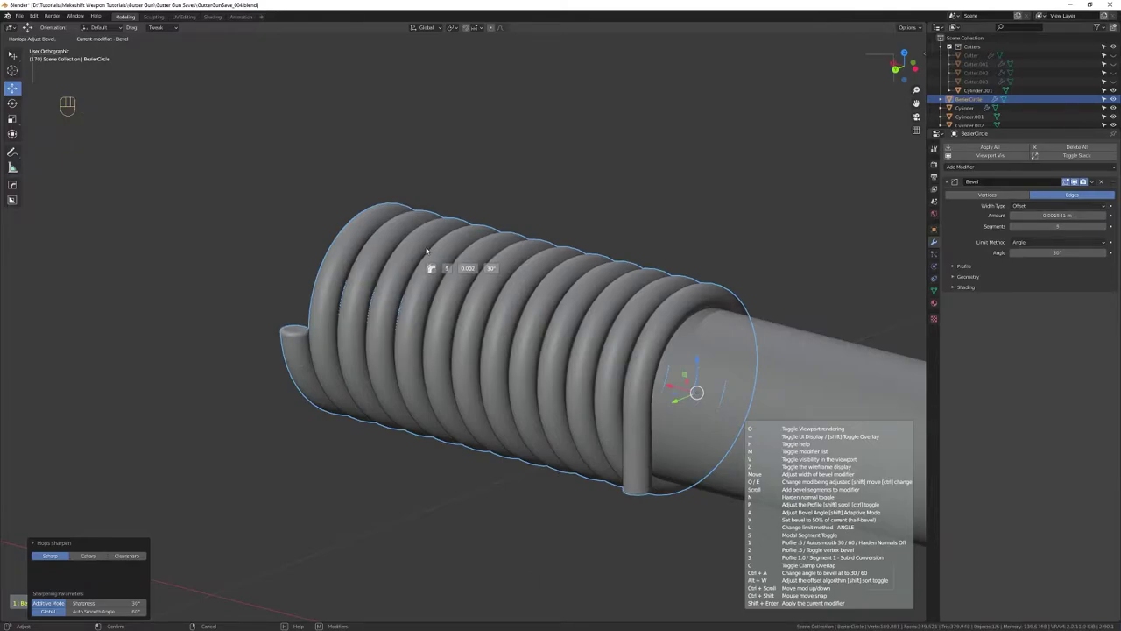
pyautogui.moveTo(513, 398); pyautogui.dragTo(463, 404)
pyautogui.moveTo(522, 438); pyautogui.dragTo(506, 375)
pyautogui.moveTo(505, 375); pyautogui.dragTo(516, 418)
pyautogui.moveTo(512, 437); pyautogui.dragTo(516, 362)
pyautogui.moveTo(519, 382); pyautogui.dragTo(503, 334)
pyautogui.moveTo(491, 310); pyautogui.dragTo(573, 275)
pyautogui.moveTo(539, 305); pyautogui.dragTo(410, 361)
pyautogui.moveTo(402, 395); pyautogui.dragTo(421, 320)
pyautogui.moveTo(445, 390); pyautogui.dragTo(448, 338)
pyautogui.moveTo(449, 329); pyautogui.dragTo(464, 337)
pyautogui.moveTo(467, 341); pyautogui.dragTo(547, 349)
pyautogui.moveTo(542, 369); pyautogui.dragTo(526, 409)
pyautogui.moveTo(537, 416); pyautogui.dragTo(526, 460)
pyautogui.moveTo(530, 427); pyautogui.dragTo(519, 400)
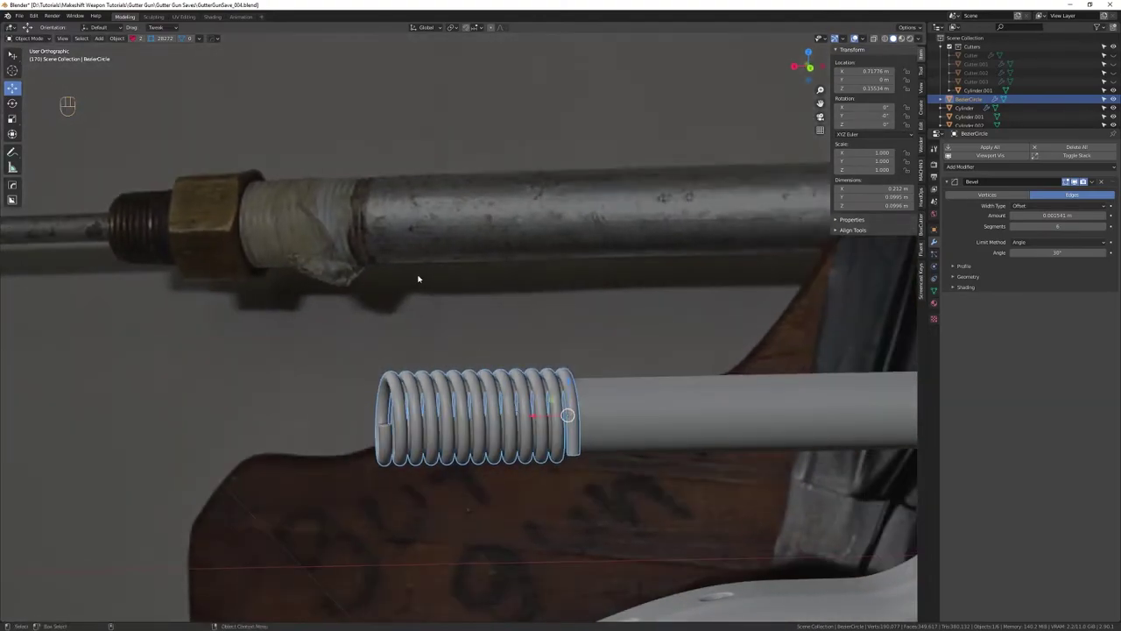
pyautogui.moveTo(514, 348); pyautogui.dragTo(478, 353)
pyautogui.moveTo(211, 303); pyautogui.dragTo(314, 339)
pyautogui.moveTo(604, 462); pyautogui.dragTo(567, 400)
pyautogui.moveTo(570, 412); pyautogui.dragTo(588, 462)
pyautogui.moveTo(609, 437); pyautogui.dragTo(616, 459)
pyautogui.moveTo(640, 435); pyautogui.dragTo(596, 443)
pyautogui.moveTo(590, 475); pyautogui.dragTo(568, 408)
pyautogui.moveTo(600, 456); pyautogui.dragTo(592, 424)
pyautogui.moveTo(558, 379); pyautogui.dragTo(523, 390)
pyautogui.moveTo(526, 395); pyautogui.dragTo(551, 484)
pyautogui.moveTo(557, 465); pyautogui.dragTo(565, 438)
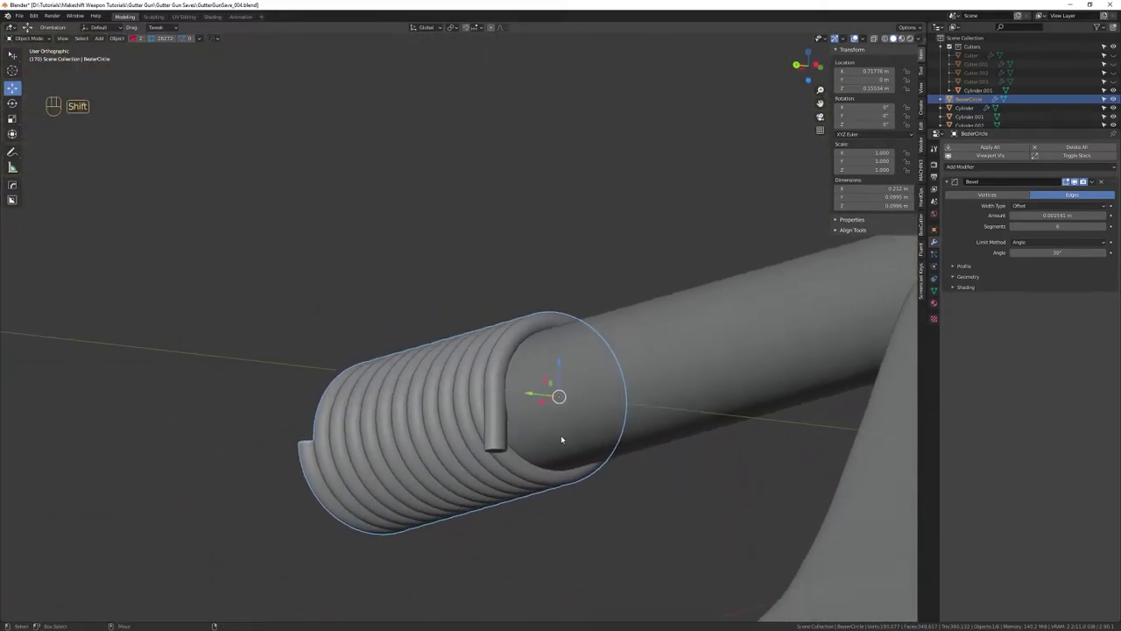
pyautogui.press('shift+x')
pyautogui.moveTo(558, 430); pyautogui.dragTo(614, 448)
pyautogui.press('shift+x')
pyautogui.moveTo(640, 489); pyautogui.dragTo(623, 452)
pyautogui.rightClick(622, 460)
pyautogui.moveTo(621, 435); pyautogui.dragTo(665, 456)
pyautogui.moveTo(641, 460); pyautogui.dragTo(600, 386)
pyautogui.moveTo(598, 411); pyautogui.dragTo(602, 369)
pyautogui.moveTo(602, 369); pyautogui.dragTo(585, 370)
pyautogui.moveTo(602, 397); pyautogui.dragTo(409, 453)
pyautogui.moveTo(408, 453); pyautogui.dragTo(420, 370)
pyautogui.moveTo(419, 369); pyautogui.dragTo(396, 379)
pyautogui.moveTo(539, 432); pyautogui.dragTo(299, 402)
pyautogui.moveTo(318, 405); pyautogui.dragTo(350, 337)
pyautogui.moveTo(355, 341); pyautogui.dragTo(366, 338)
pyautogui.moveTo(341, 349); pyautogui.dragTo(491, 367)
pyautogui.moveTo(485, 375); pyautogui.dragTo(483, 411)
pyautogui.moveTo(492, 409); pyautogui.dragTo(434, 402)
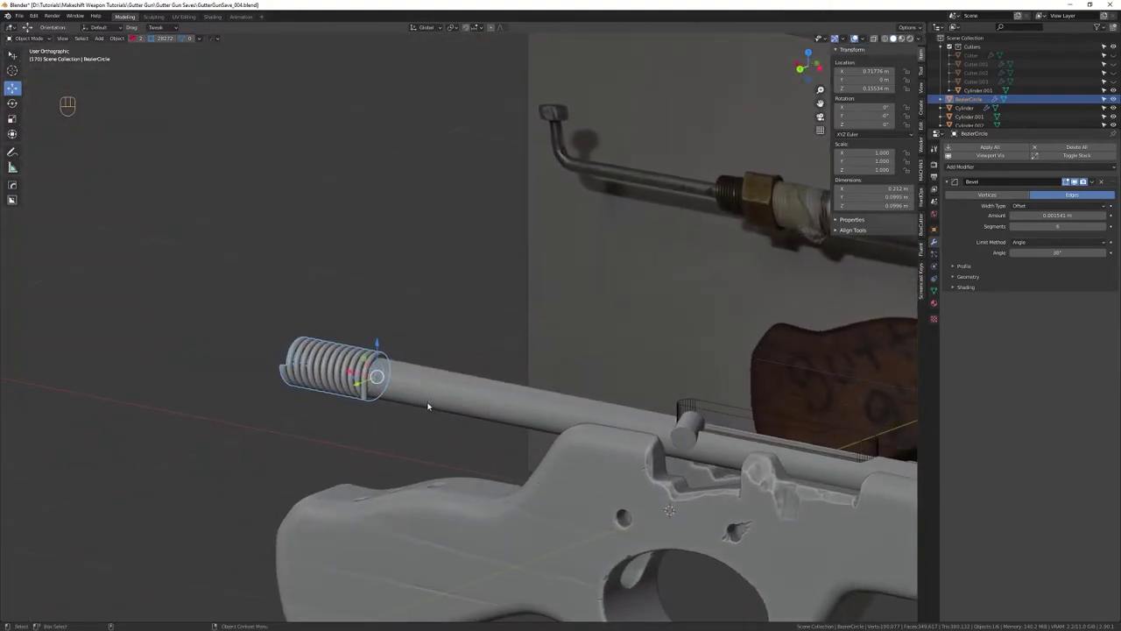
pyautogui.moveTo(498, 383); pyautogui.dragTo(494, 398)
pyautogui.rightClick(498, 407)
pyautogui.moveTo(479, 393); pyautogui.dragTo(553, 403)
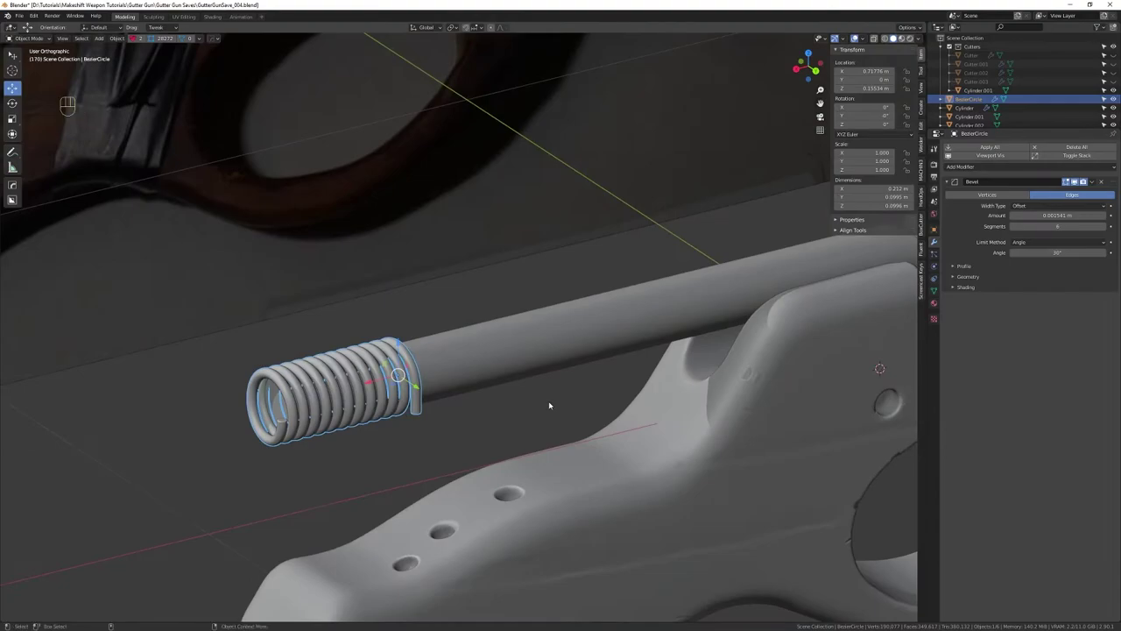
pyautogui.moveTo(503, 395); pyautogui.dragTo(549, 430)
pyautogui.moveTo(547, 429); pyautogui.dragTo(525, 372)
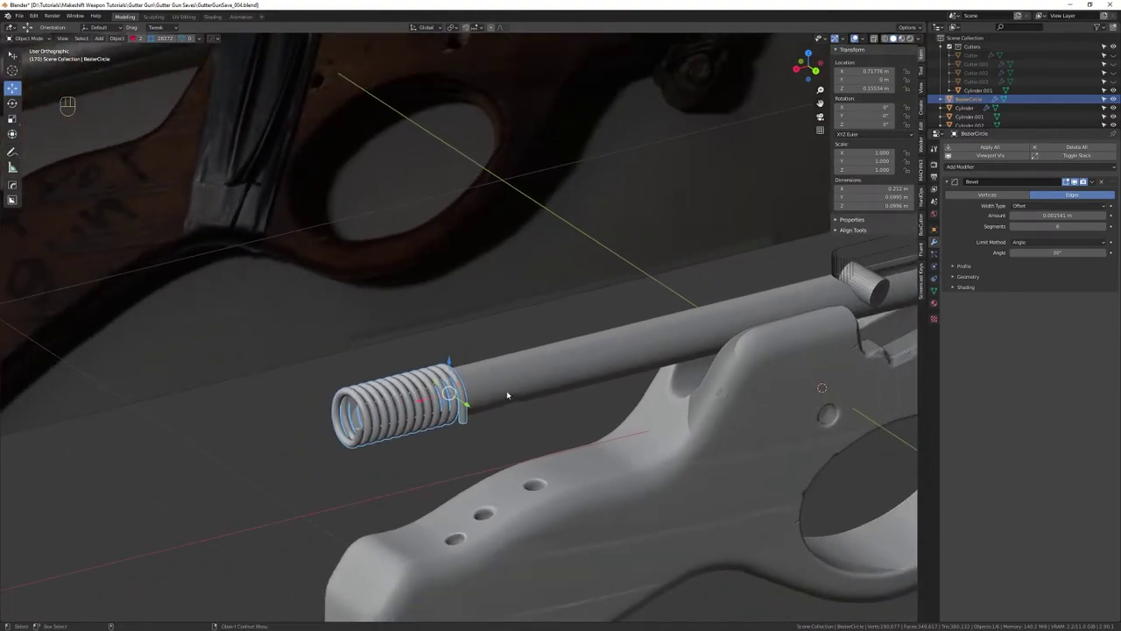
pyautogui.moveTo(541, 409); pyautogui.dragTo(507, 435)
pyautogui.moveTo(506, 433); pyautogui.dragTo(494, 376)
pyautogui.moveTo(527, 425); pyautogui.dragTo(520, 379)
pyautogui.moveTo(520, 379); pyautogui.dragTo(460, 378)
pyautogui.moveTo(443, 394); pyautogui.dragTo(440, 416)
pyautogui.rightClick(456, 411)
pyautogui.moveTo(458, 404); pyautogui.dragTo(473, 390)
pyautogui.moveTo(499, 420); pyautogui.dragTo(219, 389)
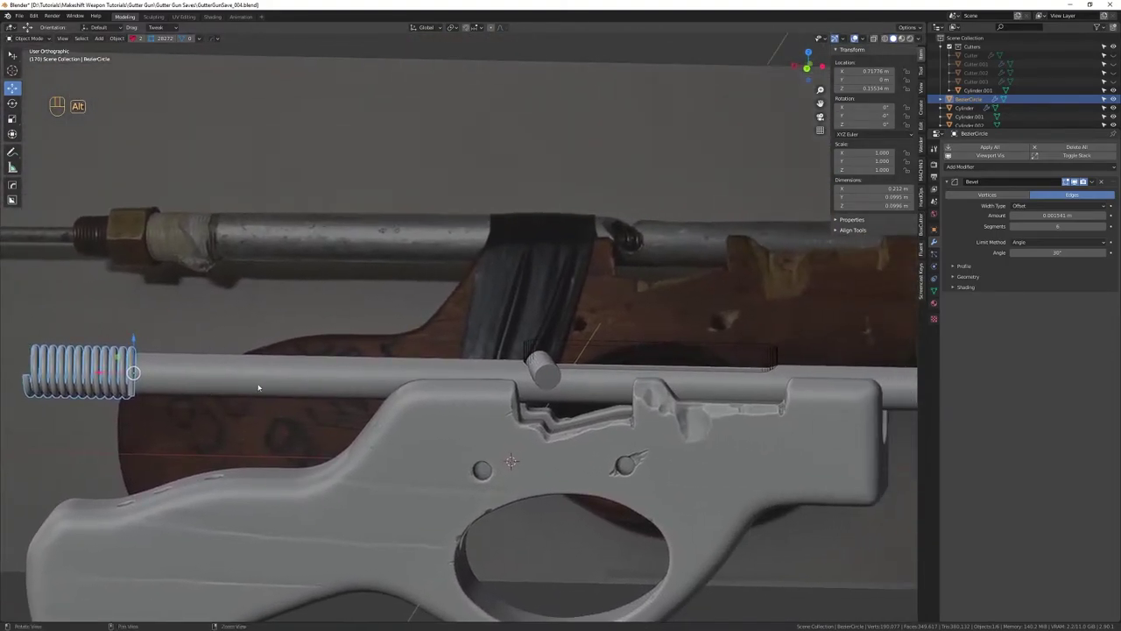
pyautogui.moveTo(560, 367); pyautogui.dragTo(586, 395)
pyautogui.moveTo(558, 402); pyautogui.dragTo(519, 349)
pyautogui.moveTo(511, 366); pyautogui.dragTo(619, 379)
pyautogui.moveTo(357, 364); pyautogui.dragTo(601, 408)
pyautogui.moveTo(595, 408); pyautogui.dragTo(541, 334)
pyautogui.moveTo(537, 338); pyautogui.dragTo(456, 348)
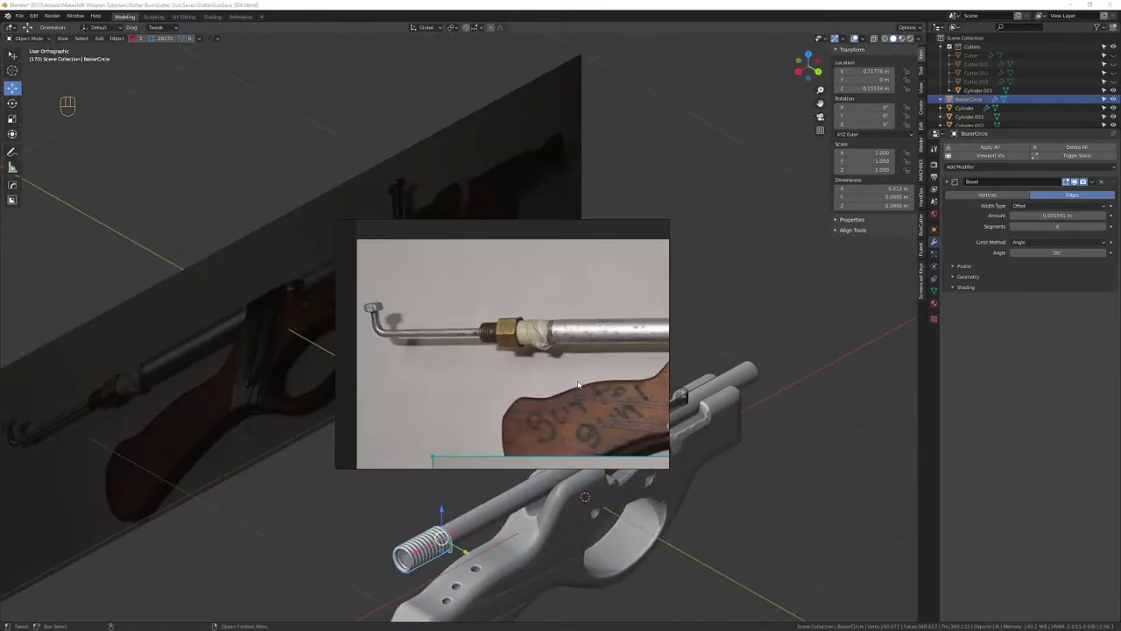
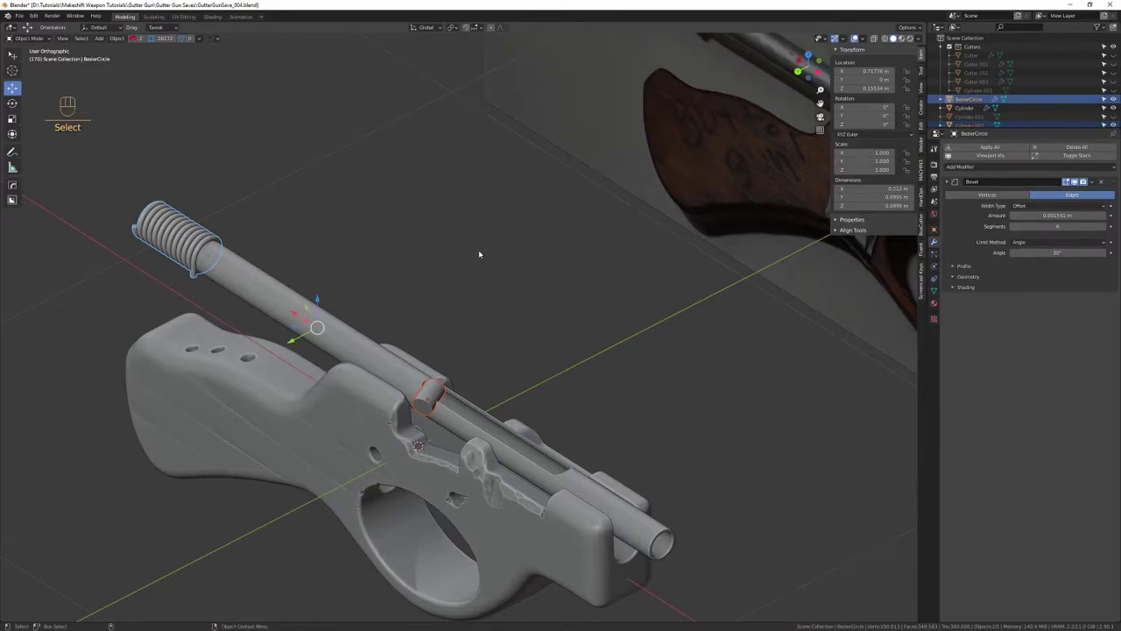
# Move the spring and peg into a new 'Boolean Meshes' collection and hide it
pyautogui.press('ctrl+g')
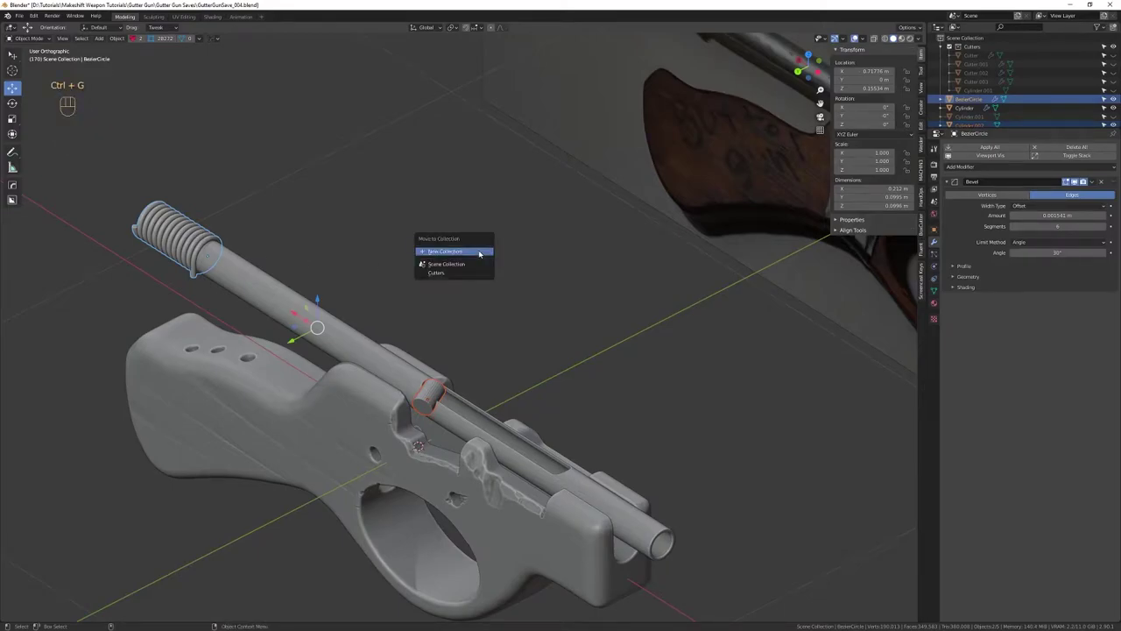
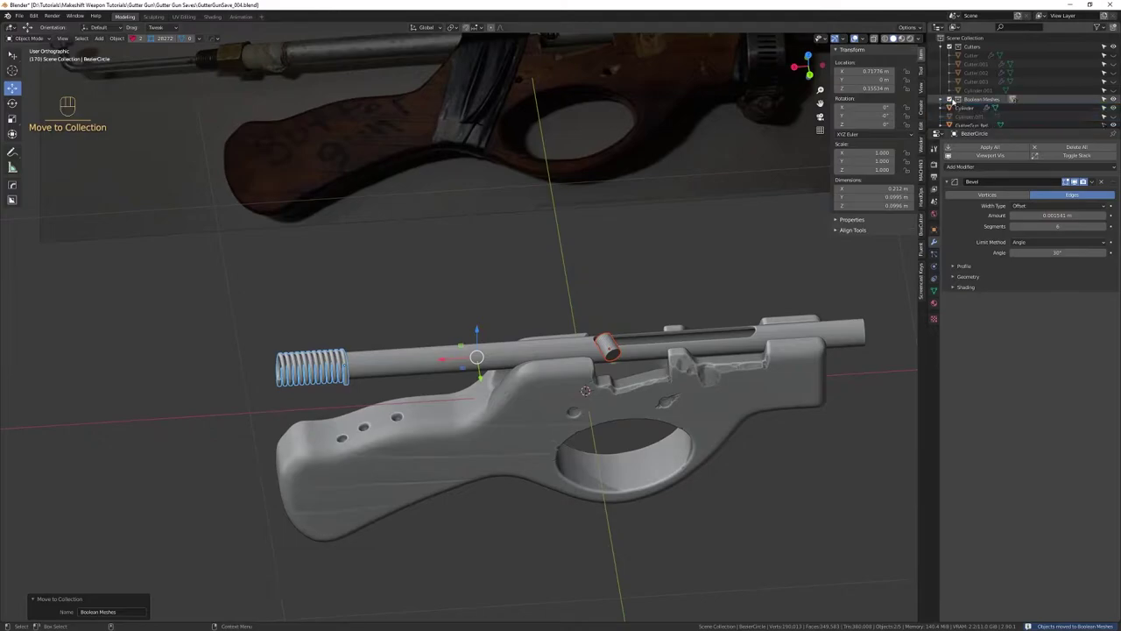
pyautogui.moveTo(639, 360); pyautogui.dragTo(617, 360)
pyautogui.click(587, 378)
pyautogui.moveTo(532, 341); pyautogui.dragTo(534, 382)
pyautogui.rightClick(559, 364)
pyautogui.moveTo(553, 351); pyautogui.dragTo(542, 326)
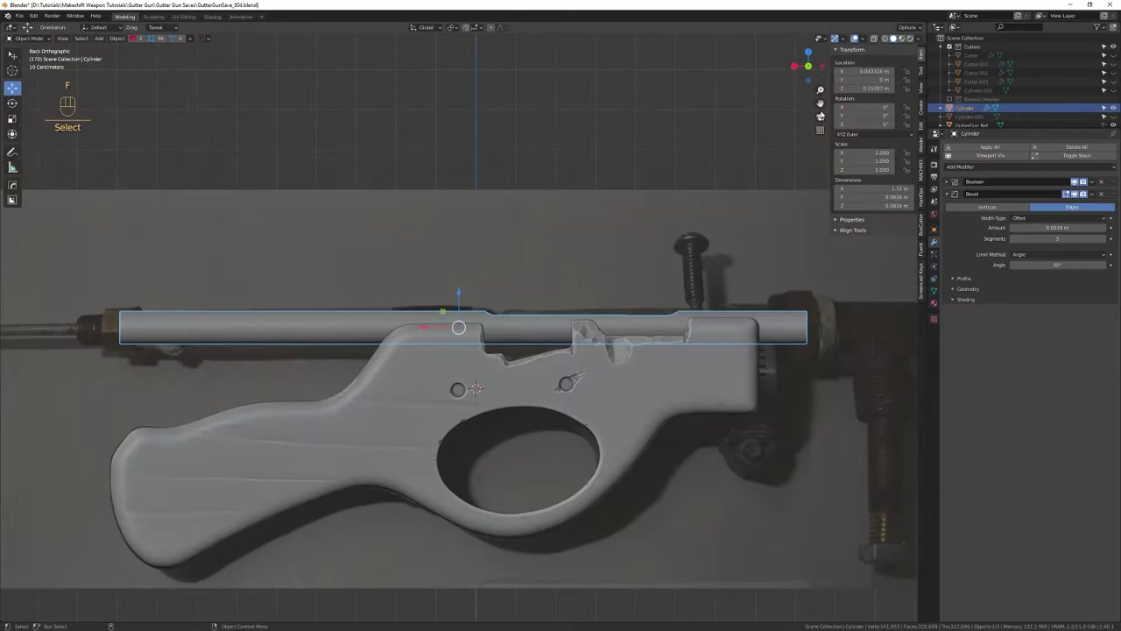
# Apply All Transforms via Quick Favorites and create a cylinder copy matching the pipe
pyautogui.press('shift+Tab')
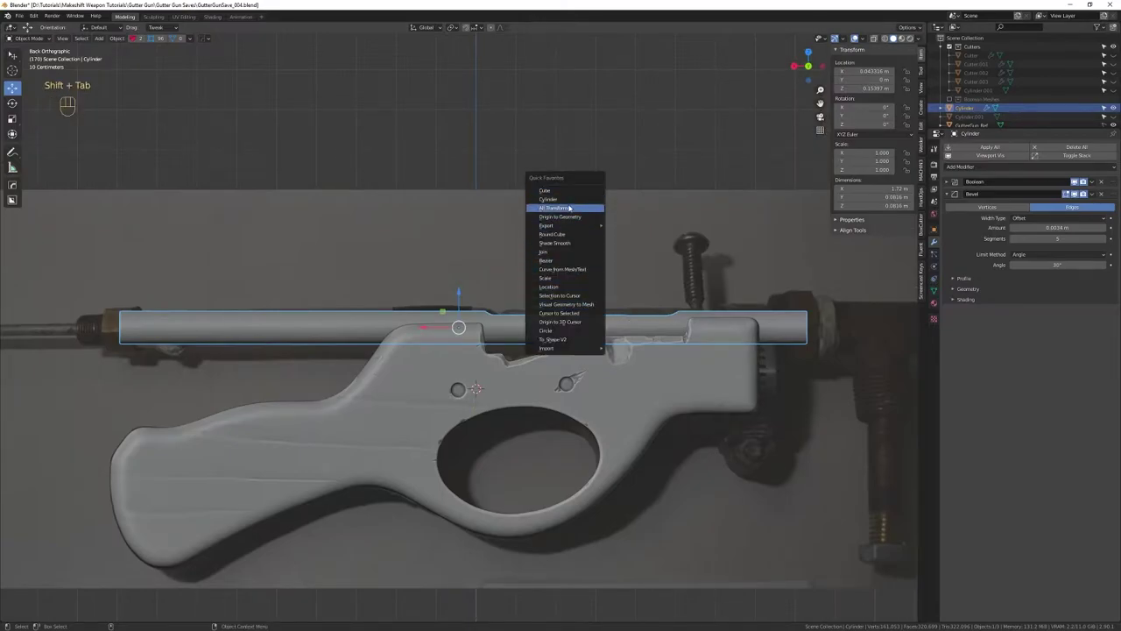
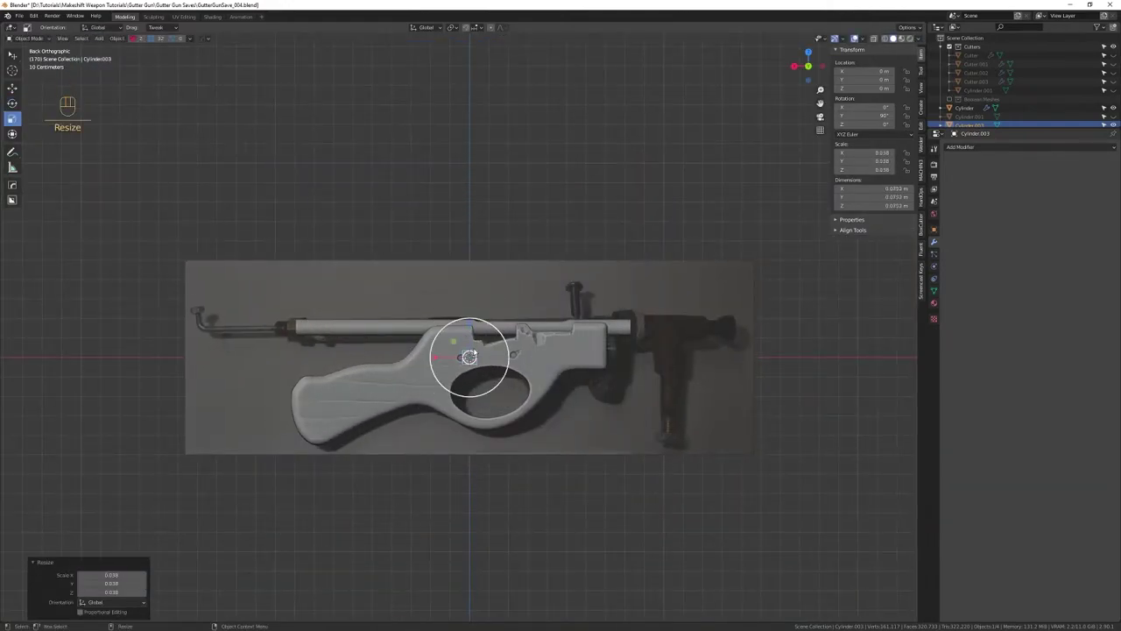
pyautogui.press('Delete')
pyautogui.moveTo(542, 299); pyautogui.dragTo(604, 430)
pyautogui.click(604, 323)
pyautogui.moveTo(623, 358); pyautogui.dragTo(574, 370)
pyautogui.moveTo(573, 372); pyautogui.dragTo(576, 298)
pyautogui.press('q')
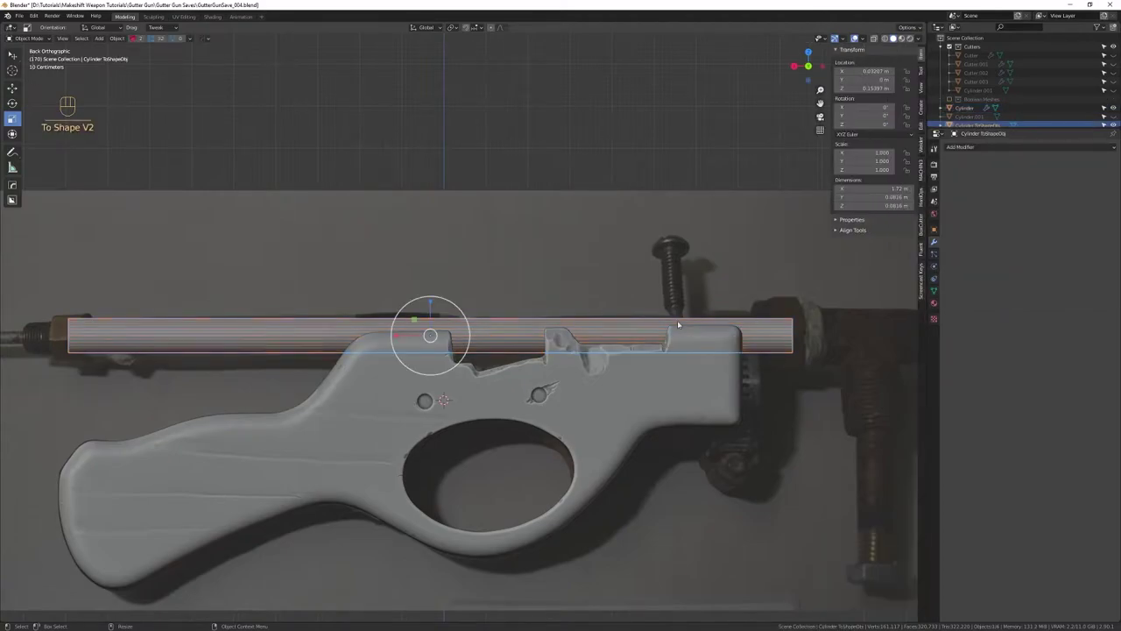
# Shrink the new rod to about 0.65 scale so it sits inside the pipe's slot
pyautogui.moveTo(493, 334); pyautogui.dragTo(560, 364)
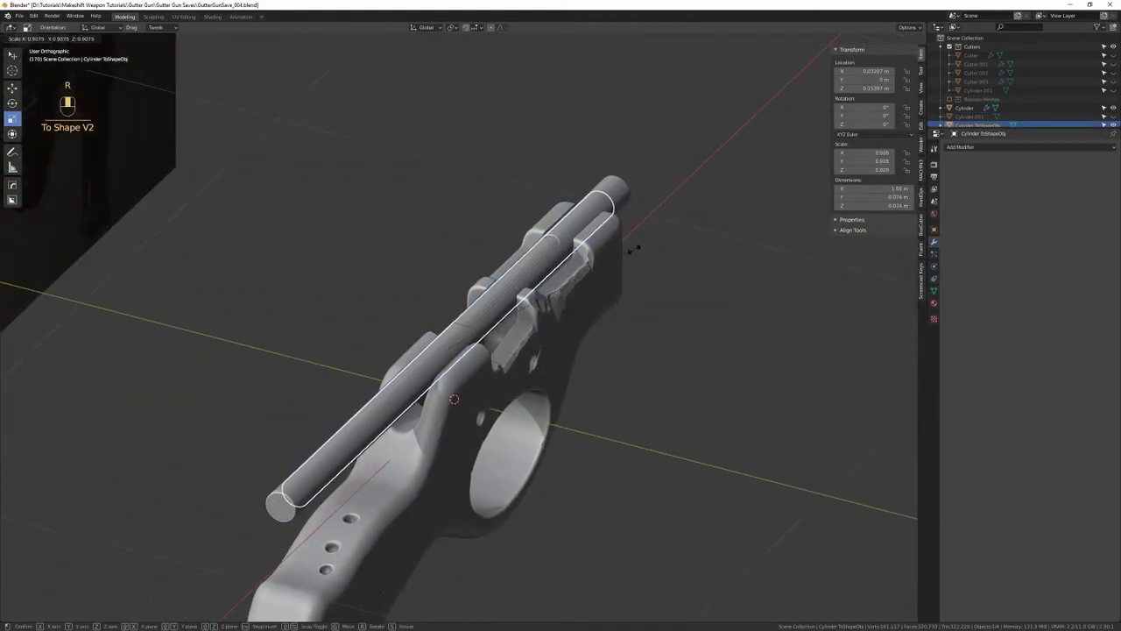
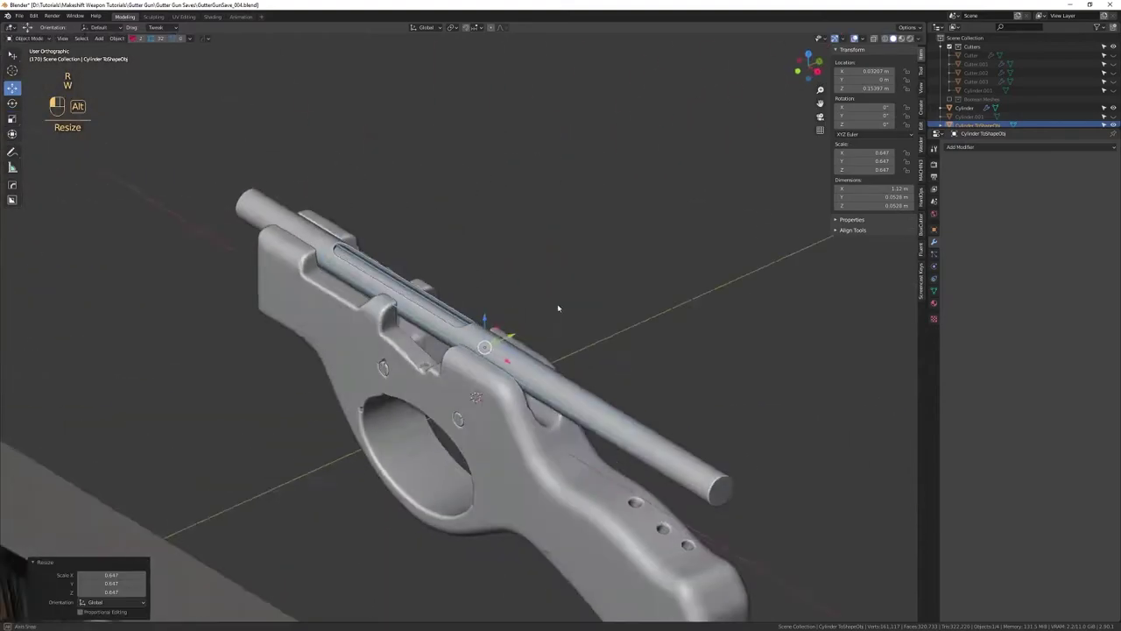
pyautogui.moveTo(480, 313); pyautogui.dragTo(475, 410)
pyautogui.moveTo(574, 352); pyautogui.dragTo(506, 352)
pyautogui.moveTo(495, 333); pyautogui.dragTo(471, 351)
pyautogui.moveTo(471, 349); pyautogui.dragTo(475, 318)
pyautogui.moveTo(478, 323); pyautogui.dragTo(507, 316)
pyautogui.moveTo(507, 328); pyautogui.dragTo(520, 347)
pyautogui.moveTo(541, 338); pyautogui.dragTo(549, 365)
pyautogui.moveTo(571, 345); pyautogui.dragTo(642, 316)
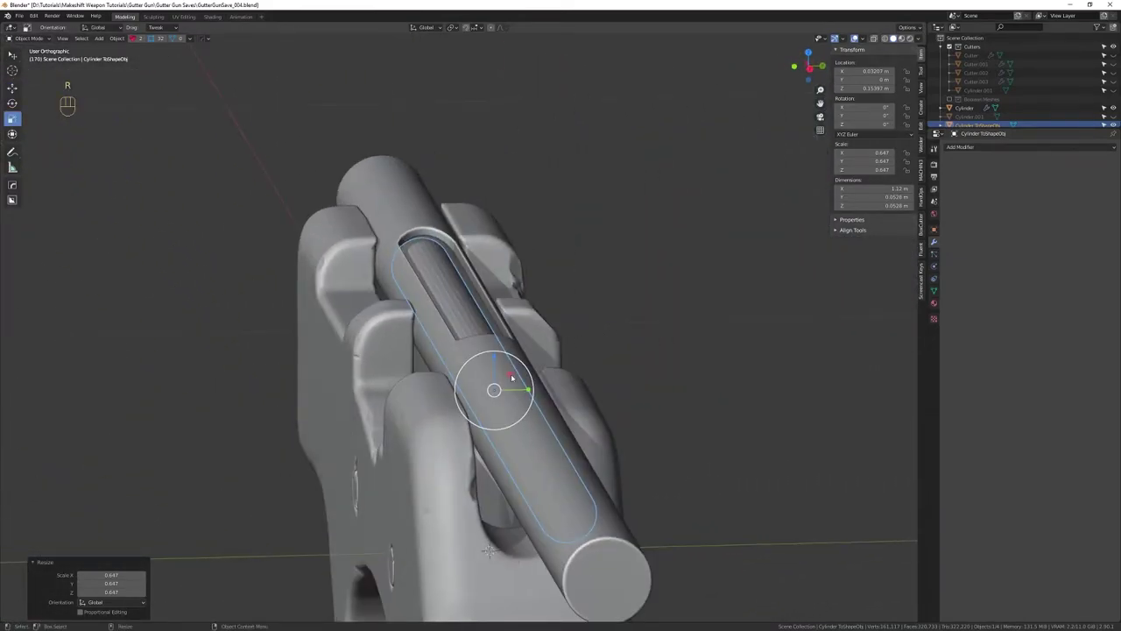
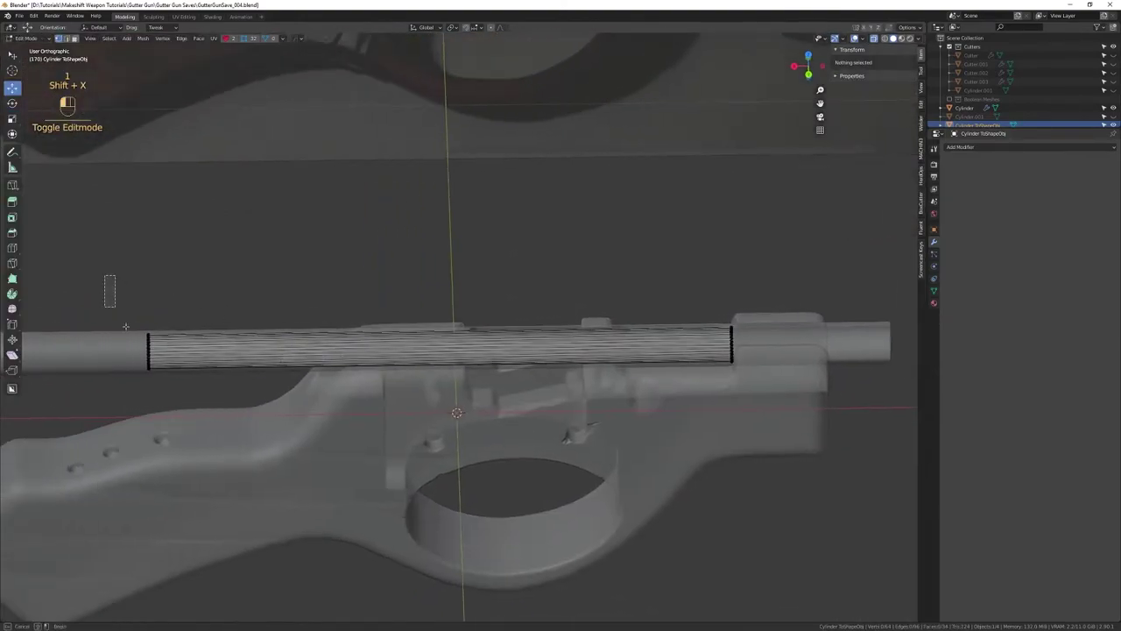
# Select a section of the inner rod to cut it down inside the slot
pyautogui.press('w')
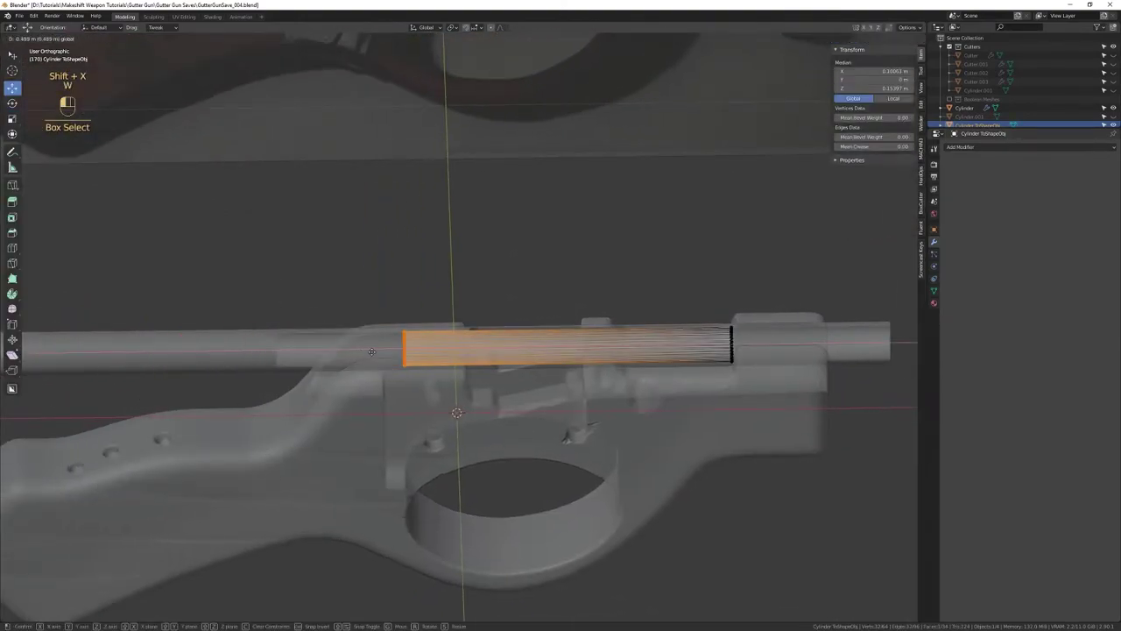
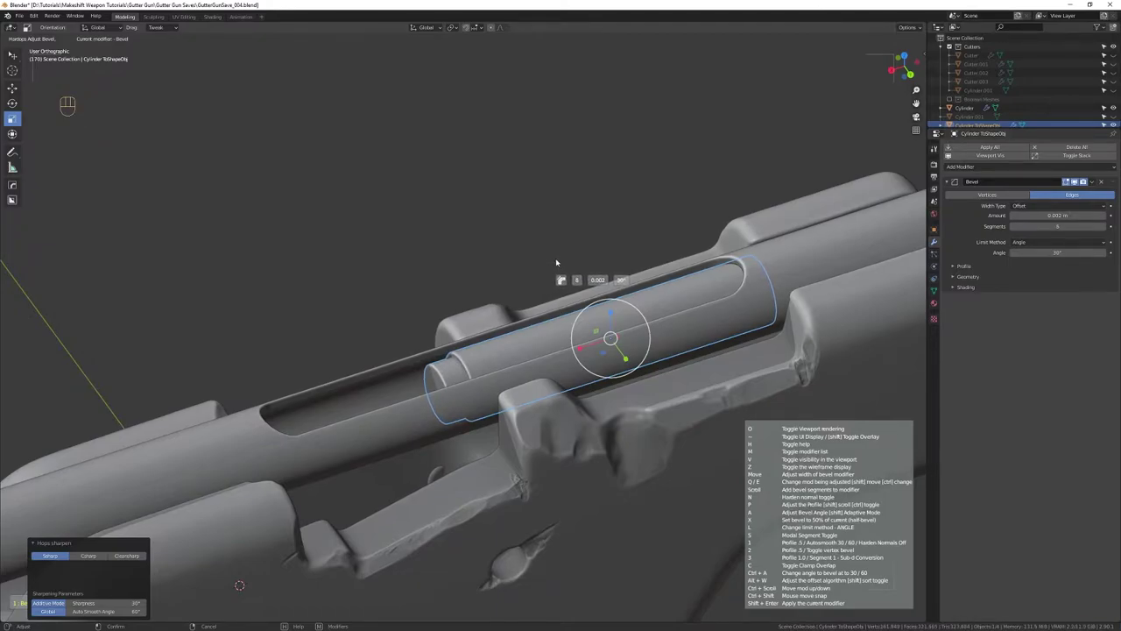
# Select the inner rod's end ring faces in Edit Mode while inspecting the slot
pyautogui.moveTo(567, 324); pyautogui.dragTo(603, 347)
pyautogui.moveTo(461, 337); pyautogui.dragTo(442, 329)
pyautogui.rightClick(460, 368)
pyautogui.moveTo(493, 328); pyautogui.dragTo(489, 362)
pyautogui.moveTo(514, 328); pyautogui.dragTo(412, 312)
pyautogui.moveTo(478, 447); pyautogui.dragTo(448, 302)
pyautogui.moveTo(475, 375); pyautogui.dragTo(469, 289)
pyautogui.moveTo(466, 285); pyautogui.dragTo(262, 303)
pyautogui.moveTo(381, 262); pyautogui.dragTo(335, 257)
pyautogui.moveTo(363, 261); pyautogui.dragTo(308, 260)
pyautogui.moveTo(409, 289); pyautogui.dragTo(298, 273)
pyautogui.rightClick(316, 300)
pyautogui.moveTo(400, 271); pyautogui.dragTo(369, 277)
pyautogui.moveTo(392, 289); pyautogui.dragTo(457, 318)
pyautogui.moveTo(455, 326); pyautogui.dragTo(455, 367)
pyautogui.moveTo(485, 311); pyautogui.dragTo(513, 316)
pyautogui.moveTo(514, 315); pyautogui.dragTo(526, 297)
pyautogui.rightClick(535, 326)
pyautogui.moveTo(534, 307); pyautogui.dragTo(506, 316)
# Inset the rod's end ring and push it inward to form a narrower stepped end
pyautogui.press('shift+Tab')
pyautogui.press('q')
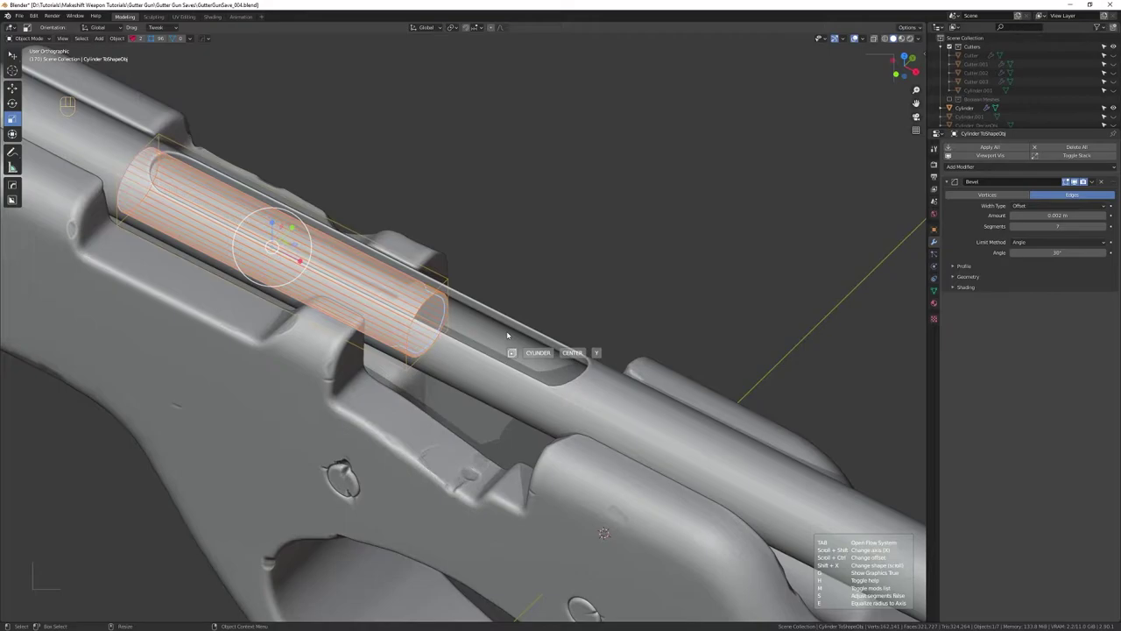
pyautogui.moveTo(600, 311); pyautogui.dragTo(465, 309)
pyautogui.moveTo(536, 383); pyautogui.dragTo(505, 322)
pyautogui.moveTo(516, 317); pyautogui.dragTo(667, 306)
pyautogui.moveTo(455, 326); pyautogui.dragTo(495, 311)
pyautogui.moveTo(487, 324); pyautogui.dragTo(480, 322)
pyautogui.moveTo(475, 308); pyautogui.dragTo(402, 305)
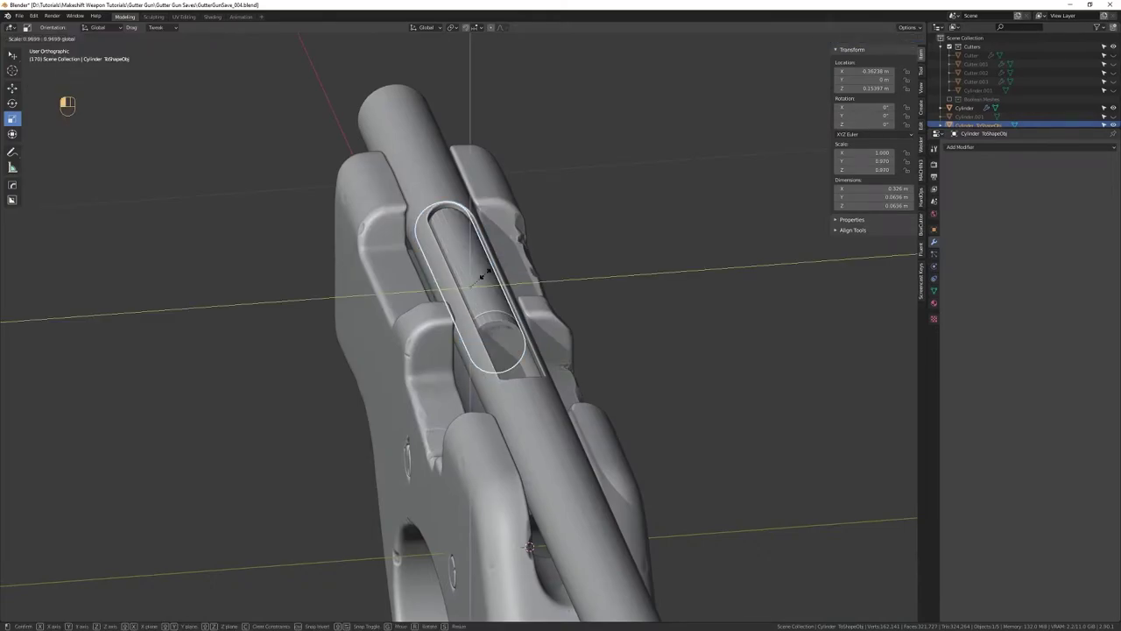
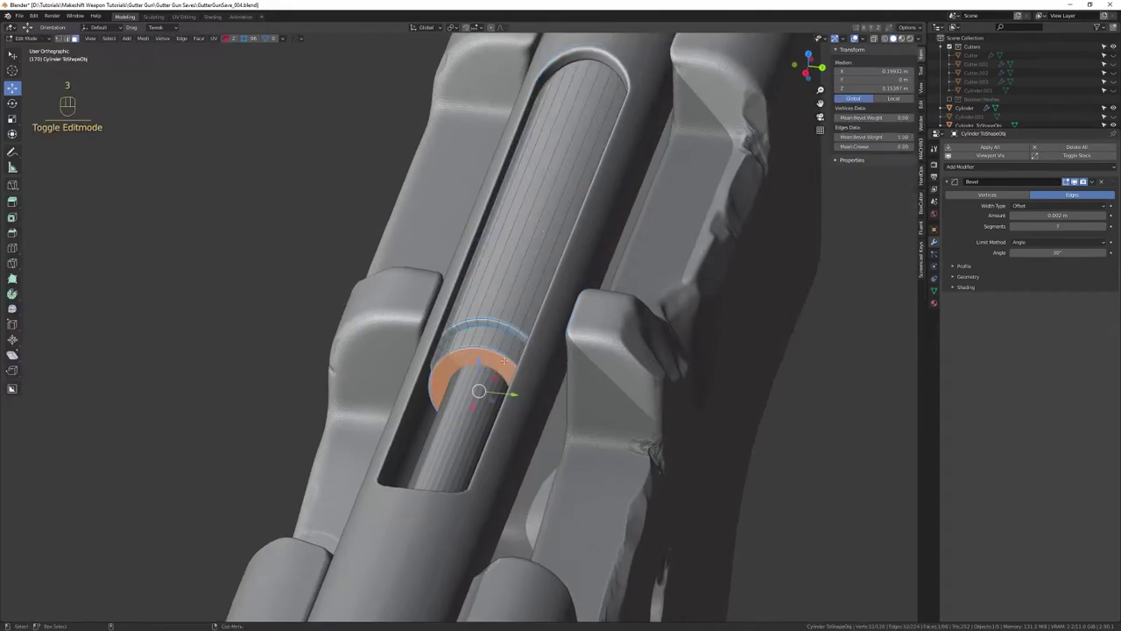
pyautogui.press('shift+Tab')
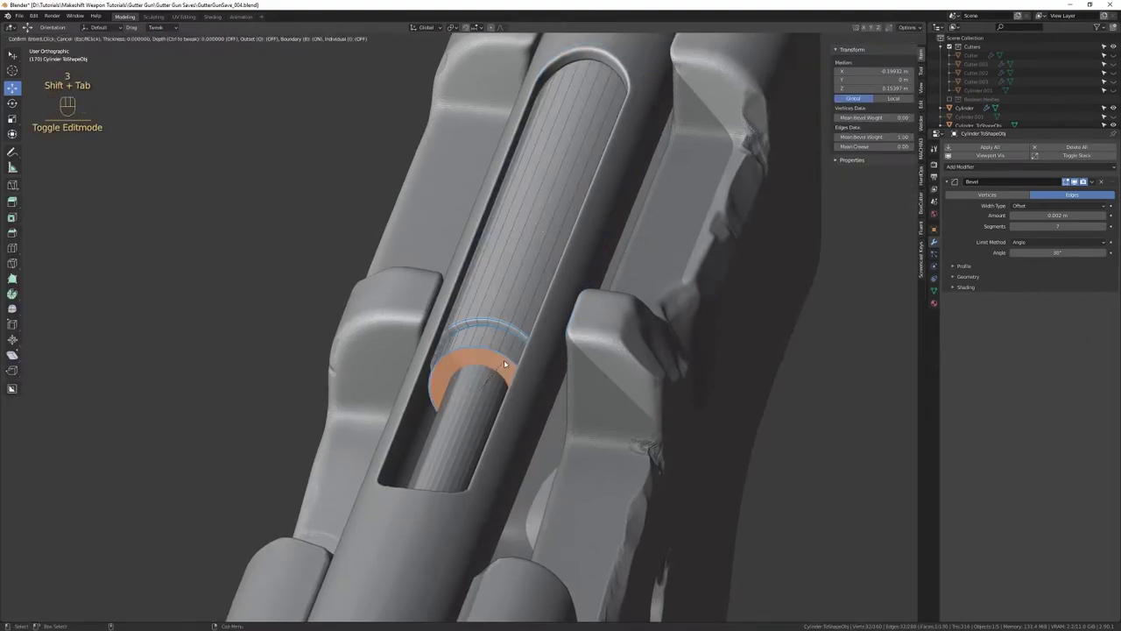
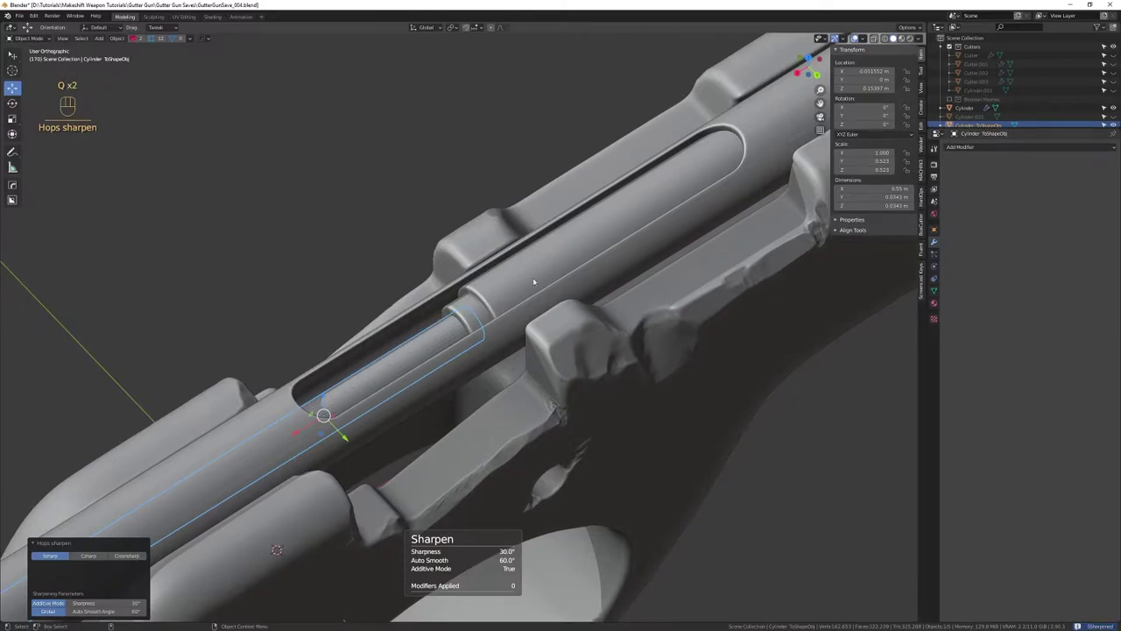
# Review the gun side-on and undo the last change to the inner rod
pyautogui.moveTo(509, 371); pyautogui.dragTo(624, 397)
pyautogui.moveTo(621, 392); pyautogui.dragTo(556, 264)
pyautogui.moveTo(542, 281); pyautogui.dragTo(322, 259)
pyautogui.moveTo(414, 271); pyautogui.dragTo(488, 313)
pyautogui.moveTo(510, 334); pyautogui.dragTo(552, 383)
pyautogui.moveTo(577, 386); pyautogui.dragTo(591, 417)
pyautogui.moveTo(610, 370); pyautogui.dragTo(607, 394)
pyautogui.moveTo(594, 382); pyautogui.dragTo(515, 393)
pyautogui.moveTo(516, 393); pyautogui.dragTo(513, 354)
pyautogui.moveTo(510, 361); pyautogui.dragTo(472, 359)
pyautogui.moveTo(493, 382); pyautogui.dragTo(467, 302)
pyautogui.moveTo(458, 302); pyautogui.dragTo(522, 293)
pyautogui.moveTo(401, 357); pyautogui.dragTo(375, 352)
pyautogui.moveTo(356, 353); pyautogui.dragTo(402, 368)
pyautogui.moveTo(417, 377); pyautogui.dragTo(398, 352)
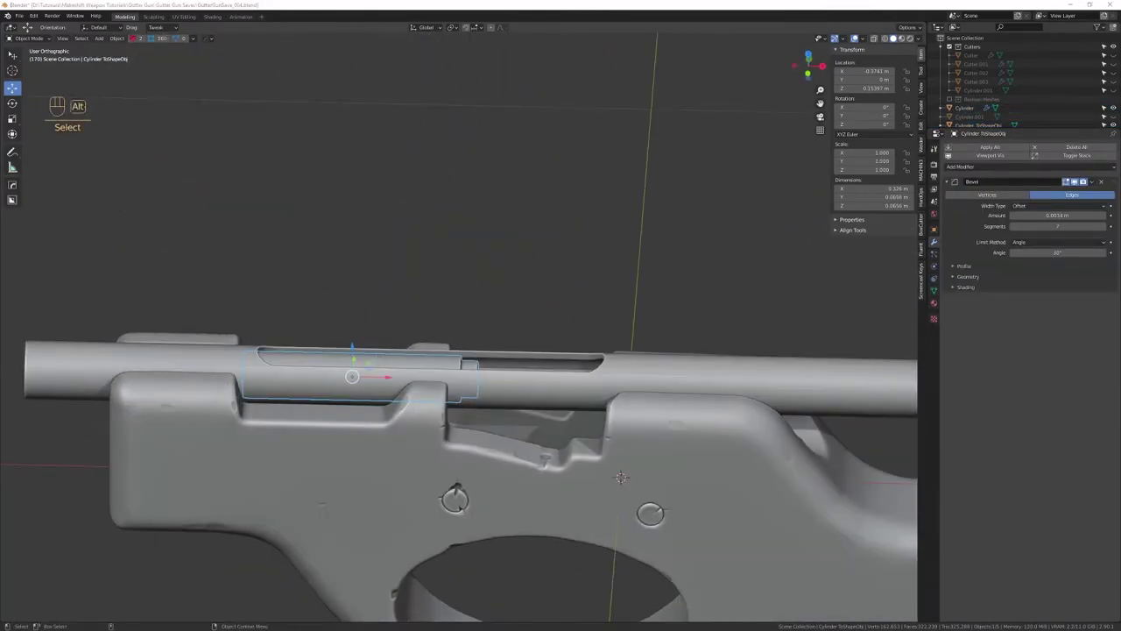
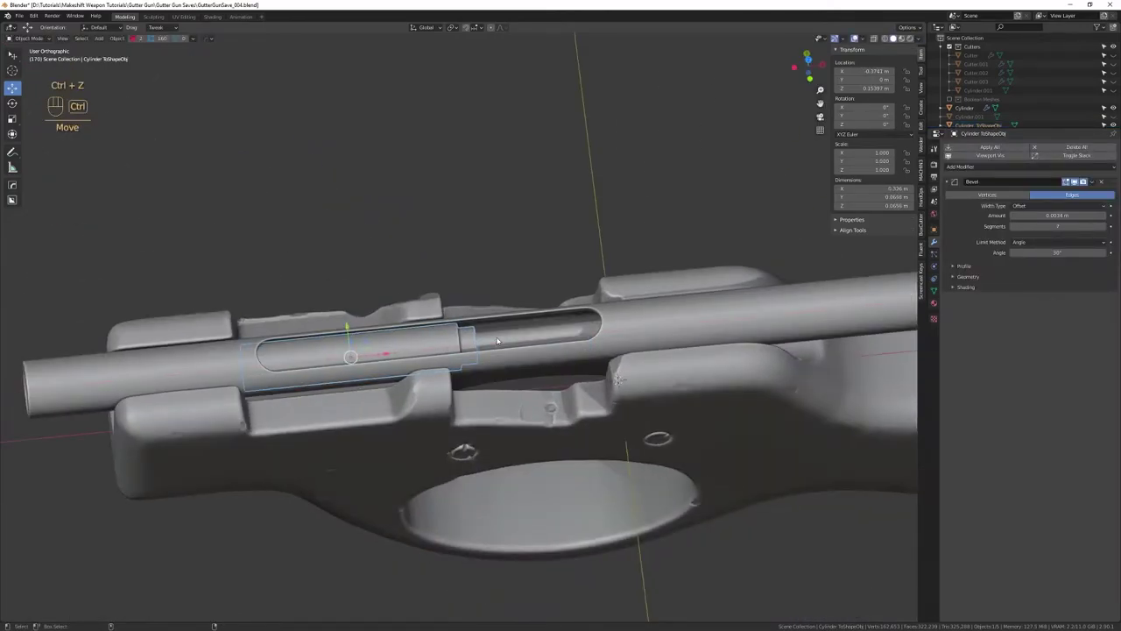
pyautogui.press('ctrl+z')
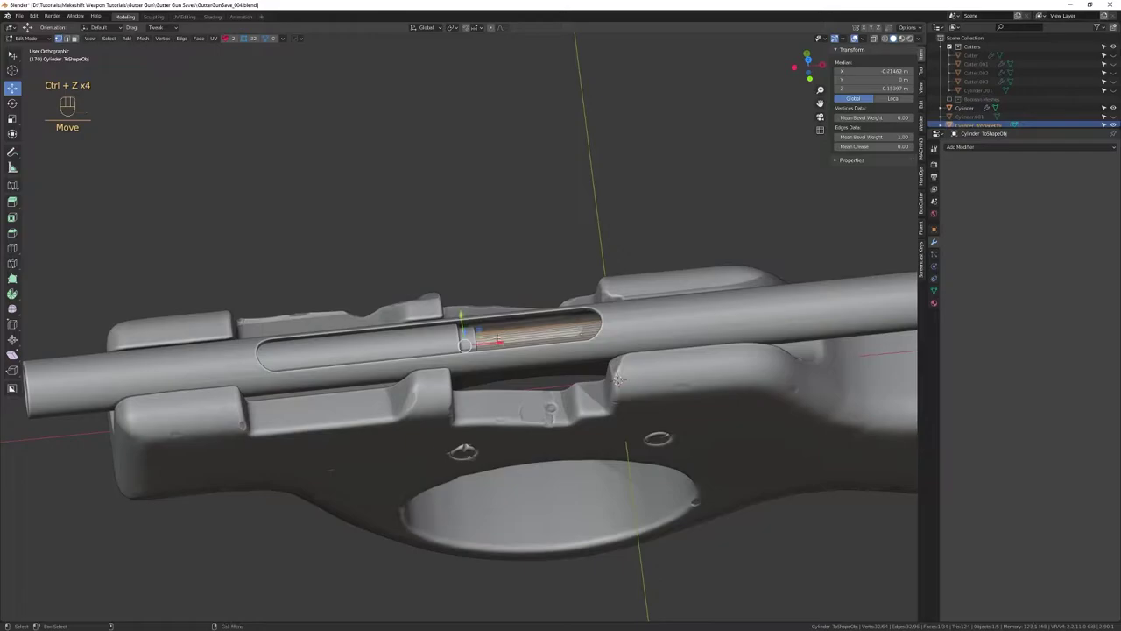
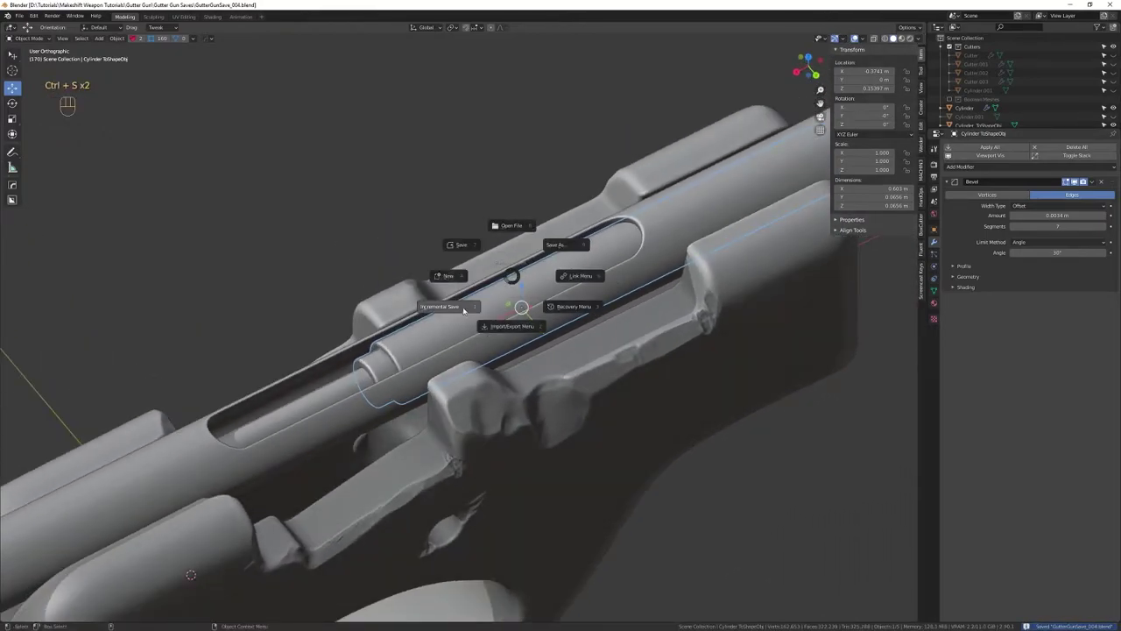
# Save a new incremental numbered version of the Blender file
pyautogui.moveTo(542, 336); pyautogui.dragTo(494, 327)
pyautogui.moveTo(448, 332); pyautogui.dragTo(544, 360)
pyautogui.moveTo(547, 365); pyautogui.dragTo(526, 304)
pyautogui.moveTo(524, 307); pyautogui.dragTo(543, 313)
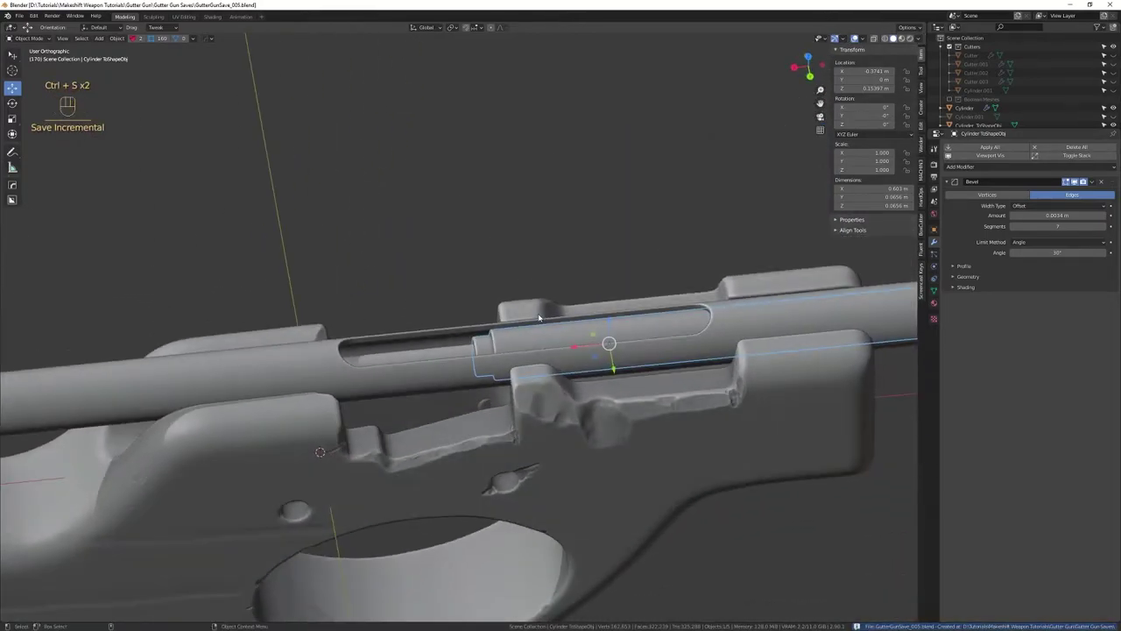
pyautogui.click(409, 355)
pyautogui.moveTo(420, 358); pyautogui.dragTo(549, 352)
pyautogui.rightClick(549, 364)
pyautogui.moveTo(550, 364); pyautogui.dragTo(595, 361)
pyautogui.moveTo(549, 392); pyautogui.dragTo(523, 312)
# From top view, add a Bezier circle at the world origin over the gun
pyautogui.moveTo(514, 332); pyautogui.dragTo(509, 300)
pyautogui.moveTo(506, 310); pyautogui.dragTo(536, 339)
pyautogui.moveTo(573, 396); pyautogui.dragTo(558, 357)
pyautogui.click(559, 358)
pyautogui.middleClick(537, 364)
pyautogui.moveTo(521, 385); pyautogui.dragTo(526, 400)
pyautogui.click(548, 375)
pyautogui.moveTo(603, 323); pyautogui.dragTo(435, 338)
pyautogui.moveTo(565, 400); pyautogui.dragTo(540, 324)
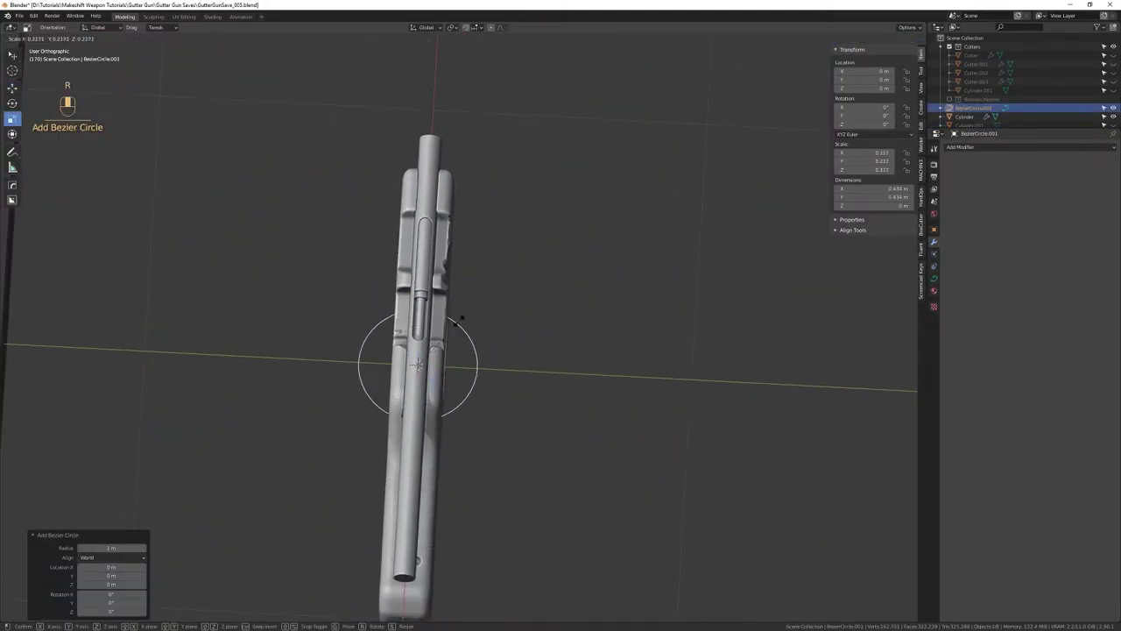
# Scale the new circle down to a tiny ring, apply its transforms and edit its points
pyautogui.press('w')
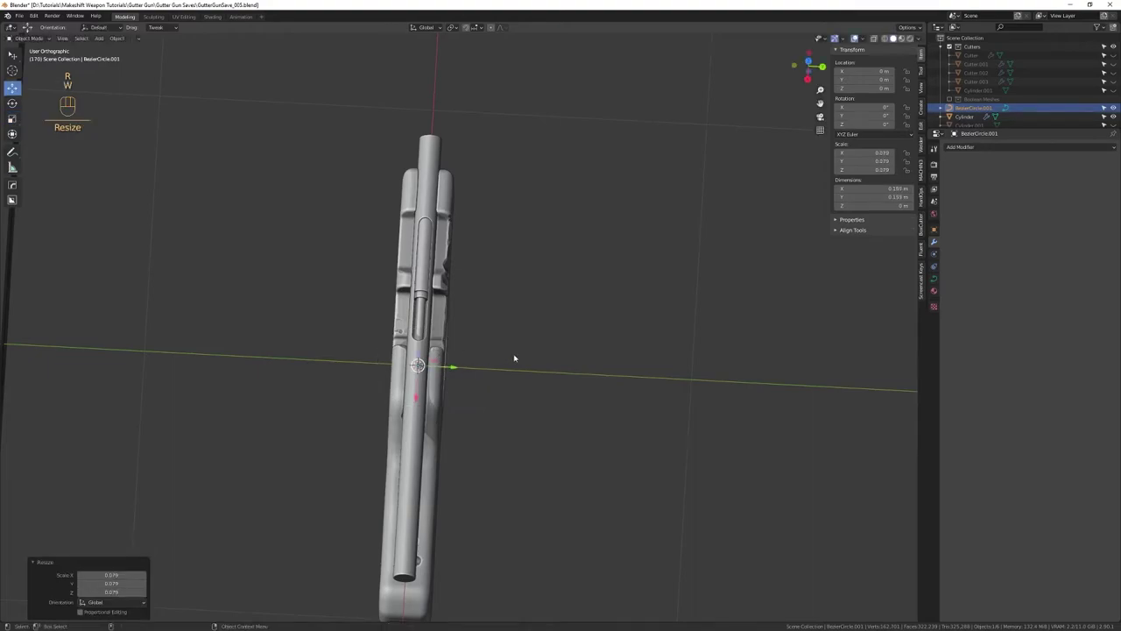
pyautogui.press('1')
pyautogui.press('ctrl+a')
pyautogui.press('w')
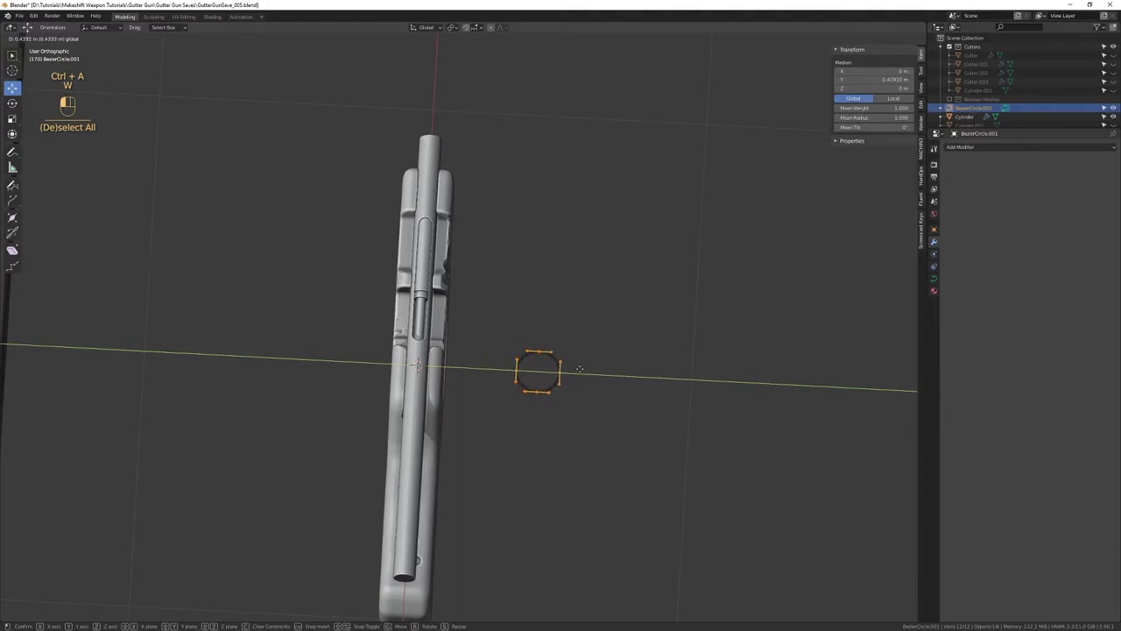
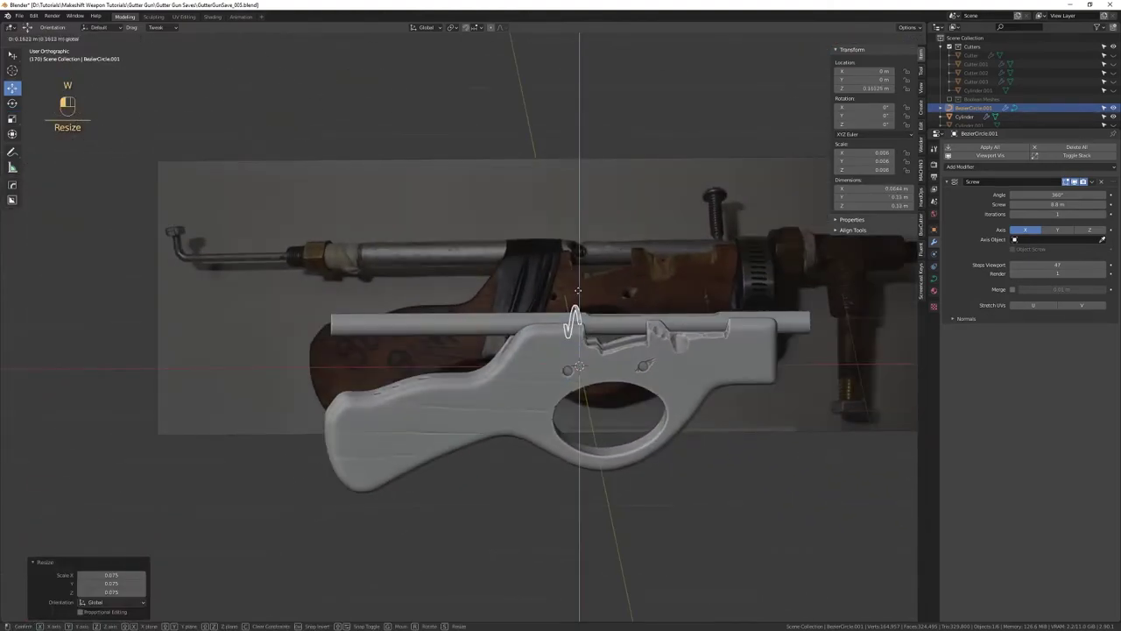
# Move the coil along X so it sits around the inner rod in the slide slot
pyautogui.press('f')
pyautogui.moveTo(522, 324); pyautogui.dragTo(553, 359)
pyautogui.moveTo(557, 379); pyautogui.dragTo(521, 266)
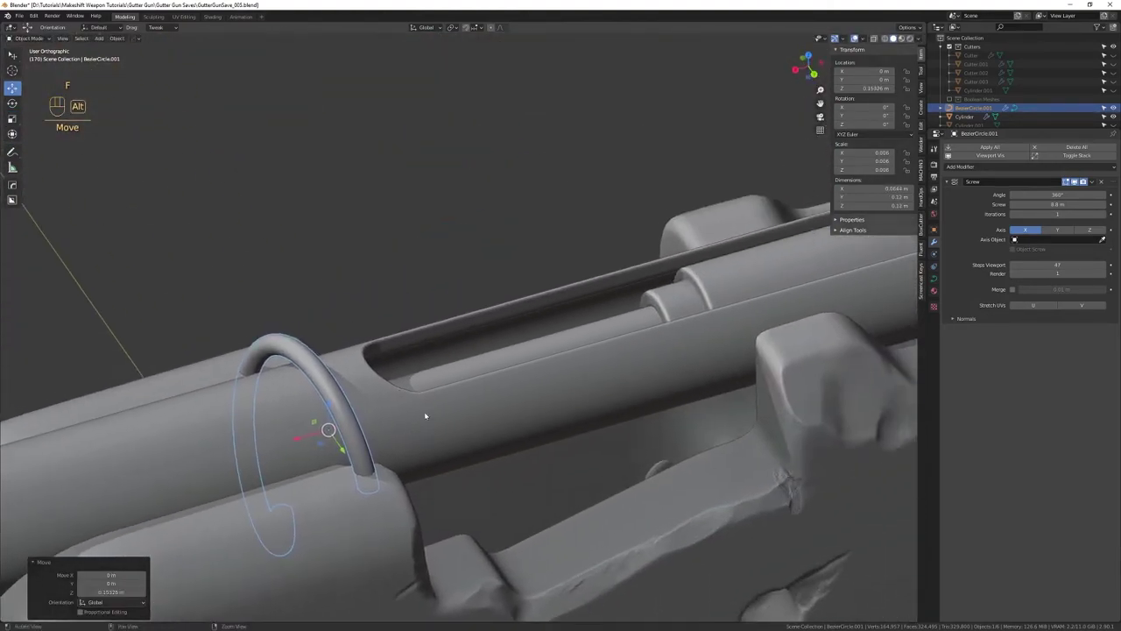
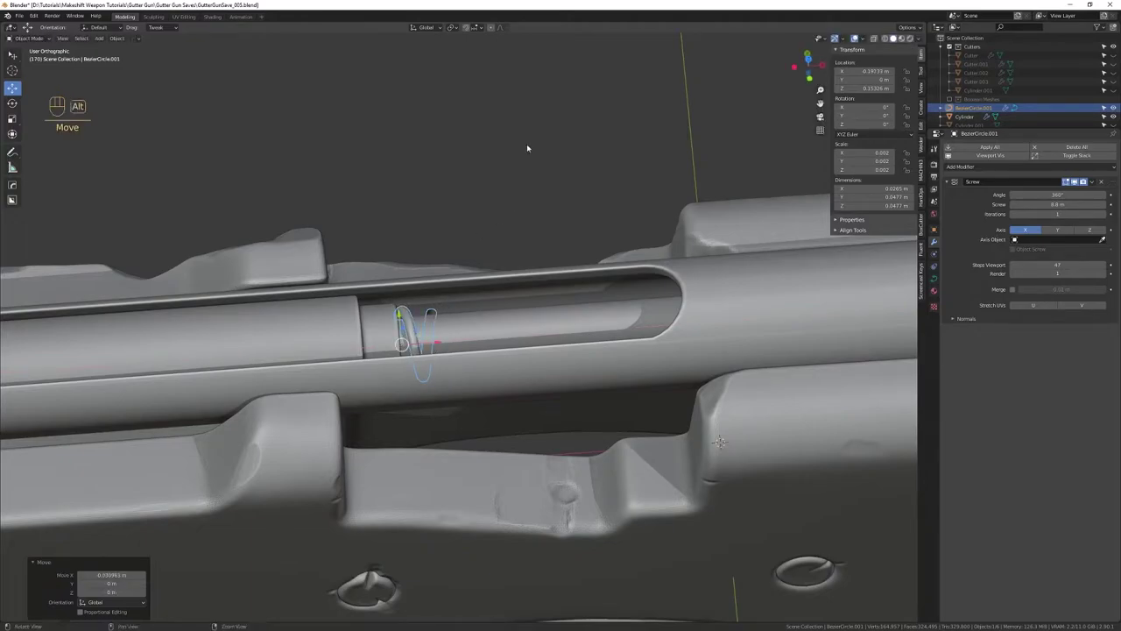
pyautogui.click(527, 147)
pyautogui.moveTo(532, 147); pyautogui.dragTo(429, 133)
pyautogui.moveTo(532, 295); pyautogui.dragTo(498, 232)
pyautogui.moveTo(495, 236); pyautogui.dragTo(409, 309)
pyautogui.moveTo(409, 310); pyautogui.dragTo(388, 223)
# Set the Screw modifier Iterations to 10 to extend the coil into a spring
pyautogui.click(823, 127)
pyautogui.moveTo(506, 260); pyautogui.dragTo(695, 248)
pyautogui.moveTo(551, 262); pyautogui.dragTo(569, 272)
pyautogui.moveTo(569, 272); pyautogui.dragTo(571, 307)
pyautogui.moveTo(585, 286); pyautogui.dragTo(494, 310)
pyautogui.moveTo(506, 349); pyautogui.dragTo(525, 398)
pyautogui.moveTo(538, 375); pyautogui.dragTo(587, 395)
pyautogui.moveTo(546, 390); pyautogui.dragTo(472, 378)
pyautogui.moveTo(468, 388); pyautogui.dragTo(477, 398)
pyautogui.moveTo(525, 348); pyautogui.dragTo(453, 362)
pyautogui.moveTo(476, 353); pyautogui.dragTo(511, 355)
pyautogui.moveTo(508, 368); pyautogui.dragTo(501, 384)
pyautogui.moveTo(507, 353); pyautogui.dragTo(590, 324)
# Scale and rotate the coil in Edit Mode to align it around the rod
pyautogui.press('1')
pyautogui.press('r')
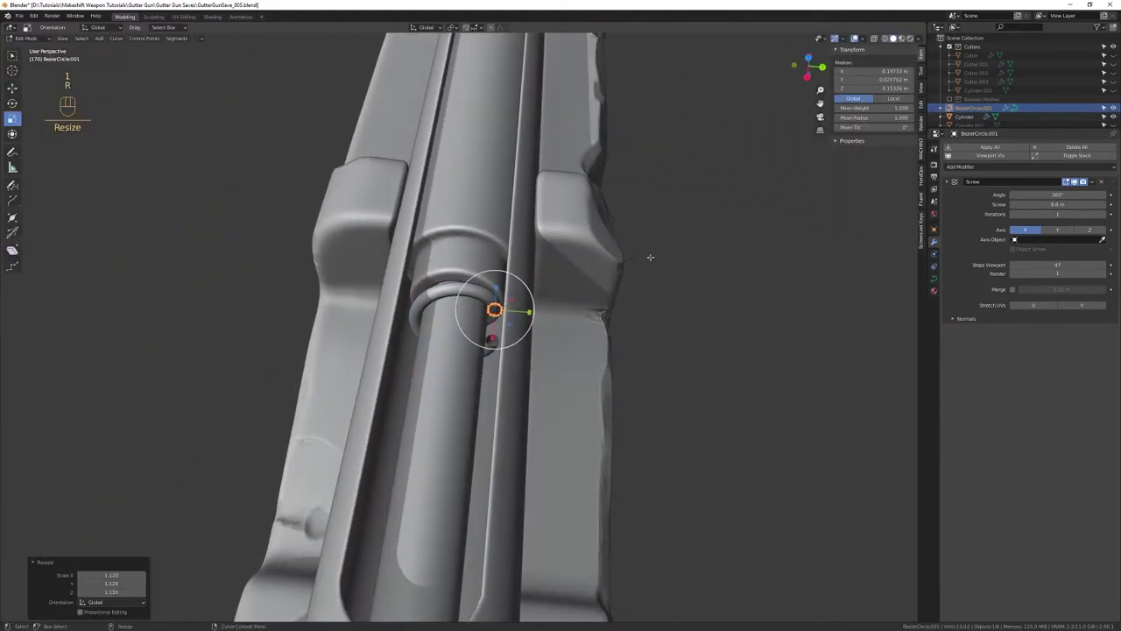
pyautogui.press('4')
pyautogui.press('e')
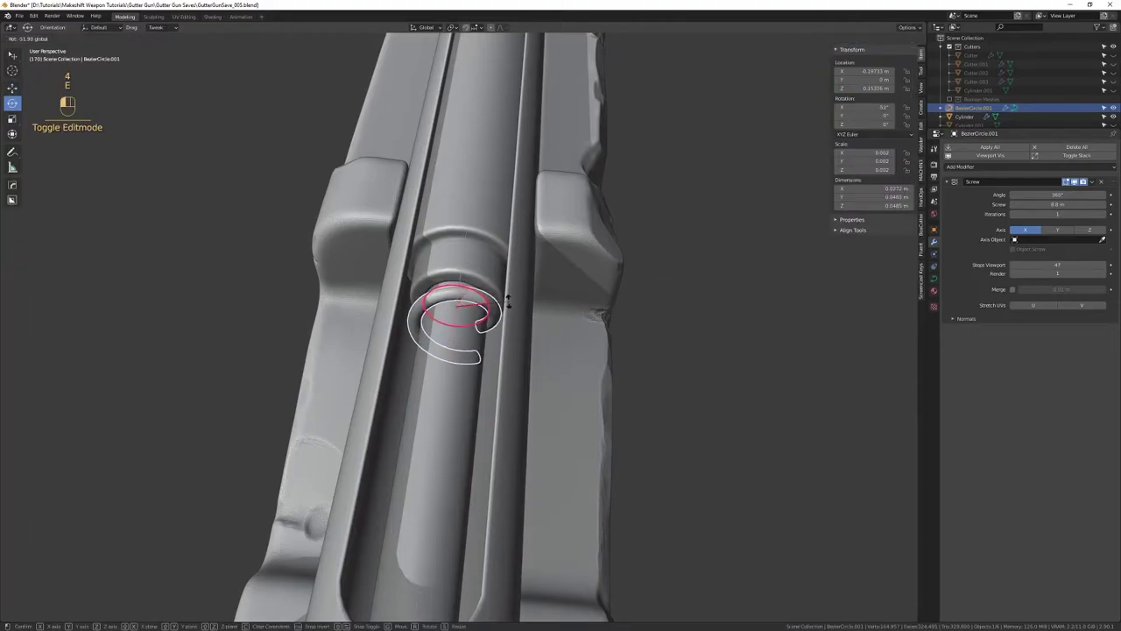
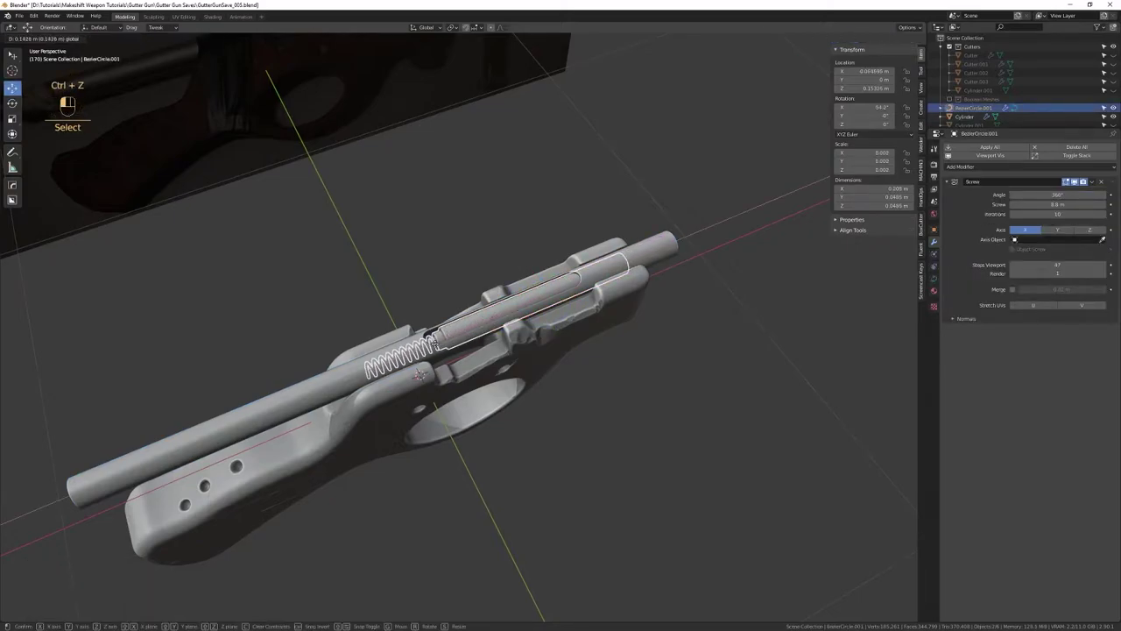
# Undo the last tweak and select the Cylinder ToShapeObj inner slide
pyautogui.press('ctrl+z')
pyautogui.moveTo(470, 320); pyautogui.dragTo(558, 293)
pyautogui.moveTo(545, 306); pyautogui.dragTo(537, 349)
pyautogui.moveTo(539, 329); pyautogui.dragTo(537, 360)
pyautogui.moveTo(558, 317); pyautogui.dragTo(440, 309)
pyautogui.moveTo(525, 315); pyautogui.dragTo(412, 320)
pyautogui.moveTo(412, 314); pyautogui.dragTo(445, 283)
pyautogui.click(447, 286)
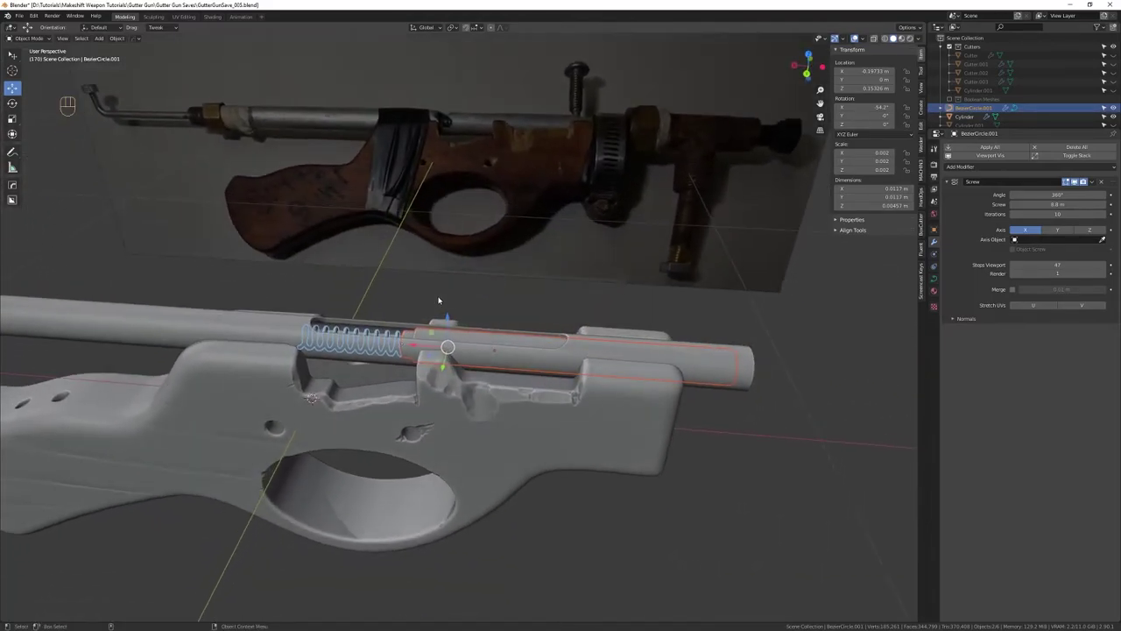
# Adjust the slide cylinder's length in Edit Mode and slide it along X to reveal the spring
pyautogui.moveTo(650, 327); pyautogui.dragTo(598, 329)
pyautogui.moveTo(598, 346); pyautogui.dragTo(593, 372)
pyautogui.moveTo(593, 352); pyautogui.dragTo(578, 363)
pyautogui.moveTo(459, 350); pyautogui.dragTo(479, 401)
pyautogui.moveTo(481, 402); pyautogui.dragTo(478, 339)
pyautogui.moveTo(474, 347); pyautogui.dragTo(482, 341)
pyautogui.moveTo(483, 347); pyautogui.dragTo(503, 323)
pyautogui.moveTo(457, 330); pyautogui.dragTo(432, 344)
pyautogui.moveTo(476, 335); pyautogui.dragTo(475, 369)
pyautogui.moveTo(492, 344); pyautogui.dragTo(434, 368)
pyautogui.moveTo(435, 381); pyautogui.dragTo(437, 402)
pyautogui.moveTo(454, 390); pyautogui.dragTo(463, 371)
pyautogui.moveTo(480, 365); pyautogui.dragTo(504, 362)
pyautogui.rightClick(503, 370)
pyautogui.moveTo(496, 379); pyautogui.dragTo(513, 383)
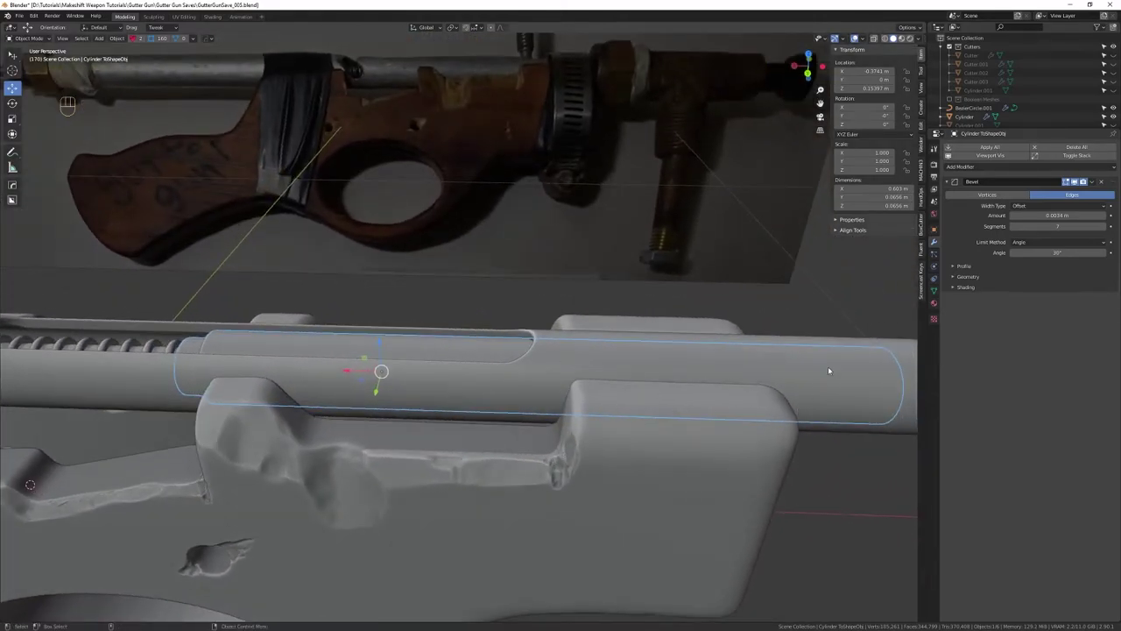
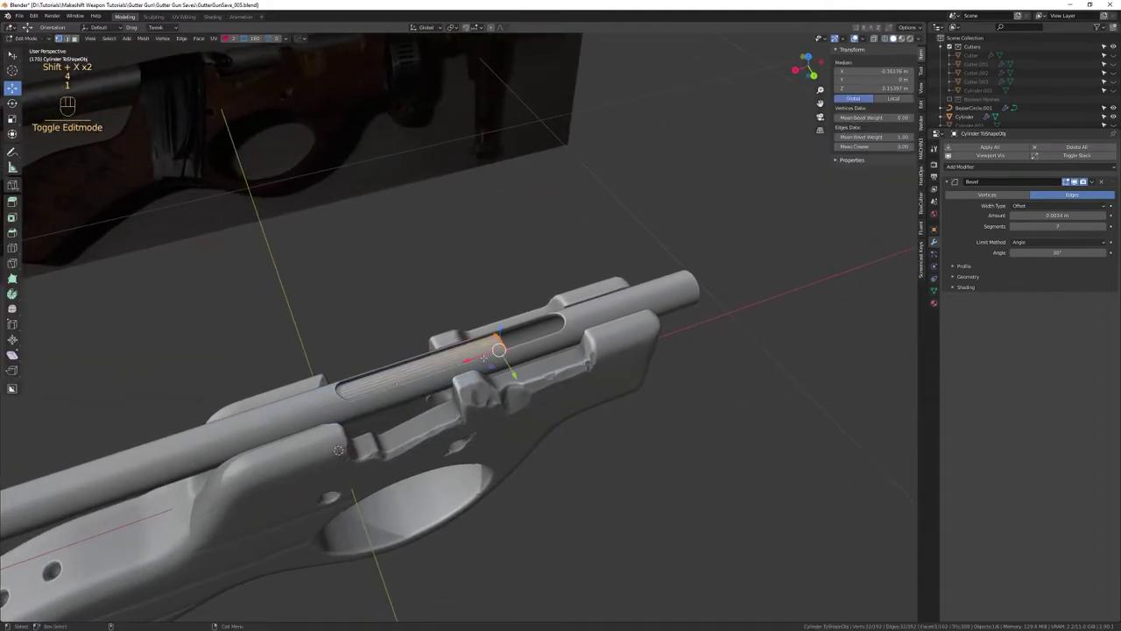
pyautogui.press('4')
pyautogui.click(473, 370)
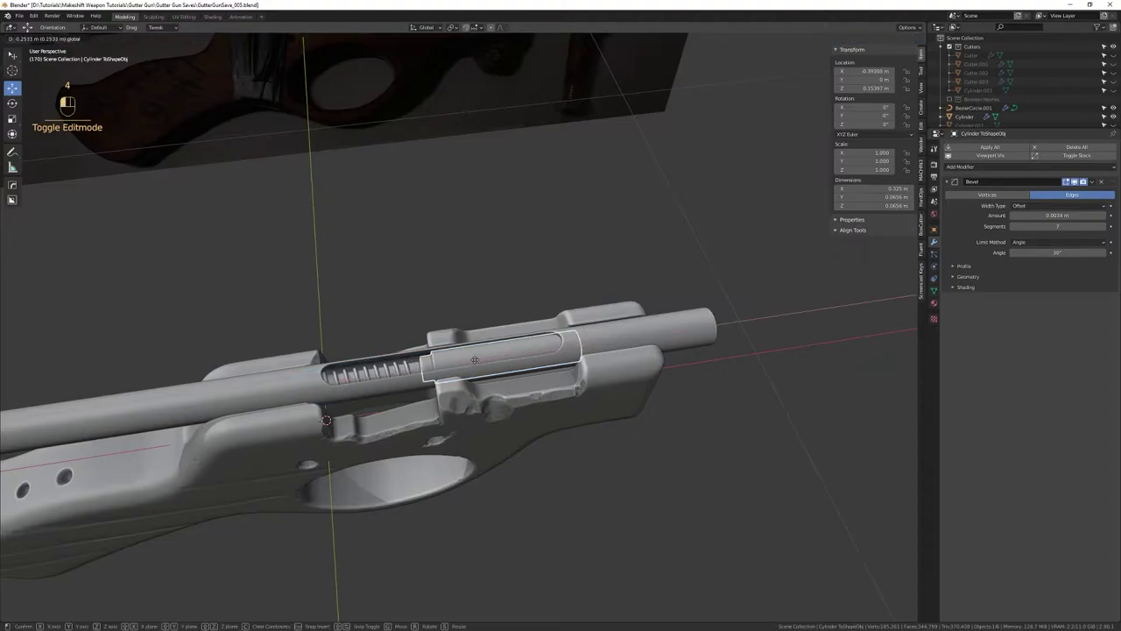
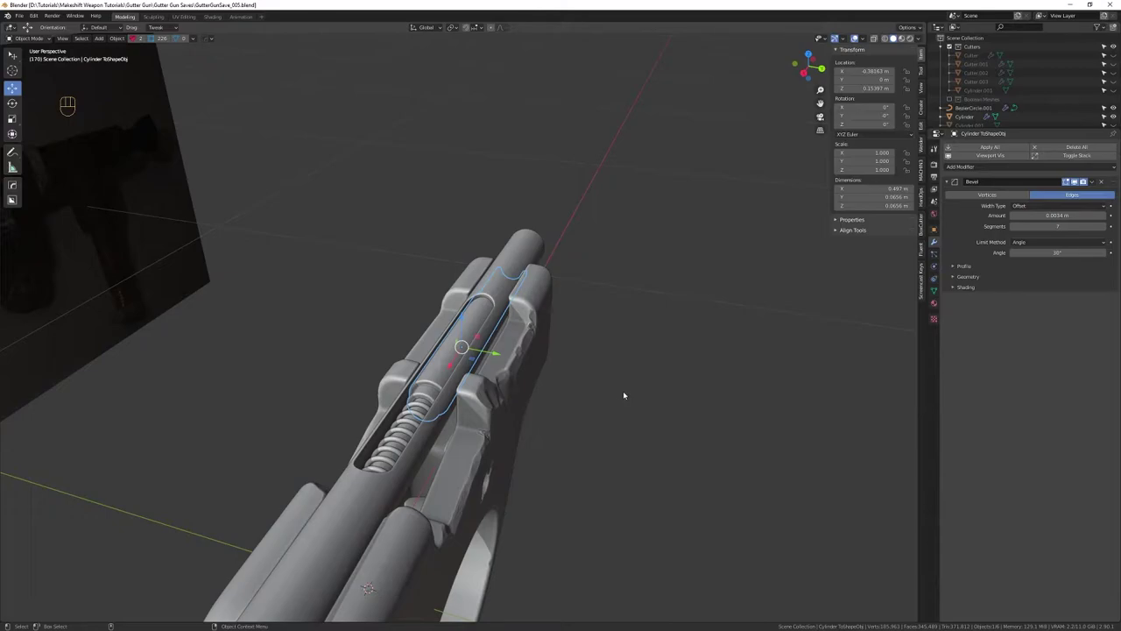
# Move the slide cylinder forward along X into position in the pipe's slot
pyautogui.moveTo(596, 360); pyautogui.dragTo(616, 362)
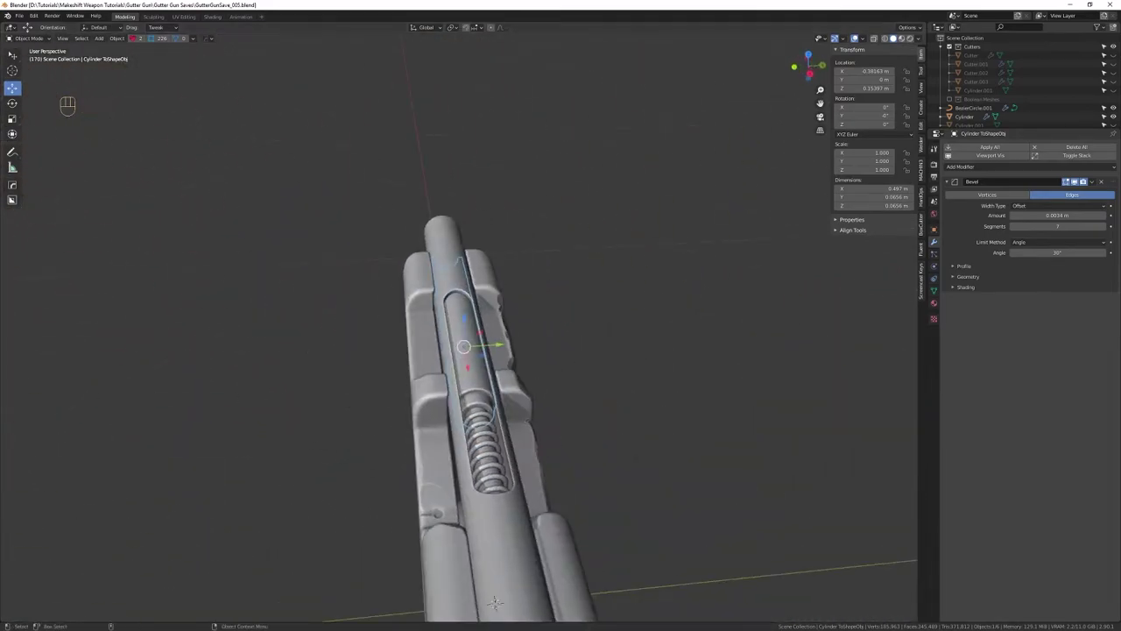
pyautogui.click(607, 166)
pyautogui.moveTo(616, 179); pyautogui.dragTo(408, 237)
pyautogui.middleClick(468, 293)
pyautogui.moveTo(479, 301); pyautogui.dragTo(486, 323)
pyautogui.moveTo(488, 324); pyautogui.dragTo(549, 298)
pyautogui.moveTo(516, 333); pyautogui.dragTo(523, 359)
pyautogui.rightClick(515, 389)
pyautogui.moveTo(511, 390); pyautogui.dragTo(485, 380)
pyautogui.moveTo(497, 432); pyautogui.dragTo(499, 374)
pyautogui.rightClick(503, 404)
pyautogui.moveTo(493, 364); pyautogui.dragTo(467, 353)
pyautogui.moveTo(415, 415); pyautogui.dragTo(512, 353)
pyautogui.moveTo(482, 443); pyautogui.dragTo(464, 364)
pyautogui.moveTo(453, 378); pyautogui.dragTo(443, 361)
pyautogui.click(443, 383)
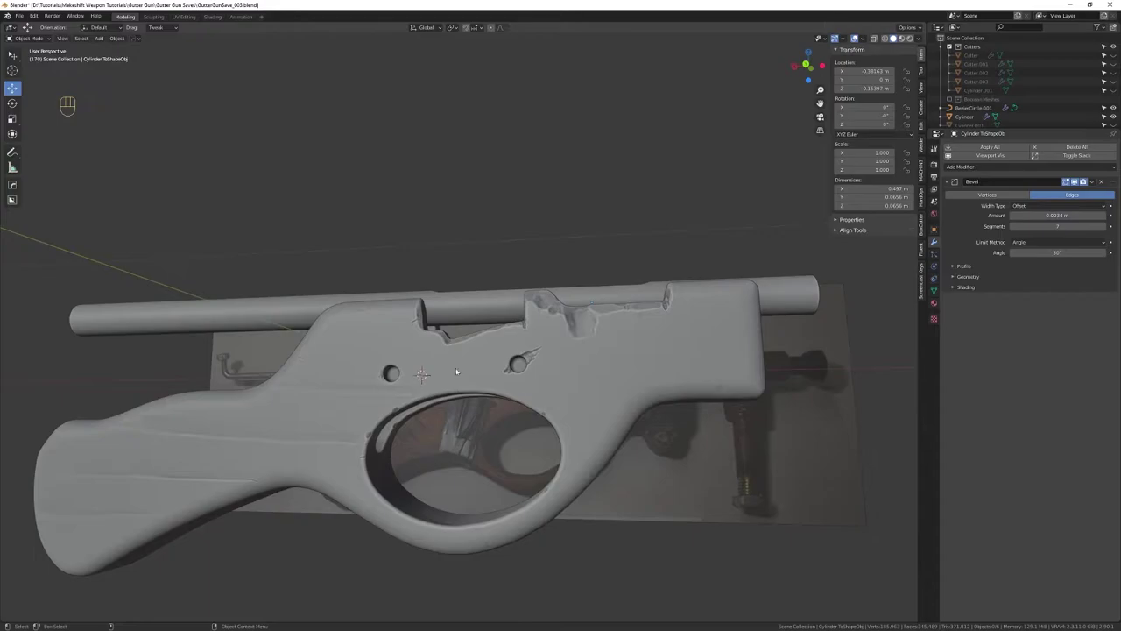
# Enter Edit Mode on the cylinder and select its front end face
pyautogui.moveTo(459, 346); pyautogui.dragTo(478, 394)
pyautogui.moveTo(471, 349); pyautogui.dragTo(472, 390)
pyautogui.moveTo(472, 397); pyautogui.dragTo(494, 458)
pyautogui.click(465, 374)
pyautogui.moveTo(455, 373); pyautogui.dragTo(588, 401)
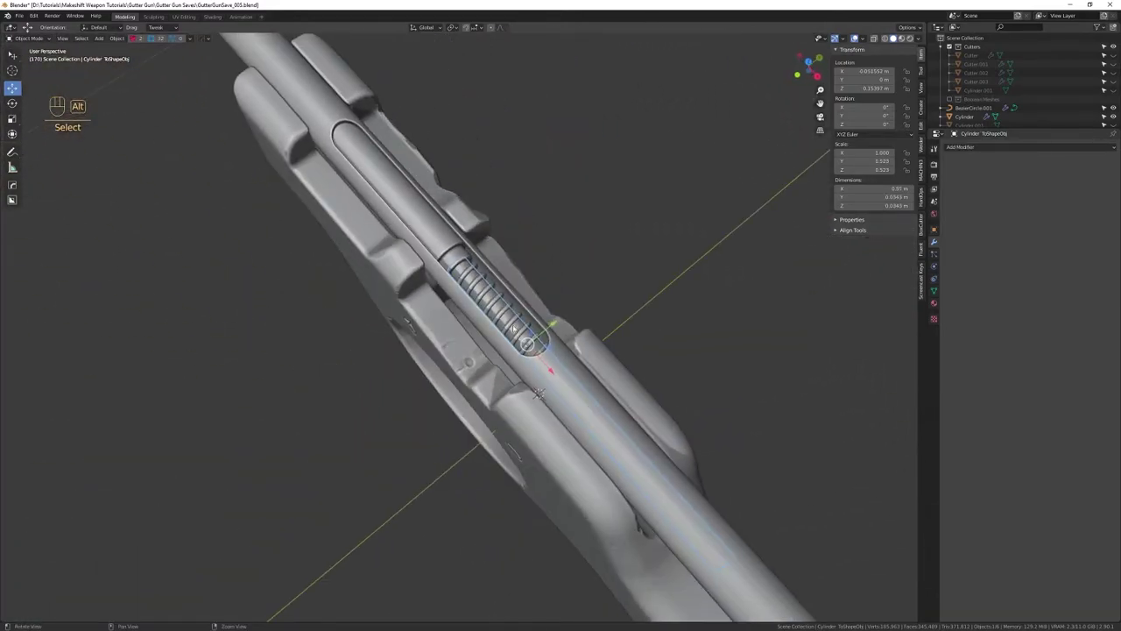
pyautogui.moveTo(480, 314); pyautogui.dragTo(505, 387)
pyautogui.moveTo(507, 394); pyautogui.dragTo(506, 420)
pyautogui.moveTo(506, 399); pyautogui.dragTo(358, 365)
pyautogui.moveTo(469, 408); pyautogui.dragTo(410, 397)
pyautogui.moveTo(413, 409); pyautogui.dragTo(407, 351)
pyautogui.moveTo(407, 357); pyautogui.dragTo(425, 365)
pyautogui.moveTo(443, 354); pyautogui.dragTo(480, 359)
pyautogui.moveTo(480, 359); pyautogui.dragTo(475, 386)
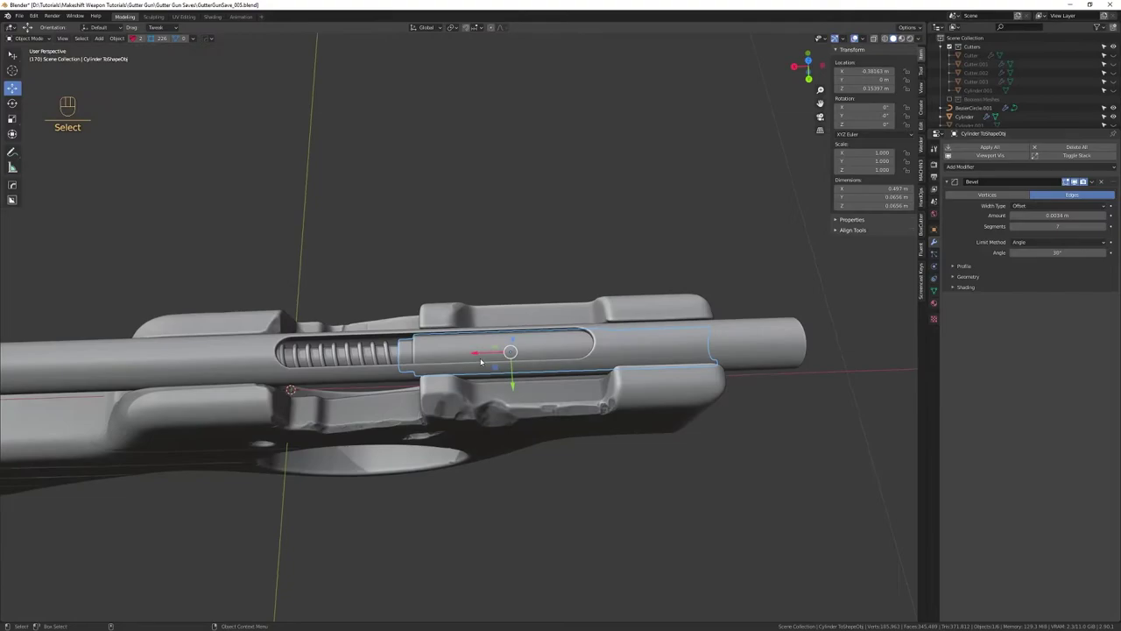
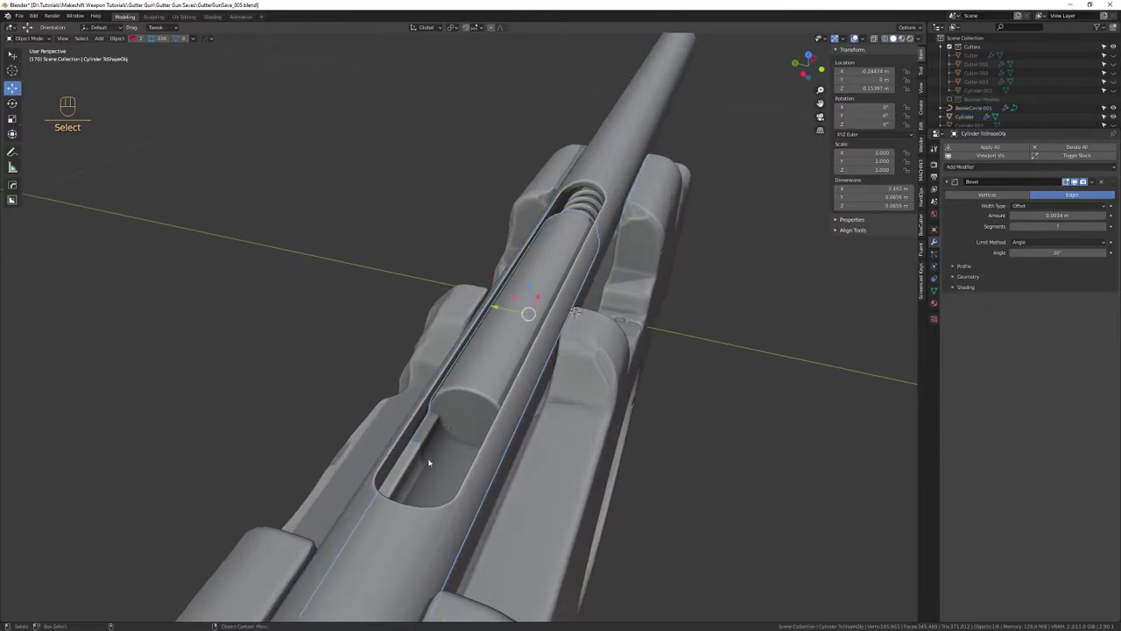
# Inset the end face and scale the inner ring down to about 0.515
pyautogui.moveTo(462, 433); pyautogui.dragTo(515, 446)
pyautogui.moveTo(535, 399); pyautogui.dragTo(599, 411)
pyautogui.moveTo(379, 385); pyautogui.dragTo(513, 435)
pyautogui.moveTo(514, 436); pyautogui.dragTo(463, 359)
pyautogui.moveTo(463, 361); pyautogui.dragTo(461, 332)
pyautogui.moveTo(330, 420); pyautogui.dragTo(464, 351)
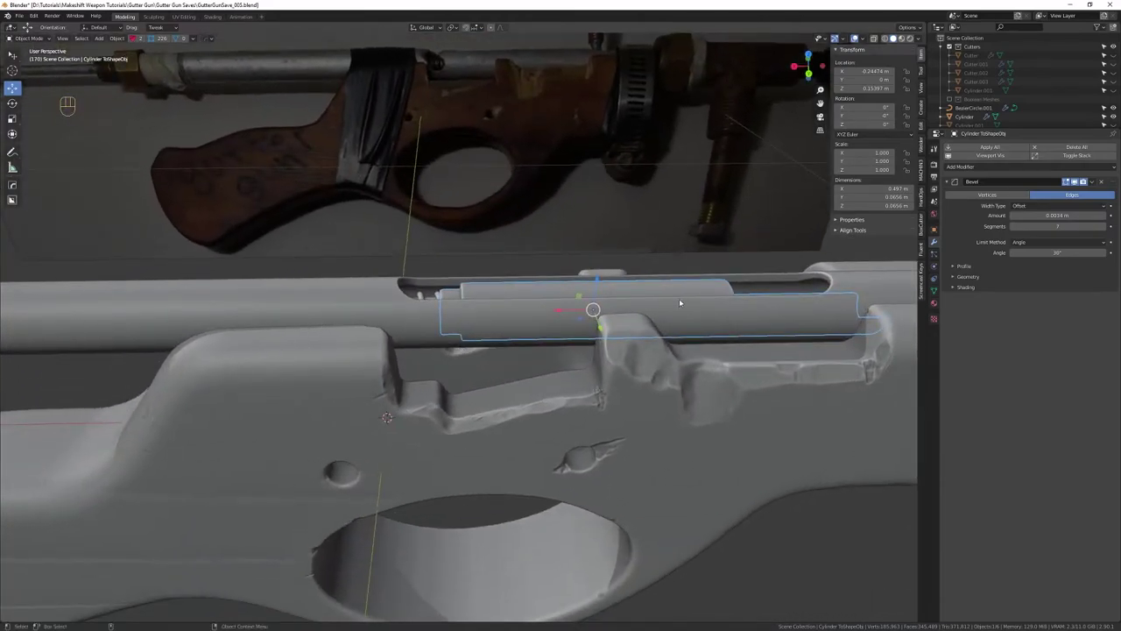
pyautogui.middleClick(749, 313)
pyautogui.moveTo(518, 325); pyautogui.dragTo(503, 278)
pyautogui.click(511, 301)
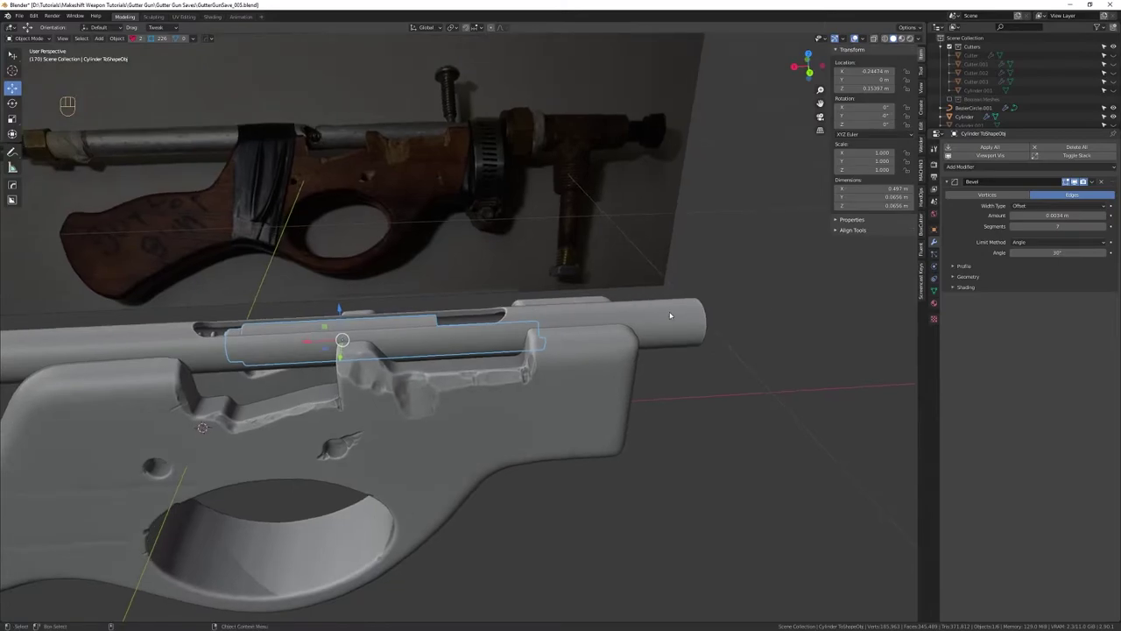
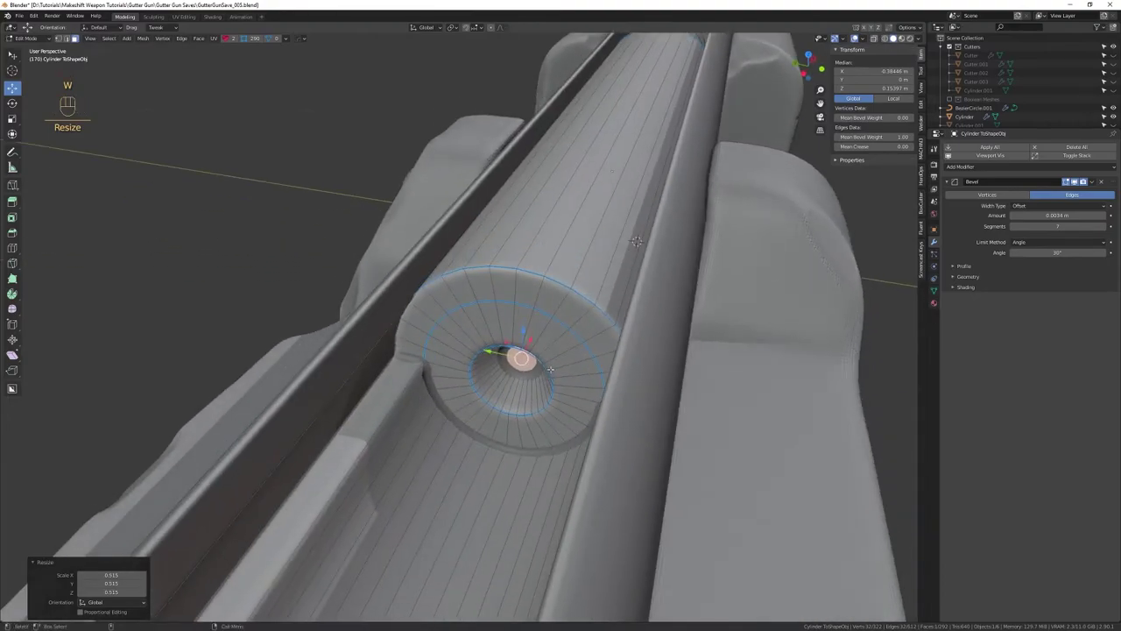
# Leave Edit Mode and slide the hollow-ended cylinder back along X behind the spring
pyautogui.press('4')
pyautogui.moveTo(612, 403); pyautogui.dragTo(582, 325)
pyautogui.moveTo(584, 372); pyautogui.dragTo(516, 239)
pyautogui.moveTo(516, 241); pyautogui.dragTo(520, 386)
pyautogui.middleClick(493, 332)
pyautogui.moveTo(513, 395); pyautogui.dragTo(478, 305)
pyautogui.moveTo(489, 360); pyautogui.dragTo(471, 303)
pyautogui.moveTo(466, 299); pyautogui.dragTo(635, 262)
pyautogui.moveTo(449, 332); pyautogui.dragTo(470, 380)
pyautogui.moveTo(474, 392); pyautogui.dragTo(488, 489)
pyautogui.moveTo(487, 385); pyautogui.dragTo(340, 415)
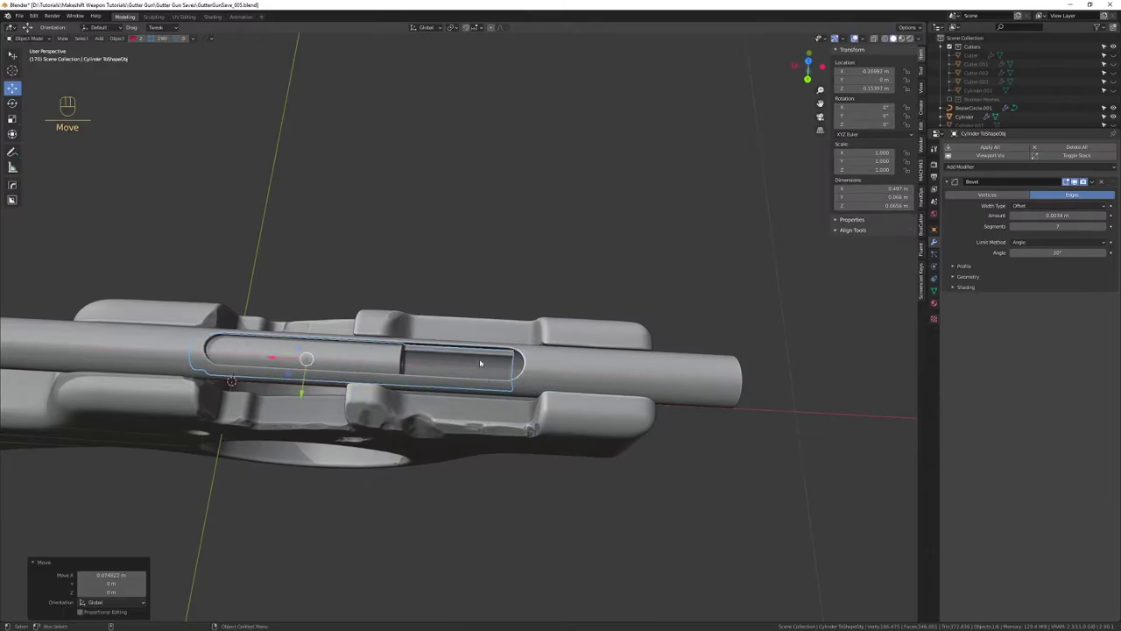
pyautogui.moveTo(476, 368); pyautogui.dragTo(329, 350)
pyautogui.moveTo(408, 319); pyautogui.dragTo(393, 280)
pyautogui.moveTo(425, 329); pyautogui.dragTo(476, 380)
pyautogui.moveTo(499, 359); pyautogui.dragTo(504, 390)
pyautogui.moveTo(491, 332); pyautogui.dragTo(447, 359)
pyautogui.moveTo(493, 378); pyautogui.dragTo(511, 334)
pyautogui.moveTo(502, 332); pyautogui.dragTo(619, 294)
pyautogui.moveTo(481, 346); pyautogui.dragTo(595, 367)
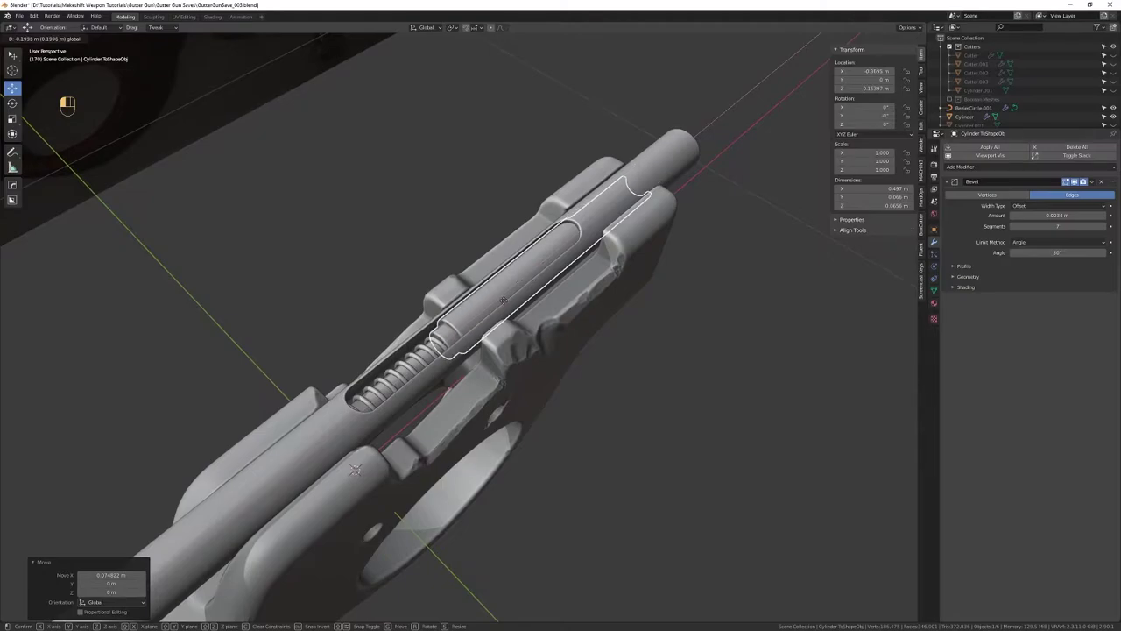
# Orbit around the pipe to check the cylinder sits correctly in the slot
pyautogui.moveTo(502, 374); pyautogui.dragTo(507, 280)
pyautogui.moveTo(512, 291); pyautogui.dragTo(628, 246)
pyautogui.moveTo(596, 284); pyautogui.dragTo(582, 316)
pyautogui.moveTo(594, 302); pyautogui.dragTo(422, 313)
pyautogui.moveTo(445, 356); pyautogui.dragTo(464, 303)
pyautogui.moveTo(460, 309); pyautogui.dragTo(434, 315)
pyautogui.middleClick(447, 367)
pyautogui.moveTo(468, 371); pyautogui.dragTo(464, 413)
pyautogui.moveTo(464, 384); pyautogui.dragTo(461, 420)
pyautogui.moveTo(467, 399); pyautogui.dragTo(658, 383)
pyautogui.moveTo(625, 390); pyautogui.dragTo(594, 431)
pyautogui.moveTo(562, 391); pyautogui.dragTo(554, 435)
pyautogui.moveTo(542, 396); pyautogui.dragTo(583, 370)
pyautogui.moveTo(613, 419); pyautogui.dragTo(594, 366)
pyautogui.moveTo(589, 394); pyautogui.dragTo(570, 329)
pyautogui.moveTo(557, 338); pyautogui.dragTo(513, 344)
pyautogui.moveTo(517, 369); pyautogui.dragTo(506, 301)
pyautogui.moveTo(511, 327); pyautogui.dragTo(345, 316)
pyautogui.moveTo(409, 323); pyautogui.dragTo(473, 329)
# Select the slotted outer pipe Cylinder again
pyautogui.rightClick(474, 341)
pyautogui.click(503, 347)
pyautogui.moveTo(397, 334); pyautogui.dragTo(502, 343)
pyautogui.rightClick(502, 348)
pyautogui.click(511, 355)
pyautogui.moveTo(574, 360); pyautogui.dragTo(509, 359)
pyautogui.rightClick(511, 362)
pyautogui.click(521, 356)
pyautogui.moveTo(442, 359); pyautogui.dragTo(590, 371)
pyautogui.moveTo(563, 378); pyautogui.dragTo(554, 349)
pyautogui.click(537, 355)
# Orbit the model to view the spring coil through the pipe's slot from several angles
pyautogui.moveTo(573, 388); pyautogui.dragTo(462, 390)
pyautogui.moveTo(465, 403); pyautogui.dragTo(517, 358)
pyautogui.moveTo(528, 364); pyautogui.dragTo(698, 369)
pyautogui.moveTo(498, 363); pyautogui.dragTo(667, 397)
pyautogui.moveTo(665, 406); pyautogui.dragTo(604, 406)
pyautogui.moveTo(555, 375); pyautogui.dragTo(400, 398)
pyautogui.moveTo(508, 425); pyautogui.dragTo(547, 525)
pyautogui.moveTo(560, 466); pyautogui.dragTo(545, 475)
pyautogui.moveTo(524, 462); pyautogui.dragTo(469, 381)
pyautogui.moveTo(471, 387); pyautogui.dragTo(483, 411)
pyautogui.moveTo(485, 407); pyautogui.dragTo(533, 403)
pyautogui.moveTo(531, 384); pyautogui.dragTo(566, 369)
pyautogui.moveTo(540, 397); pyautogui.dragTo(519, 318)
pyautogui.moveTo(514, 331); pyautogui.dragTo(443, 321)
pyautogui.moveTo(466, 364); pyautogui.dragTo(445, 375)
pyautogui.moveTo(463, 402); pyautogui.dragTo(468, 365)
pyautogui.moveTo(467, 375); pyautogui.dragTo(462, 395)
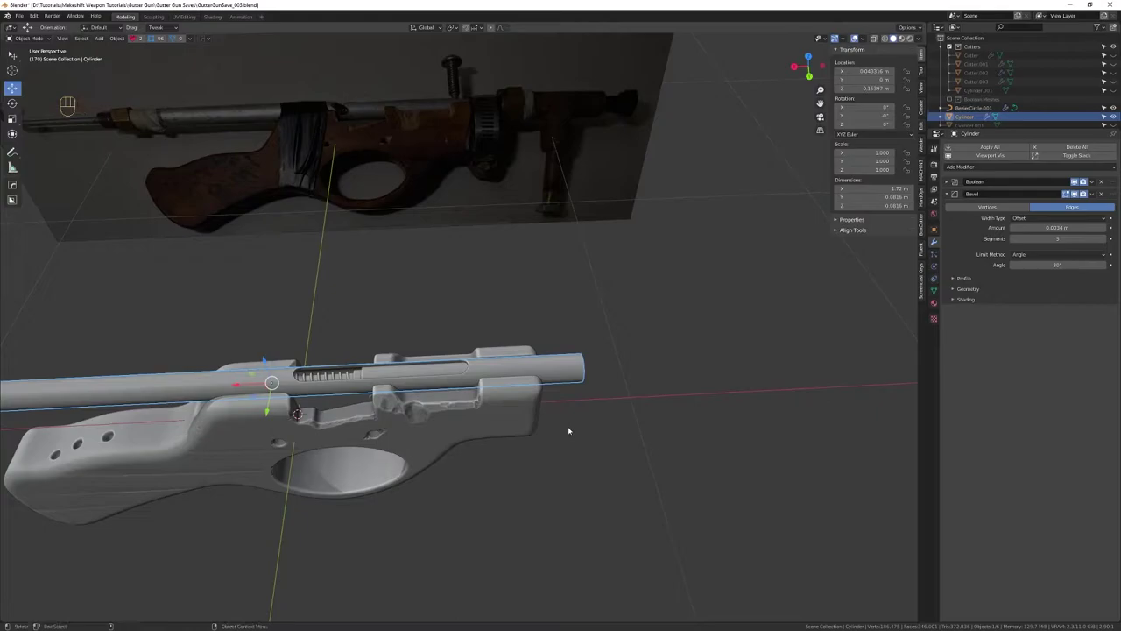
# Bring up the quick hard-surface operations menu (Q) for the slotted pipe
pyautogui.press('shift+Tab')
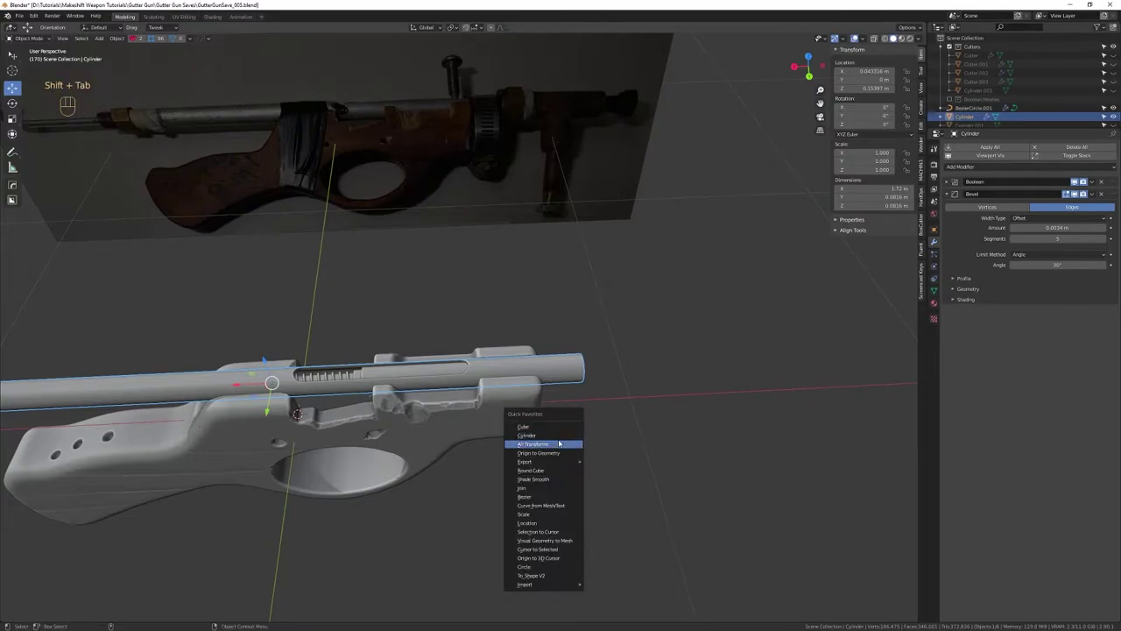
pyautogui.press('q')
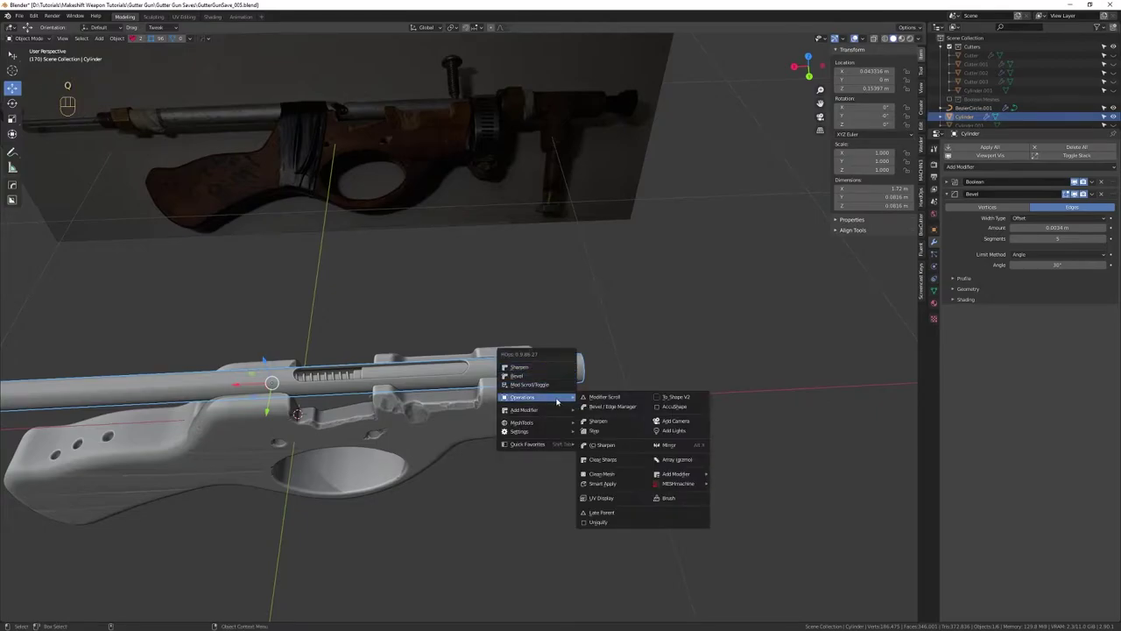
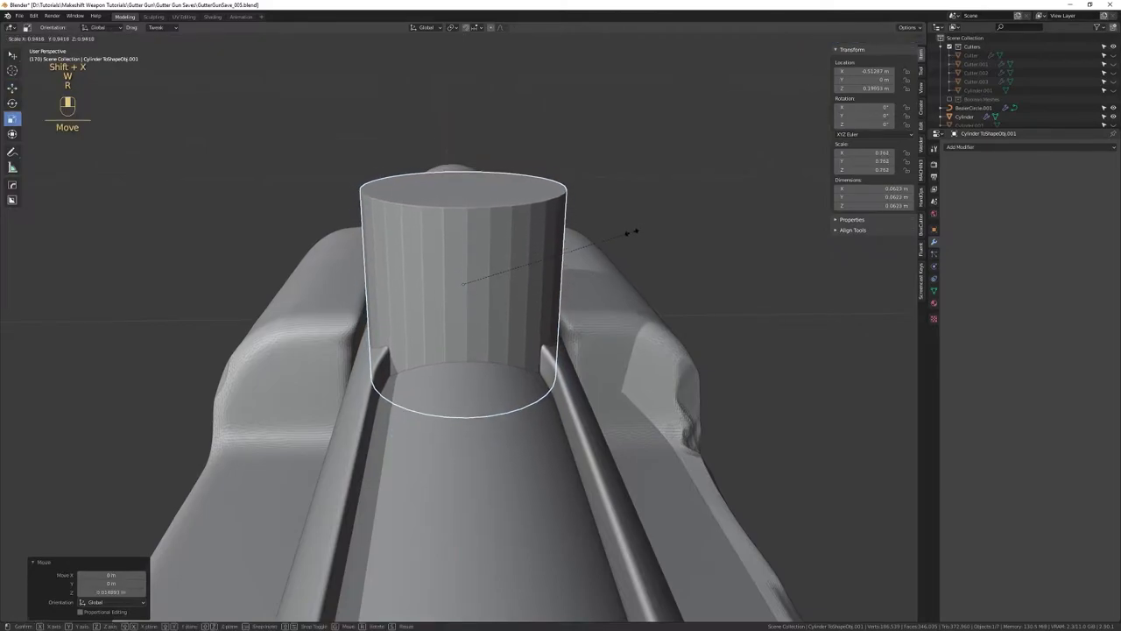
# Scale the new cylinder down to its intended size beside the gun model
pyautogui.press('w')
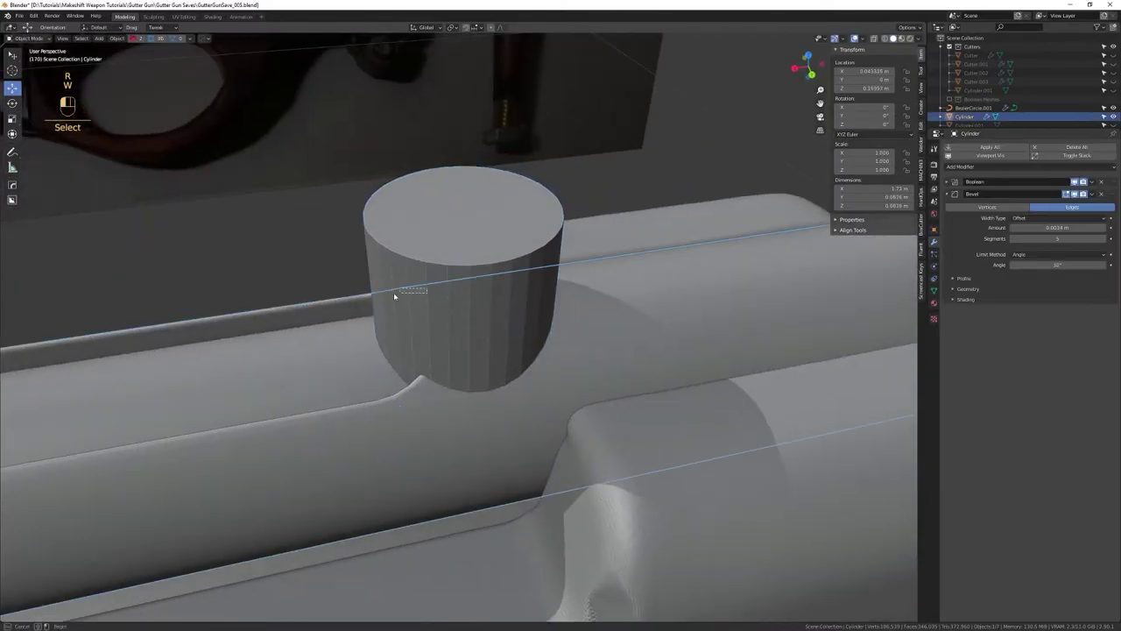
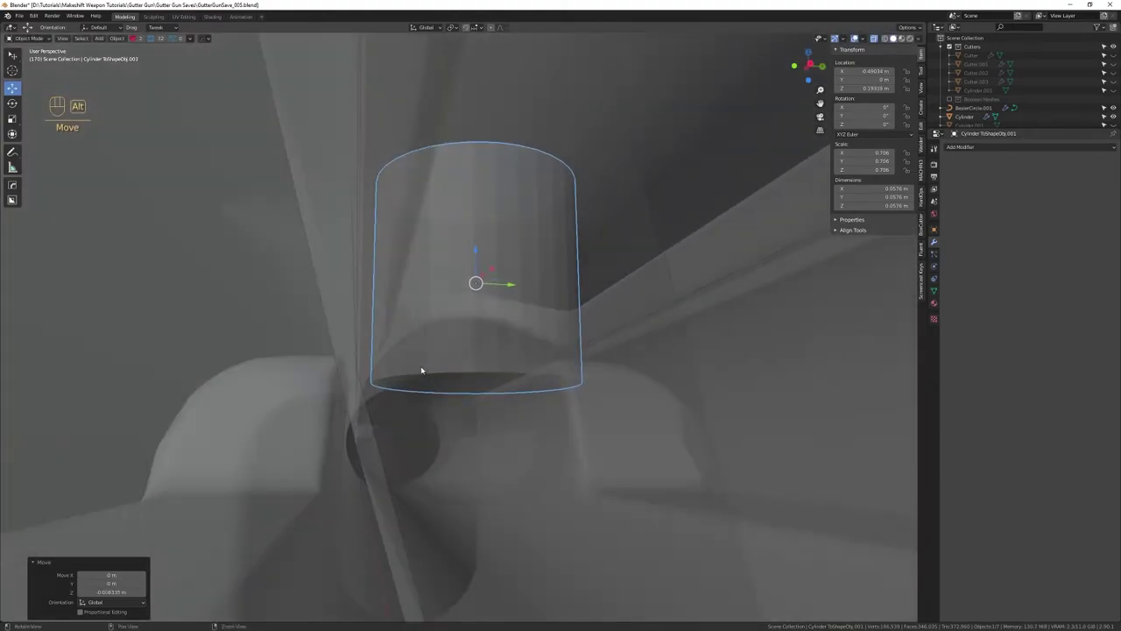
pyautogui.moveTo(413, 369); pyautogui.dragTo(409, 383)
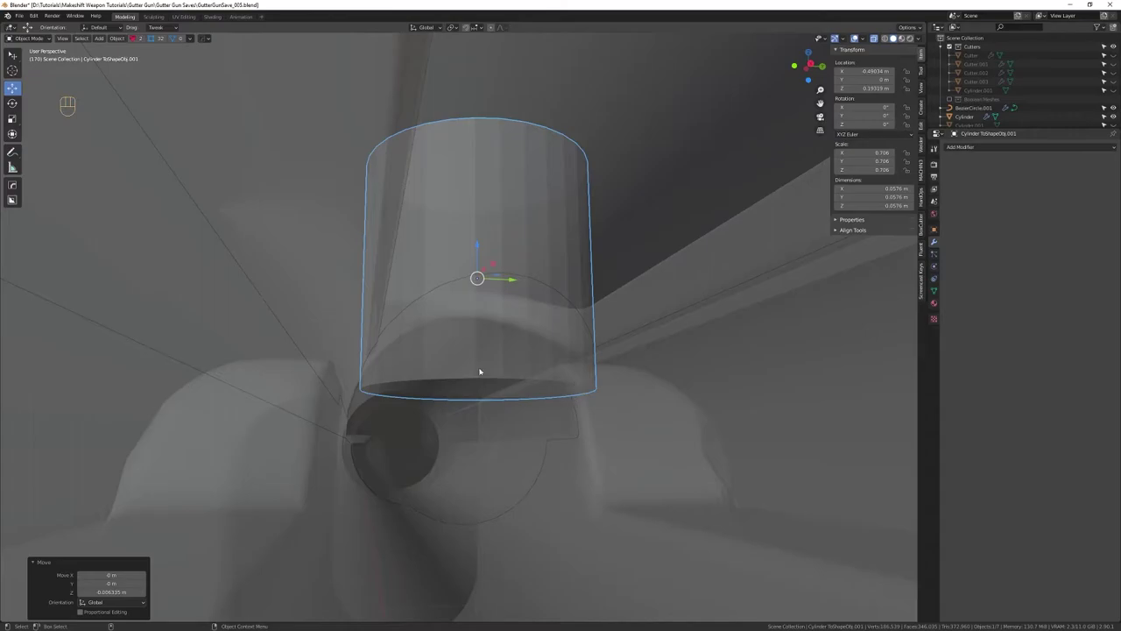
pyautogui.click(433, 381)
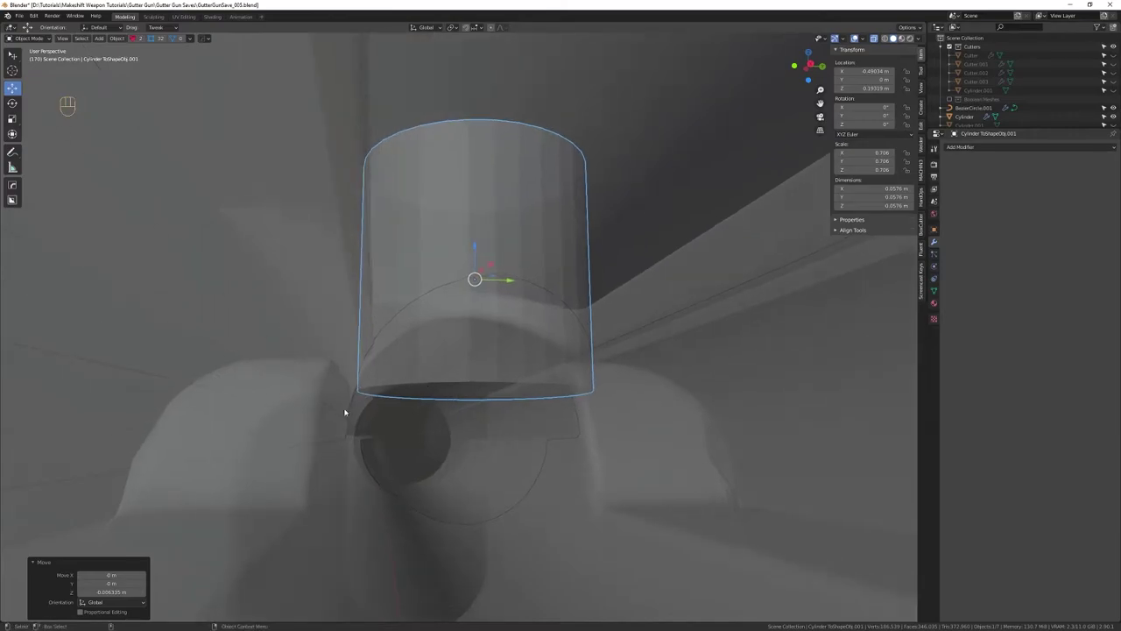
pyautogui.moveTo(497, 407); pyautogui.dragTo(444, 314)
pyautogui.moveTo(442, 344); pyautogui.dragTo(353, 377)
pyautogui.press('shift+x')
pyautogui.moveTo(565, 456); pyautogui.dragTo(527, 364)
pyautogui.moveTo(577, 413); pyautogui.dragTo(541, 345)
pyautogui.moveTo(530, 342); pyautogui.dragTo(507, 357)
# Move the cylinder into the Boolean Meshes collection
pyautogui.press('ctrl+g')
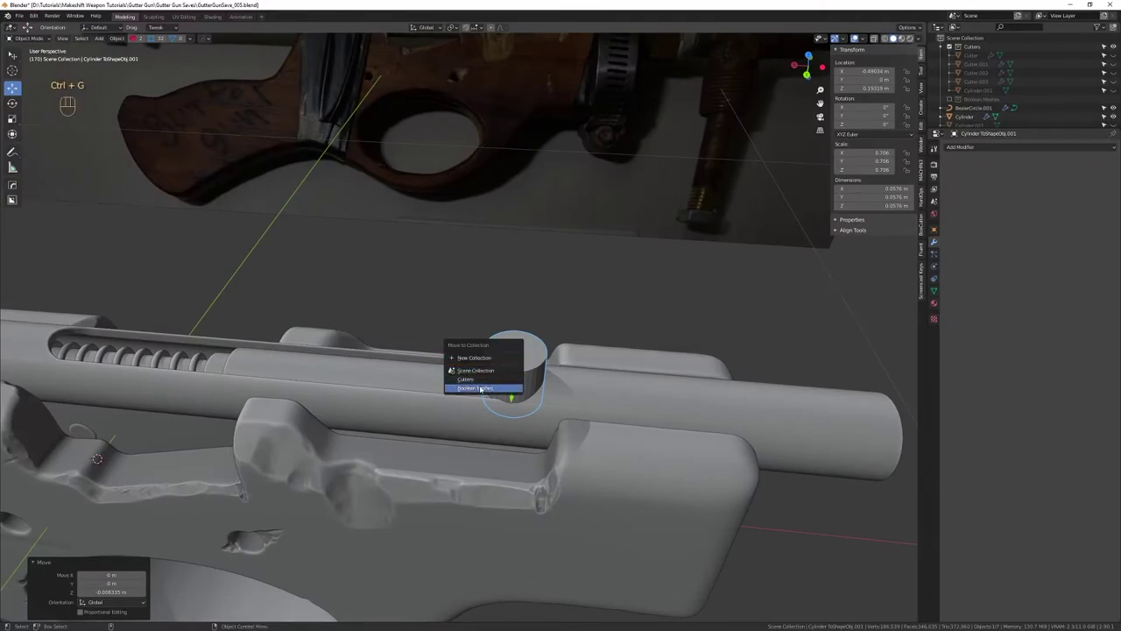
pyautogui.moveTo(534, 451); pyautogui.dragTo(472, 334)
pyautogui.moveTo(458, 351); pyautogui.dragTo(476, 365)
pyautogui.moveTo(449, 370); pyautogui.dragTo(554, 360)
pyautogui.moveTo(555, 367); pyautogui.dragTo(543, 381)
pyautogui.moveTo(523, 366); pyautogui.dragTo(565, 352)
pyautogui.moveTo(572, 374); pyautogui.dragTo(553, 331)
pyautogui.moveTo(553, 335); pyautogui.dragTo(544, 345)
pyautogui.moveTo(545, 348); pyautogui.dragTo(543, 362)
pyautogui.moveTo(545, 359); pyautogui.dragTo(508, 349)
pyautogui.moveTo(506, 355); pyautogui.dragTo(497, 321)
pyautogui.click(491, 327)
# Save the file and look over the gun model along the barrel
pyautogui.press('ctrl+s')
pyautogui.moveTo(466, 318); pyautogui.dragTo(502, 302)
pyautogui.moveTo(520, 315); pyautogui.dragTo(508, 343)
pyautogui.moveTo(511, 353); pyautogui.dragTo(508, 315)
pyautogui.moveTo(502, 316); pyautogui.dragTo(476, 315)
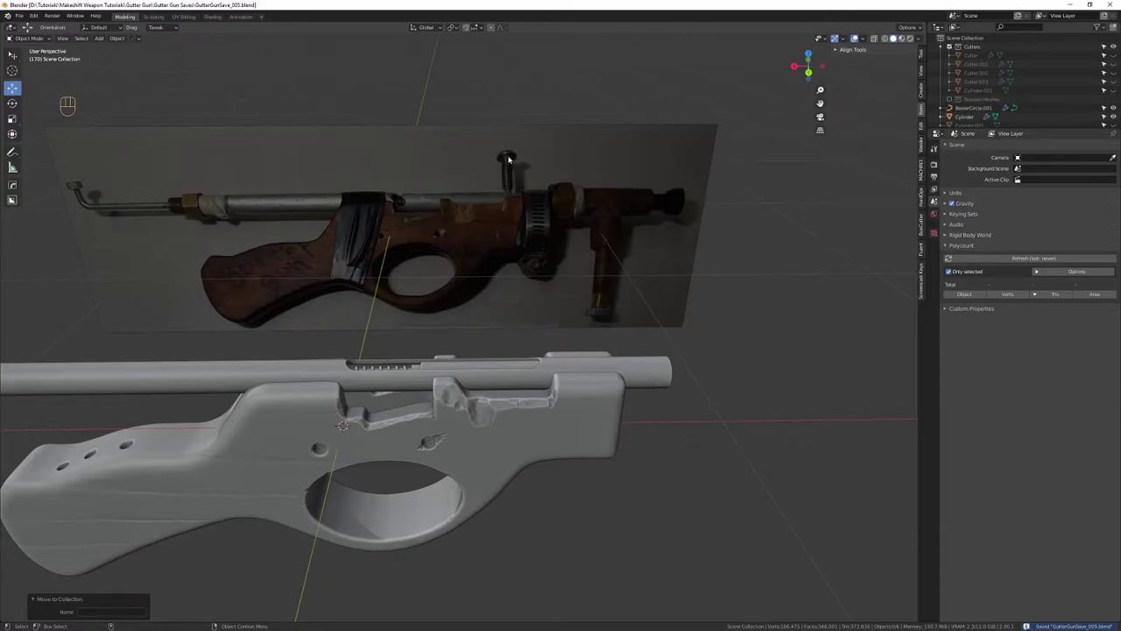
pyautogui.moveTo(476, 322); pyautogui.dragTo(511, 283)
pyautogui.rightClick(525, 304)
pyautogui.moveTo(533, 306); pyautogui.dragTo(501, 293)
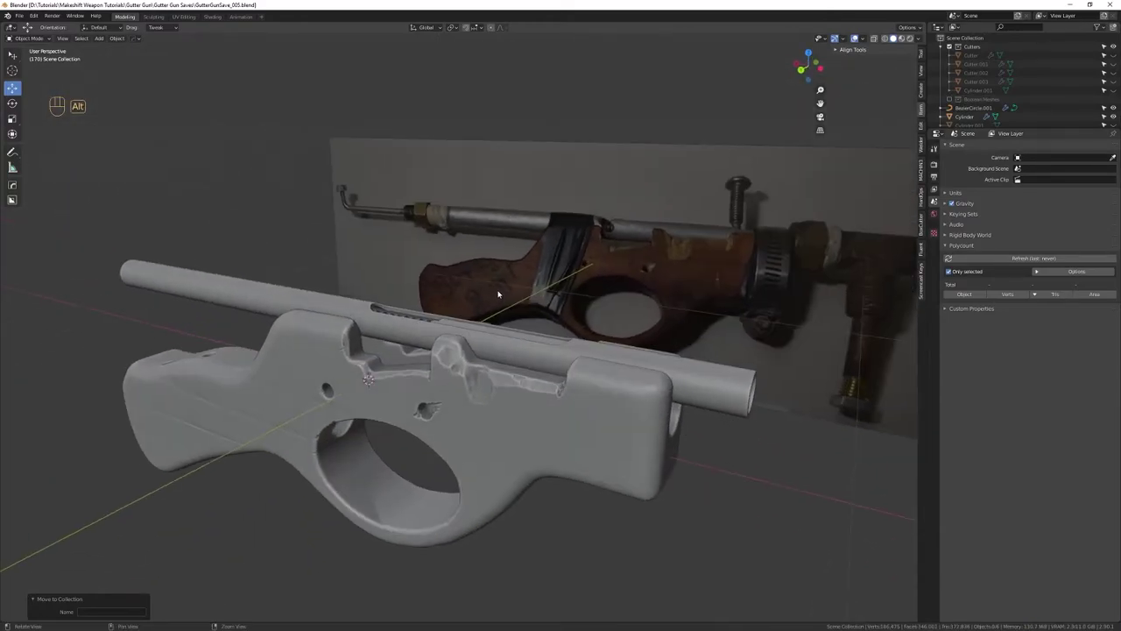
pyautogui.press('ctrl+s')
pyautogui.moveTo(529, 363); pyautogui.dragTo(480, 396)
pyautogui.moveTo(481, 401); pyautogui.dragTo(487, 356)
pyautogui.moveTo(488, 363); pyautogui.dragTo(515, 357)
pyautogui.middleClick(209, 377)
pyautogui.moveTo(611, 389); pyautogui.dragTo(618, 372)
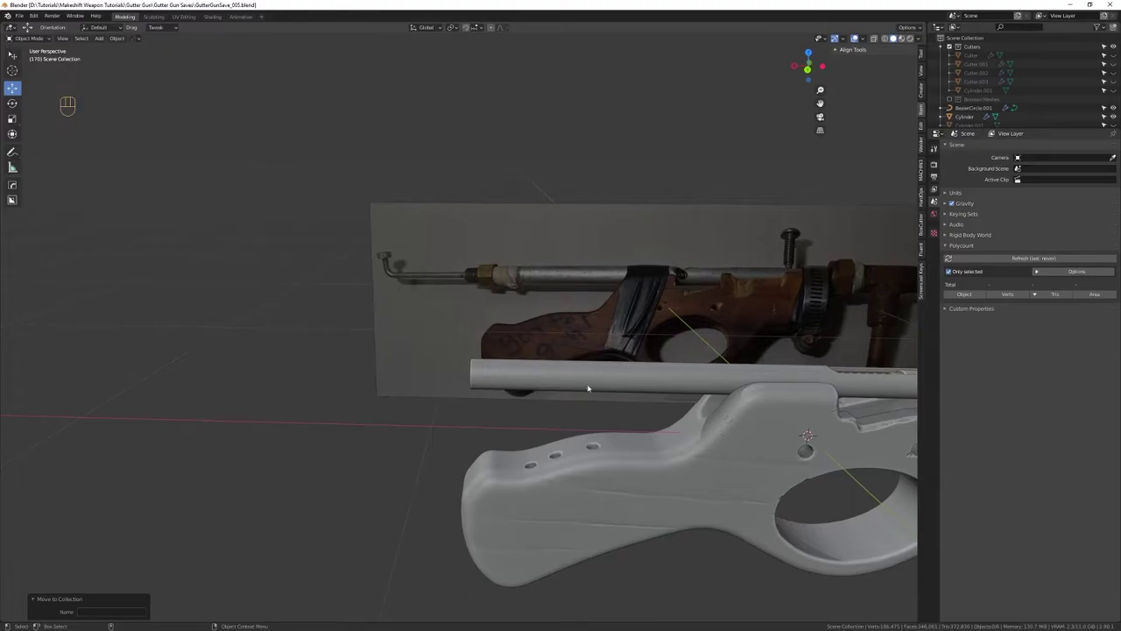
pyautogui.click(563, 412)
pyautogui.moveTo(483, 448); pyautogui.dragTo(479, 390)
pyautogui.click(477, 398)
# Add a six-vertex cylinder and move it toward the barrel's front end
pyautogui.press('shift+Tab')
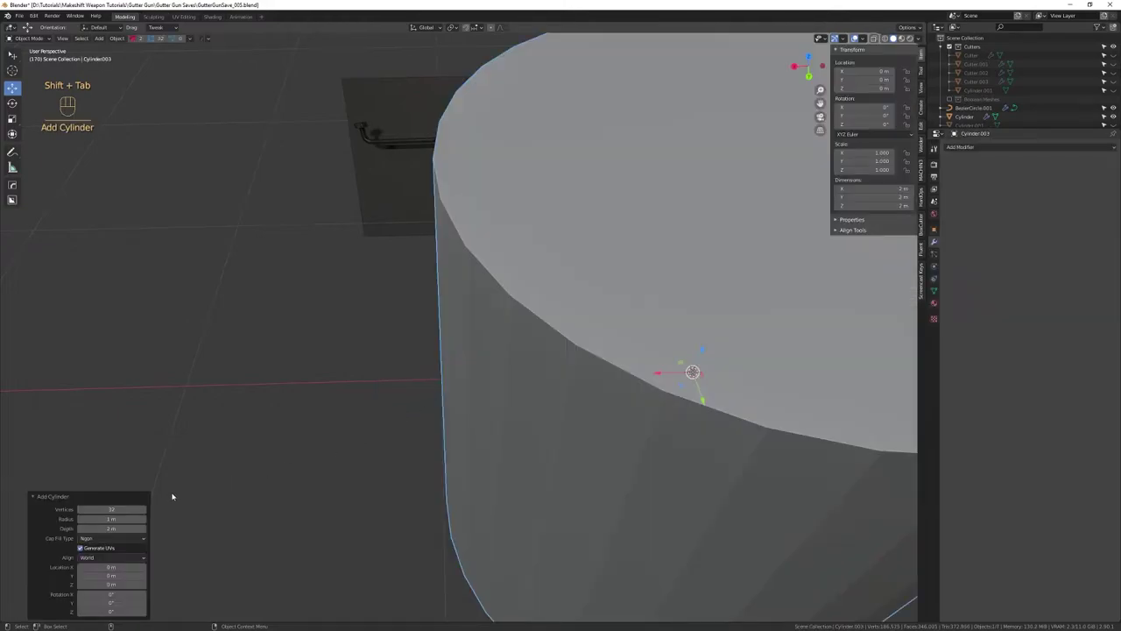
pyautogui.moveTo(439, 487); pyautogui.dragTo(427, 370)
pyautogui.moveTo(434, 364); pyautogui.dragTo(461, 344)
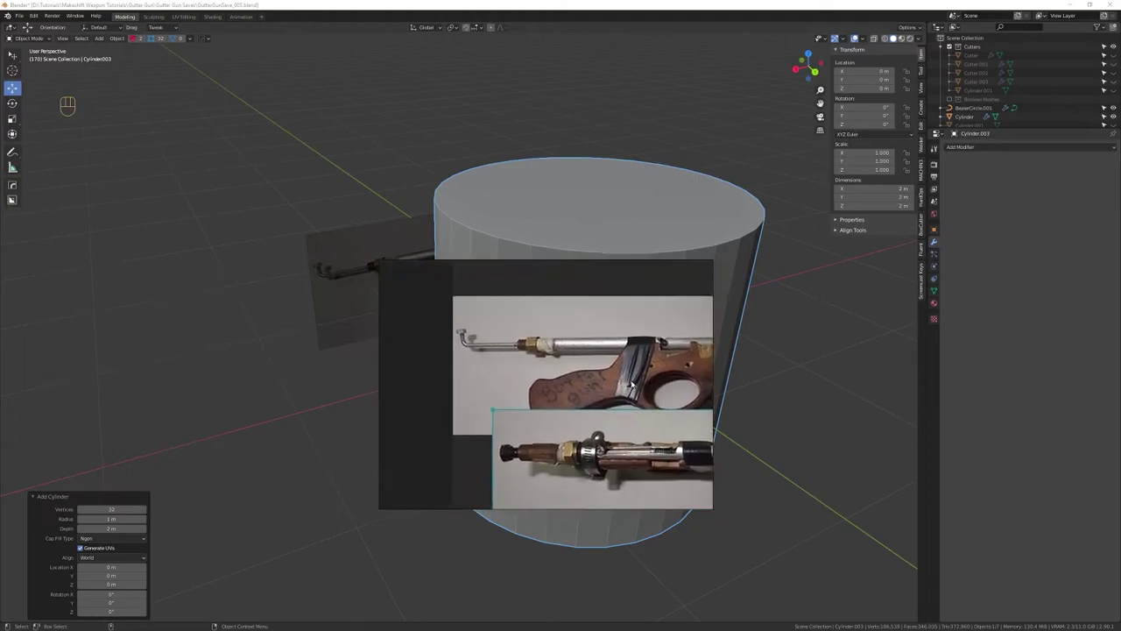
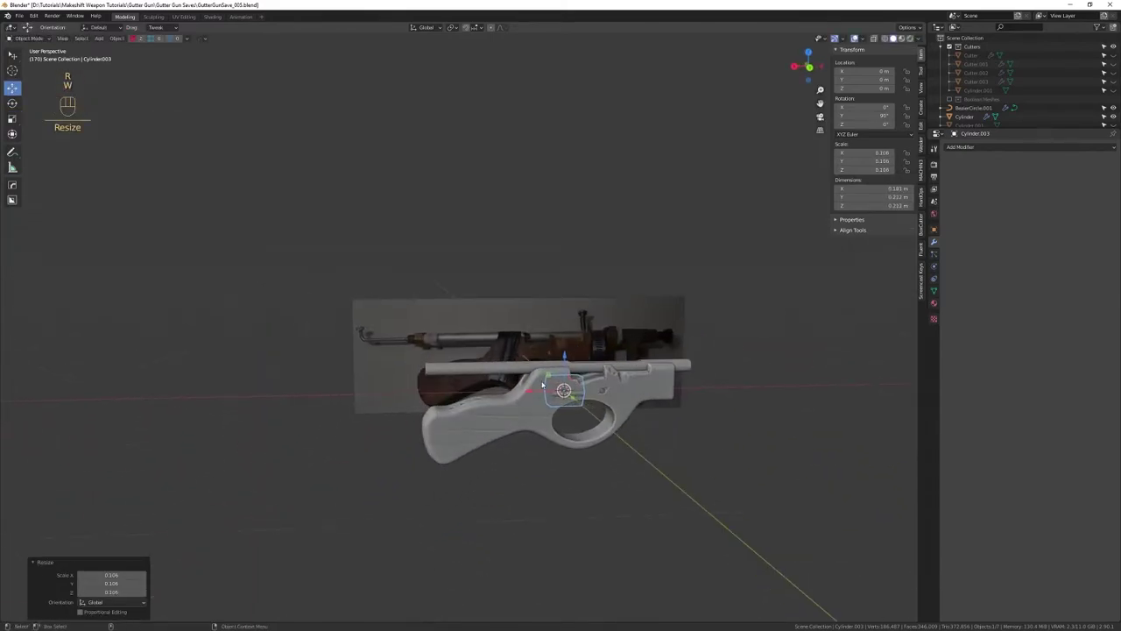
pyautogui.press('f')
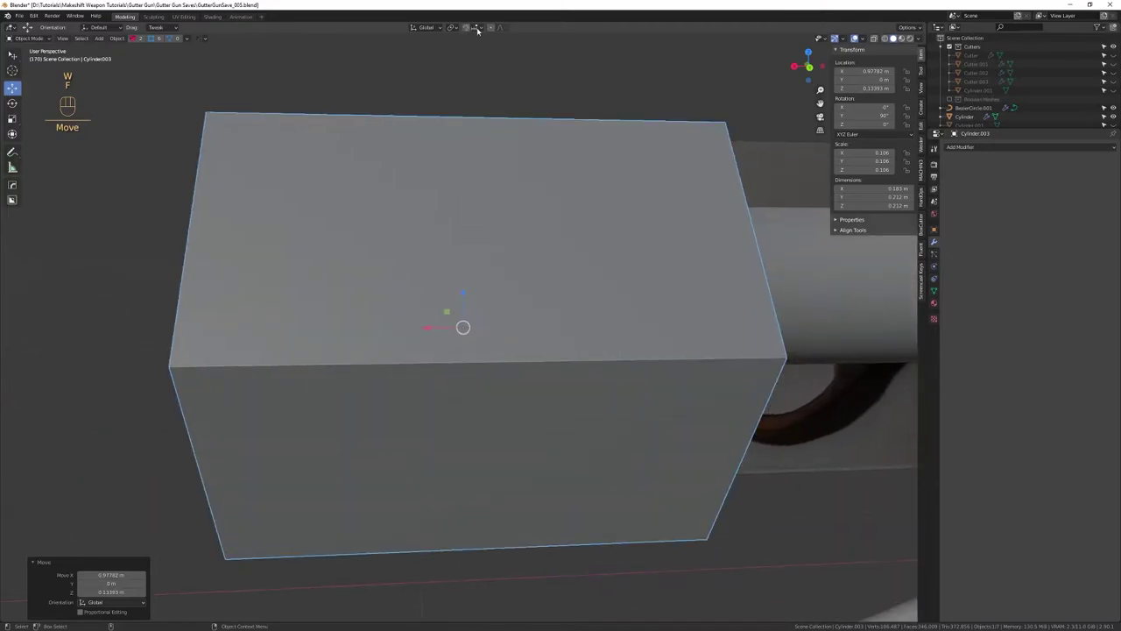
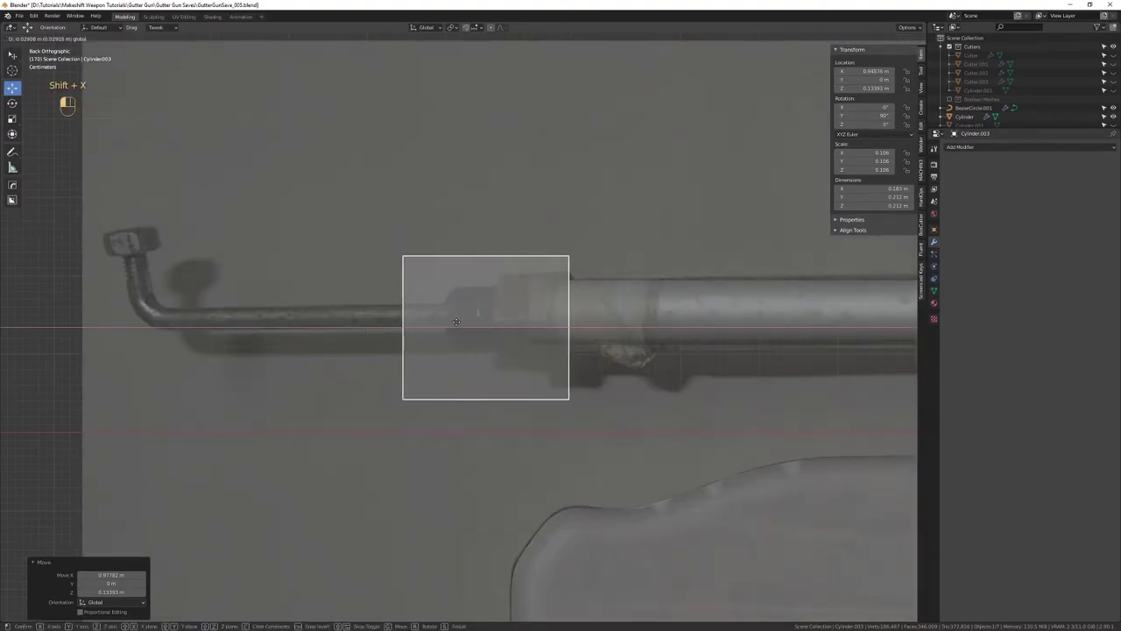
# Rotate and scale the cylinder into a hex nut fitted around the barrel's front end
pyautogui.press('r')
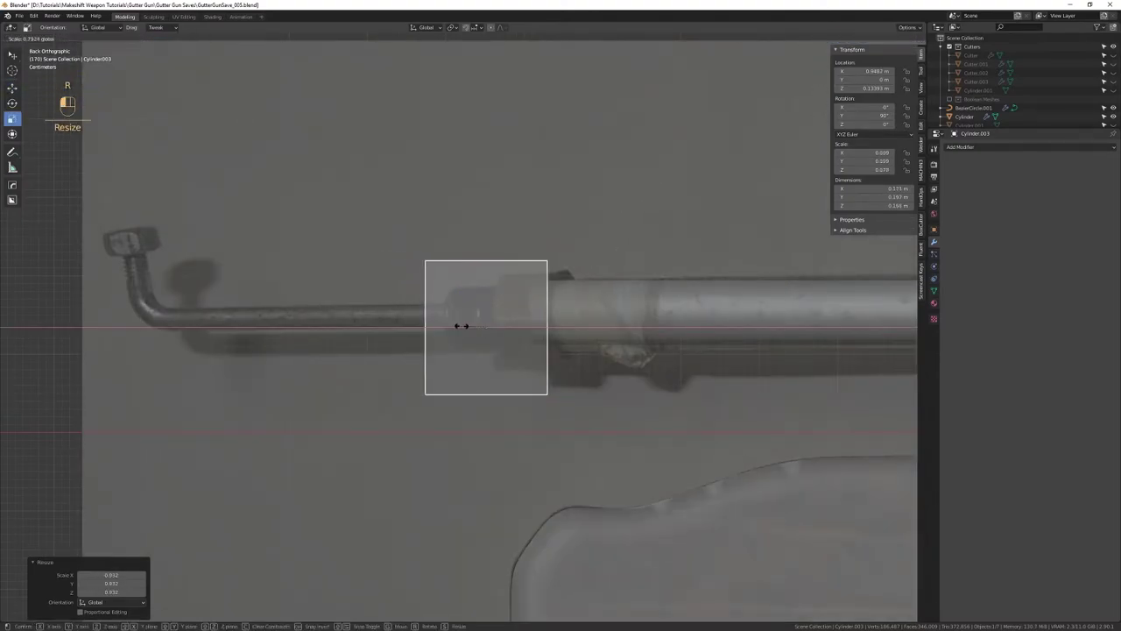
pyautogui.press('w')
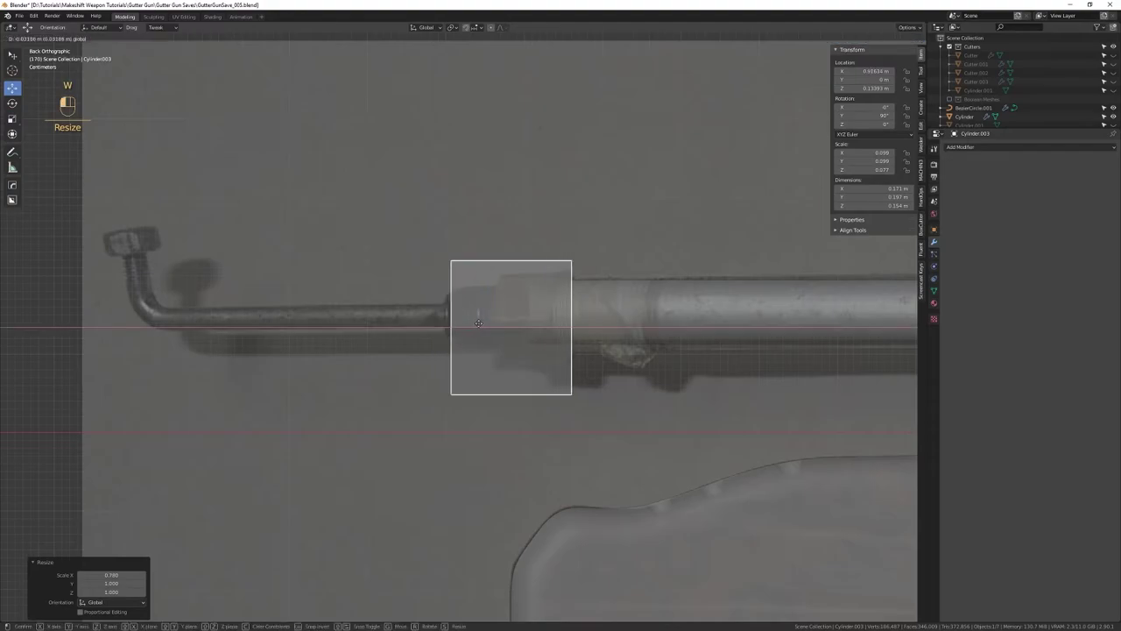
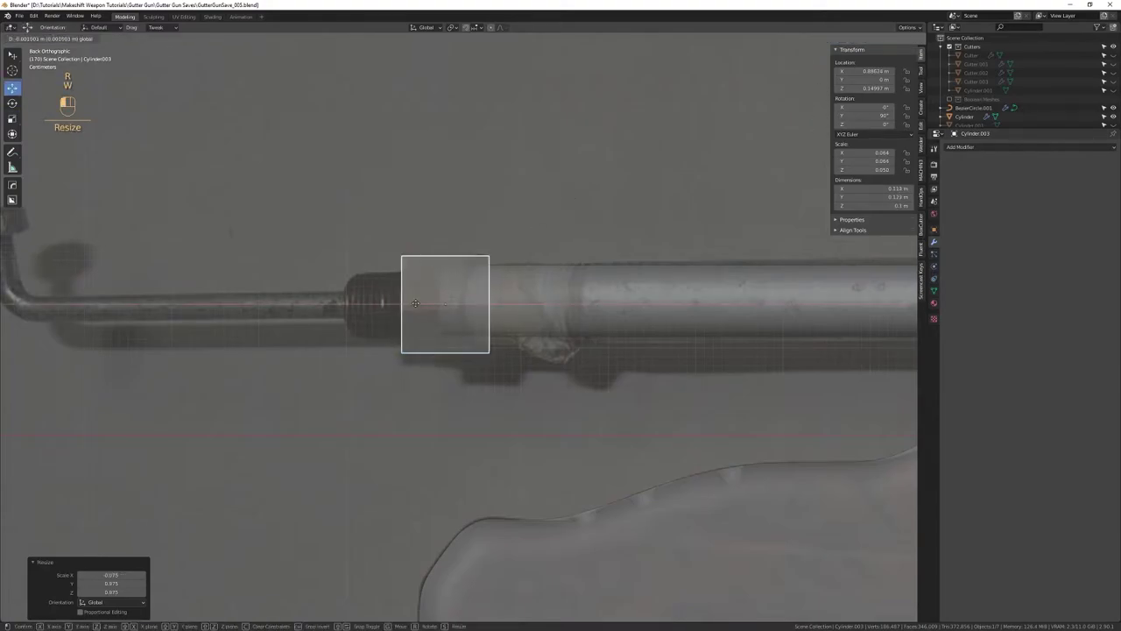
pyautogui.press('r')
pyautogui.press('w')
pyautogui.moveTo(594, 304); pyautogui.dragTo(569, 205)
pyautogui.moveTo(554, 223); pyautogui.dragTo(488, 249)
pyautogui.press('shift+x')
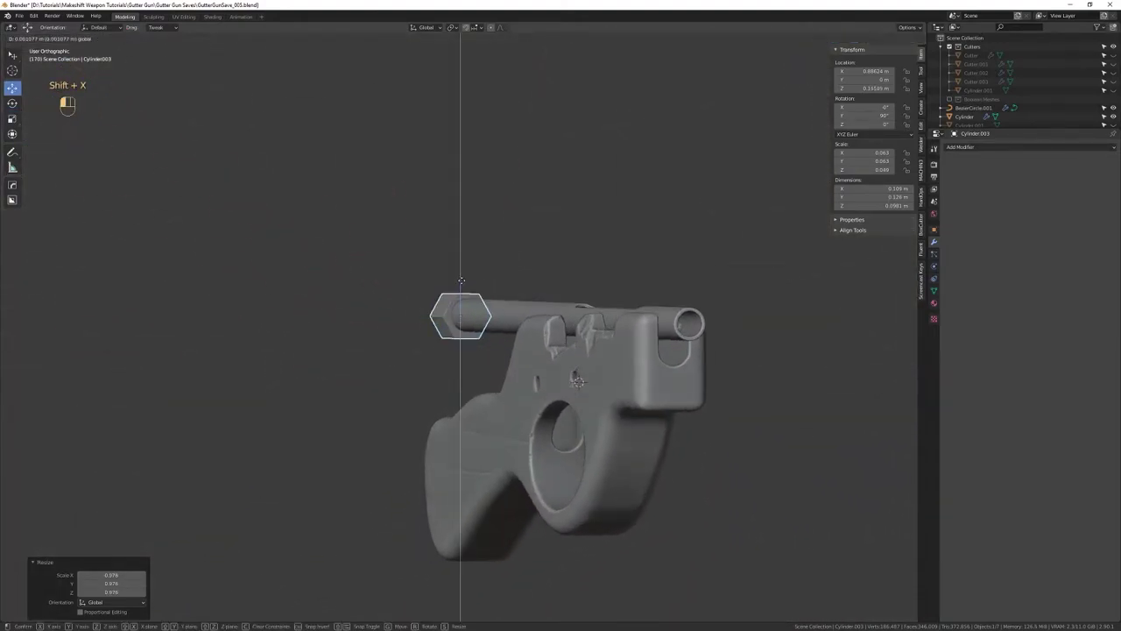
pyautogui.moveTo(470, 345); pyautogui.dragTo(477, 362)
pyautogui.moveTo(504, 300); pyautogui.dragTo(507, 369)
pyautogui.moveTo(480, 308); pyautogui.dragTo(458, 324)
pyautogui.moveTo(479, 323); pyautogui.dragTo(483, 373)
pyautogui.moveTo(481, 379); pyautogui.dragTo(467, 422)
pyautogui.moveTo(442, 341); pyautogui.dragTo(518, 344)
pyautogui.rightClick(518, 354)
pyautogui.moveTo(528, 365); pyautogui.dragTo(474, 362)
pyautogui.moveTo(471, 373); pyautogui.dragTo(495, 333)
pyautogui.moveTo(497, 331); pyautogui.dragTo(462, 324)
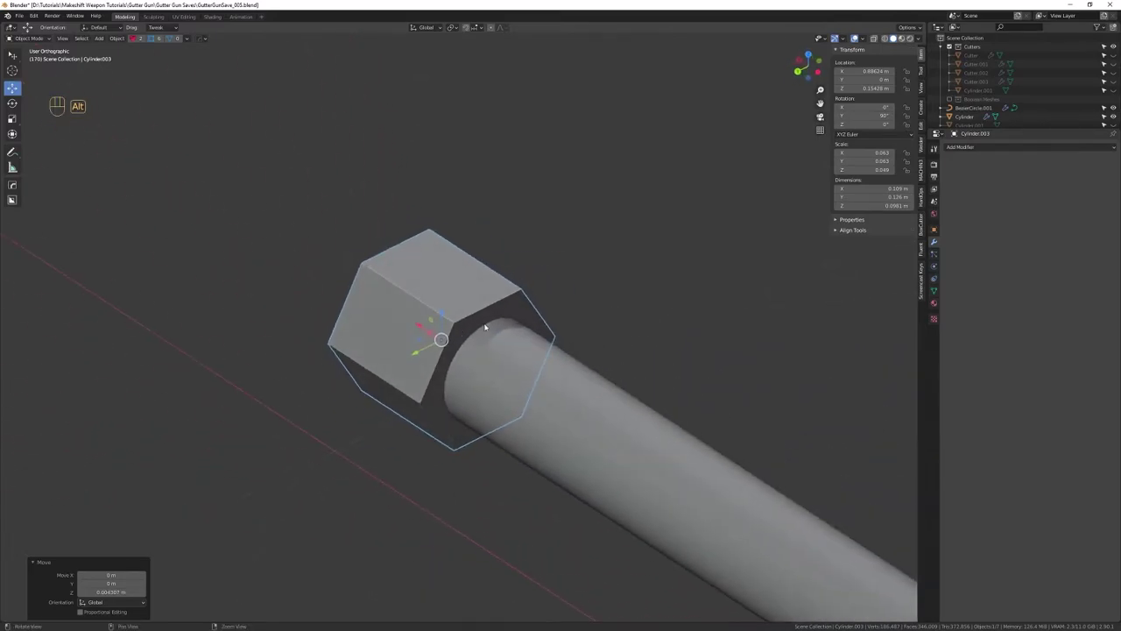
# Apply the nut's rotation and scale, inset its end face and scale the inner ring to fit the pipe
pyautogui.press('shift+Tab')
pyautogui.press('shift+Tab')
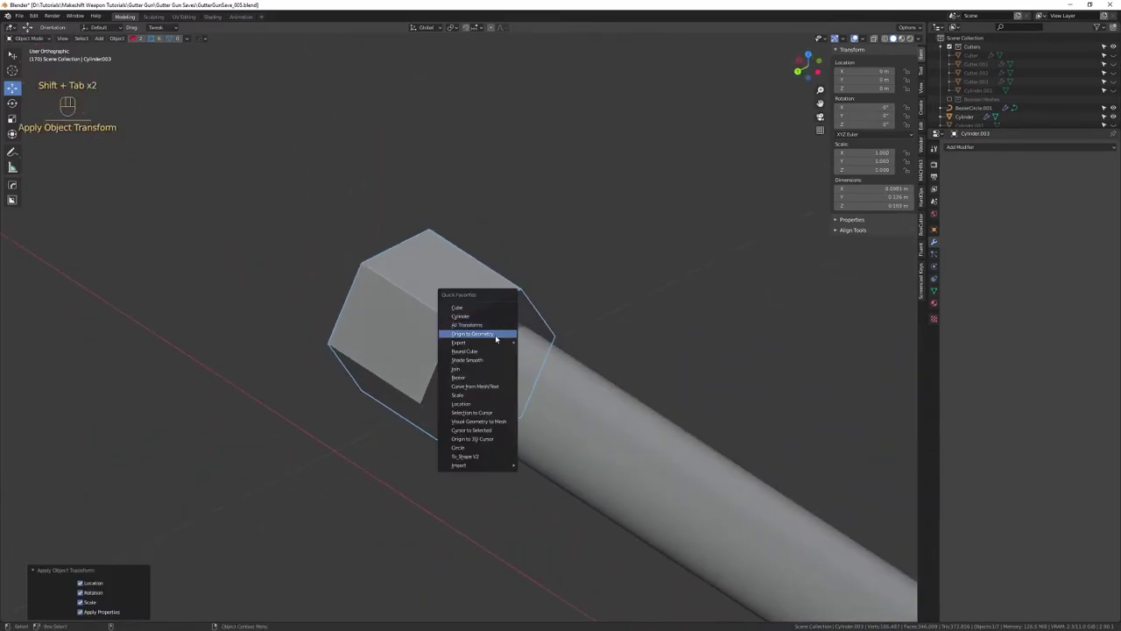
pyautogui.moveTo(521, 446); pyautogui.dragTo(479, 324)
pyautogui.moveTo(484, 335); pyautogui.dragTo(548, 323)
pyautogui.moveTo(533, 326); pyautogui.dragTo(551, 393)
pyautogui.moveTo(579, 339); pyautogui.dragTo(512, 339)
pyautogui.moveTo(484, 380); pyautogui.dragTo(498, 416)
pyautogui.moveTo(498, 414); pyautogui.dragTo(487, 353)
pyautogui.moveTo(484, 360); pyautogui.dragTo(576, 360)
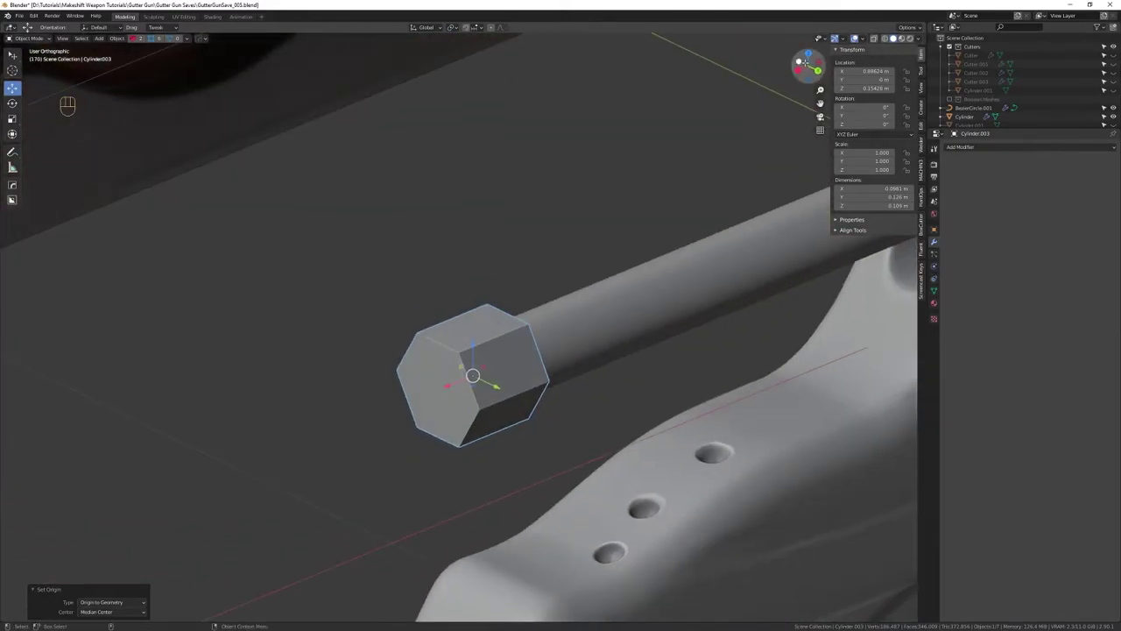
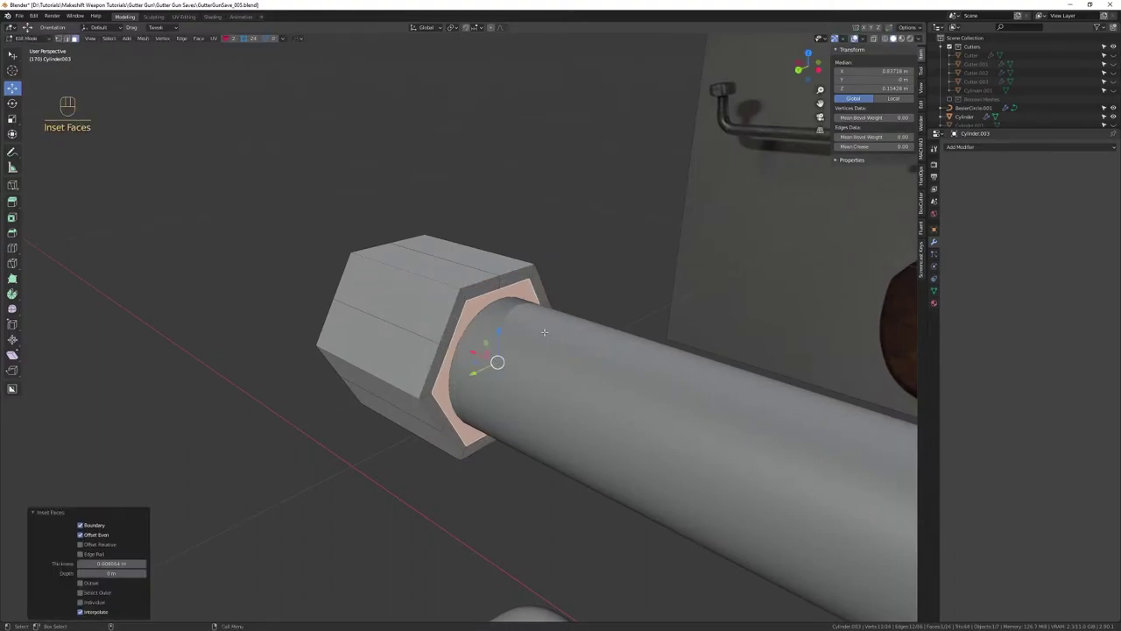
pyautogui.press('shift+Tab')
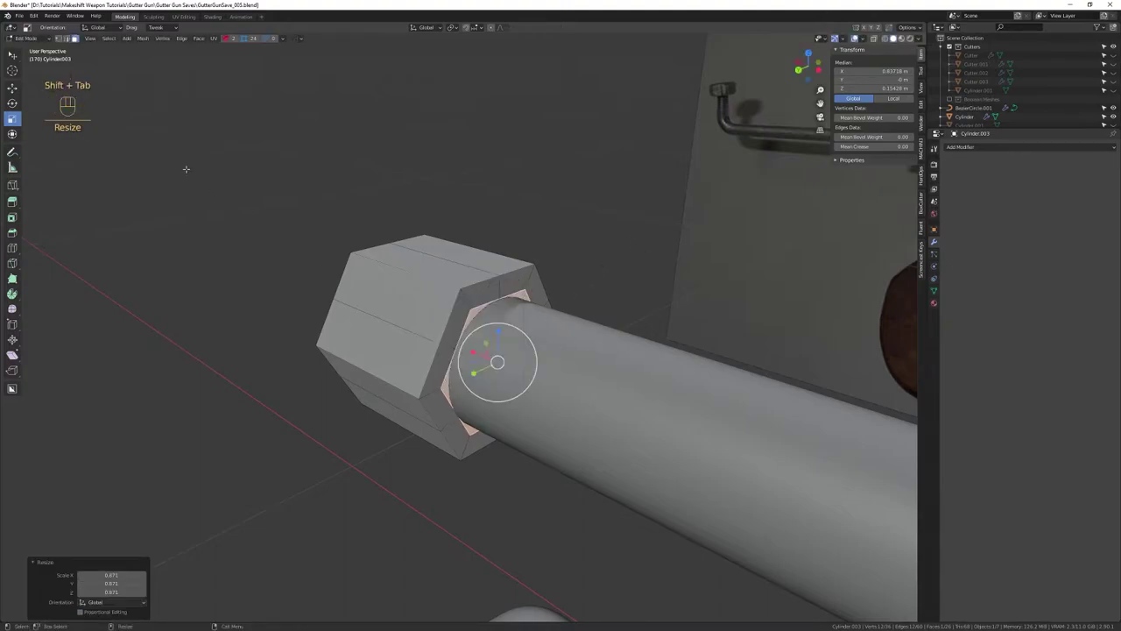
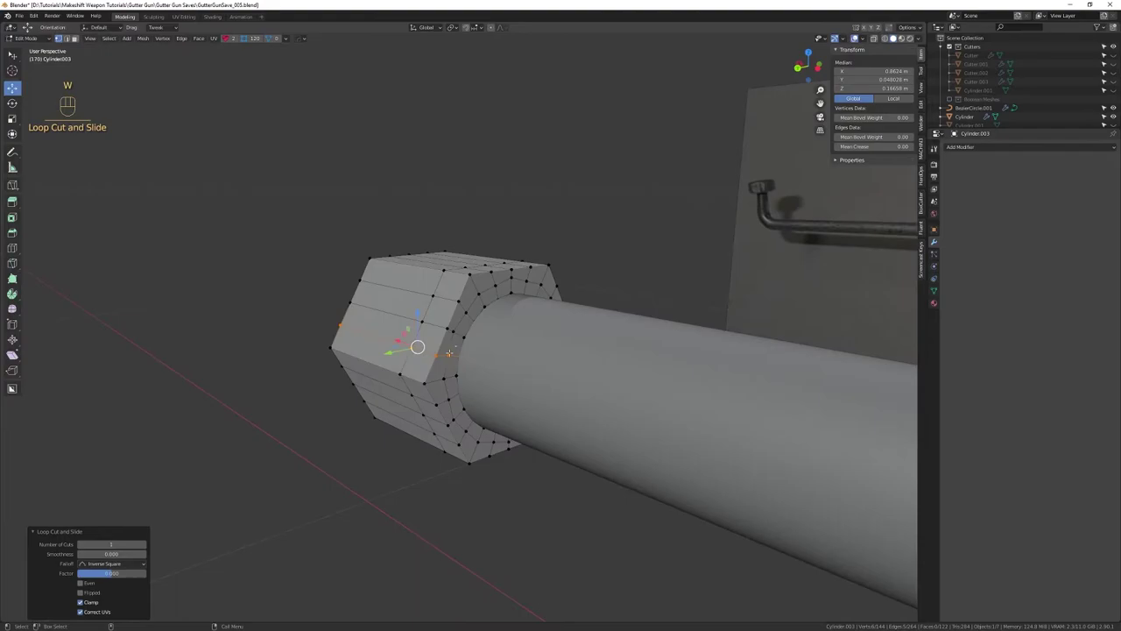
# Slide the nut's outer edge vertices inward to chamfer the side facing the pipe
pyautogui.press('2')
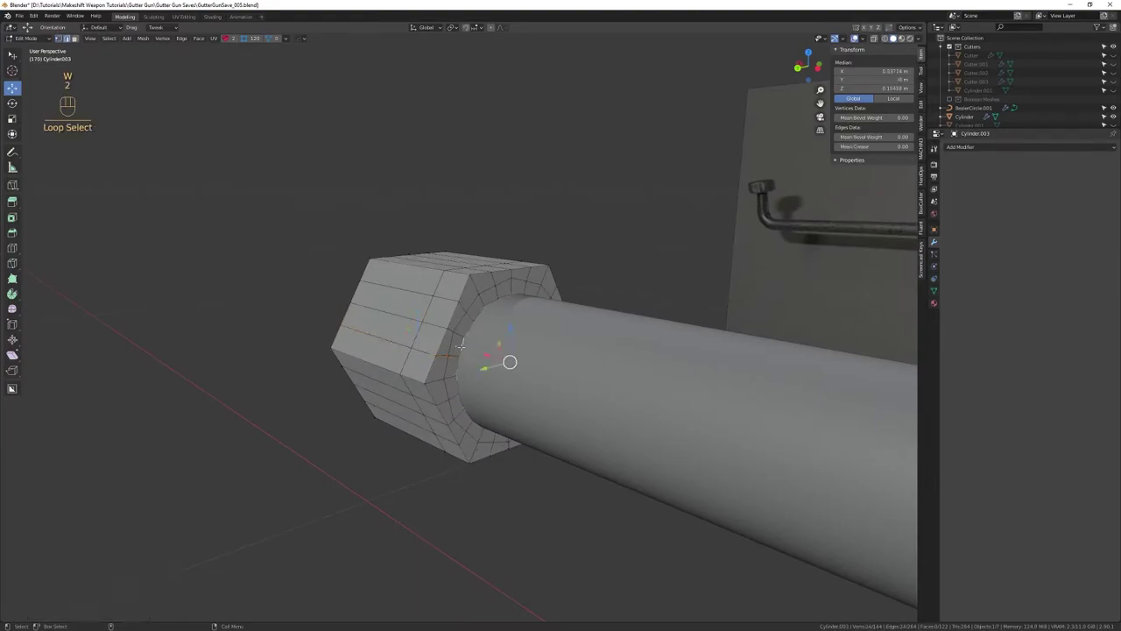
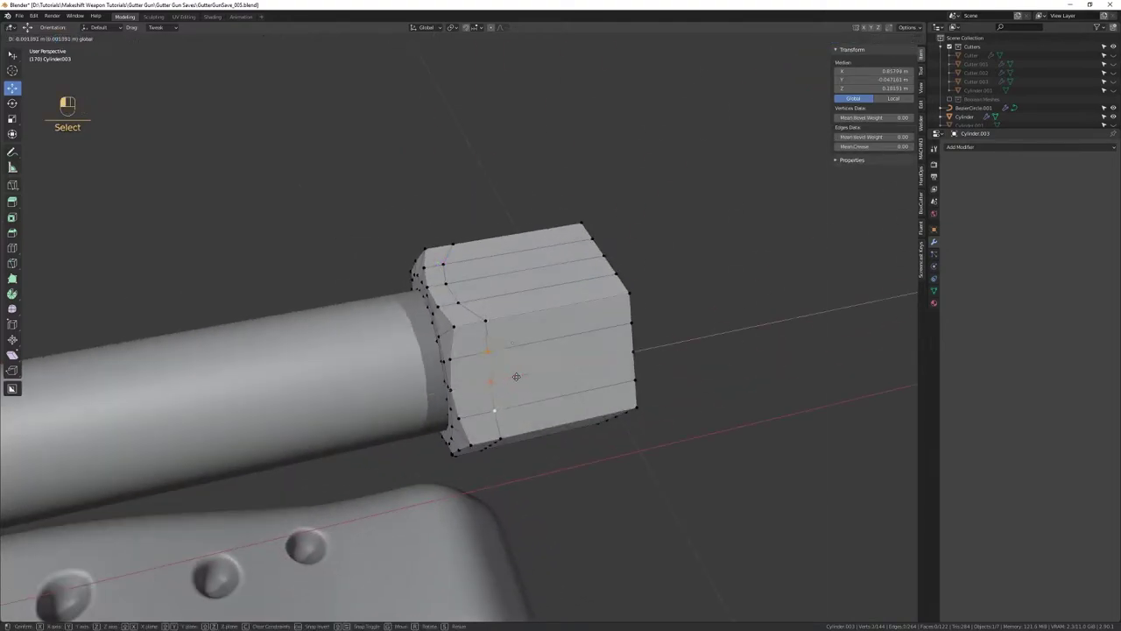
pyautogui.click(483, 410)
pyautogui.press('4')
pyautogui.press('q')
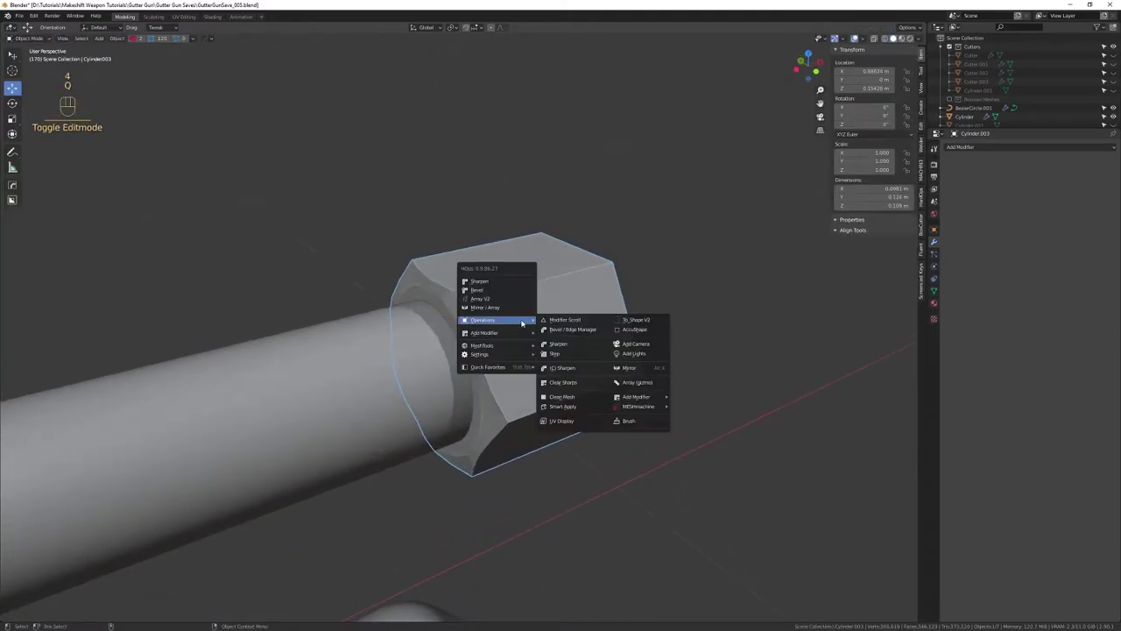
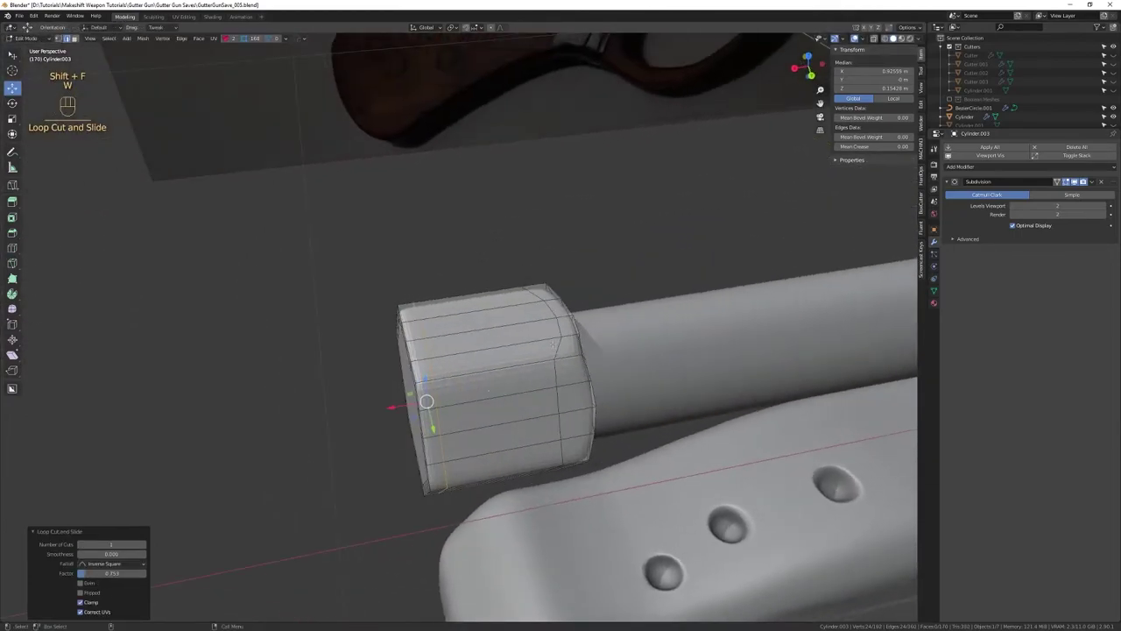
# Flatten the nut's new front edge loop along one axis so the face is flat and round
pyautogui.press('alt+x')
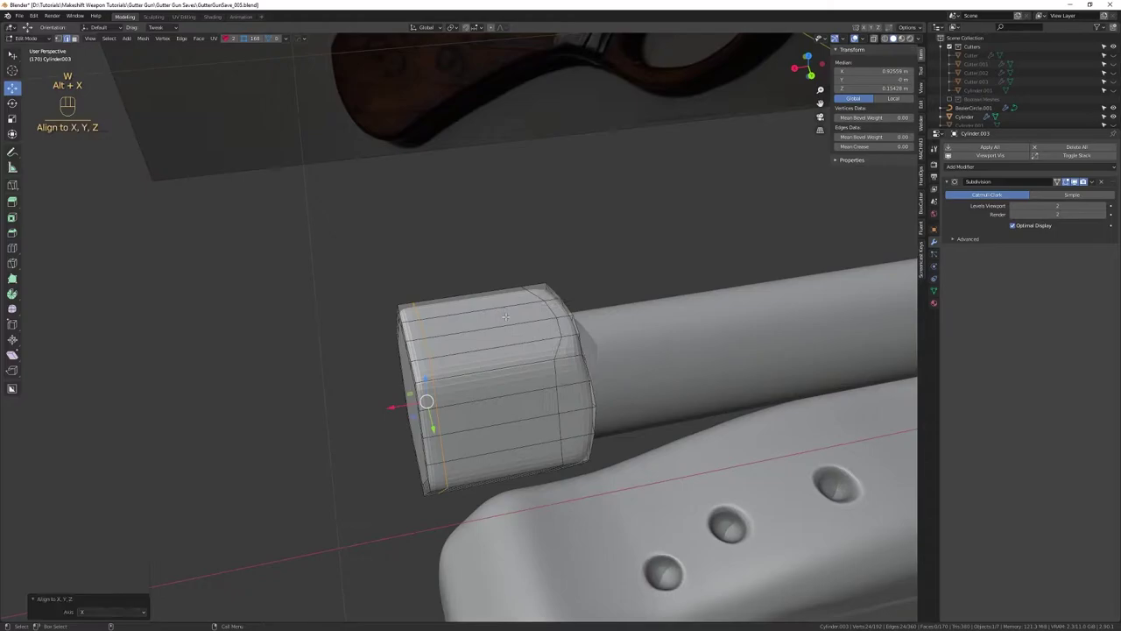
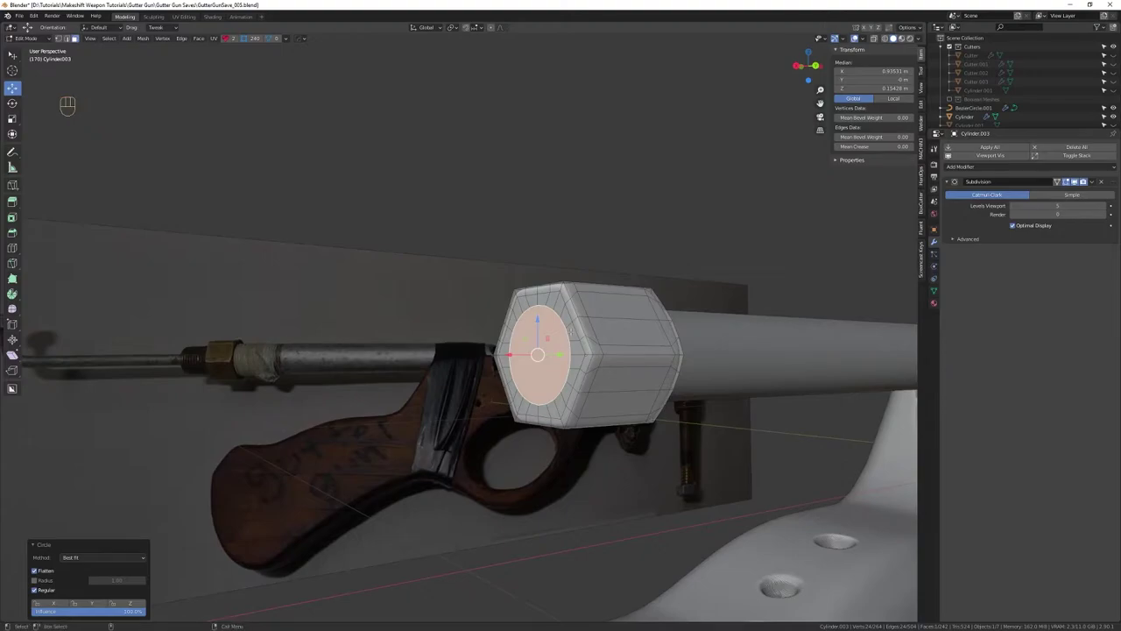
# Leave edit mode and inspect the finished nut from all sides
pyautogui.press('4')
pyautogui.moveTo(636, 402); pyautogui.dragTo(602, 330)
pyautogui.moveTo(601, 338); pyautogui.dragTo(528, 377)
pyautogui.moveTo(526, 381); pyautogui.dragTo(517, 314)
pyautogui.moveTo(518, 319); pyautogui.dragTo(555, 292)
pyautogui.moveTo(548, 304); pyautogui.dragTo(520, 293)
pyautogui.moveTo(518, 309); pyautogui.dragTo(518, 369)
pyautogui.moveTo(532, 317); pyautogui.dragTo(457, 310)
pyautogui.moveTo(514, 306); pyautogui.dragTo(504, 326)
# Add a cylinder tip on the nut's front face with HardOps and bevel its front rim
pyautogui.press('q')
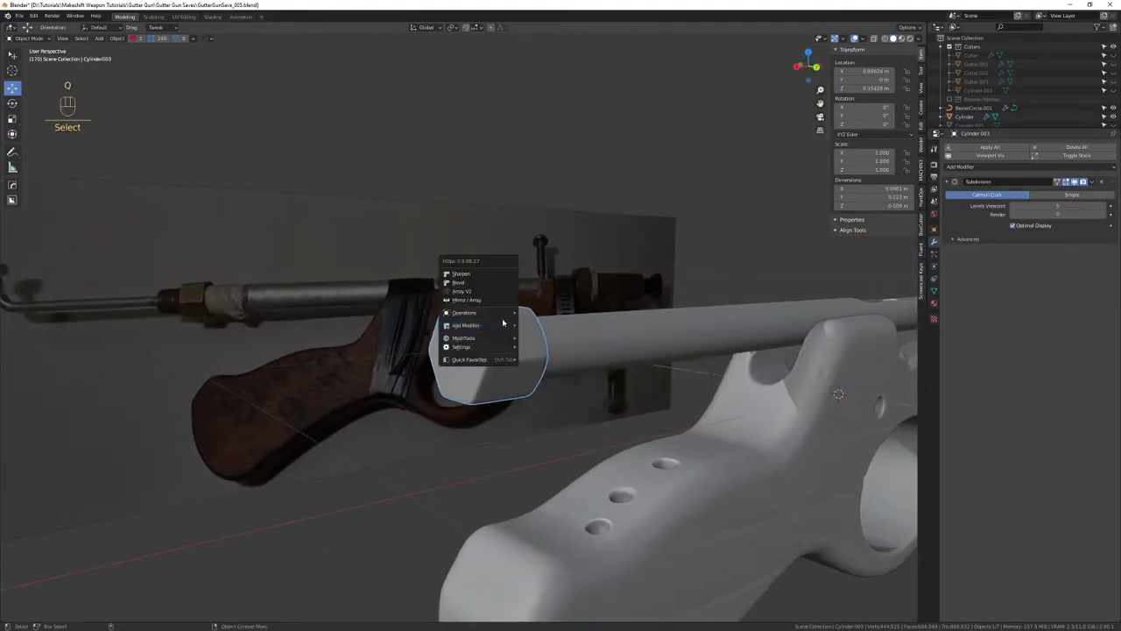
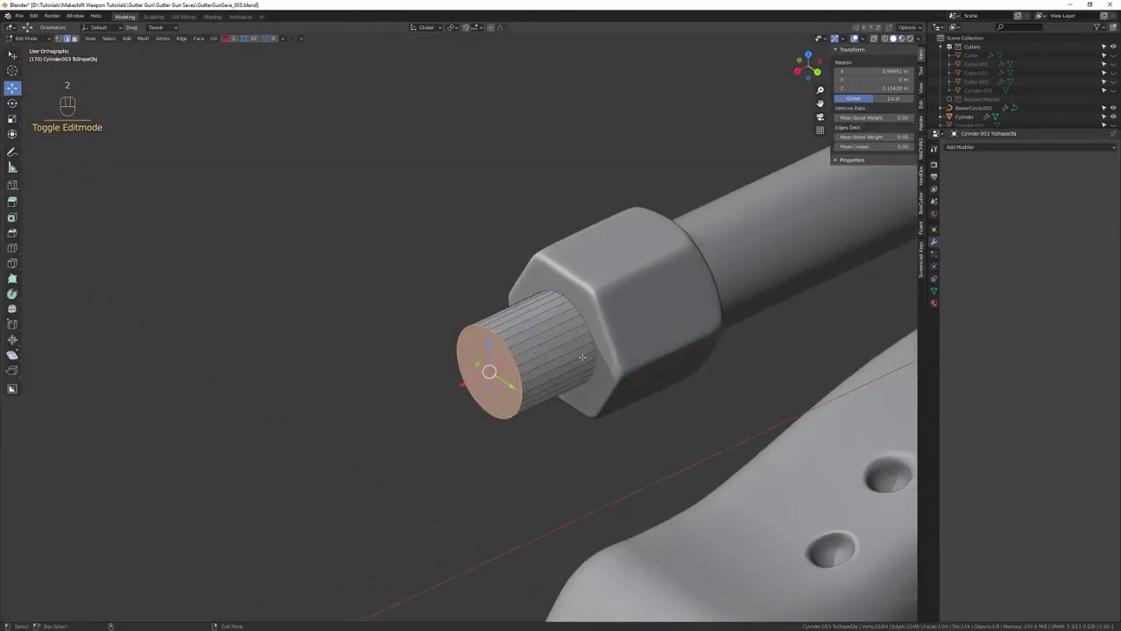
pyautogui.press('alt+b')
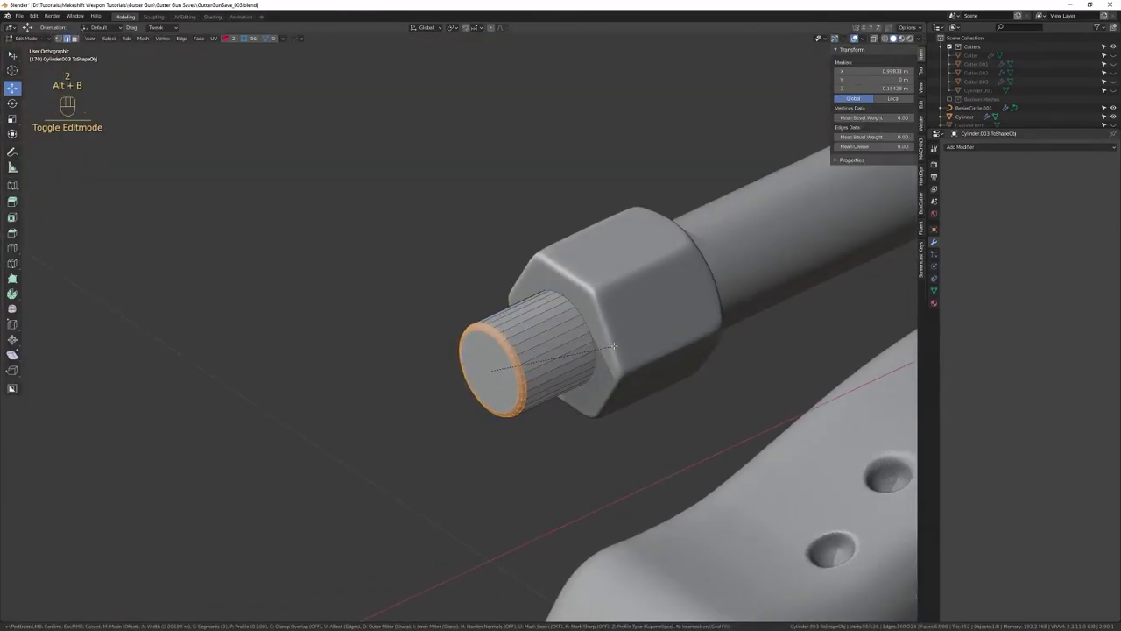
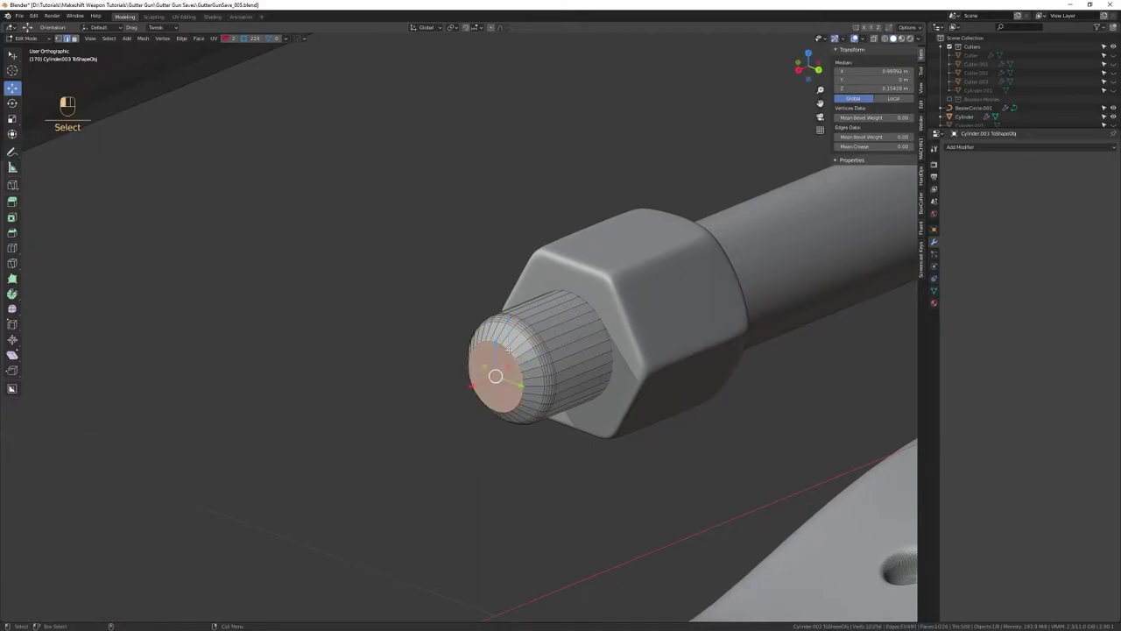
pyautogui.press('alt+b')
# Run HardOps Sharpen on the nozzle tip's edges
pyautogui.press('4')
pyautogui.moveTo(665, 445); pyautogui.dragTo(642, 360)
pyautogui.moveTo(643, 385); pyautogui.dragTo(609, 305)
pyautogui.moveTo(607, 307); pyautogui.dragTo(588, 319)
pyautogui.press('q')
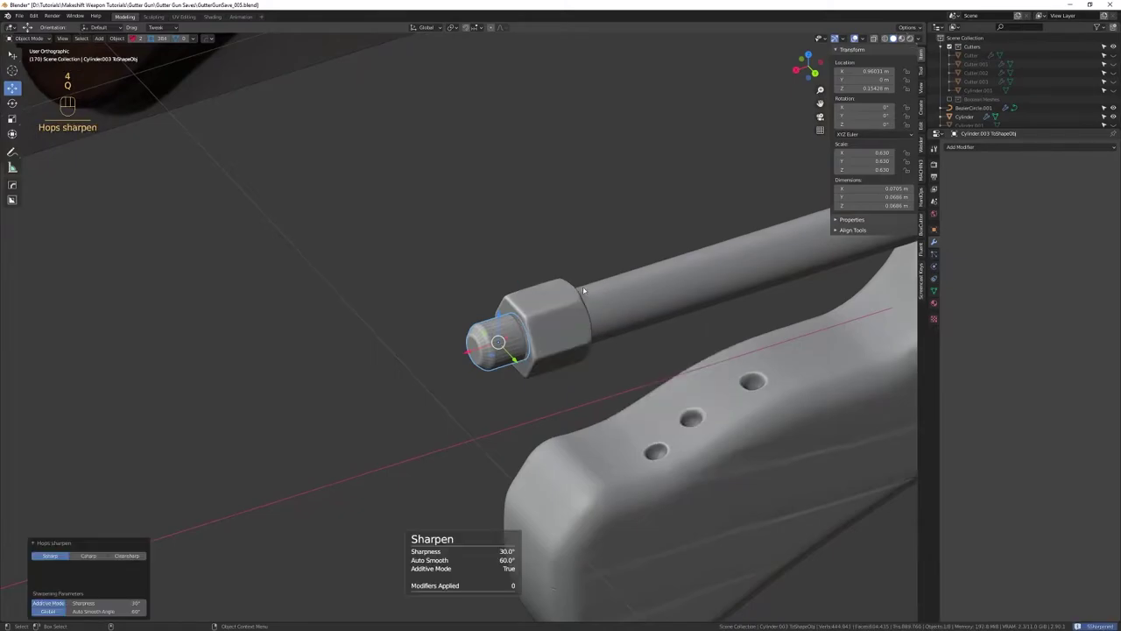
# Line the view up as a flat side orthographic view matching the reference photo
pyautogui.moveTo(600, 399); pyautogui.dragTo(593, 338)
pyautogui.moveTo(591, 343); pyautogui.dragTo(559, 278)
pyautogui.moveTo(556, 274); pyautogui.dragTo(537, 251)
pyautogui.middleClick(537, 284)
pyautogui.moveTo(542, 309); pyautogui.dragTo(551, 321)
pyautogui.moveTo(556, 319); pyautogui.dragTo(552, 357)
pyautogui.moveTo(546, 335); pyautogui.dragTo(555, 334)
pyautogui.moveTo(526, 418); pyautogui.dragTo(516, 319)
pyautogui.moveTo(541, 357); pyautogui.dragTo(524, 321)
pyautogui.click(516, 324)
pyautogui.click(644, 311)
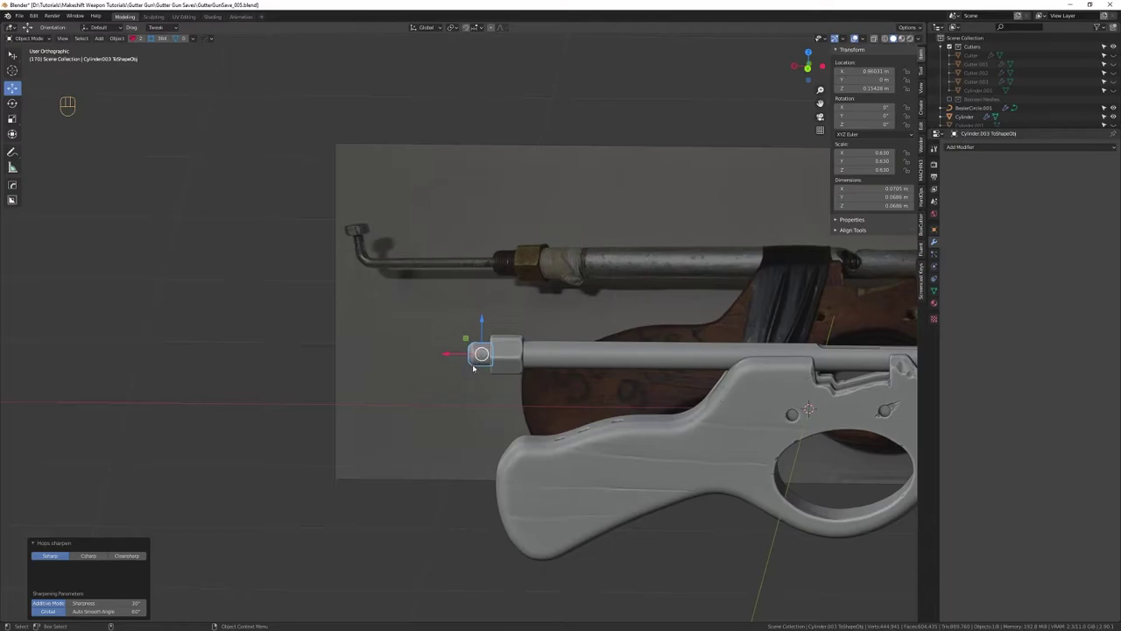
pyautogui.moveTo(475, 361); pyautogui.dragTo(485, 365)
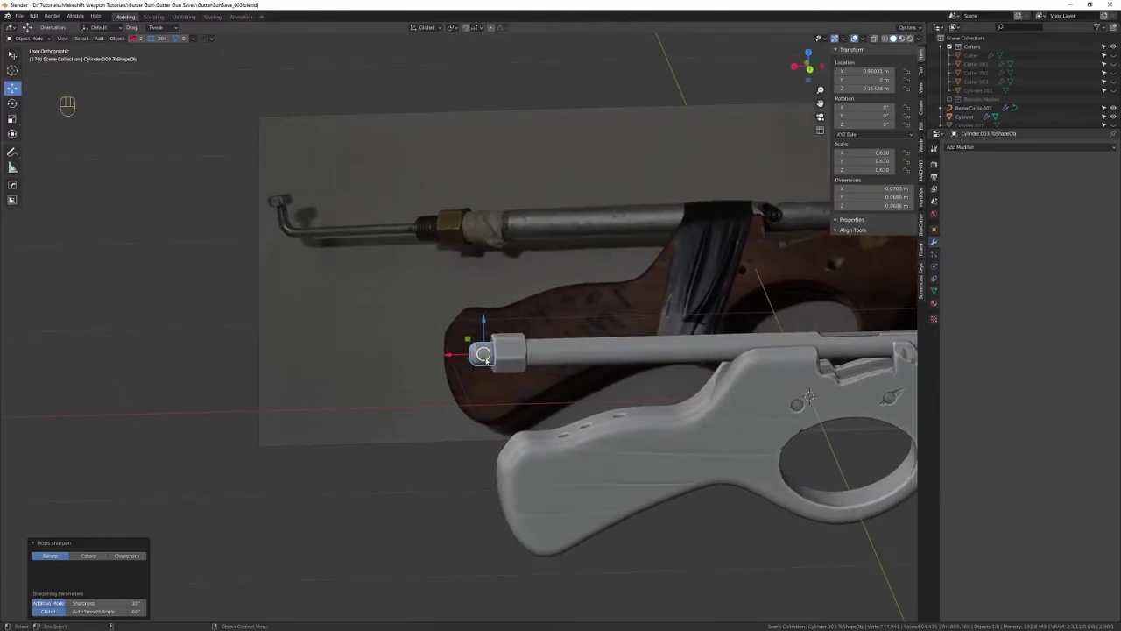
pyautogui.middleClick(490, 359)
pyautogui.moveTo(489, 370); pyautogui.dragTo(491, 354)
pyautogui.click(486, 356)
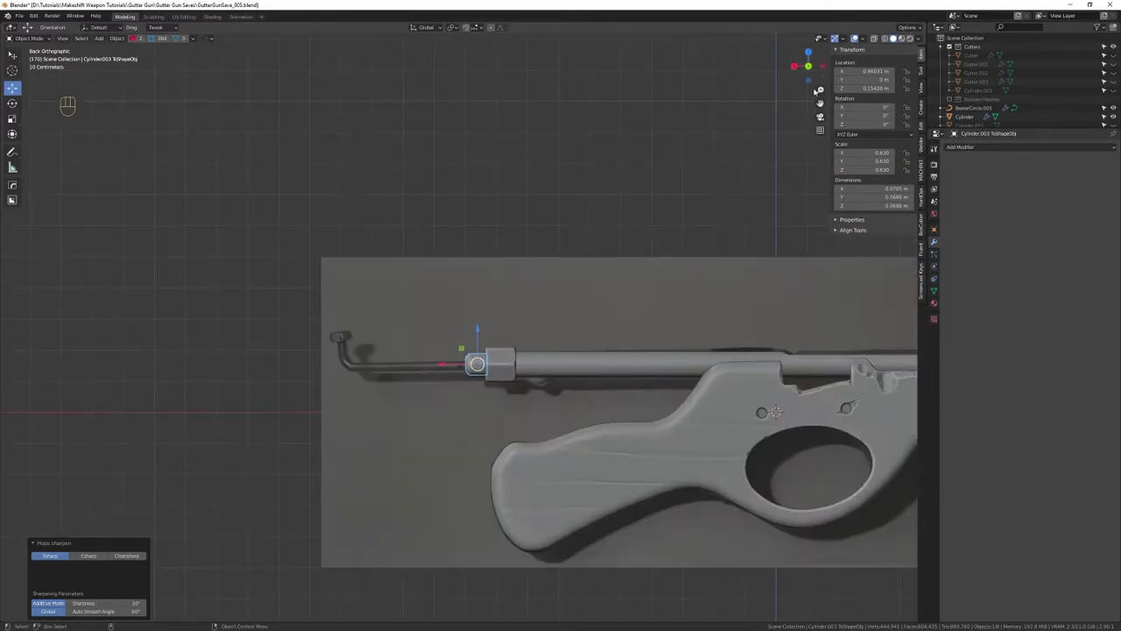
pyautogui.click(824, 129)
# Zoom in on the reference rod past the nozzle and save the gutter gun file
pyautogui.moveTo(415, 339); pyautogui.dragTo(553, 300)
pyautogui.moveTo(564, 316); pyautogui.dragTo(572, 345)
pyautogui.moveTo(585, 332); pyautogui.dragTo(584, 369)
pyautogui.moveTo(636, 342); pyautogui.dragTo(546, 351)
pyautogui.press('ctrl+s')
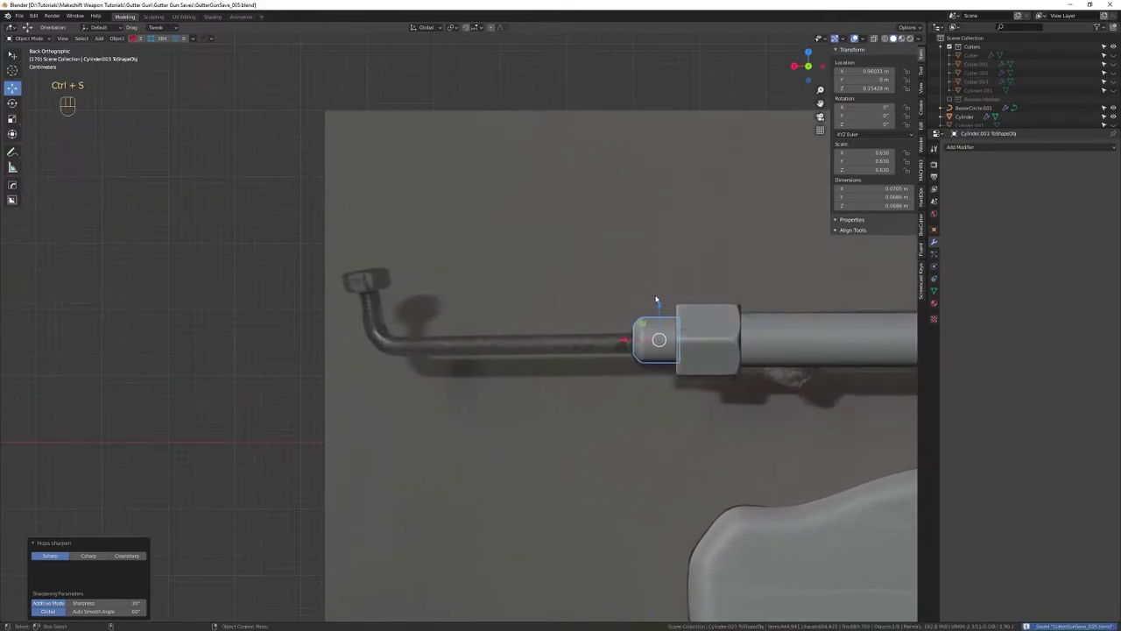
pyautogui.moveTo(665, 301); pyautogui.dragTo(550, 304)
# Save a new incremental numbered version of the gutter gun file
pyautogui.press('ctrl+s')
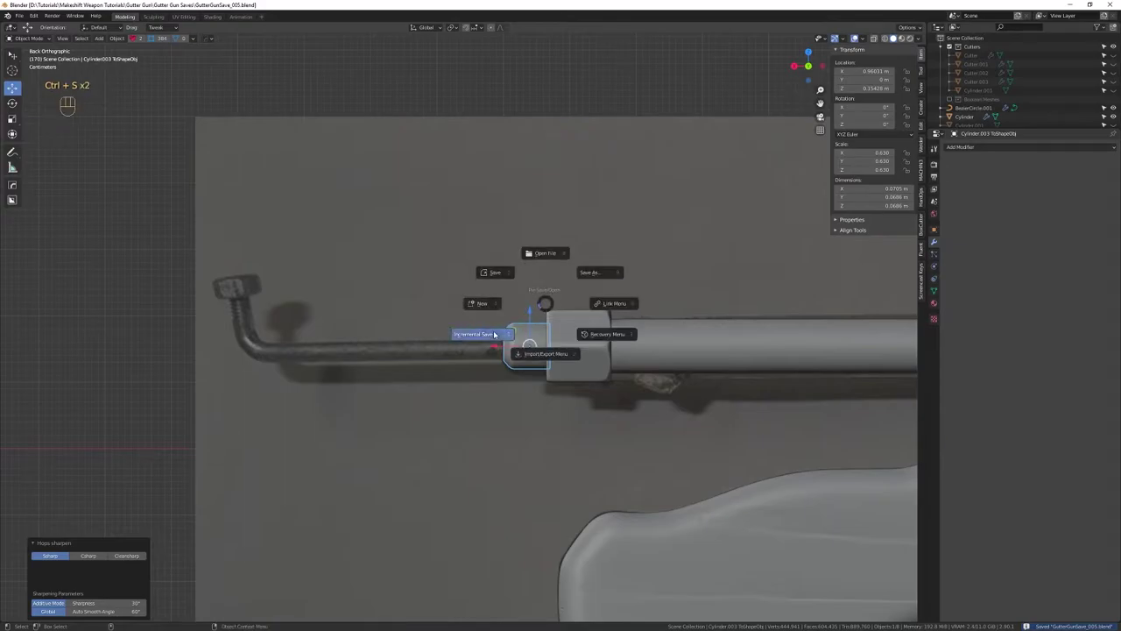
pyautogui.moveTo(673, 332); pyautogui.dragTo(696, 284)
pyautogui.moveTo(695, 282); pyautogui.dragTo(379, 333)
pyautogui.moveTo(446, 381); pyautogui.dragTo(449, 300)
pyautogui.moveTo(500, 346); pyautogui.dragTo(500, 266)
pyautogui.moveTo(534, 250); pyautogui.dragTo(542, 261)
pyautogui.moveTo(397, 276); pyautogui.dragTo(541, 277)
pyautogui.moveTo(505, 284); pyautogui.dragTo(555, 276)
pyautogui.moveTo(539, 310); pyautogui.dragTo(541, 355)
pyautogui.moveTo(570, 341); pyautogui.dragTo(580, 369)
pyautogui.moveTo(612, 335); pyautogui.dragTo(418, 323)
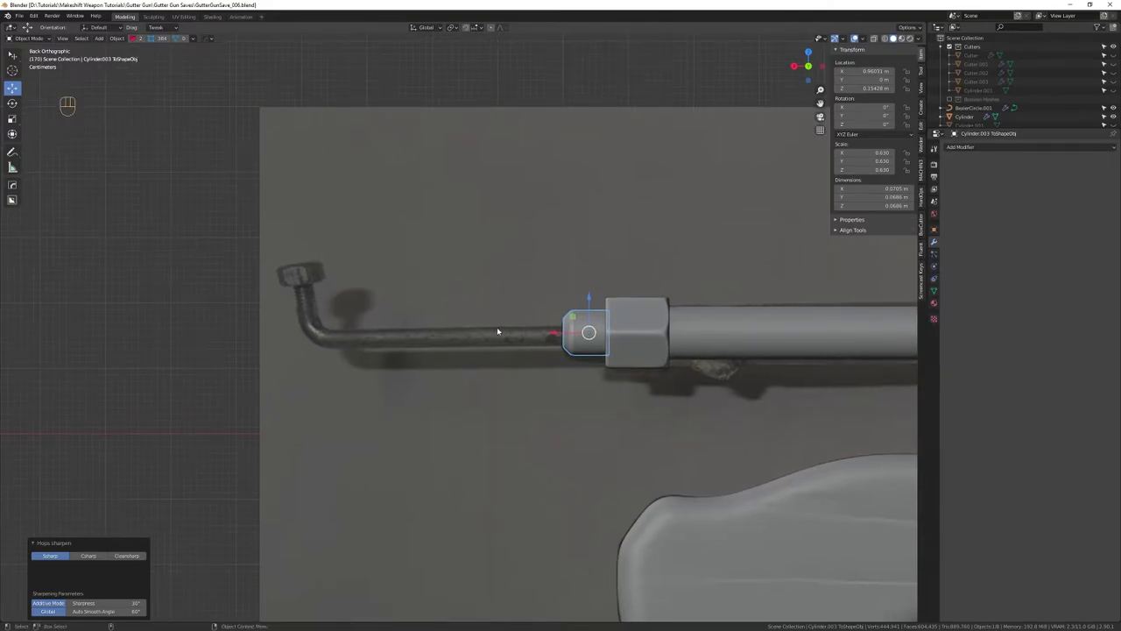
pyautogui.press('shift+Tab')
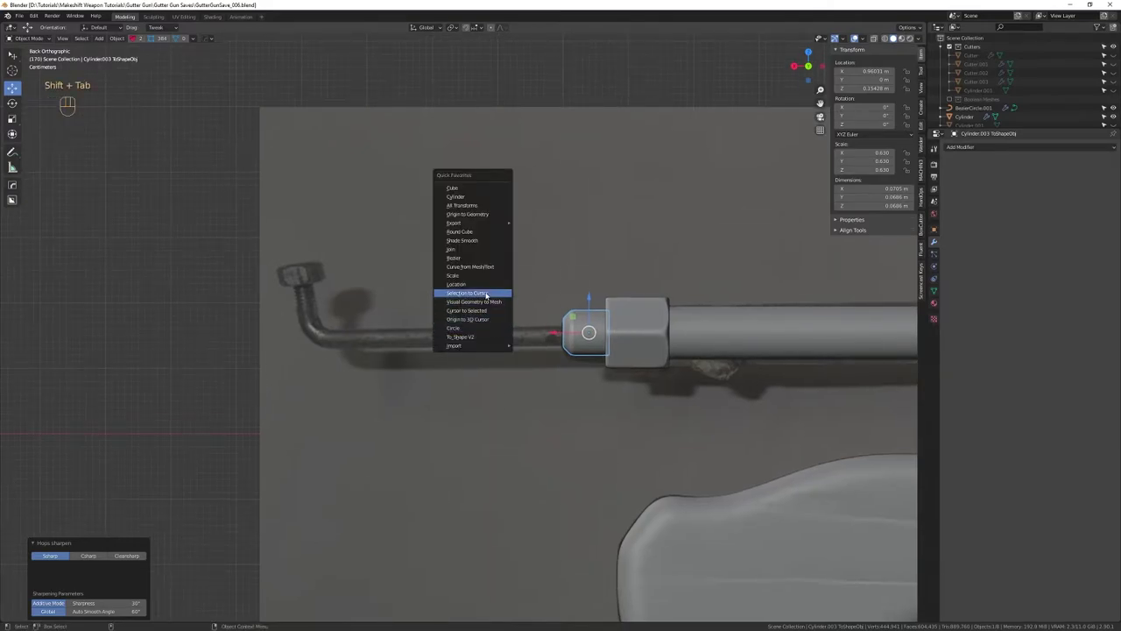
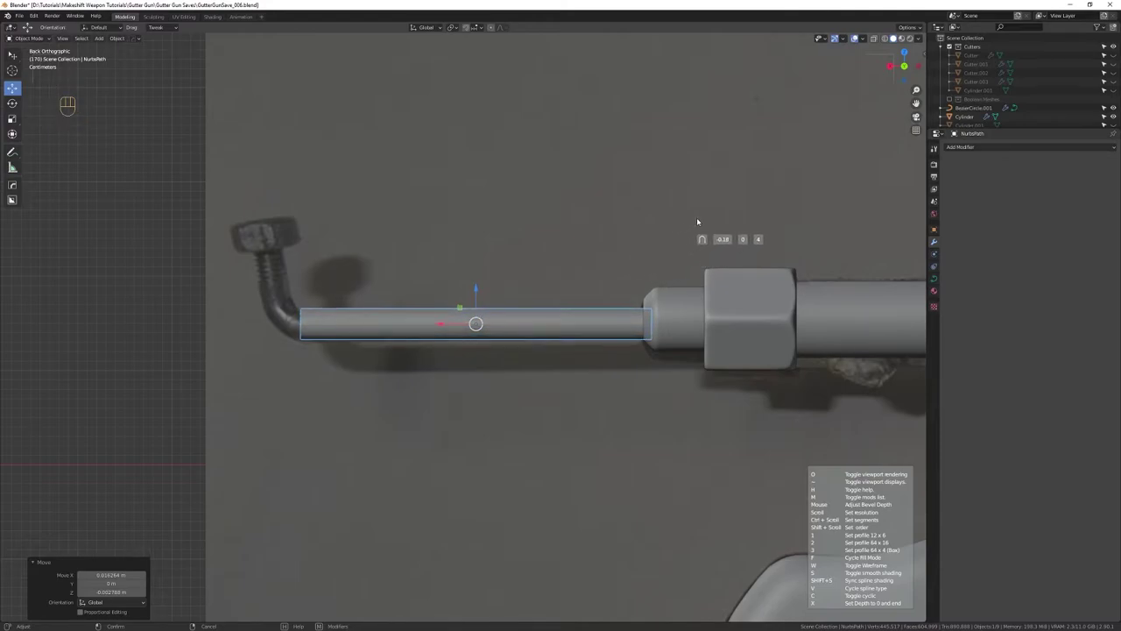
# Stretch the new NURBS pipe curve along the reference rod from the nozzle tip
pyautogui.press('w')
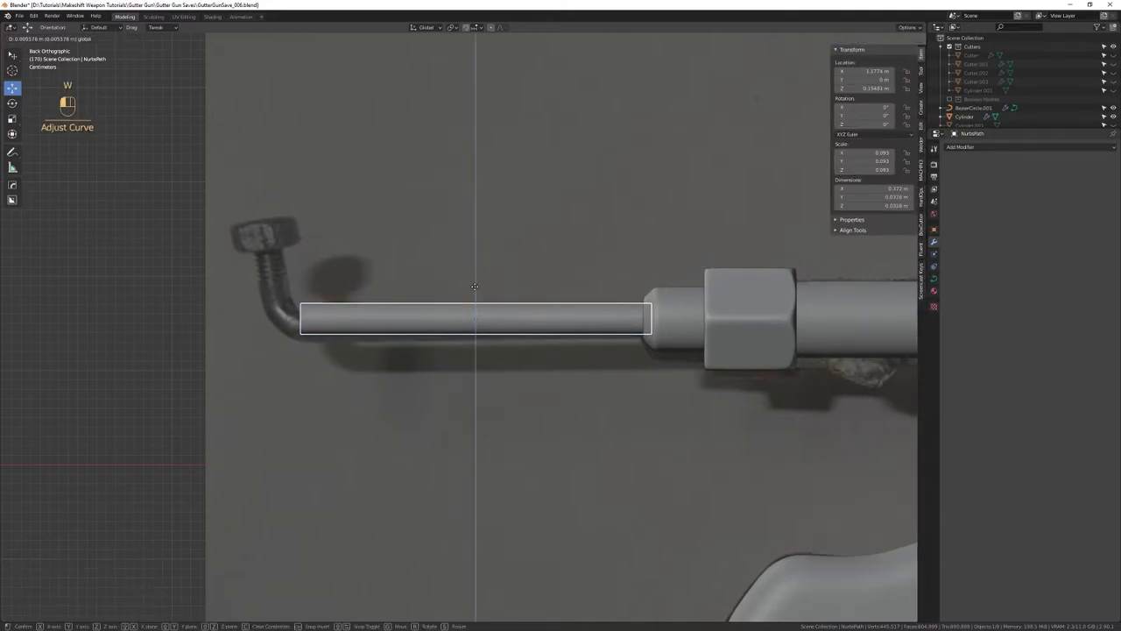
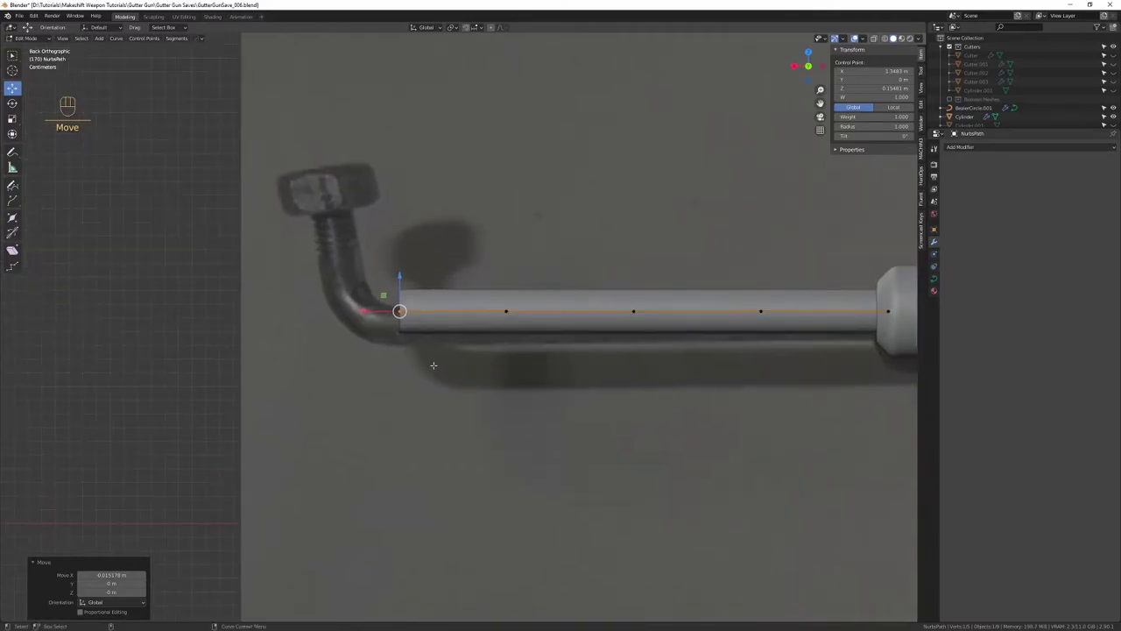
# Extrude the pipe curve's end twice and bend it upward into the reference's L-shaped elbow
pyautogui.press('ctrl+e')
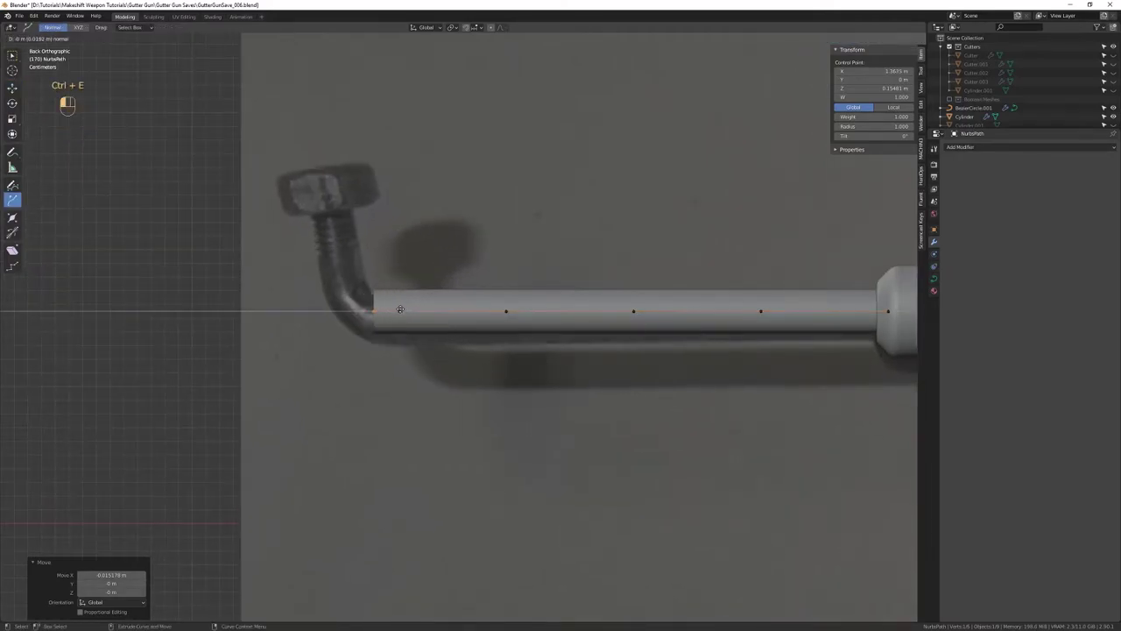
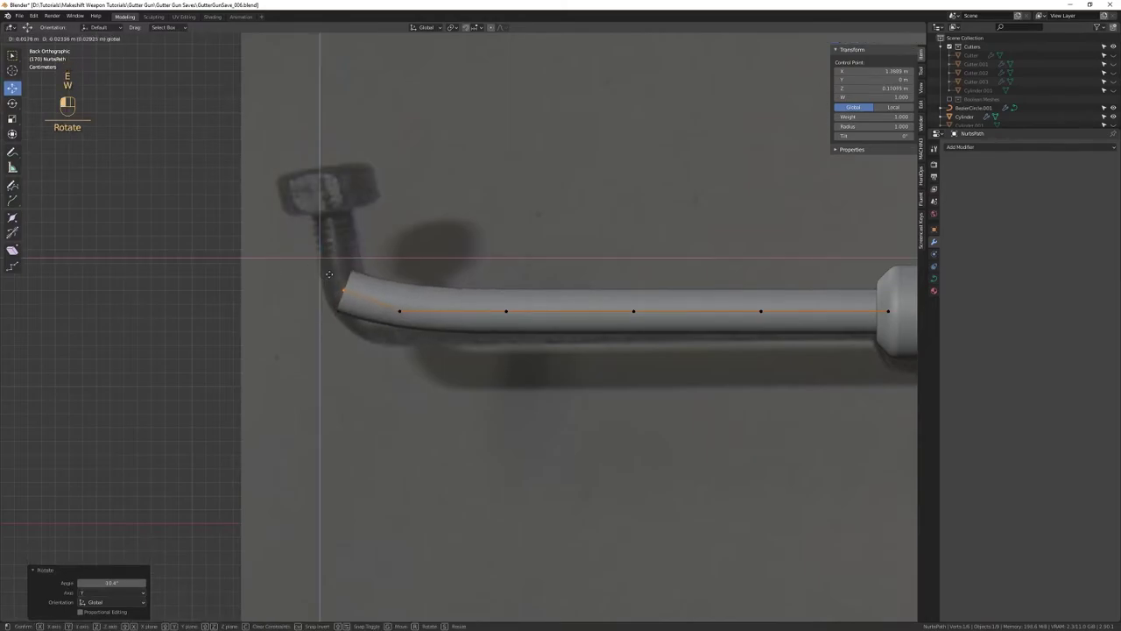
pyautogui.press('ctrl+e')
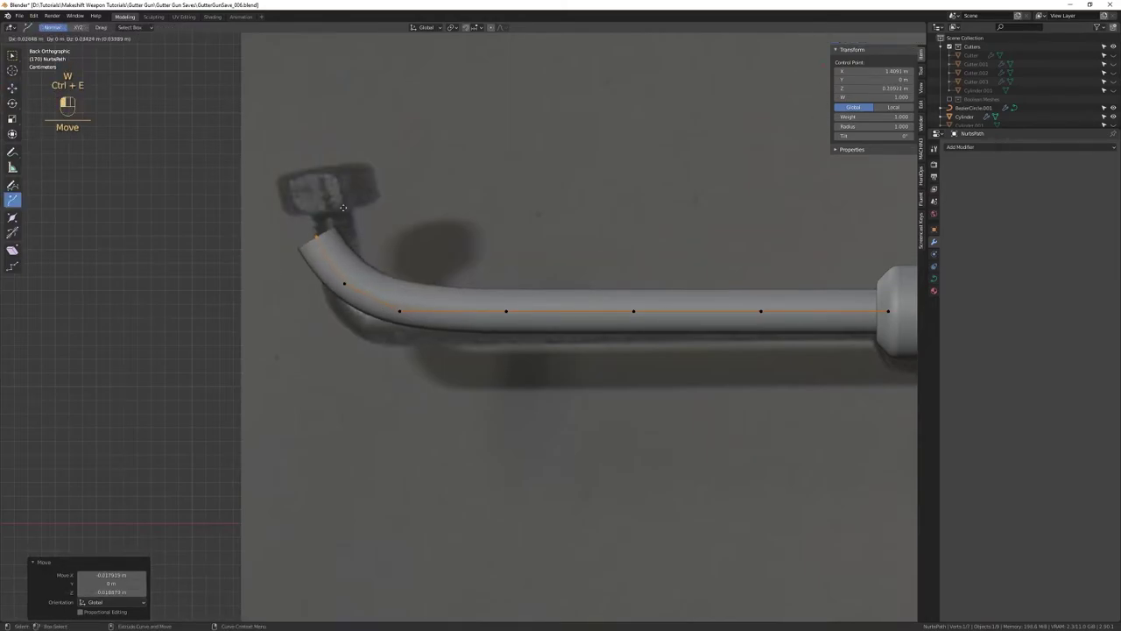
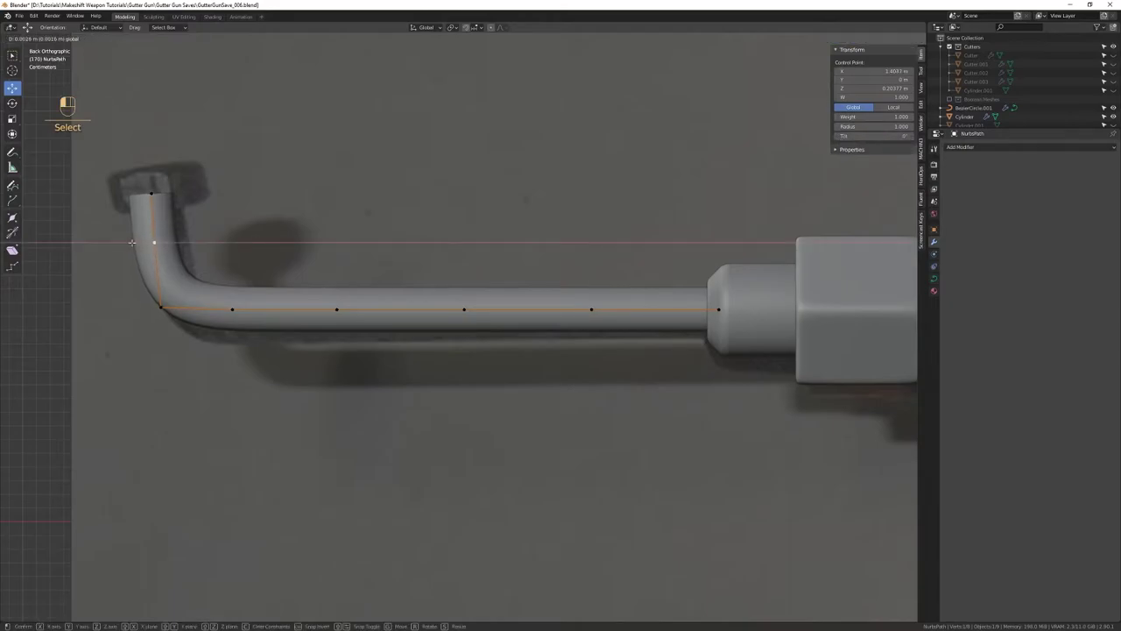
pyautogui.press('4')
pyautogui.moveTo(491, 307); pyautogui.dragTo(433, 318)
pyautogui.moveTo(439, 323); pyautogui.dragTo(437, 269)
pyautogui.rightClick(439, 295)
pyautogui.moveTo(432, 274); pyautogui.dragTo(476, 283)
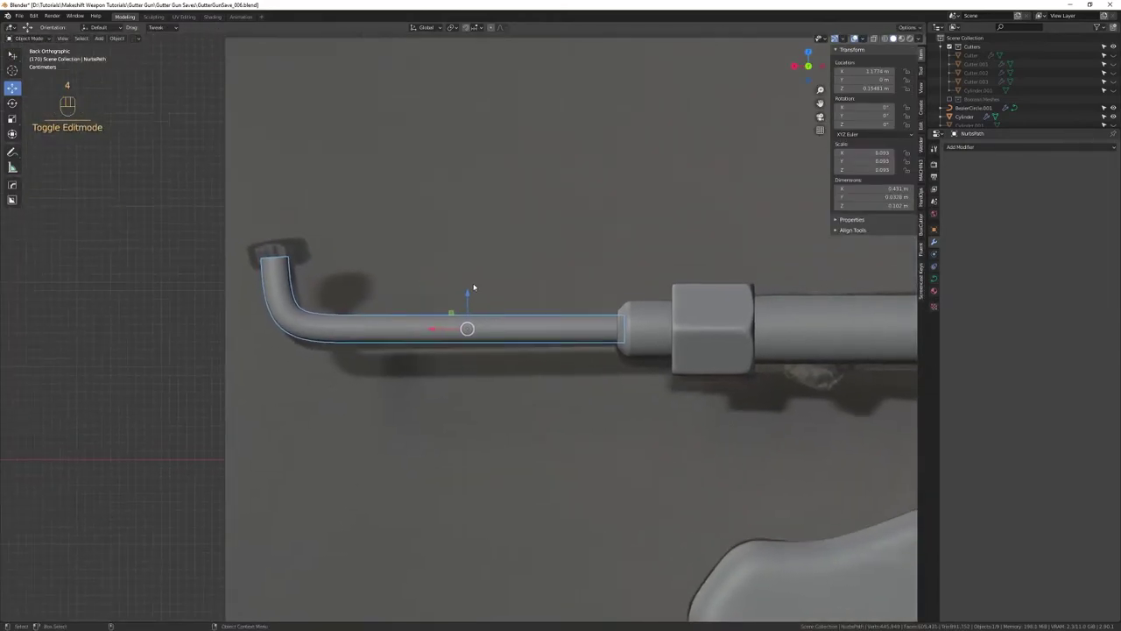
# Orbit the view around the pipe to inspect the nozzle tube against the reference
pyautogui.middleClick(423, 285)
pyautogui.moveTo(437, 297); pyautogui.dragTo(434, 318)
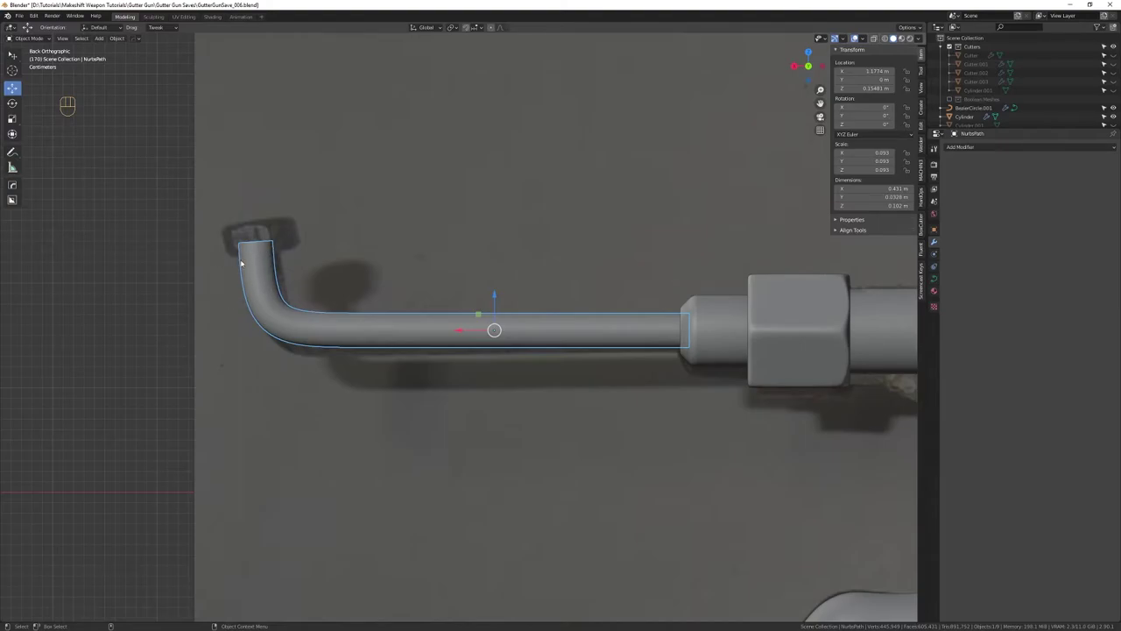
pyautogui.moveTo(303, 269); pyautogui.dragTo(338, 295)
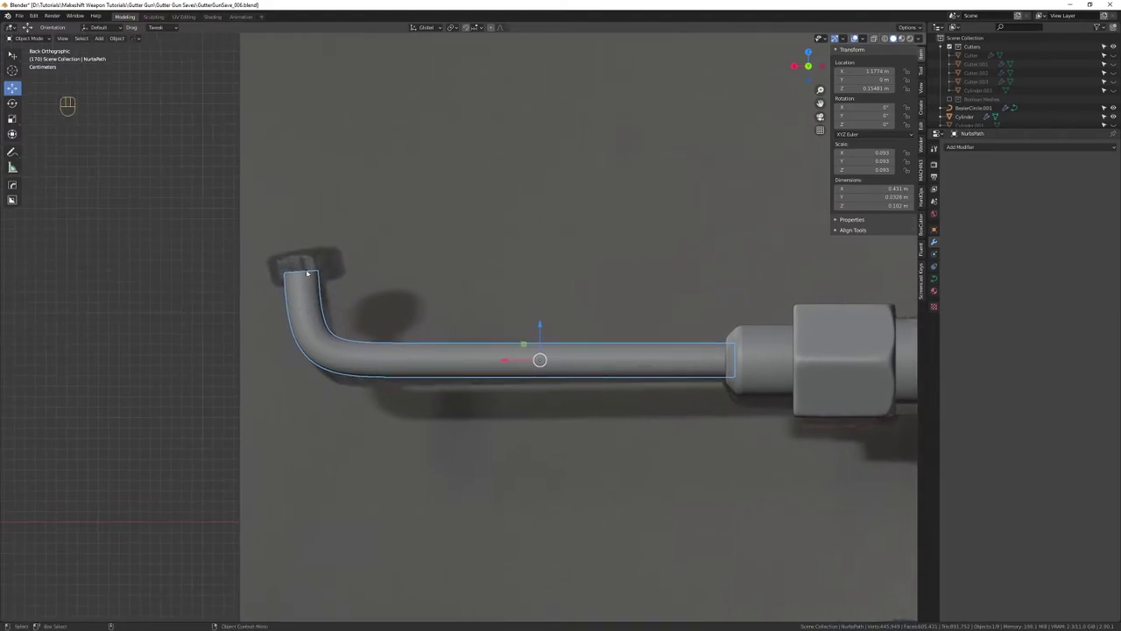
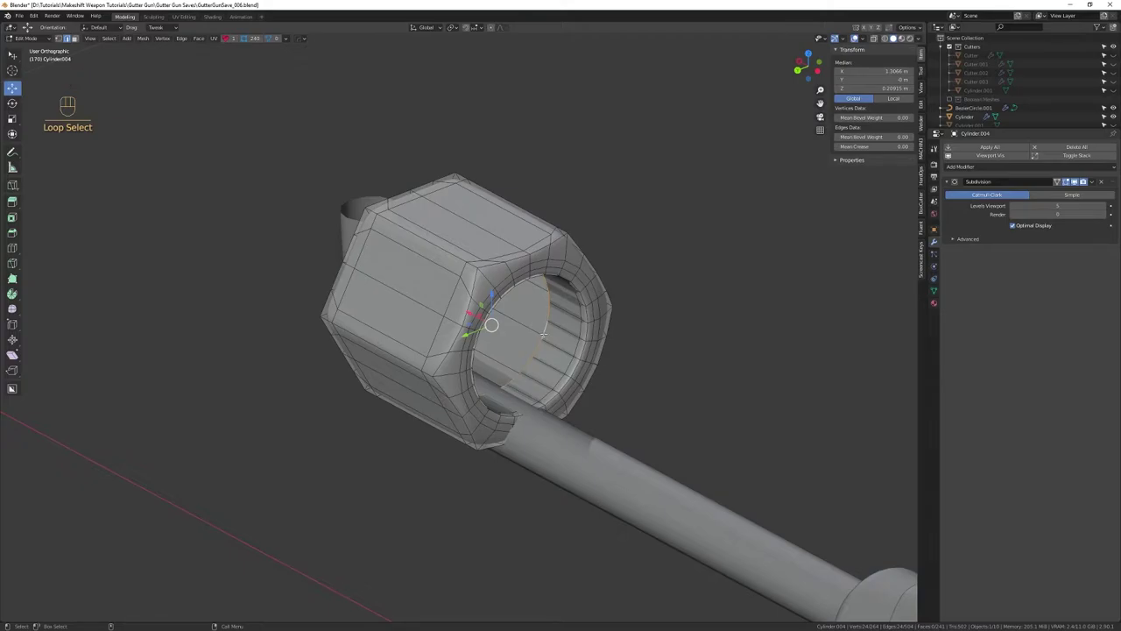
# Enter edit mode on the duplicated hex nut's mesh, undoing a stray deletion
pyautogui.press('ctrl+BackSpace')
pyautogui.press('Delete')
pyautogui.press('Delete')
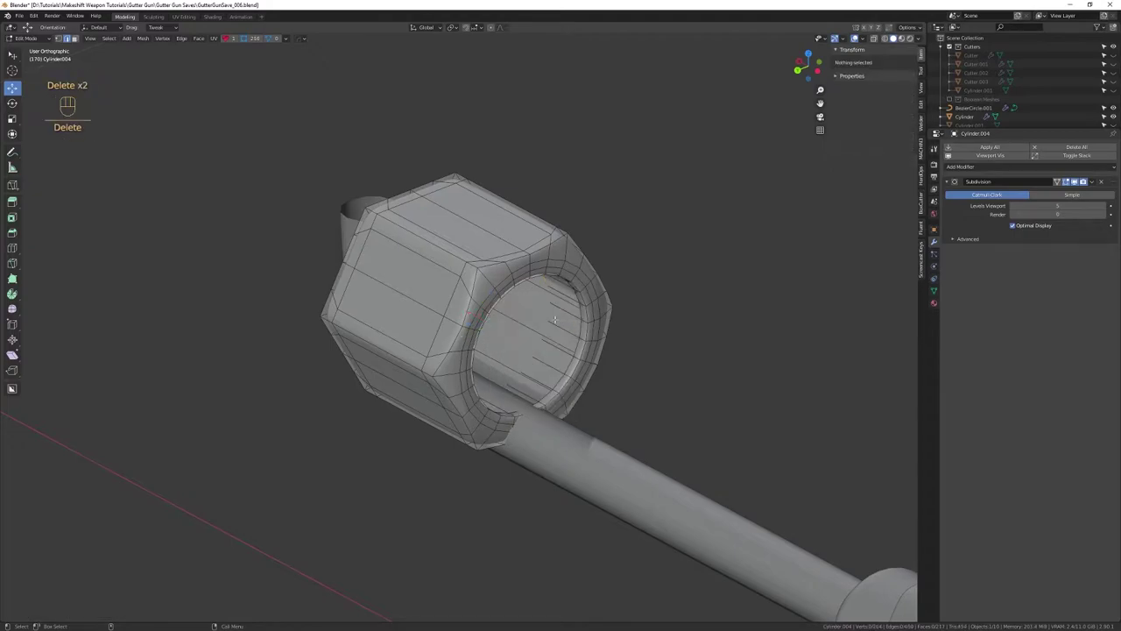
pyautogui.press('ctrl+z')
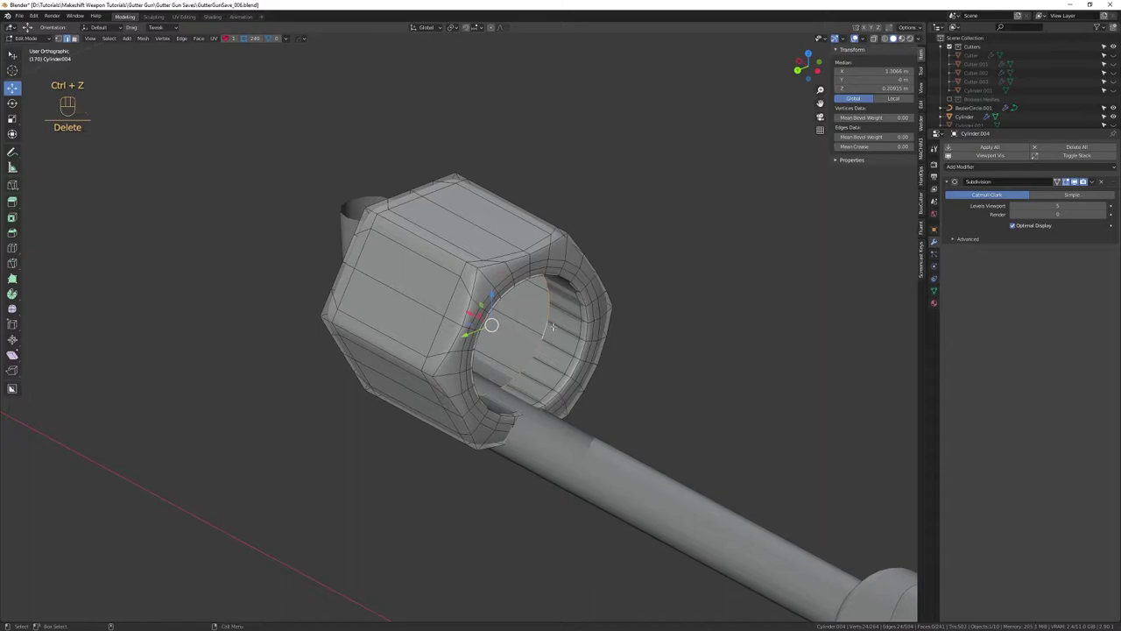
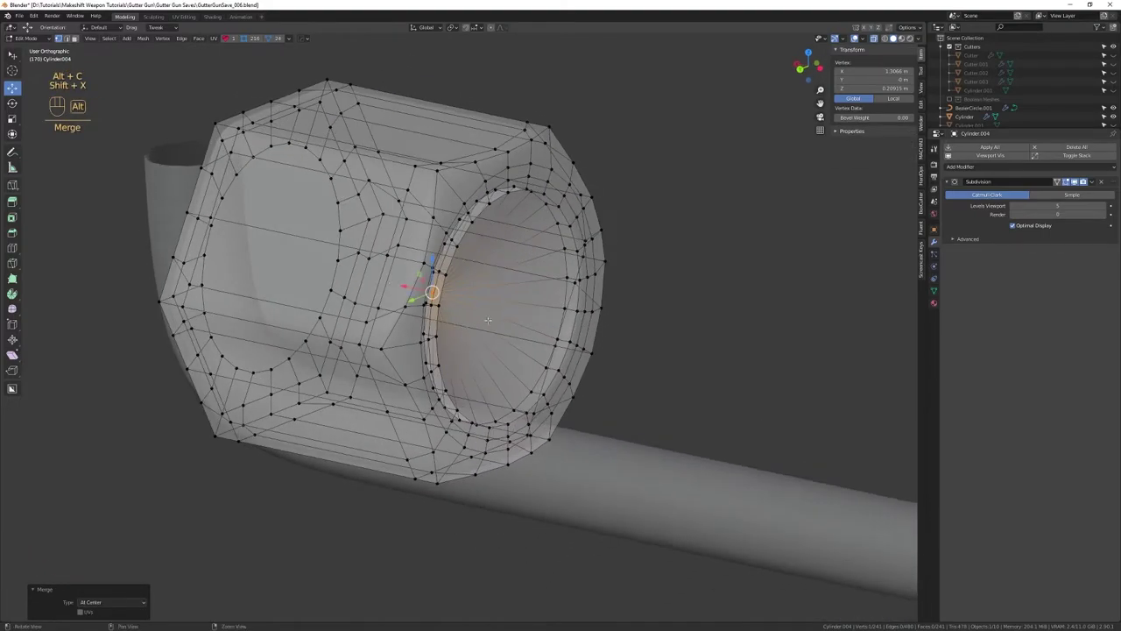
# Merge each inner vertex ring of the nut's bore at its centre to cap the opening
pyautogui.press('Up')
pyautogui.press('alt+c')
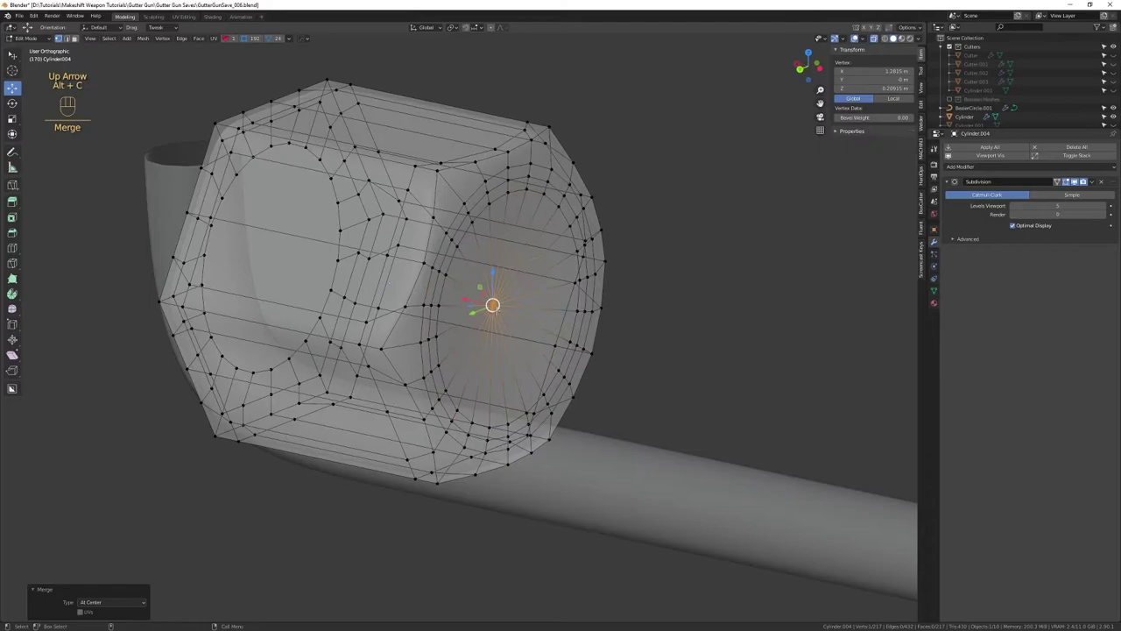
pyautogui.press('Up')
pyautogui.press('alt+c')
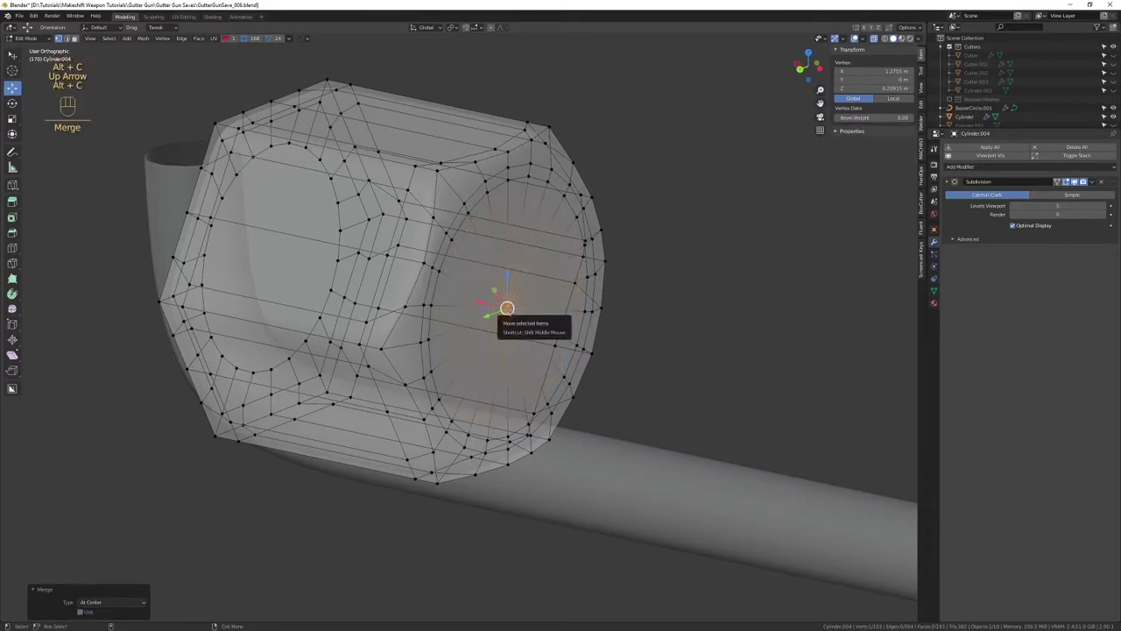
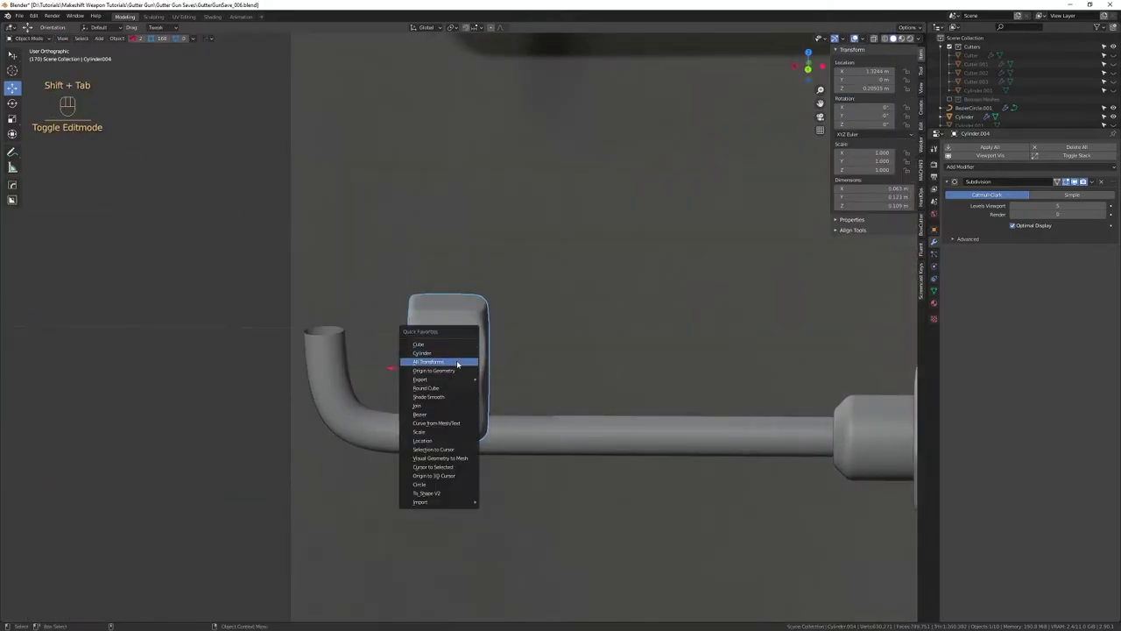
# Set the nut's origin to geometry and add a HardOps mirror across its axis
pyautogui.press('shift+Tab')
pyautogui.press('alt+x')
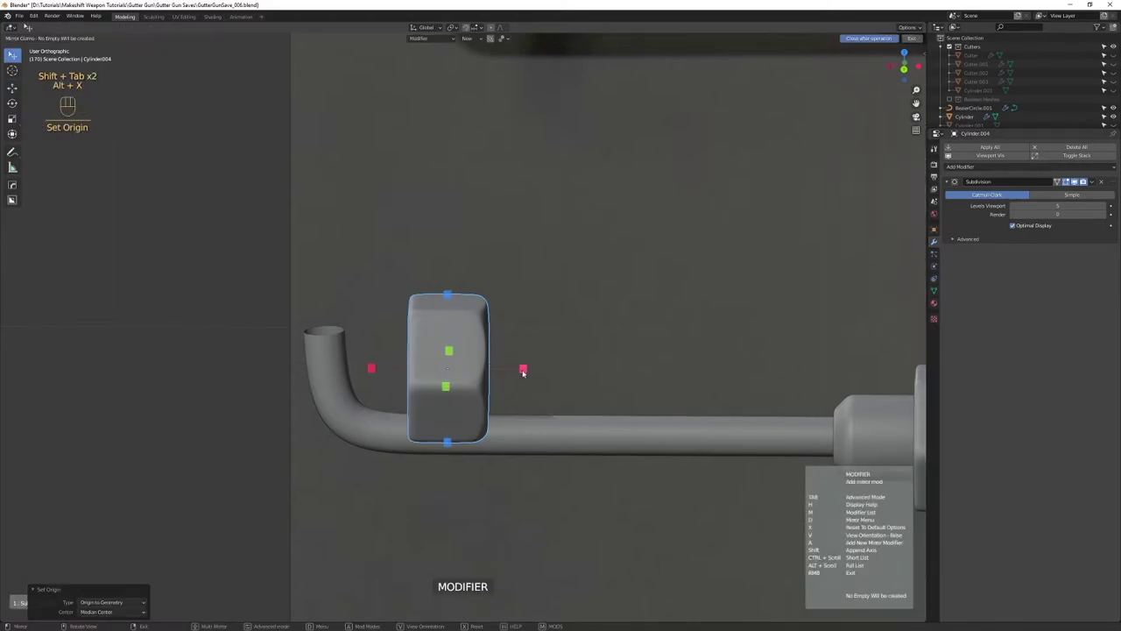
pyautogui.click(515, 384)
pyautogui.moveTo(528, 406); pyautogui.dragTo(502, 319)
pyautogui.moveTo(496, 312); pyautogui.dragTo(501, 331)
pyautogui.moveTo(501, 340); pyautogui.dragTo(500, 377)
pyautogui.rightClick(498, 373)
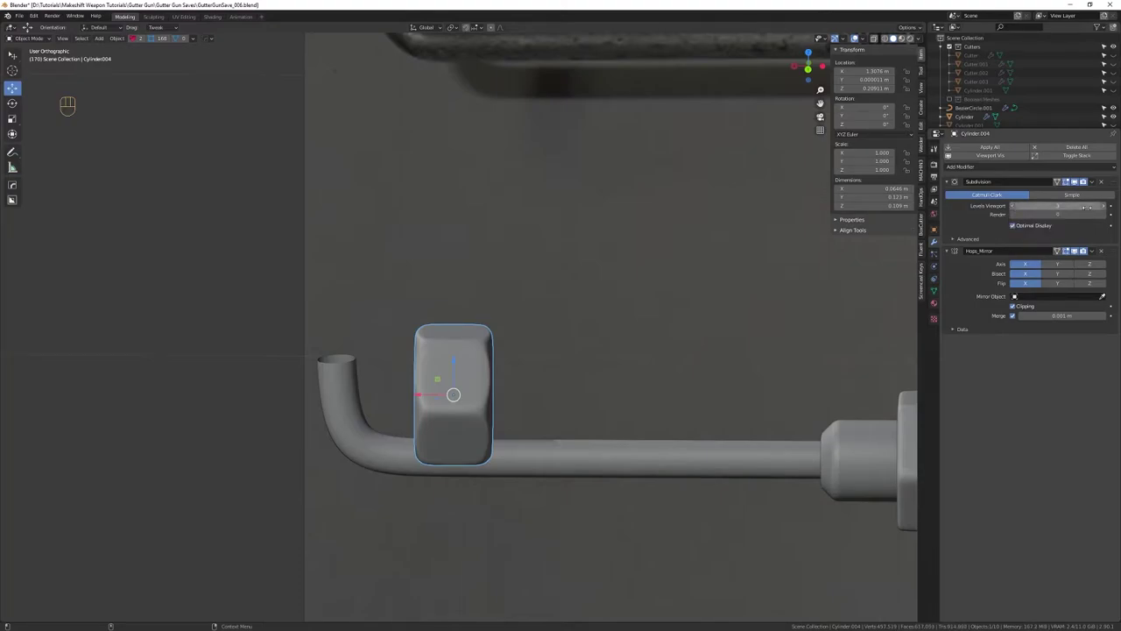
# Shrink the nut to about three-quarter size, move it onto the pipe tip, apply the mirror and tilt it to match
pyautogui.moveTo(489, 348); pyautogui.dragTo(589, 317)
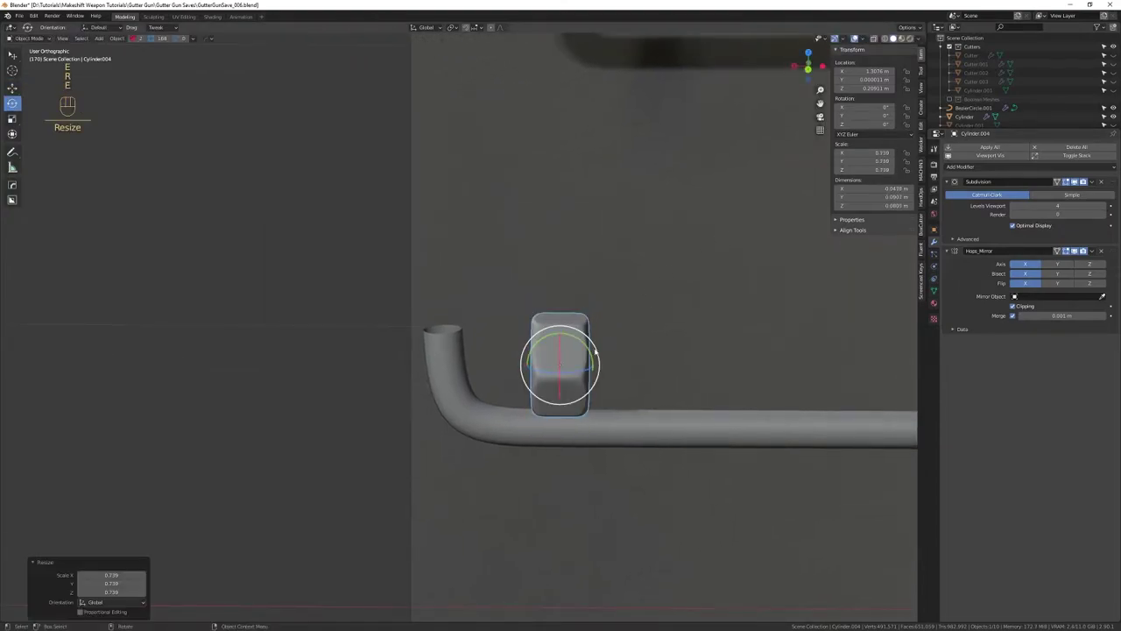
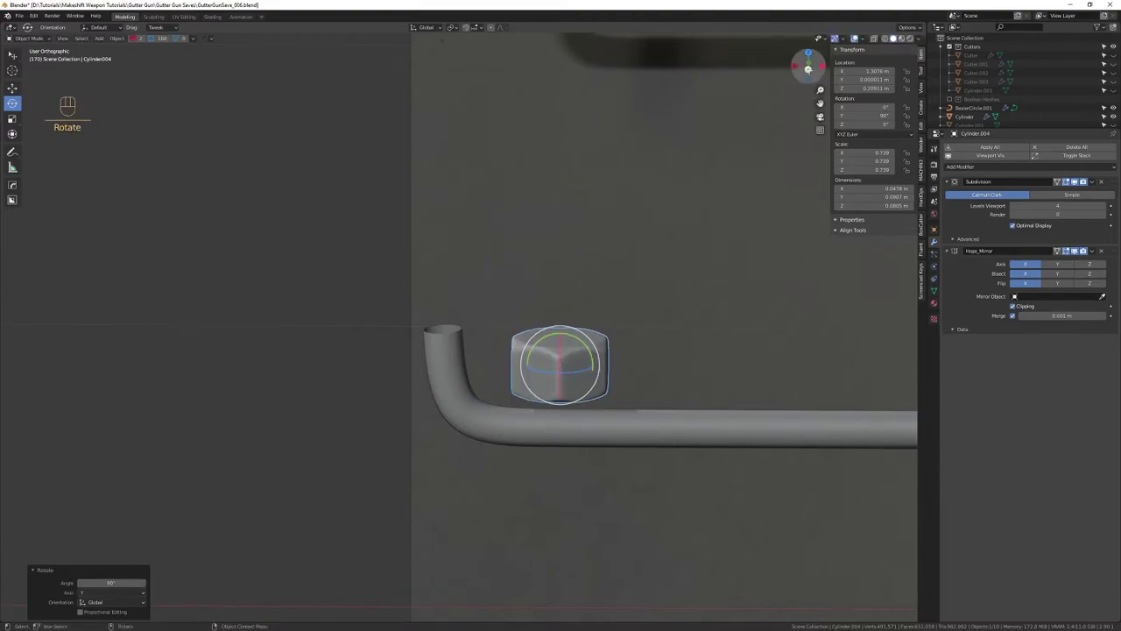
pyautogui.press('w')
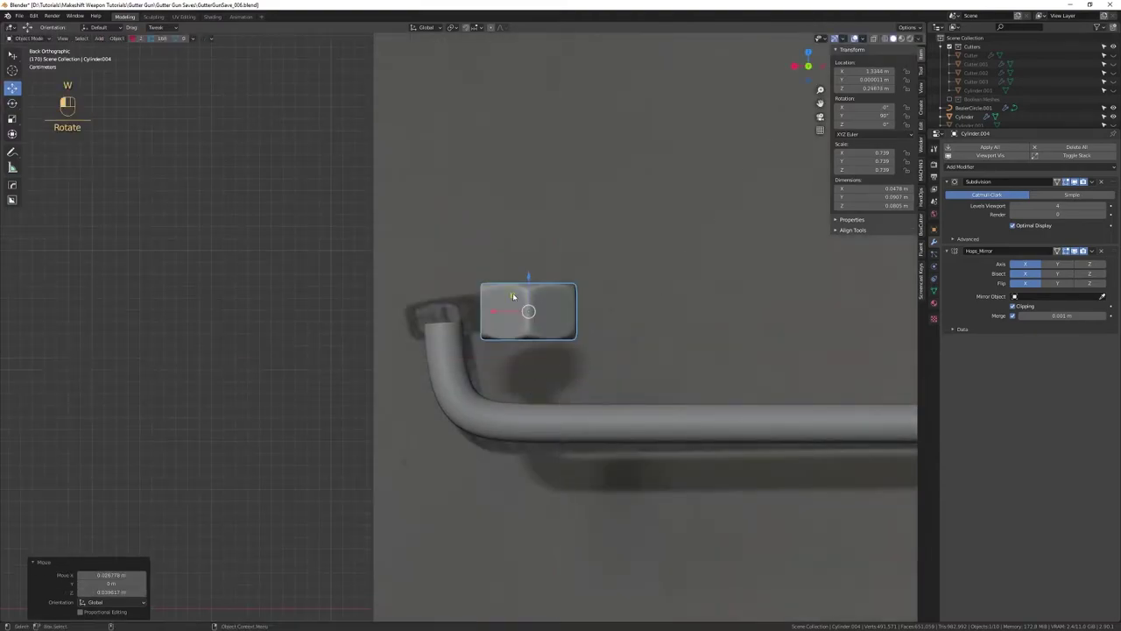
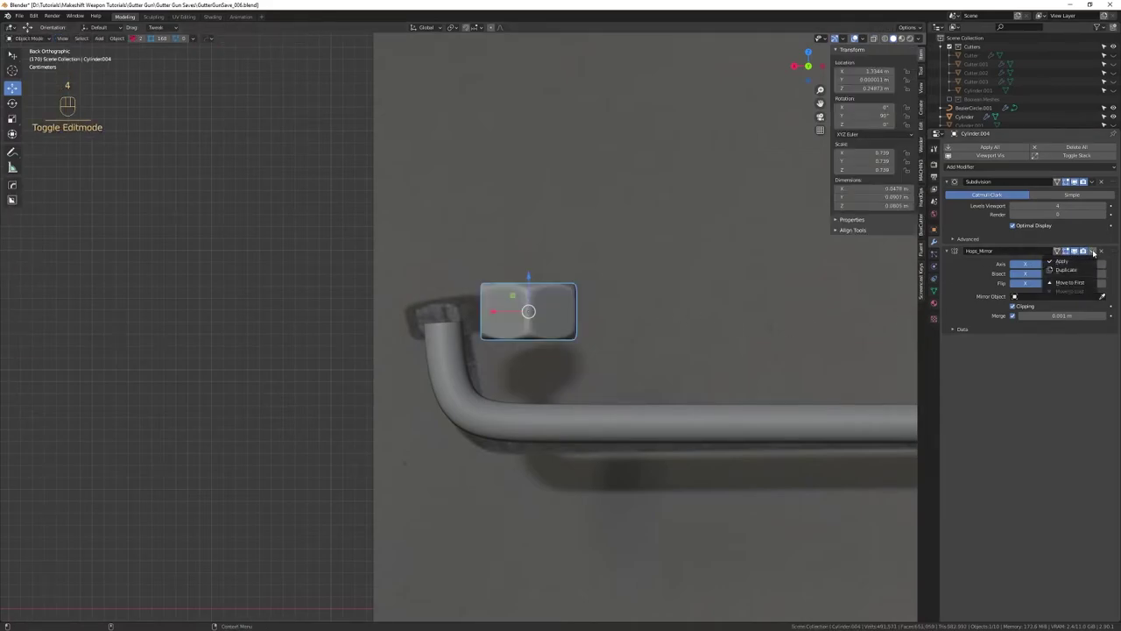
pyautogui.press('shift+x')
pyautogui.press('shift+x')
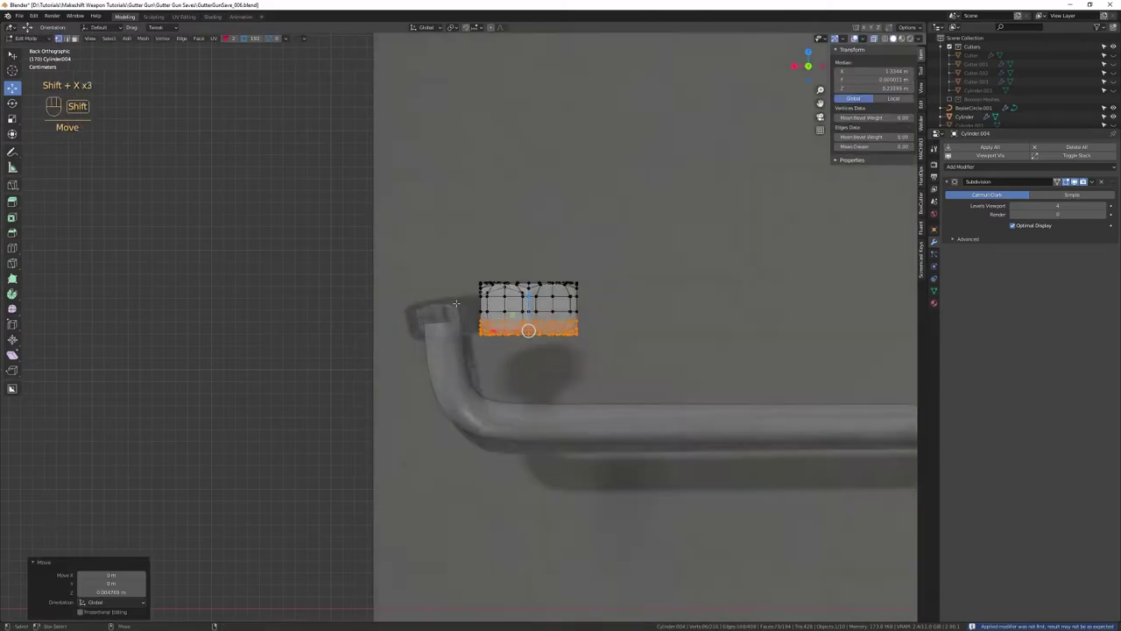
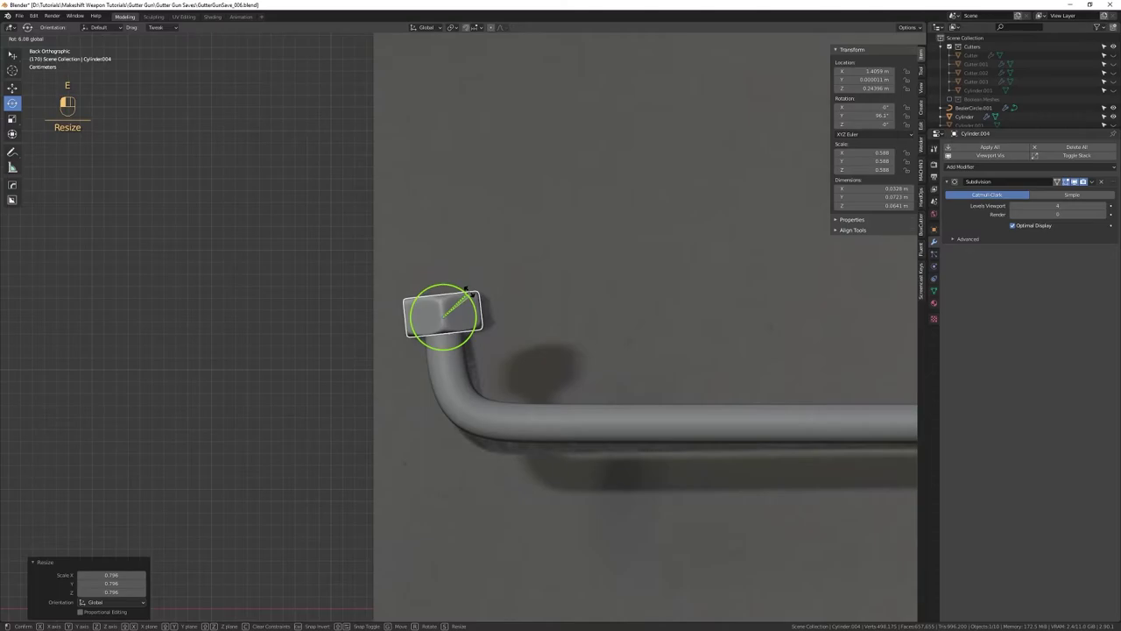
pyautogui.press('w')
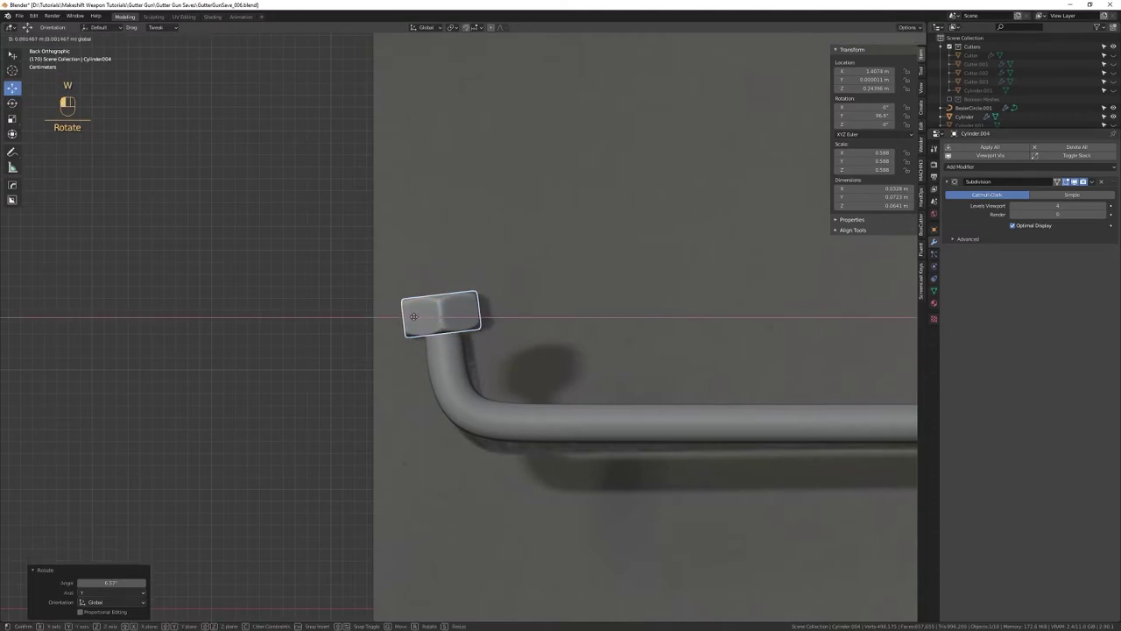
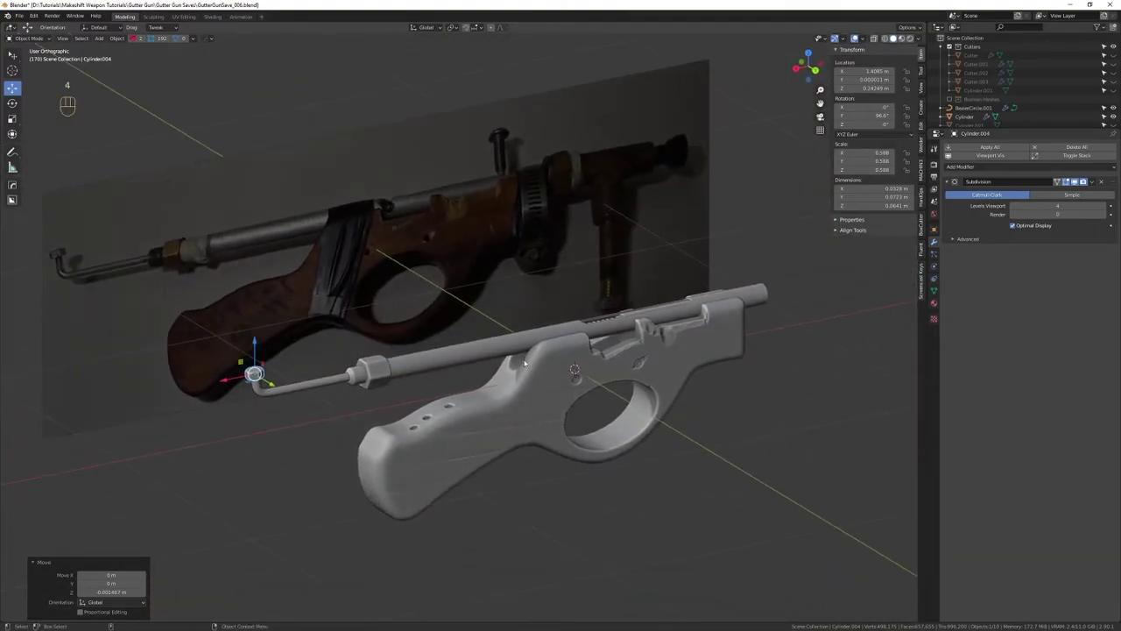
# Save the file and zoom in to select the coiled spring BezierCircle.001 inside the gun body
pyautogui.moveTo(544, 377); pyautogui.dragTo(544, 395)
pyautogui.moveTo(555, 392); pyautogui.dragTo(540, 410)
pyautogui.moveTo(538, 397); pyautogui.dragTo(563, 390)
pyautogui.press('ctrl+s')
pyautogui.moveTo(629, 386); pyautogui.dragTo(530, 376)
pyautogui.moveTo(527, 376); pyautogui.dragTo(546, 332)
pyautogui.moveTo(545, 339); pyautogui.dragTo(542, 362)
pyautogui.click(591, 315)
# Swing back to a side view and duplicate the coiled spring
pyautogui.moveTo(551, 337); pyautogui.dragTo(568, 345)
pyautogui.moveTo(565, 351); pyautogui.dragTo(584, 358)
pyautogui.moveTo(630, 339); pyautogui.dragTo(585, 332)
pyautogui.moveTo(610, 343); pyautogui.dragTo(527, 304)
pyautogui.moveTo(530, 314); pyautogui.dragTo(572, 422)
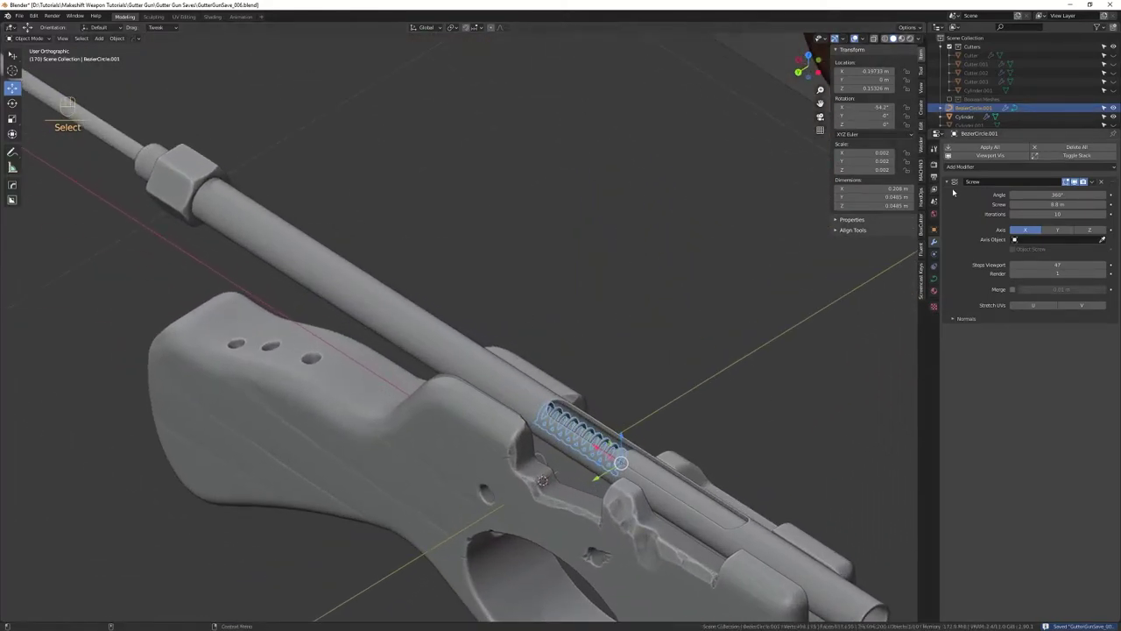
pyautogui.rightClick(593, 421)
pyautogui.moveTo(585, 399); pyautogui.dragTo(642, 405)
pyautogui.moveTo(546, 412); pyautogui.dragTo(666, 406)
pyautogui.moveTo(675, 418); pyautogui.dragTo(688, 348)
pyautogui.click(691, 344)
pyautogui.press('ctrl+d')
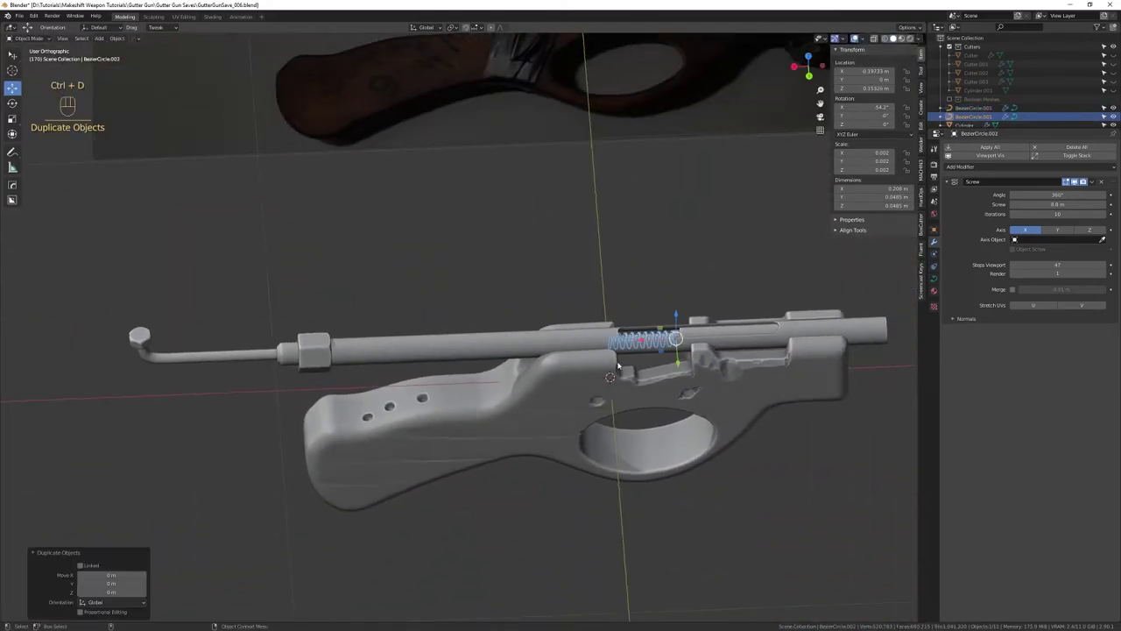
# Move the spring copy out along the X axis to the end of the bent pipe
pyautogui.press('f')
pyautogui.click(412, 379)
pyautogui.moveTo(516, 350); pyautogui.dragTo(422, 474)
pyautogui.moveTo(522, 337); pyautogui.dragTo(523, 286)
pyautogui.moveTo(526, 415); pyautogui.dragTo(510, 340)
pyautogui.moveTo(509, 382); pyautogui.dragTo(497, 332)
pyautogui.moveTo(498, 332); pyautogui.dragTo(466, 325)
pyautogui.moveTo(487, 329); pyautogui.dragTo(506, 392)
pyautogui.moveTo(512, 374); pyautogui.dragTo(504, 383)
pyautogui.moveTo(500, 374); pyautogui.dragTo(489, 351)
pyautogui.moveTo(487, 384); pyautogui.dragTo(486, 351)
pyautogui.moveTo(484, 359); pyautogui.dragTo(507, 373)
pyautogui.moveTo(515, 376); pyautogui.dragTo(531, 396)
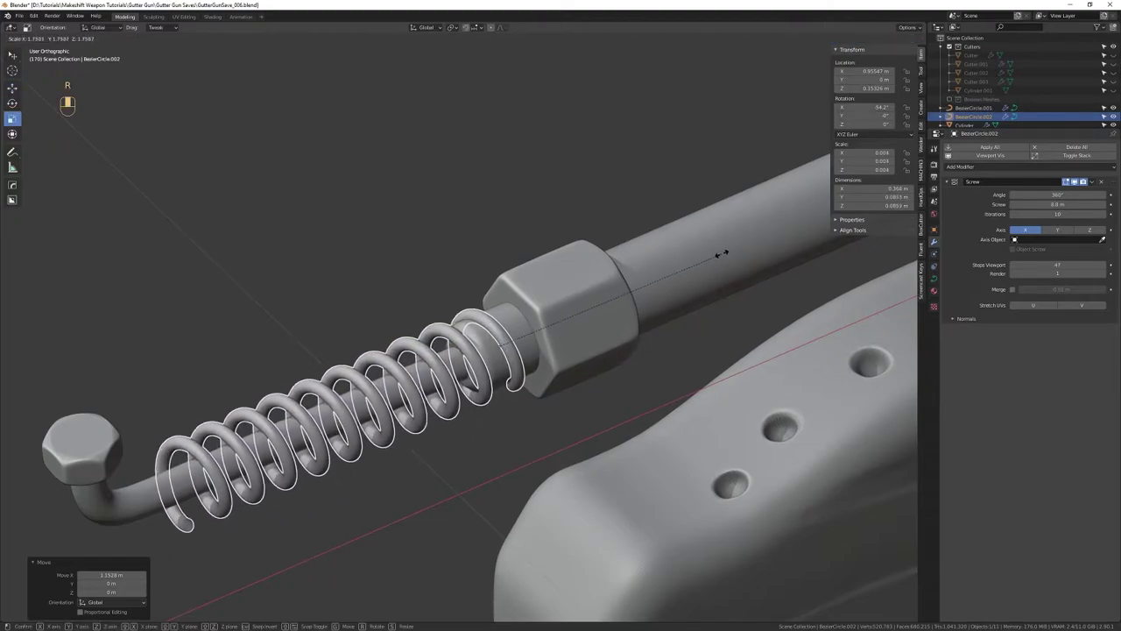
# Enlarge the spring to fit around the pipe and slide it up against the hex nut
pyautogui.press('w')
pyautogui.moveTo(547, 369); pyautogui.dragTo(561, 336)
pyautogui.moveTo(579, 322); pyautogui.dragTo(609, 438)
pyautogui.press('r')
pyautogui.press('w')
pyautogui.moveTo(669, 430); pyautogui.dragTo(659, 374)
pyautogui.moveTo(641, 383); pyautogui.dragTo(615, 390)
pyautogui.press('w')
pyautogui.moveTo(512, 404); pyautogui.dragTo(574, 382)
pyautogui.moveTo(585, 454); pyautogui.dragTo(565, 320)
# Lower the Screw modifier's Screw and Iterations values for a tight eight-turn coil
pyautogui.click(547, 335)
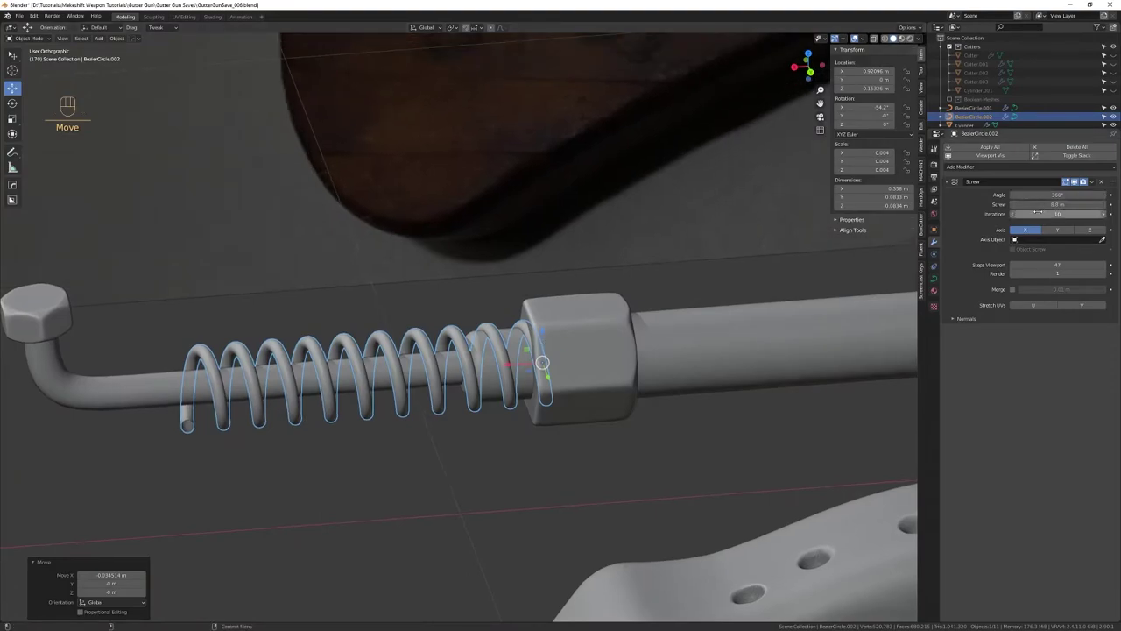
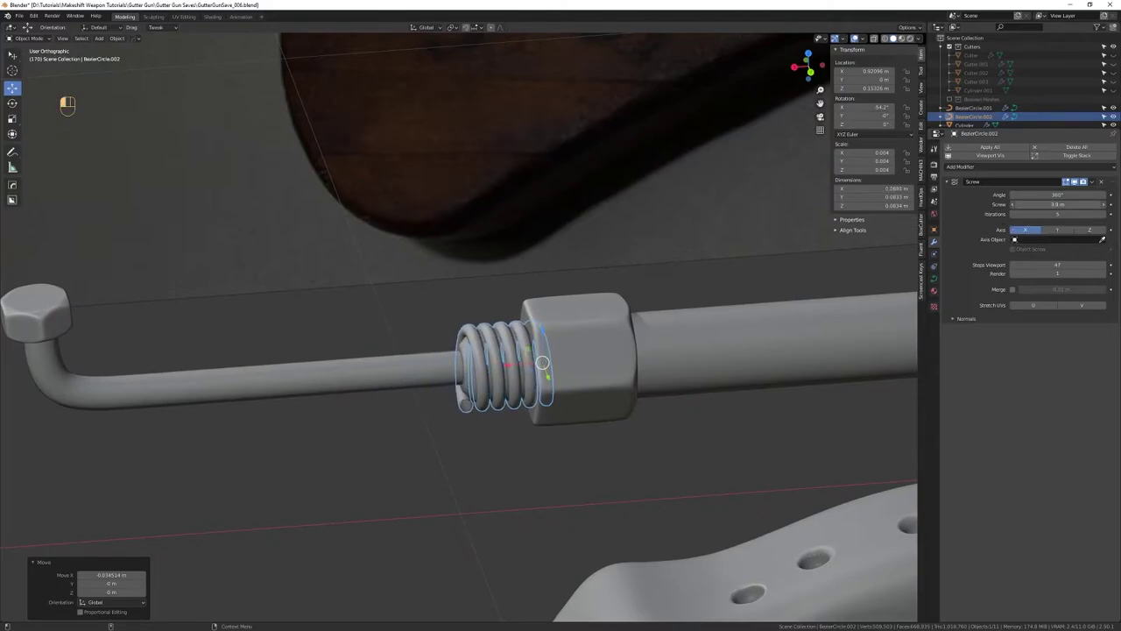
pyautogui.click(609, 328)
pyautogui.moveTo(546, 345); pyautogui.dragTo(565, 390)
pyautogui.moveTo(579, 376); pyautogui.dragTo(574, 428)
pyautogui.moveTo(565, 409); pyautogui.dragTo(567, 398)
pyautogui.moveTo(588, 410); pyautogui.dragTo(554, 288)
pyautogui.moveTo(572, 323); pyautogui.dragTo(562, 301)
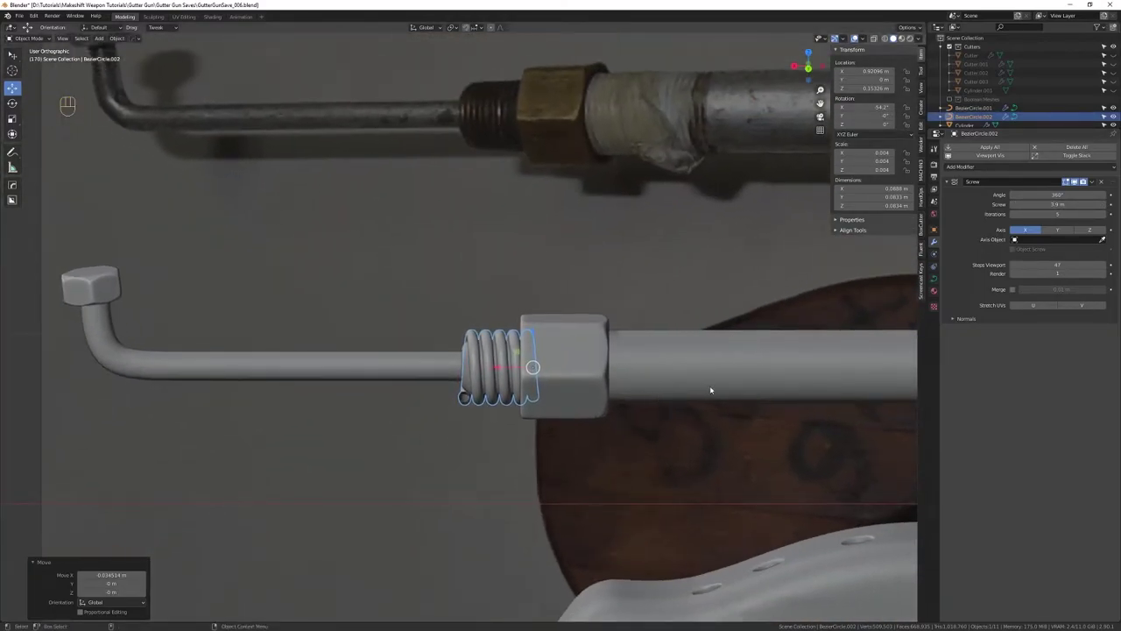
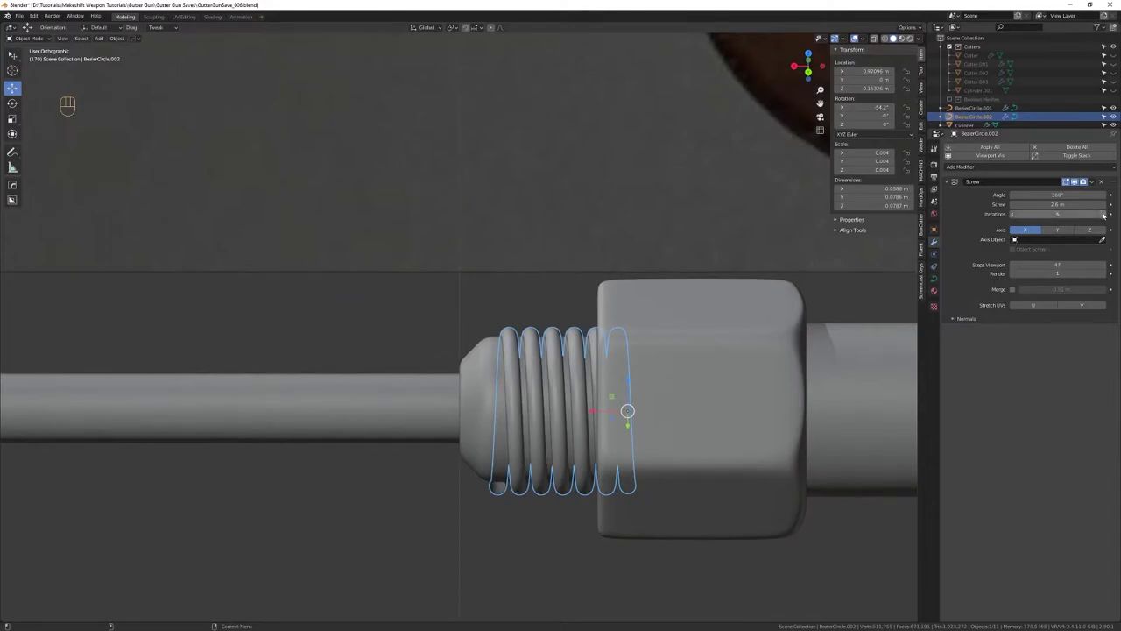
pyautogui.moveTo(544, 404); pyautogui.dragTo(573, 393)
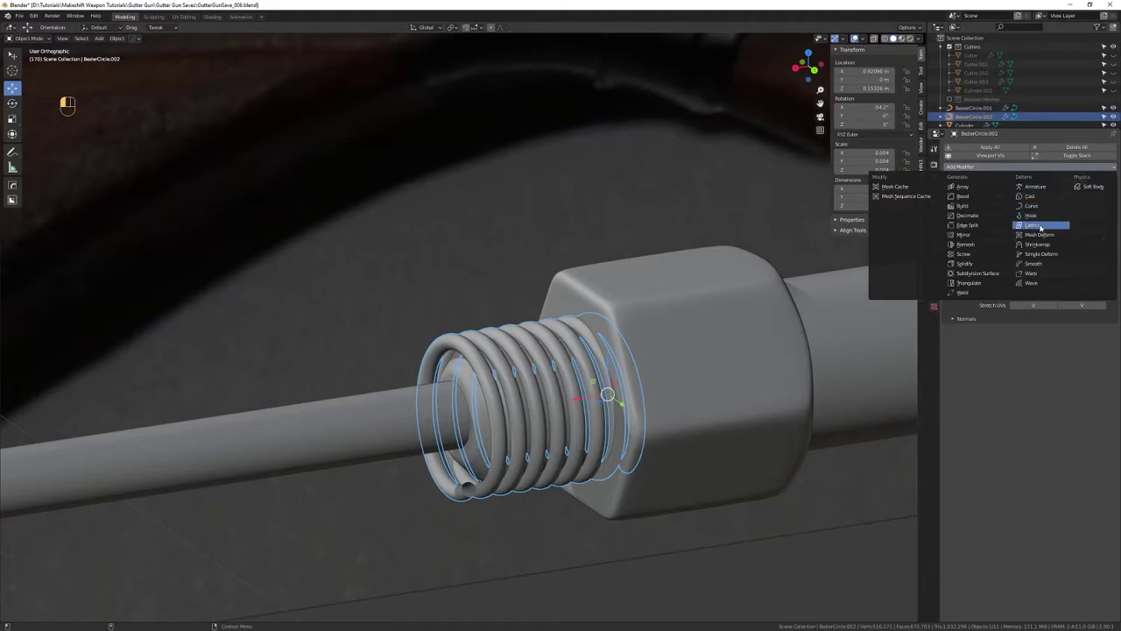
pyautogui.moveTo(580, 460); pyautogui.dragTo(572, 412)
pyautogui.moveTo(577, 419); pyautogui.dragTo(580, 349)
pyautogui.moveTo(576, 347); pyautogui.dragTo(545, 357)
pyautogui.moveTo(549, 357); pyautogui.dragTo(563, 376)
pyautogui.moveTo(576, 375); pyautogui.dragTo(573, 402)
pyautogui.click(576, 396)
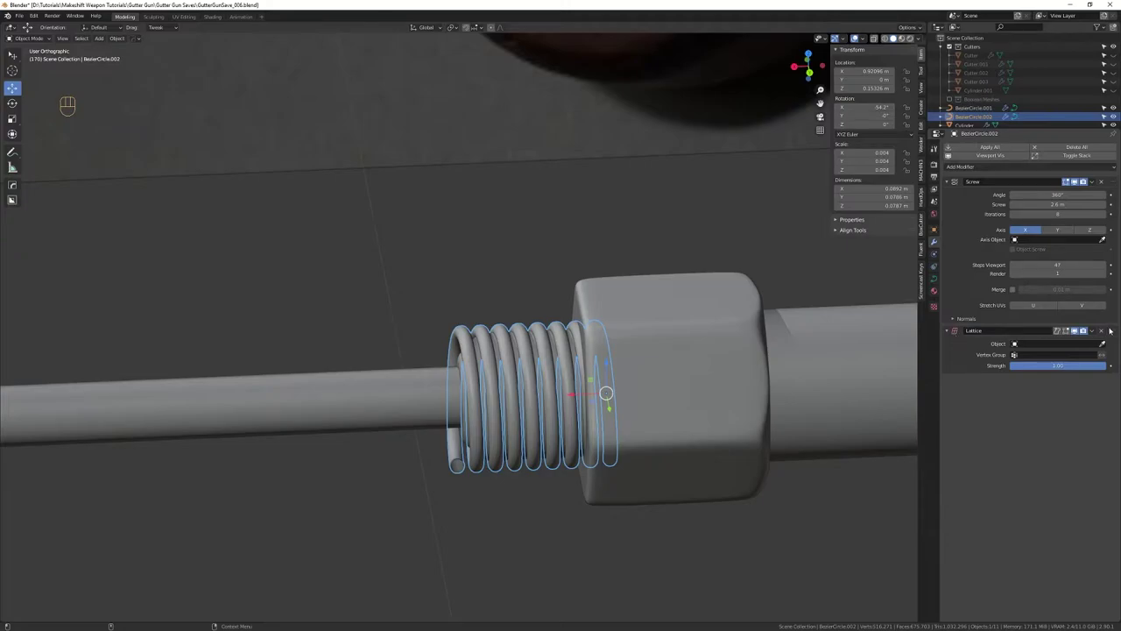
pyautogui.moveTo(1117, 331); pyautogui.dragTo(1113, 172)
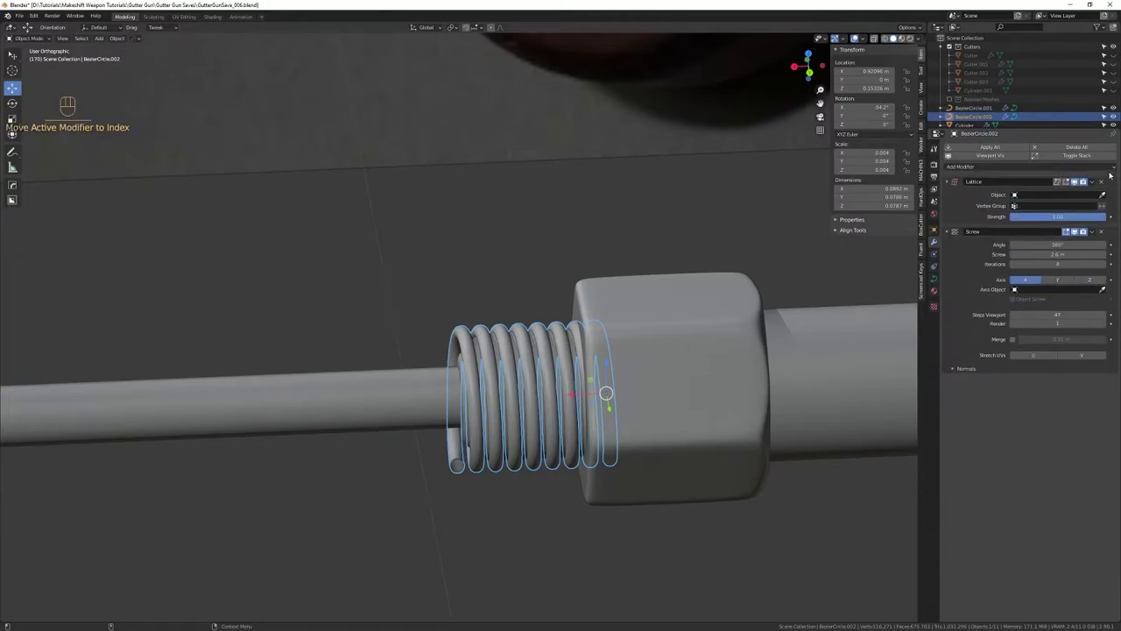
pyautogui.click(540, 409)
pyautogui.middleClick(533, 402)
pyautogui.moveTo(522, 419); pyautogui.dragTo(537, 432)
pyautogui.moveTo(561, 397); pyautogui.dragTo(556, 425)
pyautogui.moveTo(550, 408); pyautogui.dragTo(550, 444)
pyautogui.moveTo(549, 439); pyautogui.dragTo(546, 414)
pyautogui.moveTo(544, 425); pyautogui.dragTo(544, 388)
pyautogui.moveTo(544, 388); pyautogui.dragTo(556, 377)
pyautogui.press('q')
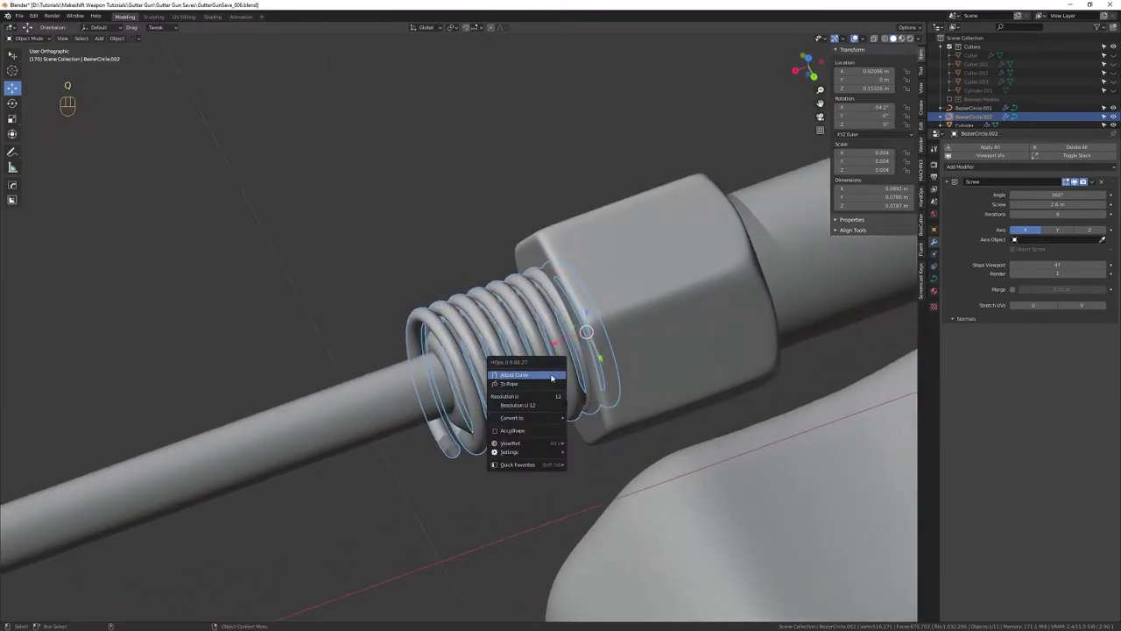
pyautogui.moveTo(576, 390); pyautogui.dragTo(554, 364)
pyautogui.rightClick(554, 366)
pyautogui.moveTo(560, 363); pyautogui.dragTo(561, 376)
pyautogui.moveTo(565, 373); pyautogui.dragTo(555, 398)
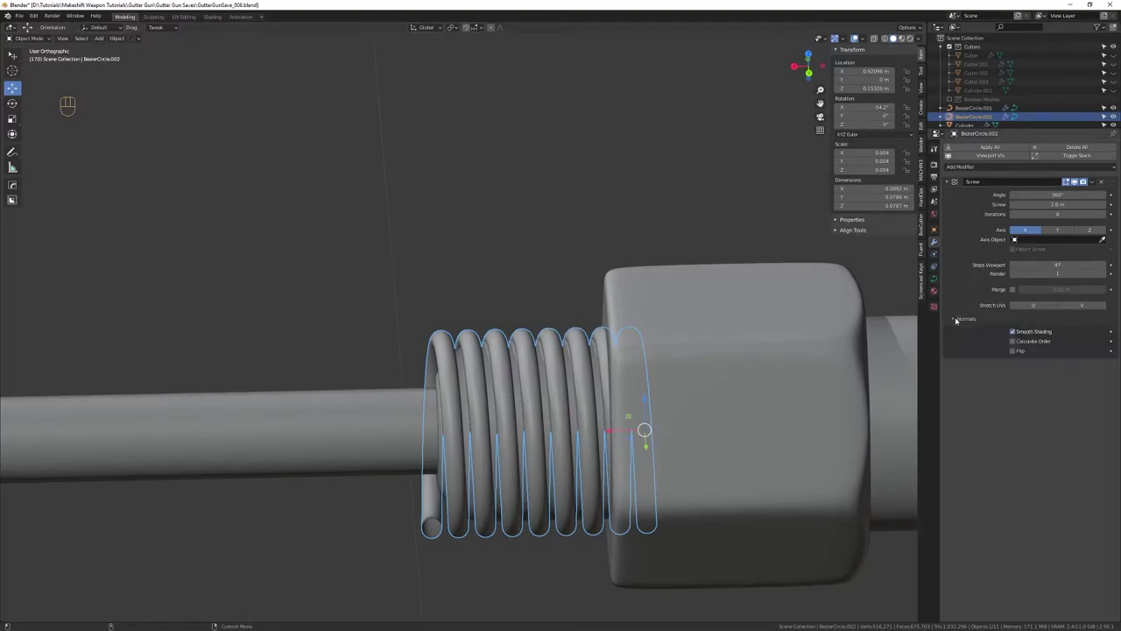
pyautogui.moveTo(491, 417); pyautogui.dragTo(451, 399)
pyautogui.rightClick(450, 412)
pyautogui.moveTo(465, 411); pyautogui.dragTo(462, 401)
pyautogui.moveTo(473, 419); pyautogui.dragTo(479, 398)
pyautogui.moveTo(479, 398); pyautogui.dragTo(485, 400)
pyautogui.moveTo(487, 412); pyautogui.dragTo(488, 386)
pyautogui.moveTo(487, 394); pyautogui.dragTo(481, 371)
pyautogui.moveTo(546, 355); pyautogui.dragTo(540, 372)
pyautogui.moveTo(545, 365); pyautogui.dragTo(534, 387)
pyautogui.click(532, 388)
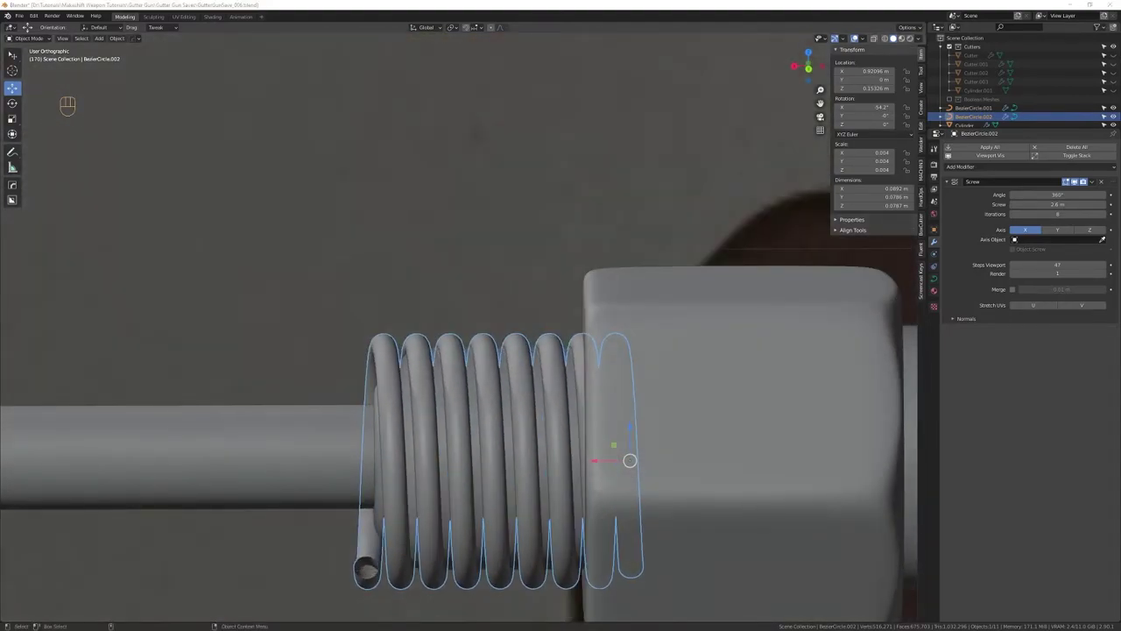
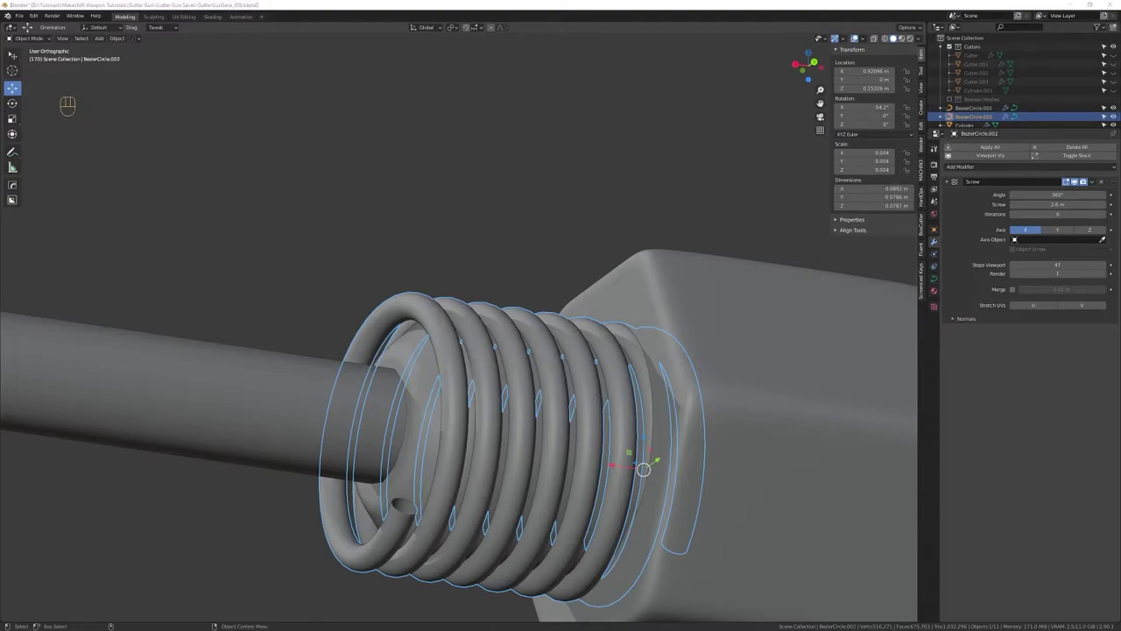
pyautogui.moveTo(443, 334); pyautogui.dragTo(481, 326)
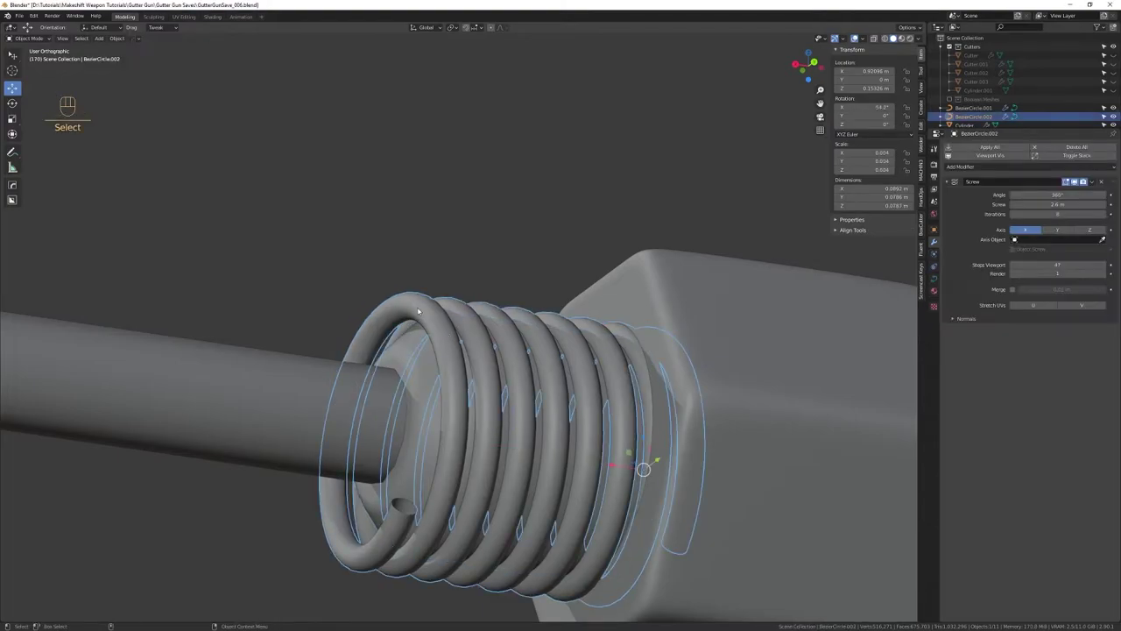
pyautogui.moveTo(482, 310); pyautogui.dragTo(477, 354)
pyautogui.moveTo(471, 383); pyautogui.dragTo(462, 339)
pyautogui.moveTo(462, 351); pyautogui.dragTo(445, 352)
pyautogui.press('shift+Tab')
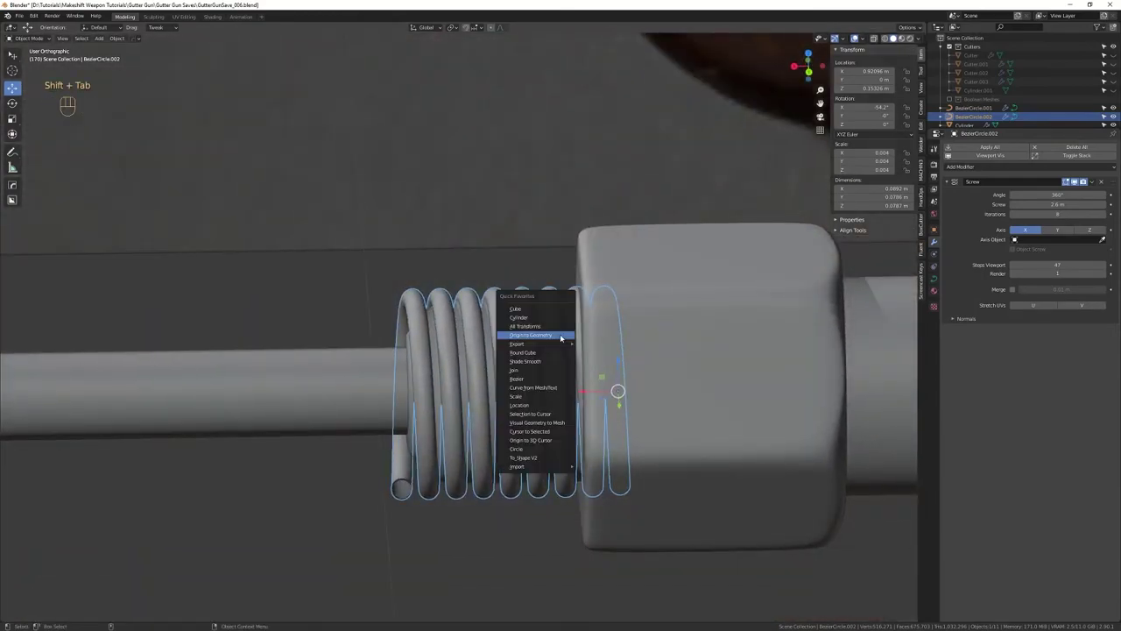
pyautogui.moveTo(612, 326); pyautogui.dragTo(635, 328)
pyautogui.moveTo(621, 323); pyautogui.dragTo(675, 298)
pyautogui.moveTo(674, 303); pyautogui.dragTo(661, 323)
pyautogui.click(628, 315)
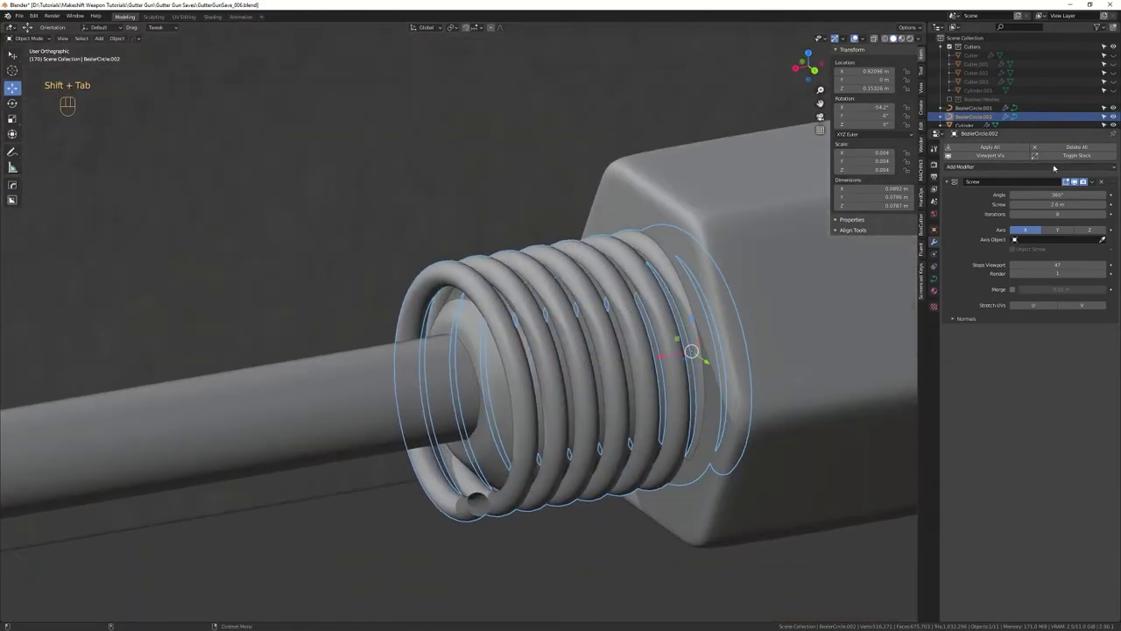
pyautogui.moveTo(1031, 168); pyautogui.dragTo(1050, 257)
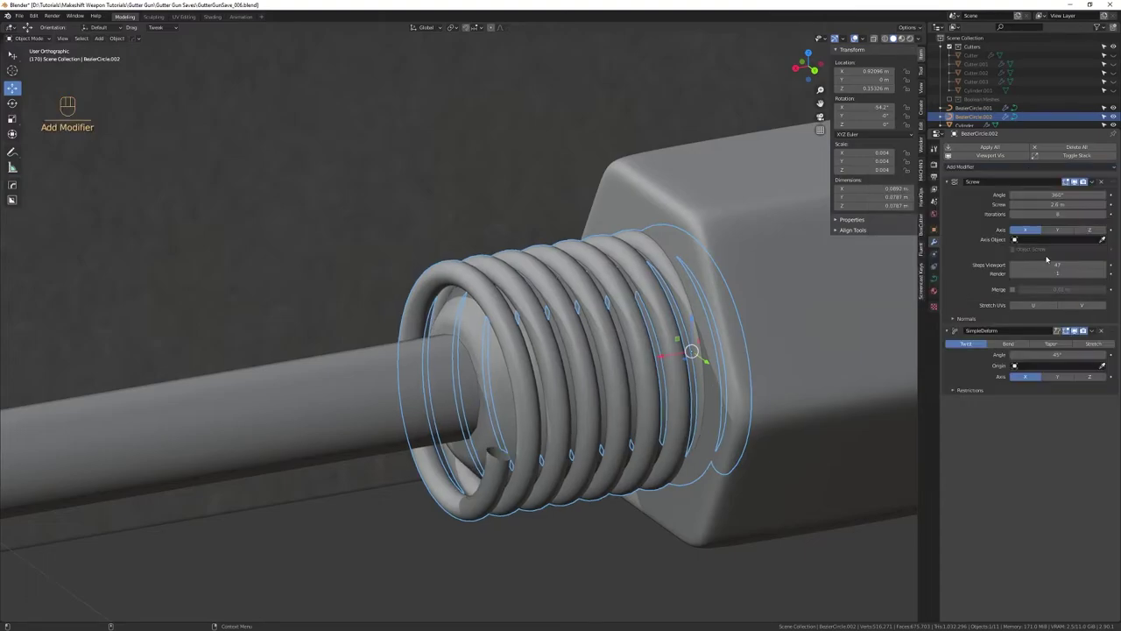
pyautogui.moveTo(548, 336); pyautogui.dragTo(524, 330)
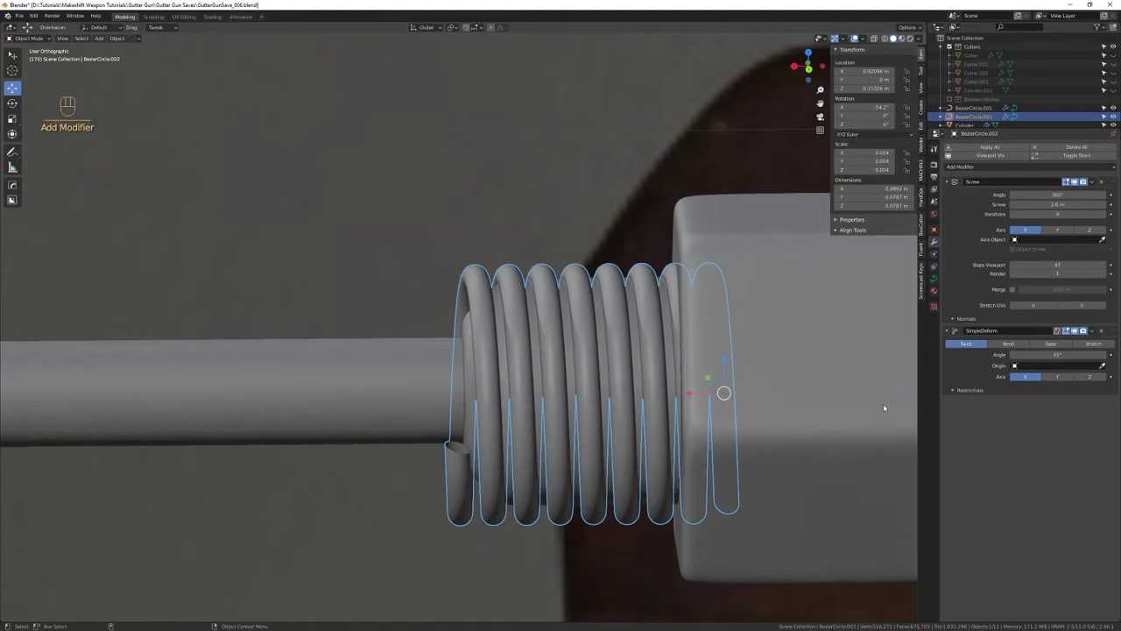
pyautogui.click(1063, 346)
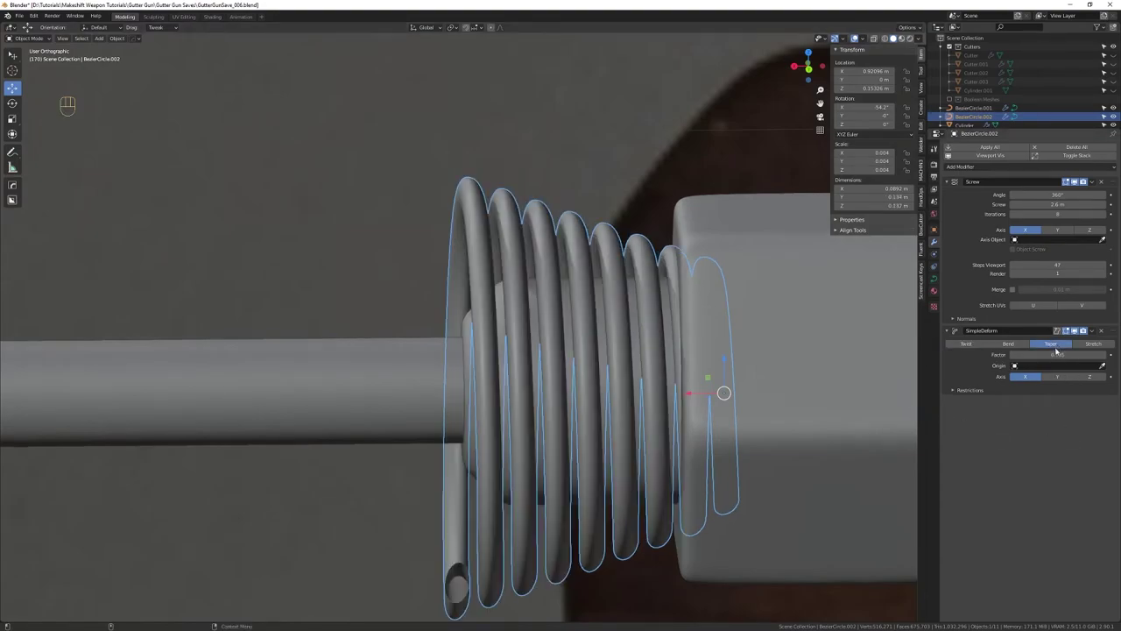
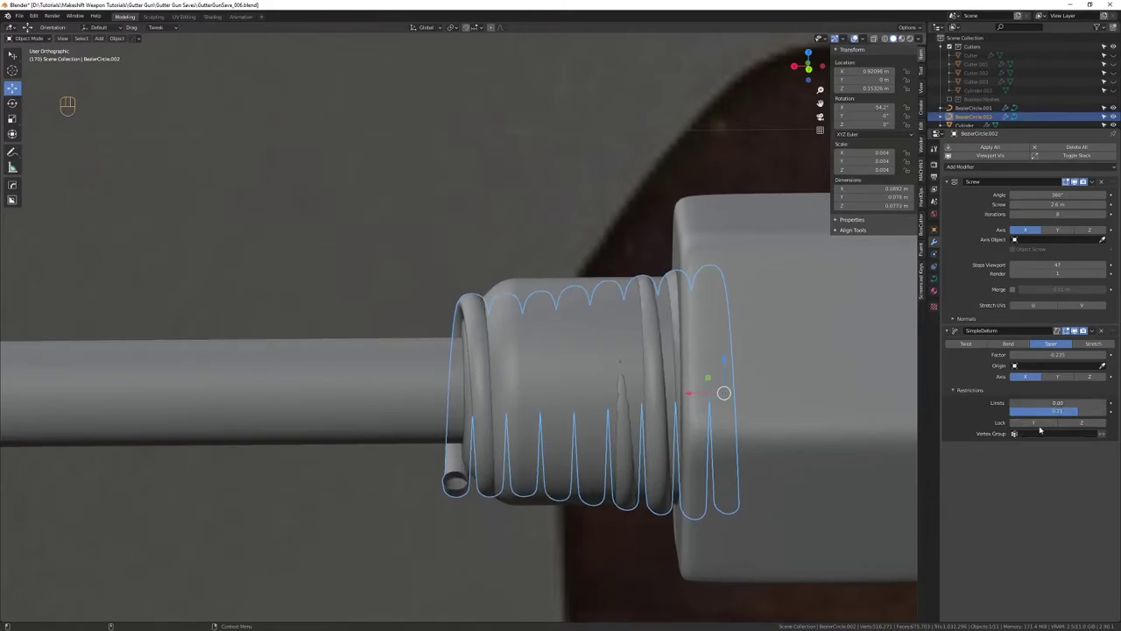
pyautogui.click(1046, 423)
pyautogui.moveTo(525, 325); pyautogui.dragTo(480, 298)
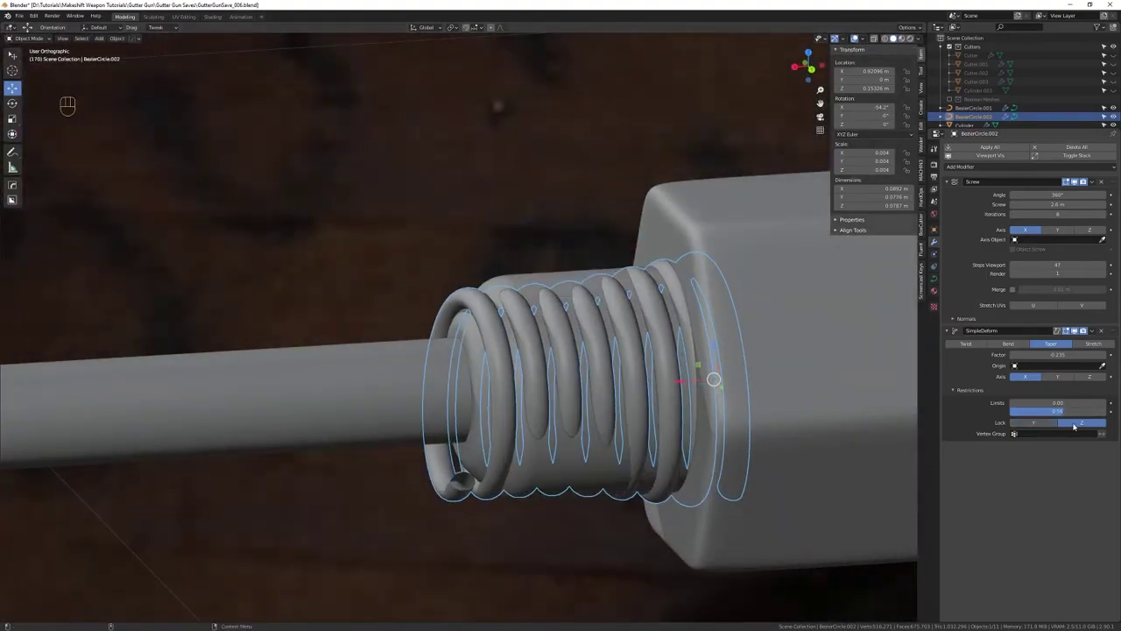
pyautogui.moveTo(658, 355); pyautogui.dragTo(743, 360)
pyautogui.moveTo(621, 323); pyautogui.dragTo(595, 329)
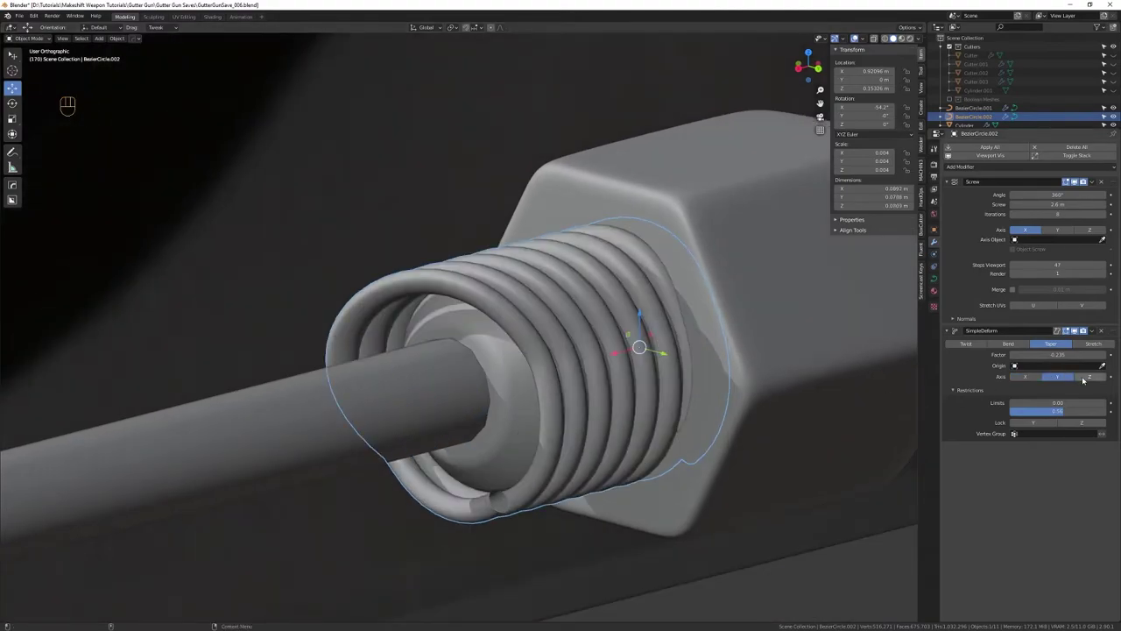
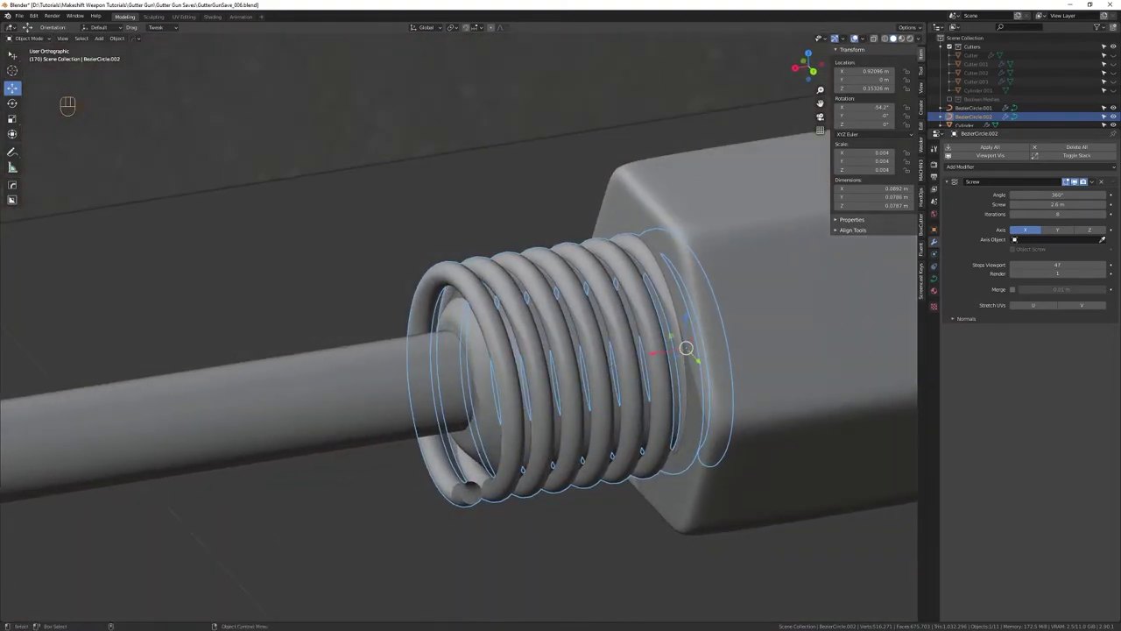
# Orbit around the spring and nut and check the spring curve's points in edit mode
pyautogui.middleClick(704, 394)
pyautogui.middleClick(701, 386)
pyautogui.middleClick(693, 384)
pyautogui.moveTo(595, 411); pyautogui.dragTo(585, 382)
pyautogui.moveTo(575, 389); pyautogui.dragTo(571, 373)
pyautogui.moveTo(574, 373); pyautogui.dragTo(576, 397)
pyautogui.moveTo(584, 391); pyautogui.dragTo(573, 399)
pyautogui.moveTo(580, 420); pyautogui.dragTo(585, 423)
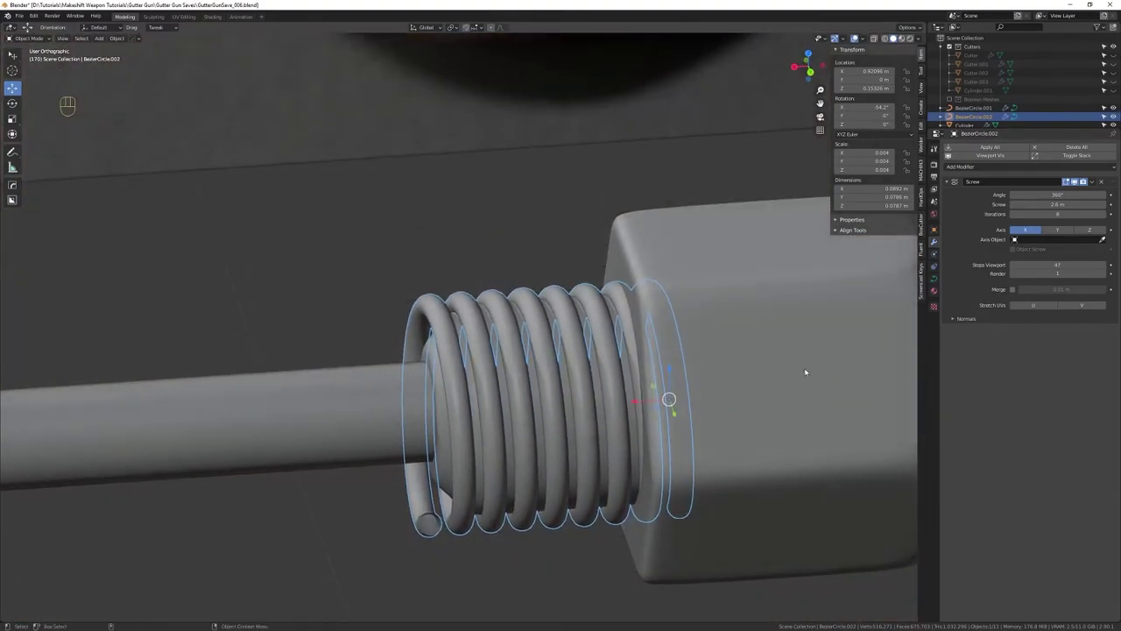
pyautogui.moveTo(577, 397); pyautogui.dragTo(585, 397)
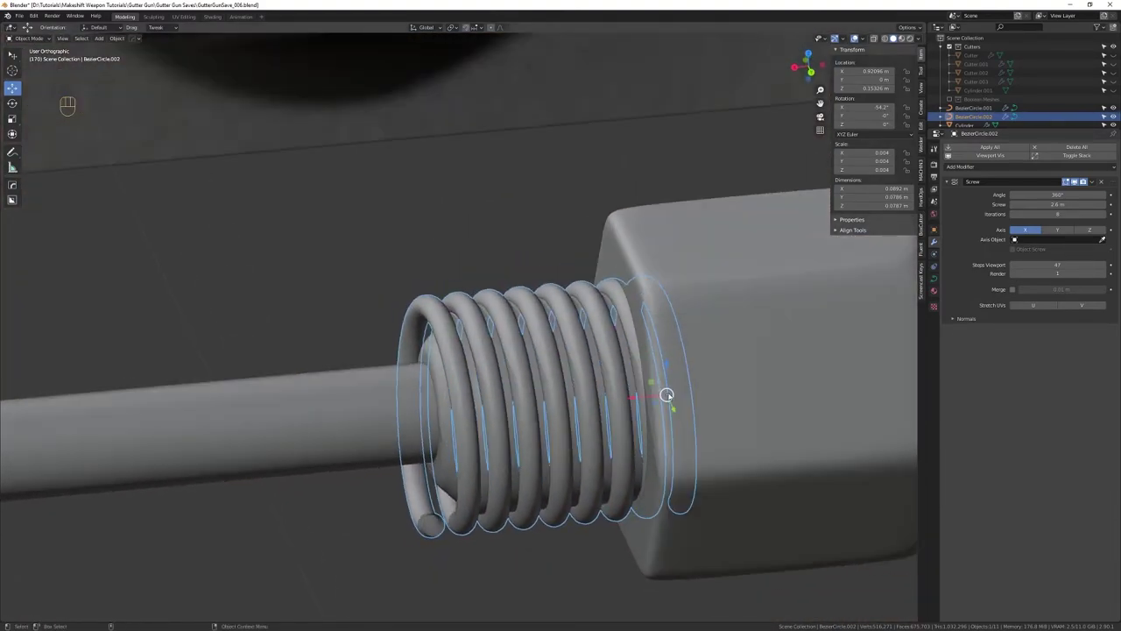
pyautogui.moveTo(664, 395); pyautogui.dragTo(676, 375)
pyautogui.press('1')
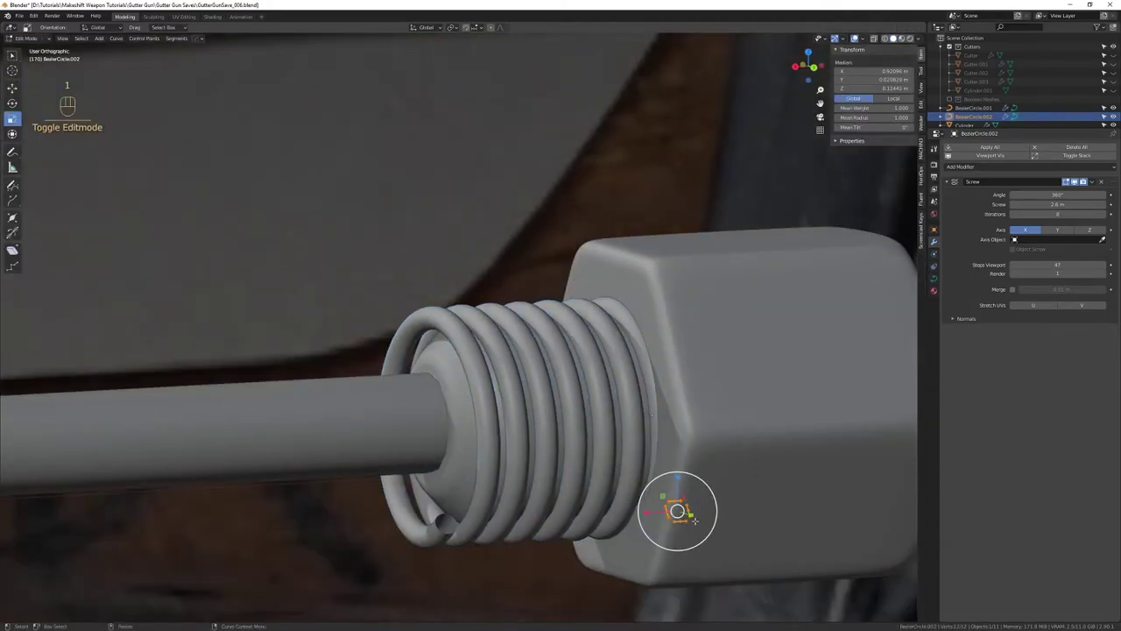
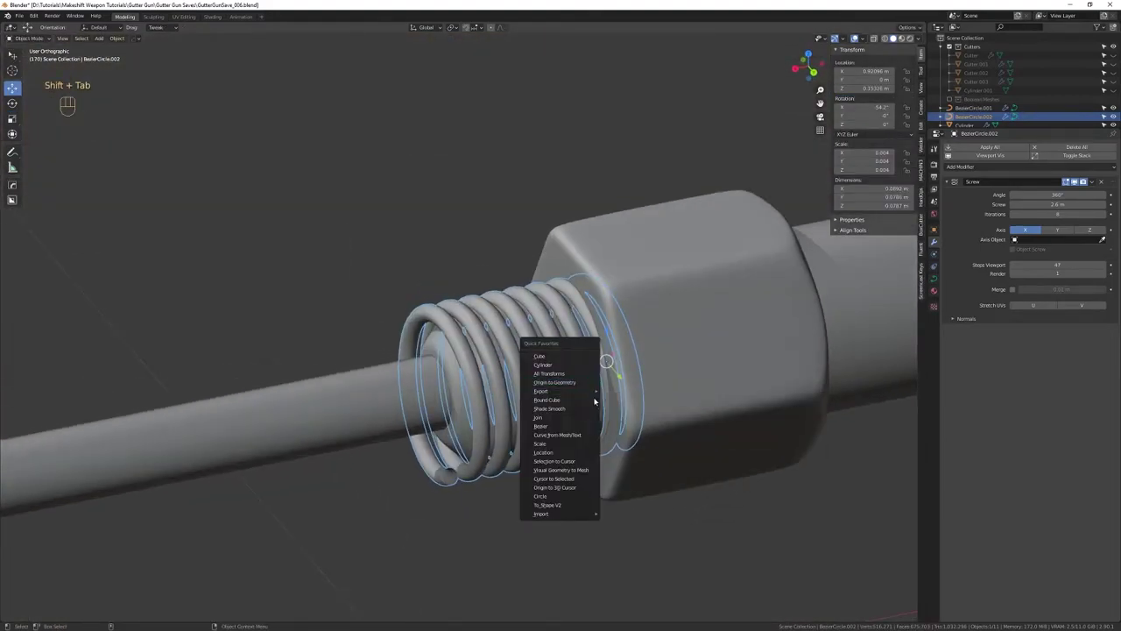
# Convert the spring curve into a mesh object via Convert To > Mesh
pyautogui.click(568, 379)
pyautogui.middleClick(577, 371)
pyautogui.rightClick(579, 367)
pyautogui.moveTo(593, 371); pyautogui.dragTo(593, 389)
pyautogui.click(598, 373)
pyautogui.middleClick(576, 379)
pyautogui.moveTo(570, 377); pyautogui.dragTo(581, 357)
pyautogui.click(578, 359)
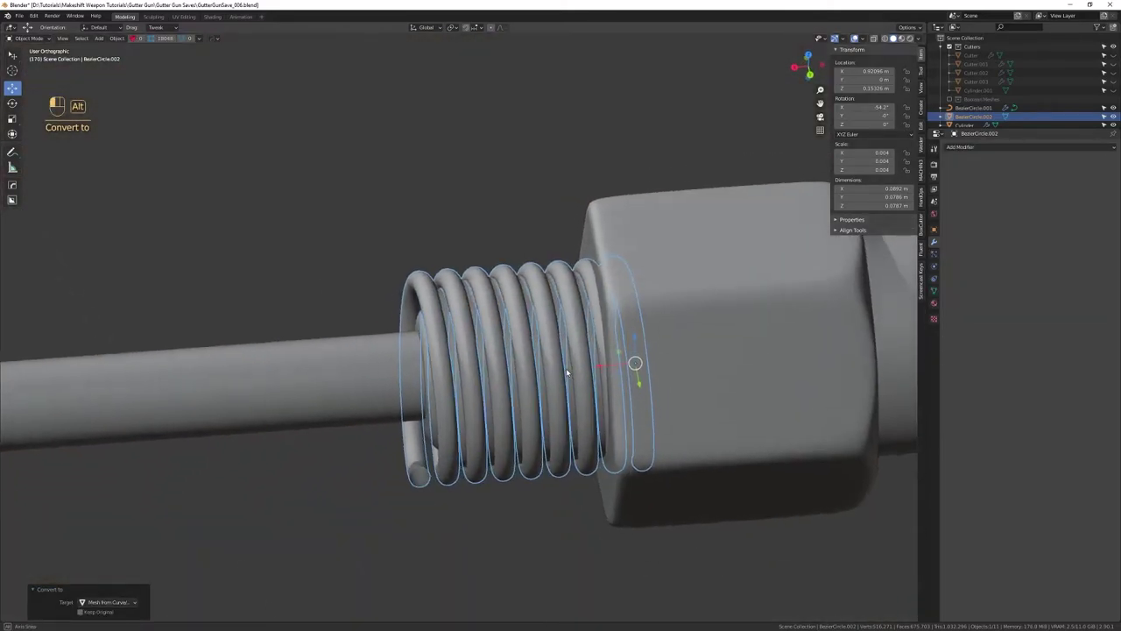
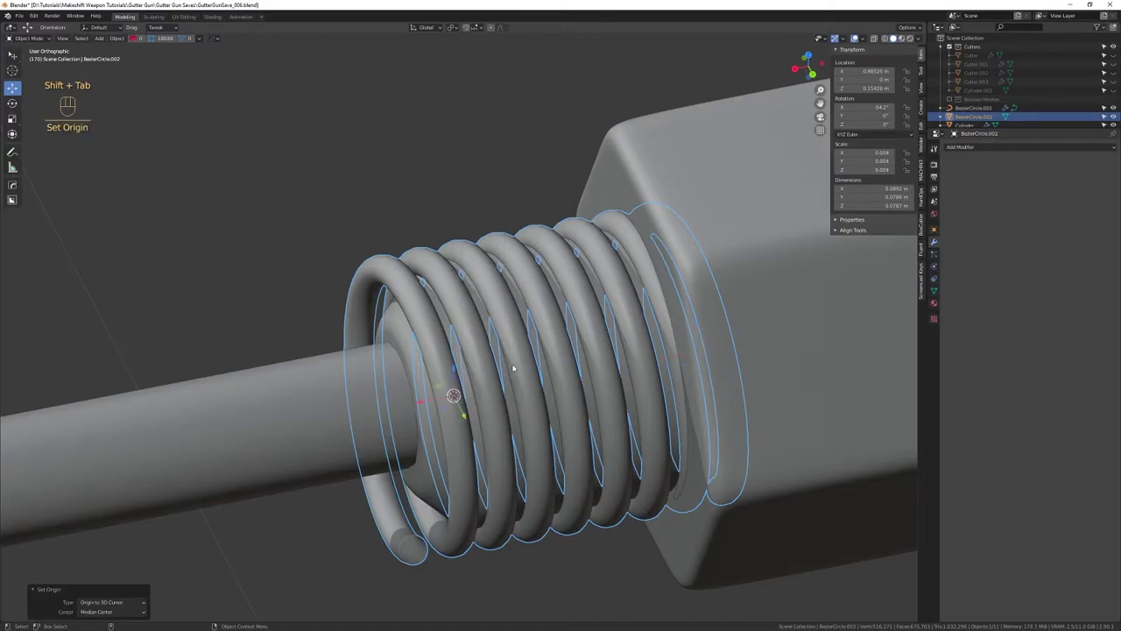
# Set the spring mesh's origin to the 3D cursor at its open end
pyautogui.moveTo(540, 363); pyautogui.dragTo(514, 354)
pyautogui.moveTo(510, 410); pyautogui.dragTo(493, 352)
pyautogui.moveTo(493, 363); pyautogui.dragTo(518, 363)
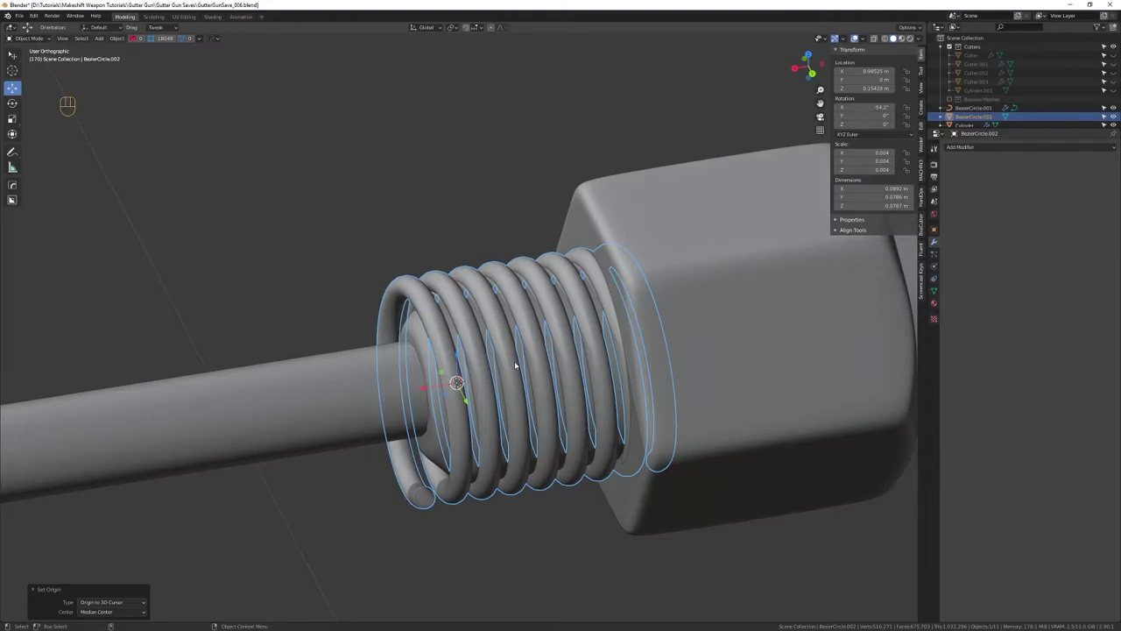
pyautogui.click(508, 326)
pyautogui.moveTo(515, 282); pyautogui.dragTo(1032, 256)
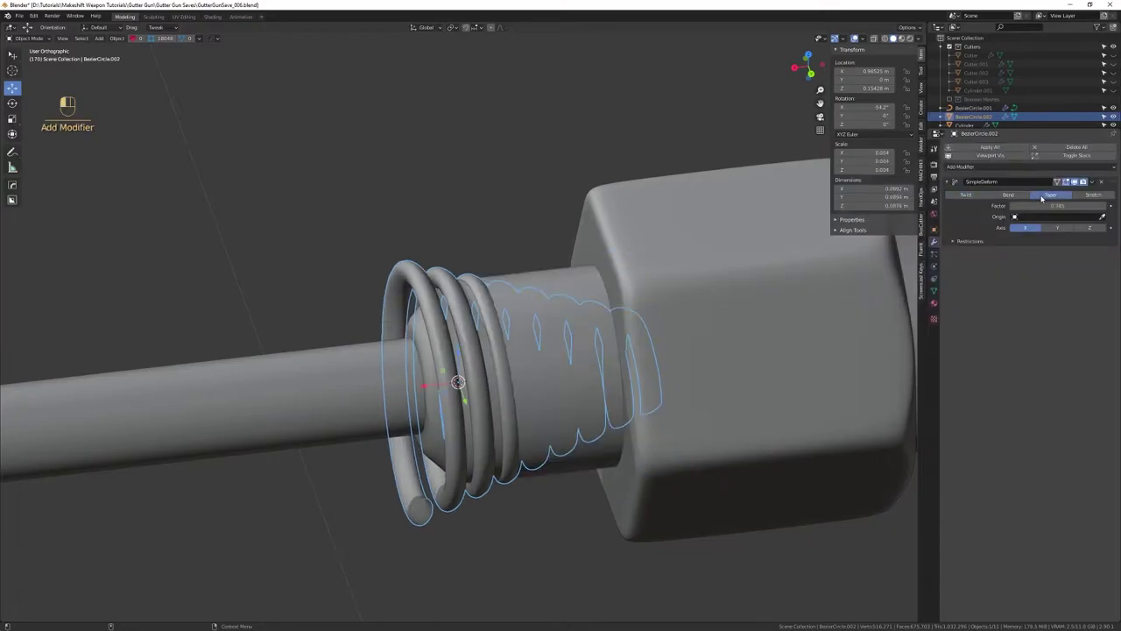
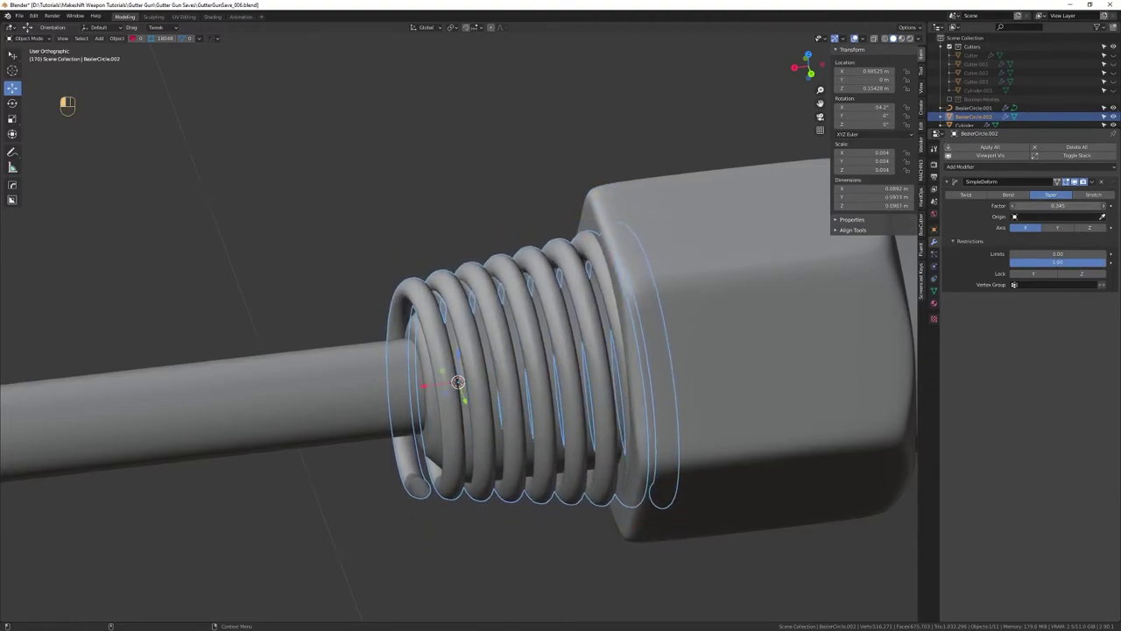
# Test a Simple Deform taper on the spring, then remove the modifier
pyautogui.moveTo(506, 311); pyautogui.dragTo(492, 293)
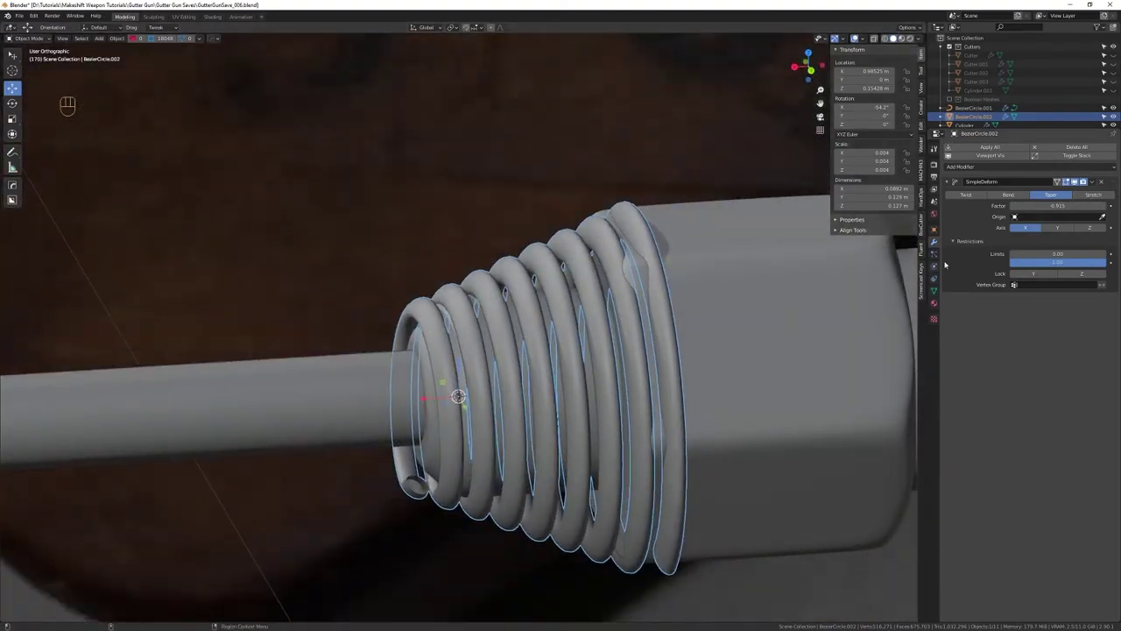
pyautogui.click(479, 353)
pyautogui.middleClick(529, 334)
pyautogui.rightClick(532, 342)
pyautogui.click(536, 351)
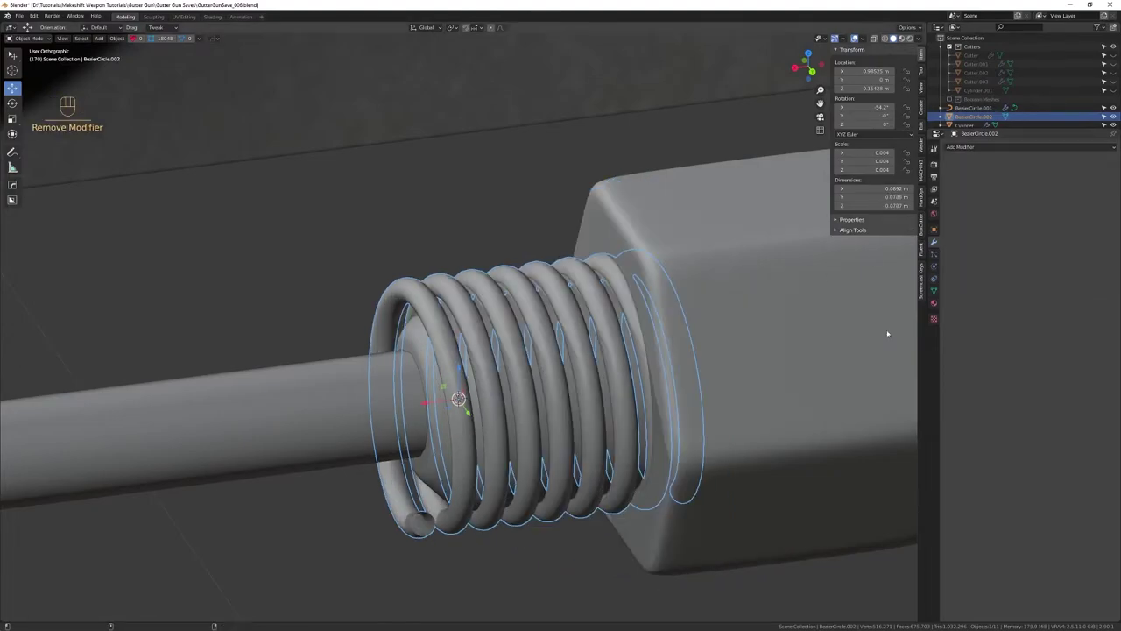
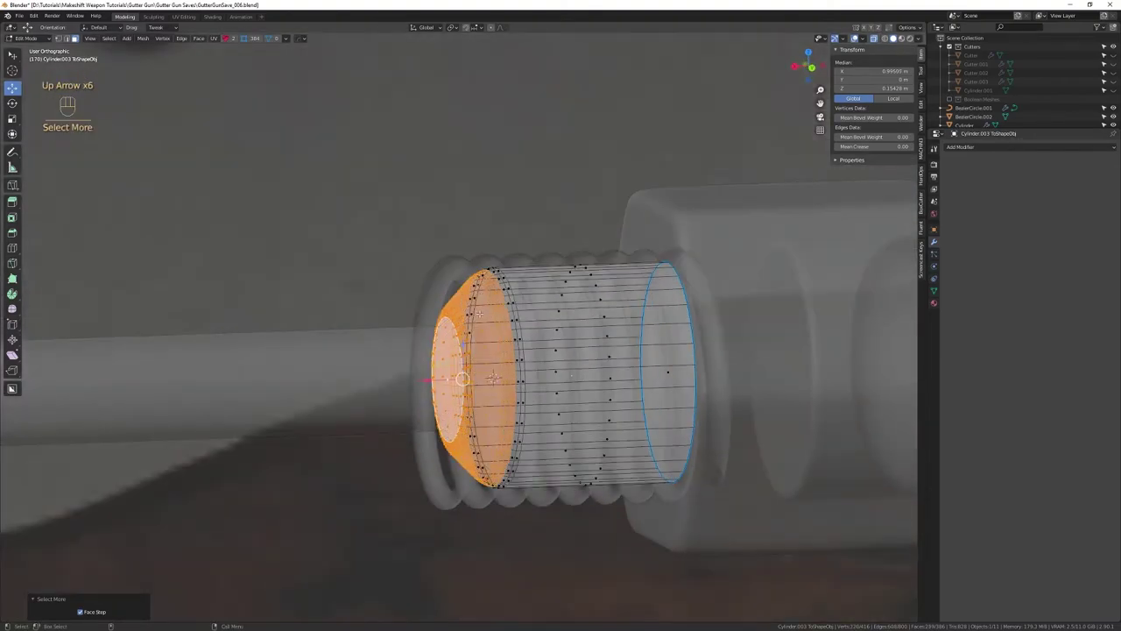
# Delete the helper cylinder and select and move the spring's end faces in edit mode
pyautogui.press('Delete')
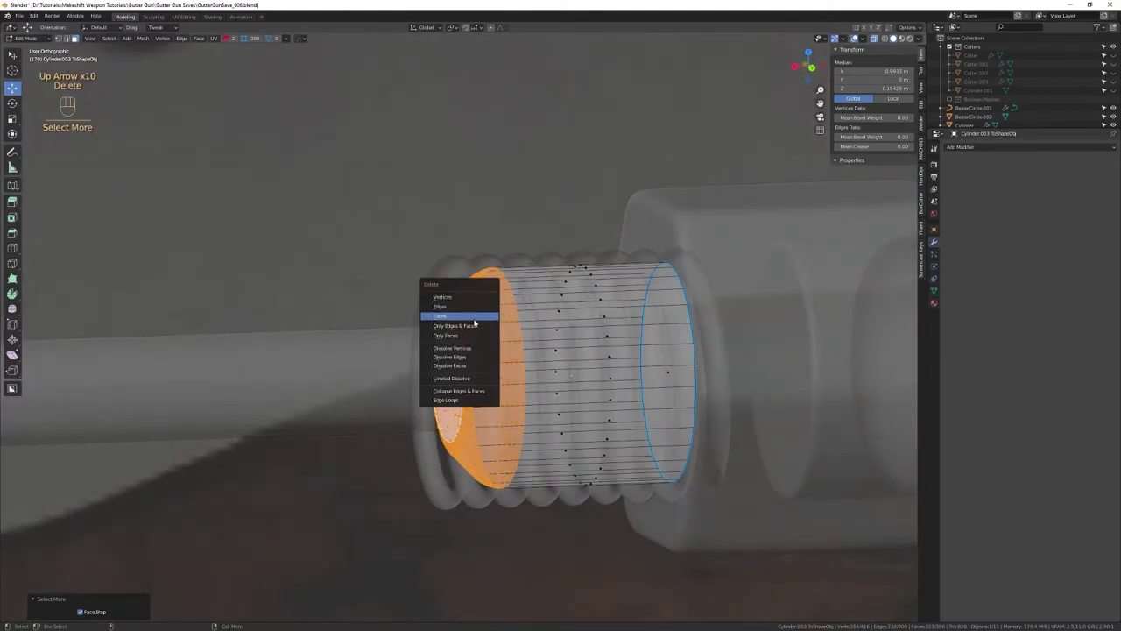
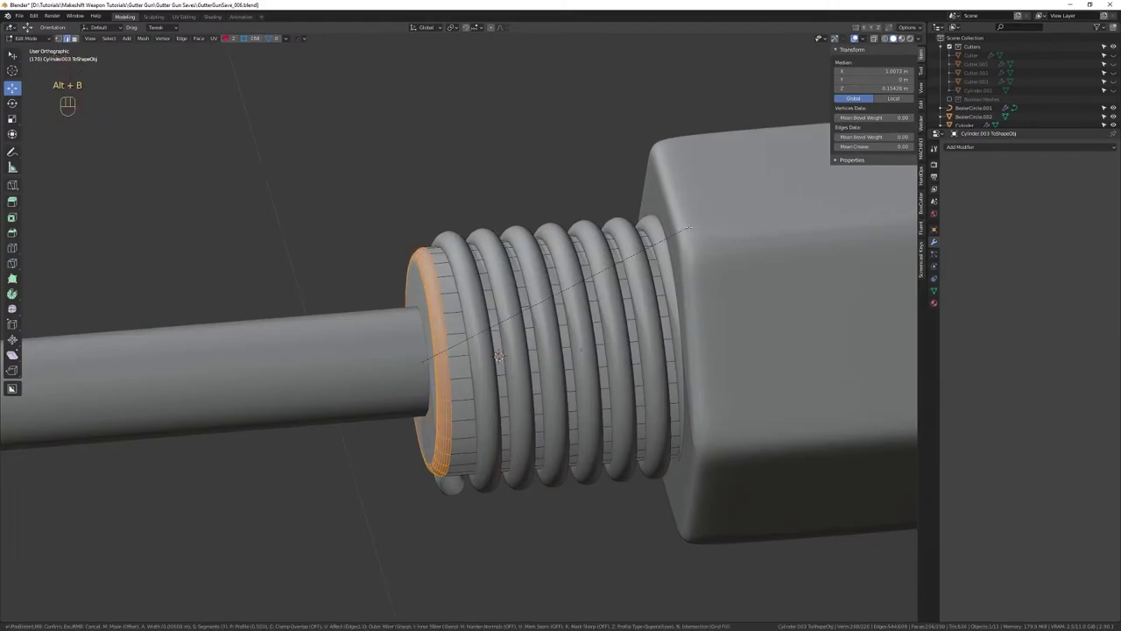
pyautogui.press('4')
pyautogui.press('w')
pyautogui.press('3')
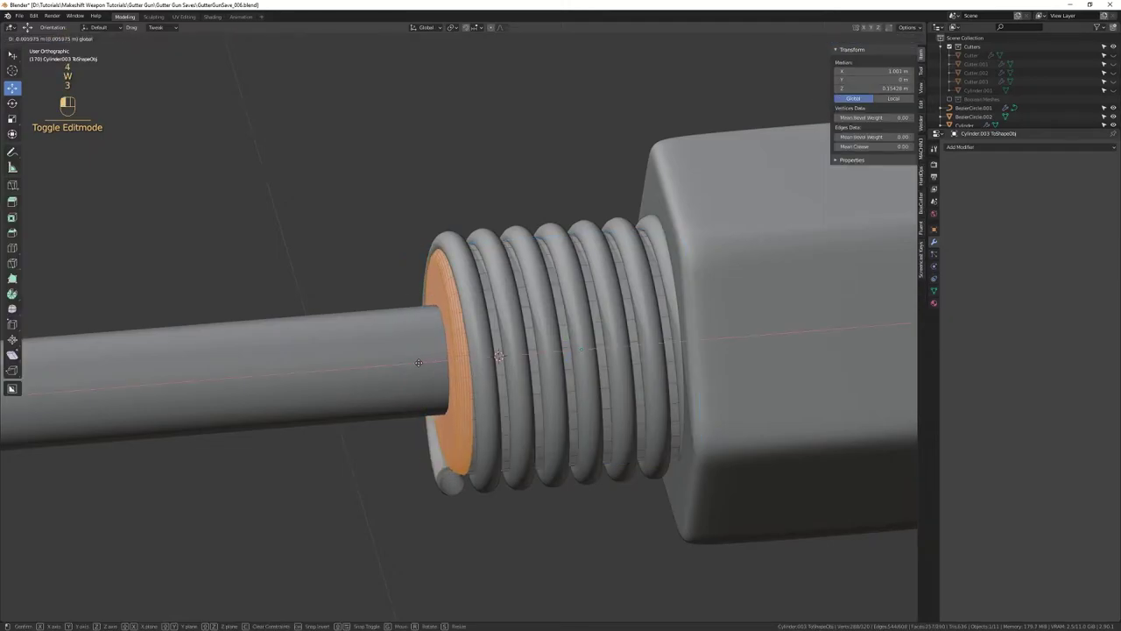
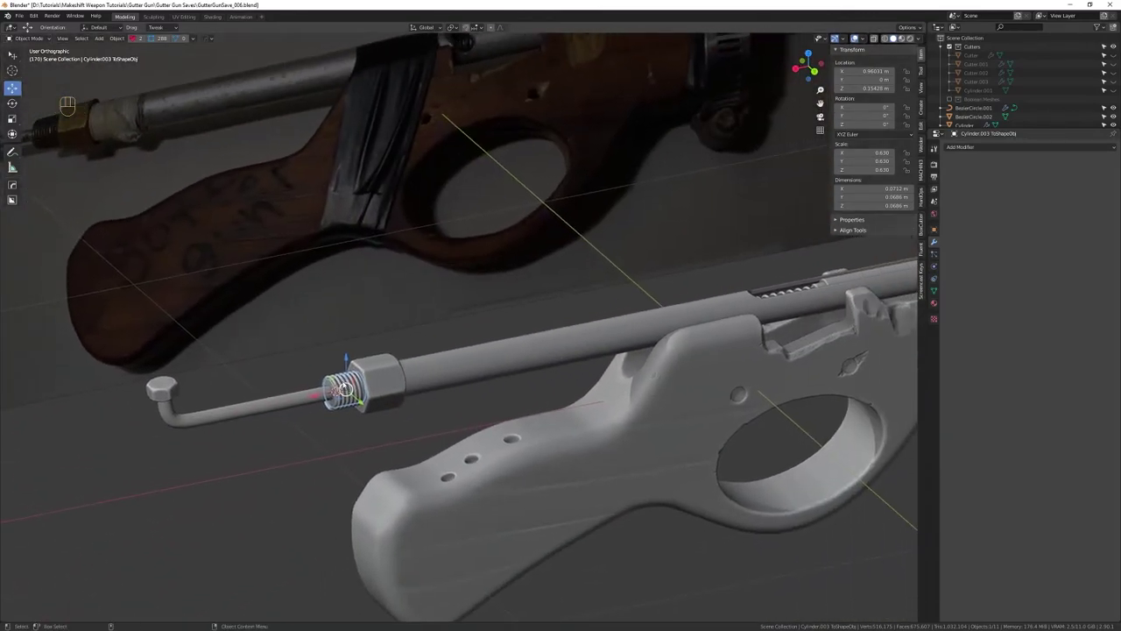
# Extrude the spring's open end face into a short tail using Extrude Faces Along Normals
pyautogui.click(345, 377)
pyautogui.moveTo(469, 354); pyautogui.dragTo(478, 519)
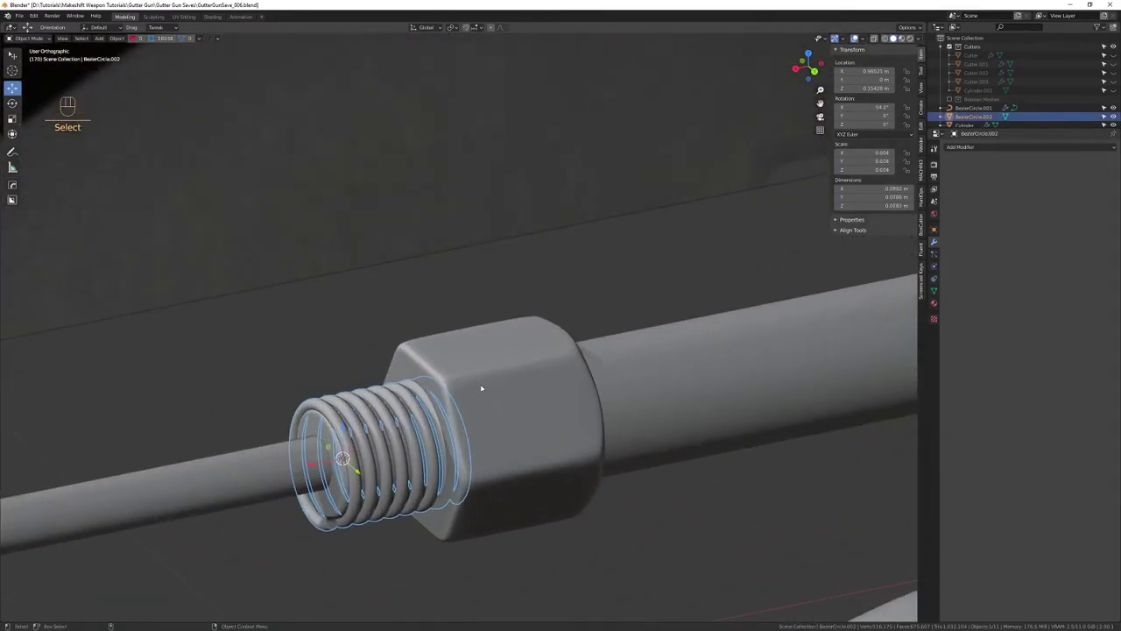
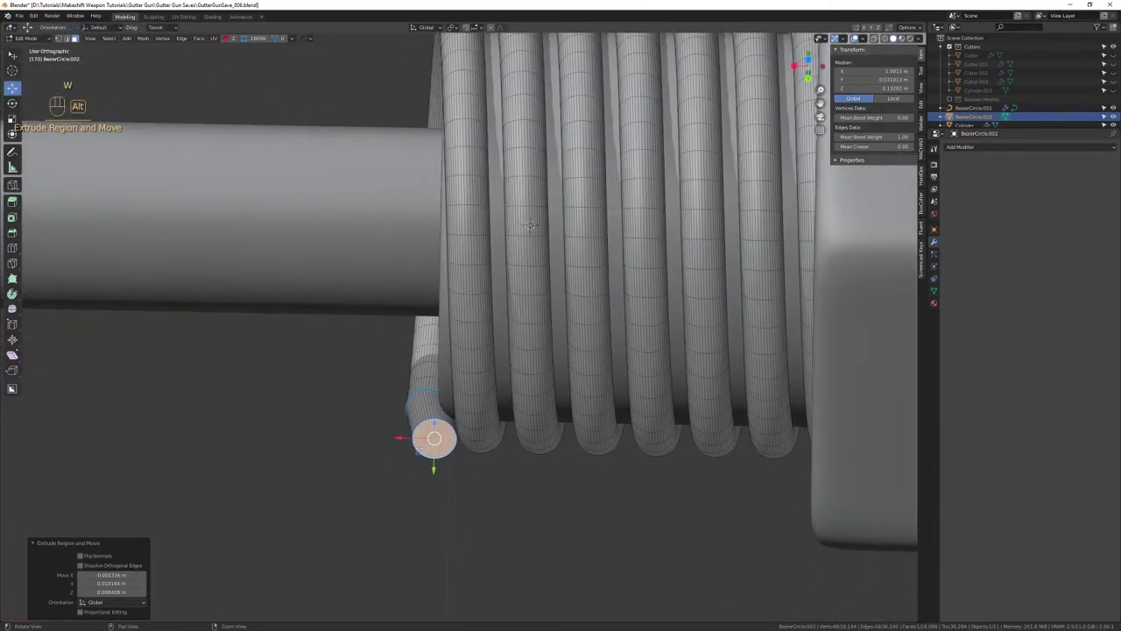
pyautogui.press('ctrl+z')
pyautogui.press('ctrl+z')
pyautogui.press('shift+Tab')
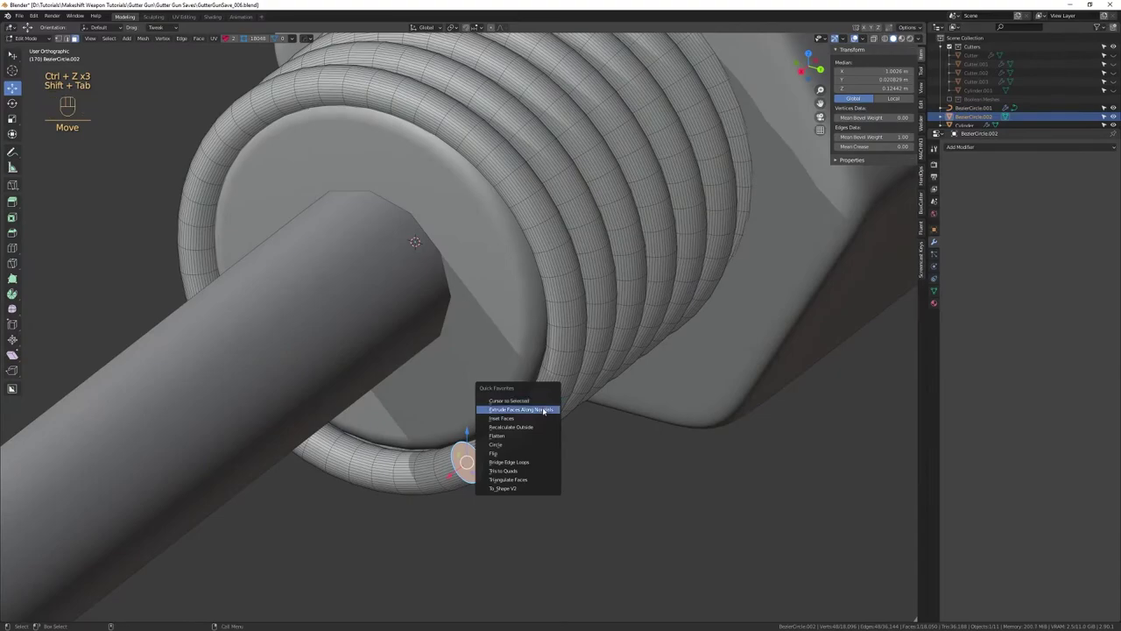
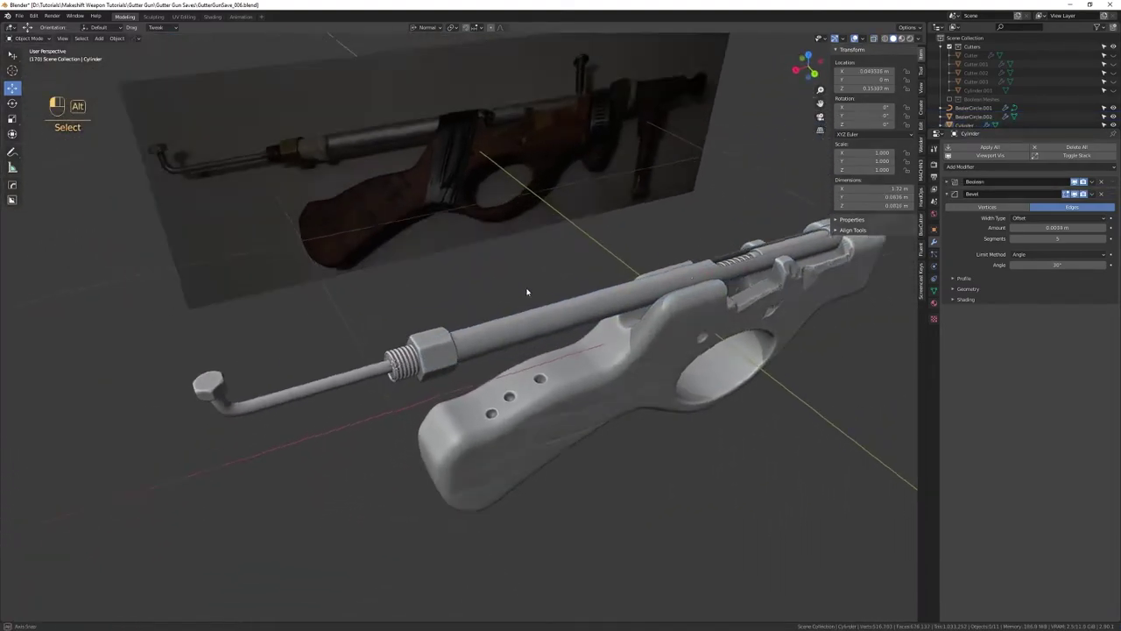
# Orbit around the gun model to review it and save the file (Ctrl+S)
pyautogui.moveTo(537, 297); pyautogui.dragTo(353, 341)
pyautogui.moveTo(368, 341); pyautogui.dragTo(376, 285)
pyautogui.moveTo(390, 294); pyautogui.dragTo(350, 276)
pyautogui.moveTo(453, 340); pyautogui.dragTo(385, 338)
pyautogui.moveTo(390, 361); pyautogui.dragTo(420, 367)
pyautogui.rightClick(445, 371)
pyautogui.moveTo(466, 360); pyautogui.dragTo(490, 378)
pyautogui.moveTo(514, 384); pyautogui.dragTo(416, 432)
pyautogui.moveTo(417, 433); pyautogui.dragTo(452, 395)
pyautogui.click(469, 388)
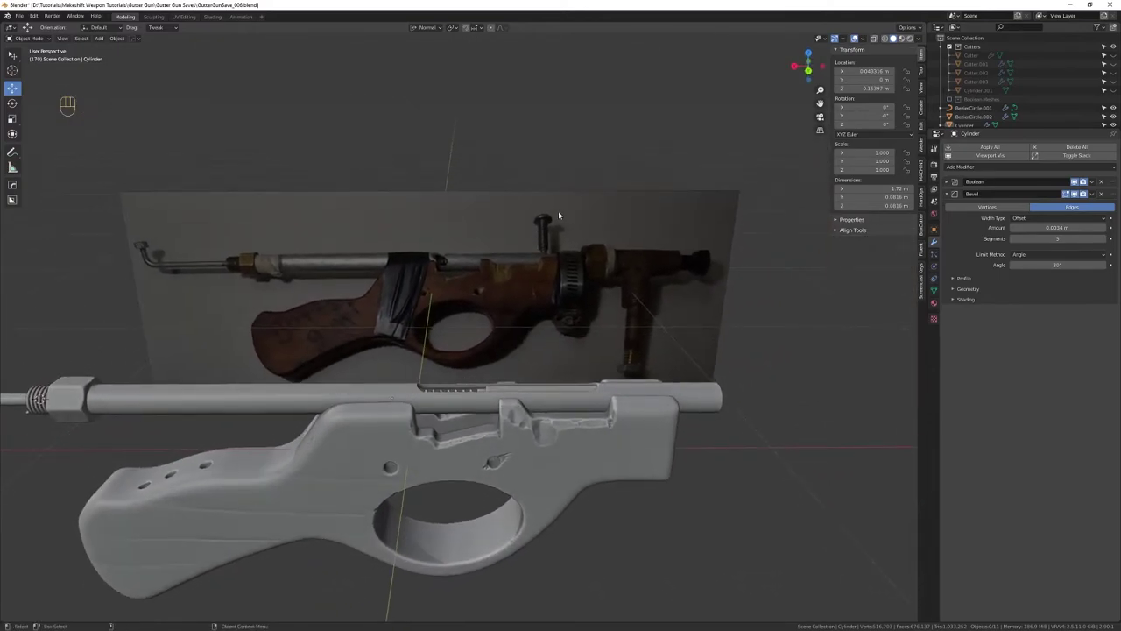
pyautogui.moveTo(567, 388); pyautogui.dragTo(508, 401)
pyautogui.moveTo(506, 420); pyautogui.dragTo(502, 349)
pyautogui.moveTo(502, 350); pyautogui.dragTo(423, 367)
pyautogui.press('ctrl+s')
# Frame the receiver top against the reference photo and select the slot piece for adding a cylinder
pyautogui.moveTo(417, 382); pyautogui.dragTo(442, 318)
pyautogui.moveTo(438, 320); pyautogui.dragTo(420, 442)
pyautogui.moveTo(428, 413); pyautogui.dragTo(496, 418)
pyautogui.moveTo(486, 412); pyautogui.dragTo(474, 377)
pyautogui.moveTo(471, 405); pyautogui.dragTo(475, 330)
pyautogui.moveTo(471, 358); pyautogui.dragTo(477, 333)
pyautogui.moveTo(480, 329); pyautogui.dragTo(499, 320)
pyautogui.moveTo(491, 330); pyautogui.dragTo(434, 419)
pyautogui.moveTo(435, 435); pyautogui.dragTo(453, 394)
pyautogui.moveTo(460, 388); pyautogui.dragTo(454, 378)
pyautogui.moveTo(546, 404); pyautogui.dragTo(458, 408)
pyautogui.moveTo(458, 416); pyautogui.dragTo(474, 380)
pyautogui.click(486, 399)
pyautogui.moveTo(513, 404); pyautogui.dragTo(442, 408)
pyautogui.moveTo(368, 367); pyautogui.dragTo(609, 379)
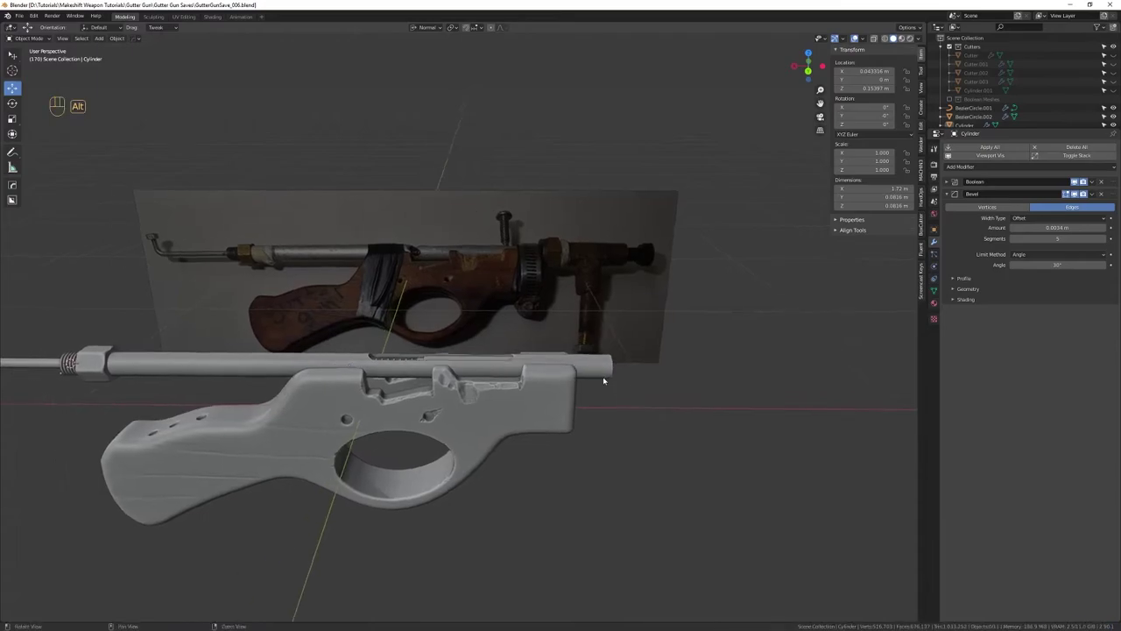
pyautogui.moveTo(495, 359); pyautogui.dragTo(714, 398)
pyautogui.press('shift+Tab')
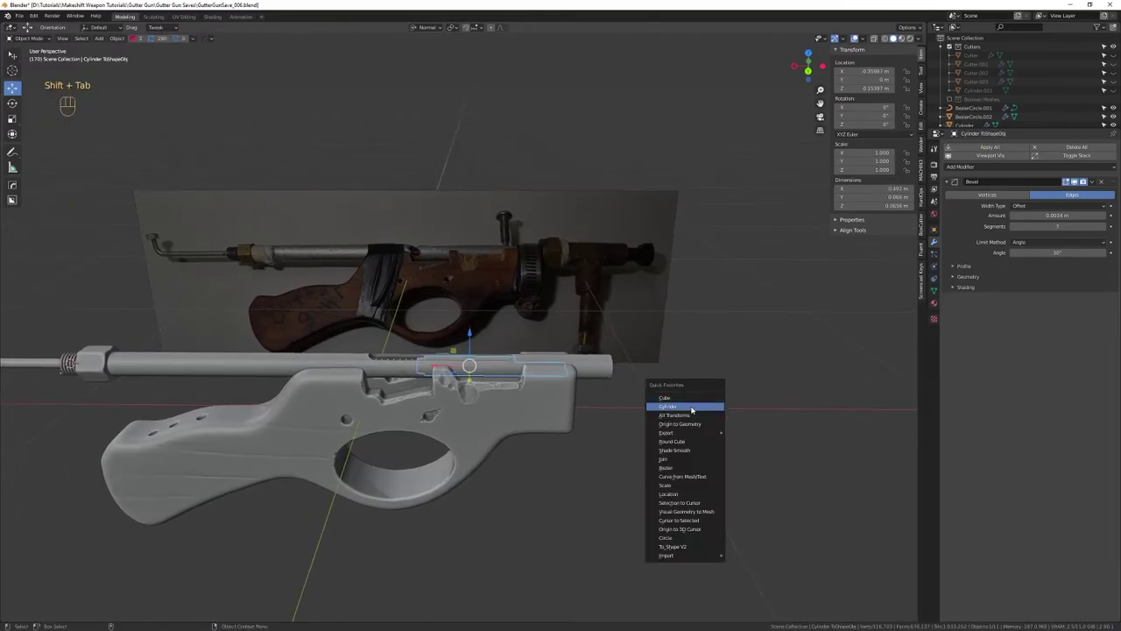
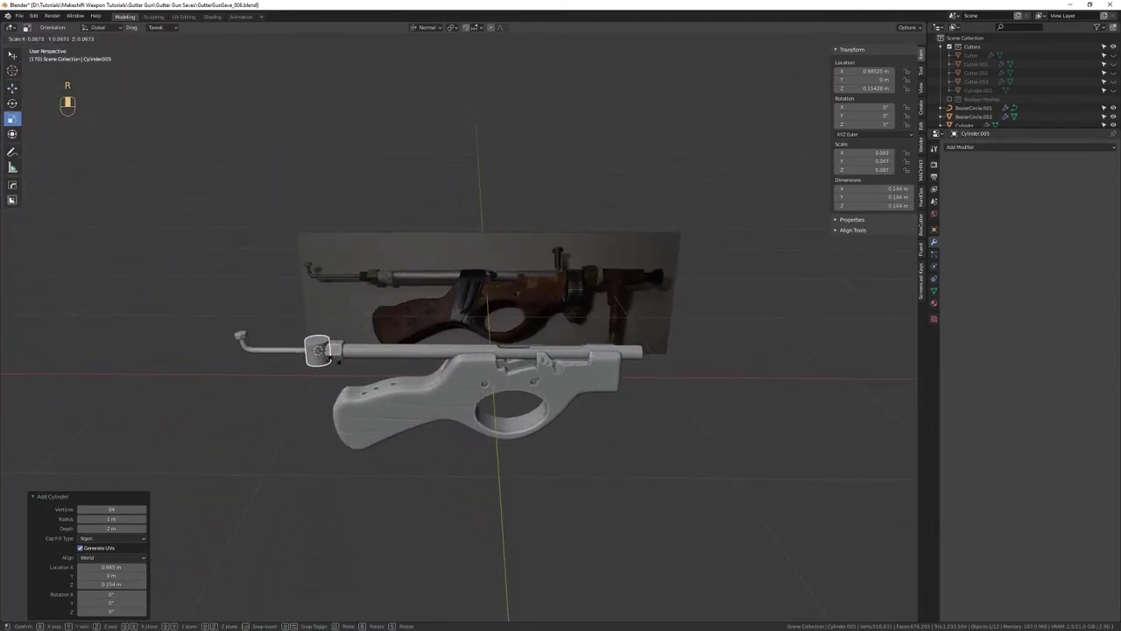
# Move the new cylinder along the barrel toward the receiver top
pyautogui.press('w')
pyautogui.press('f')
pyautogui.moveTo(475, 367); pyautogui.dragTo(560, 380)
pyautogui.moveTo(546, 374); pyautogui.dragTo(439, 214)
pyautogui.moveTo(464, 428); pyautogui.dragTo(458, 295)
pyautogui.click(470, 306)
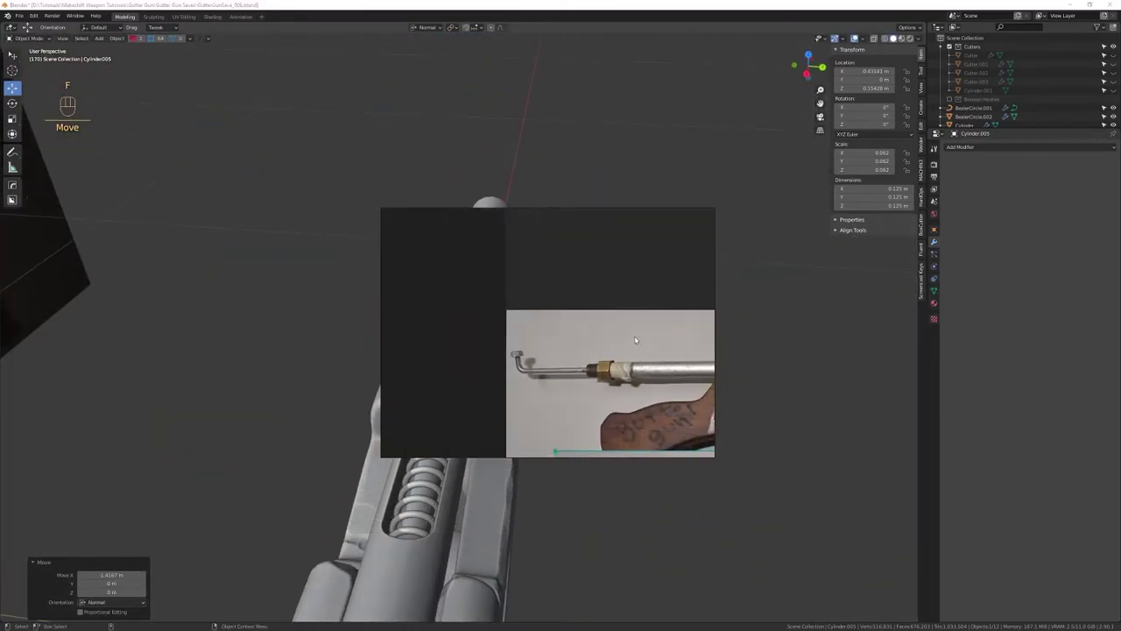
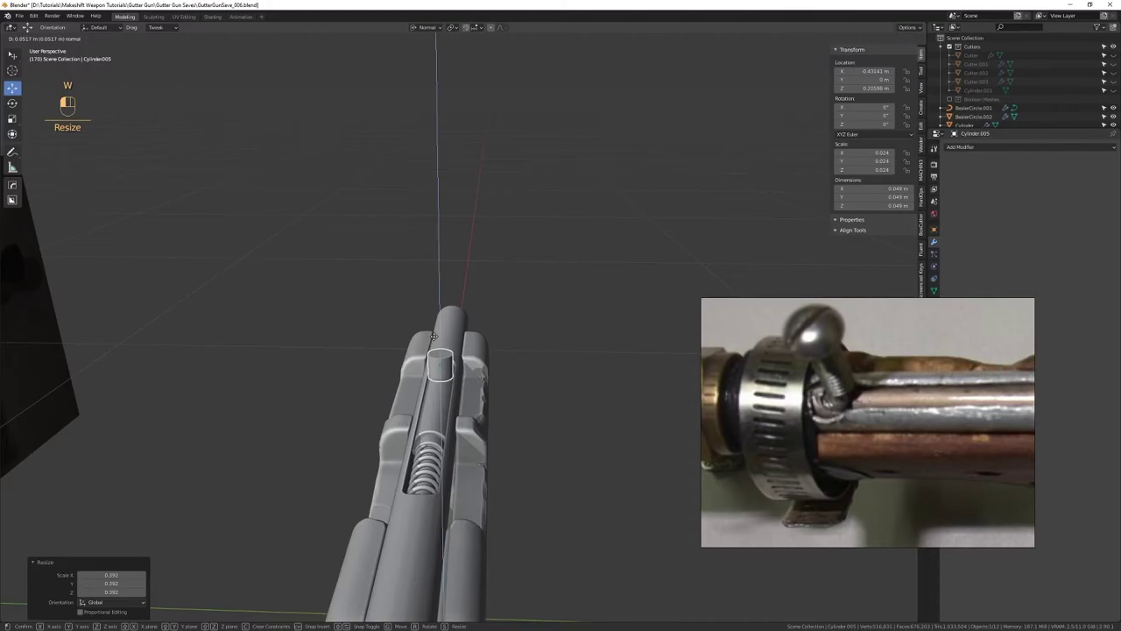
# From side view, shrink the cylinder to a thin ~5 cm pin sitting atop the receiver slot
pyautogui.moveTo(467, 365); pyautogui.dragTo(494, 420)
pyautogui.moveTo(499, 420); pyautogui.dragTo(502, 369)
pyautogui.moveTo(500, 376); pyautogui.dragTo(497, 365)
pyautogui.moveTo(497, 376); pyautogui.dragTo(509, 441)
pyautogui.moveTo(513, 427); pyautogui.dragTo(518, 414)
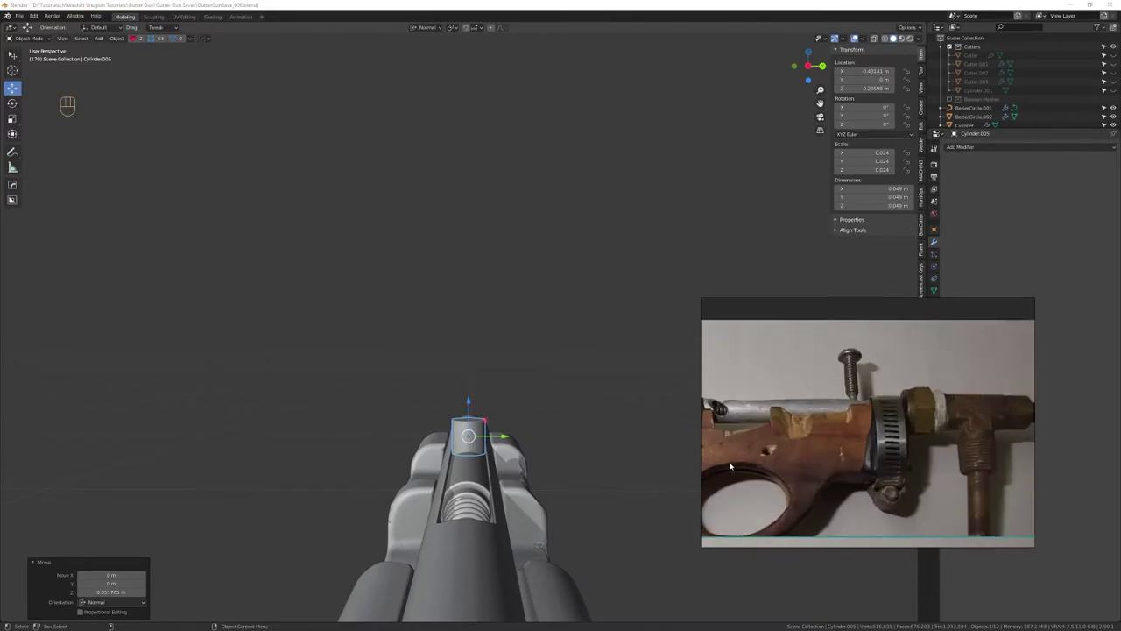
pyautogui.moveTo(534, 386); pyautogui.dragTo(507, 421)
pyautogui.moveTo(521, 418); pyautogui.dragTo(472, 432)
pyautogui.moveTo(461, 426); pyautogui.dragTo(505, 380)
pyautogui.moveTo(512, 390); pyautogui.dragTo(504, 435)
pyautogui.moveTo(451, 406); pyautogui.dragTo(419, 407)
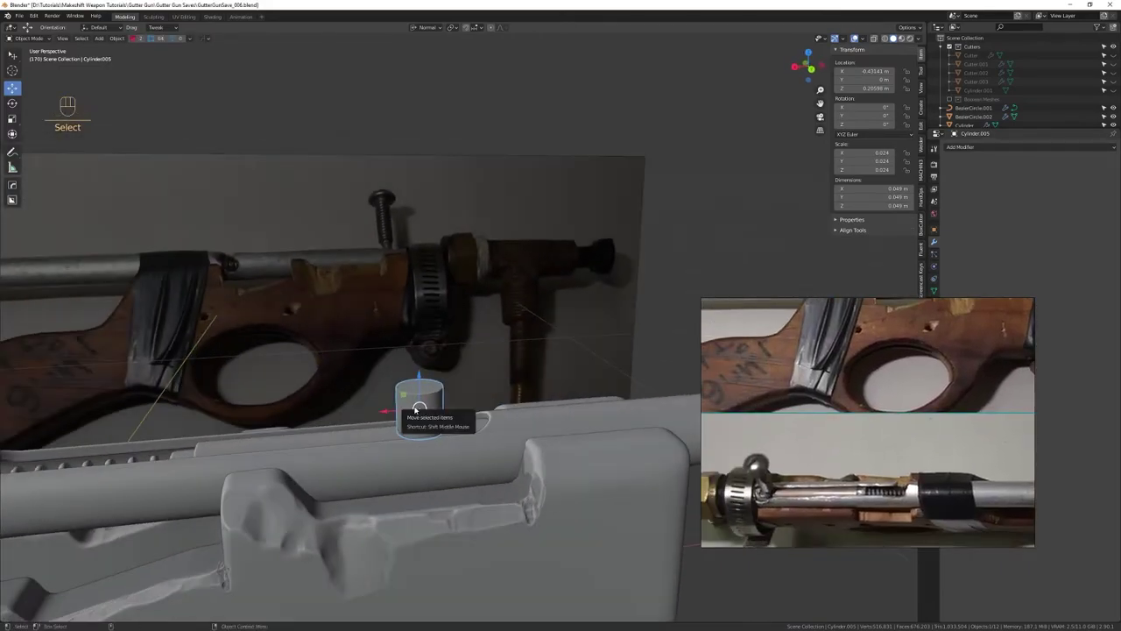
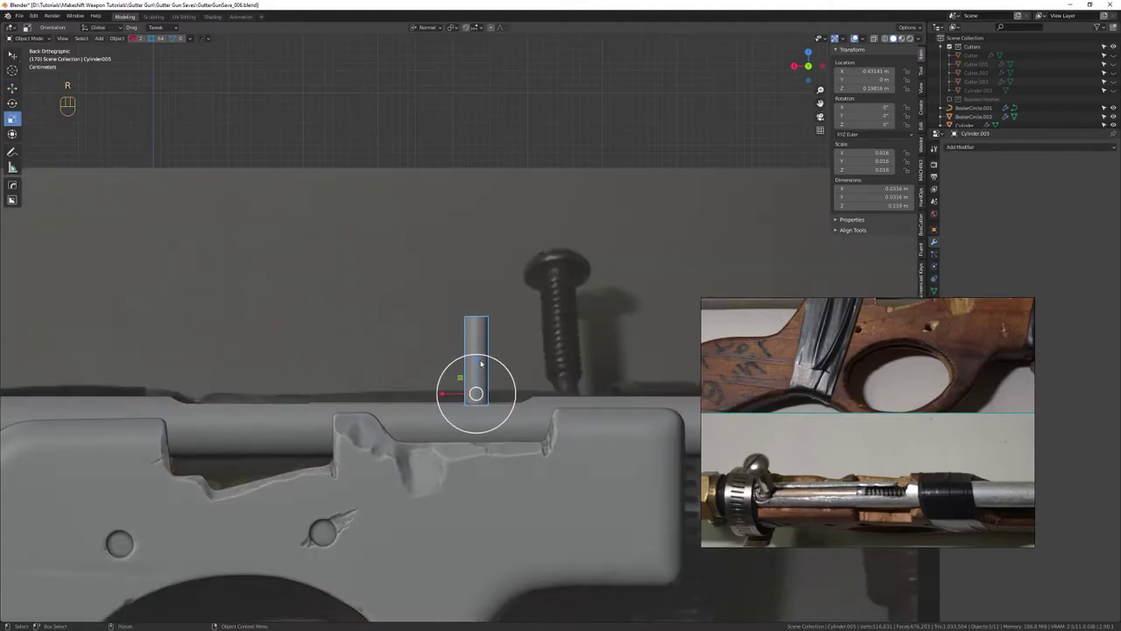
# Raise and enlarge the pin, then draw and extrude a short flat disc head on its top
pyautogui.press('w')
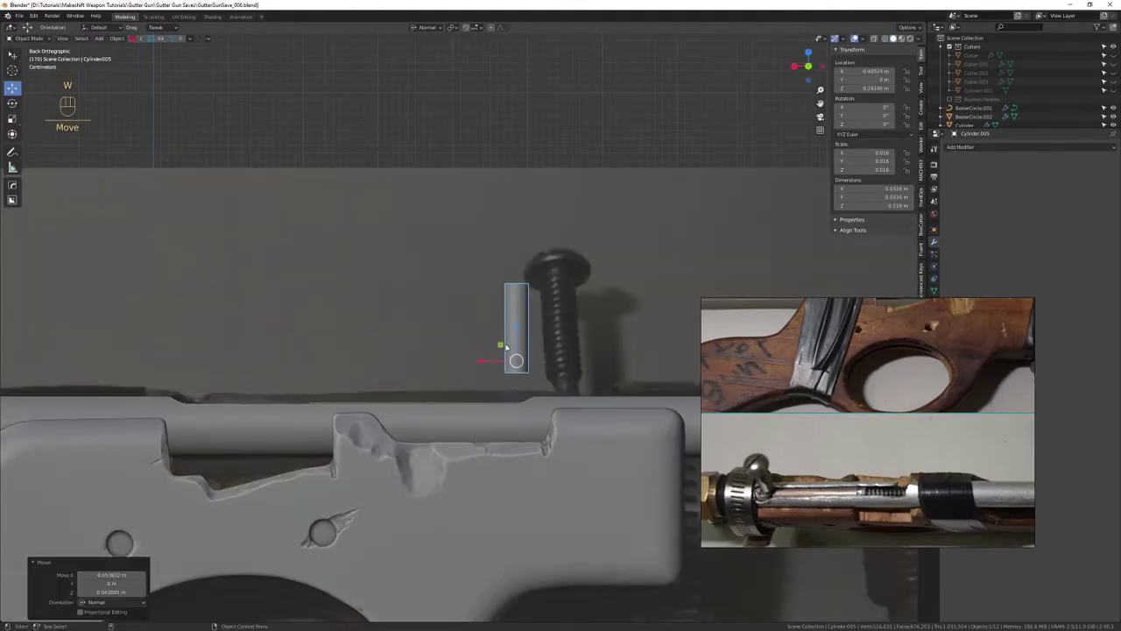
pyautogui.press('r')
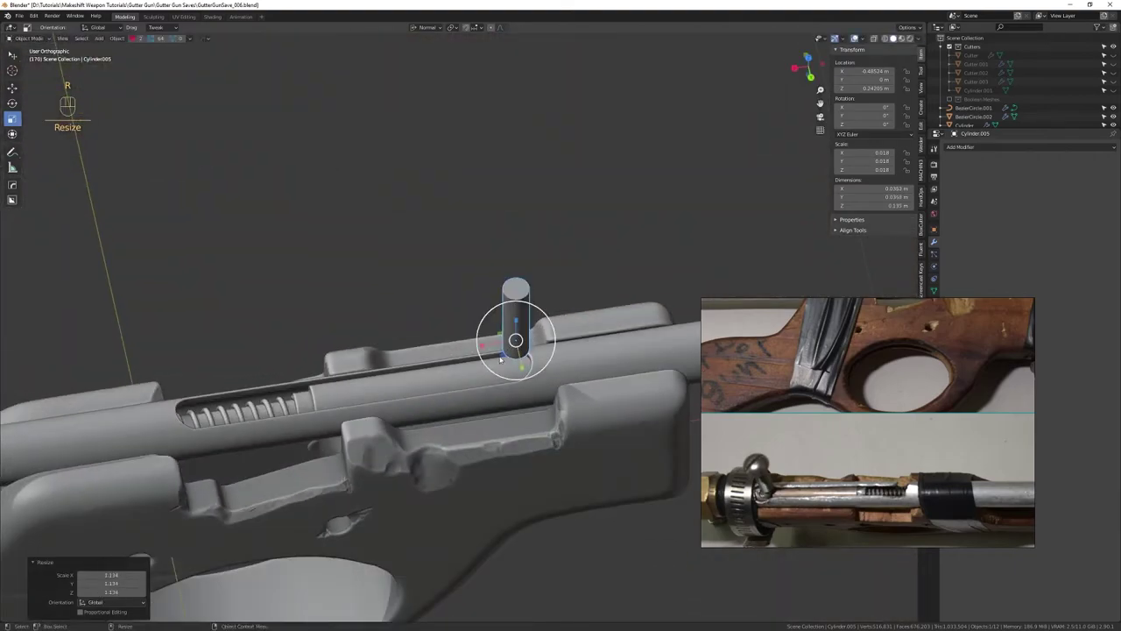
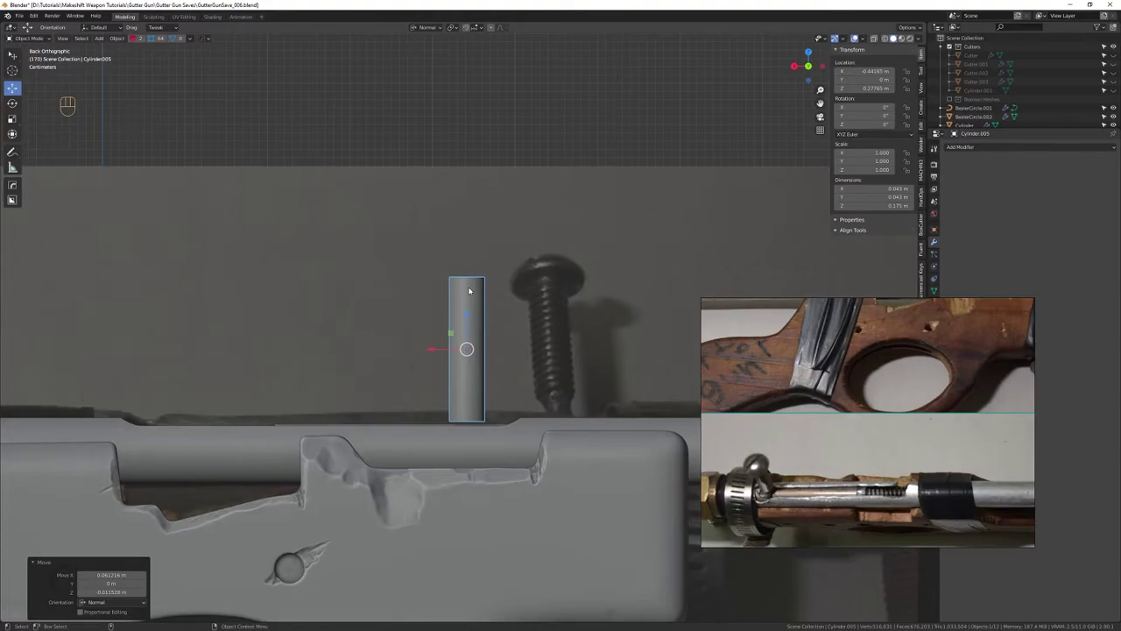
pyautogui.press('shift+Tab')
pyautogui.press('q')
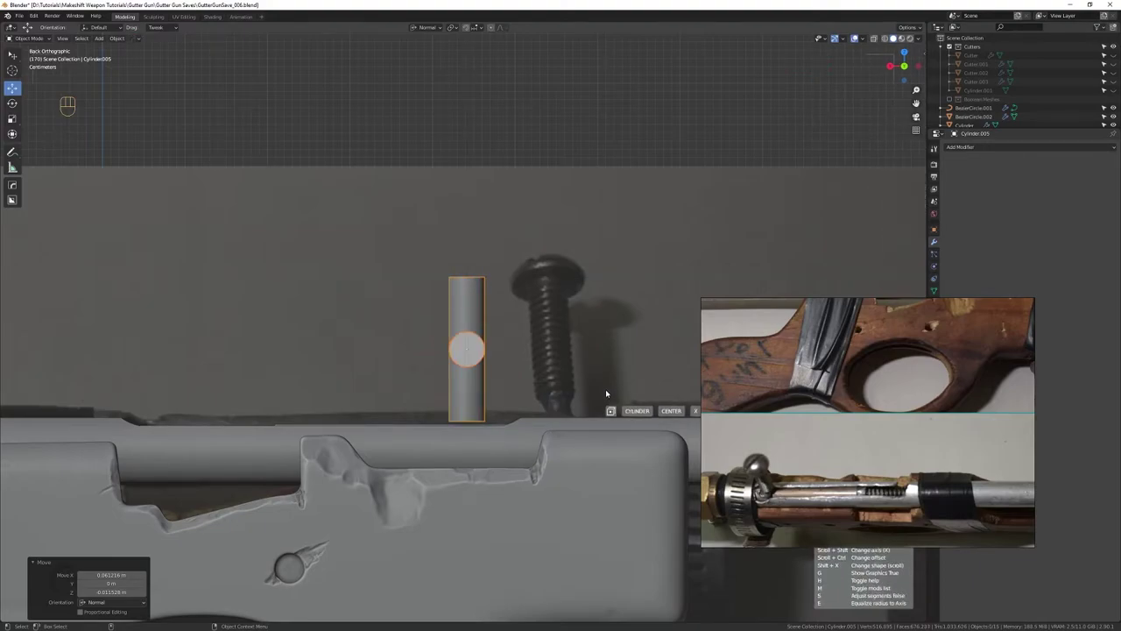
pyautogui.press('w')
pyautogui.press('r')
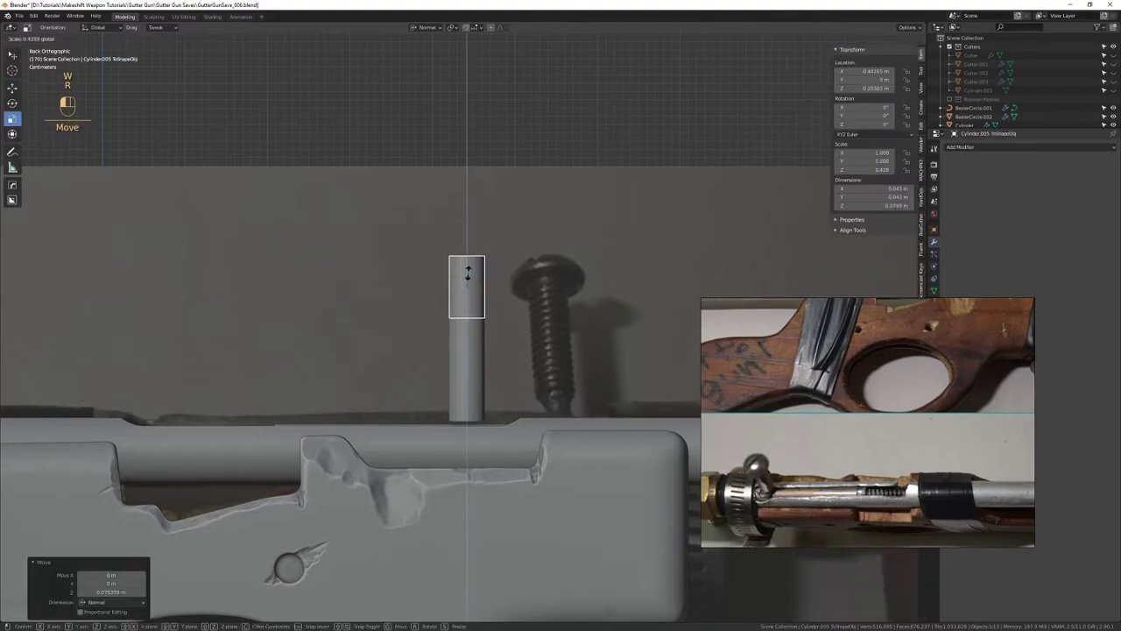
pyautogui.moveTo(512, 241); pyautogui.dragTo(515, 307)
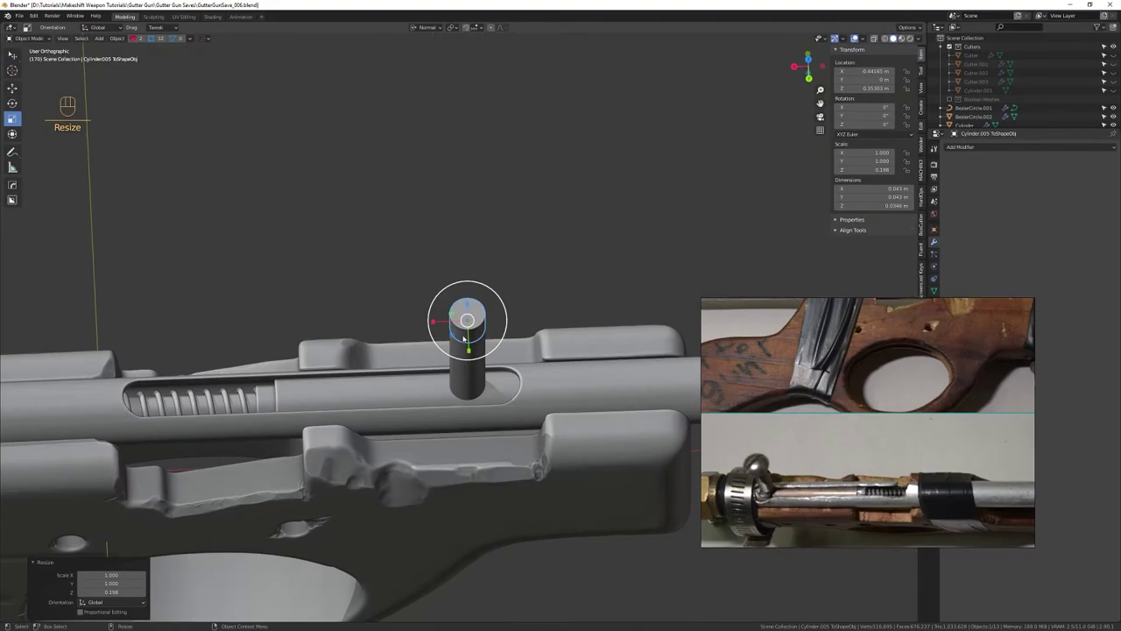
pyautogui.moveTo(511, 367); pyautogui.dragTo(524, 309)
# Widen the disc into a screw head and apply the object's transforms
pyautogui.moveTo(516, 329); pyautogui.dragTo(523, 349)
pyautogui.moveTo(523, 358); pyautogui.dragTo(532, 408)
pyautogui.rightClick(546, 369)
pyautogui.moveTo(530, 362); pyautogui.dragTo(495, 385)
pyautogui.moveTo(496, 389); pyautogui.dragTo(496, 345)
pyautogui.moveTo(494, 364); pyautogui.dragTo(484, 302)
pyautogui.moveTo(486, 310); pyautogui.dragTo(511, 322)
pyautogui.click(821, 131)
pyautogui.click(577, 383)
pyautogui.middleClick(528, 364)
pyautogui.rightClick(526, 382)
pyautogui.moveTo(537, 348); pyautogui.dragTo(531, 371)
pyautogui.moveTo(511, 354); pyautogui.dragTo(530, 358)
pyautogui.rightClick(532, 358)
pyautogui.rightClick(535, 355)
pyautogui.click(530, 368)
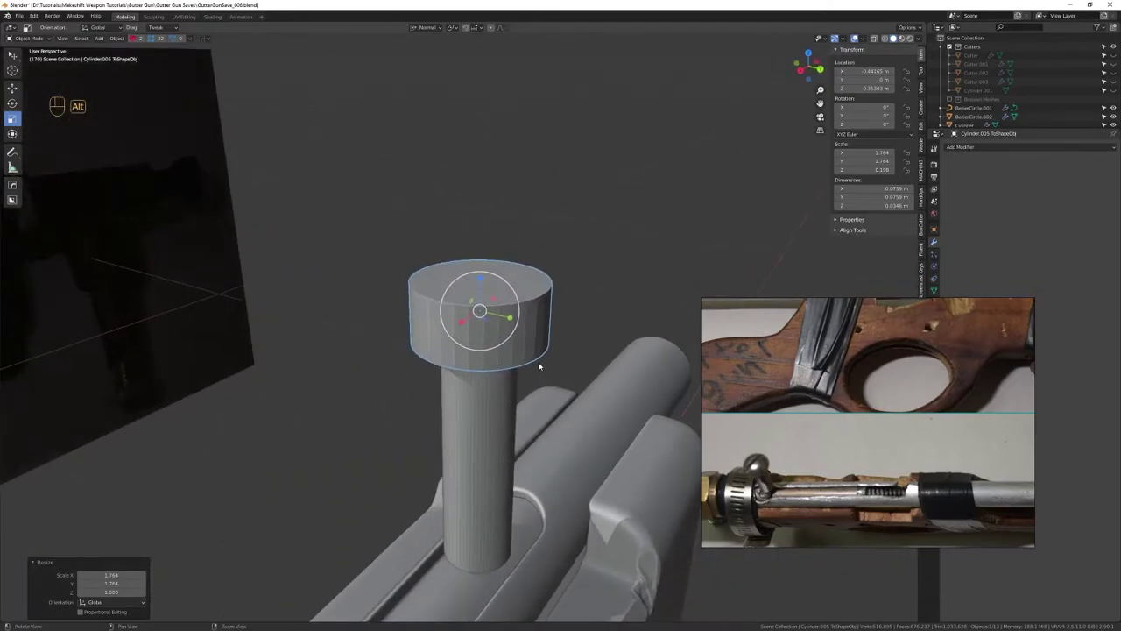
pyautogui.press('shift+Tab')
pyautogui.press('shift+Tab')
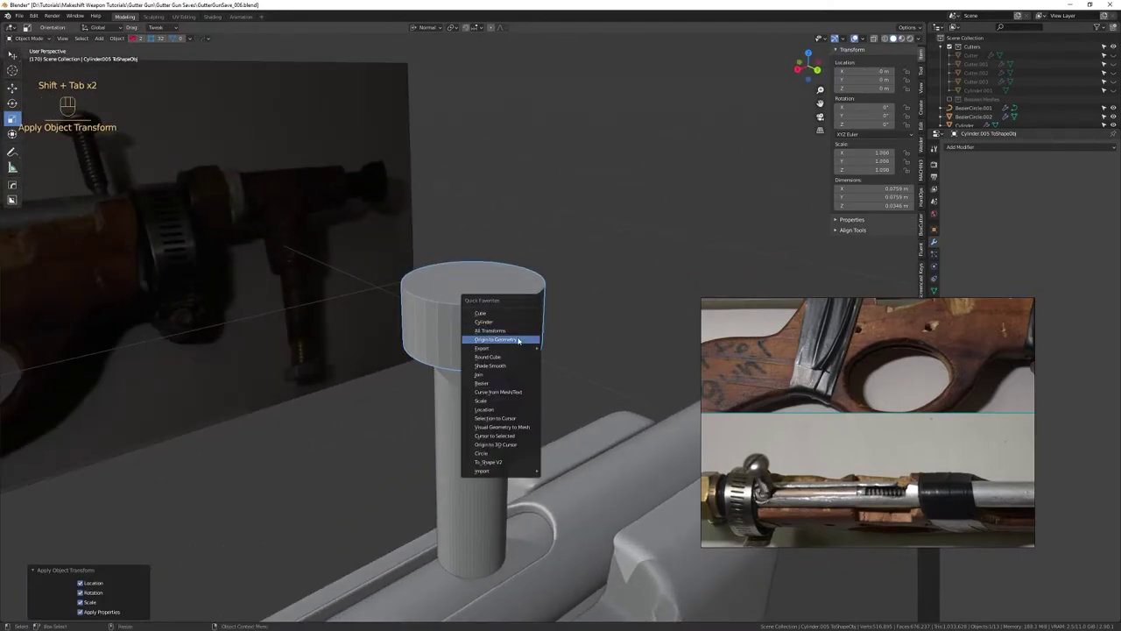
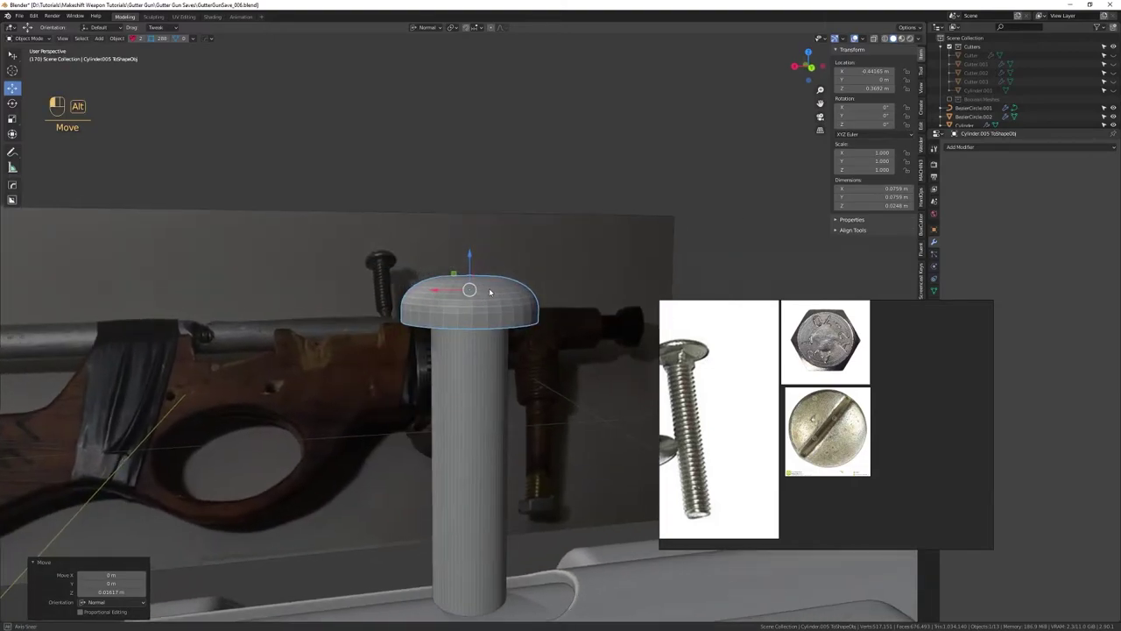
# Reshape the head's top into a dome, checking against the slotted screw photo
pyautogui.rightClick(498, 290)
pyautogui.moveTo(508, 302); pyautogui.dragTo(504, 325)
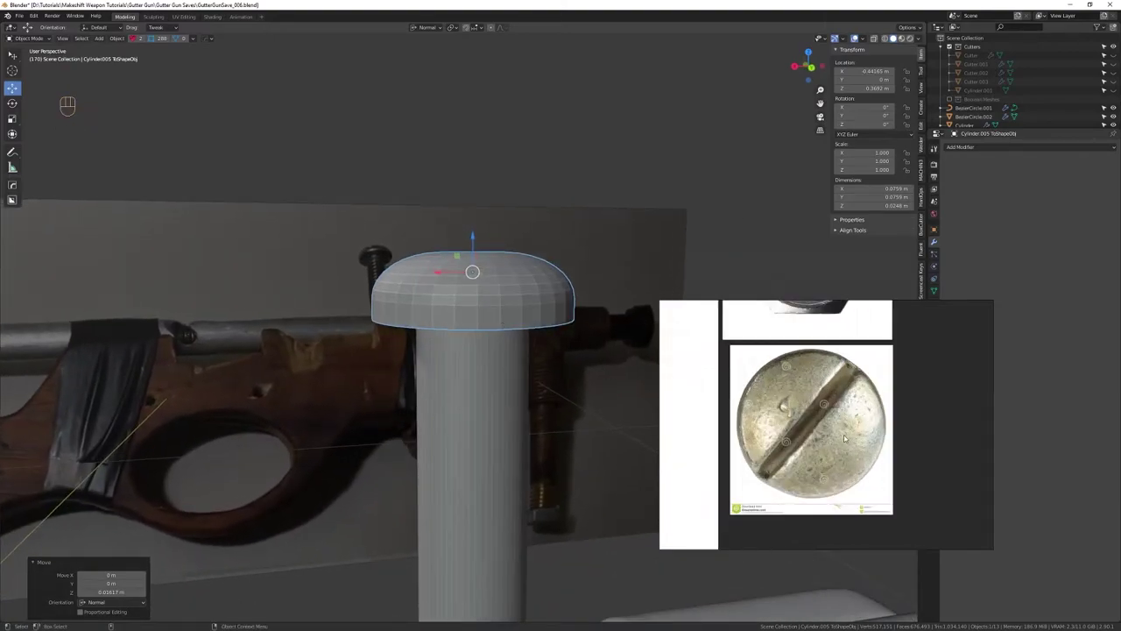
pyautogui.click(778, 407)
pyautogui.middleClick(778, 406)
pyautogui.rightClick(778, 407)
pyautogui.click(778, 407)
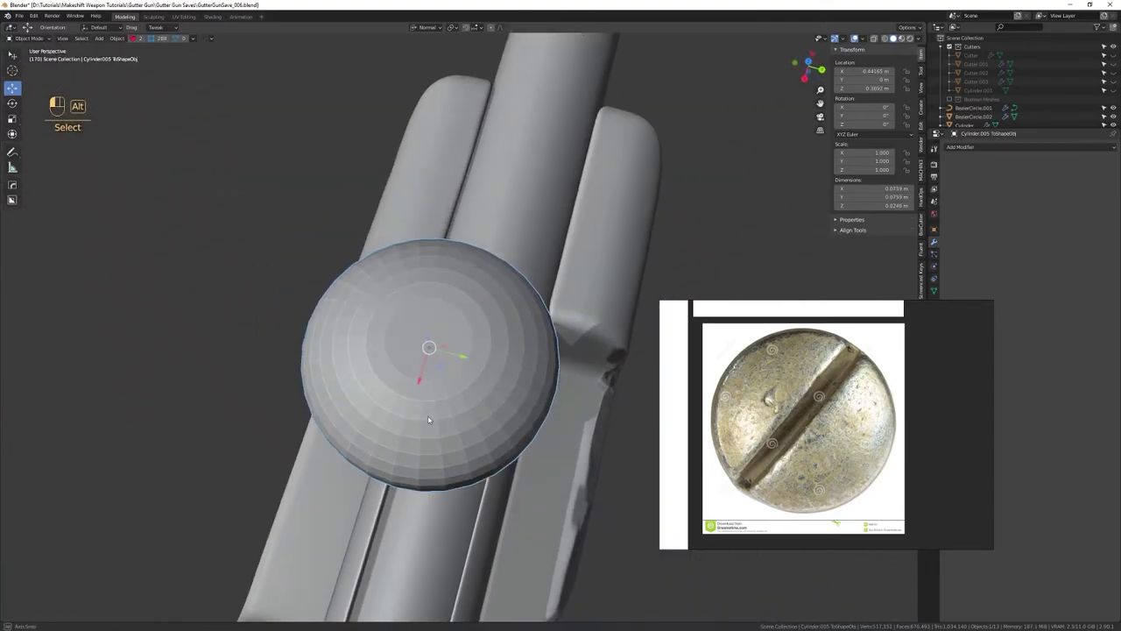
pyautogui.rightClick(778, 406)
pyautogui.click(778, 406)
pyautogui.rightClick(778, 408)
pyautogui.click(778, 408)
pyautogui.middleClick(778, 407)
pyautogui.rightClick(778, 407)
pyautogui.click(778, 408)
# Sharpen the head with HardOps, adding an angle-limited Bevel modifier to soften its edges
pyautogui.press('q')
pyautogui.click(778, 408)
pyautogui.press('q')
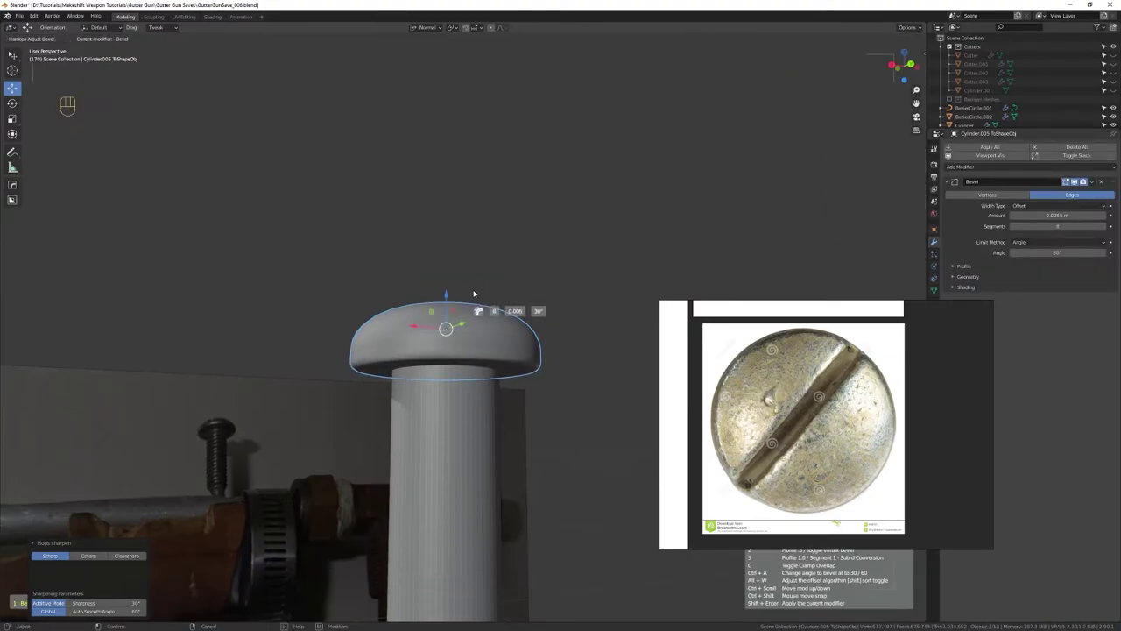
pyautogui.moveTo(472, 332); pyautogui.dragTo(494, 357)
pyautogui.moveTo(479, 353); pyautogui.dragTo(483, 377)
pyautogui.moveTo(482, 378); pyautogui.dragTo(477, 341)
pyautogui.moveTo(455, 344); pyautogui.dragTo(465, 344)
pyautogui.moveTo(462, 355); pyautogui.dragTo(493, 362)
pyautogui.moveTo(493, 359); pyautogui.dragTo(484, 395)
pyautogui.click(485, 394)
pyautogui.press('alt+w')
pyautogui.click(778, 408)
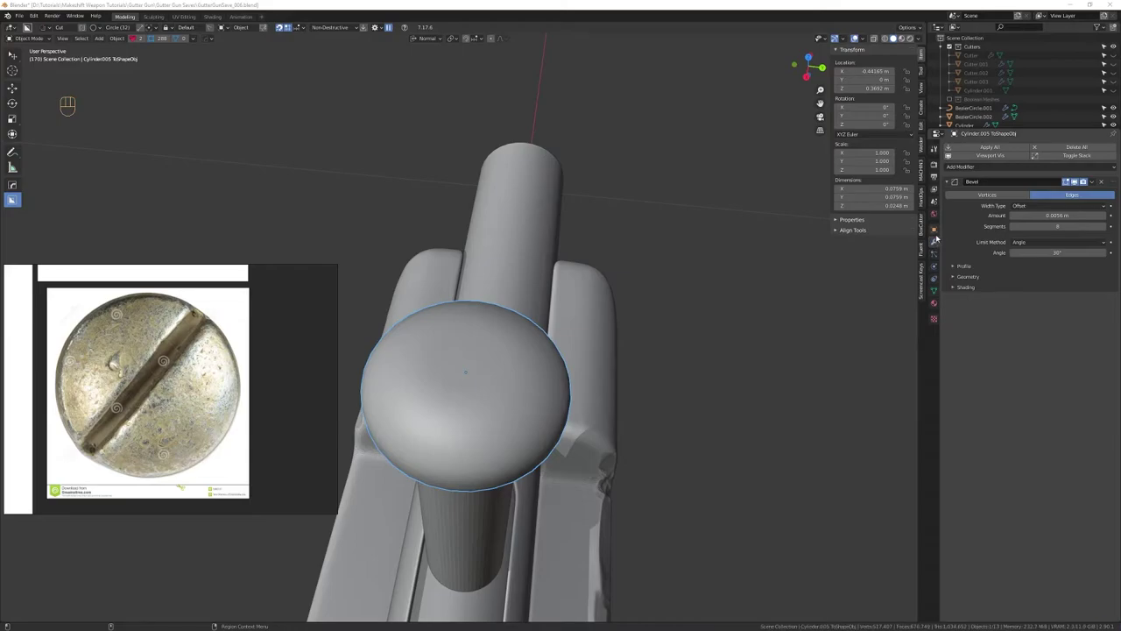
# Draw a thin BoxCutter slot across the head, set its depth, then undo to resize it
pyautogui.moveTo(592, 348); pyautogui.dragTo(724, 272)
pyautogui.click(859, 221)
pyautogui.moveTo(584, 306); pyautogui.dragTo(515, 311)
pyautogui.moveTo(513, 316); pyautogui.dragTo(523, 287)
pyautogui.moveTo(523, 291); pyautogui.dragTo(525, 306)
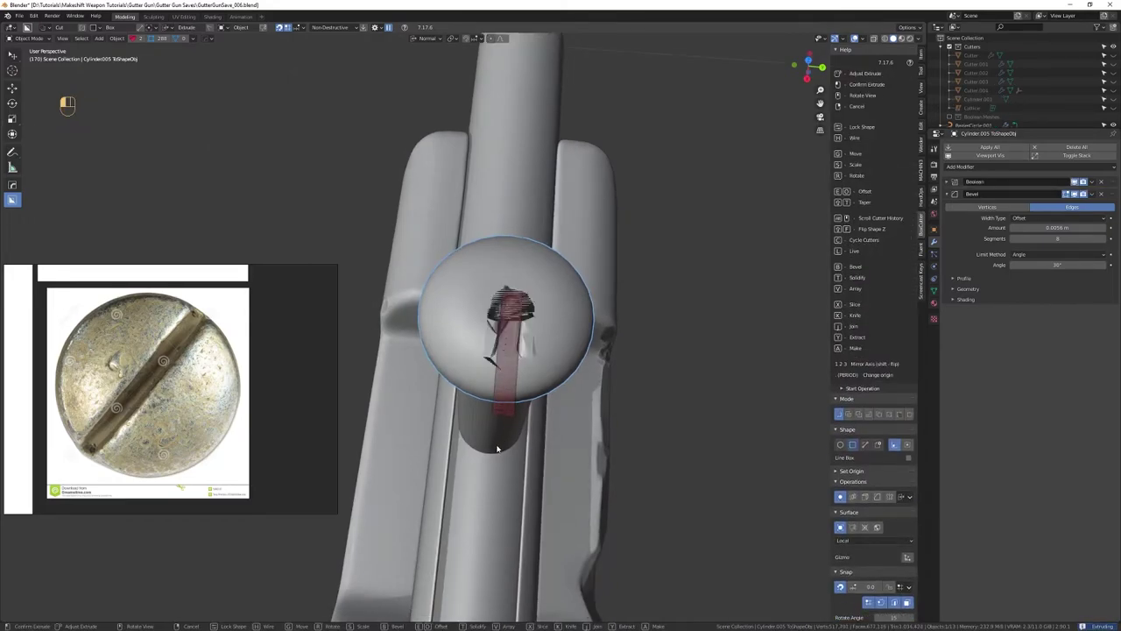
pyautogui.moveTo(501, 447); pyautogui.dragTo(551, 400)
pyautogui.moveTo(572, 346); pyautogui.dragTo(518, 307)
pyautogui.press('w')
pyautogui.press('q')
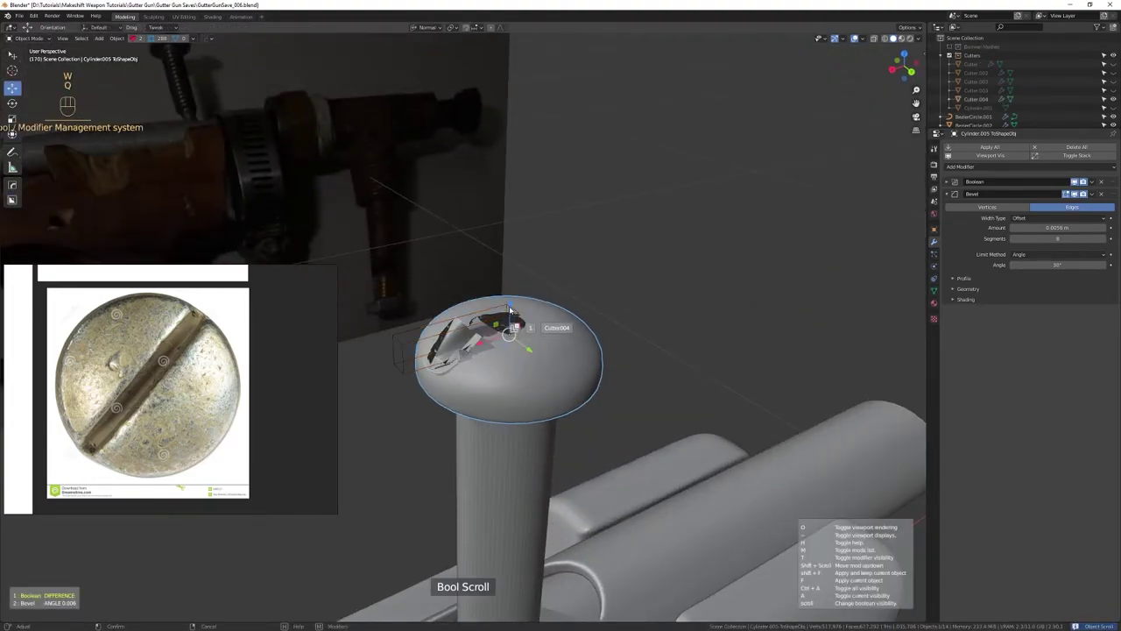
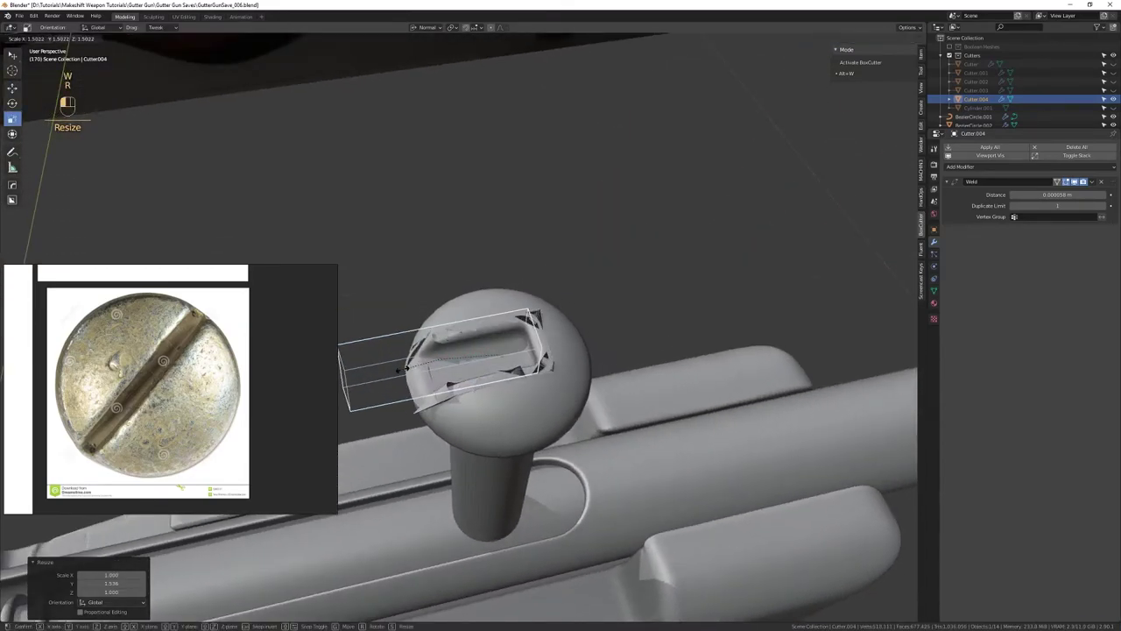
pyautogui.press('ctrl+z')
pyautogui.press('ctrl+z')
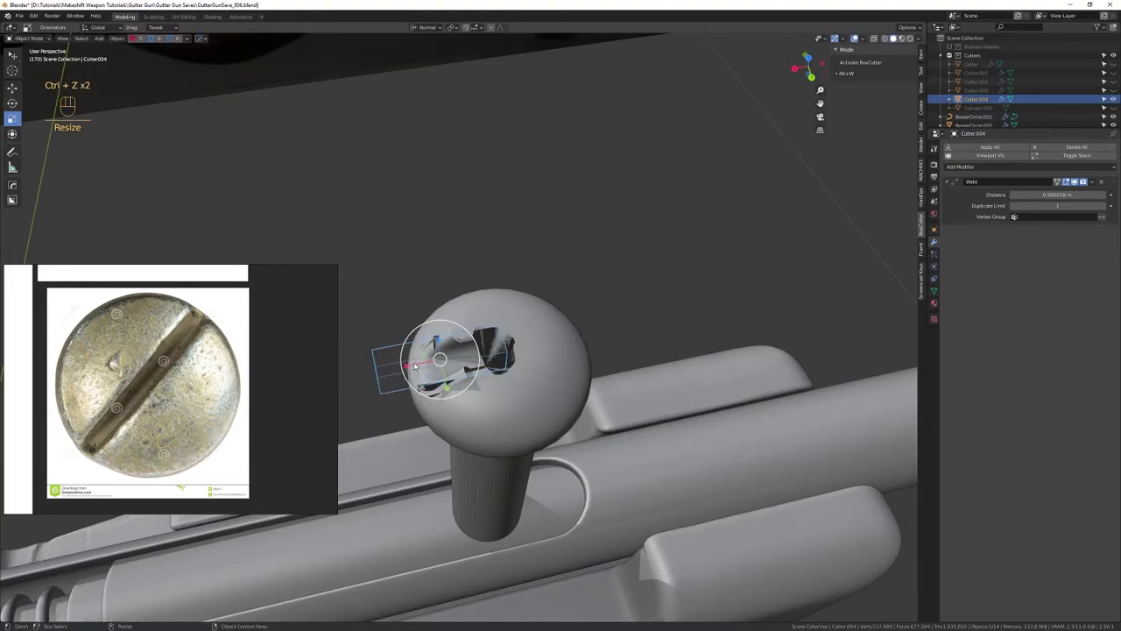
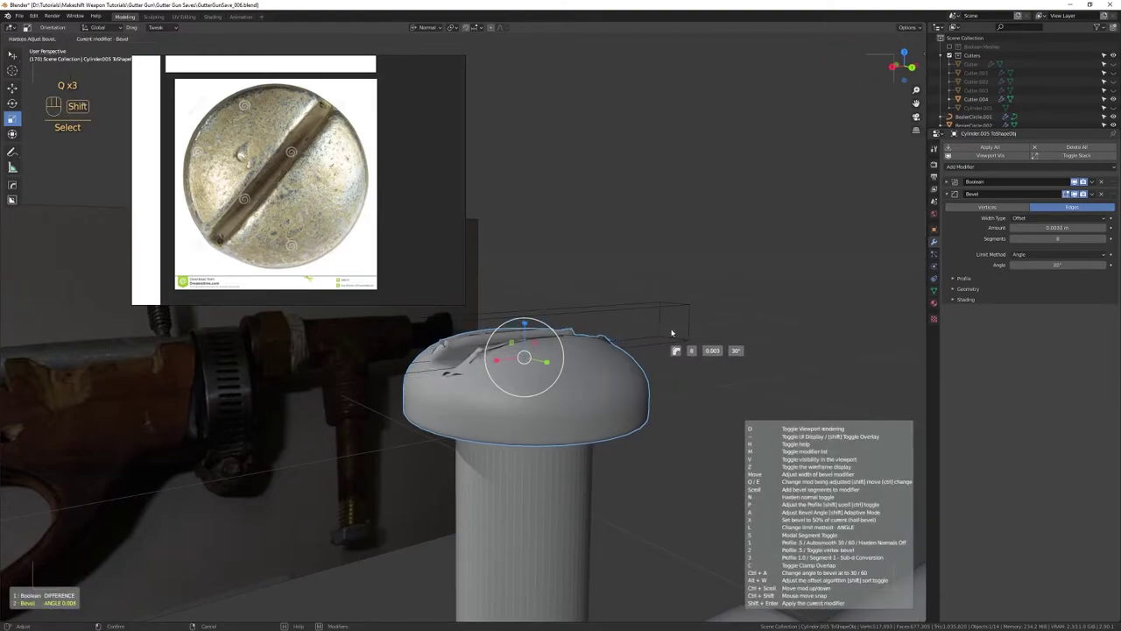
# Stretch the cutter across the head and lower it along Z to carve the screw slot
pyautogui.moveTo(590, 346); pyautogui.dragTo(586, 374)
pyautogui.moveTo(621, 351); pyautogui.dragTo(595, 373)
pyautogui.moveTo(589, 371); pyautogui.dragTo(593, 351)
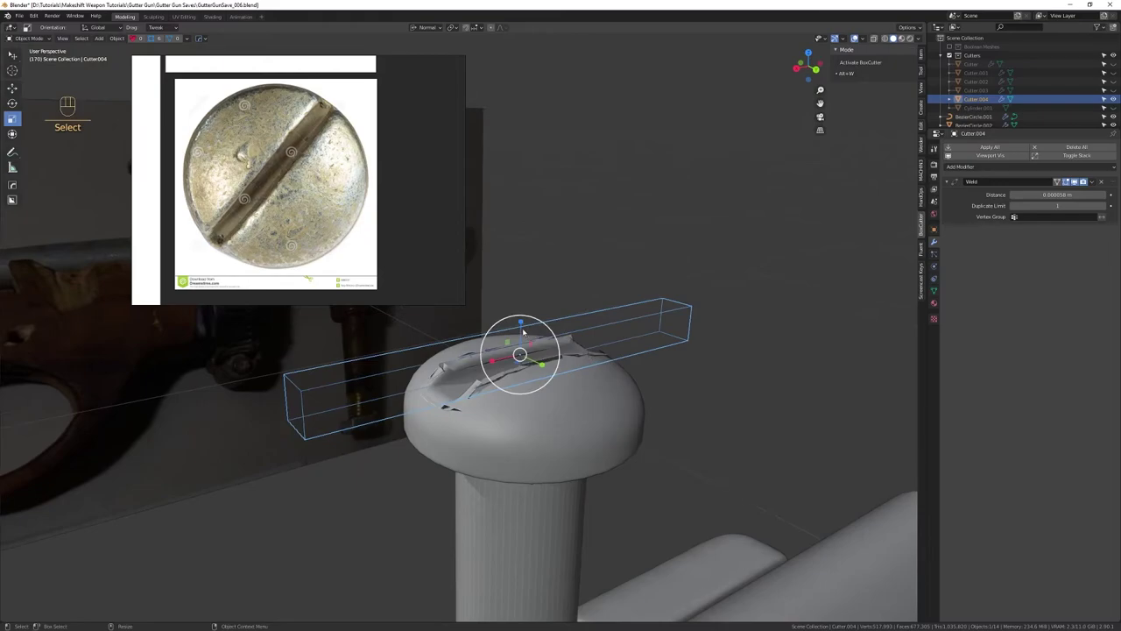
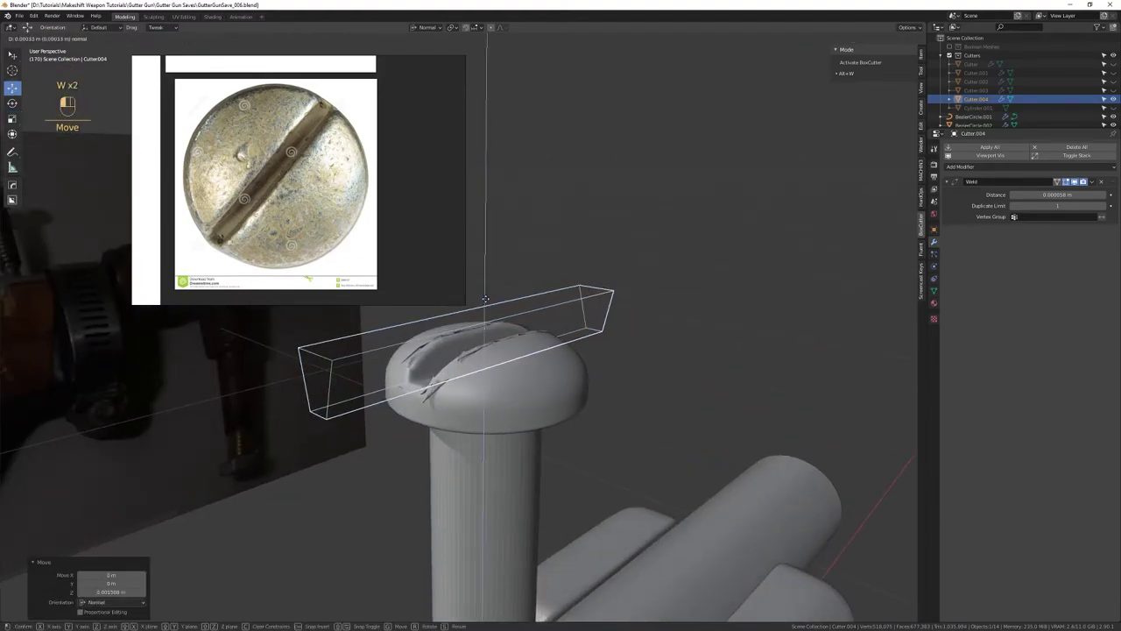
pyautogui.moveTo(494, 320); pyautogui.dragTo(495, 348)
pyautogui.moveTo(497, 357); pyautogui.dragTo(514, 338)
pyautogui.moveTo(550, 422); pyautogui.dragTo(537, 374)
pyautogui.moveTo(533, 391); pyautogui.dragTo(561, 421)
pyautogui.moveTo(544, 401); pyautogui.dragTo(539, 440)
pyautogui.moveTo(545, 380); pyautogui.dragTo(455, 386)
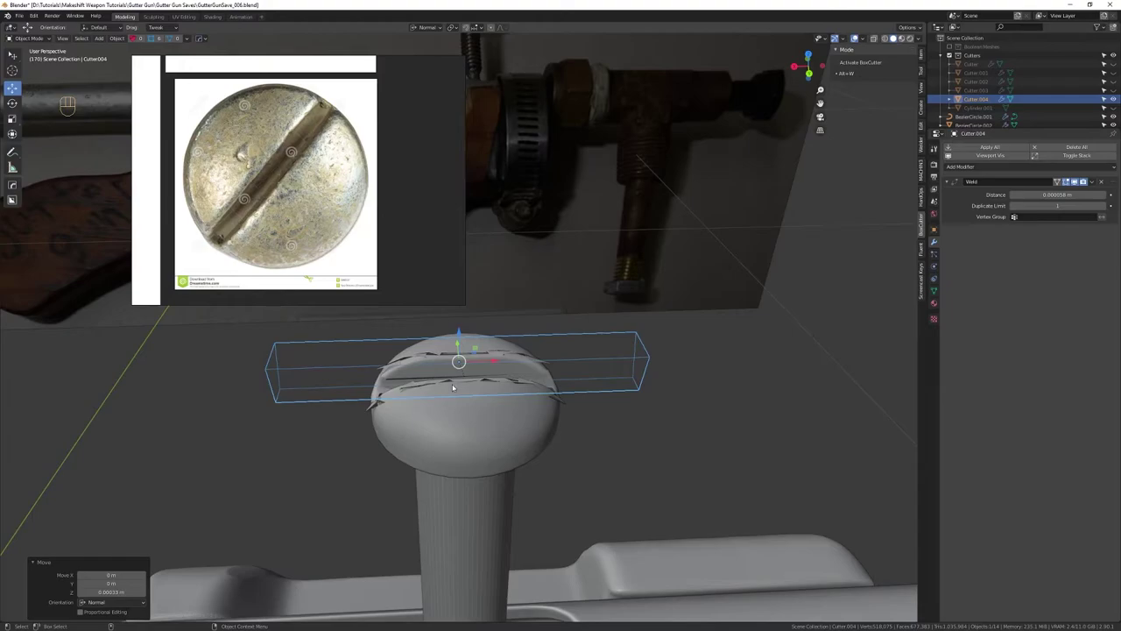
pyautogui.moveTo(643, 413); pyautogui.dragTo(664, 416)
pyautogui.click(607, 393)
pyautogui.middleClick(593, 383)
pyautogui.moveTo(607, 381); pyautogui.dragTo(597, 399)
pyautogui.moveTo(594, 381); pyautogui.dragTo(605, 367)
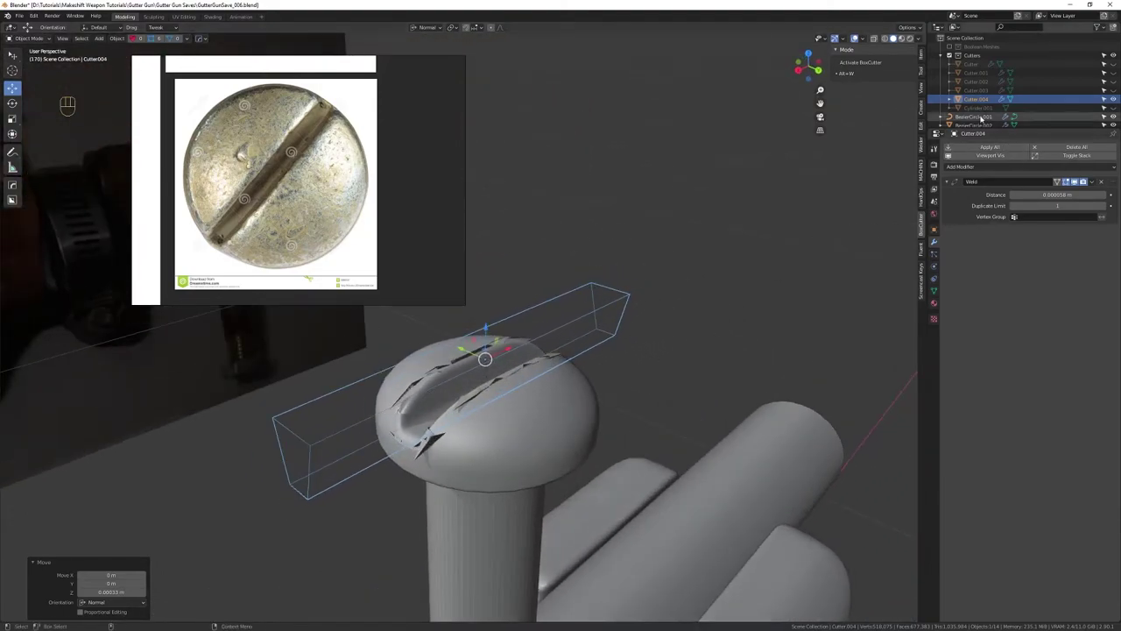
# Delete the slot cutter object so the screw head is smooth again
pyautogui.press('Delete')
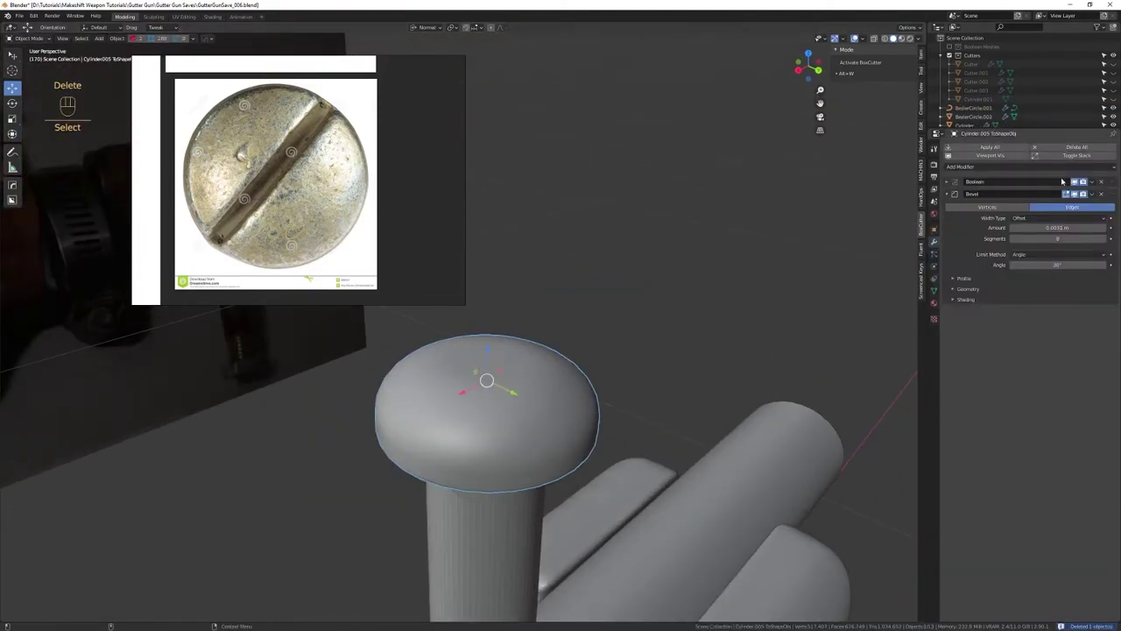
pyautogui.moveTo(521, 407); pyautogui.dragTo(516, 327)
pyautogui.moveTo(515, 328); pyautogui.dragTo(504, 308)
# Adjust the screw head's Bevel modifier in edit mode until the head reads cleanly
pyautogui.press('q')
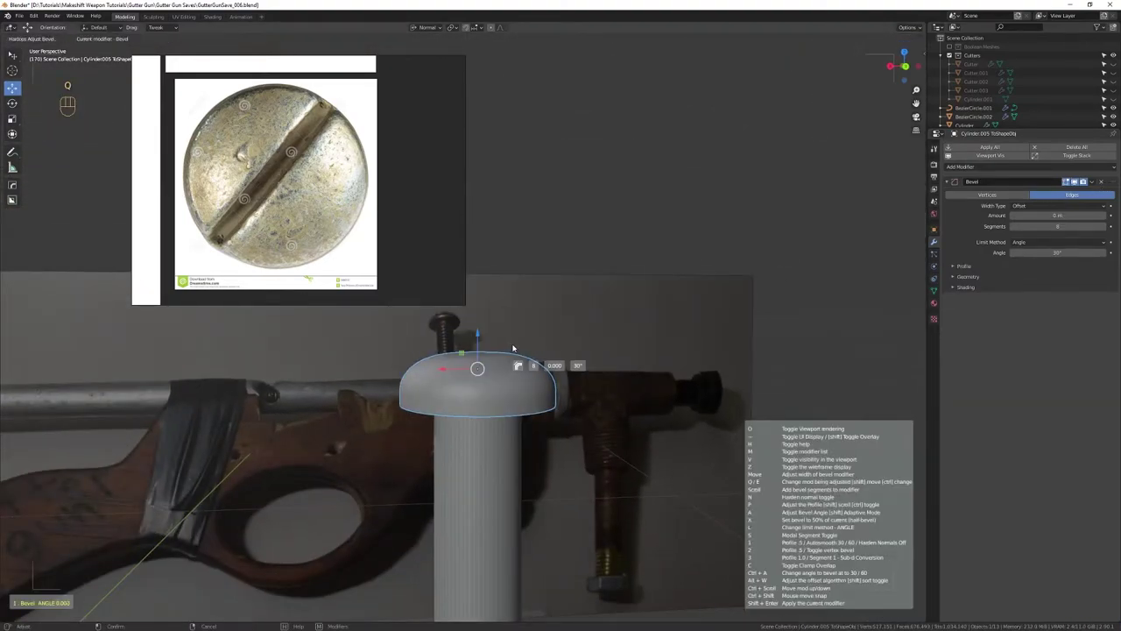
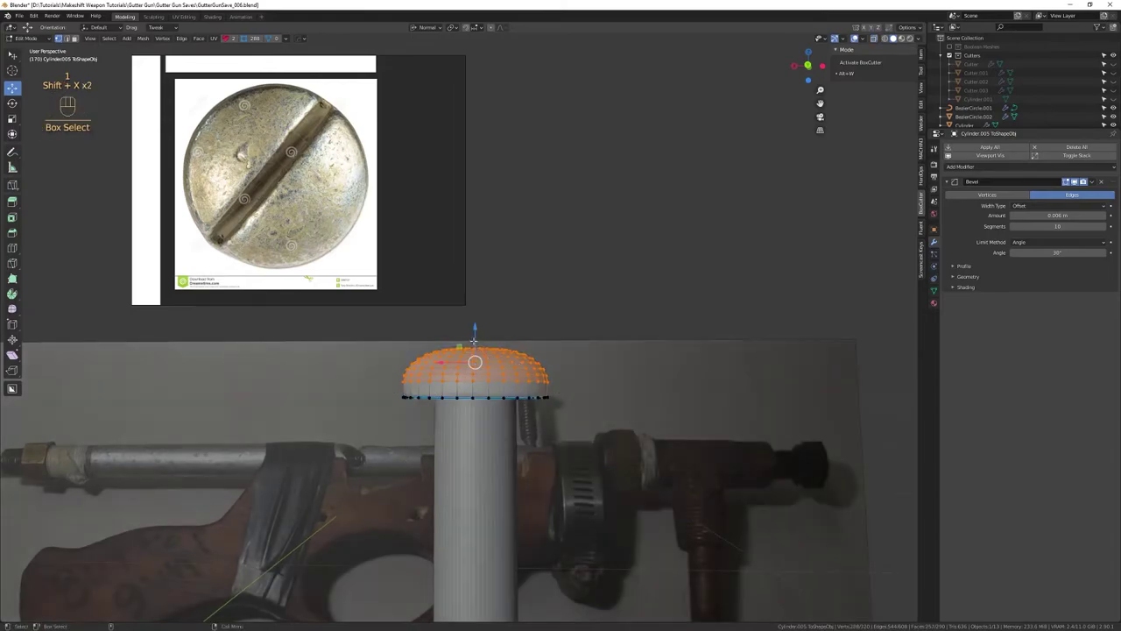
pyautogui.press('4')
pyautogui.moveTo(530, 451); pyautogui.dragTo(505, 363)
pyautogui.moveTo(507, 415); pyautogui.dragTo(458, 302)
pyautogui.moveTo(595, 308); pyautogui.dragTo(523, 352)
pyautogui.click(509, 350)
pyautogui.moveTo(478, 357); pyautogui.dragTo(466, 422)
pyautogui.click(470, 355)
pyautogui.moveTo(490, 397); pyautogui.dragTo(488, 359)
pyautogui.press('r')
pyautogui.press('w')
pyautogui.moveTo(527, 313); pyautogui.dragTo(560, 380)
pyautogui.moveTo(612, 422); pyautogui.dragTo(566, 308)
pyautogui.moveTo(551, 312); pyautogui.dragTo(619, 310)
pyautogui.moveTo(617, 312); pyautogui.dragTo(609, 333)
pyautogui.rightClick(596, 352)
# Sharpen the screw shaft with HardOps, adding a small 30° bevel and tuning its width
pyautogui.press('q')
pyautogui.press('q')
pyautogui.moveTo(606, 445); pyautogui.dragTo(556, 431)
pyautogui.moveTo(511, 428); pyautogui.dragTo(521, 342)
pyautogui.moveTo(519, 352); pyautogui.dragTo(522, 428)
pyautogui.moveTo(512, 399); pyautogui.dragTo(502, 385)
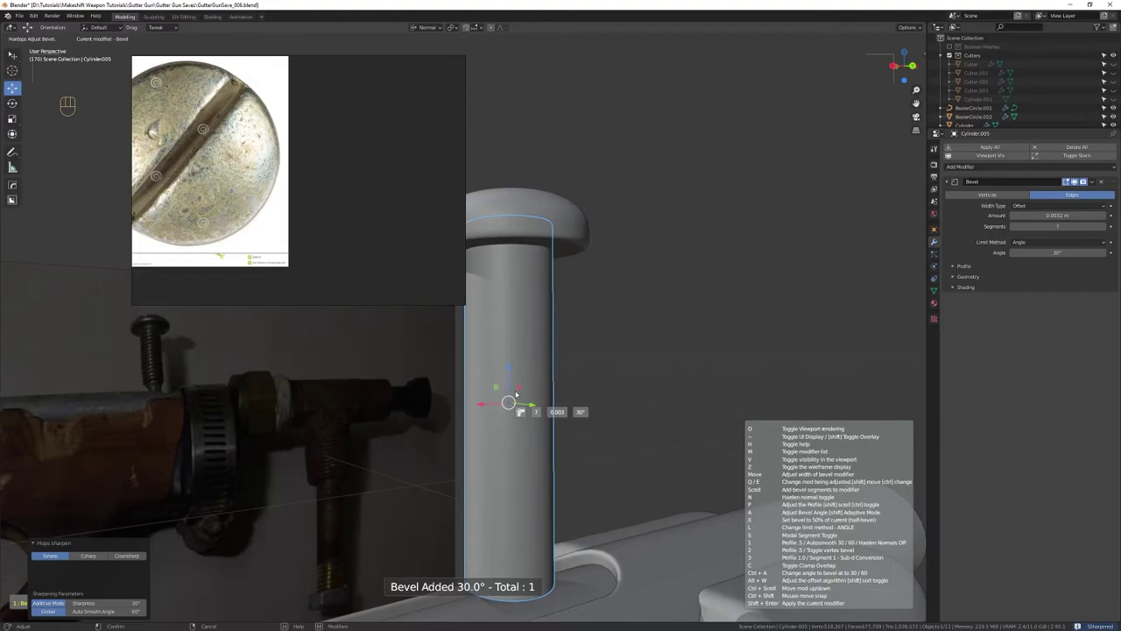
pyautogui.moveTo(574, 530); pyautogui.dragTo(551, 404)
pyautogui.moveTo(542, 398); pyautogui.dragTo(539, 371)
pyautogui.moveTo(550, 509); pyautogui.dragTo(542, 403)
pyautogui.moveTo(544, 428); pyautogui.dragTo(536, 372)
pyautogui.moveTo(526, 362); pyautogui.dragTo(518, 390)
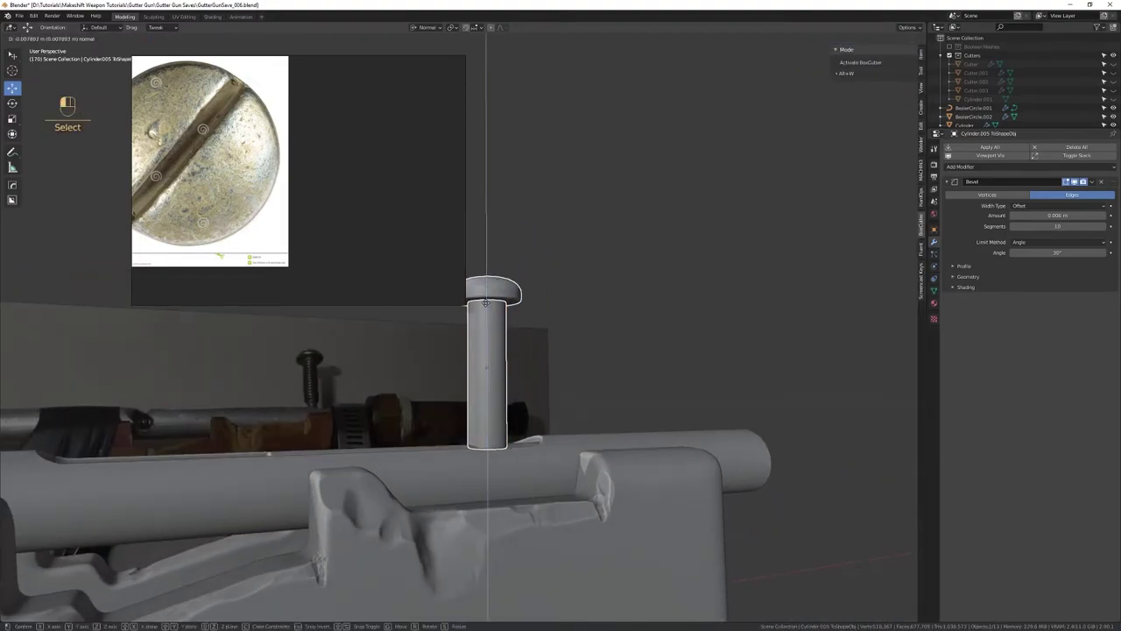
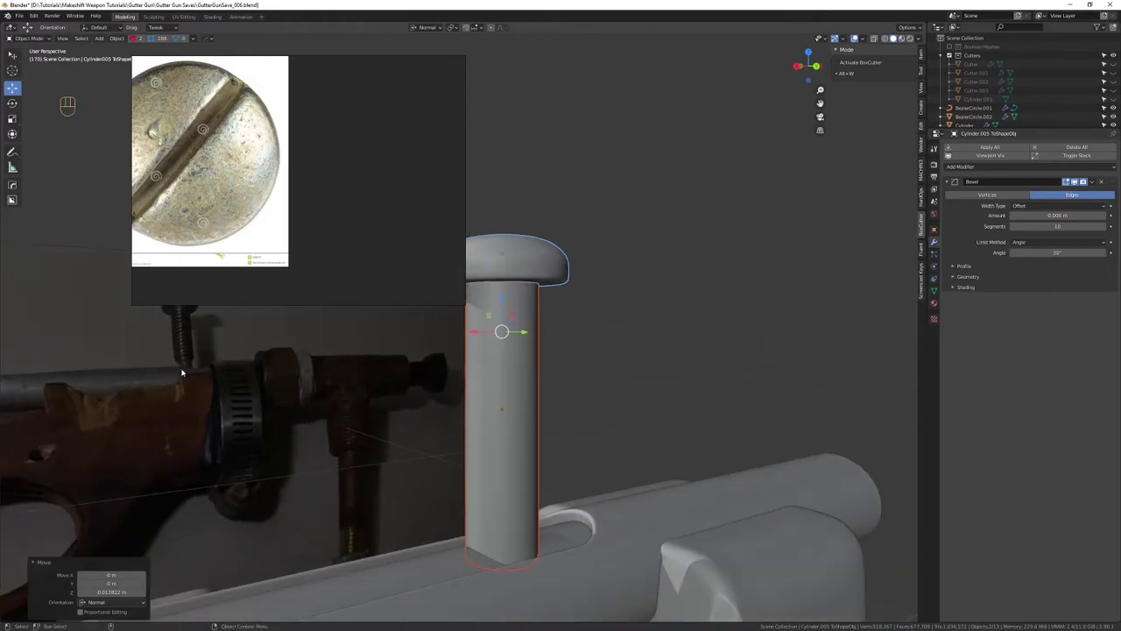
# Raise the screw, duplicate its shaft and convert the copy into a square block
pyautogui.moveTo(526, 423); pyautogui.dragTo(497, 420)
pyautogui.moveTo(525, 478); pyautogui.dragTo(553, 390)
pyautogui.moveTo(537, 418); pyautogui.dragTo(536, 369)
pyautogui.click(536, 369)
pyautogui.press('shift+Tab')
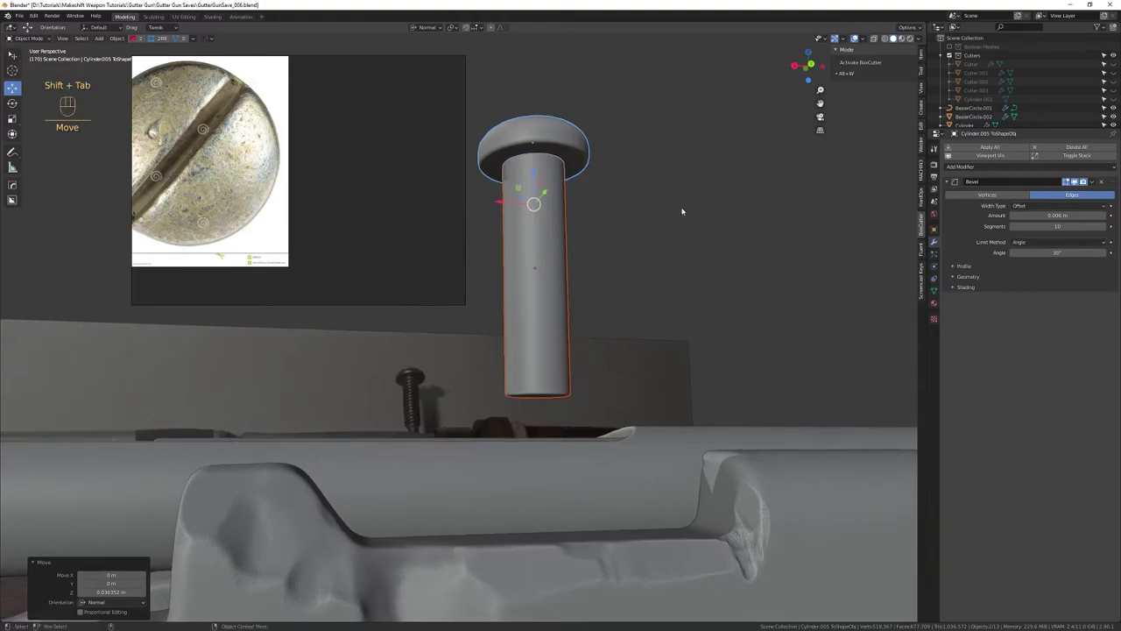
pyautogui.press('shift+Tab')
pyautogui.press('q')
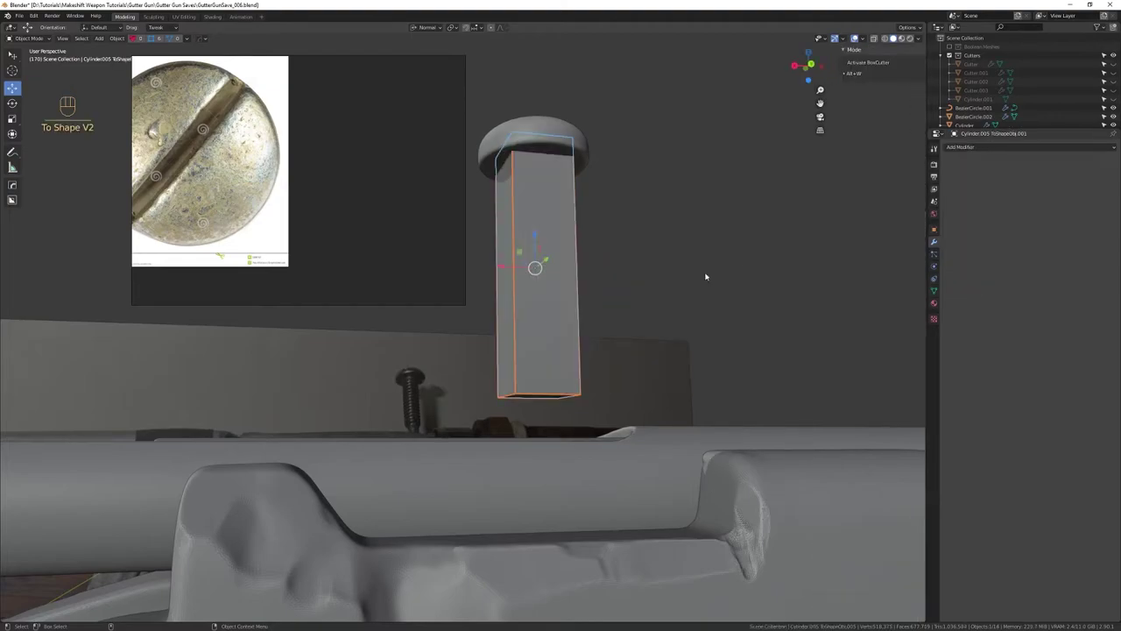
# Shorten the block, move it below the shaft and apply its transforms via Quick Favorites
pyautogui.press('r')
pyautogui.press('w')
pyautogui.press('r')
pyautogui.press('w')
pyautogui.moveTo(539, 348); pyautogui.dragTo(574, 364)
pyautogui.press('q')
pyautogui.press('shift+Tab')
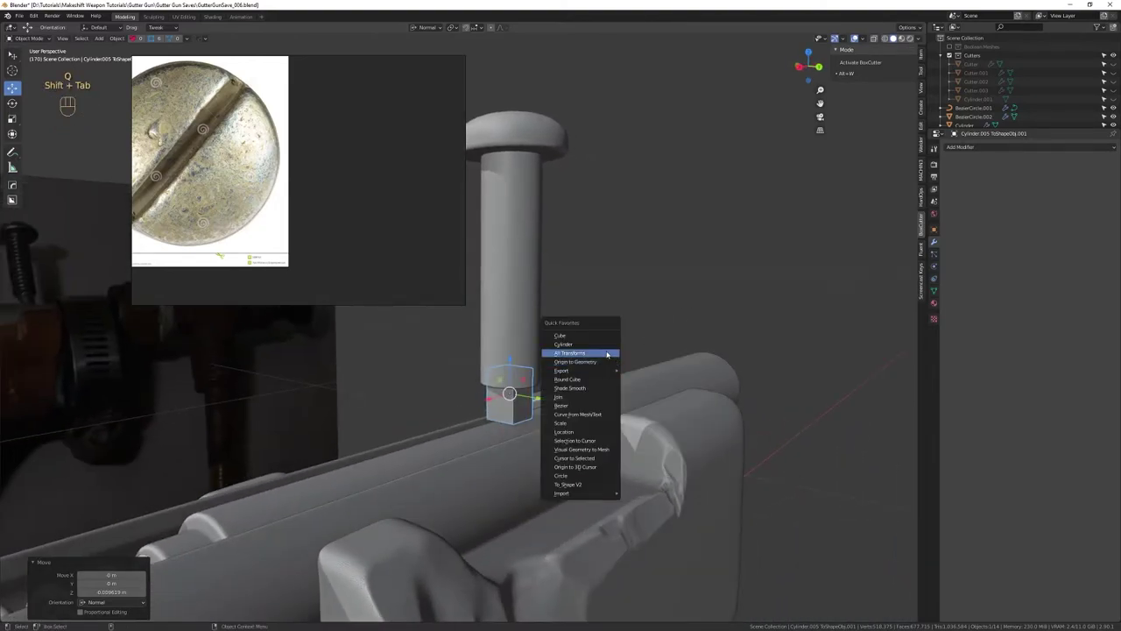
pyautogui.press('shift+Tab')
# Give the square base a 30° HardOps bevel and set its edge width
pyautogui.press('q')
pyautogui.press('q')
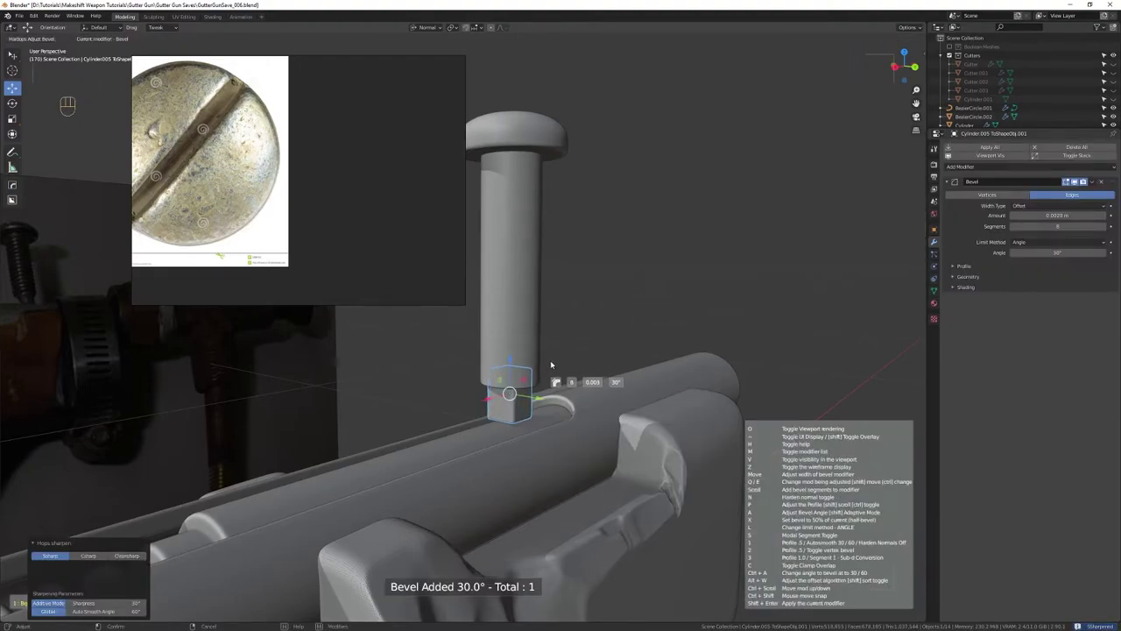
pyautogui.moveTo(527, 252); pyautogui.dragTo(509, 153)
pyautogui.moveTo(522, 273); pyautogui.dragTo(562, 297)
pyautogui.moveTo(553, 346); pyautogui.dragTo(540, 378)
pyautogui.moveTo(544, 365); pyautogui.dragTo(567, 357)
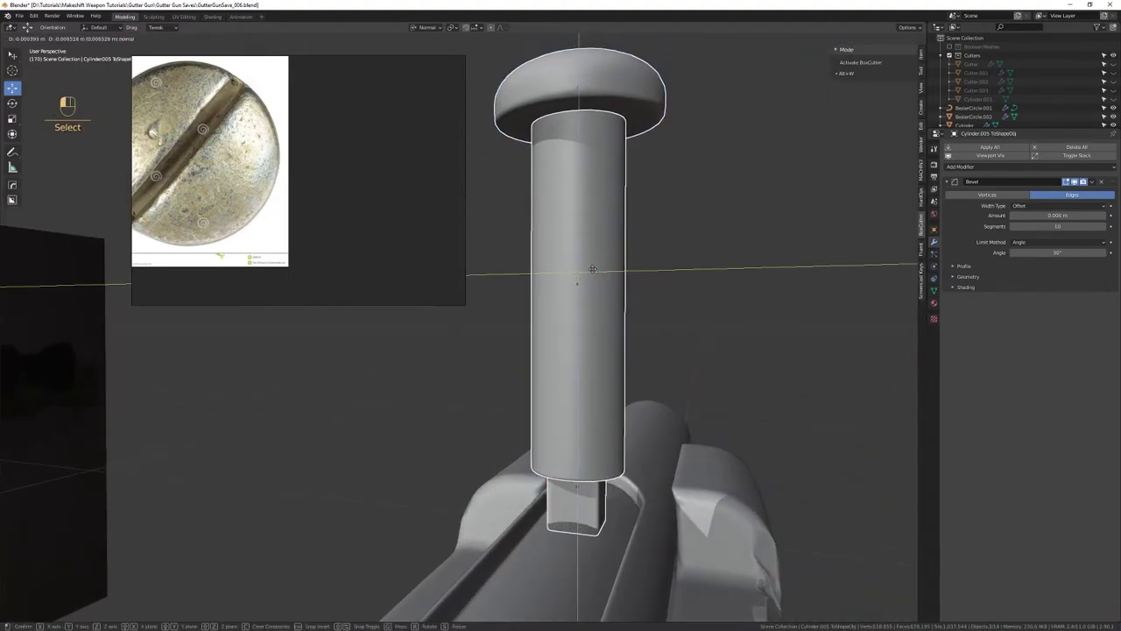
# Select the screw-modifier coil spring and duplicate it
pyautogui.moveTo(603, 476); pyautogui.dragTo(602, 348)
pyautogui.moveTo(604, 353); pyautogui.dragTo(620, 352)
pyautogui.click(633, 325)
pyautogui.moveTo(675, 439); pyautogui.dragTo(660, 308)
pyautogui.moveTo(674, 373); pyautogui.dragTo(668, 307)
pyautogui.moveTo(658, 331); pyautogui.dragTo(545, 353)
pyautogui.moveTo(416, 418); pyautogui.dragTo(541, 448)
pyautogui.rightClick(490, 467)
pyautogui.moveTo(482, 428); pyautogui.dragTo(430, 450)
pyautogui.moveTo(428, 453); pyautogui.dragTo(447, 376)
pyautogui.moveTo(452, 374); pyautogui.dragTo(468, 372)
pyautogui.press('ctrl+d')
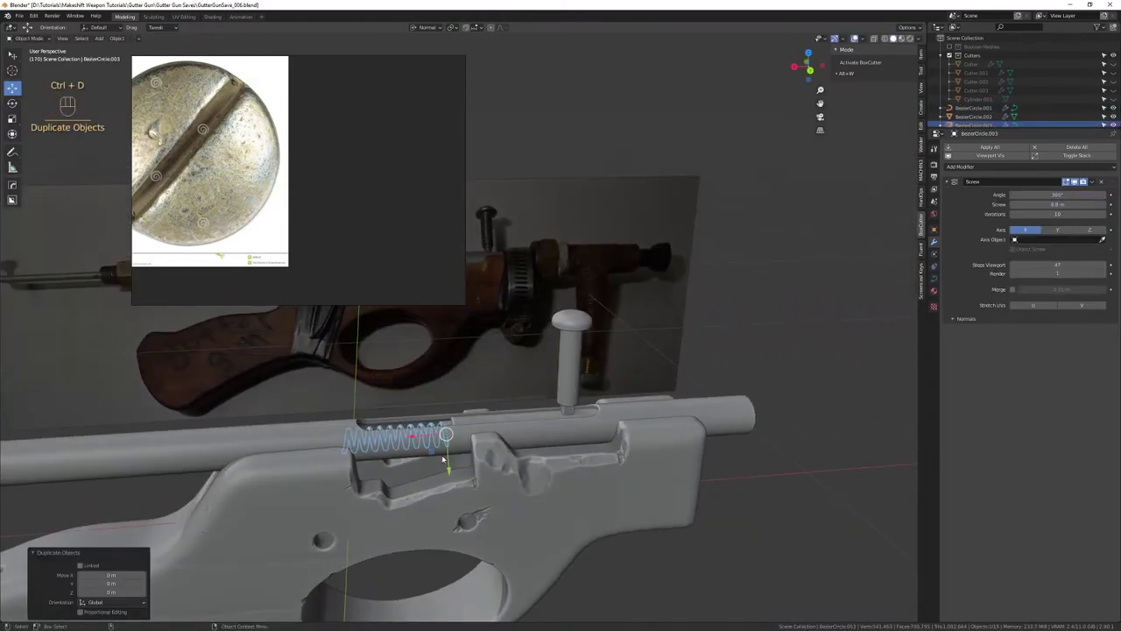
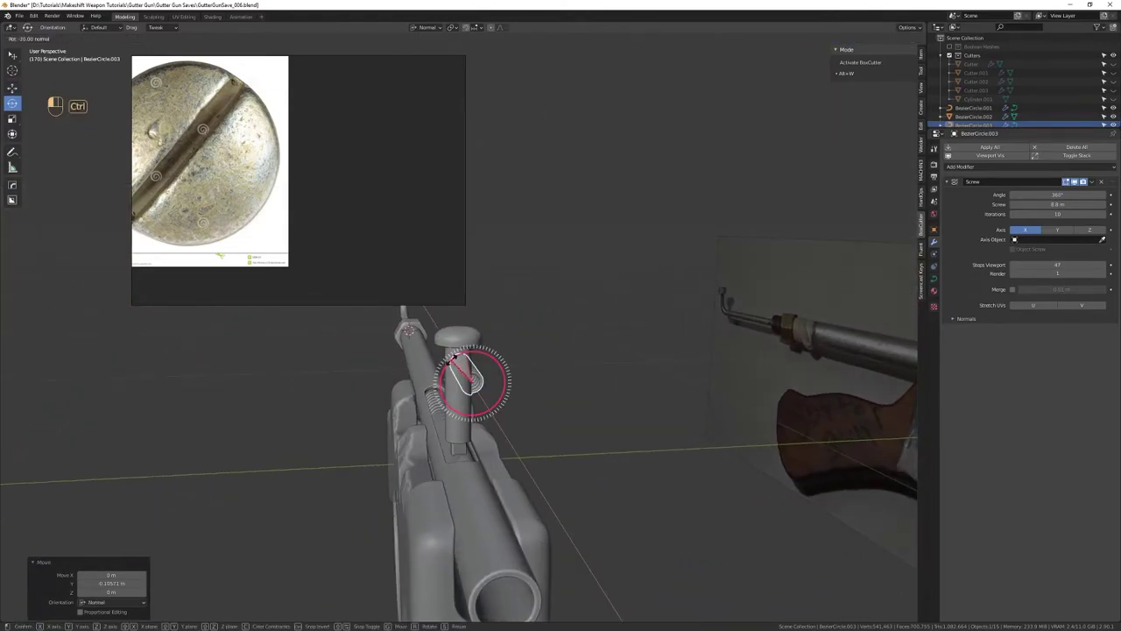
# Rotate the copied spring -90° on X and Y so it stands upright
pyautogui.press('w')
pyautogui.press('e')
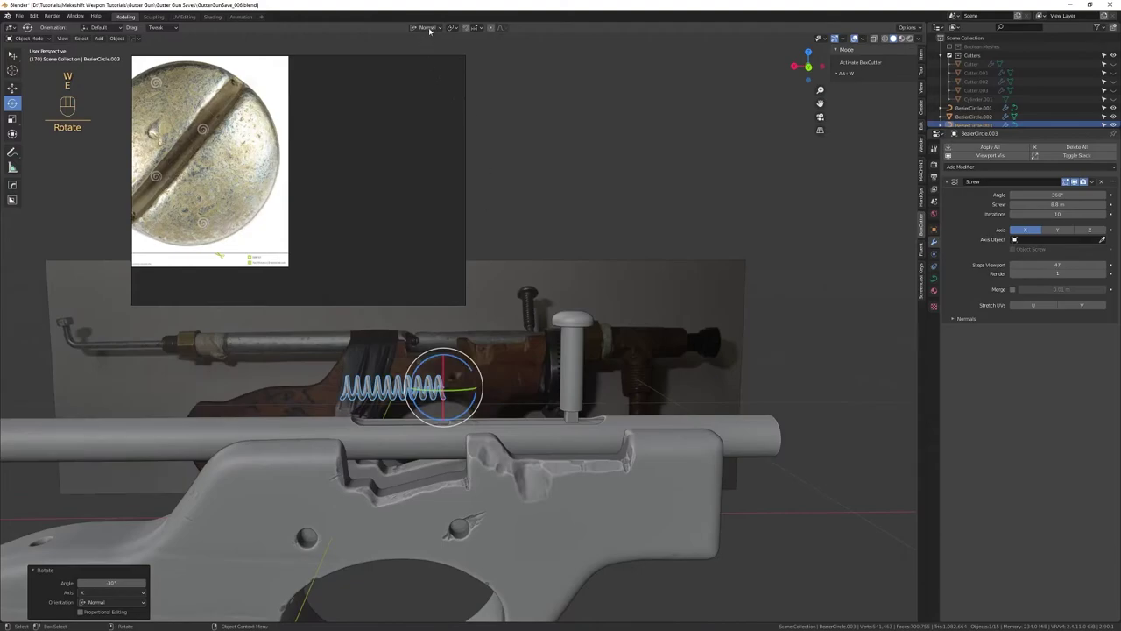
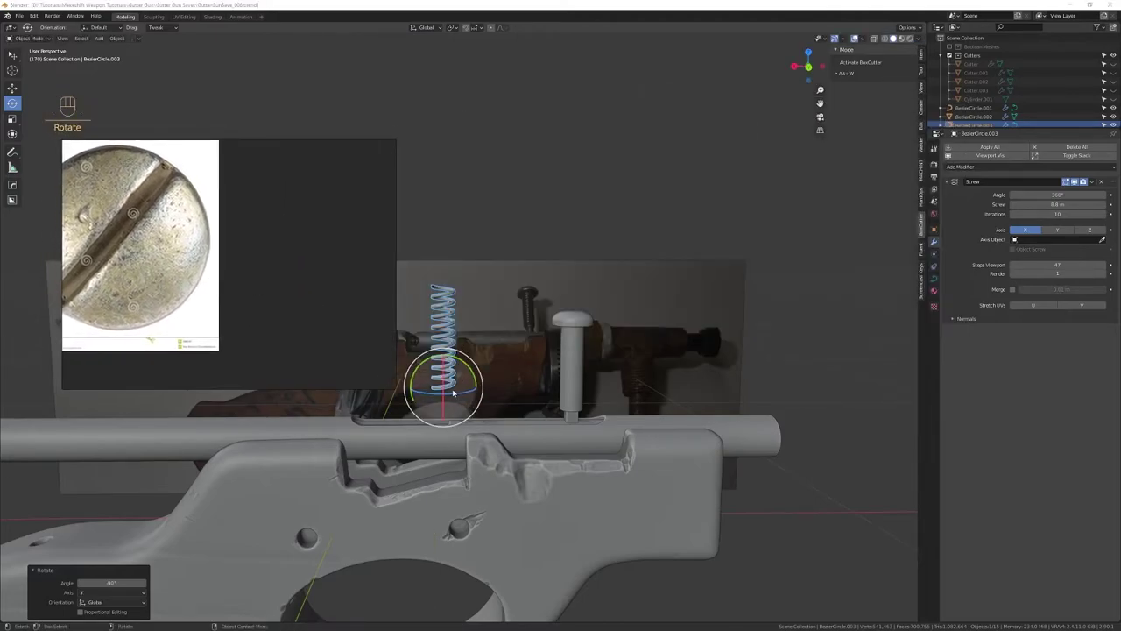
pyautogui.press('ctrl+z')
pyautogui.press('w')
pyautogui.click(546, 389)
# Move the upright spring along X to sit around the screw shaft
pyautogui.press('f')
pyautogui.moveTo(527, 386); pyautogui.dragTo(600, 410)
pyautogui.moveTo(595, 420); pyautogui.dragTo(527, 282)
pyautogui.rightClick(566, 429)
pyautogui.moveTo(557, 429); pyautogui.dragTo(528, 287)
pyautogui.moveTo(566, 322); pyautogui.dragTo(494, 393)
pyautogui.moveTo(496, 435); pyautogui.dragTo(503, 306)
pyautogui.moveTo(508, 395); pyautogui.dragTo(504, 298)
pyautogui.click(507, 317)
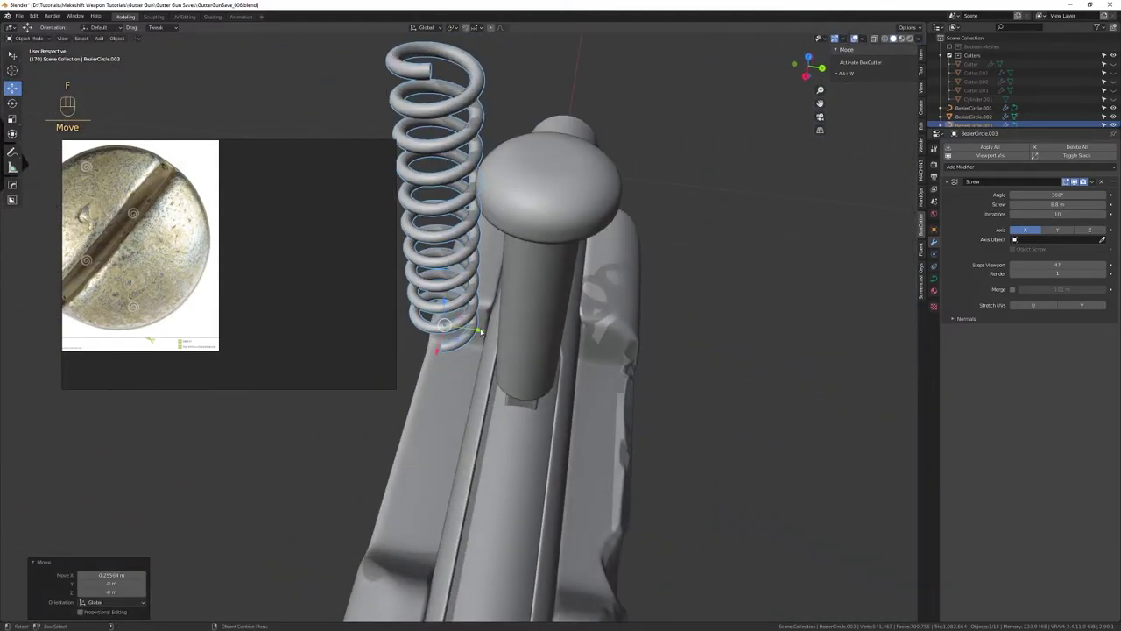
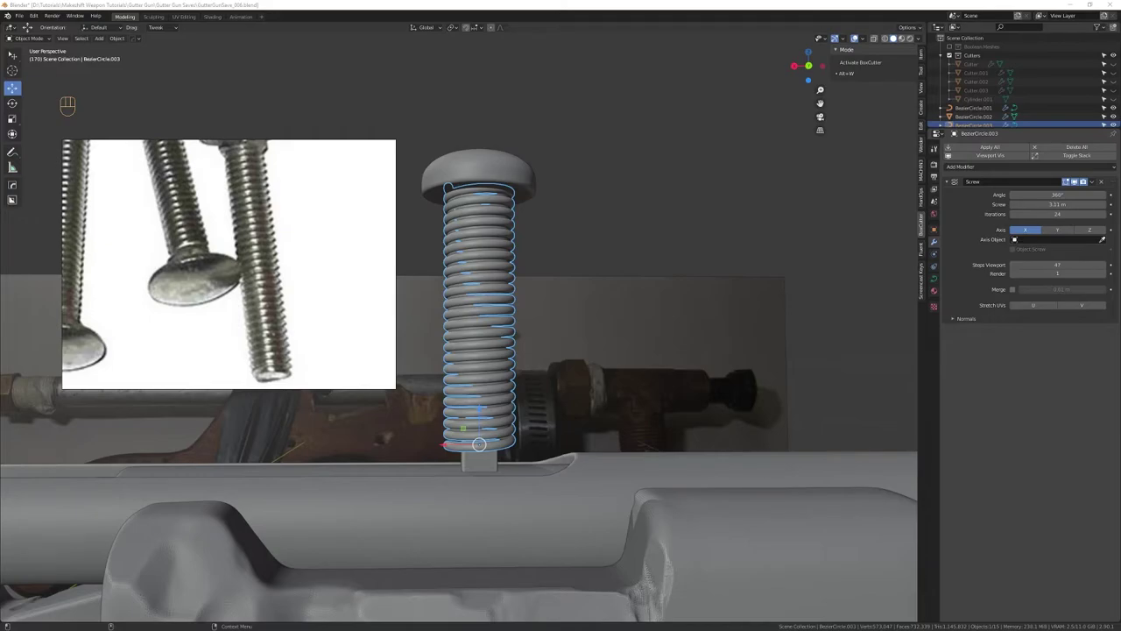
# Orbit the view around the bolt and its coil to check the spring placement
pyautogui.moveTo(577, 206); pyautogui.dragTo(530, 266)
pyautogui.moveTo(522, 271); pyautogui.dragTo(523, 282)
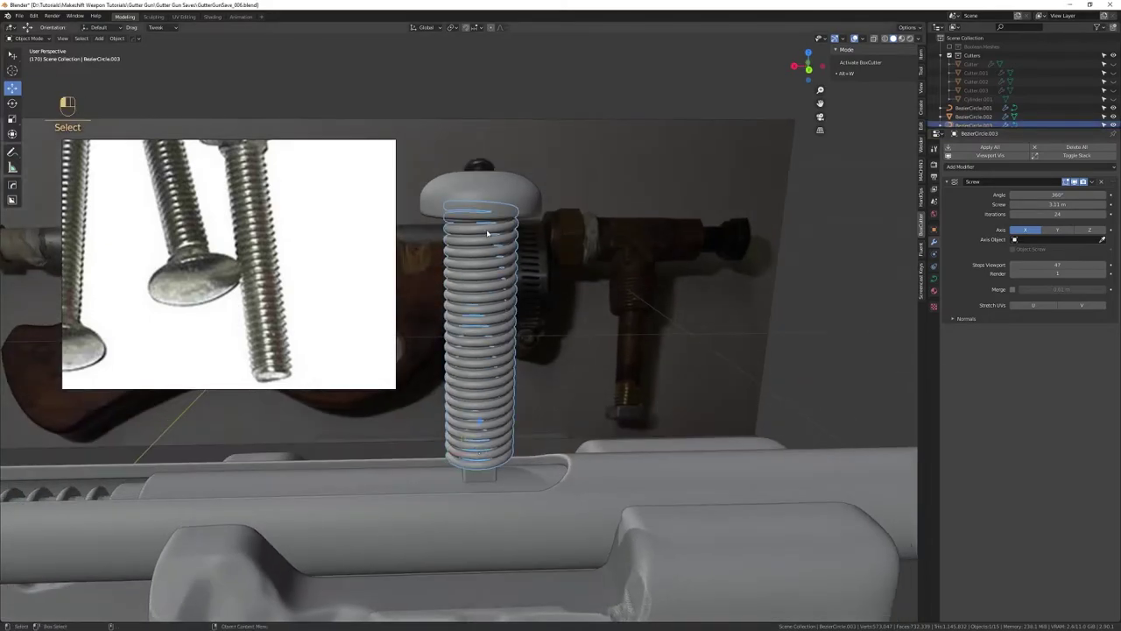
pyautogui.moveTo(537, 363); pyautogui.dragTo(511, 280)
pyautogui.moveTo(526, 345); pyautogui.dragTo(521, 323)
pyautogui.moveTo(496, 327); pyautogui.dragTo(548, 297)
pyautogui.moveTo(551, 317); pyautogui.dragTo(554, 337)
pyautogui.rightClick(565, 324)
pyautogui.click(556, 336)
# Look down on the bolt and bring up Quick Favorites for the coil's HardOps sharpen
pyautogui.moveTo(550, 345); pyautogui.dragTo(512, 369)
pyautogui.moveTo(515, 372); pyautogui.dragTo(532, 343)
pyautogui.moveTo(527, 372); pyautogui.dragTo(523, 337)
pyautogui.moveTo(521, 333); pyautogui.dragTo(517, 345)
pyautogui.moveTo(517, 346); pyautogui.dragTo(596, 347)
pyautogui.press('shift+Tab')
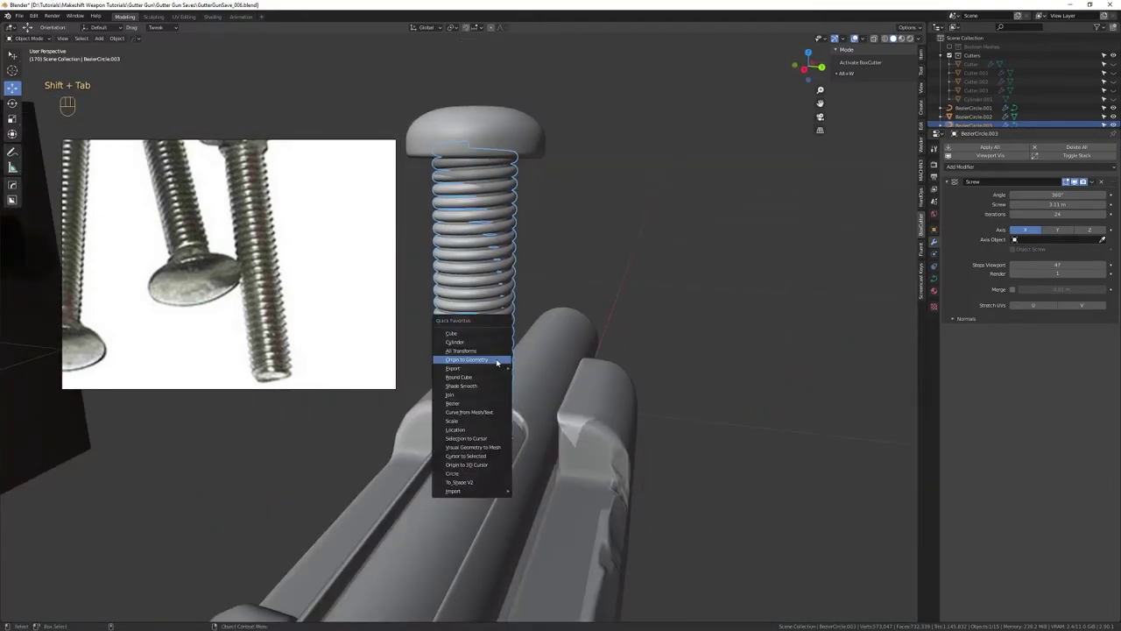
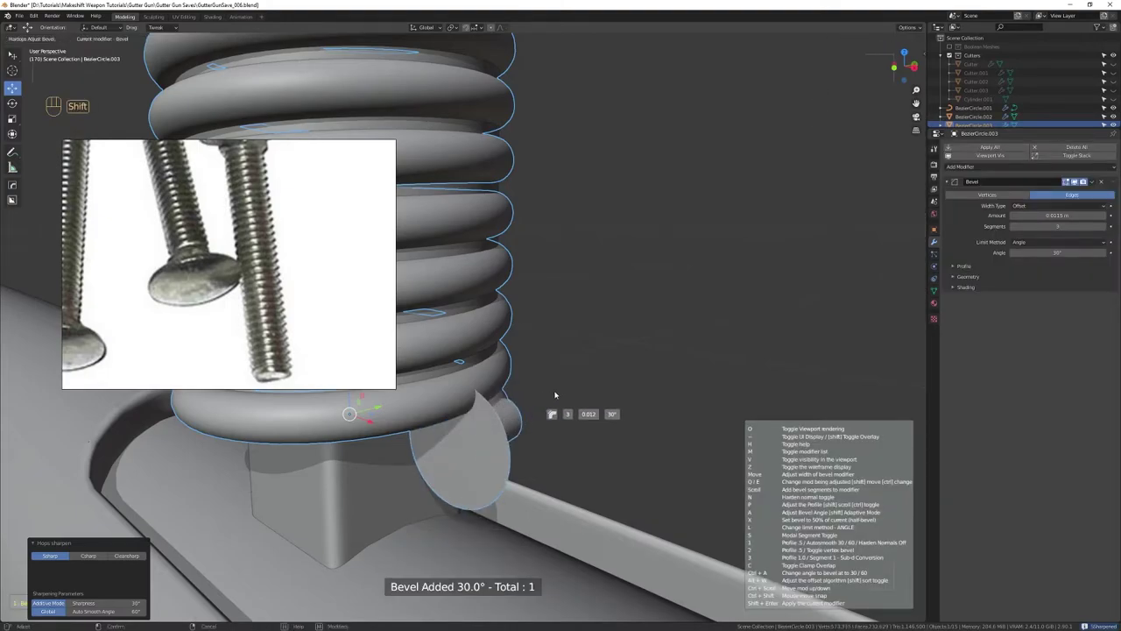
# Set the coil's bevel width to about 0.0027 m with 6 segments and confirm
pyautogui.press('q')
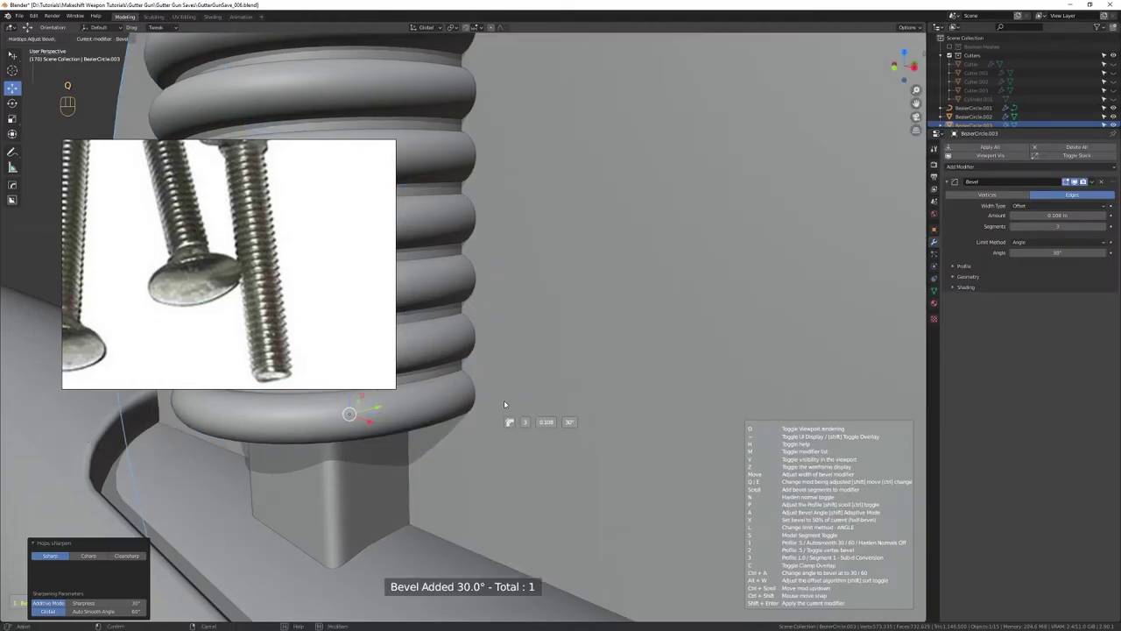
pyautogui.moveTo(603, 501); pyautogui.dragTo(576, 377)
pyautogui.moveTo(590, 383); pyautogui.dragTo(562, 387)
pyautogui.press('alt+q')
pyautogui.moveTo(500, 354); pyautogui.dragTo(515, 321)
pyautogui.moveTo(459, 450); pyautogui.dragTo(420, 224)
pyautogui.moveTo(437, 264); pyautogui.dragTo(455, 300)
pyautogui.click(469, 299)
# Move in close to inspect the bevelled cut end of the coil
pyautogui.moveTo(466, 290); pyautogui.dragTo(478, 328)
pyautogui.moveTo(477, 329); pyautogui.dragTo(506, 363)
pyautogui.moveTo(535, 338); pyautogui.dragTo(541, 389)
pyautogui.press('q')
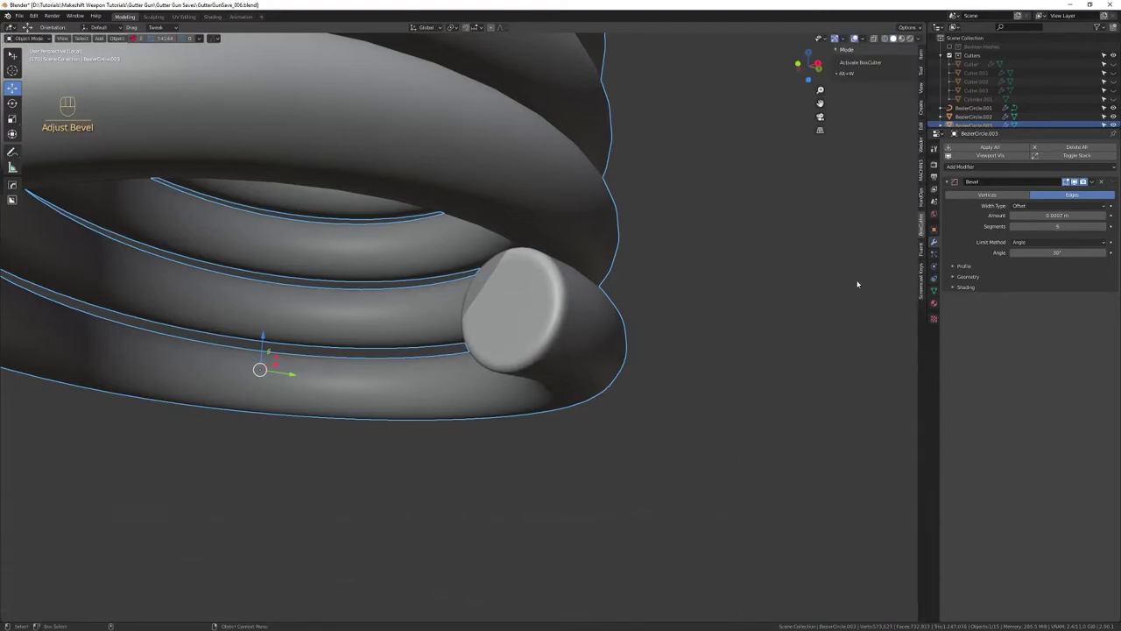
pyautogui.moveTo(707, 485); pyautogui.dragTo(693, 299)
pyautogui.moveTo(722, 423); pyautogui.dragTo(690, 273)
pyautogui.moveTo(684, 275); pyautogui.dragTo(611, 304)
pyautogui.press('alt+q')
pyautogui.moveTo(628, 425); pyautogui.dragTo(630, 327)
pyautogui.rightClick(631, 349)
# Pull back to view the whole finished threaded bolt
pyautogui.moveTo(622, 323); pyautogui.dragTo(587, 351)
pyautogui.moveTo(585, 384); pyautogui.dragTo(571, 287)
pyautogui.moveTo(584, 365); pyautogui.dragTo(581, 279)
pyautogui.moveTo(585, 281); pyautogui.dragTo(519, 255)
pyautogui.moveTo(602, 347); pyautogui.dragTo(590, 232)
pyautogui.moveTo(534, 238); pyautogui.dragTo(567, 244)
pyautogui.moveTo(551, 258); pyautogui.dragTo(533, 328)
pyautogui.moveTo(533, 346); pyautogui.dragTo(532, 389)
pyautogui.moveTo(515, 331); pyautogui.dragTo(508, 383)
pyautogui.moveTo(448, 354); pyautogui.dragTo(480, 353)
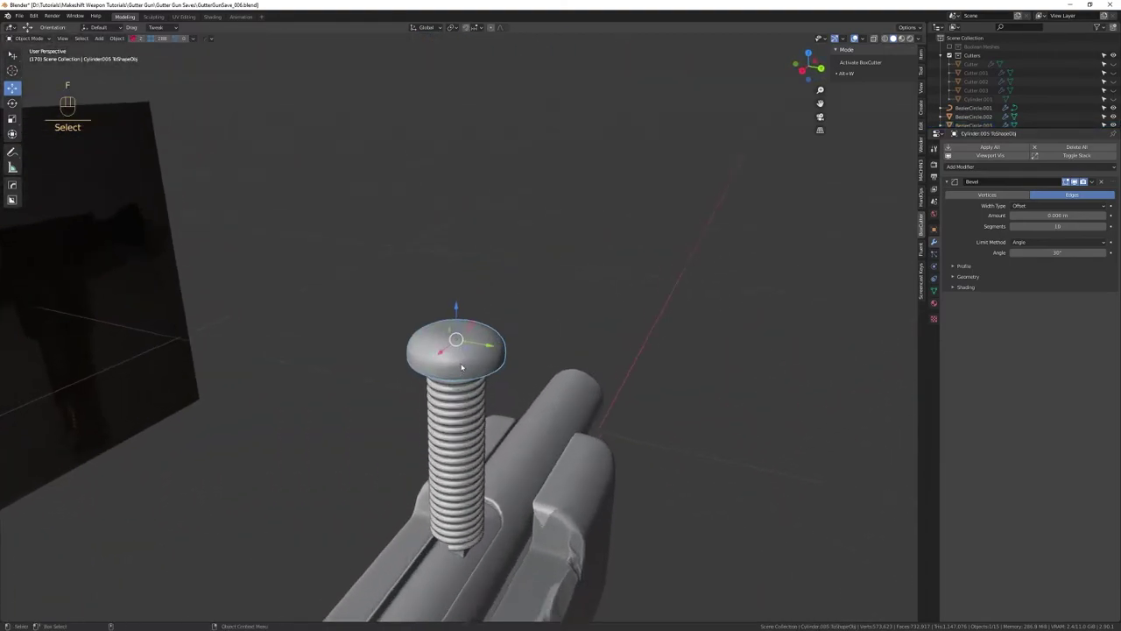
# Create a box block from the selected bolt head with HardOps To_Shape V2
pyautogui.moveTo(481, 376); pyautogui.dragTo(512, 385)
pyautogui.moveTo(510, 414); pyautogui.dragTo(496, 289)
pyautogui.moveTo(498, 428); pyautogui.dragTo(488, 282)
pyautogui.moveTo(495, 350); pyautogui.dragTo(467, 329)
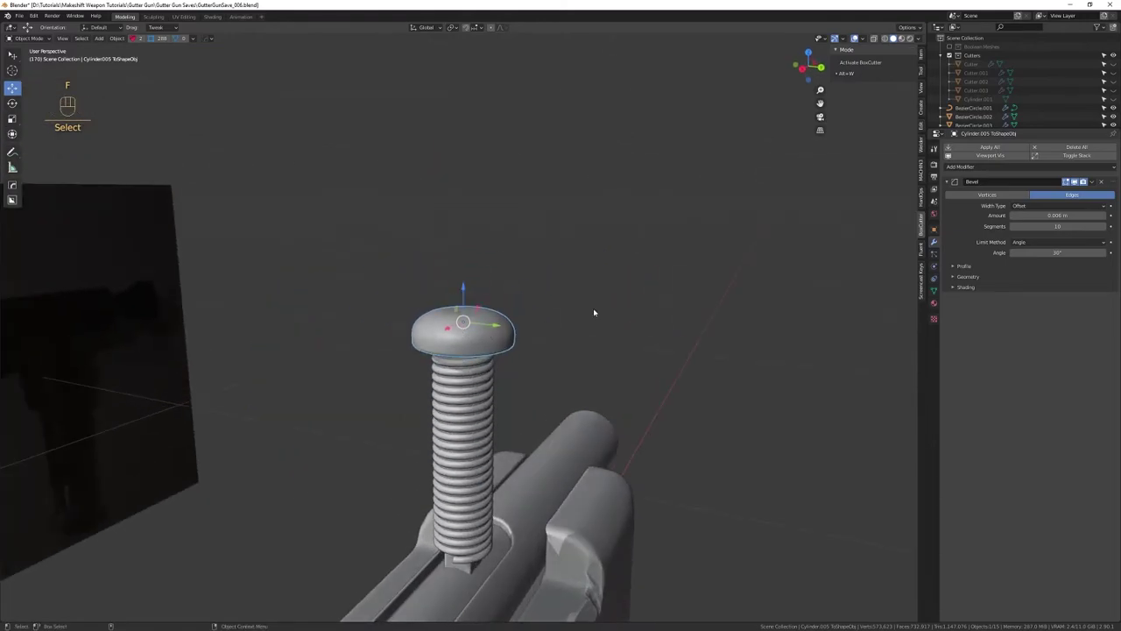
pyautogui.press('shift+Tab')
pyautogui.moveTo(560, 283); pyautogui.dragTo(512, 307)
pyautogui.press('q')
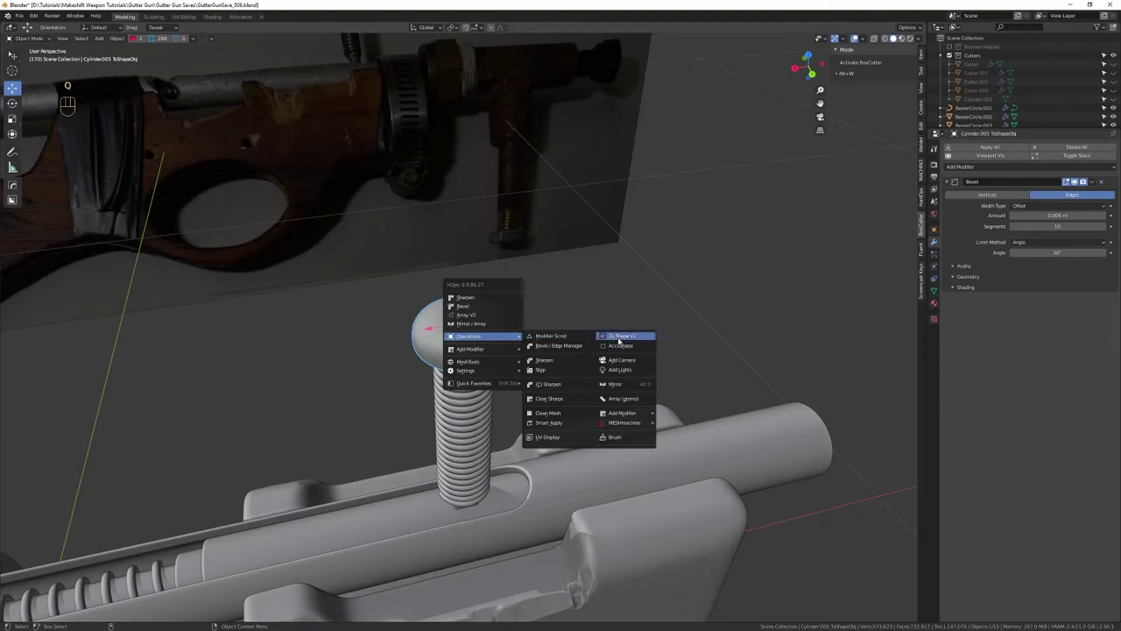
pyautogui.moveTo(475, 359); pyautogui.dragTo(564, 347)
pyautogui.moveTo(549, 330); pyautogui.dragTo(549, 387)
pyautogui.click(563, 352)
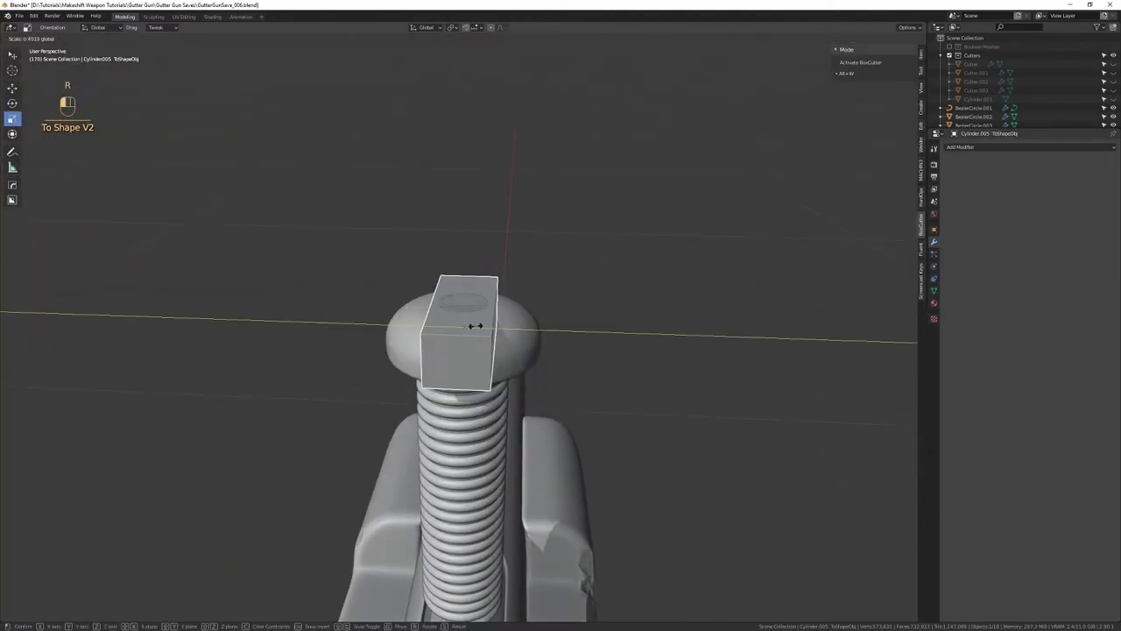
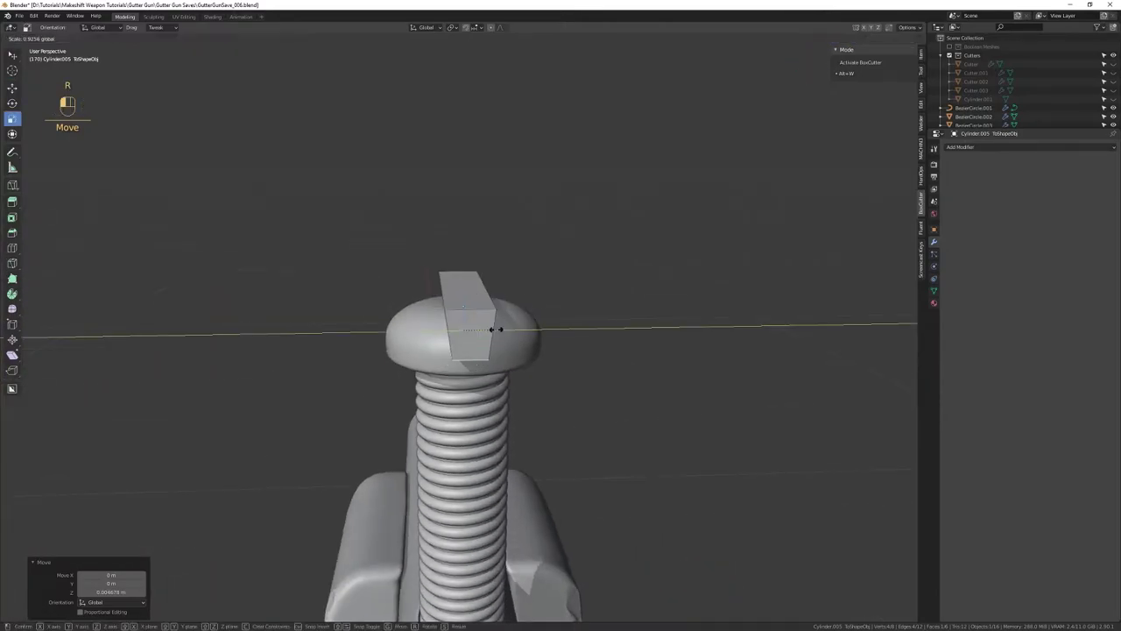
# Move and stretch the box so it spans across the top of the bolt head
pyautogui.press('4')
pyautogui.moveTo(571, 350); pyautogui.dragTo(545, 234)
pyautogui.moveTo(546, 249); pyautogui.dragTo(475, 254)
pyautogui.moveTo(494, 275); pyautogui.dragTo(536, 334)
pyautogui.moveTo(549, 308); pyautogui.dragTo(547, 338)
pyautogui.moveTo(530, 301); pyautogui.dragTo(536, 283)
pyautogui.moveTo(527, 285); pyautogui.dragTo(548, 311)
pyautogui.moveTo(549, 315); pyautogui.dragTo(549, 349)
pyautogui.click(550, 327)
# Sharpen the block to bevel its edges, adjusting the bevel width, and confirm it
pyautogui.press('q')
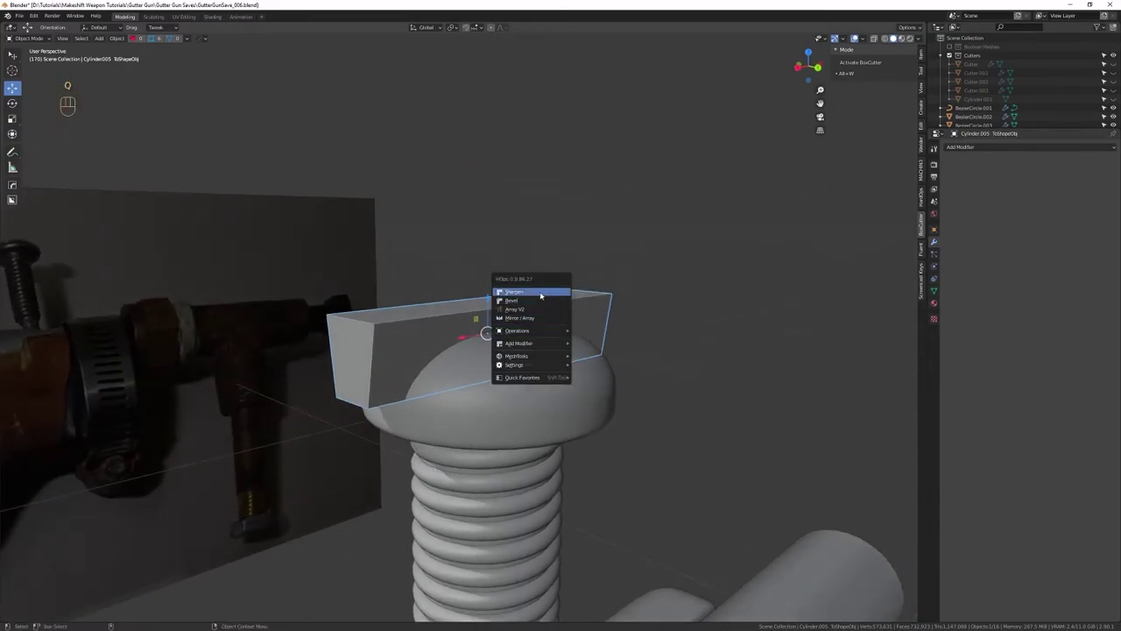
pyautogui.press('4')
pyautogui.press('q')
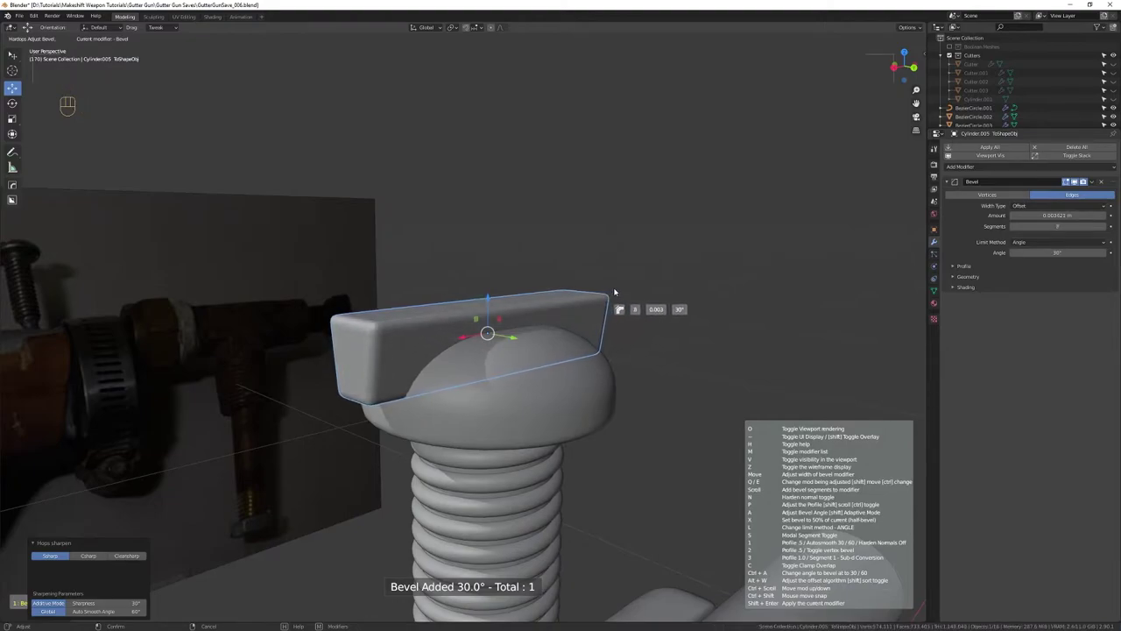
pyautogui.moveTo(583, 415); pyautogui.dragTo(568, 309)
pyautogui.moveTo(559, 367); pyautogui.dragTo(549, 300)
pyautogui.moveTo(528, 274); pyautogui.dragTo(614, 300)
pyautogui.moveTo(561, 399); pyautogui.dragTo(546, 277)
pyautogui.moveTo(564, 378); pyautogui.dragTo(554, 266)
pyautogui.moveTo(552, 268); pyautogui.dragTo(418, 249)
pyautogui.moveTo(430, 317); pyautogui.dragTo(456, 284)
pyautogui.rightClick(457, 326)
pyautogui.rightClick(508, 317)
pyautogui.moveTo(465, 317); pyautogui.dragTo(501, 322)
pyautogui.click(518, 288)
pyautogui.middleClick(358, 356)
pyautogui.press('ctrl+g')
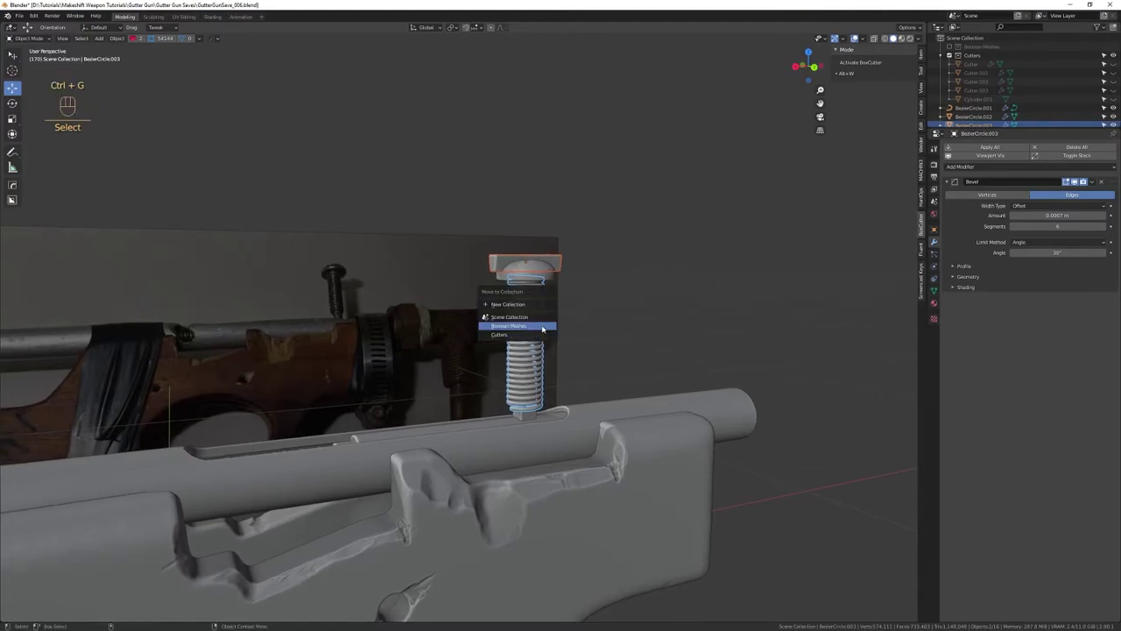
# Move the bevelled block into the Boolean Meshes collection and save the file
pyautogui.moveTo(578, 423); pyautogui.dragTo(569, 322)
pyautogui.rightClick(581, 345)
pyautogui.moveTo(565, 317); pyautogui.dragTo(446, 325)
pyautogui.press('ctrl+s')
pyautogui.moveTo(413, 314); pyautogui.dragTo(457, 308)
pyautogui.moveTo(455, 322); pyautogui.dragTo(473, 343)
pyautogui.moveTo(485, 342); pyautogui.dragTo(484, 367)
pyautogui.moveTo(495, 357); pyautogui.dragTo(660, 367)
pyautogui.moveTo(480, 376); pyautogui.dragTo(588, 368)
pyautogui.moveTo(576, 378); pyautogui.dragTo(522, 326)
pyautogui.moveTo(502, 337); pyautogui.dragTo(488, 329)
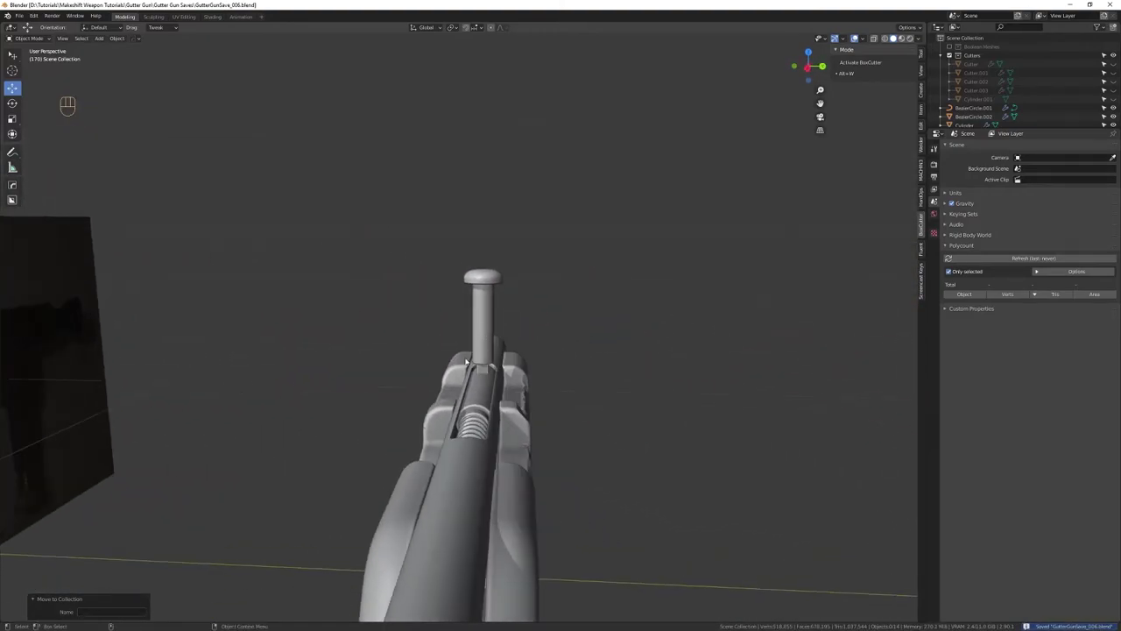
pyautogui.moveTo(586, 319); pyautogui.dragTo(584, 279)
pyautogui.moveTo(583, 293); pyautogui.dragTo(455, 304)
pyautogui.moveTo(494, 317); pyautogui.dragTo(587, 302)
pyautogui.rightClick(590, 313)
pyautogui.moveTo(589, 305); pyautogui.dragTo(577, 281)
pyautogui.moveTo(574, 290); pyautogui.dragTo(546, 273)
pyautogui.moveTo(548, 278); pyautogui.dragTo(551, 295)
pyautogui.moveTo(550, 300); pyautogui.dragTo(524, 318)
pyautogui.press('ctrl+s')
# Move the thread coil into the Boolean Meshes collection and save an incremented version of the file
pyautogui.moveTo(502, 385); pyautogui.dragTo(492, 305)
pyautogui.moveTo(483, 316); pyautogui.dragTo(530, 353)
pyautogui.moveTo(530, 353); pyautogui.dragTo(514, 441)
pyautogui.moveTo(507, 401); pyautogui.dragTo(497, 351)
pyautogui.moveTo(504, 394); pyautogui.dragTo(490, 339)
pyautogui.moveTo(489, 362); pyautogui.dragTo(493, 383)
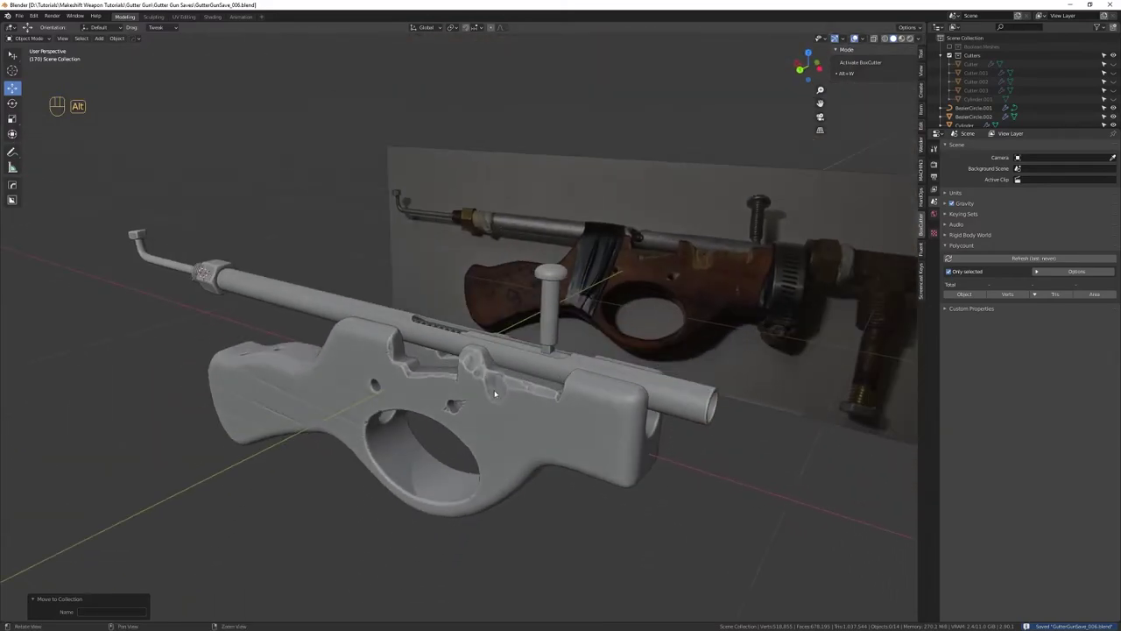
pyautogui.moveTo(434, 383); pyautogui.dragTo(462, 374)
pyautogui.moveTo(460, 374); pyautogui.dragTo(462, 339)
pyautogui.rightClick(459, 353)
pyautogui.moveTo(460, 343); pyautogui.dragTo(495, 352)
pyautogui.moveTo(264, 393); pyautogui.dragTo(551, 390)
pyautogui.moveTo(549, 399); pyautogui.dragTo(518, 446)
pyautogui.click(446, 430)
pyautogui.press('ctrl+g')
pyautogui.moveTo(500, 442); pyautogui.dragTo(495, 383)
pyautogui.moveTo(494, 407); pyautogui.dragTo(499, 358)
pyautogui.click(505, 356)
pyautogui.press('ctrl+s')
pyautogui.moveTo(611, 332); pyautogui.dragTo(500, 321)
pyautogui.press('ctrl+s')
# Select the six Boolean Meshes objects in the Outliner, leaving the slotted pipe reselected
pyautogui.moveTo(596, 346); pyautogui.dragTo(544, 343)
pyautogui.moveTo(539, 342); pyautogui.dragTo(451, 360)
pyautogui.moveTo(454, 384); pyautogui.dragTo(500, 397)
pyautogui.moveTo(590, 365); pyautogui.dragTo(553, 364)
pyautogui.moveTo(456, 348); pyautogui.dragTo(489, 343)
pyautogui.moveTo(462, 346); pyautogui.dragTo(614, 333)
pyautogui.rightClick(643, 347)
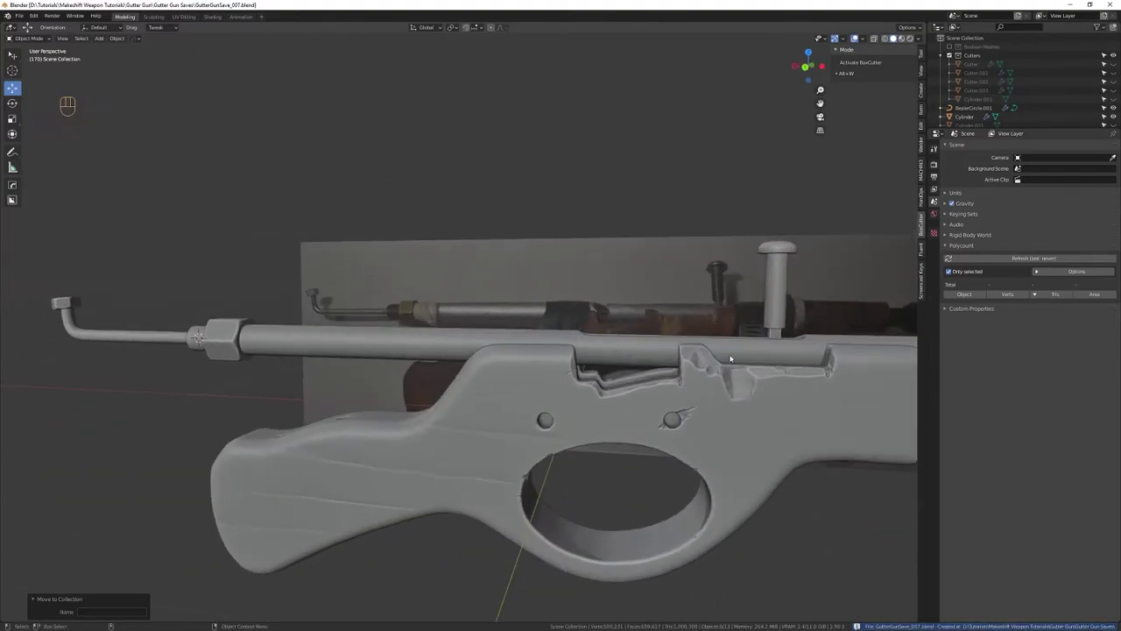
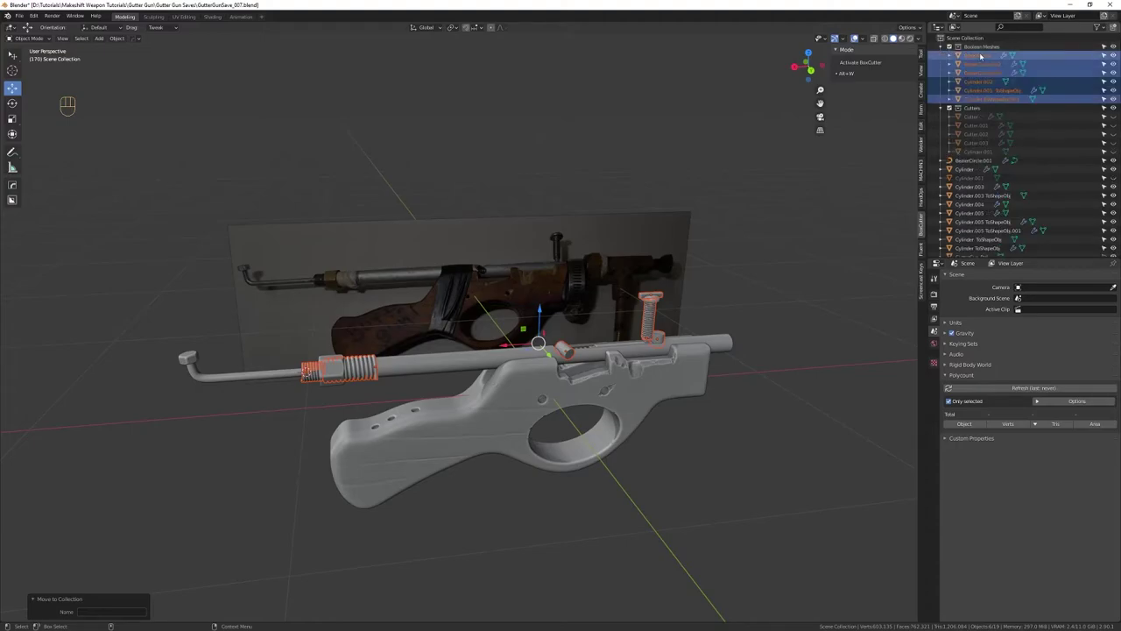
pyautogui.moveTo(743, 335); pyautogui.dragTo(696, 344)
pyautogui.moveTo(738, 449); pyautogui.dragTo(640, 422)
pyautogui.moveTo(641, 421); pyautogui.dragTo(552, 375)
pyautogui.moveTo(571, 399); pyautogui.dragTo(595, 456)
pyautogui.moveTo(583, 406); pyautogui.dragTo(586, 443)
pyautogui.moveTo(564, 413); pyautogui.dragTo(566, 426)
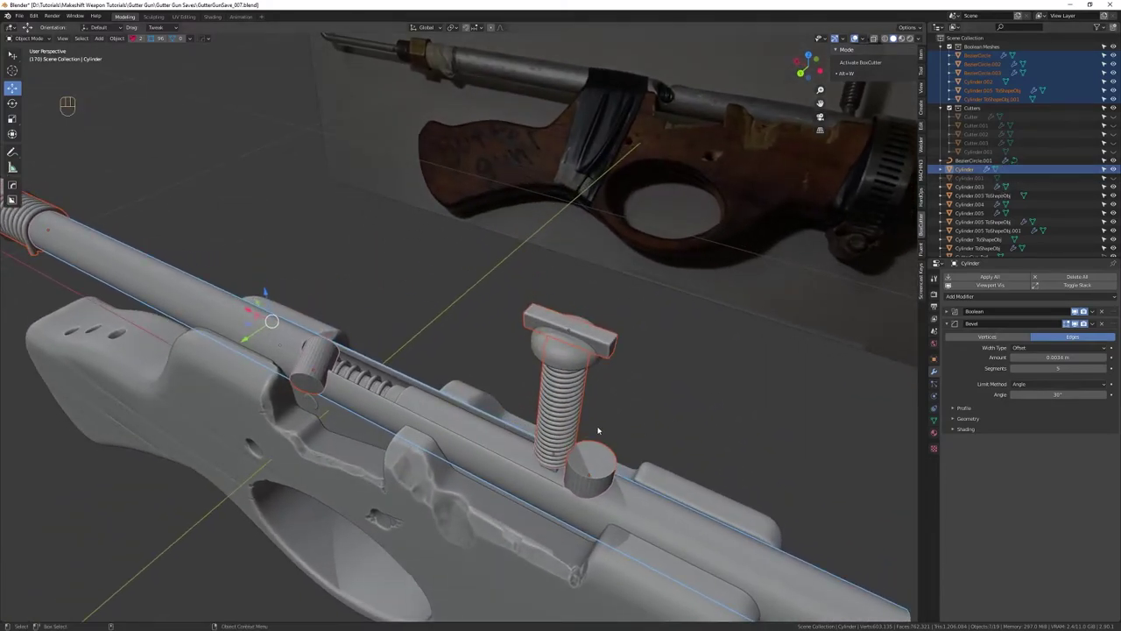
pyautogui.moveTo(606, 395); pyautogui.dragTo(581, 295)
pyautogui.moveTo(511, 313); pyautogui.dragTo(516, 297)
# Convert the selected spring and bolt objects in Boolean Meshes to meshes
pyautogui.moveTo(316, 304); pyautogui.dragTo(413, 324)
pyautogui.moveTo(146, 233); pyautogui.dragTo(397, 343)
pyautogui.moveTo(416, 339); pyautogui.dragTo(391, 327)
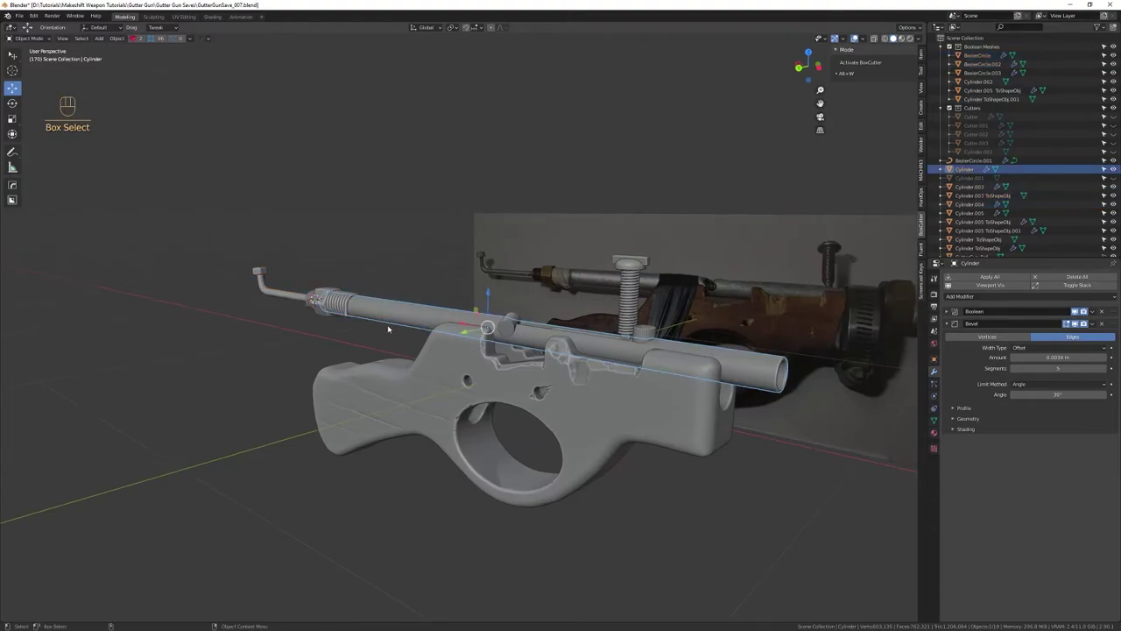
pyautogui.moveTo(547, 321); pyautogui.dragTo(579, 334)
pyautogui.moveTo(553, 323); pyautogui.dragTo(615, 306)
pyautogui.moveTo(616, 319); pyautogui.dragTo(610, 341)
pyautogui.press('shift+Tab')
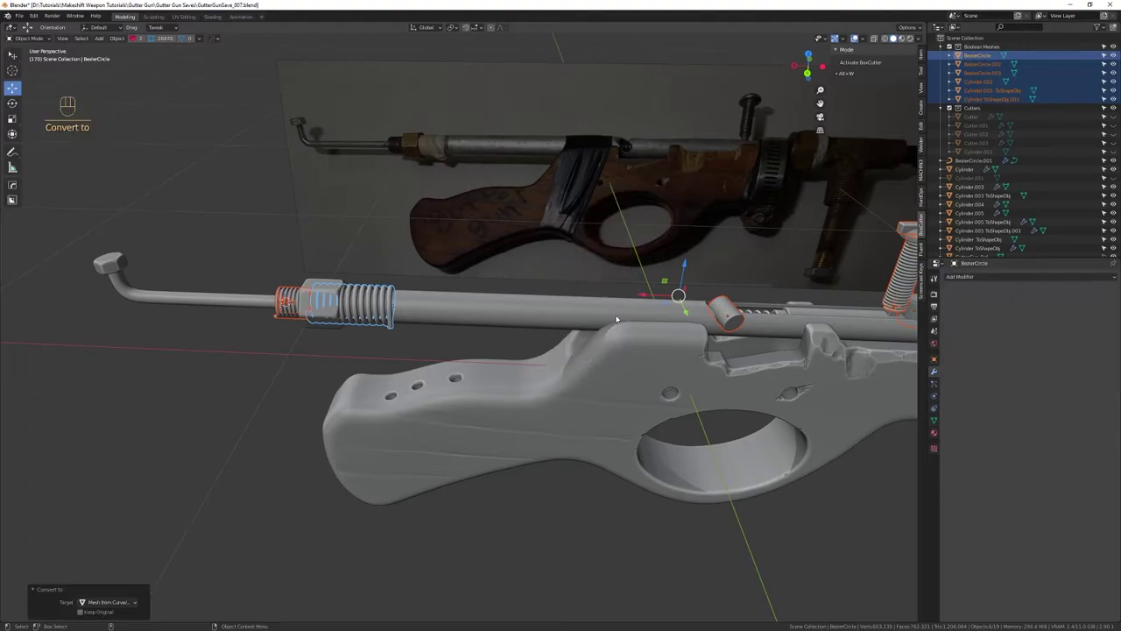
pyautogui.moveTo(490, 301); pyautogui.dragTo(533, 297)
pyautogui.moveTo(557, 292); pyautogui.dragTo(549, 312)
pyautogui.rightClick(550, 314)
pyautogui.click(553, 300)
# Hide the Boolean Meshes collection in the Outliner, undoing a stray change
pyautogui.press('shift+Tab')
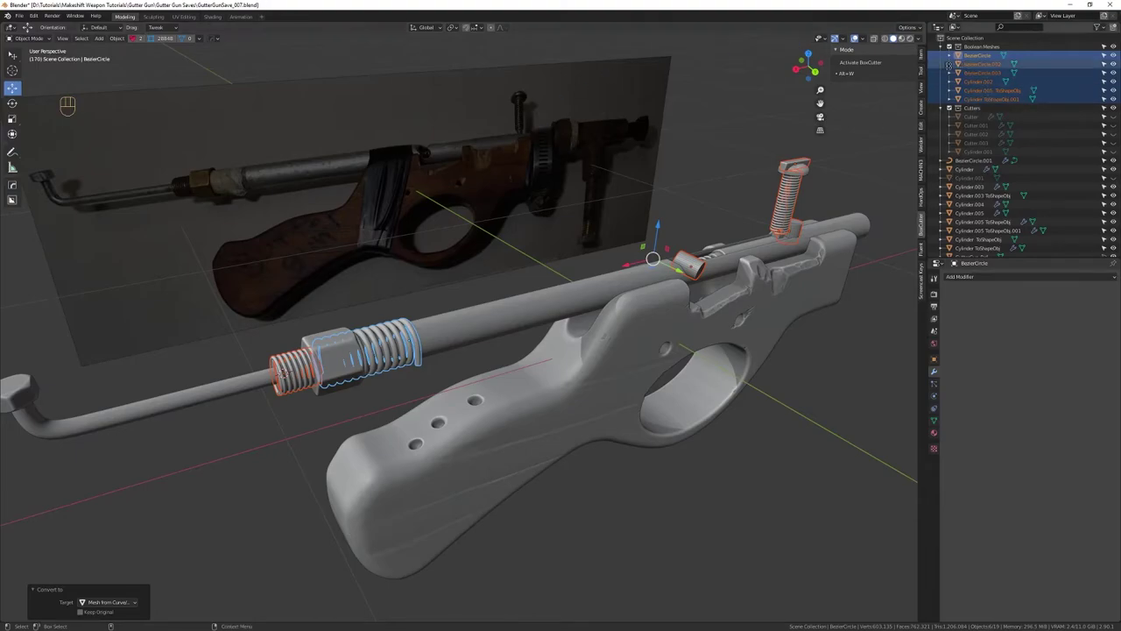
pyautogui.moveTo(809, 247); pyautogui.dragTo(764, 243)
pyautogui.moveTo(725, 323); pyautogui.dragTo(485, 292)
pyautogui.moveTo(490, 290); pyautogui.dragTo(504, 257)
pyautogui.click(489, 281)
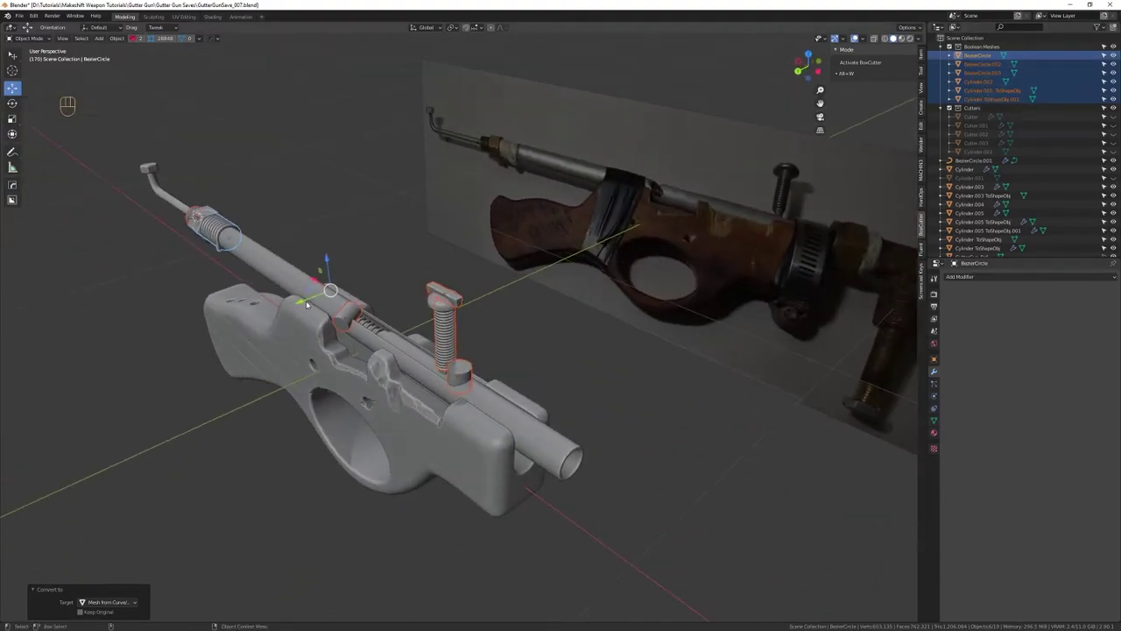
pyautogui.press('ctrl+z')
pyautogui.moveTo(351, 282); pyautogui.dragTo(377, 270)
pyautogui.moveTo(532, 337); pyautogui.dragTo(488, 339)
# Select the long barrel pipe and close in to inspect the spring inside its slot
pyautogui.click(407, 295)
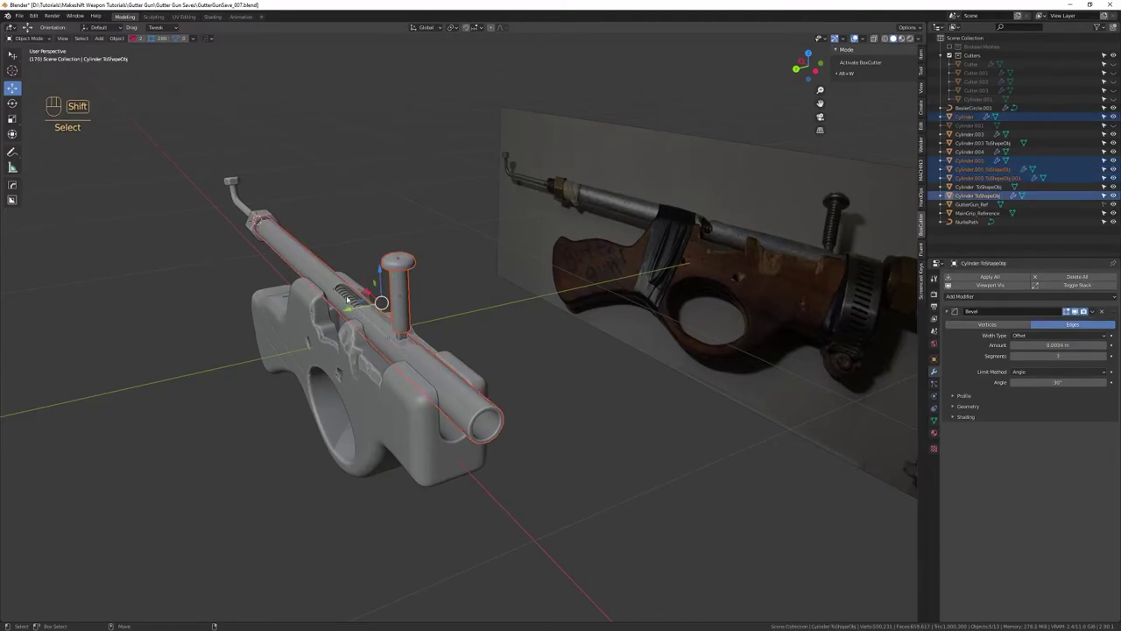
pyautogui.moveTo(332, 302); pyautogui.dragTo(434, 309)
pyautogui.moveTo(444, 314); pyautogui.dragTo(506, 506)
pyautogui.moveTo(523, 334); pyautogui.dragTo(511, 363)
pyautogui.moveTo(512, 363); pyautogui.dragTo(486, 292)
pyautogui.middleClick(479, 379)
pyautogui.moveTo(516, 439); pyautogui.dragTo(504, 397)
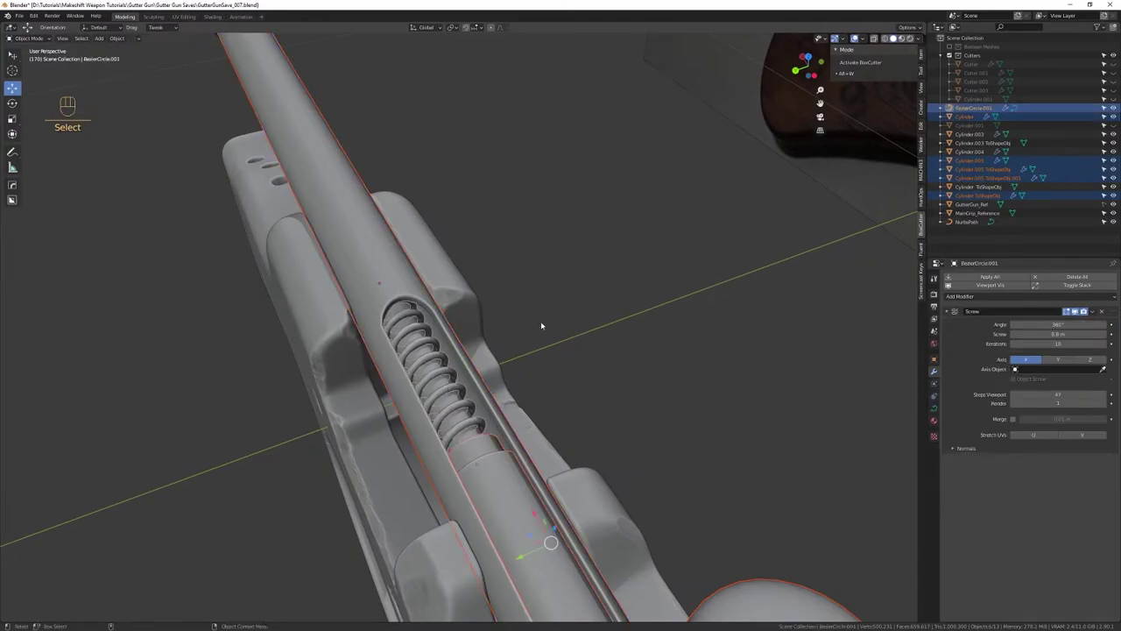
pyautogui.moveTo(549, 428); pyautogui.dragTo(532, 382)
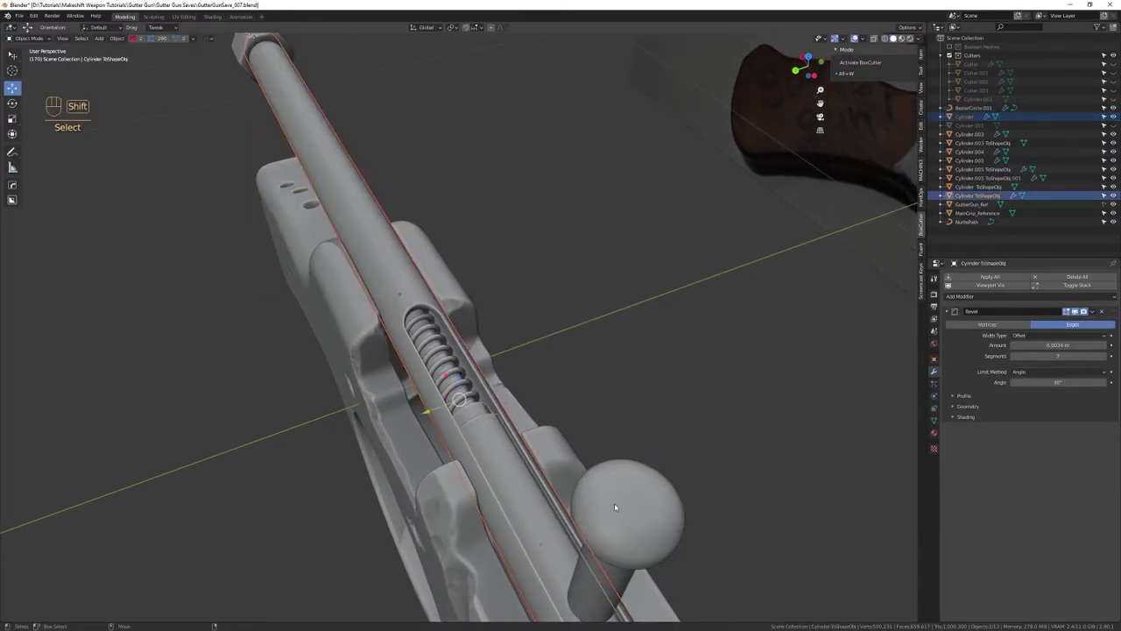
pyautogui.moveTo(607, 572); pyautogui.dragTo(590, 497)
pyautogui.moveTo(592, 495); pyautogui.dragTo(612, 492)
pyautogui.middleClick(351, 369)
pyautogui.moveTo(449, 404); pyautogui.dragTo(421, 290)
pyautogui.moveTo(427, 305); pyautogui.dragTo(415, 272)
pyautogui.moveTo(502, 295); pyautogui.dragTo(500, 304)
# Undo the lift of the selected parts and frame the whole gun again around the spring slot
pyautogui.press('ctrl+z')
pyautogui.press('ctrl+z')
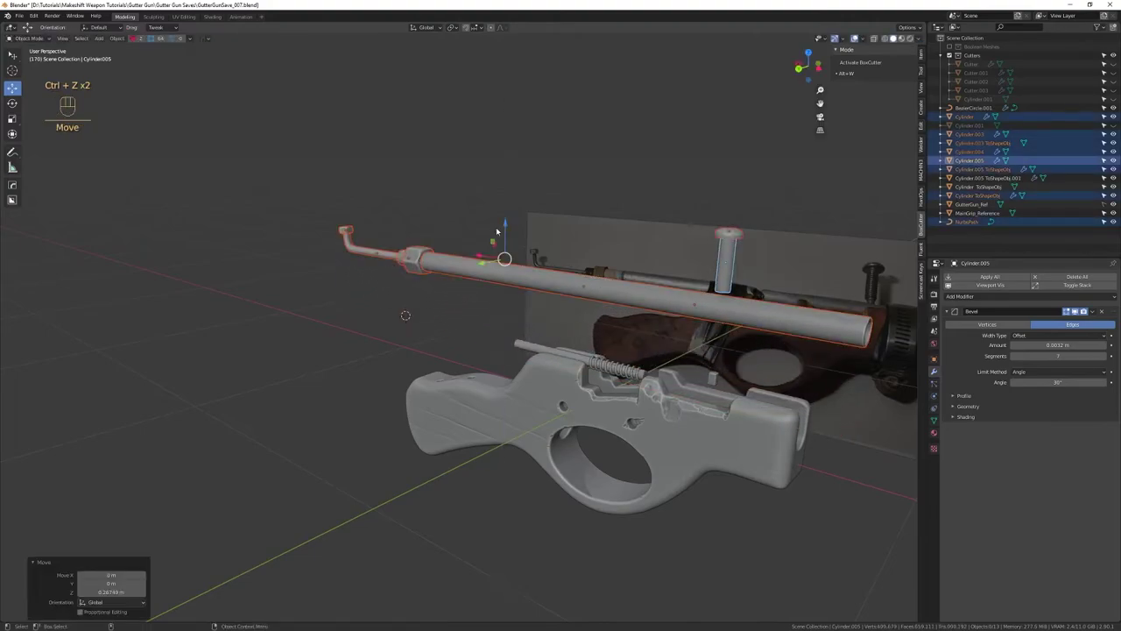
pyautogui.click(551, 351)
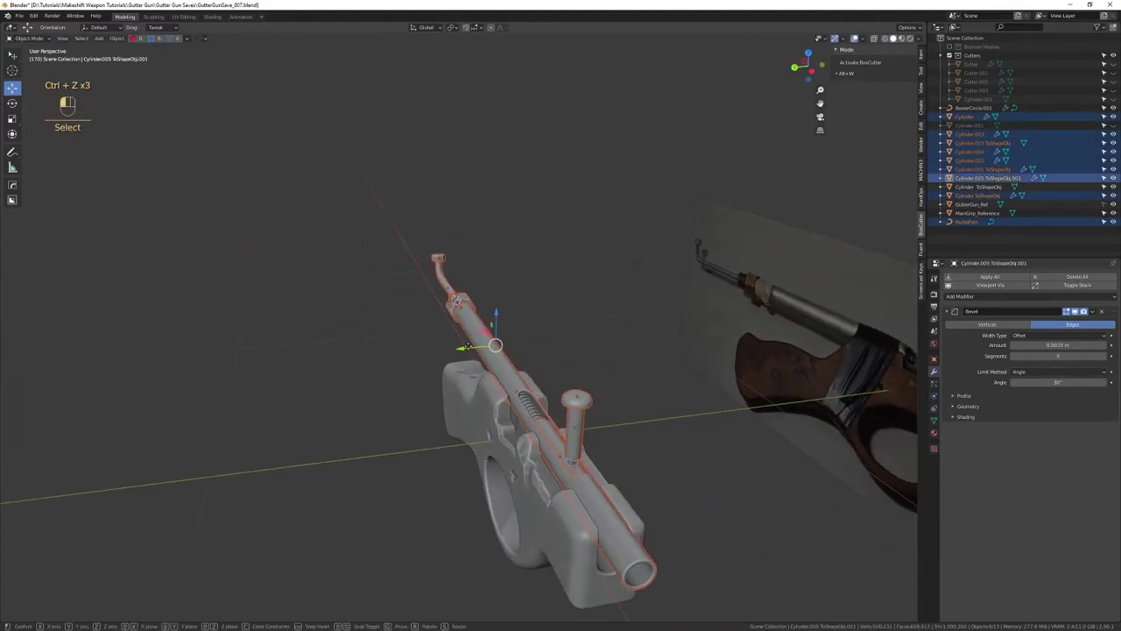
pyautogui.press('ctrl+z')
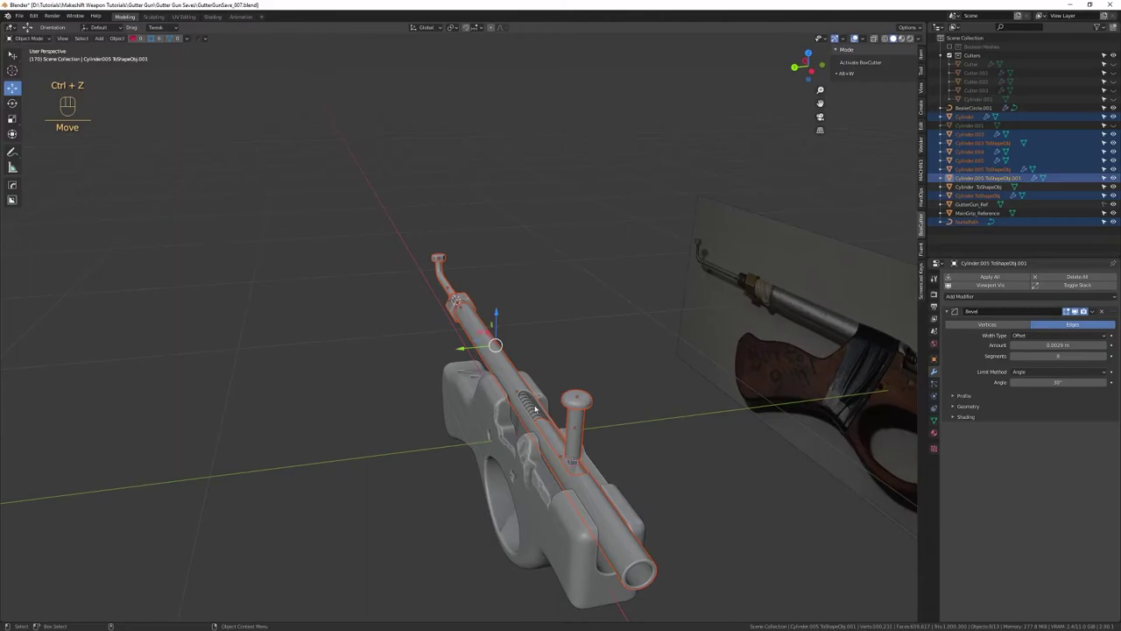
pyautogui.moveTo(546, 400); pyautogui.dragTo(617, 438)
pyautogui.moveTo(564, 372); pyautogui.dragTo(469, 368)
pyautogui.moveTo(485, 412); pyautogui.dragTo(518, 511)
pyautogui.moveTo(531, 336); pyautogui.dragTo(539, 448)
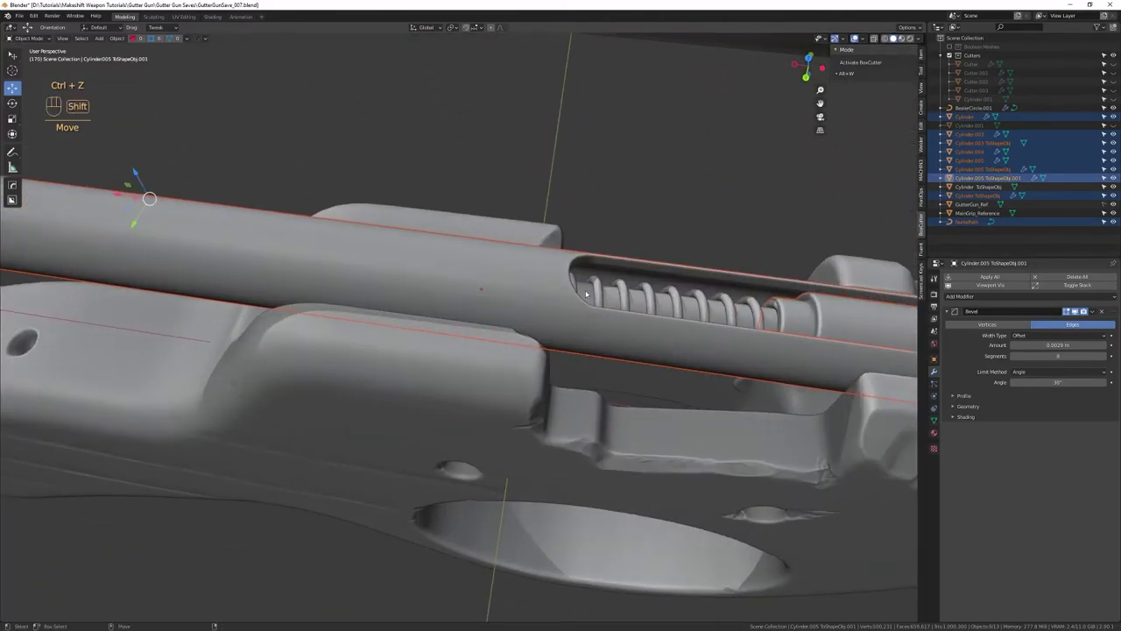
pyautogui.moveTo(590, 291); pyautogui.dragTo(607, 419)
pyautogui.moveTo(600, 440); pyautogui.dragTo(567, 311)
pyautogui.moveTo(577, 416); pyautogui.dragTo(505, 301)
pyautogui.moveTo(506, 304); pyautogui.dragTo(546, 275)
pyautogui.moveTo(550, 311); pyautogui.dragTo(725, 358)
pyautogui.moveTo(700, 392); pyautogui.dragTo(646, 338)
pyautogui.moveTo(644, 338); pyautogui.dragTo(594, 344)
pyautogui.moveTo(594, 378); pyautogui.dragTo(479, 306)
pyautogui.moveTo(488, 329); pyautogui.dragTo(525, 448)
pyautogui.rightClick(517, 492)
pyautogui.moveTo(489, 337); pyautogui.dragTo(465, 320)
pyautogui.moveTo(457, 333); pyautogui.dragTo(532, 388)
# Move the selected parts into a new BoltCarrier collection and select the slot-shaped cutter
pyautogui.press('ctrl+g')
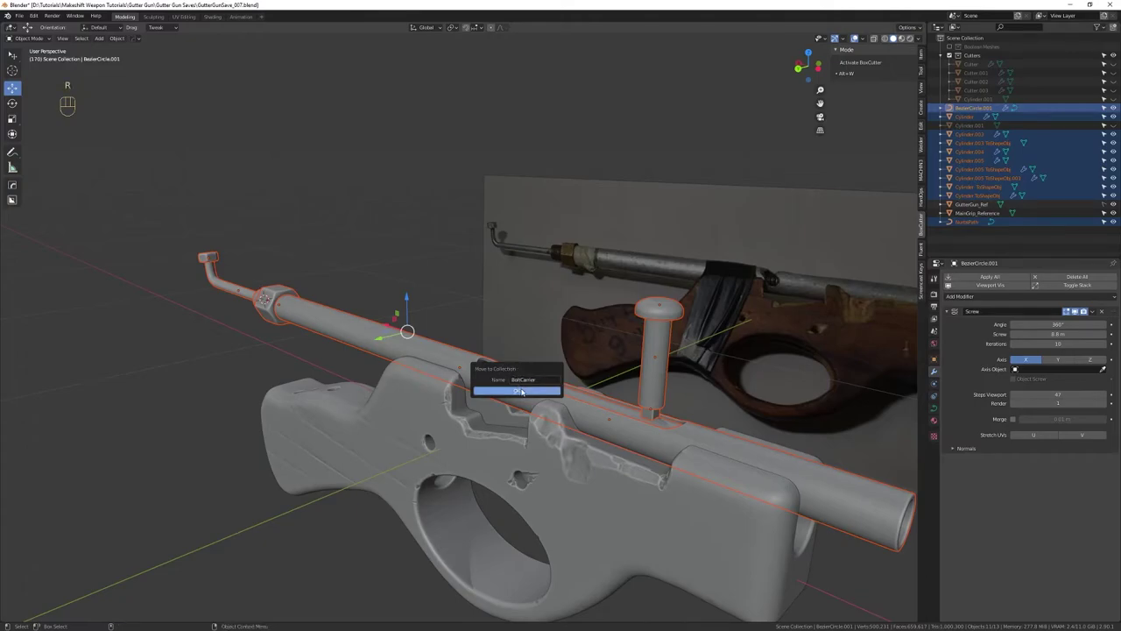
pyautogui.moveTo(553, 414); pyautogui.dragTo(521, 341)
pyautogui.moveTo(539, 350); pyautogui.dragTo(582, 356)
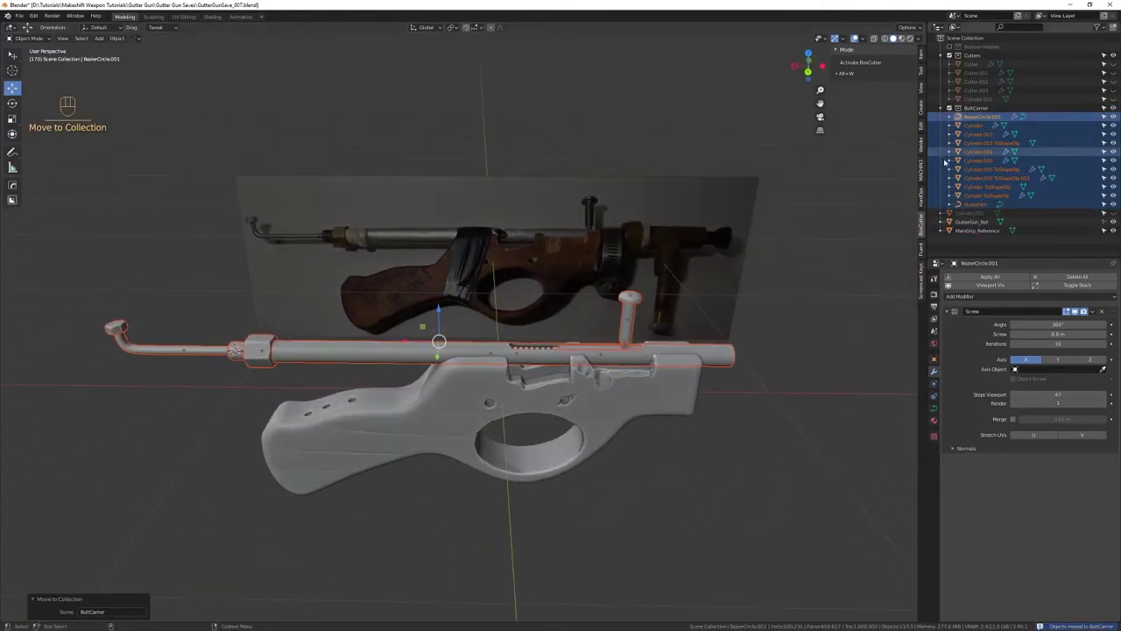
pyautogui.moveTo(608, 374); pyautogui.dragTo(540, 370)
pyautogui.moveTo(534, 398); pyautogui.dragTo(532, 446)
pyautogui.click(509, 439)
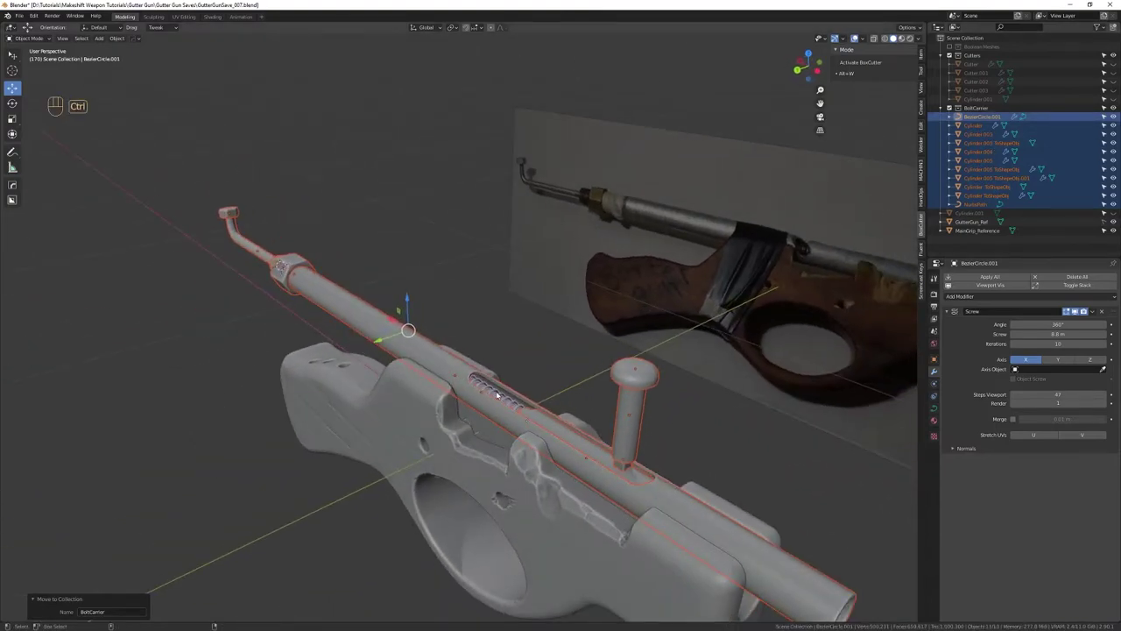
pyautogui.click(500, 393)
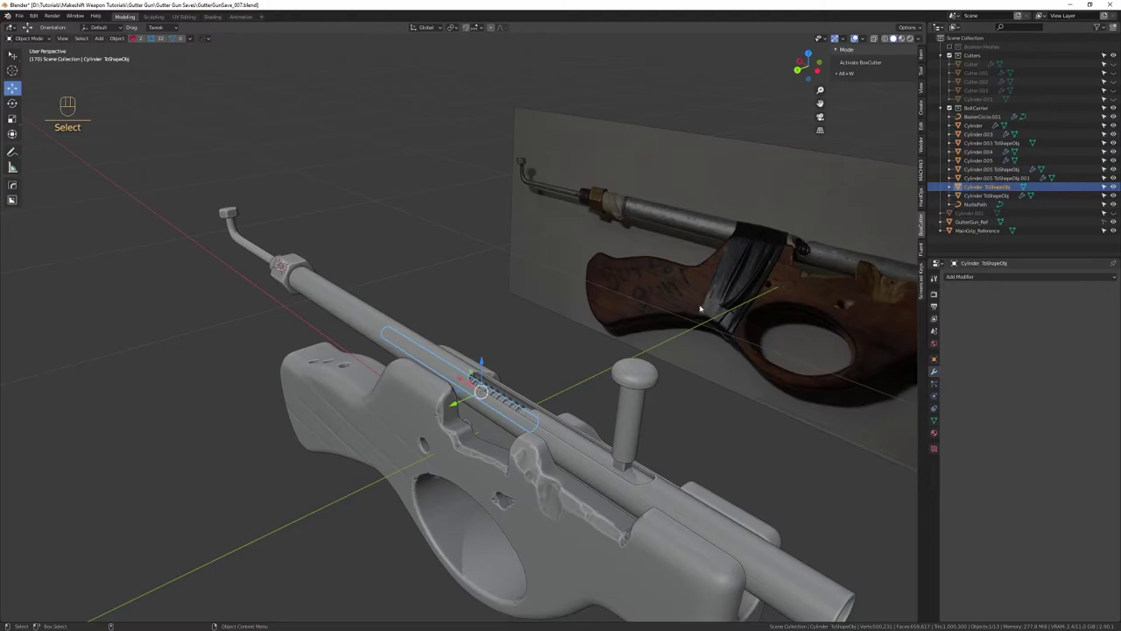
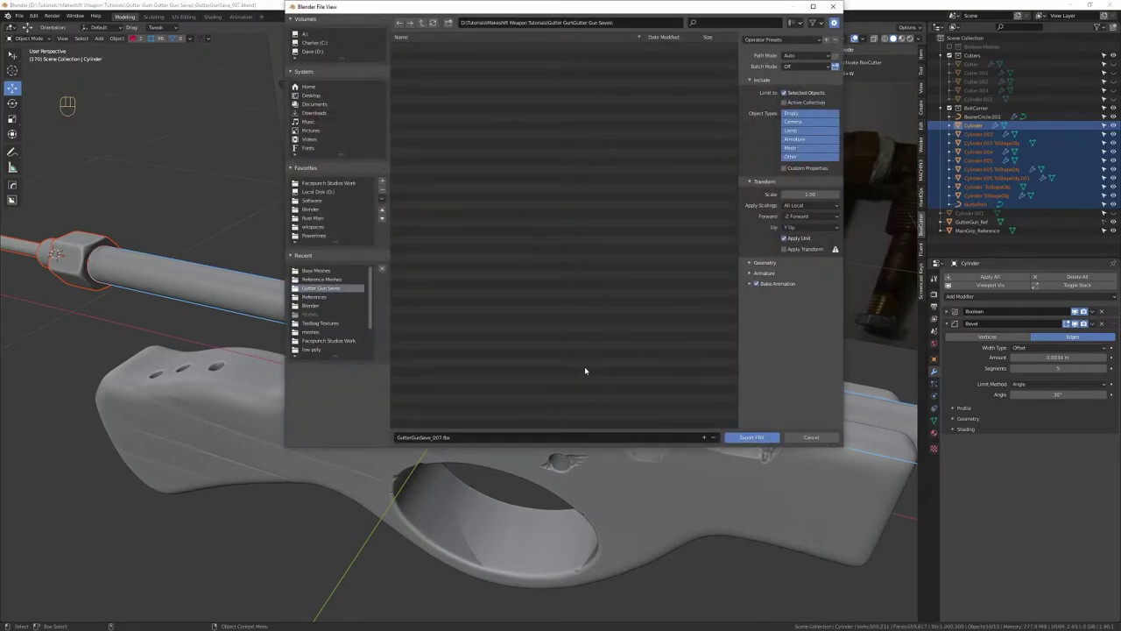
# Export the selected bolt carrier parts to GutterGunSave_007.fbx with Limit to Selected Objects
pyautogui.press('shift+Tab')
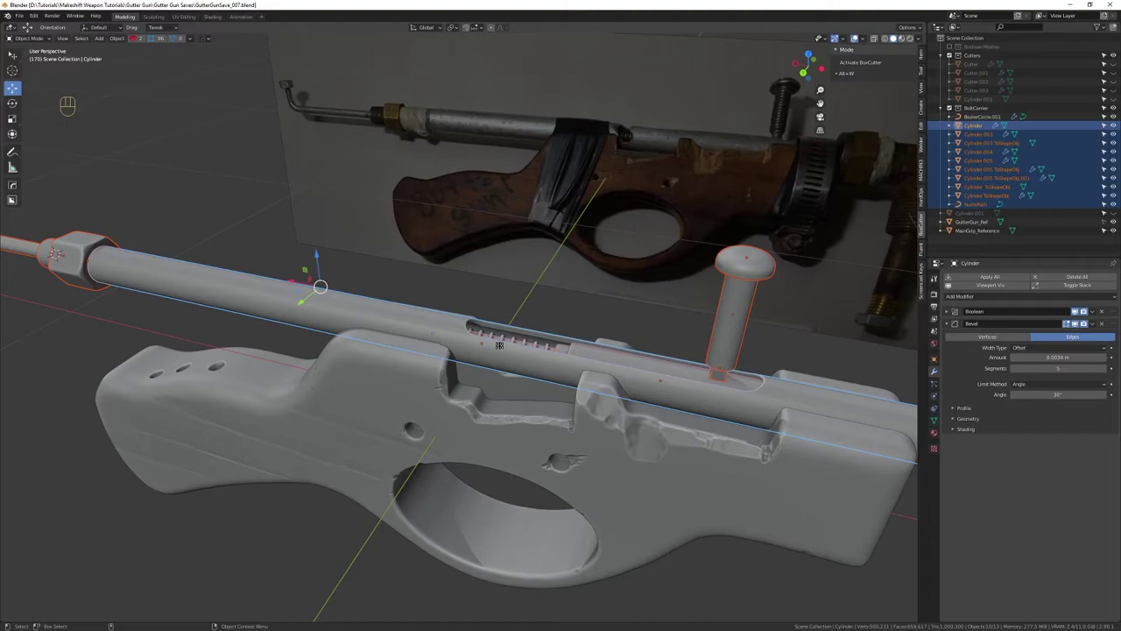
pyautogui.moveTo(593, 390); pyautogui.dragTo(576, 321)
pyautogui.click(529, 339)
pyautogui.moveTo(526, 341); pyautogui.dragTo(548, 328)
pyautogui.moveTo(544, 338); pyautogui.dragTo(549, 297)
pyautogui.moveTo(545, 302); pyautogui.dragTo(509, 327)
# Save the project file and pull back to see the whole gun
pyautogui.press('ctrl+s')
pyautogui.moveTo(443, 341); pyautogui.dragTo(474, 325)
pyautogui.moveTo(460, 333); pyautogui.dragTo(529, 322)
pyautogui.moveTo(542, 338); pyautogui.dragTo(531, 366)
pyautogui.moveTo(527, 348); pyautogui.dragTo(561, 364)
pyautogui.moveTo(559, 364); pyautogui.dragTo(542, 313)
pyautogui.moveTo(532, 331); pyautogui.dragTo(541, 319)
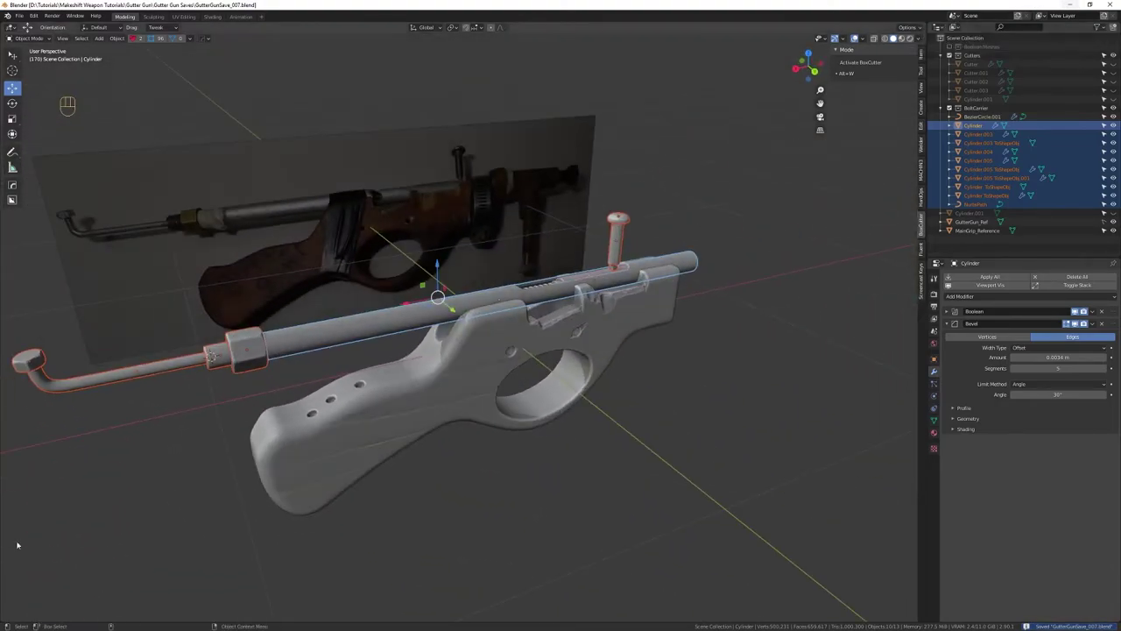
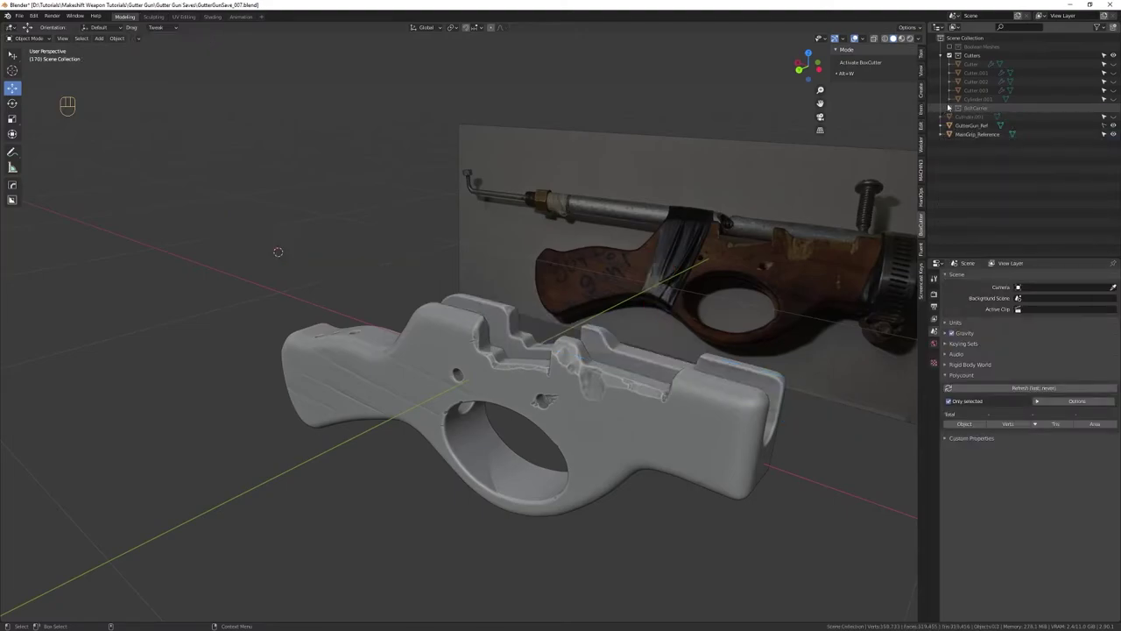
# Show the Boolean Meshes collection, select the vertical spring and switch the viewport to face orientation colours
pyautogui.click(954, 47)
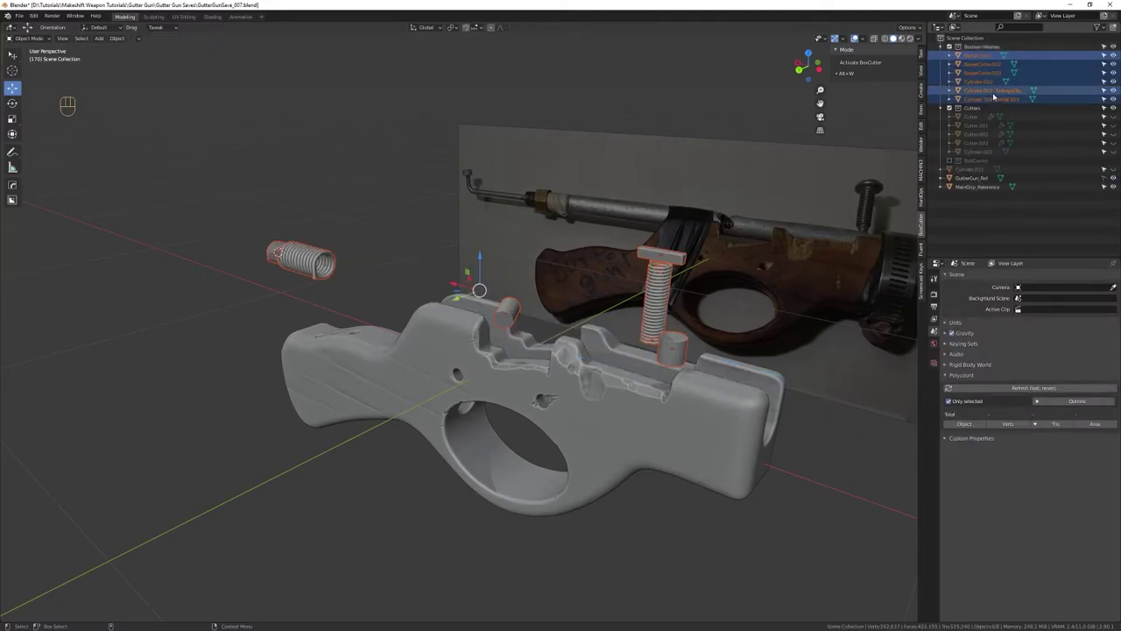
pyautogui.click(661, 274)
pyautogui.moveTo(656, 275); pyautogui.dragTo(603, 276)
pyautogui.moveTo(602, 287); pyautogui.dragTo(618, 310)
pyautogui.moveTo(616, 314); pyautogui.dragTo(607, 346)
pyautogui.click(575, 324)
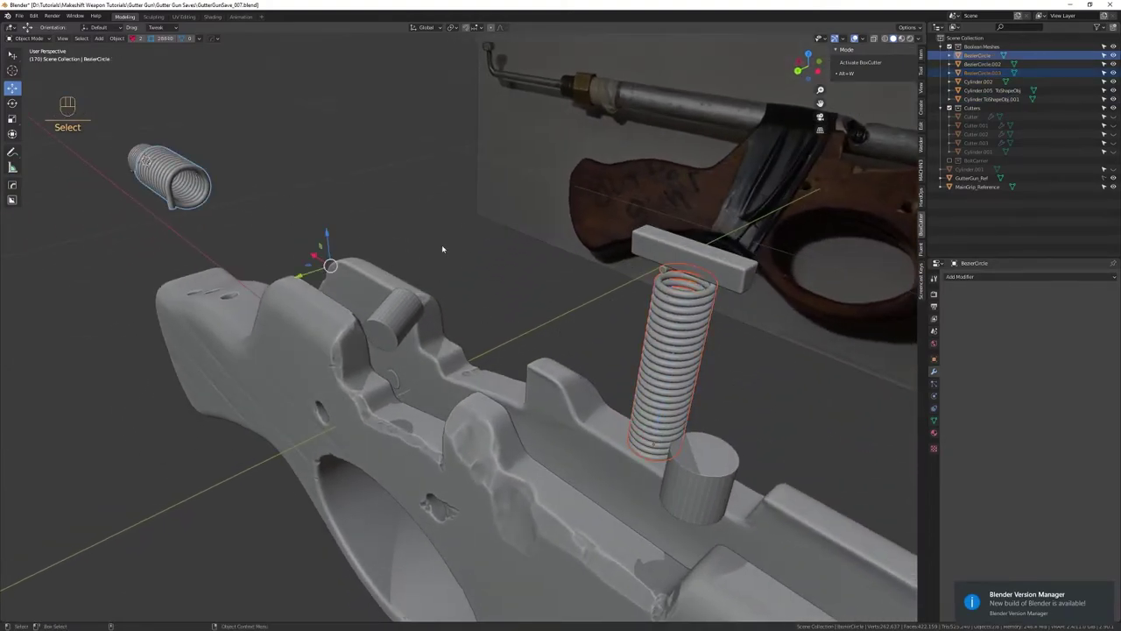
pyautogui.press('alt+v')
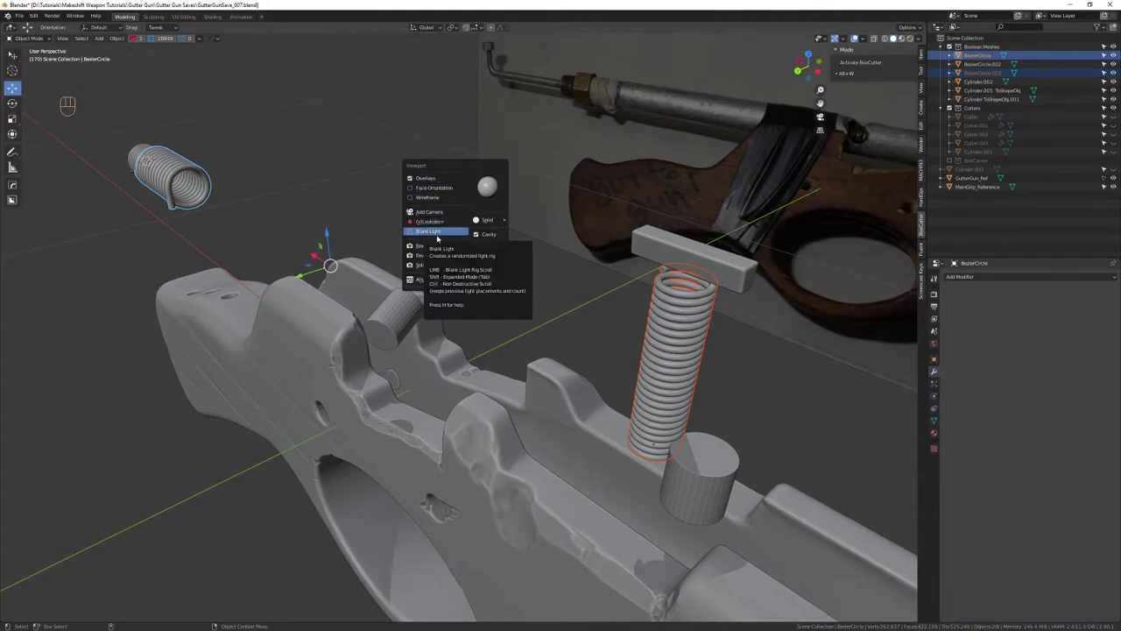
pyautogui.press('alt+v')
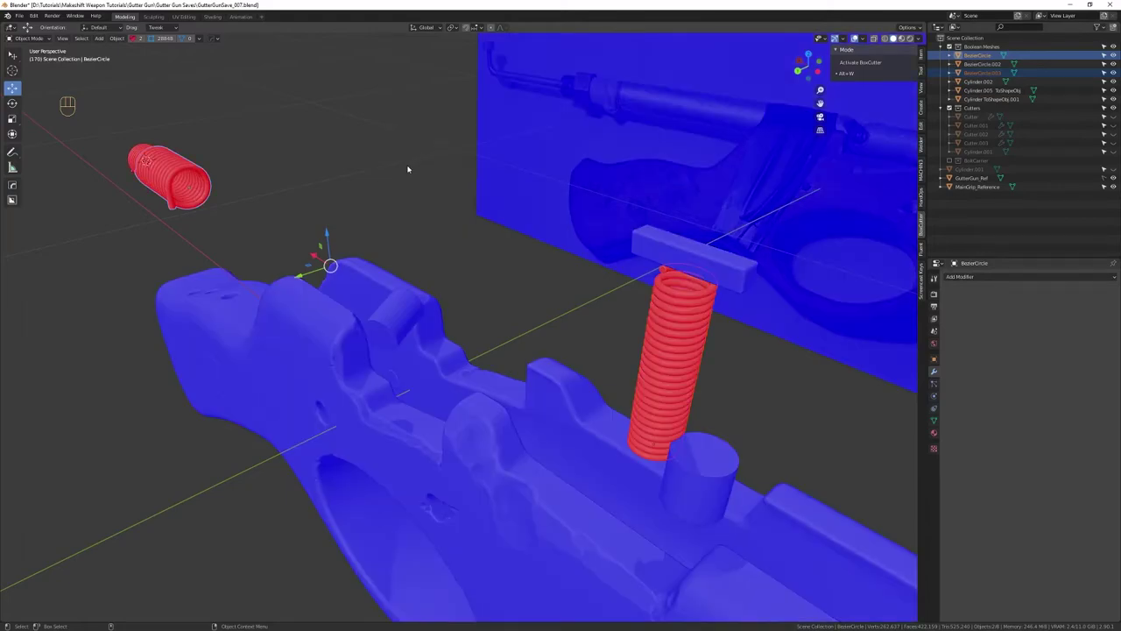
# Orbit around the horizontal and vertical springs to examine their red faces
pyautogui.moveTo(419, 225); pyautogui.dragTo(391, 182)
pyautogui.moveTo(391, 182); pyautogui.dragTo(395, 192)
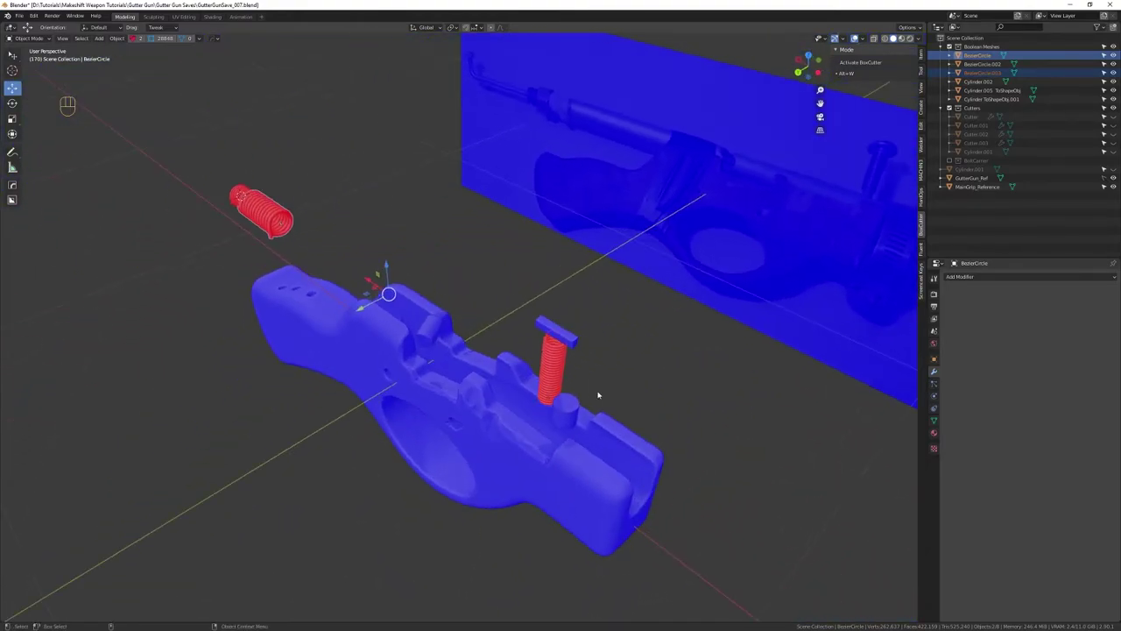
pyautogui.moveTo(551, 364); pyautogui.dragTo(282, 234)
pyautogui.moveTo(265, 230); pyautogui.dragTo(325, 234)
pyautogui.moveTo(304, 242); pyautogui.dragTo(466, 195)
pyautogui.moveTo(493, 201); pyautogui.dragTo(504, 253)
pyautogui.moveTo(496, 264); pyautogui.dragTo(511, 253)
pyautogui.moveTo(499, 285); pyautogui.dragTo(502, 233)
pyautogui.moveTo(508, 234); pyautogui.dragTo(521, 230)
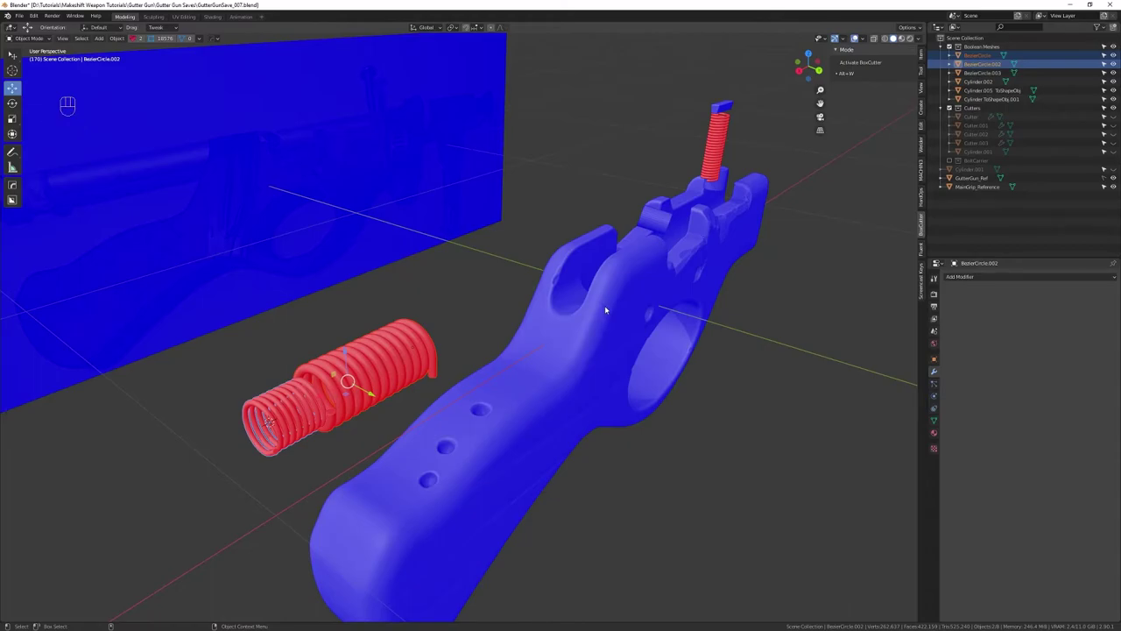
pyautogui.moveTo(569, 225); pyautogui.dragTo(489, 217)
pyautogui.moveTo(515, 281); pyautogui.dragTo(511, 242)
pyautogui.moveTo(496, 247); pyautogui.dragTo(455, 243)
pyautogui.moveTo(476, 225); pyautogui.dragTo(407, 288)
pyautogui.moveTo(570, 337); pyautogui.dragTo(504, 317)
# In Edit Mode snap the 3D cursor to the springs via Quick Favorites and restore normal grey shading
pyautogui.press('shift+Tab')
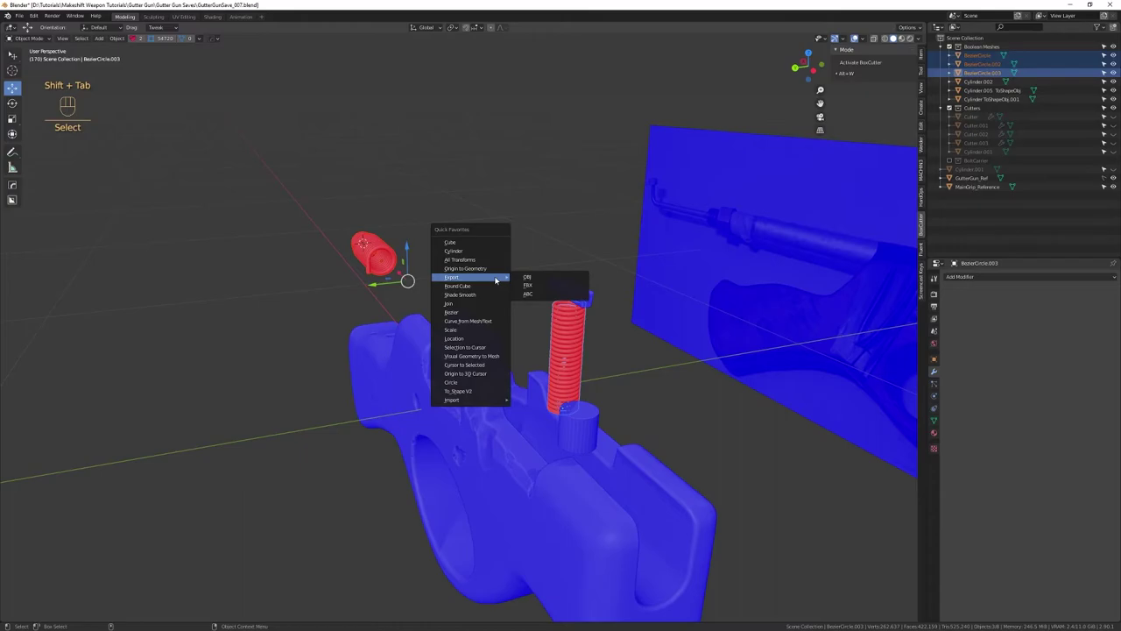
pyautogui.press('3')
pyautogui.press('ctrl+a')
pyautogui.press('shift+Tab')
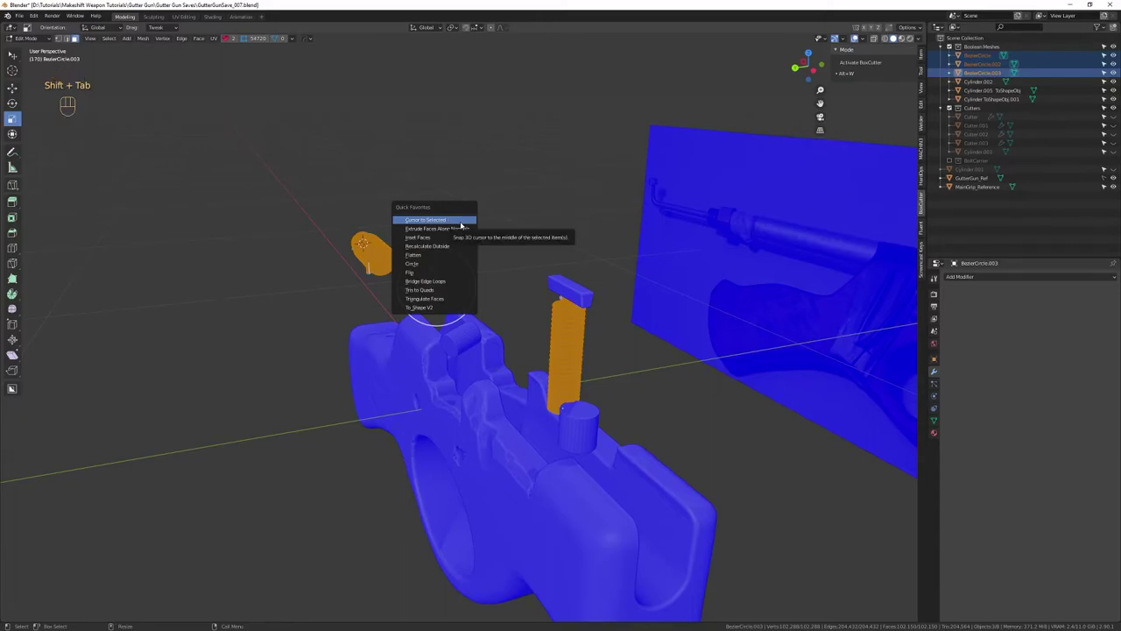
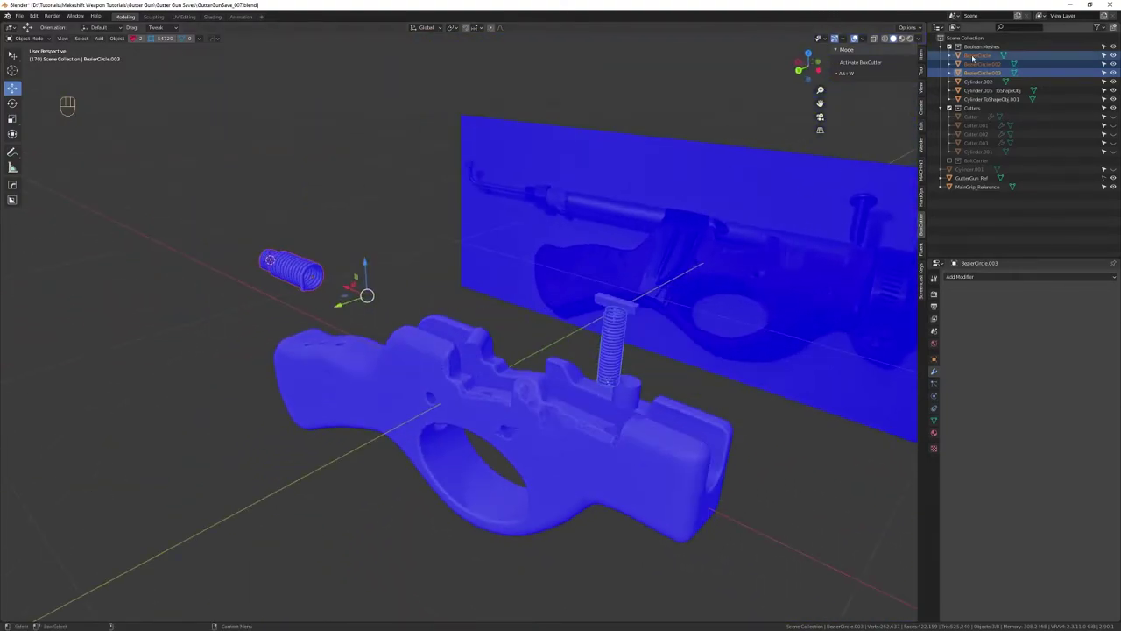
pyautogui.press('alt+v')
pyautogui.press('shift+Tab')
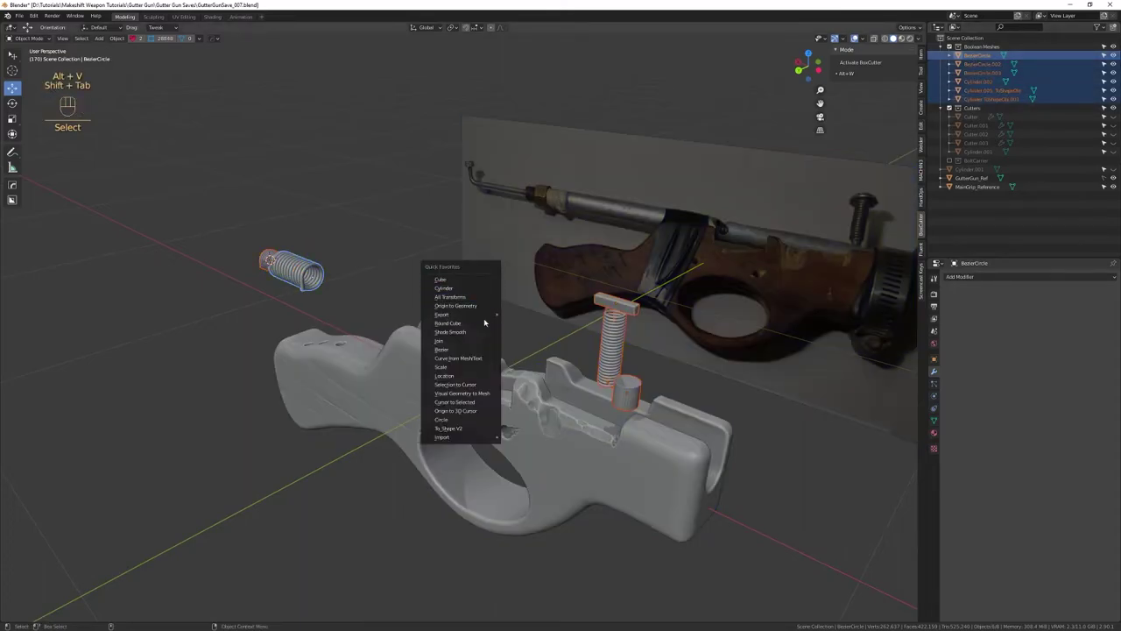
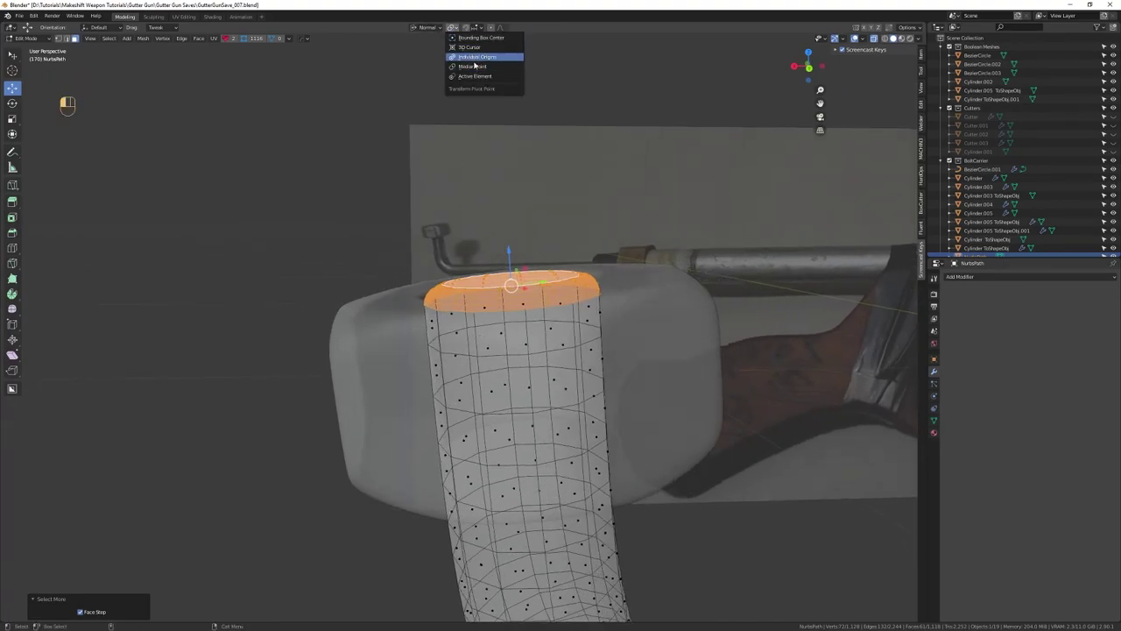
# Pivot on Individual Origins and push the pipe's top face loop up along Z into the hex nut
pyautogui.click(479, 69)
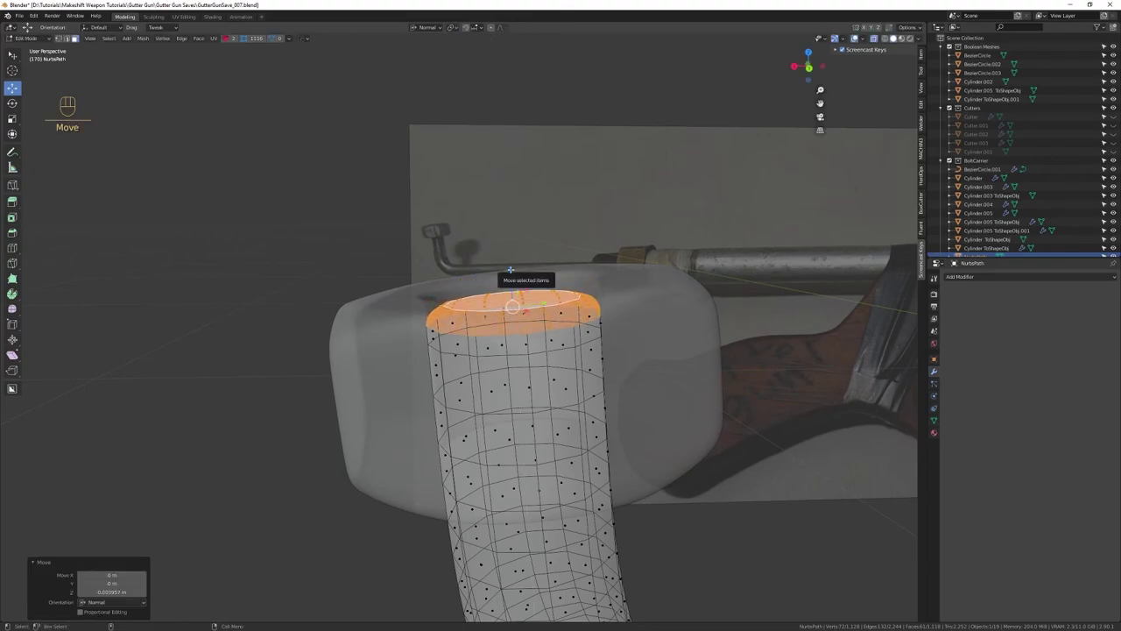
pyautogui.press('Up')
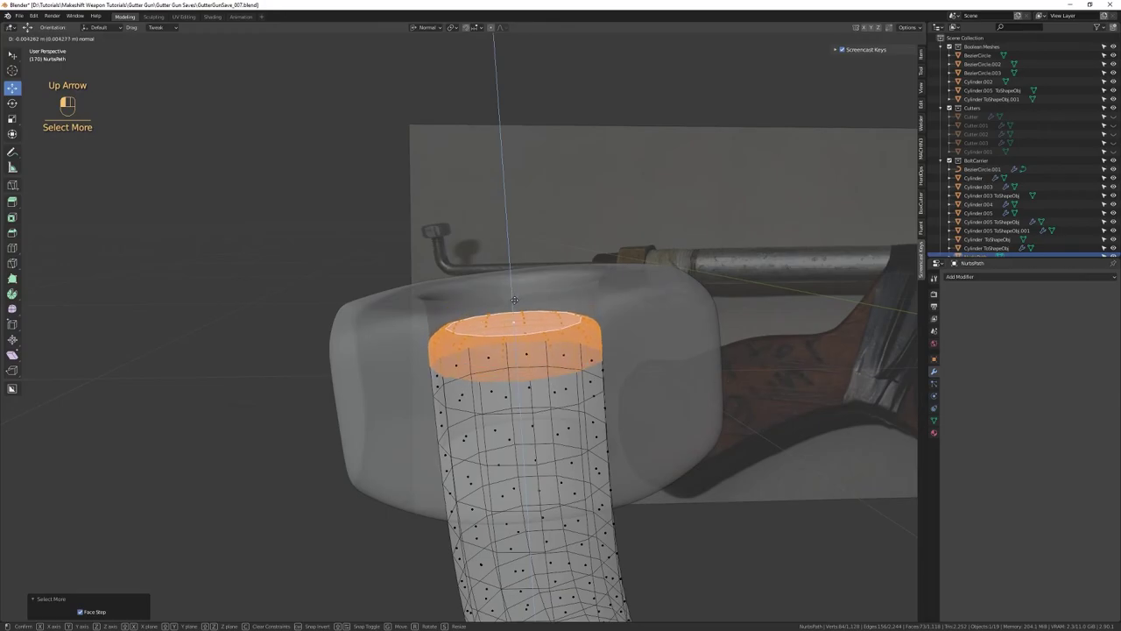
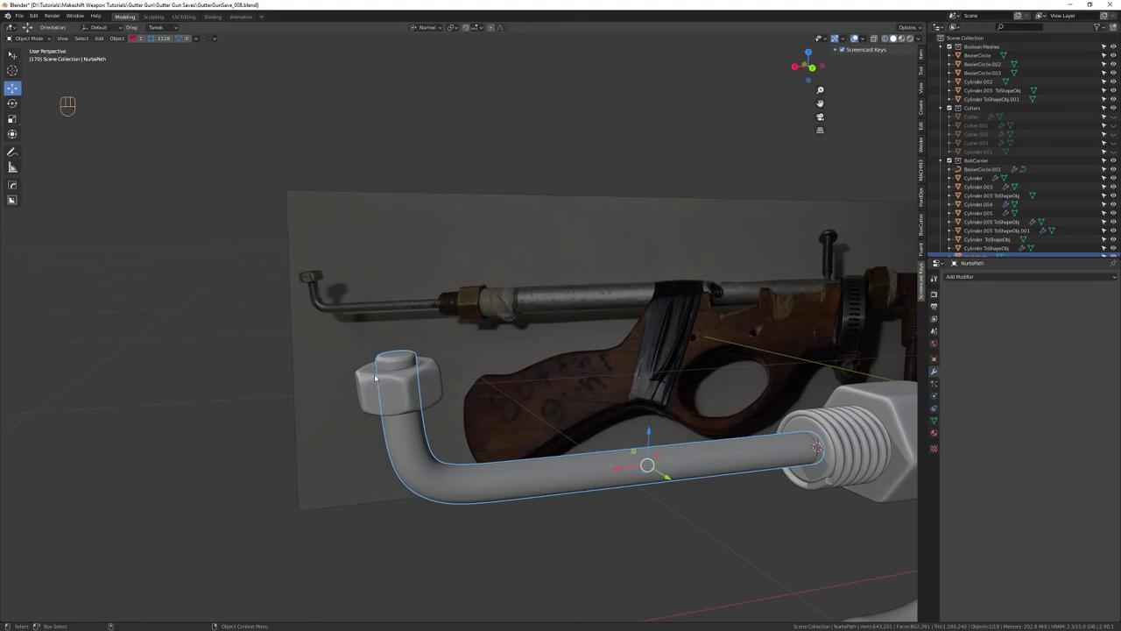
# Frame the hex nut and the curved pipe bend from the side
pyautogui.moveTo(420, 377); pyautogui.dragTo(467, 379)
pyautogui.moveTo(473, 379); pyautogui.dragTo(477, 436)
pyautogui.moveTo(472, 443); pyautogui.dragTo(465, 379)
pyautogui.moveTo(468, 390); pyautogui.dragTo(457, 336)
pyautogui.moveTo(456, 340); pyautogui.dragTo(473, 315)
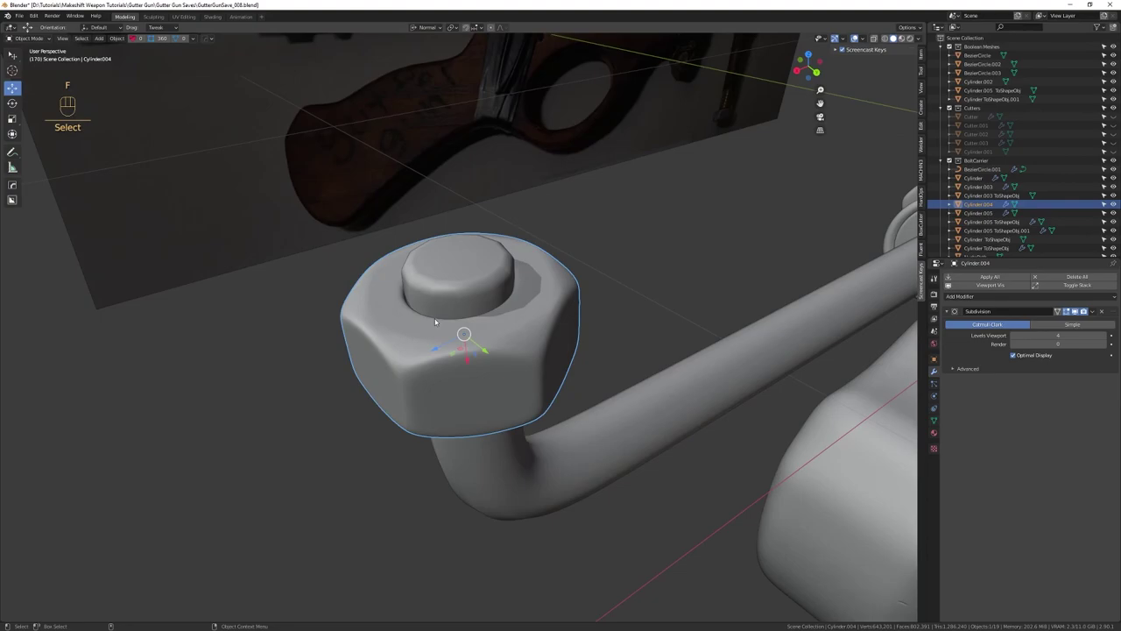
pyautogui.moveTo(485, 397); pyautogui.dragTo(467, 333)
pyautogui.moveTo(470, 374); pyautogui.dragTo(413, 329)
pyautogui.moveTo(450, 397); pyautogui.dragTo(449, 327)
pyautogui.moveTo(459, 371); pyautogui.dragTo(458, 313)
pyautogui.moveTo(458, 295); pyautogui.dragTo(518, 346)
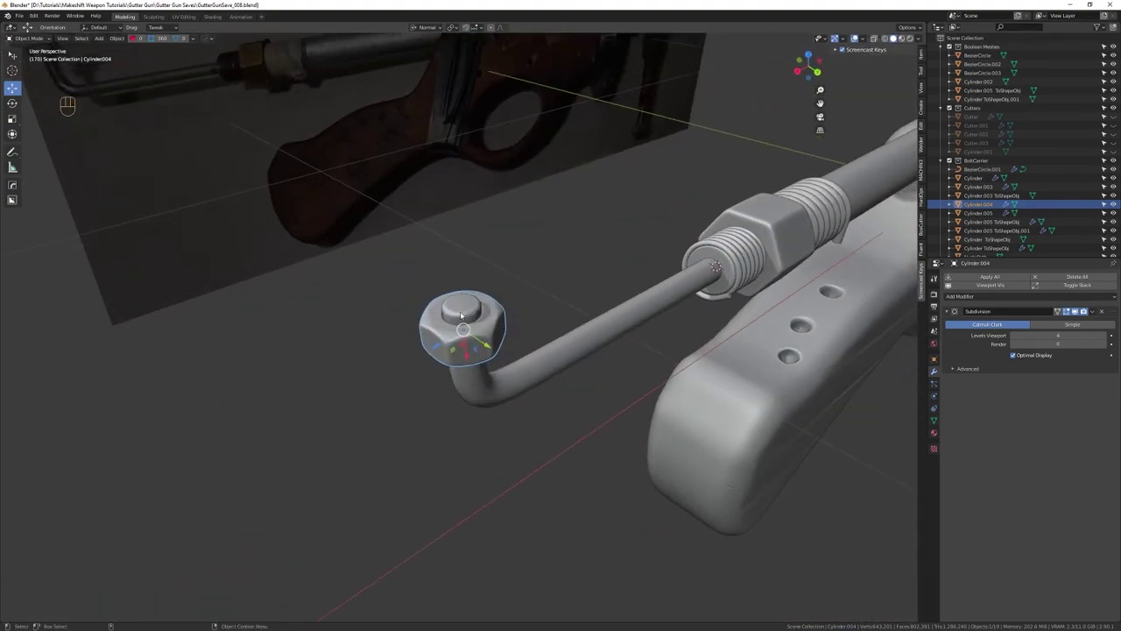
pyautogui.moveTo(487, 331); pyautogui.dragTo(462, 304)
pyautogui.moveTo(462, 300); pyautogui.dragTo(497, 311)
pyautogui.moveTo(504, 311); pyautogui.dragTo(435, 307)
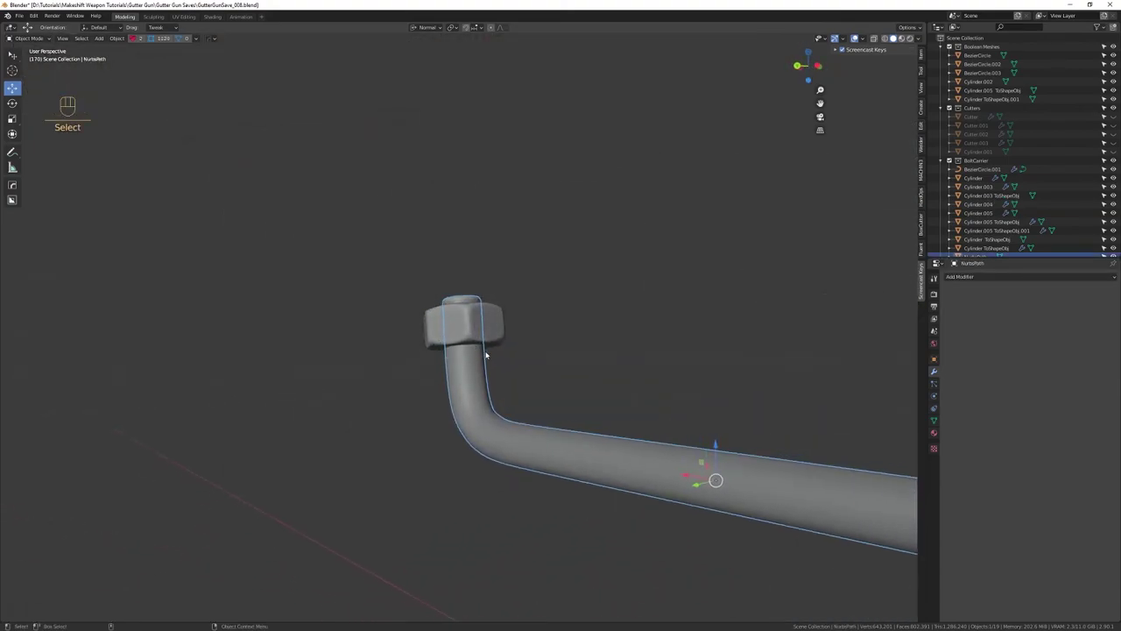
# Select the coil spring curve and position its copy on the front pipe beside the hex nut
pyautogui.moveTo(437, 354); pyautogui.dragTo(479, 369)
pyautogui.middleClick(460, 385)
pyautogui.moveTo(482, 400); pyautogui.dragTo(487, 362)
pyautogui.moveTo(494, 359); pyautogui.dragTo(507, 355)
pyautogui.moveTo(523, 389); pyautogui.dragTo(511, 326)
pyautogui.moveTo(778, 382); pyautogui.dragTo(938, 371)
pyautogui.moveTo(816, 420); pyautogui.dragTo(525, 391)
pyautogui.moveTo(614, 350); pyautogui.dragTo(700, 365)
pyautogui.moveTo(694, 371); pyautogui.dragTo(494, 392)
pyautogui.moveTo(555, 410); pyautogui.dragTo(556, 331)
pyautogui.moveTo(723, 375); pyautogui.dragTo(708, 396)
pyautogui.middleClick(845, 418)
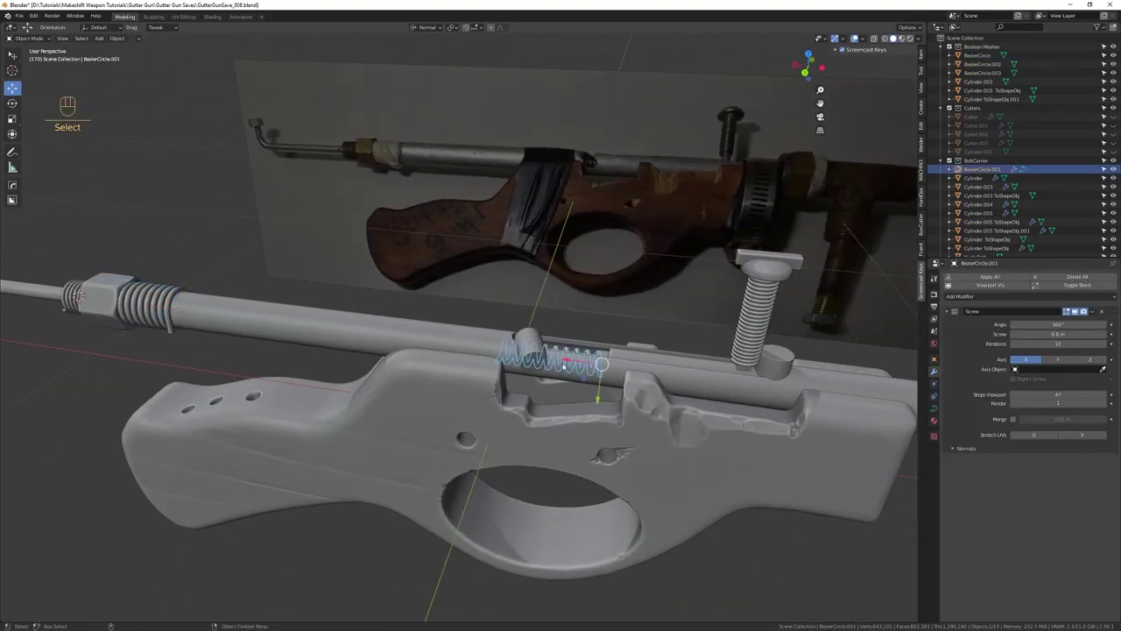
pyautogui.middleClick(280, 353)
pyautogui.moveTo(541, 409); pyautogui.dragTo(539, 343)
pyautogui.click(536, 340)
pyautogui.press('w')
pyautogui.moveTo(484, 357); pyautogui.dragTo(559, 359)
pyautogui.click(622, 376)
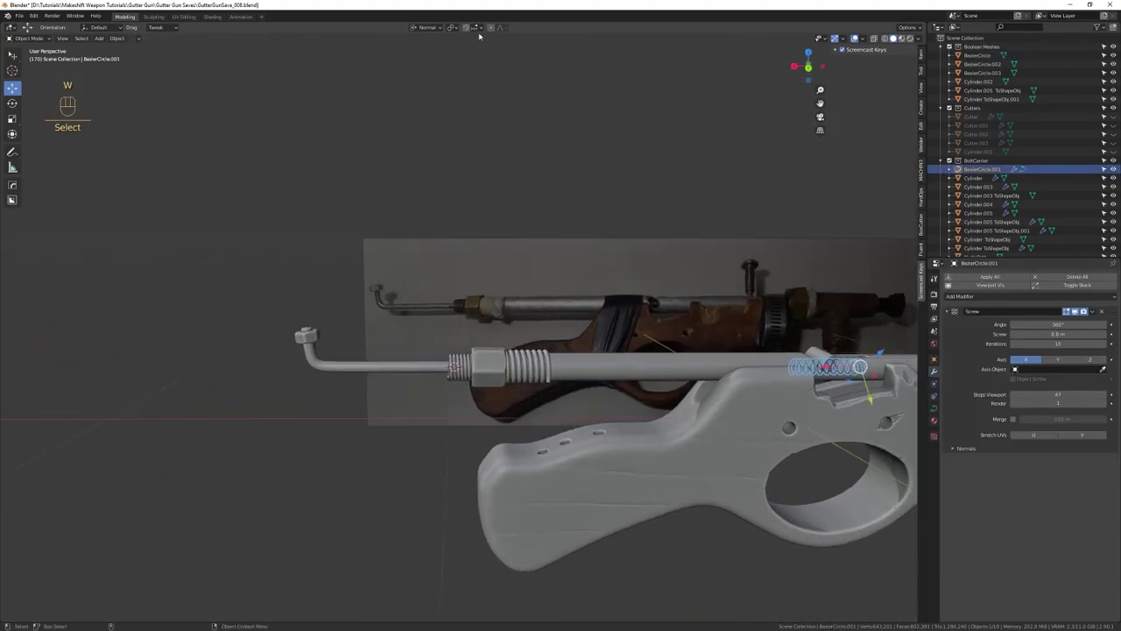
pyautogui.moveTo(425, 54); pyautogui.dragTo(525, 262)
pyautogui.moveTo(680, 346); pyautogui.dragTo(724, 339)
# Duplicate the spring to the front fitting, stand it upright over the pipe bend with Screw lowered to 4 m
pyautogui.press('ctrl+d')
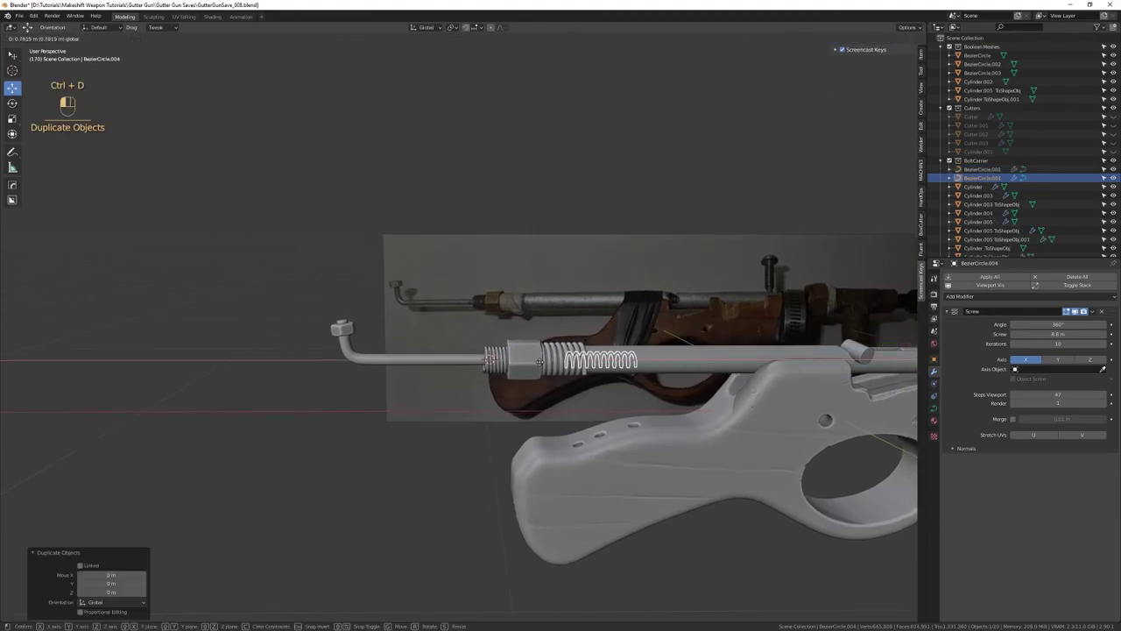
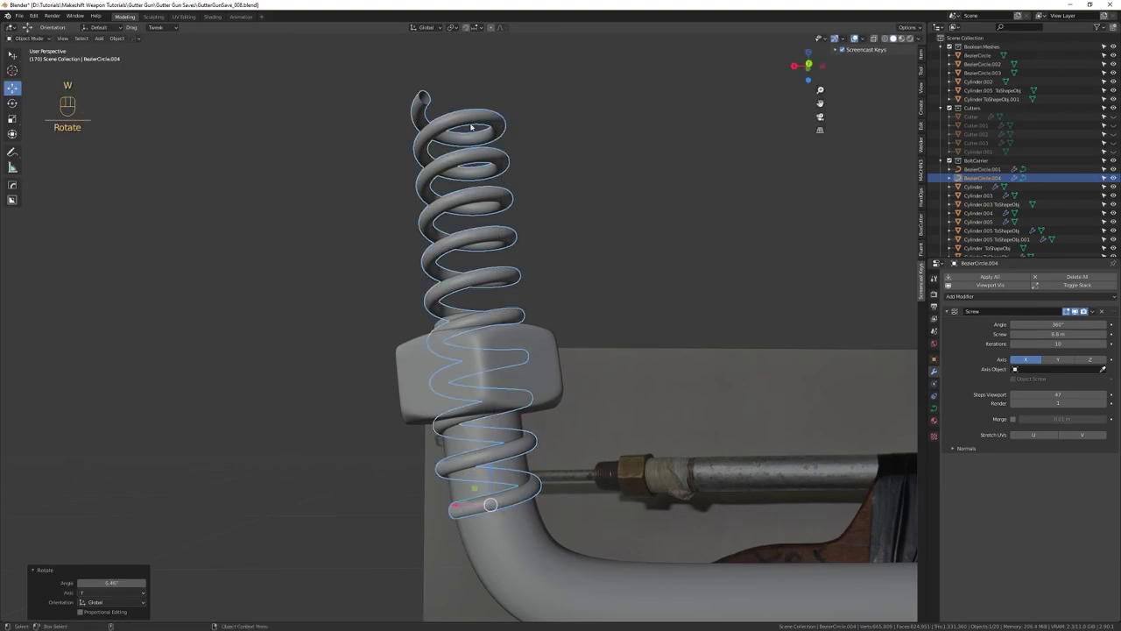
pyautogui.moveTo(493, 299); pyautogui.dragTo(486, 311)
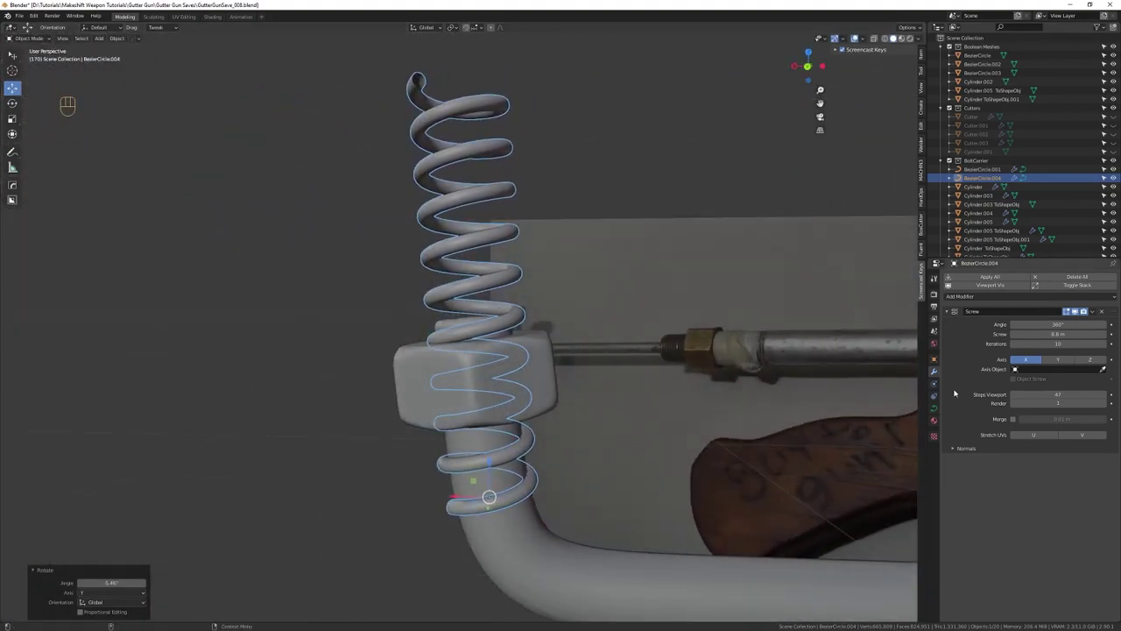
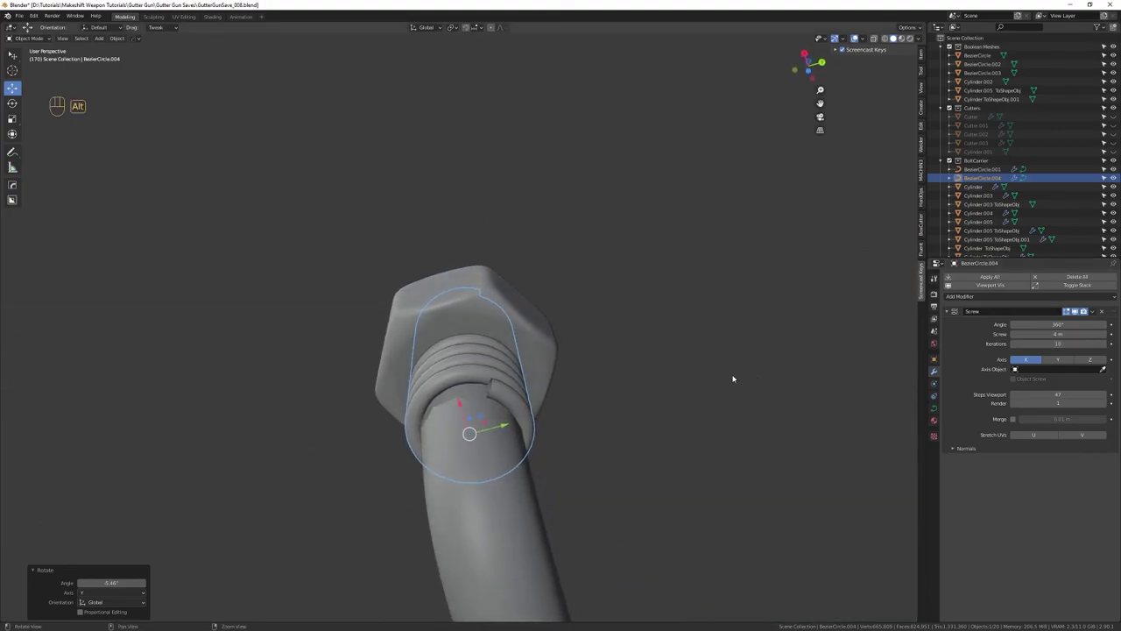
# Rotate the upright spring around the pipe end and scale it to 0.95 to fit through the nut
pyautogui.moveTo(579, 347); pyautogui.dragTo(483, 400)
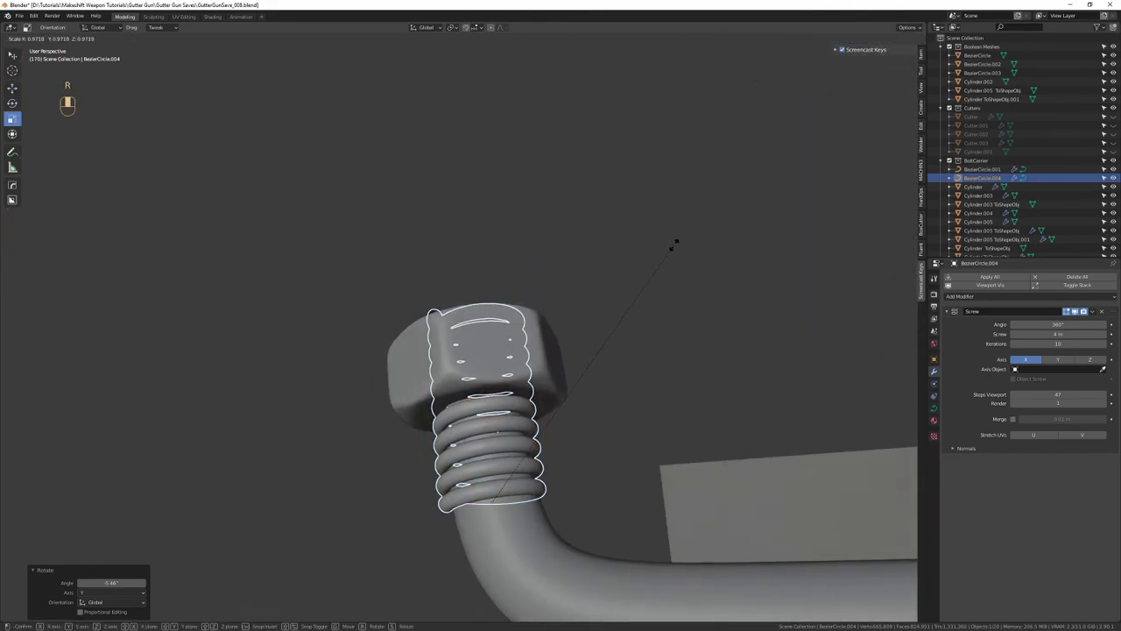
pyautogui.press('w')
pyautogui.moveTo(523, 364); pyautogui.dragTo(644, 325)
pyautogui.press('w')
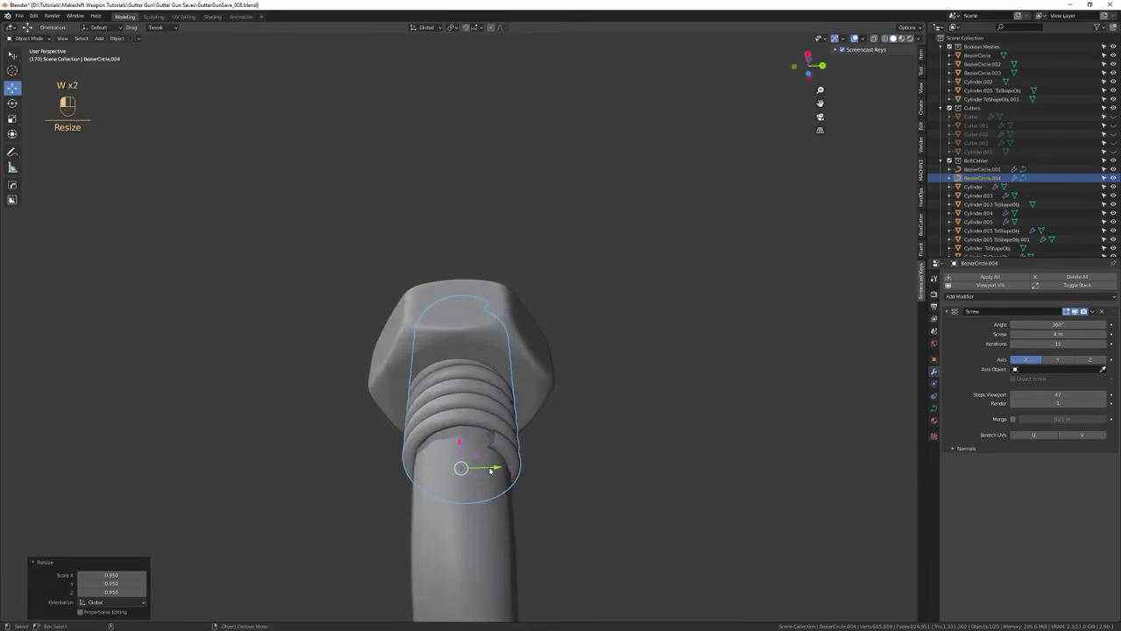
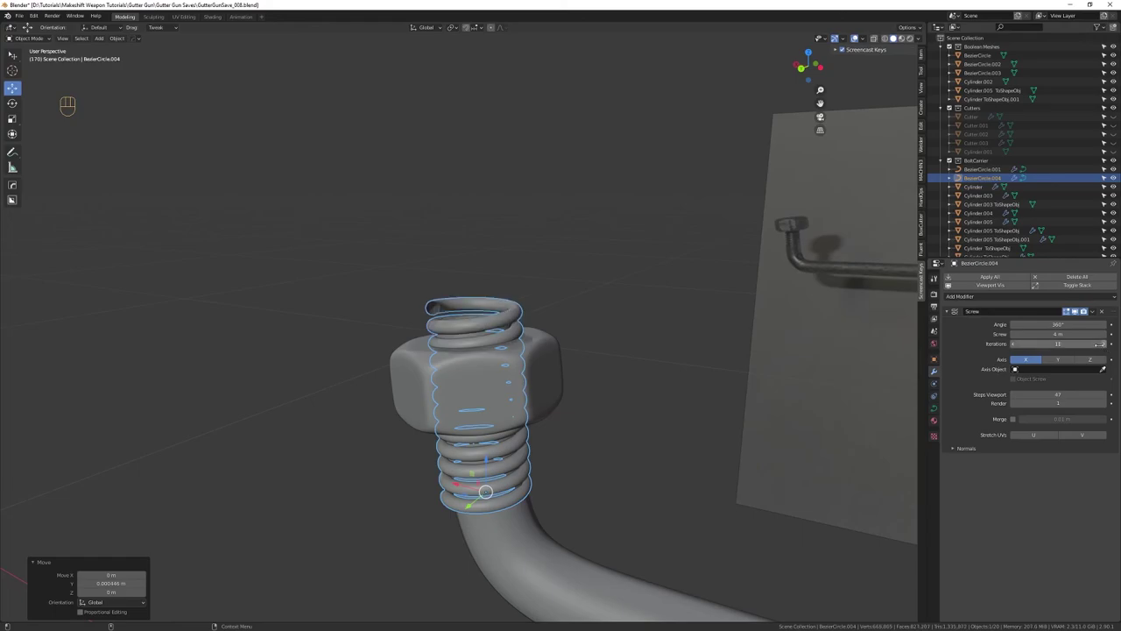
pyautogui.moveTo(541, 216); pyautogui.dragTo(517, 233)
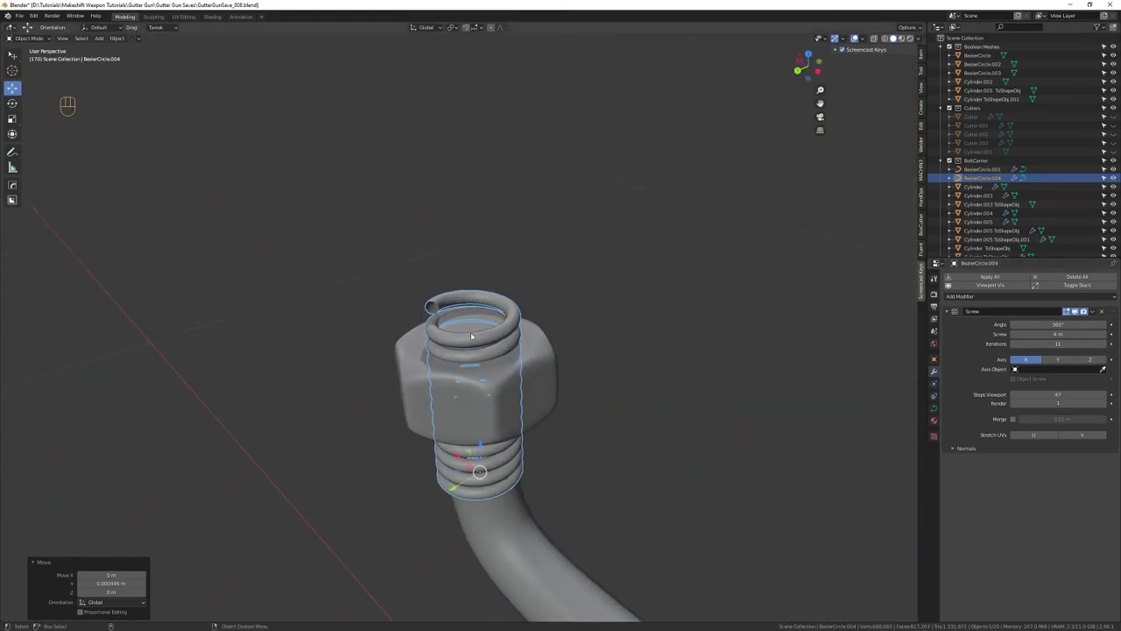
# Give the spring eleven Screw iterations reaching above the nut and convert it to a mesh
pyautogui.moveTo(573, 225); pyautogui.dragTo(317, 202)
pyautogui.moveTo(485, 371); pyautogui.dragTo(496, 320)
pyautogui.moveTo(507, 352); pyautogui.dragTo(523, 387)
pyautogui.rightClick(557, 374)
pyautogui.moveTo(584, 361); pyautogui.dragTo(549, 378)
pyautogui.moveTo(545, 425); pyautogui.dragTo(524, 339)
pyautogui.moveTo(541, 397); pyautogui.dragTo(546, 357)
pyautogui.moveTo(541, 360); pyautogui.dragTo(522, 376)
pyautogui.press('shift+Tab')
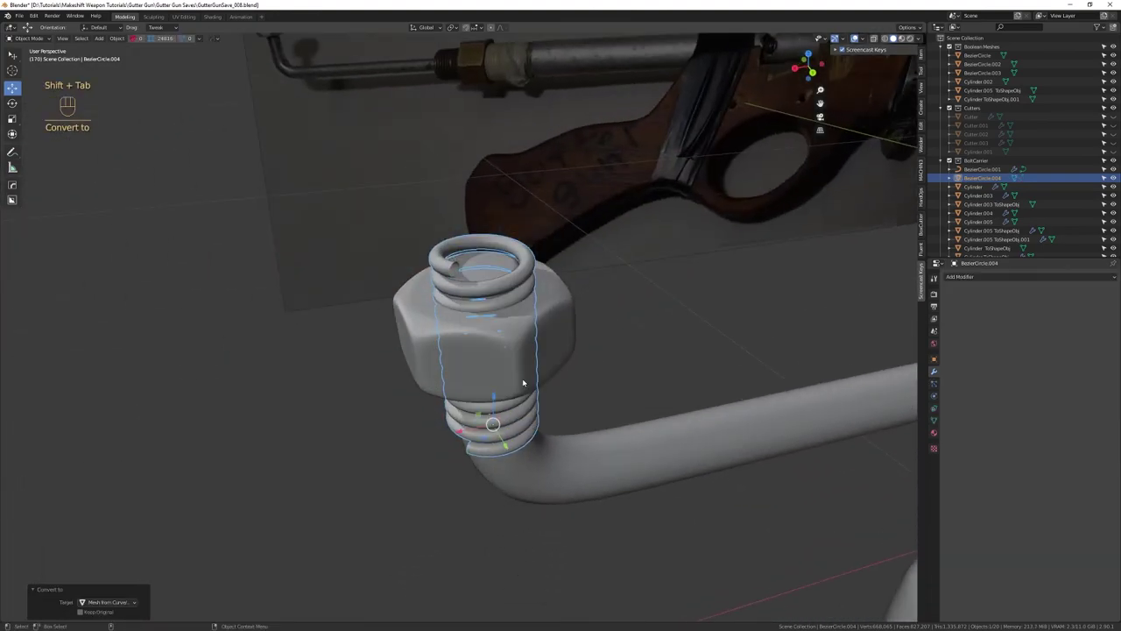
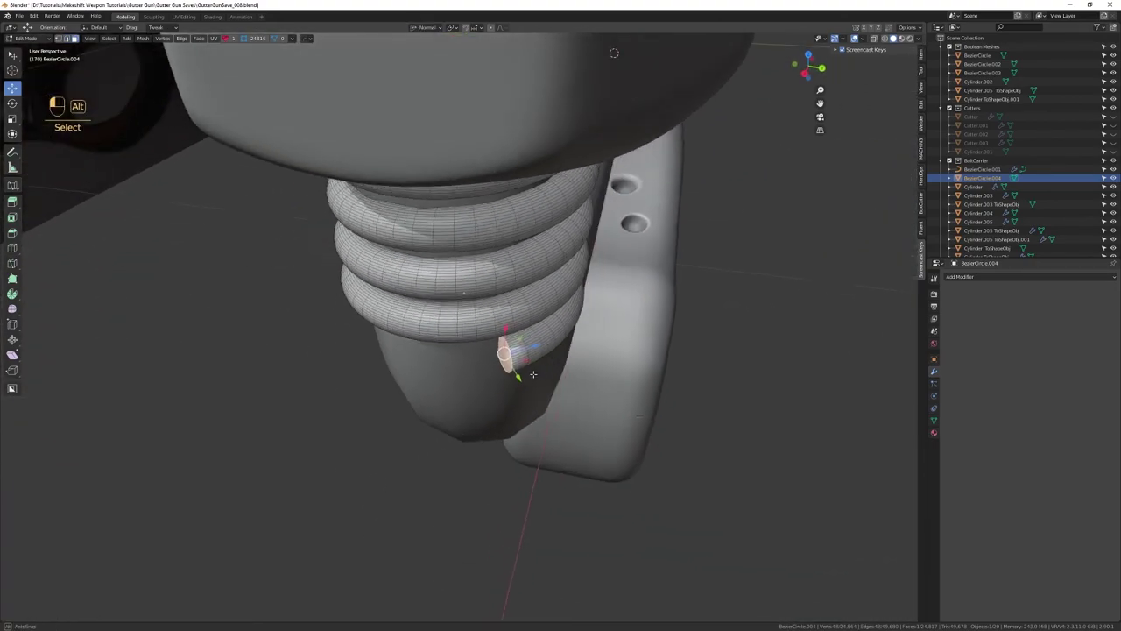
# Extrude the spring mesh's lower and upper wire ends into short straight tails
pyautogui.press('ctrl+e')
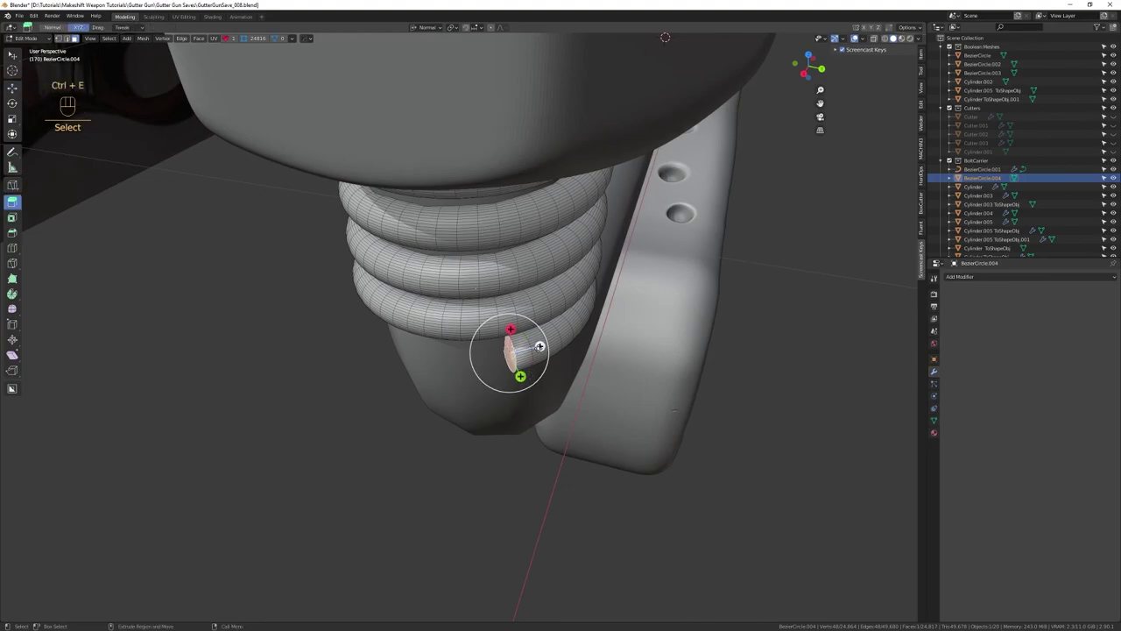
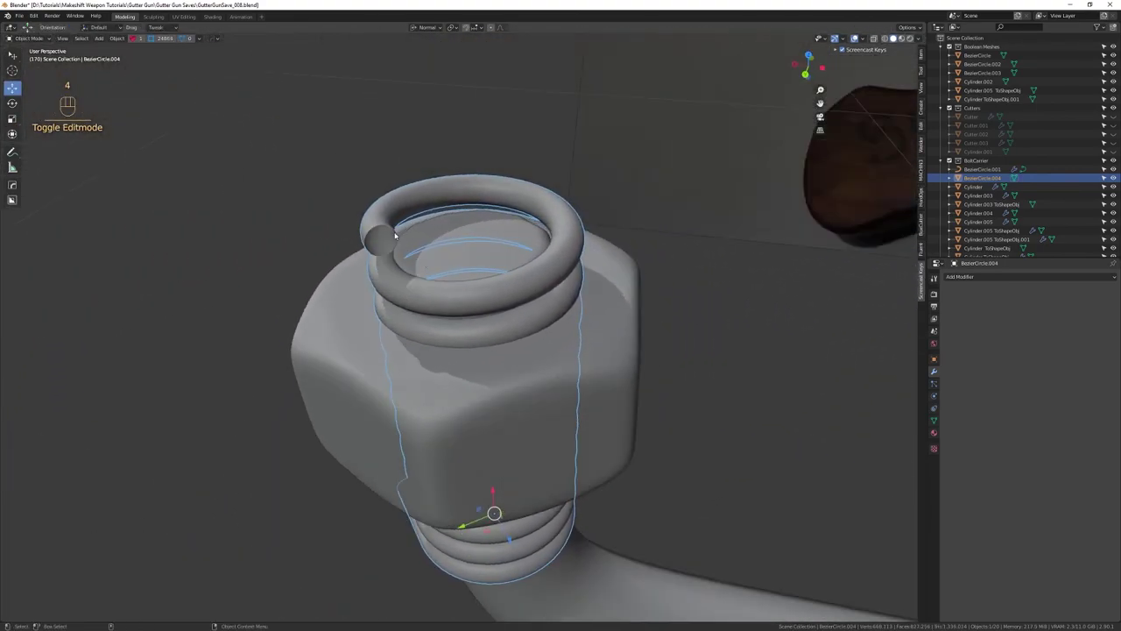
pyautogui.click(397, 183)
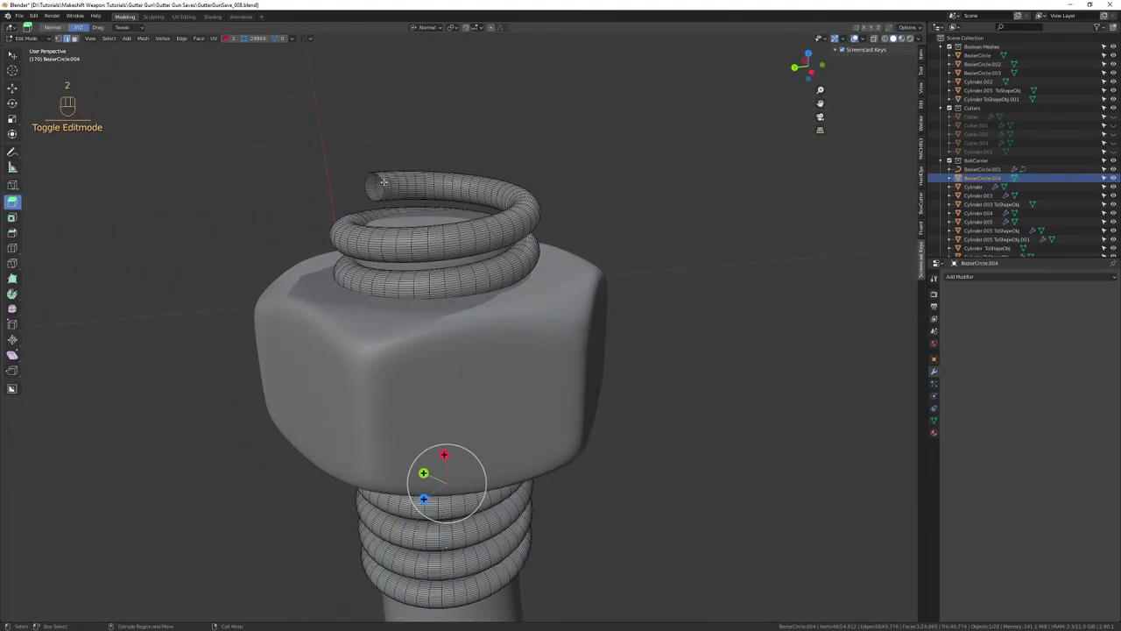
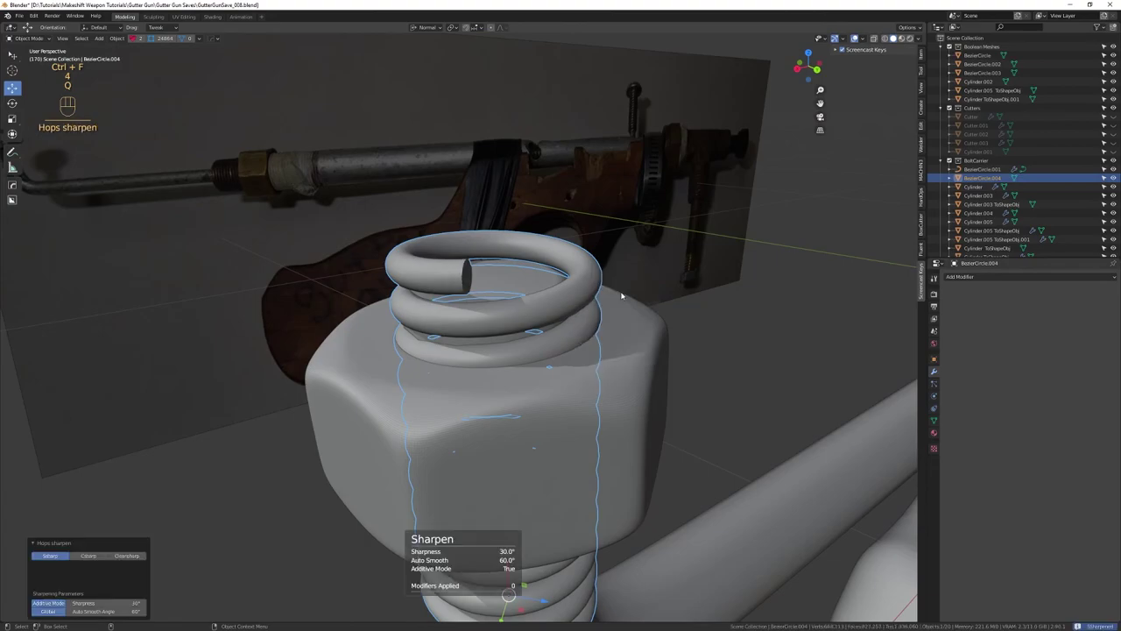
# Add a Hard Ops bevel to the spring's edges via the Q menu
pyautogui.press('q')
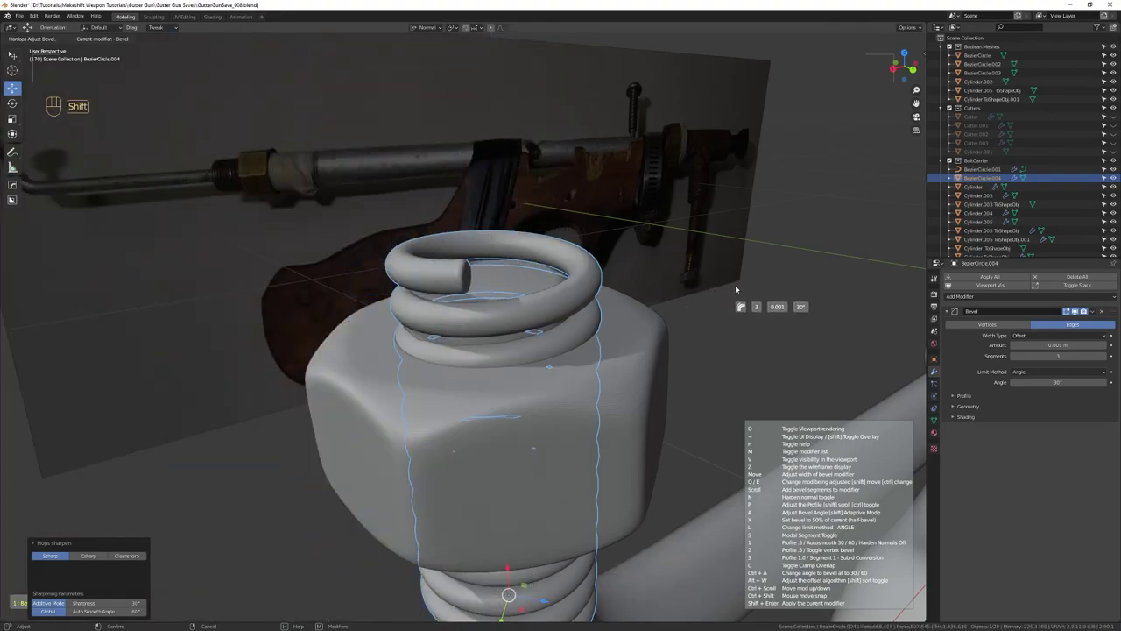
pyautogui.moveTo(697, 439); pyautogui.dragTo(636, 300)
pyautogui.moveTo(642, 356); pyautogui.dragTo(644, 304)
pyautogui.moveTo(641, 289); pyautogui.dragTo(615, 290)
pyautogui.moveTo(598, 378); pyautogui.dragTo(542, 321)
pyautogui.moveTo(520, 377); pyautogui.dragTo(529, 311)
pyautogui.moveTo(527, 313); pyautogui.dragTo(514, 329)
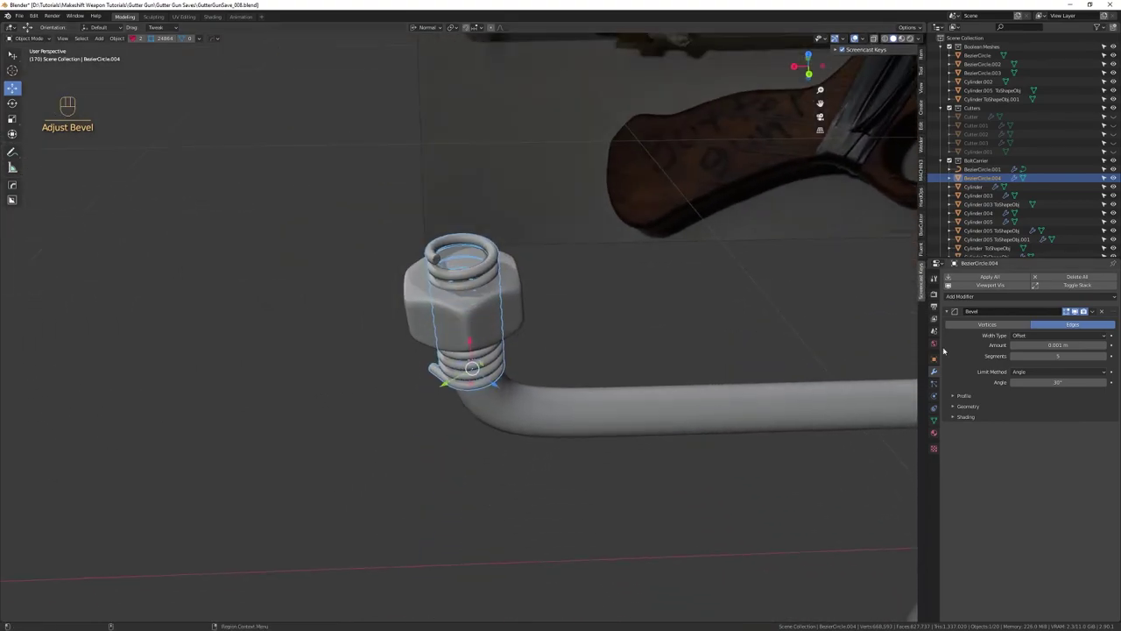
# Apply all modifiers on the spring while inspecting the whole pipe end
pyautogui.moveTo(1001, 280); pyautogui.dragTo(840, 341)
pyautogui.moveTo(681, 359); pyautogui.dragTo(598, 402)
pyautogui.moveTo(527, 459); pyautogui.dragTo(505, 355)
pyautogui.moveTo(506, 352); pyautogui.dragTo(524, 323)
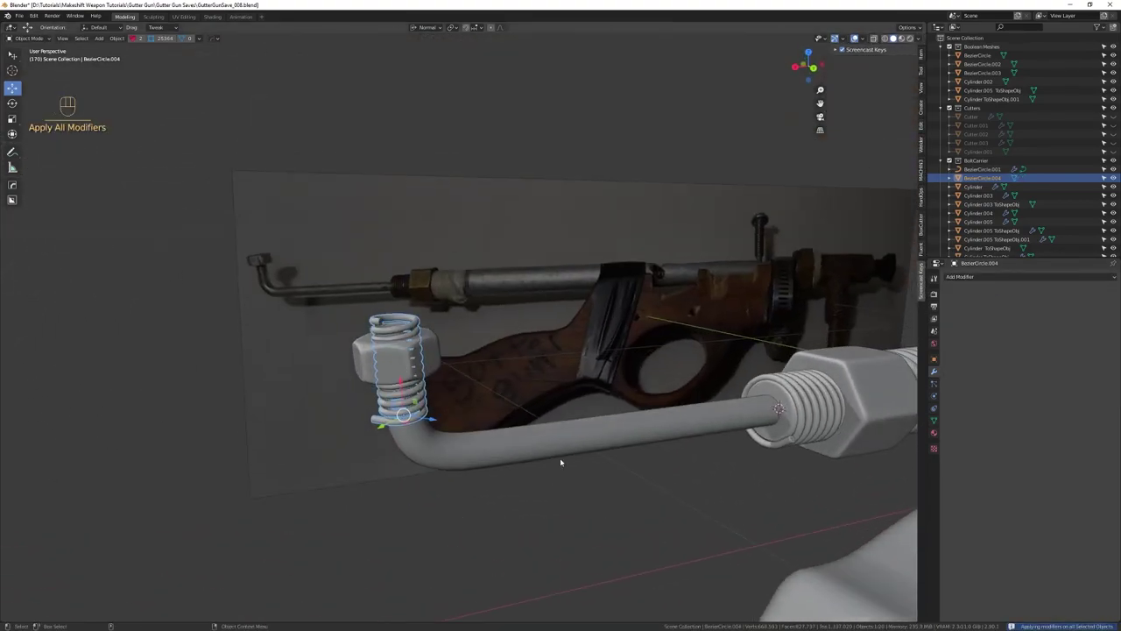
pyautogui.moveTo(621, 528); pyautogui.dragTo(666, 540)
pyautogui.moveTo(680, 514); pyautogui.dragTo(654, 413)
pyautogui.moveTo(650, 421); pyautogui.dragTo(630, 426)
pyautogui.moveTo(632, 443); pyautogui.dragTo(498, 414)
pyautogui.moveTo(496, 427); pyautogui.dragTo(505, 386)
pyautogui.rightClick(515, 403)
pyautogui.moveTo(525, 368); pyautogui.dragTo(527, 340)
pyautogui.moveTo(573, 388); pyautogui.dragTo(369, 351)
pyautogui.moveTo(415, 403); pyautogui.dragTo(440, 326)
pyautogui.moveTo(465, 334); pyautogui.dragTo(493, 373)
pyautogui.moveTo(327, 335); pyautogui.dragTo(482, 276)
pyautogui.moveTo(488, 288); pyautogui.dragTo(495, 341)
pyautogui.rightClick(499, 339)
pyautogui.moveTo(504, 335); pyautogui.dragTo(479, 302)
pyautogui.moveTo(500, 358); pyautogui.dragTo(497, 300)
pyautogui.moveTo(507, 343); pyautogui.dragTo(508, 298)
pyautogui.moveTo(507, 297); pyautogui.dragTo(492, 301)
pyautogui.moveTo(513, 320); pyautogui.dragTo(471, 330)
pyautogui.moveTo(473, 329); pyautogui.dragTo(476, 306)
# Select the spring, tube and cap together and bring up the Quick Favorites list
pyautogui.click(469, 321)
pyautogui.click(374, 314)
pyautogui.moveTo(419, 301); pyautogui.dragTo(383, 303)
pyautogui.moveTo(376, 300); pyautogui.dragTo(404, 327)
pyautogui.moveTo(406, 334); pyautogui.dragTo(424, 433)
pyautogui.moveTo(450, 336); pyautogui.dragTo(425, 327)
pyautogui.moveTo(377, 333); pyautogui.dragTo(455, 341)
pyautogui.moveTo(413, 345); pyautogui.dragTo(456, 351)
pyautogui.moveTo(440, 373); pyautogui.dragTo(386, 371)
pyautogui.moveTo(248, 238); pyautogui.dragTo(368, 344)
pyautogui.moveTo(370, 339); pyautogui.dragTo(382, 341)
pyautogui.moveTo(471, 363); pyautogui.dragTo(482, 389)
pyautogui.moveTo(488, 381); pyautogui.dragTo(459, 381)
pyautogui.press('shift+Tab')
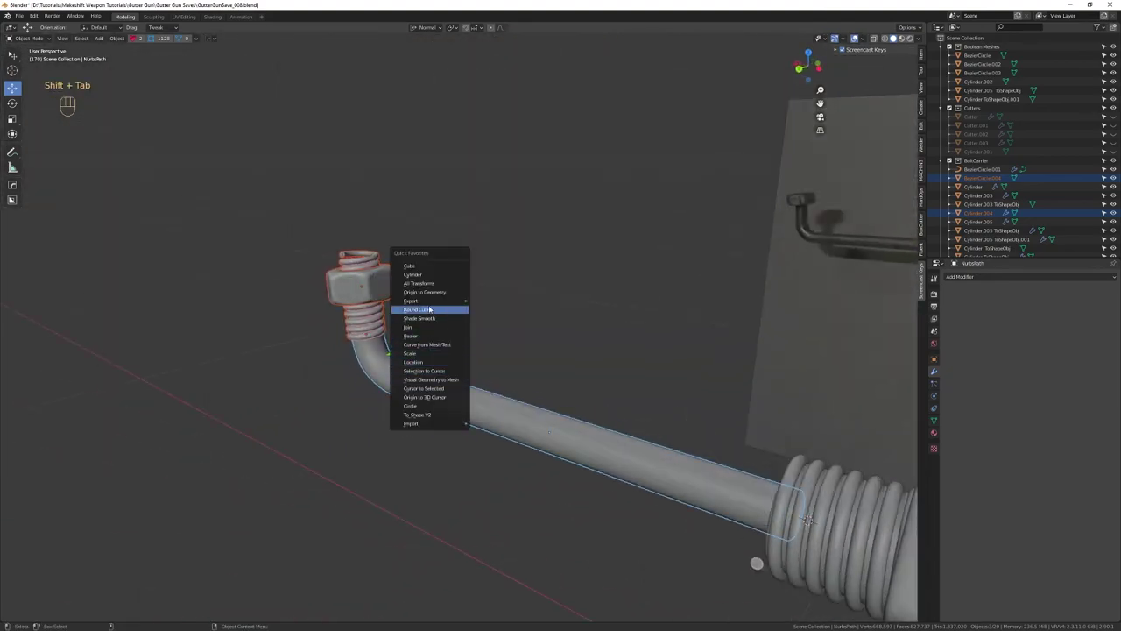
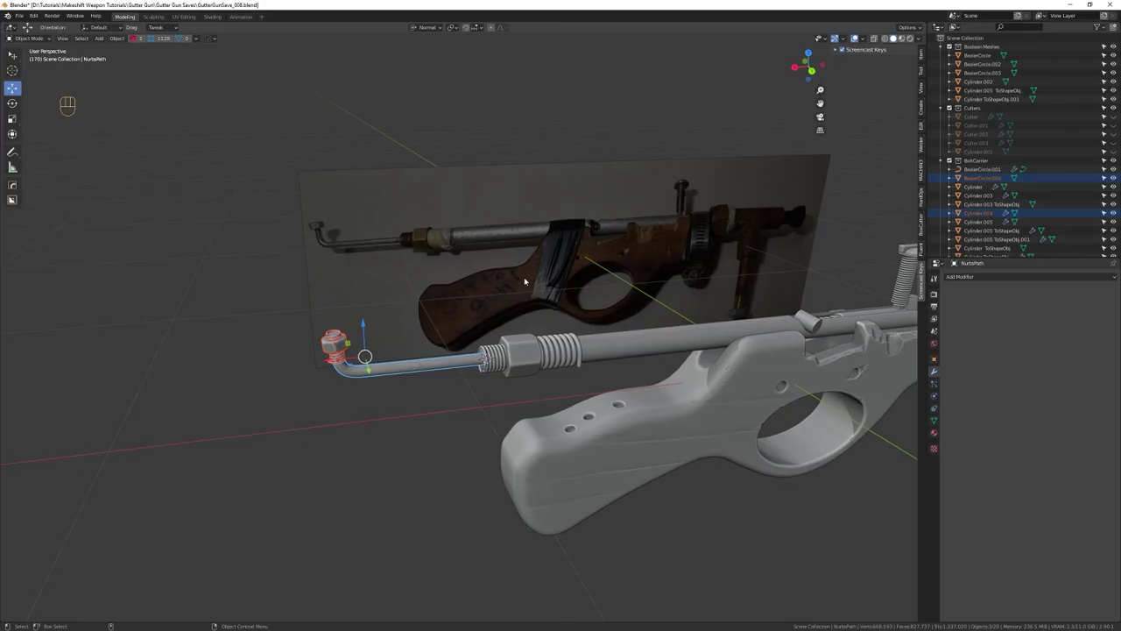
# Enable the Face Orientation overlay to show inward- and outward-facing faces
pyautogui.moveTo(426, 412); pyautogui.dragTo(553, 428)
pyautogui.moveTo(553, 428); pyautogui.dragTo(547, 498)
pyautogui.moveTo(540, 435); pyautogui.dragTo(519, 427)
pyautogui.moveTo(465, 413); pyautogui.dragTo(453, 355)
pyautogui.moveTo(462, 389); pyautogui.dragTo(498, 476)
pyautogui.moveTo(494, 378); pyautogui.dragTo(496, 407)
pyautogui.click(417, 360)
pyautogui.moveTo(399, 361); pyautogui.dragTo(490, 413)
pyautogui.moveTo(502, 428); pyautogui.dragTo(495, 445)
pyautogui.click(469, 388)
pyautogui.press('alt+v')
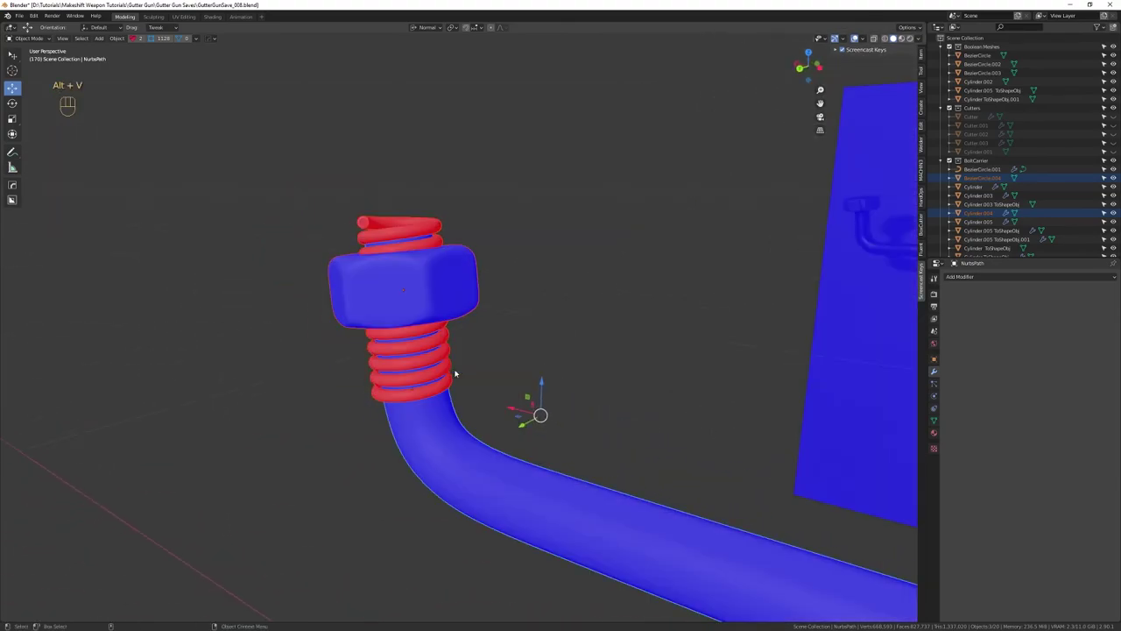
# Select all of the spring mesh and recalculate its normals outward so it reads blue
pyautogui.moveTo(477, 316); pyautogui.dragTo(549, 368)
pyautogui.rightClick(548, 369)
pyautogui.moveTo(483, 267); pyautogui.dragTo(459, 313)
pyautogui.moveTo(460, 320); pyautogui.dragTo(470, 353)
pyautogui.moveTo(471, 347); pyautogui.dragTo(479, 312)
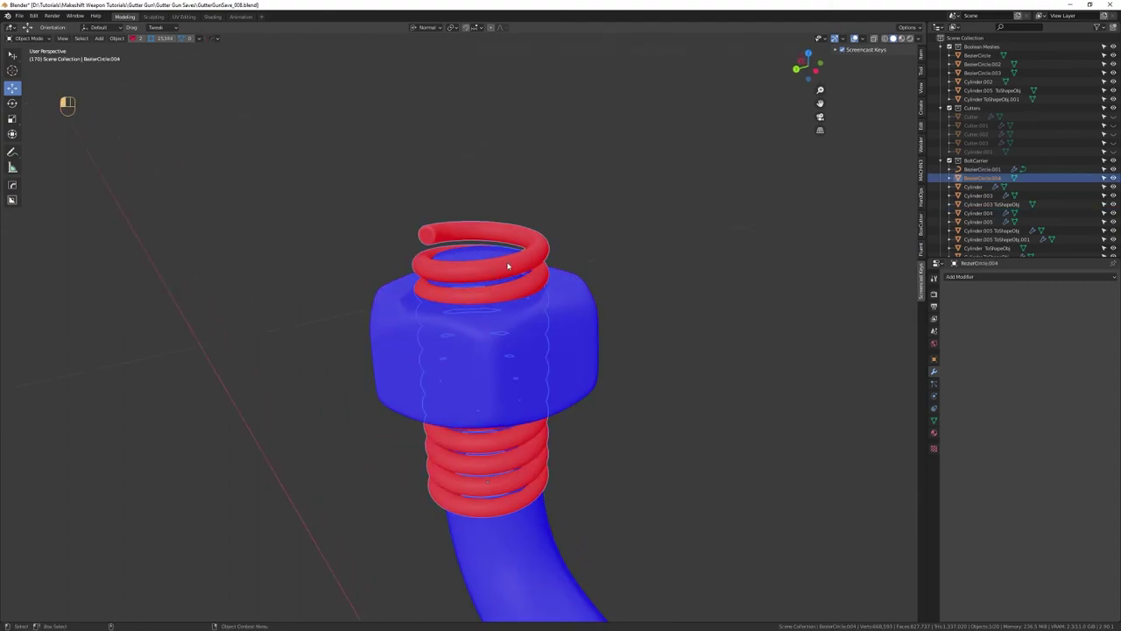
pyautogui.moveTo(504, 312); pyautogui.dragTo(533, 297)
pyautogui.moveTo(508, 298); pyautogui.dragTo(452, 341)
pyautogui.rightClick(456, 356)
pyautogui.click(457, 376)
pyautogui.moveTo(440, 394); pyautogui.dragTo(506, 332)
pyautogui.press('2')
pyautogui.press('ctrl+a')
pyautogui.press('w')
pyautogui.press('shift+Tab')
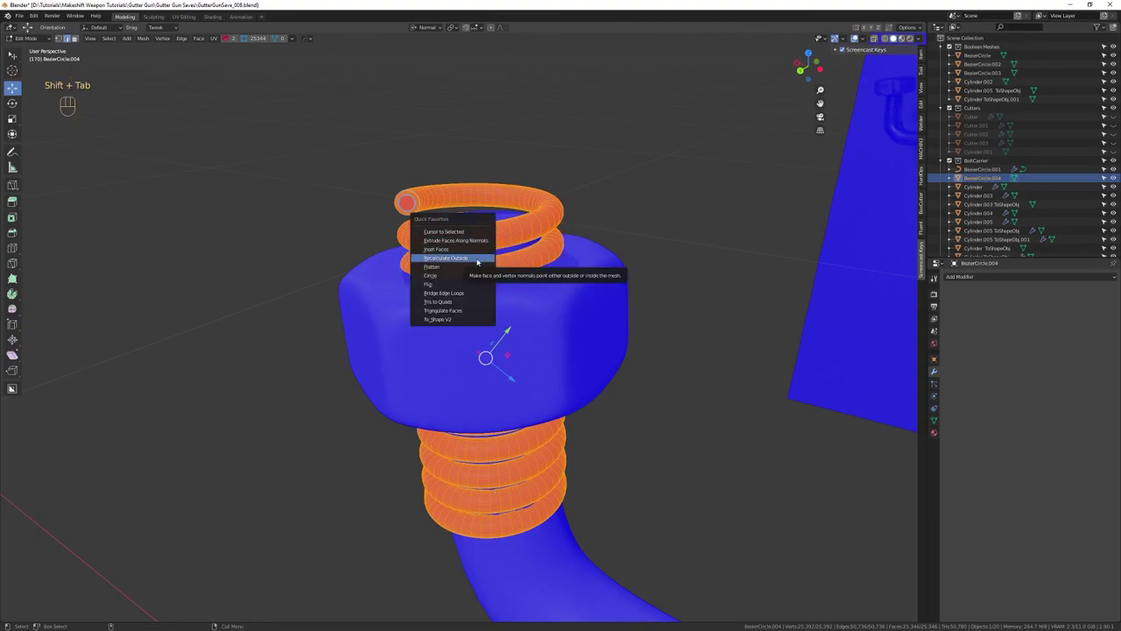
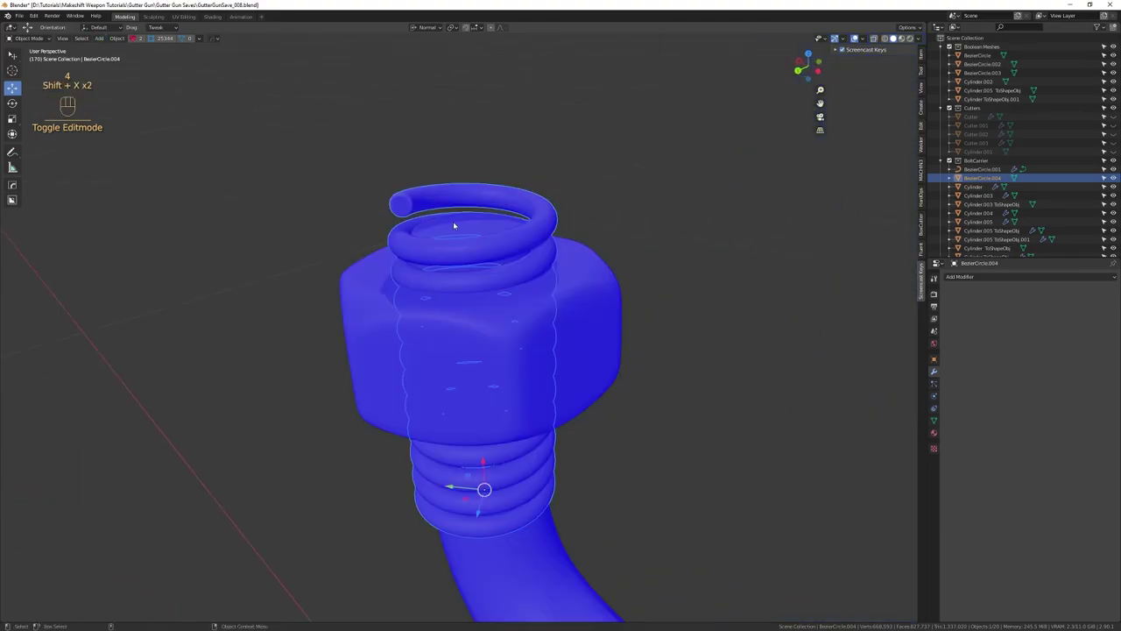
pyautogui.moveTo(108, 39); pyautogui.dragTo(551, 201)
# Re-enter face editing on the spring with every face selected
pyautogui.press('3')
pyautogui.press('ctrl+a')
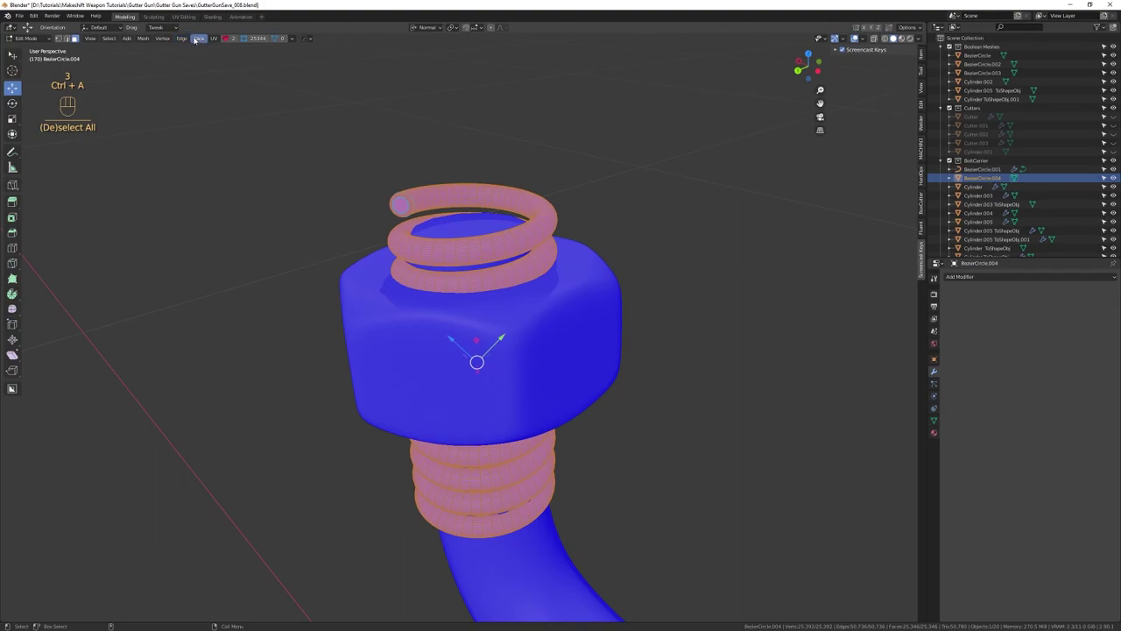